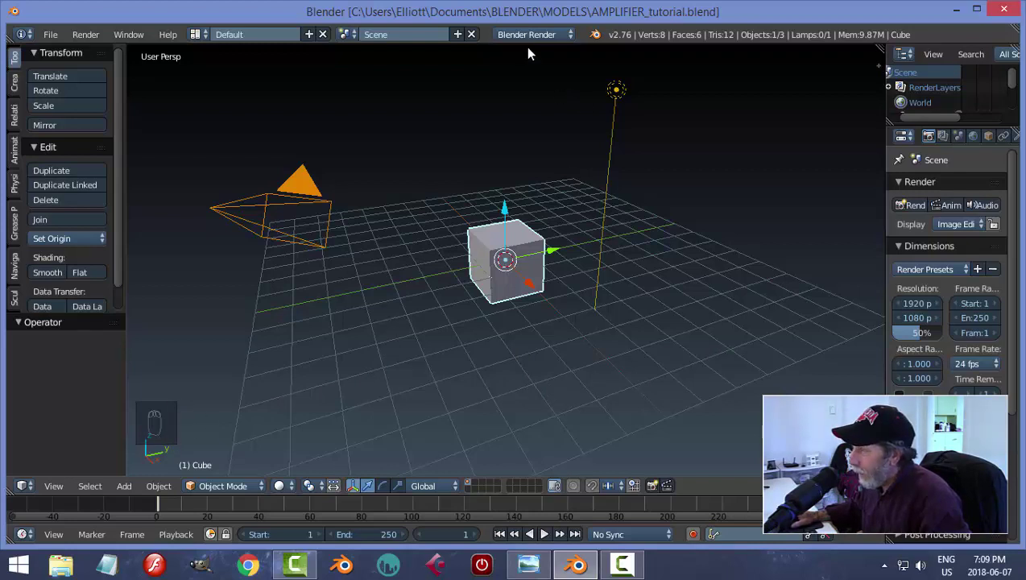
Step: Switch to Cycles, delete the camera and lamp, and raise the cube above the grid
drag(533, 42, 661, 309)
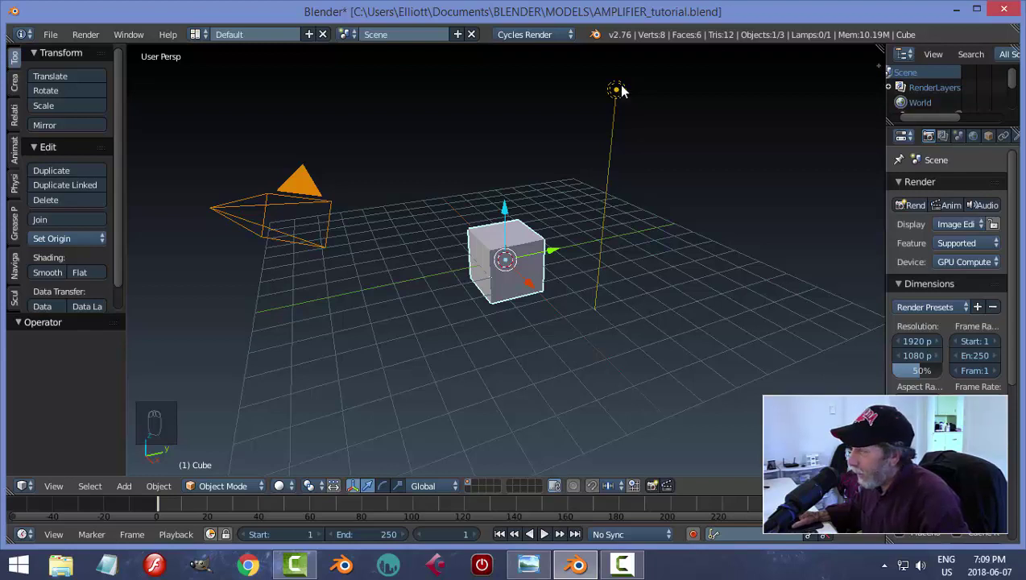
drag(625, 88, 602, 268)
key(x)
key(x)
drag(602, 267, 584, 272)
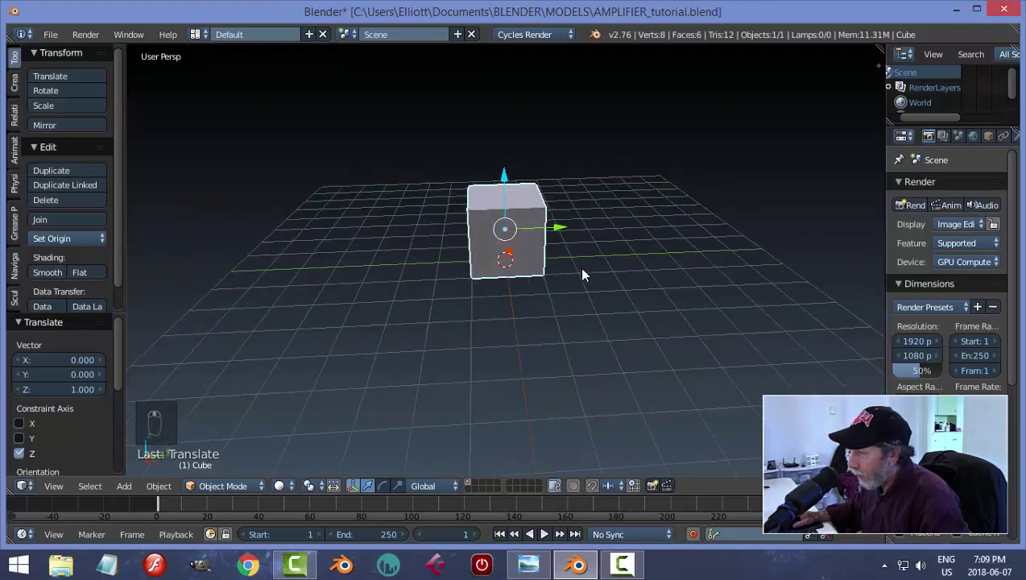
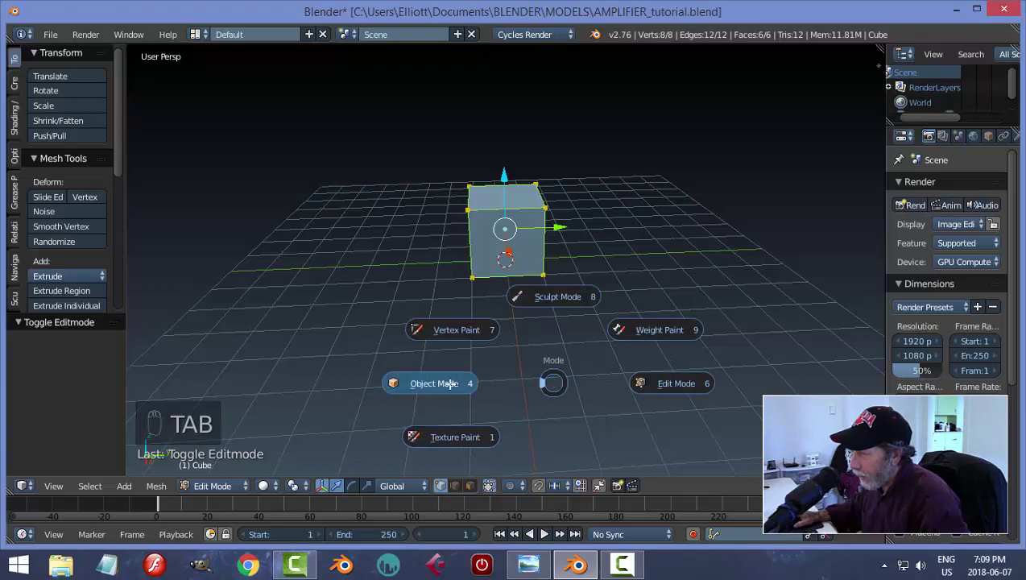
Step: Enter Edit Mode on the cube and view the 3D View theme colours in User Preferences
key(Tab)
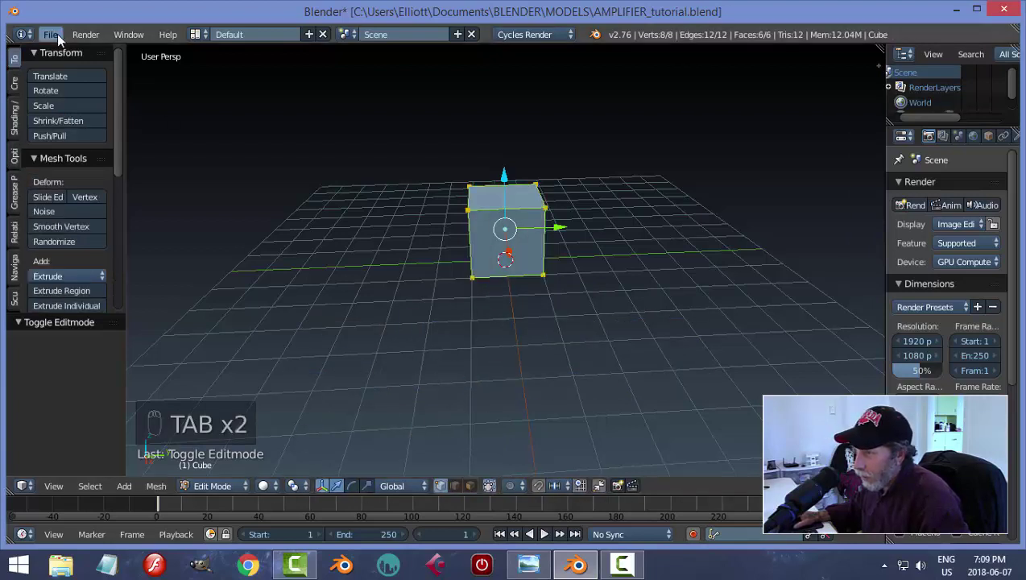
click(61, 41)
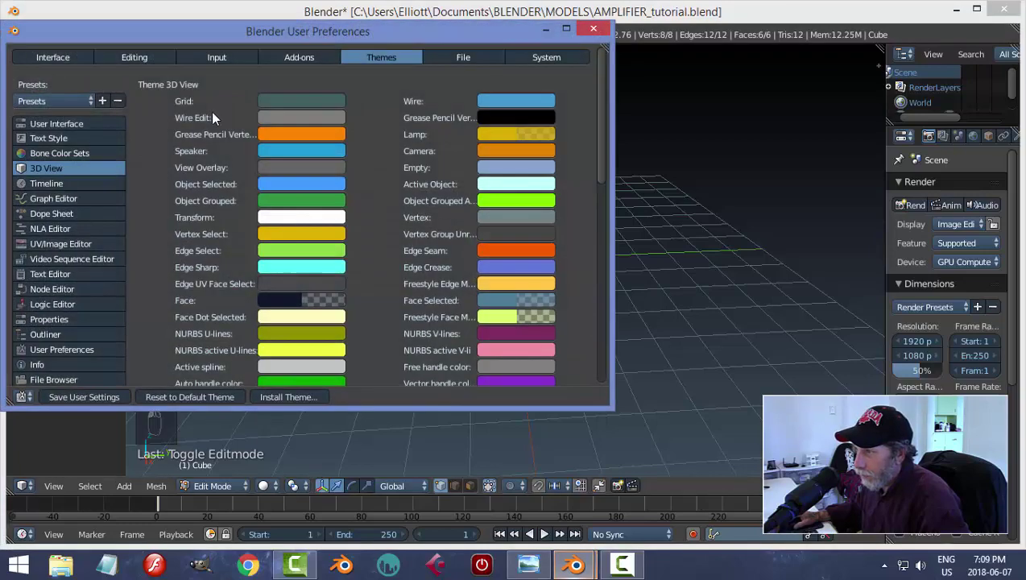
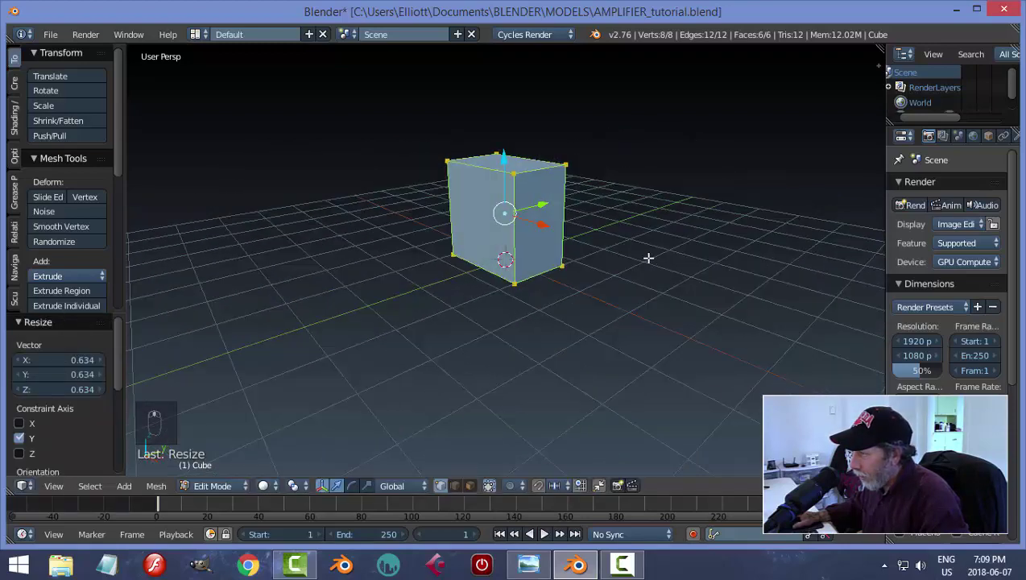
Step: Deselect everything and cut a horizontal edge loop around the box's middle
key(a)
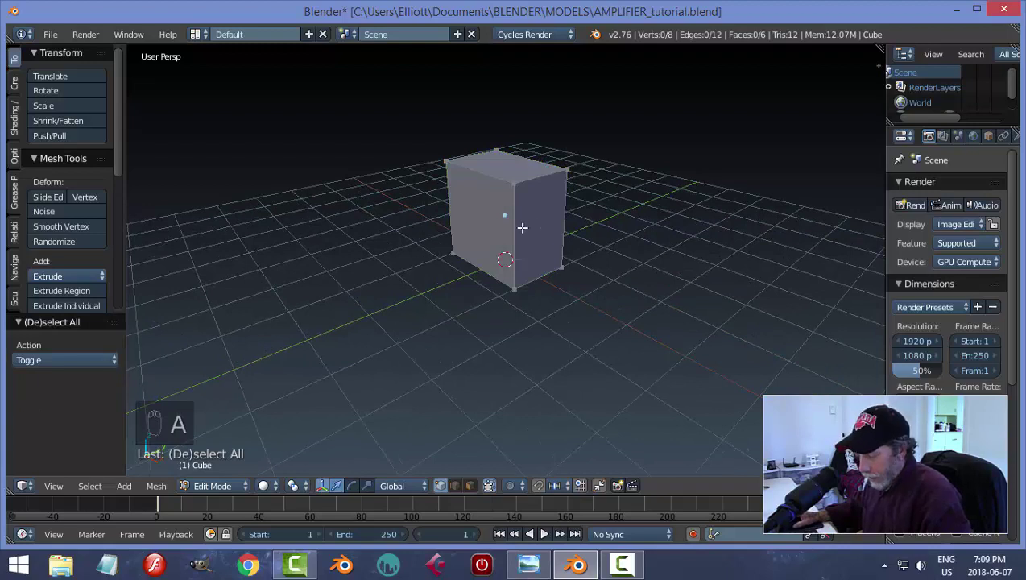
key(ctrl+r)
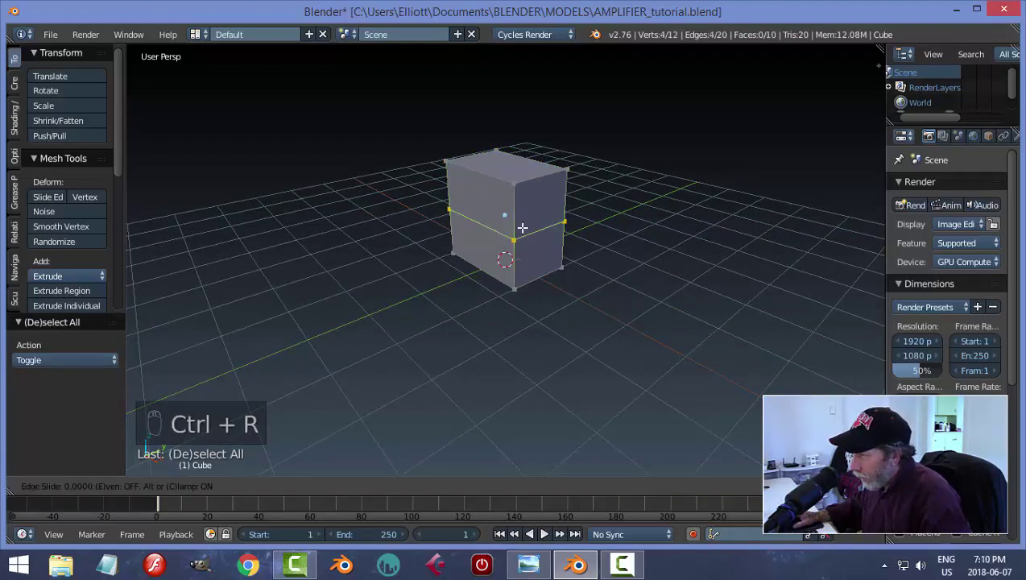
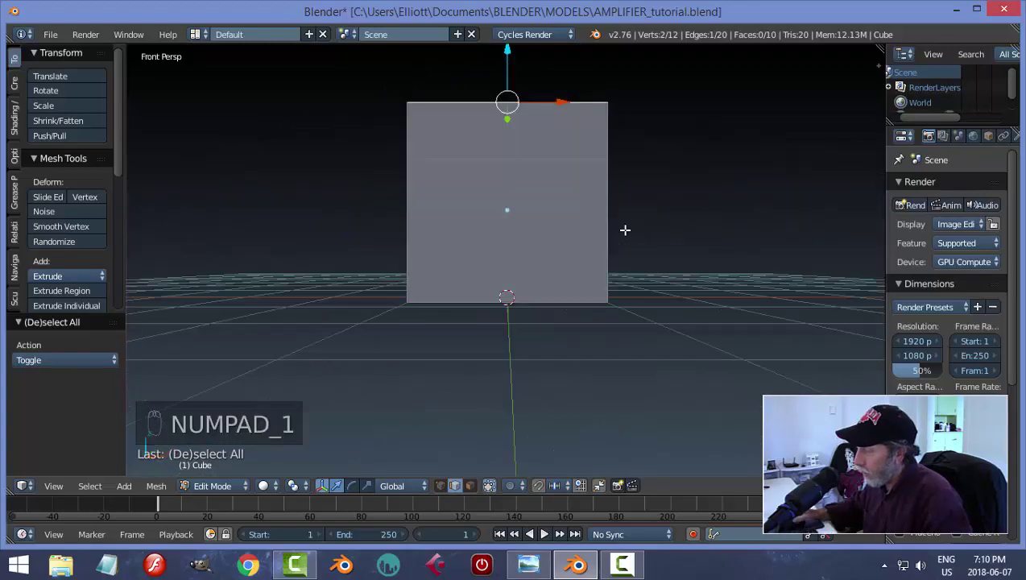
Step: From front ortho view, bevel the box's front vertical edges with several segments
key(KP_5)
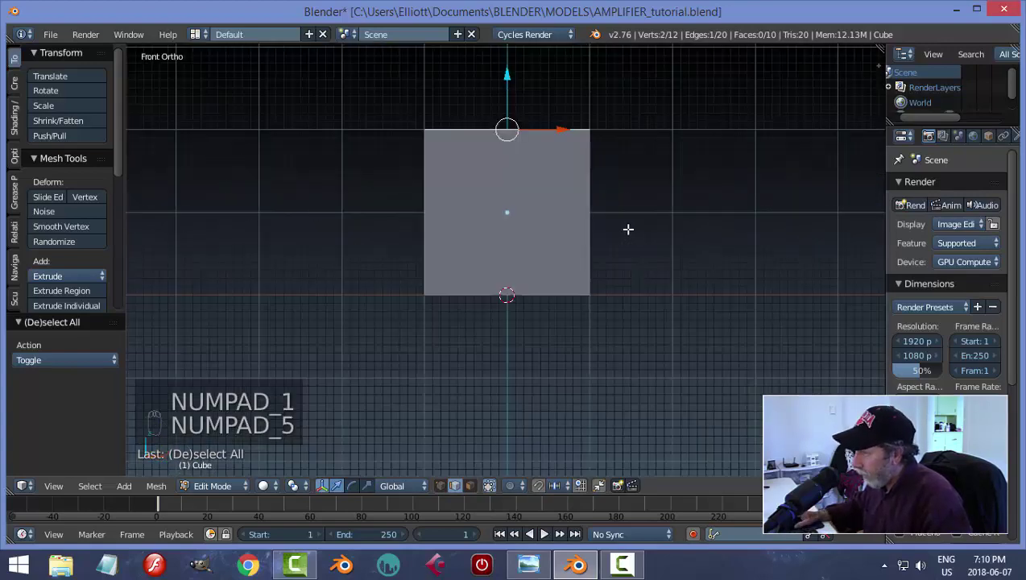
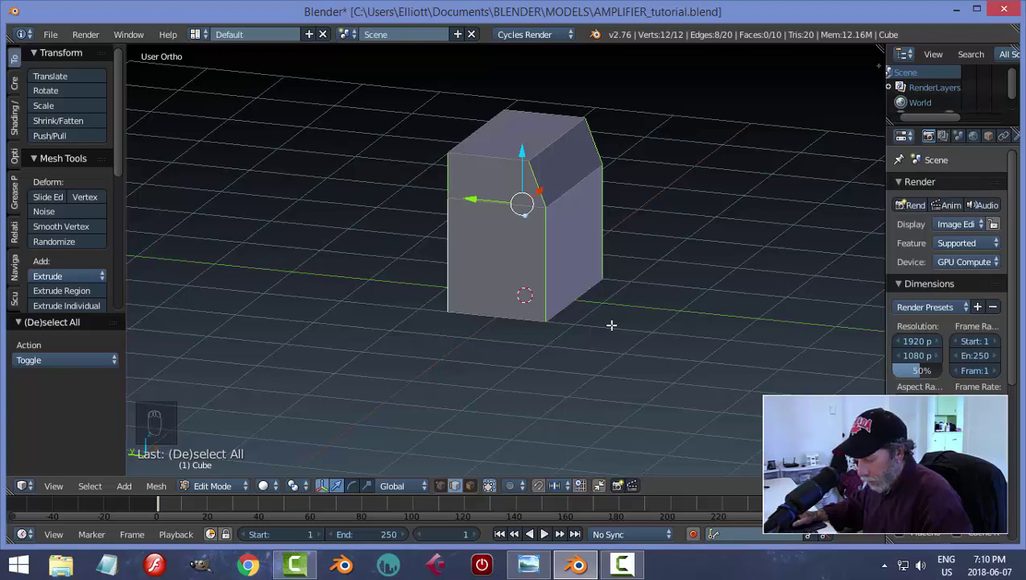
key(ctrl+b)
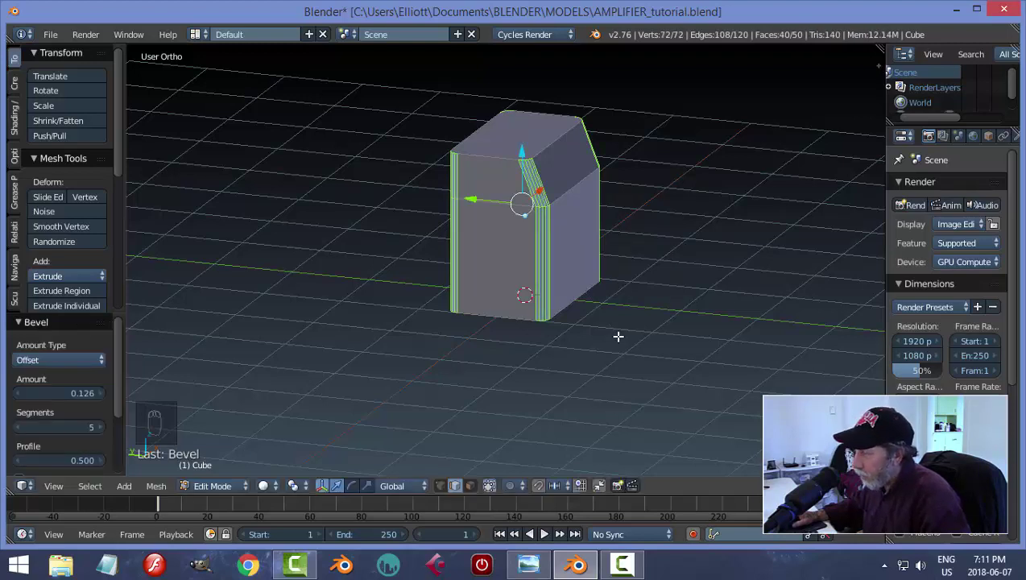
key(a)
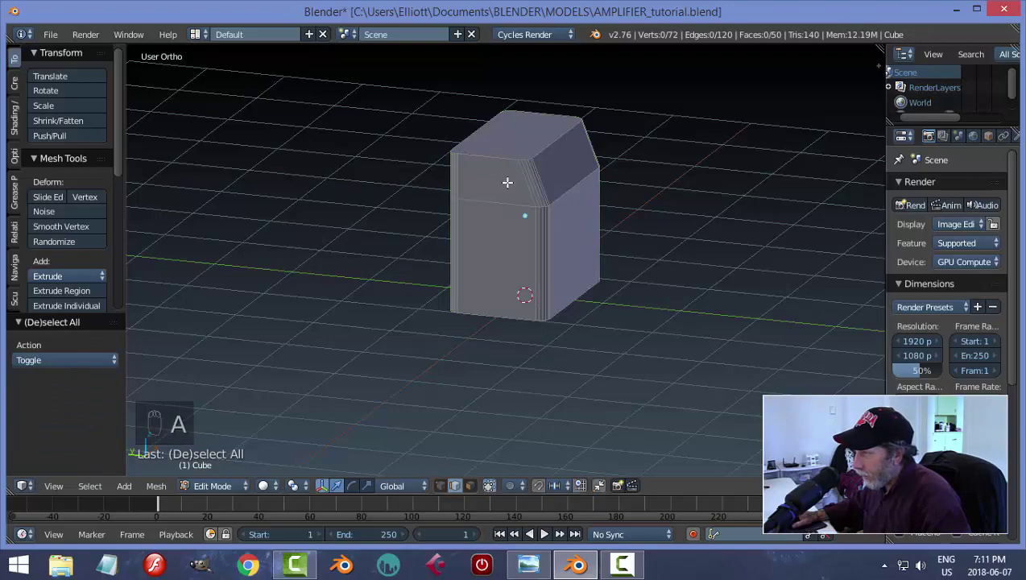
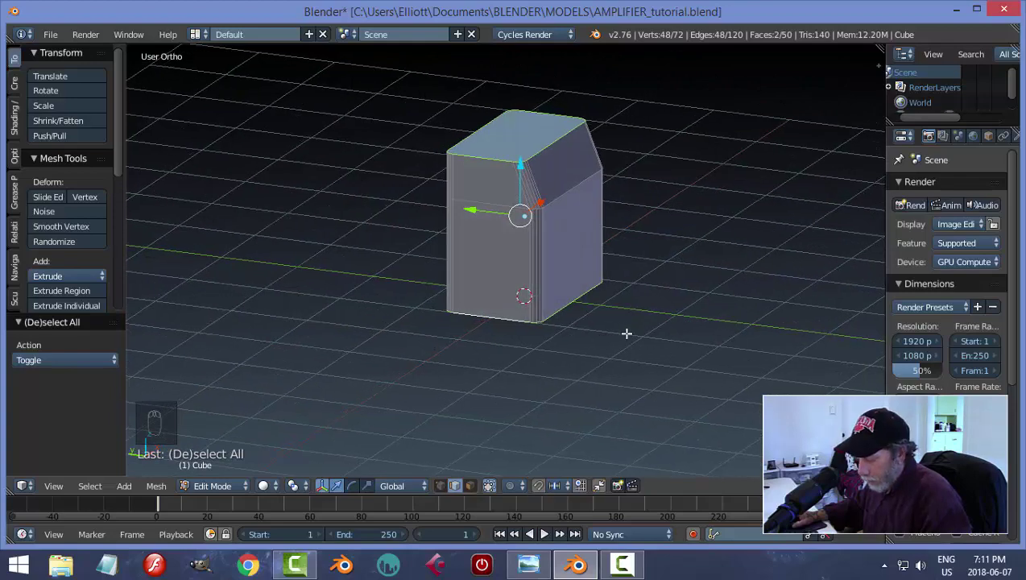
Step: Bevel the cabinet's top outline edges with rounded segments and return to Object Mode
key(ctrl+b)
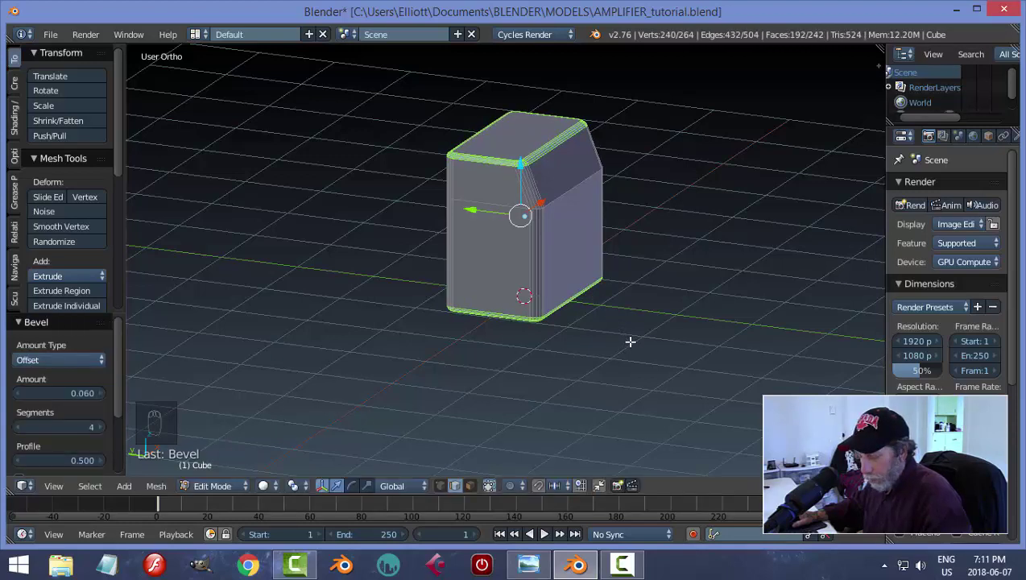
key(a)
key(Tab)
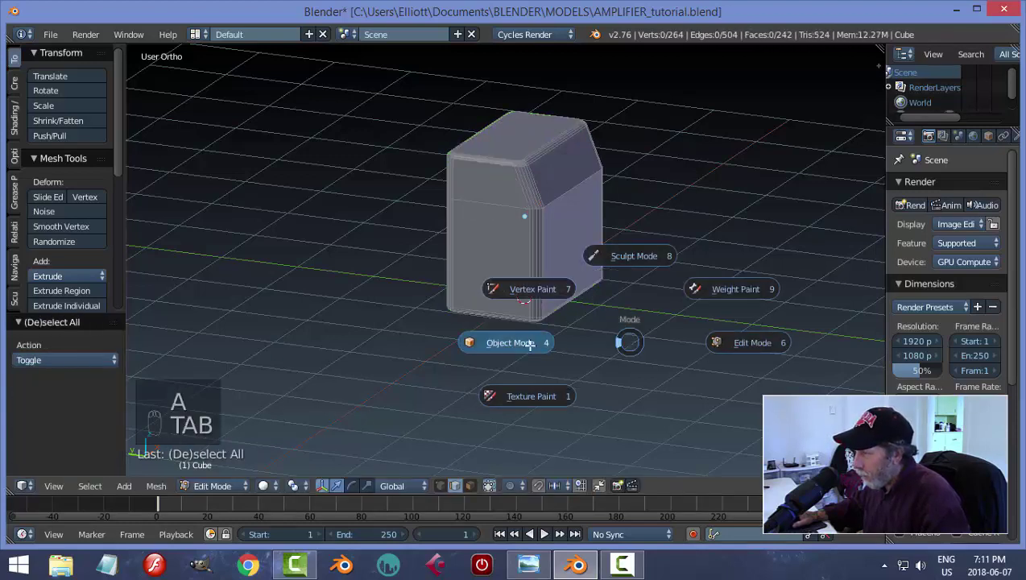
key(Tab)
key(Tab)
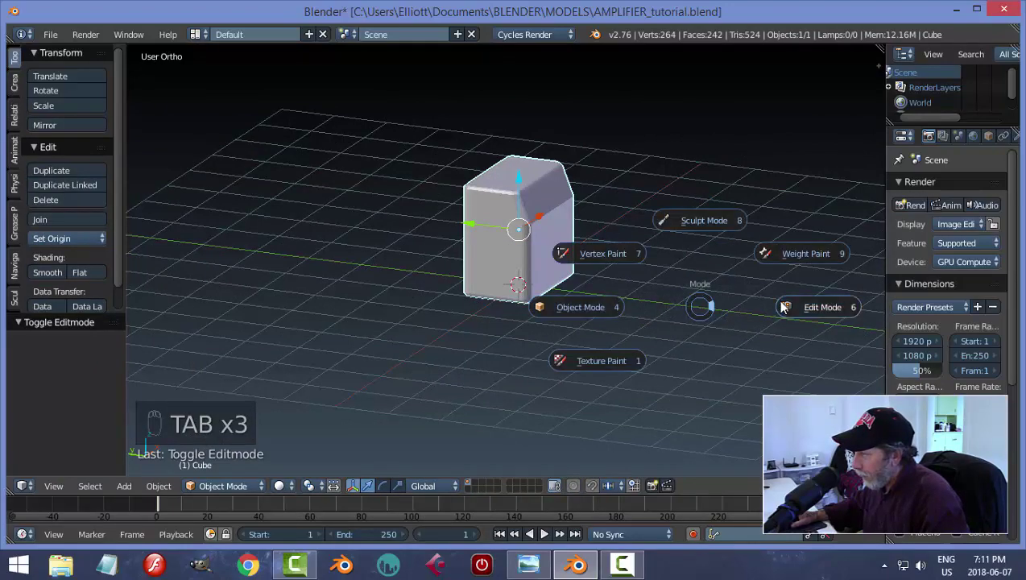
Step: Add a level-2 Catmull-Clark subdivision to the cabinet and inspect its rounded edges
key(Tab)
drag(652, 308, 575, 314)
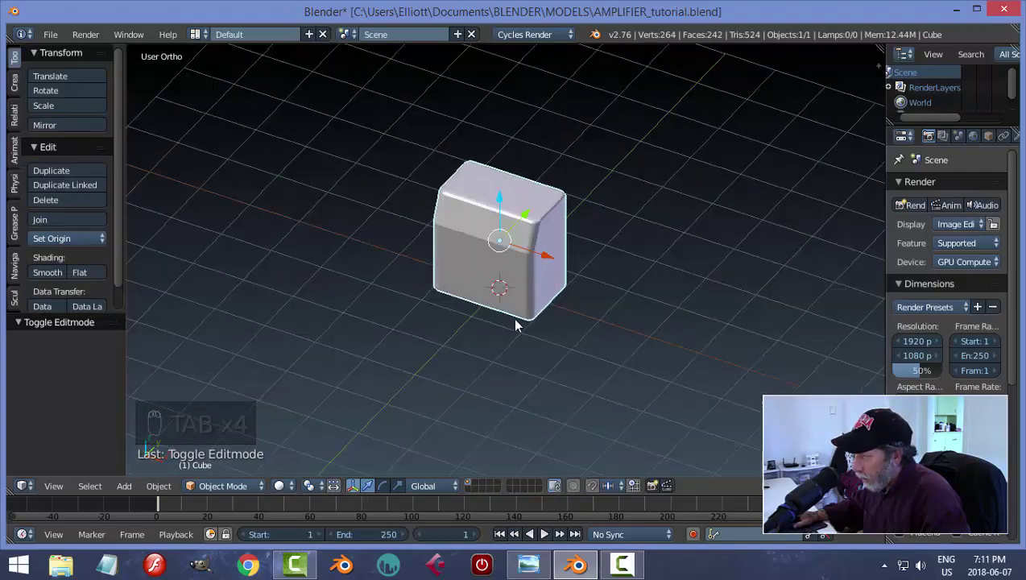
drag(500, 316, 531, 316)
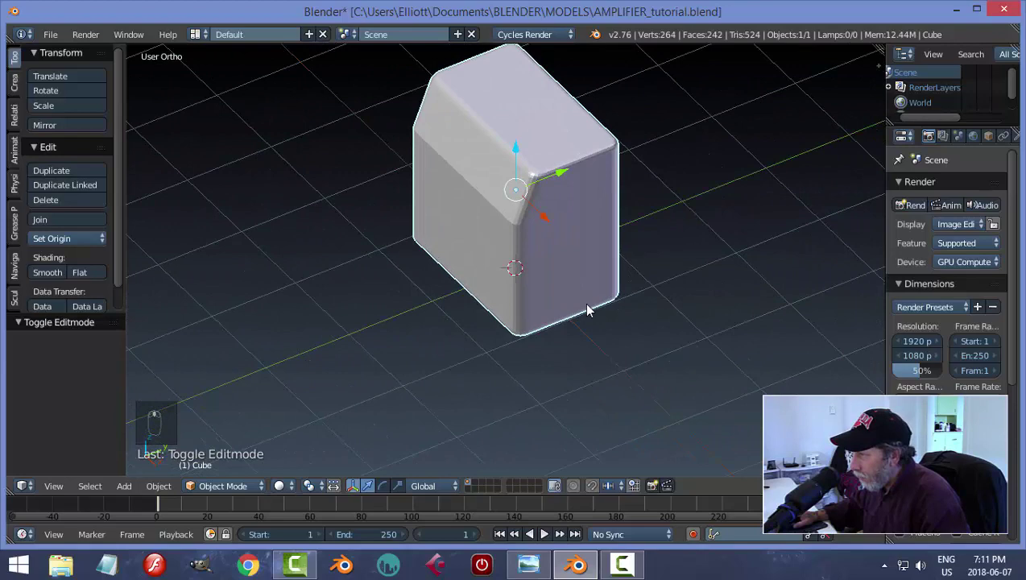
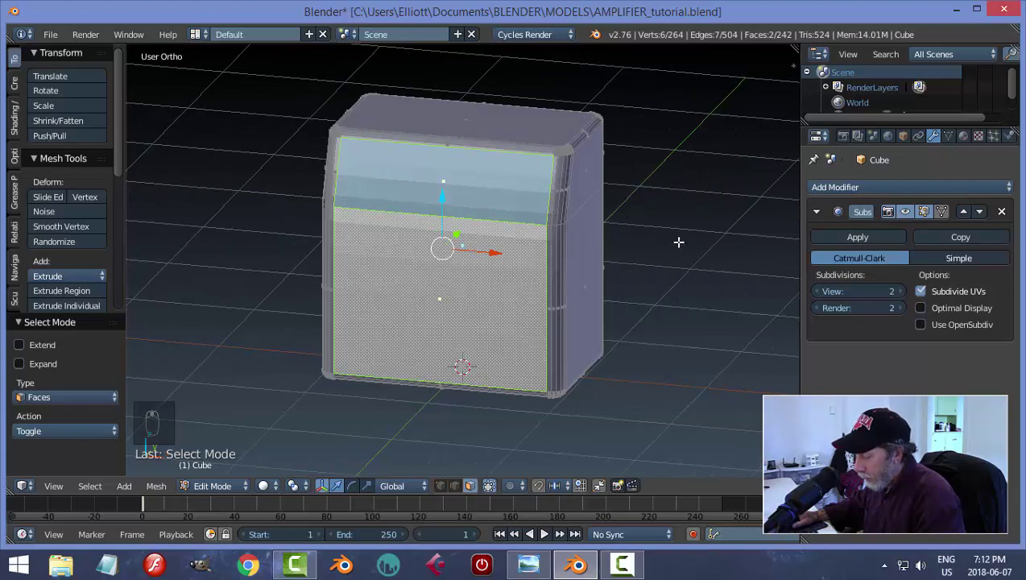
Step: Inset the cabinet's front face and spread vertical loops toward its sides
key(i)
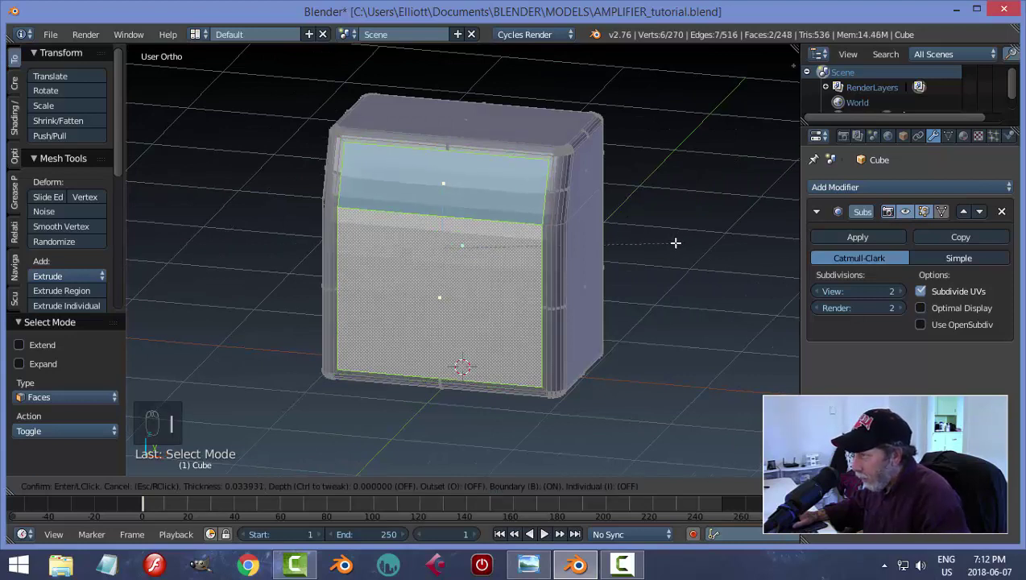
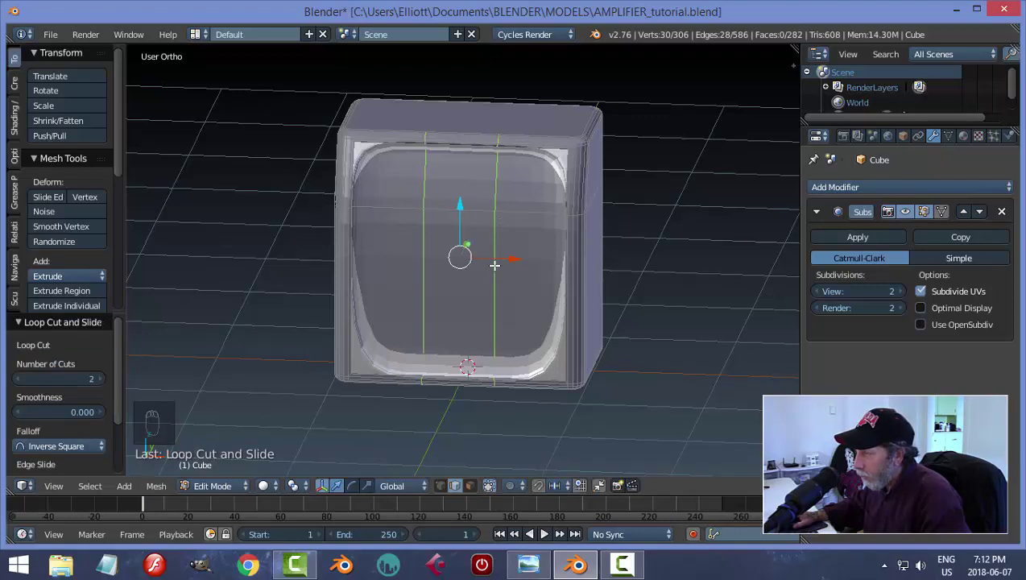
key(s)
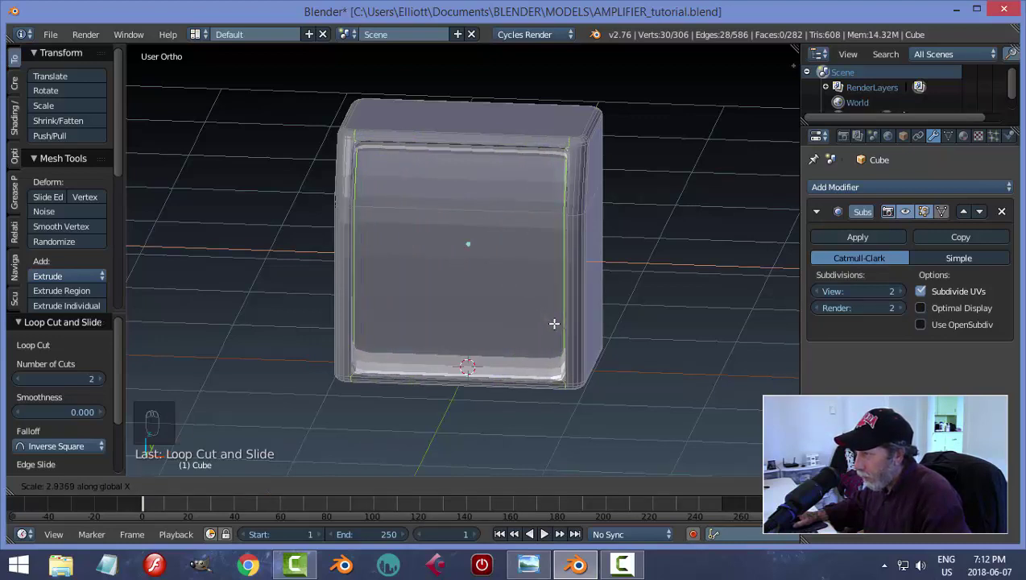
key(a)
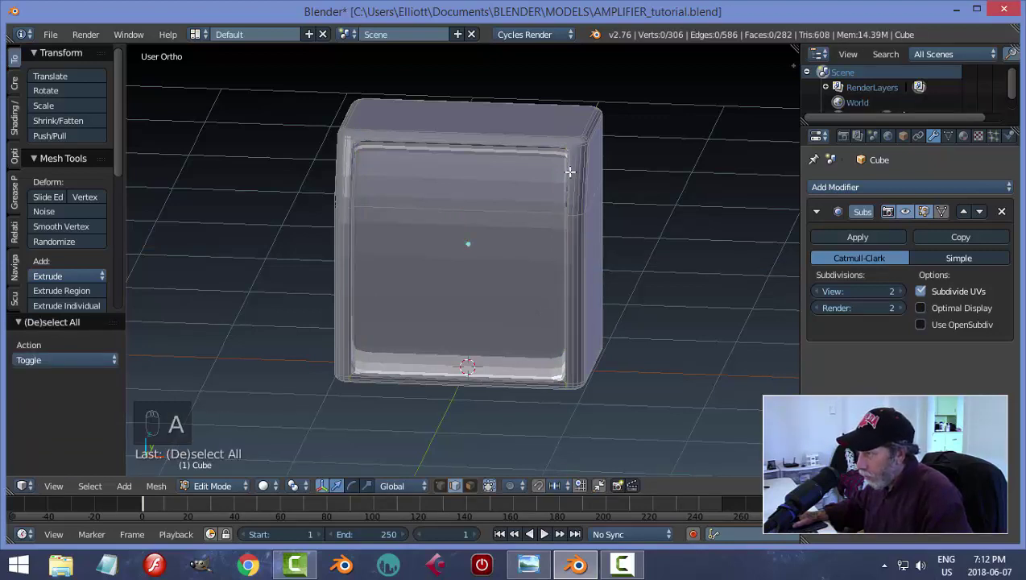
Step: Add edge loops near the front's top and bottom borders, then return to Object Mode
key(ctrl+r)
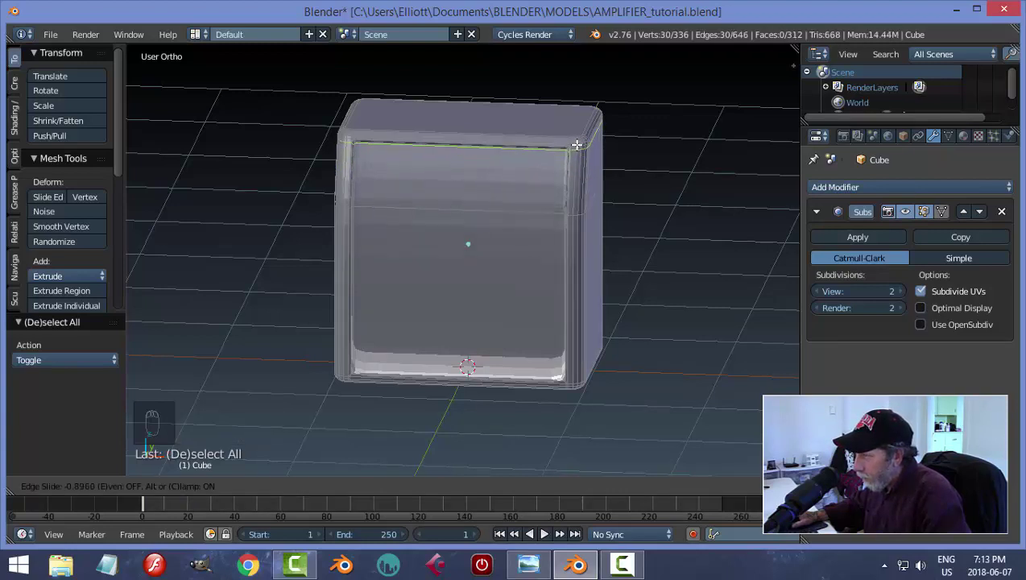
key(a)
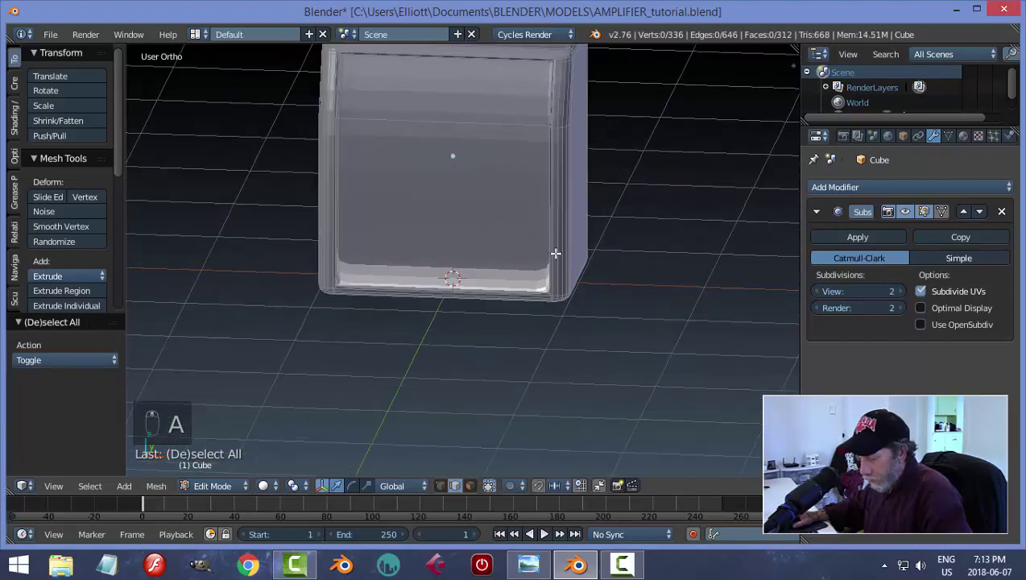
key(ctrl+r)
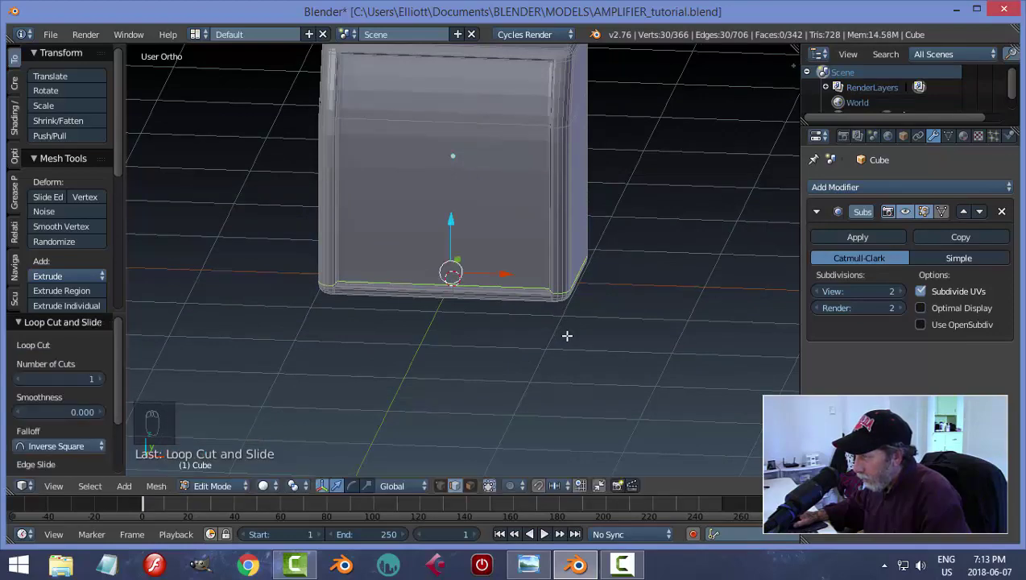
key(a)
key(Tab)
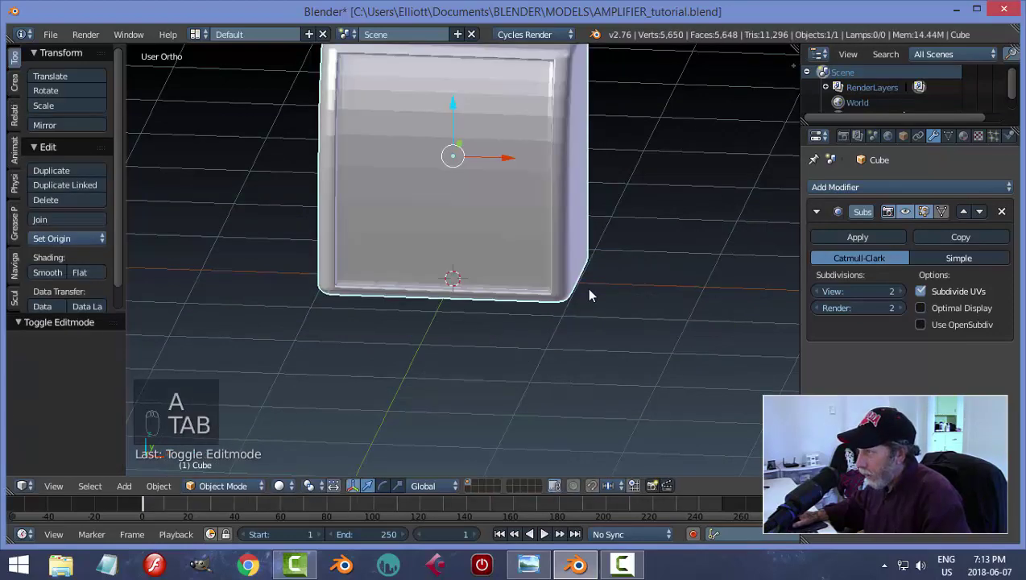
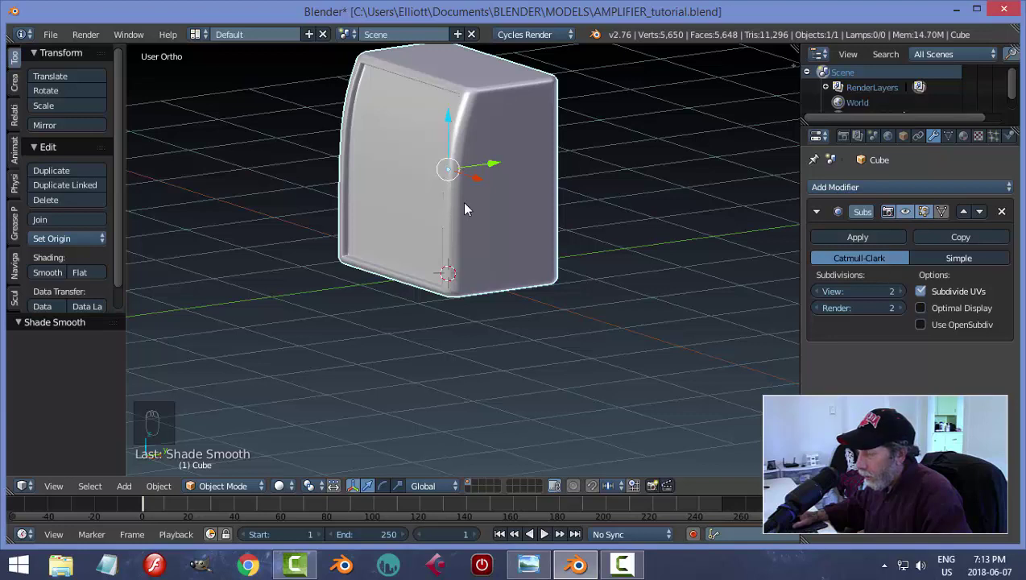
Step: Add two edge loops near the cabinet's angled top edge to tighten the curve
middle_click(468, 217)
key(Tab)
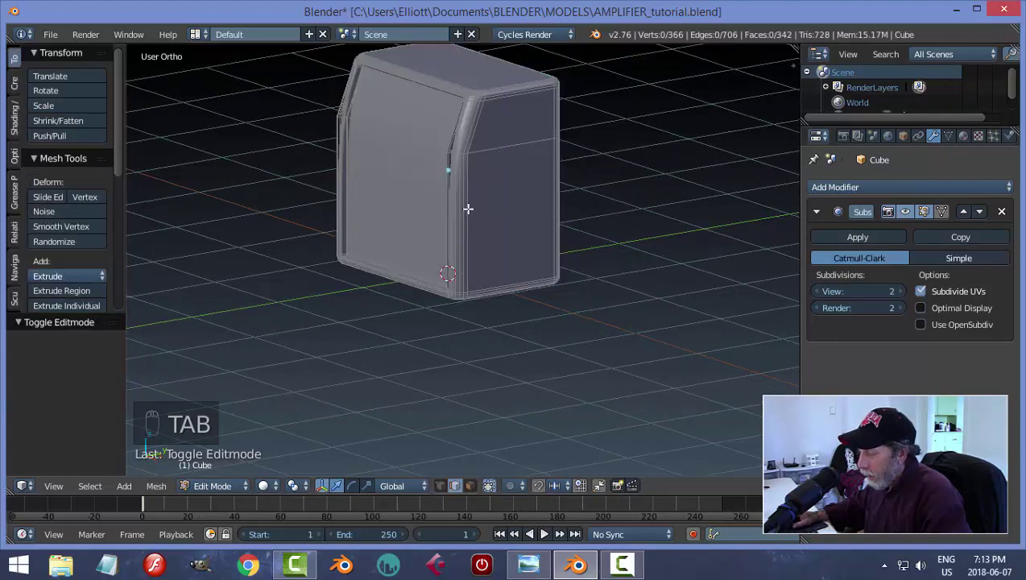
key(ctrl+r)
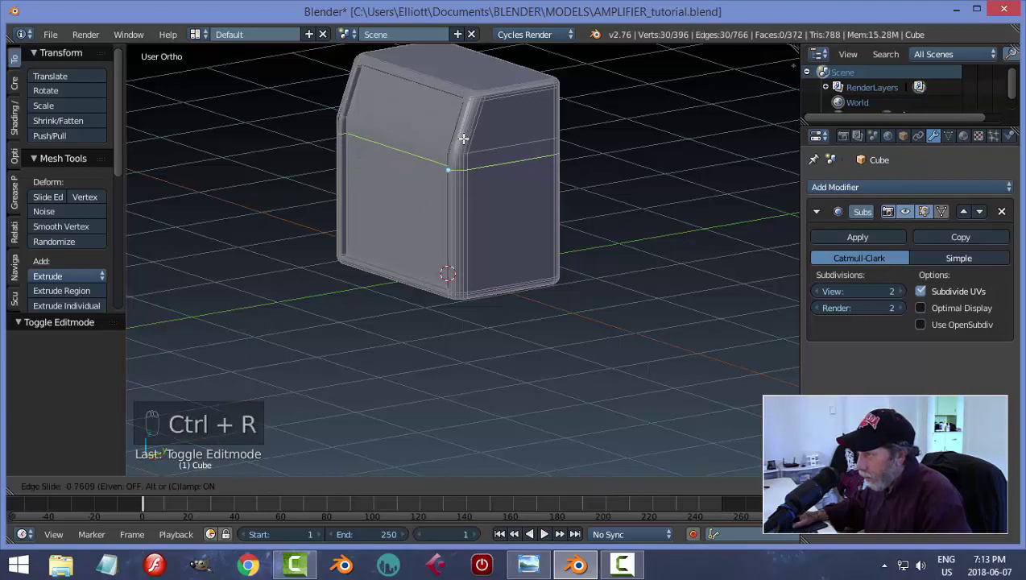
key(a)
key(ctrl+r)
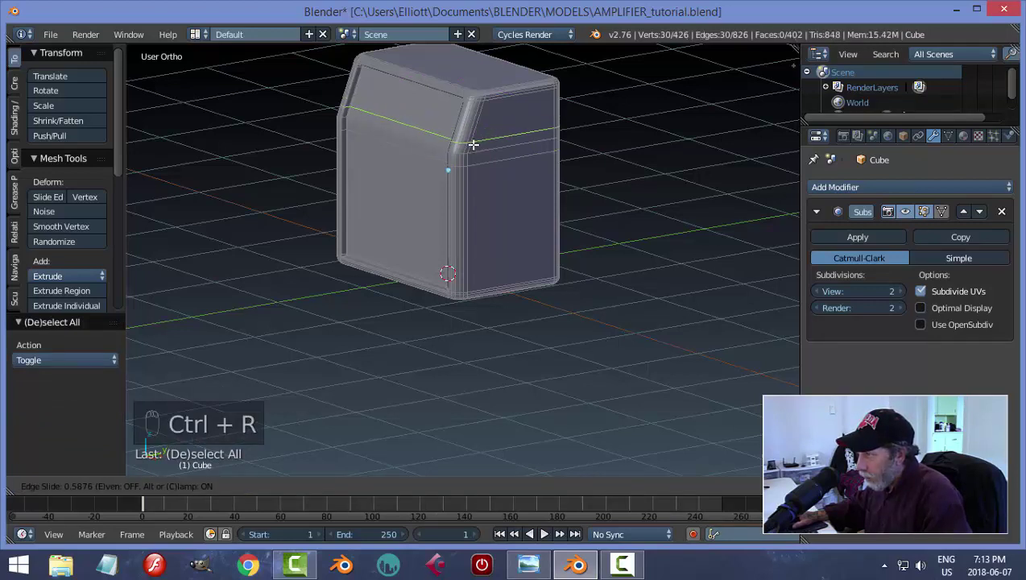
key(a)
Step: Preview the smoothed cabinet from the front, then resume editing with face select
key(Tab)
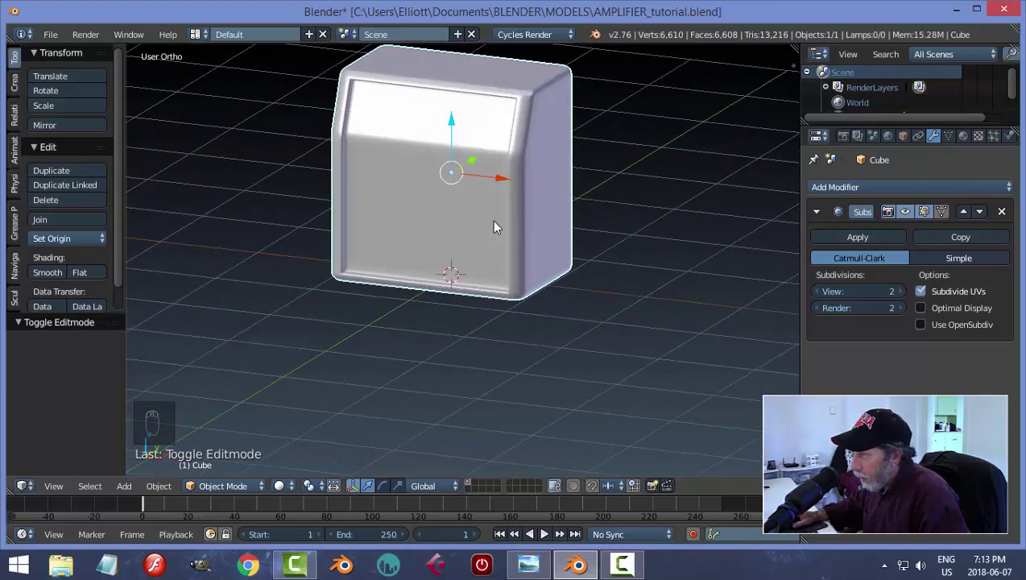
drag(499, 225, 514, 240)
key(Tab)
key(ctrl+Tab)
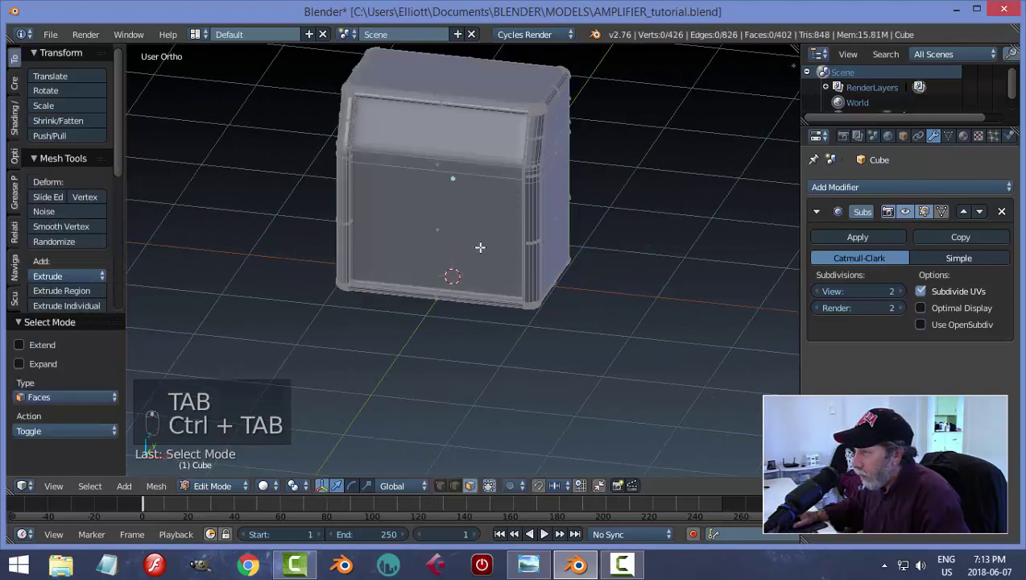
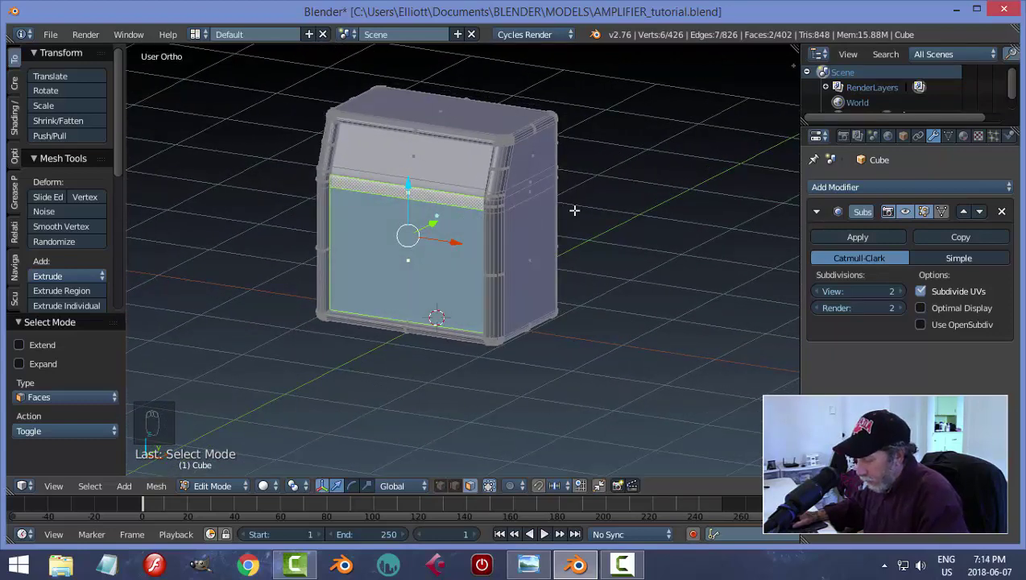
Step: Inset the lower front faces, leaving a narrow border around a separate front panel
key(i)
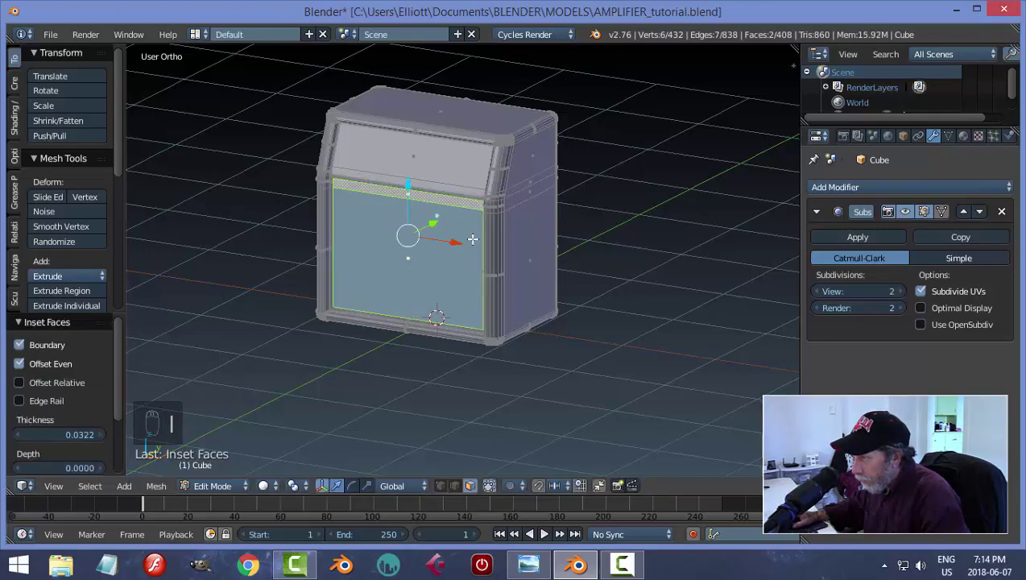
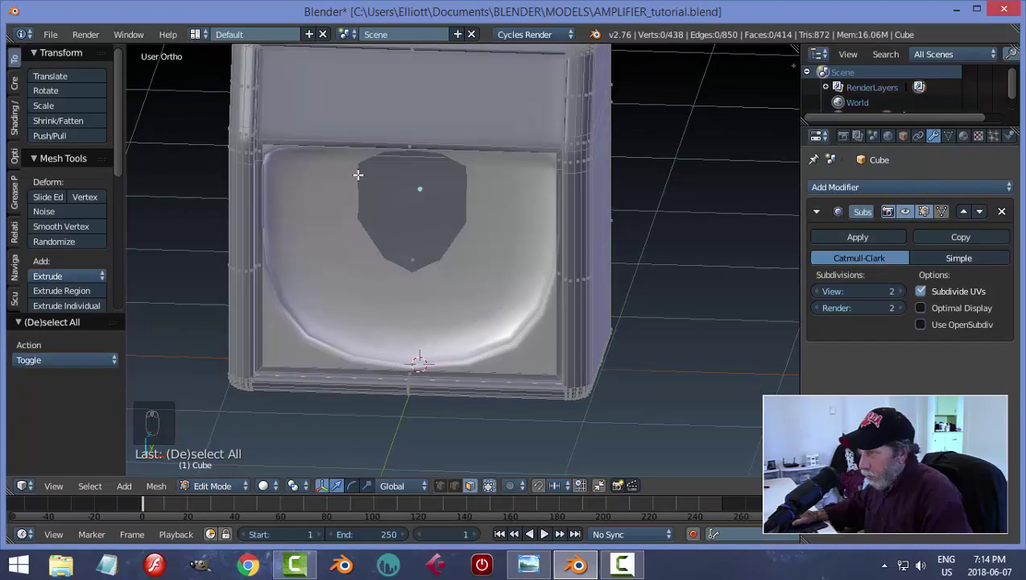
Step: Add vertical loops across the front panel, spread them outward, and hug the top border
key(ctrl+r)
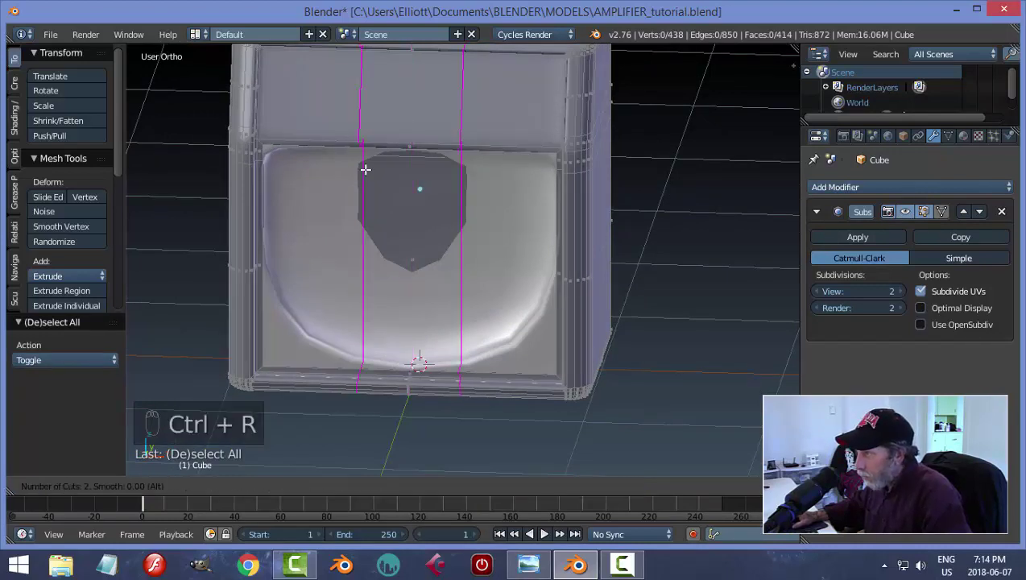
key(s)
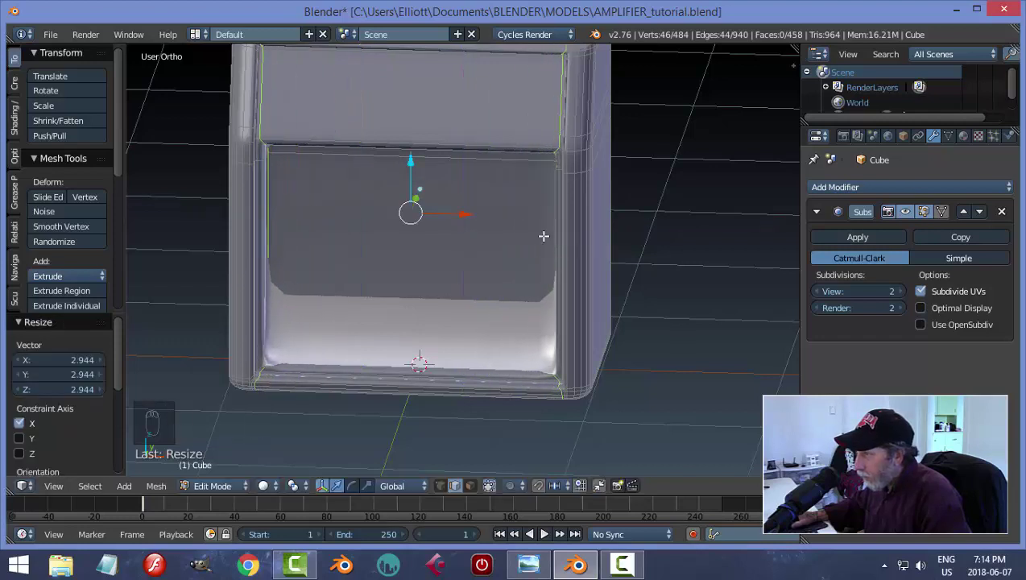
key(a)
key(ctrl+r)
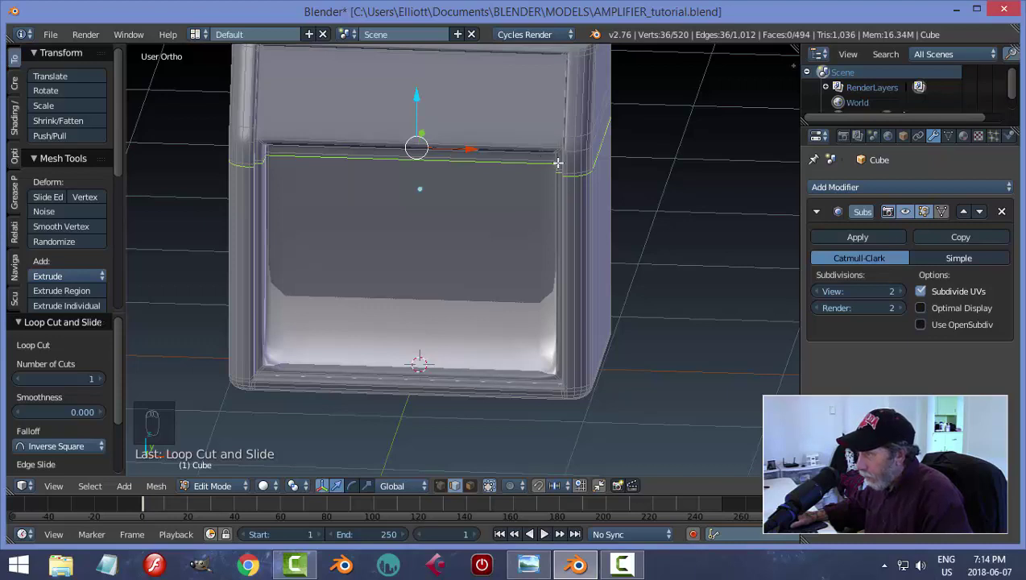
Step: Add an edge loop along the panel's bottom border and preview the crisp recess in Object Mode
key(ctrl+r)
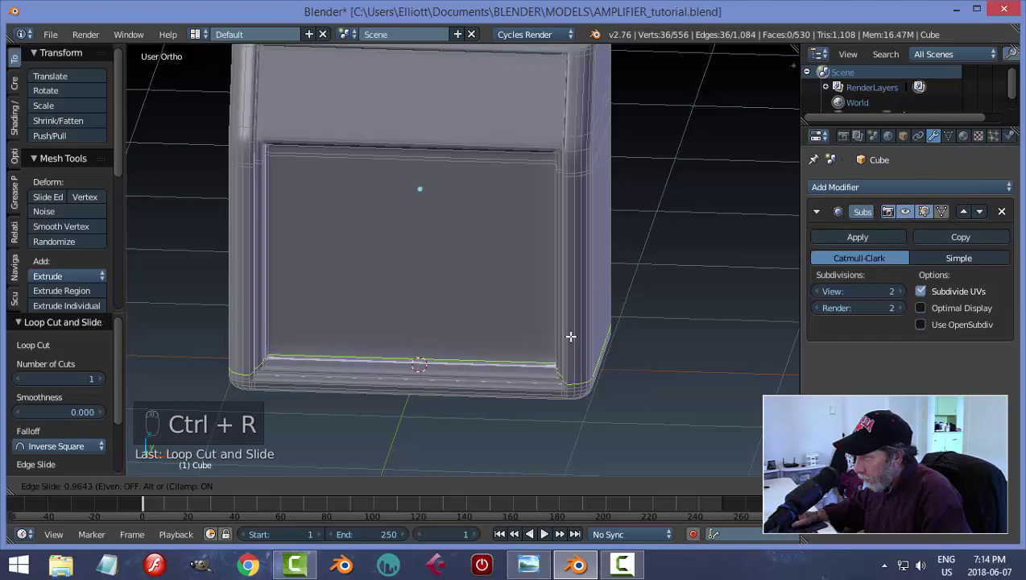
key(a)
key(Tab)
middle_click(465, 308)
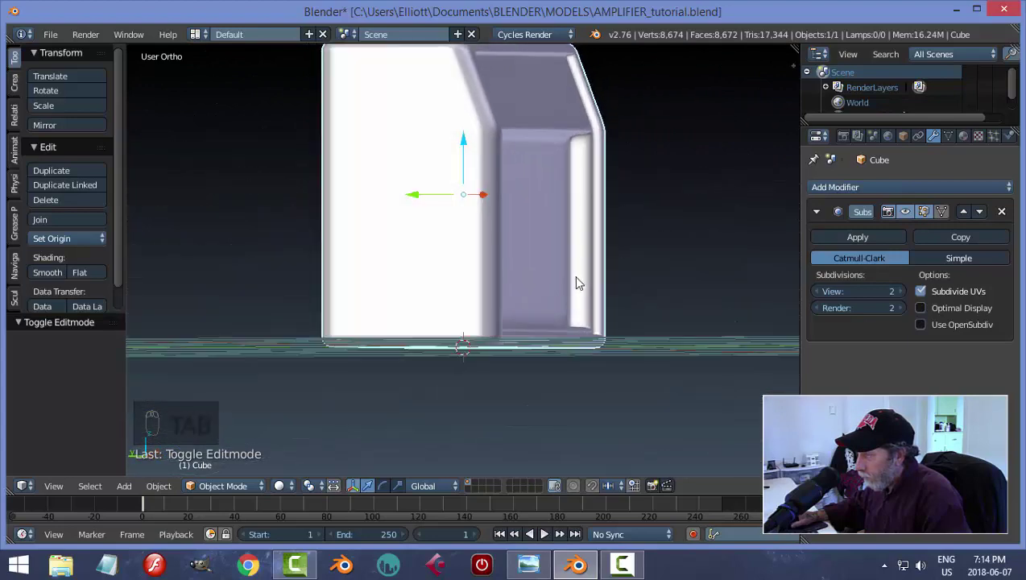
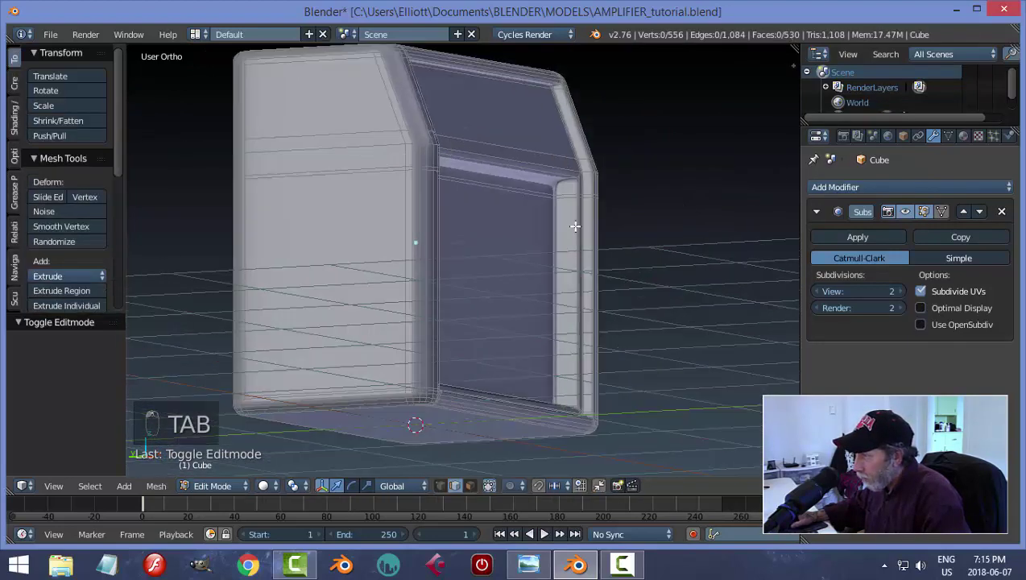
Step: Add edge loops tight against both side rims of the front panel, then return to Object Mode
key(ctrl+r)
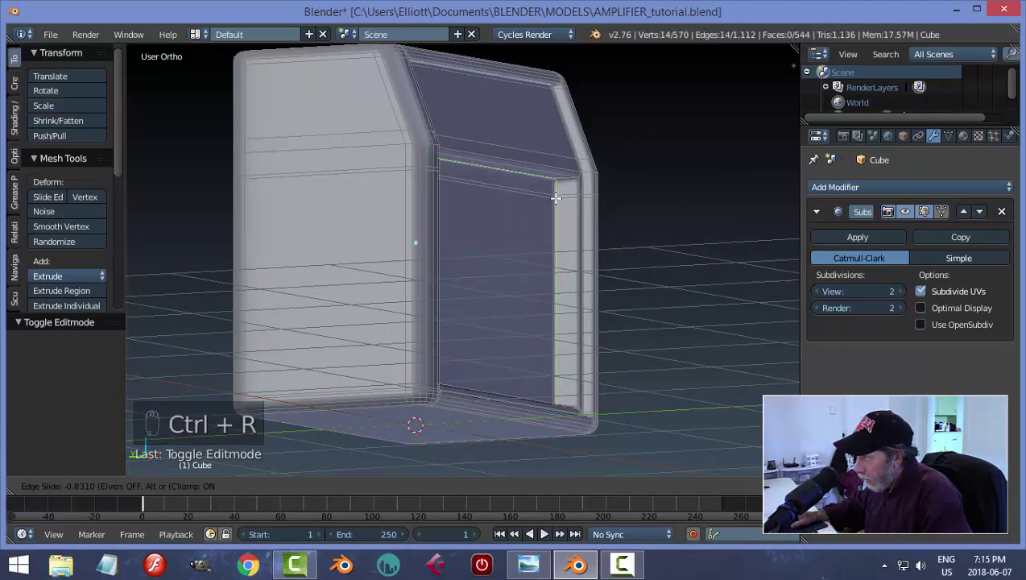
key(ctrl+r)
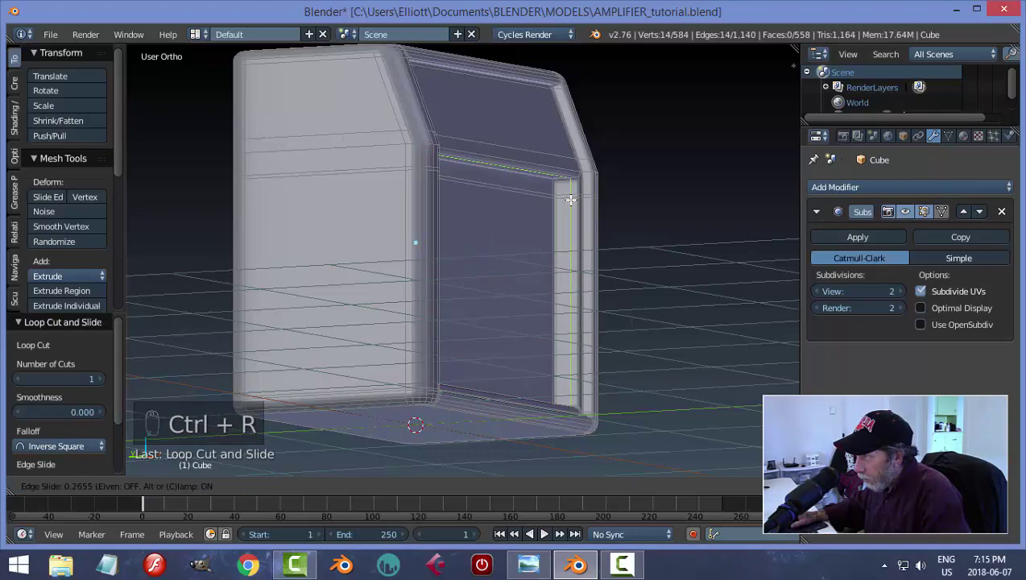
key(a)
key(Tab)
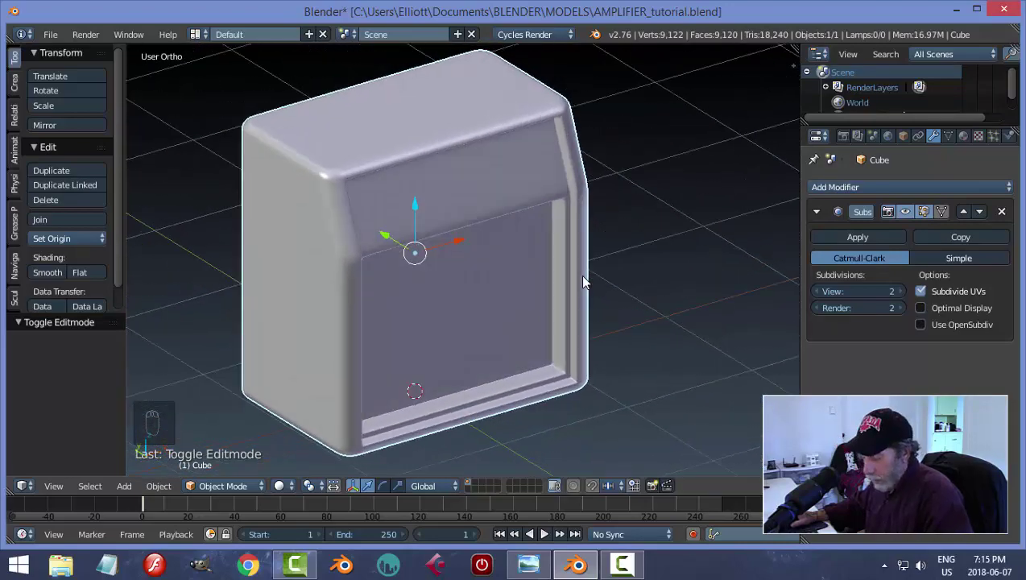
Step: Save the amplifier file and orbit the view toward the cabinet's front panel
key(ctrl+s)
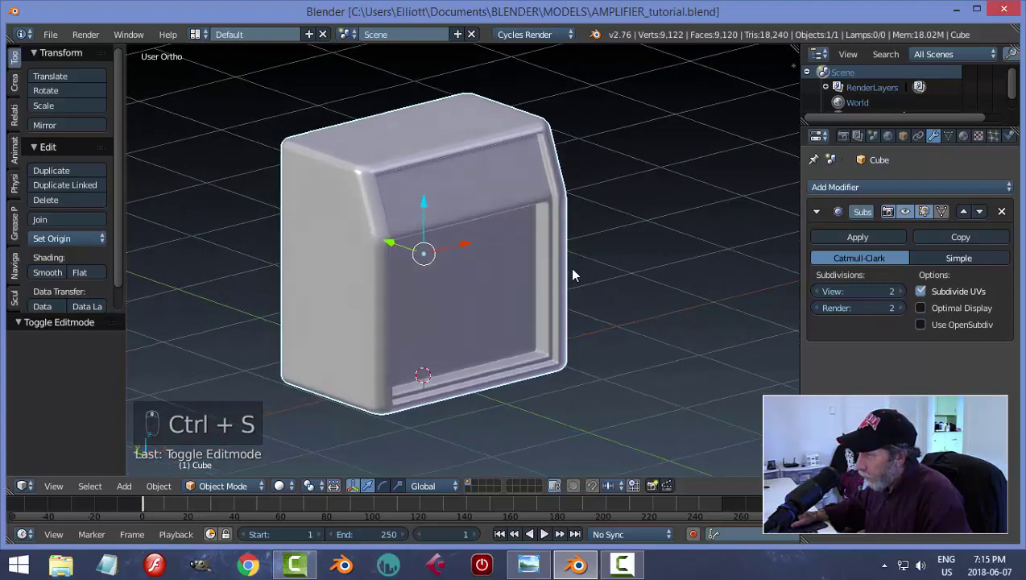
key(n)
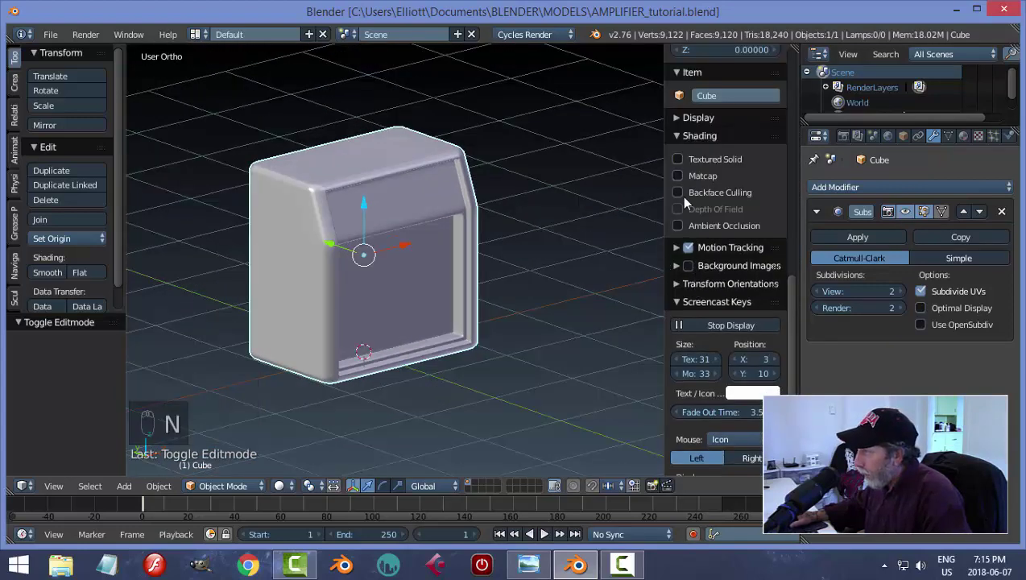
click(709, 231)
drag(625, 247, 506, 219)
key(n)
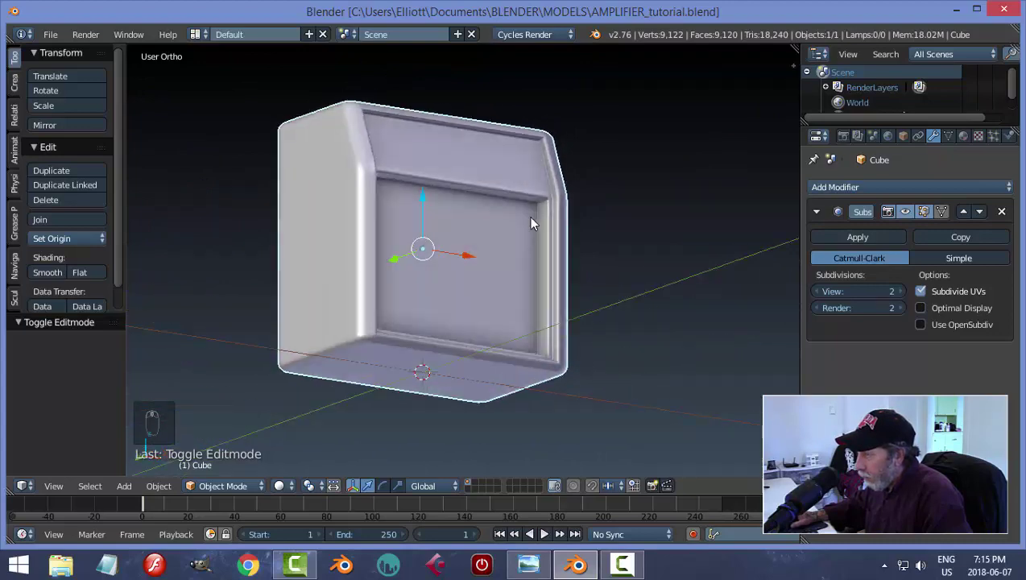
Step: Select the recessed front panel faces and snap the 3D cursor to their centre
key(Tab)
key(ctrl+Tab)
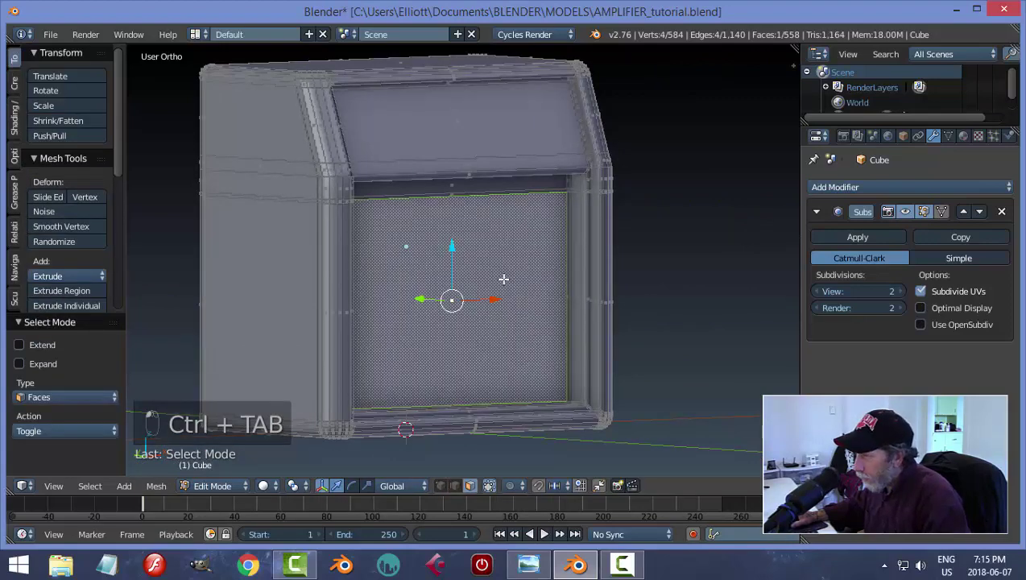
key(shift+s)
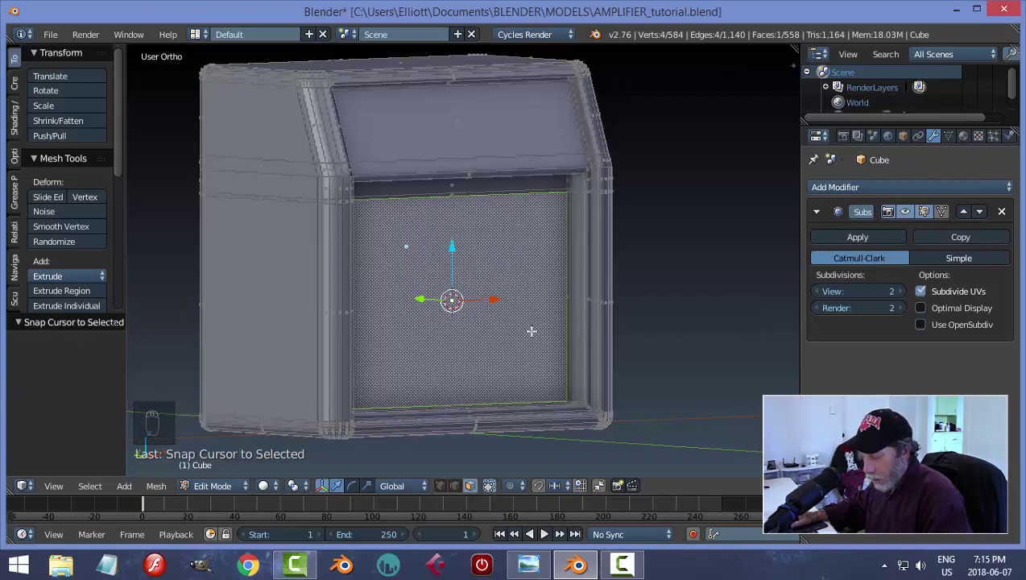
key(a)
key(Tab)
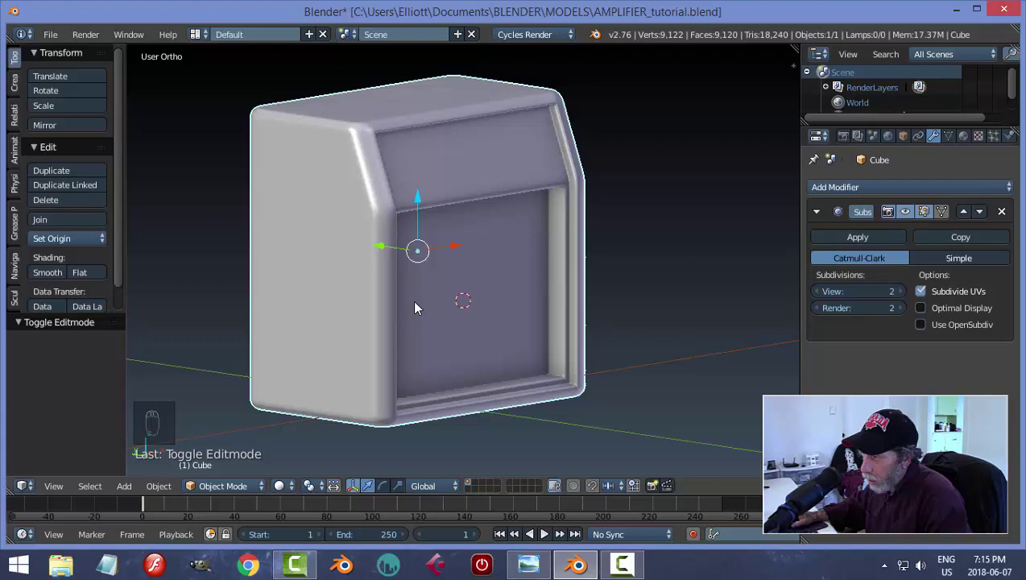
drag(538, 298, 535, 302)
Step: Add a cube at the 3D cursor and scale it into a long thin rod against the front panel
key(shift+a)
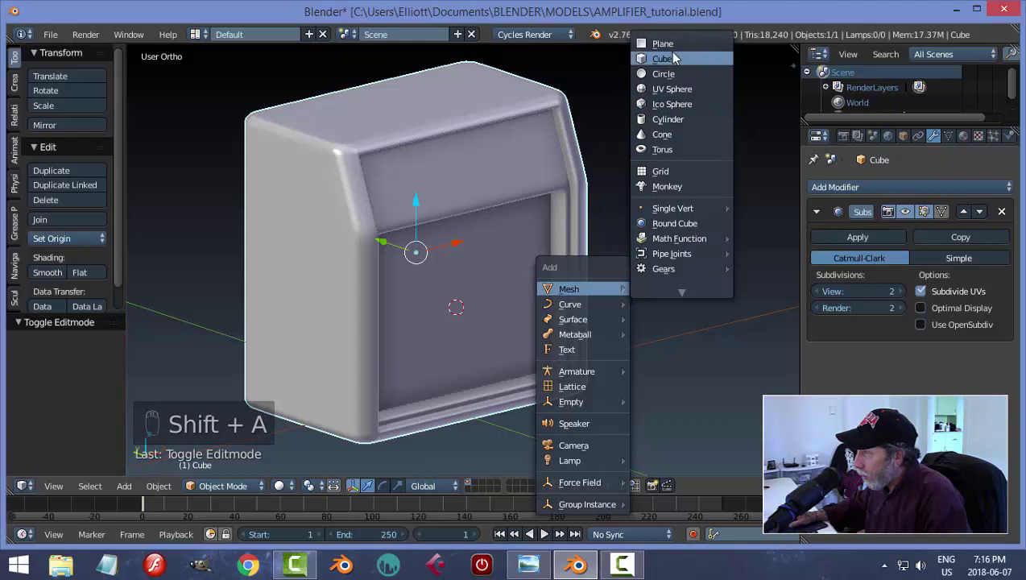
key(Tab)
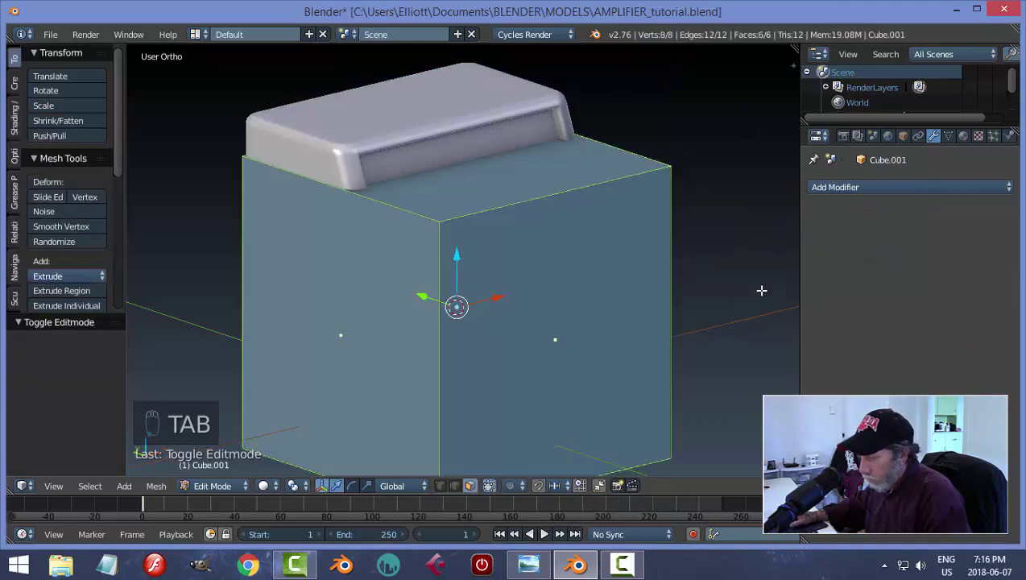
key(s)
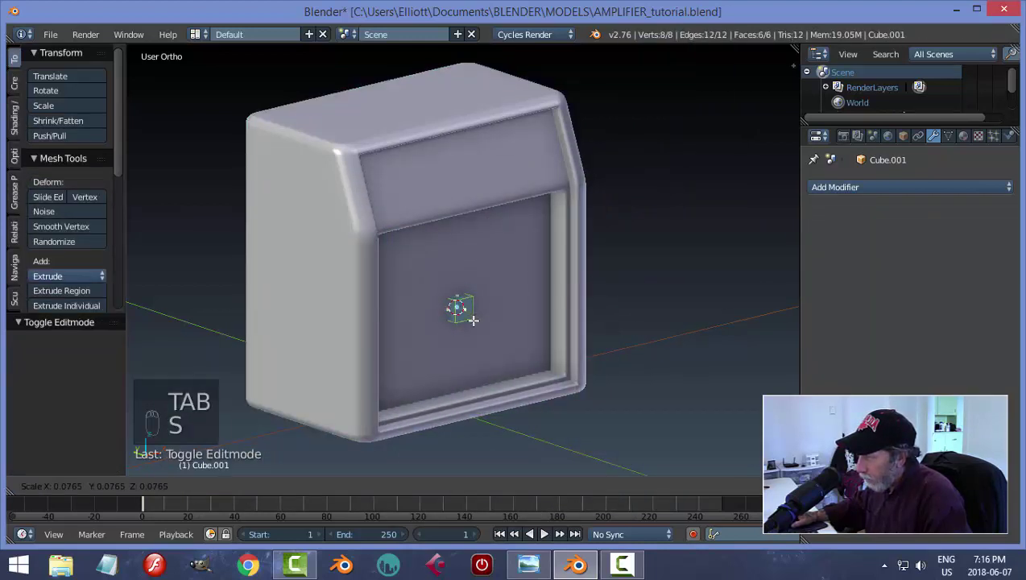
key(KP_Decimal)
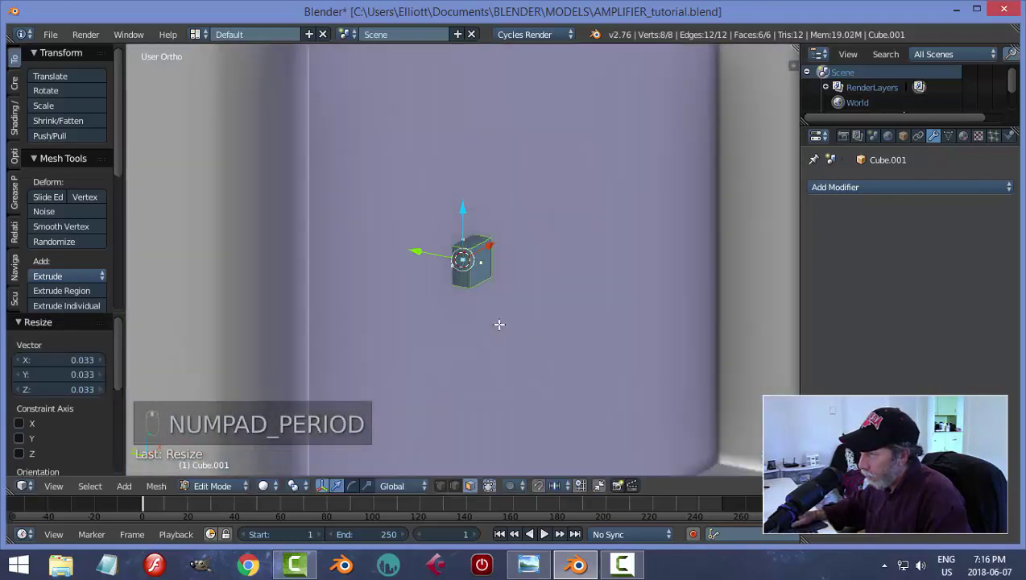
key(s)
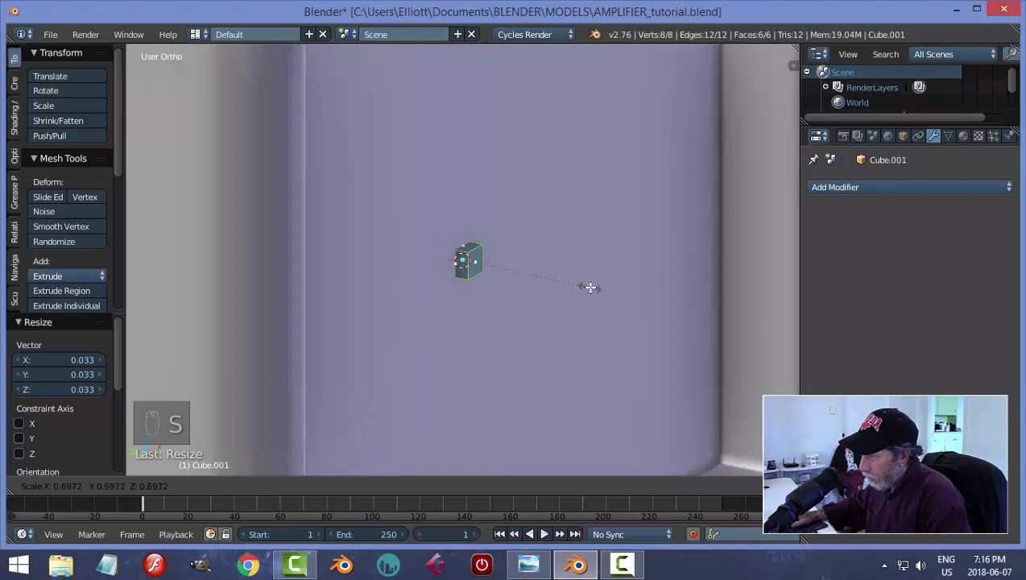
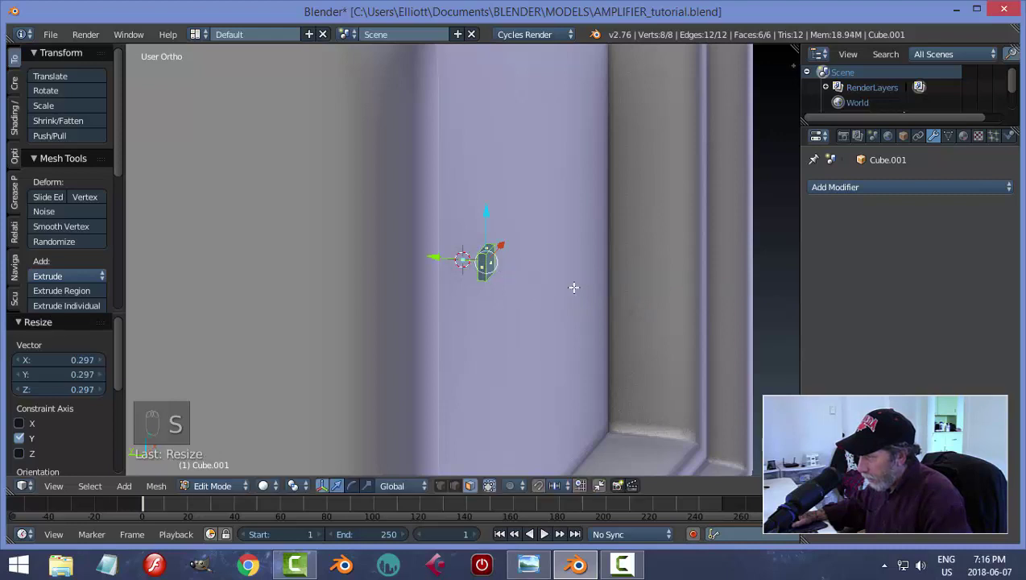
key(s)
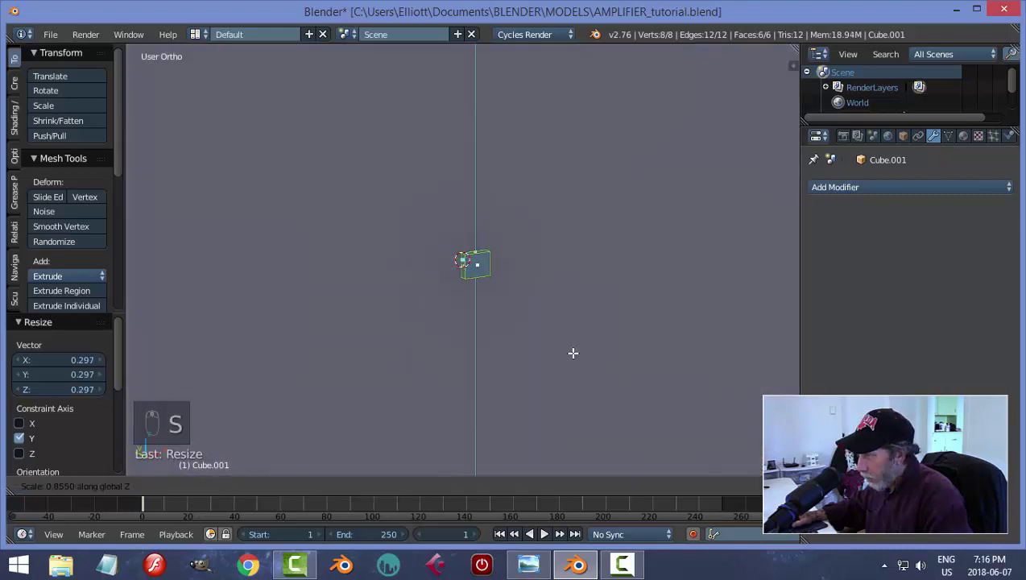
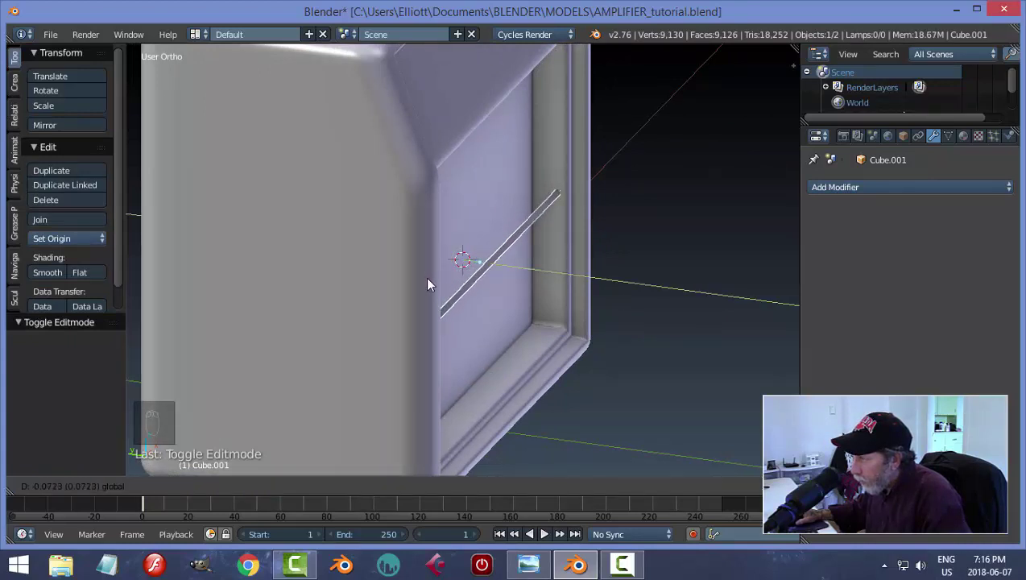
Step: Apply the rod's rotation and scale and bring it into closer view
drag(594, 310, 589, 330)
key(ctrl+a)
middle_click(582, 331)
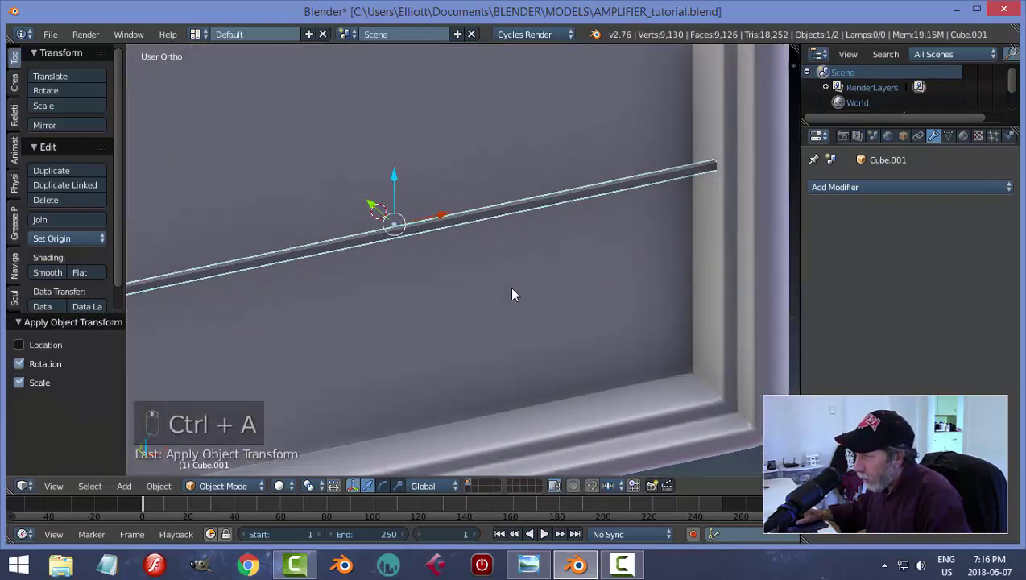
Step: Scale the bar's long edges thinner in edge select mode, then return to Object Mode
key(Tab)
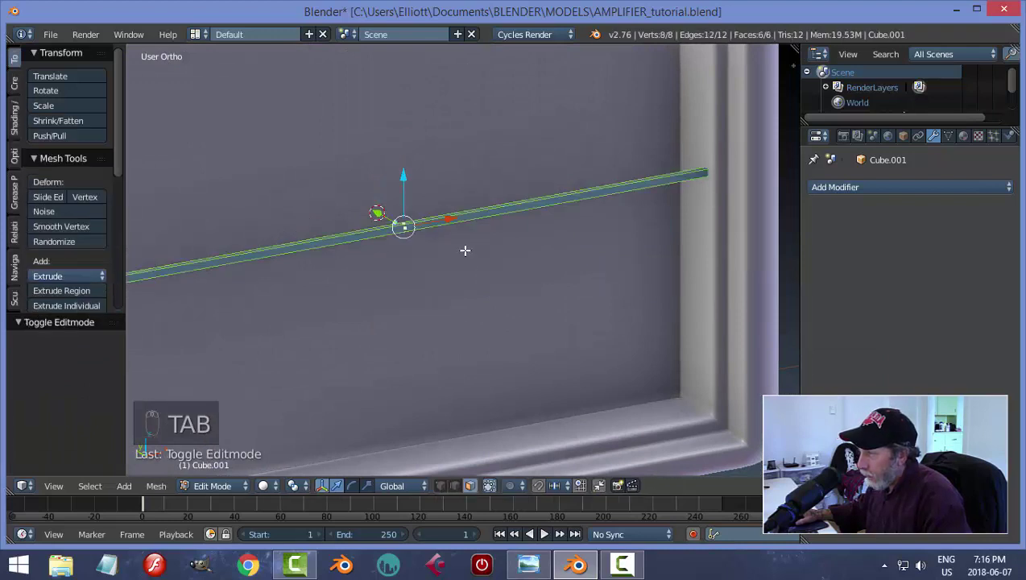
key(a)
key(ctrl+Tab)
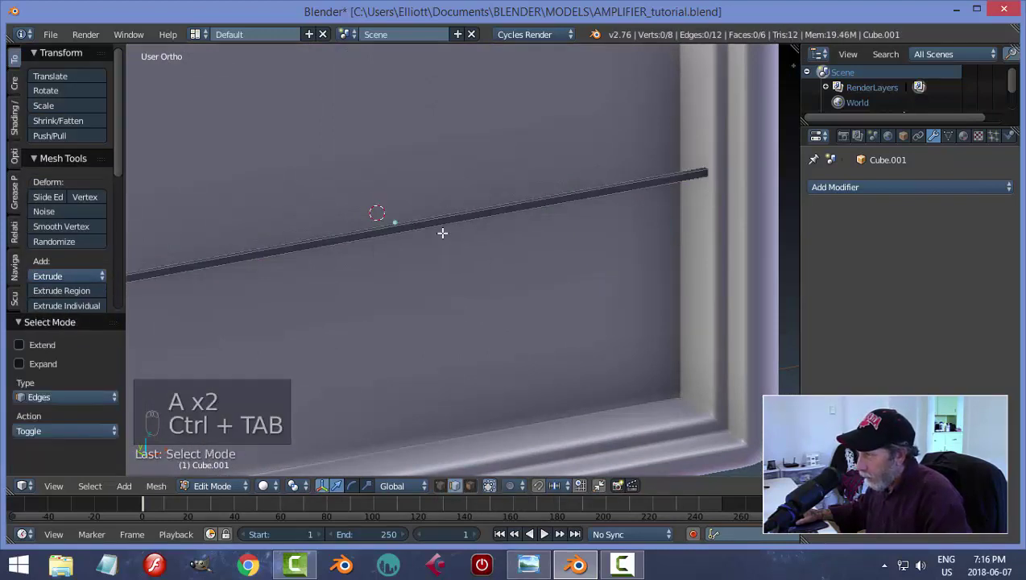
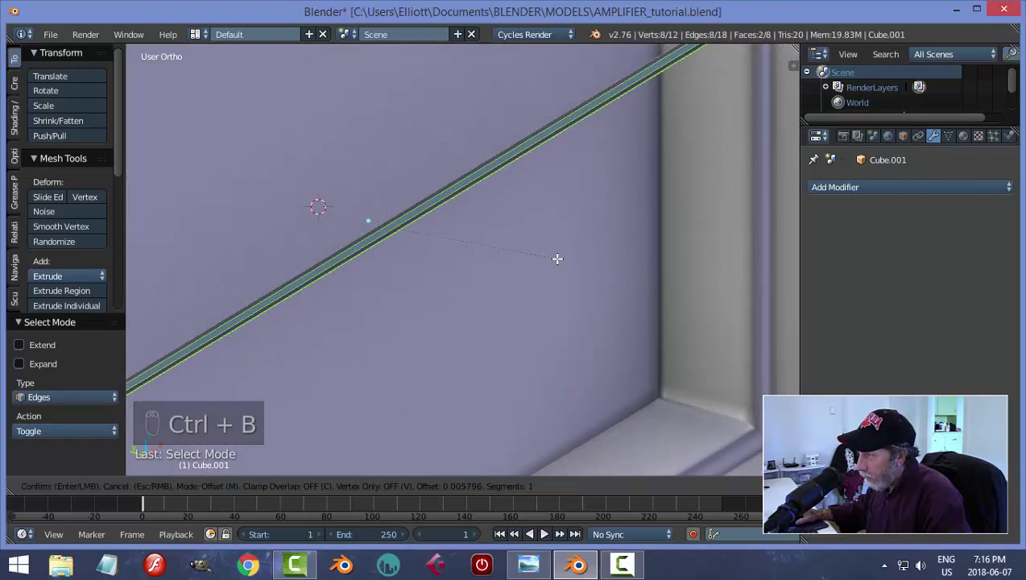
key(a)
key(Tab)
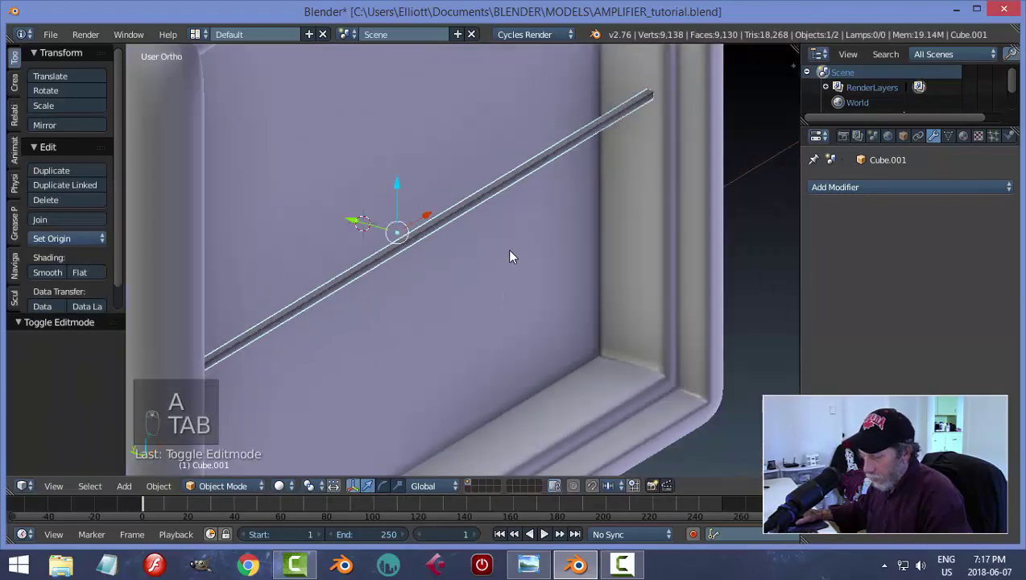
key(a)
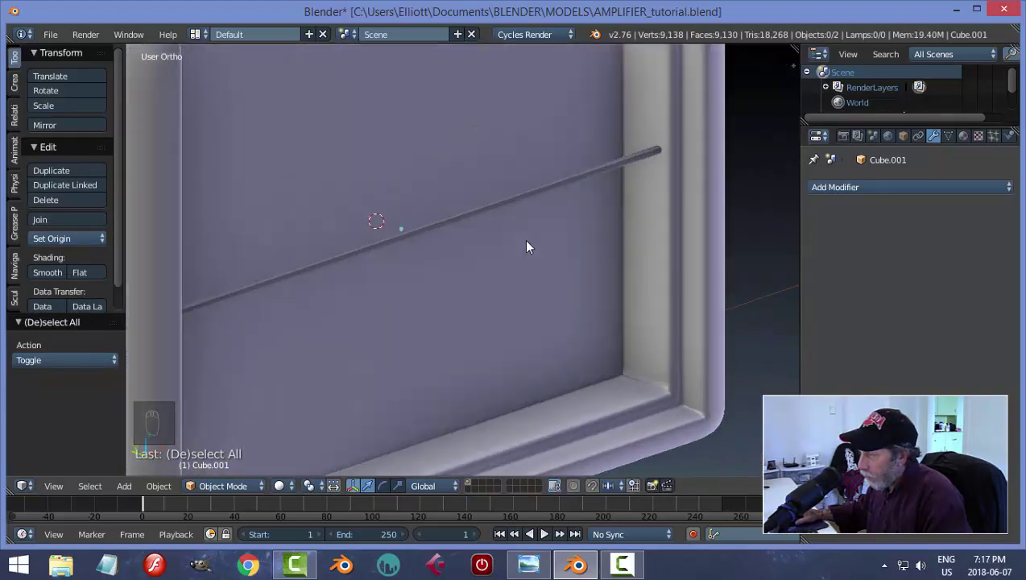
Step: Raise the bar to the opening's top and array it into 34 slats at Z offset -2, applied with origin on geometry
drag(513, 236, 463, 235)
drag(464, 236, 534, 137)
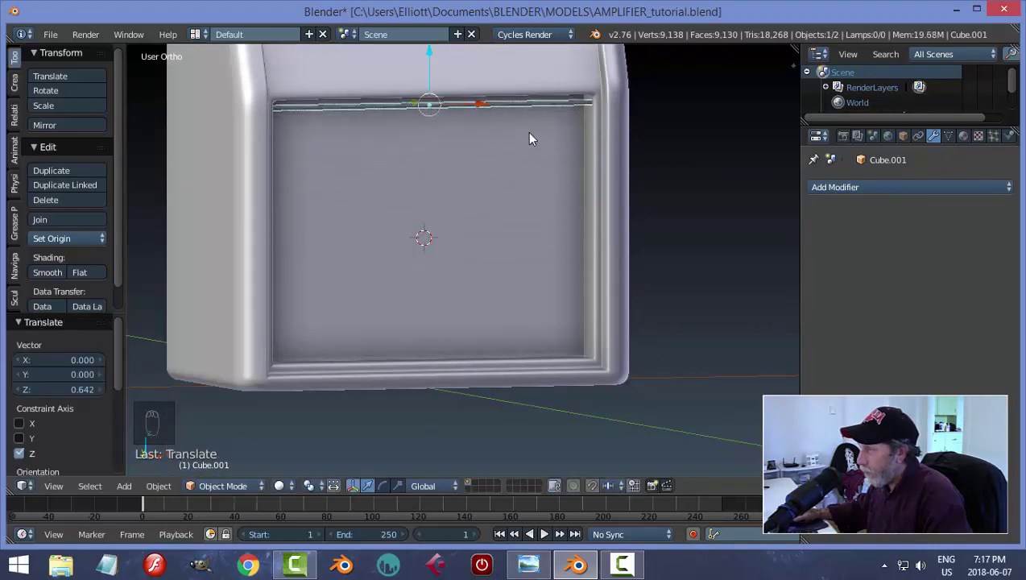
drag(538, 135, 846, 188)
drag(847, 189, 727, 224)
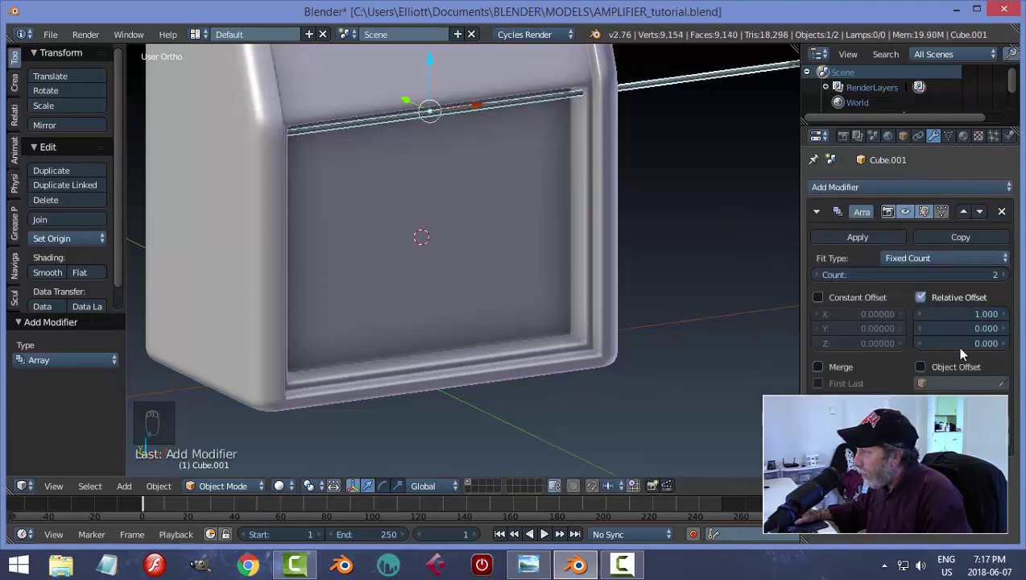
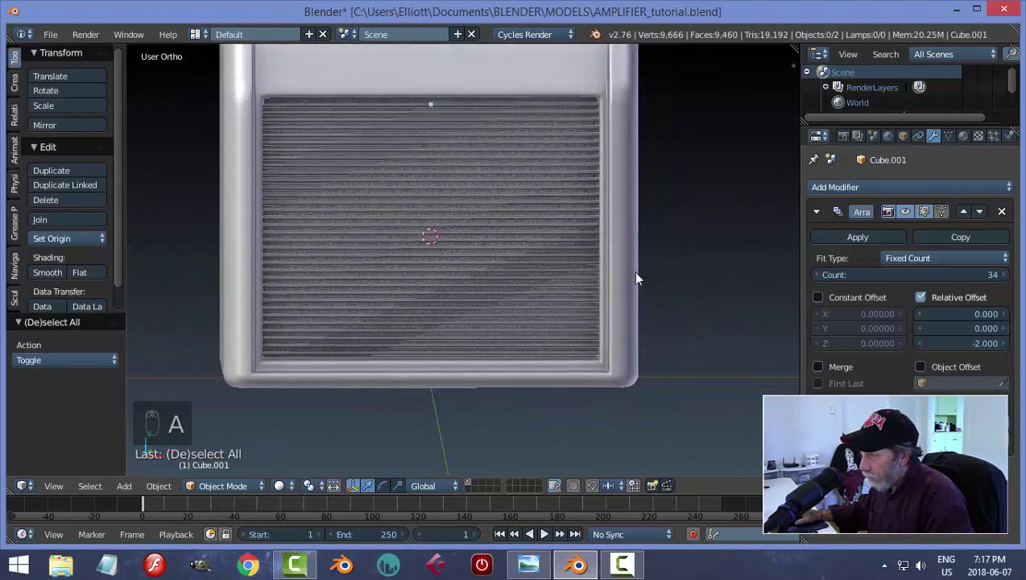
drag(632, 189, 462, 177)
drag(461, 177, 849, 243)
drag(849, 244, 449, 264)
middle_click(449, 264)
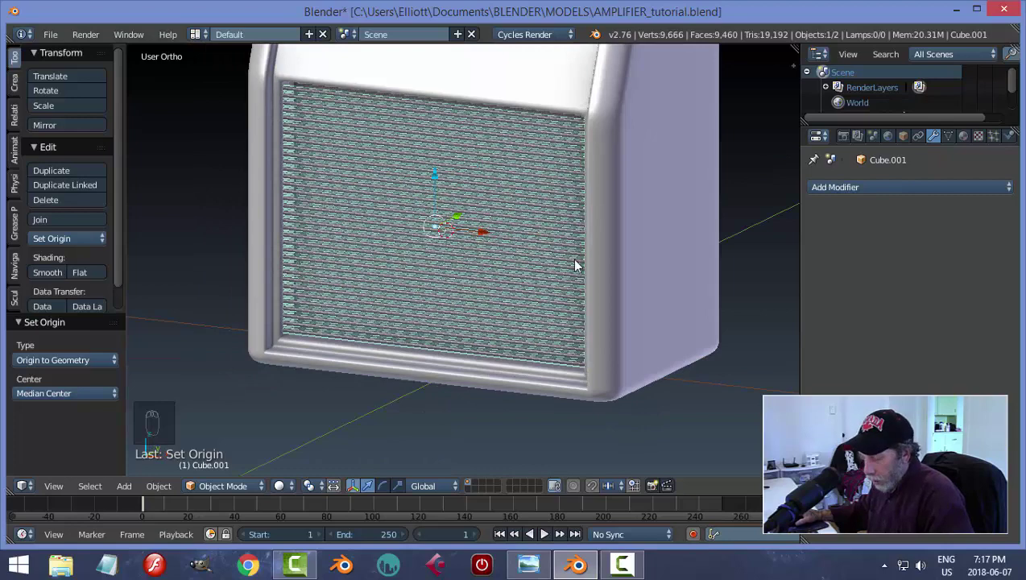
Step: Duplicate the slats, rotate the copy 90° on Y and slide it on X across the horizontal bars
key(shift+d)
key(r)
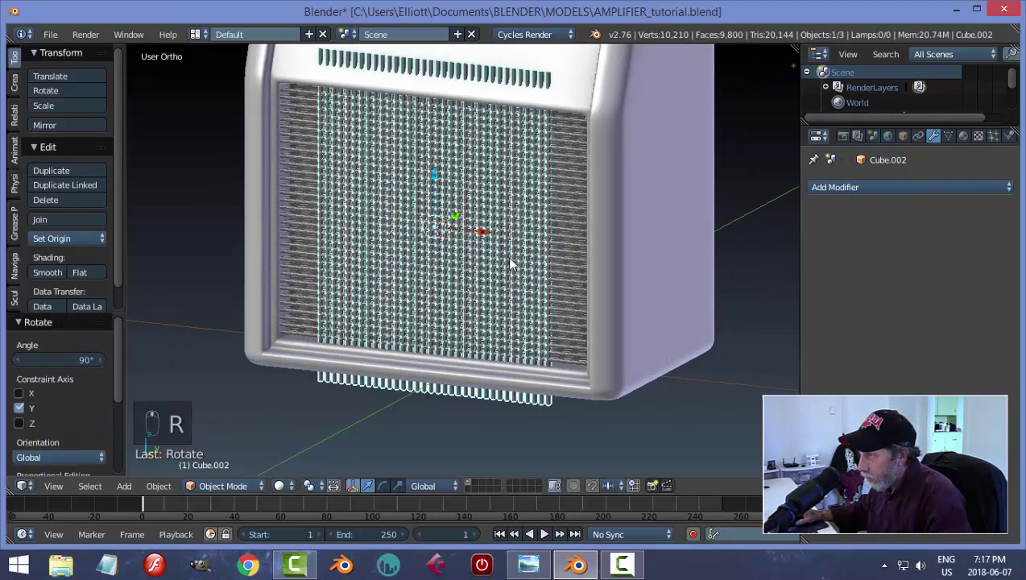
drag(490, 242, 359, 204)
drag(358, 204, 565, 223)
key(g)
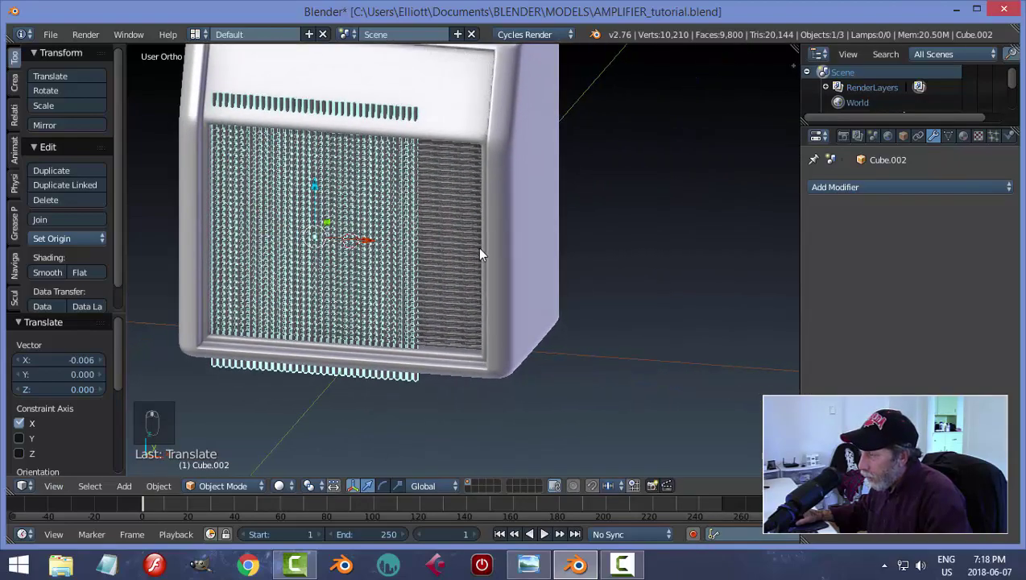
Step: Duplicate the upright bars again and move the copy along X beside the cabinet
key(shift+d)
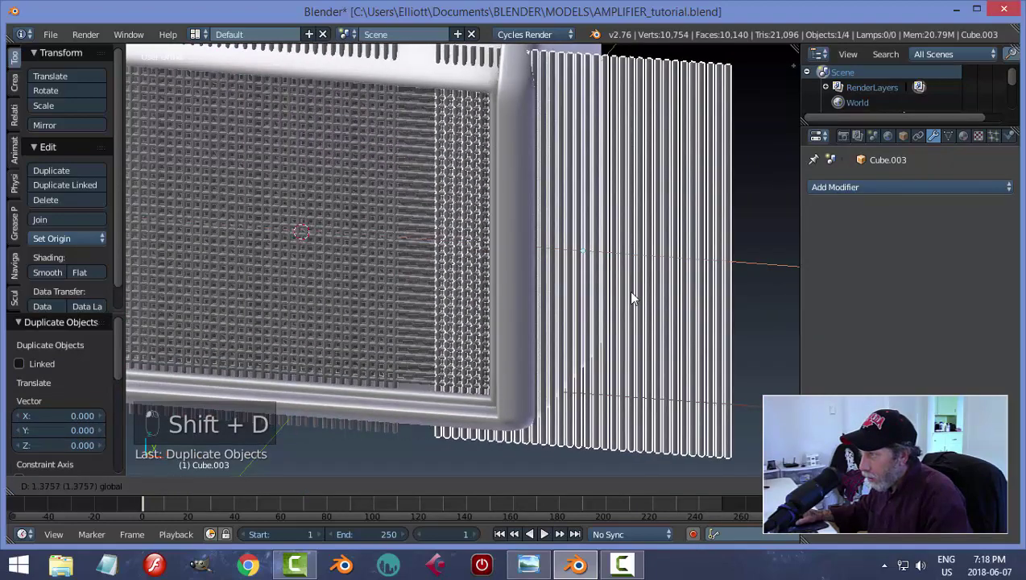
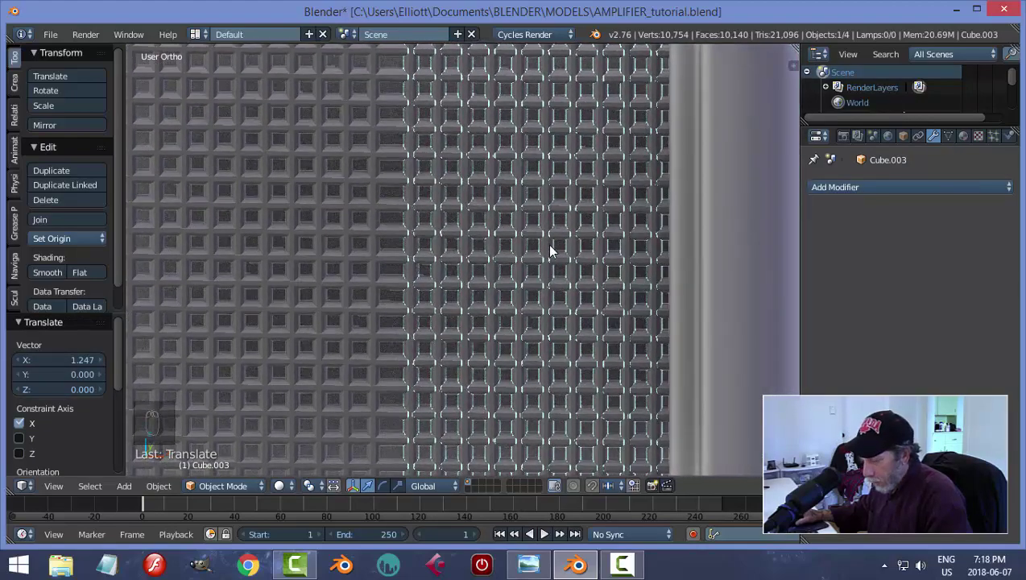
key(g)
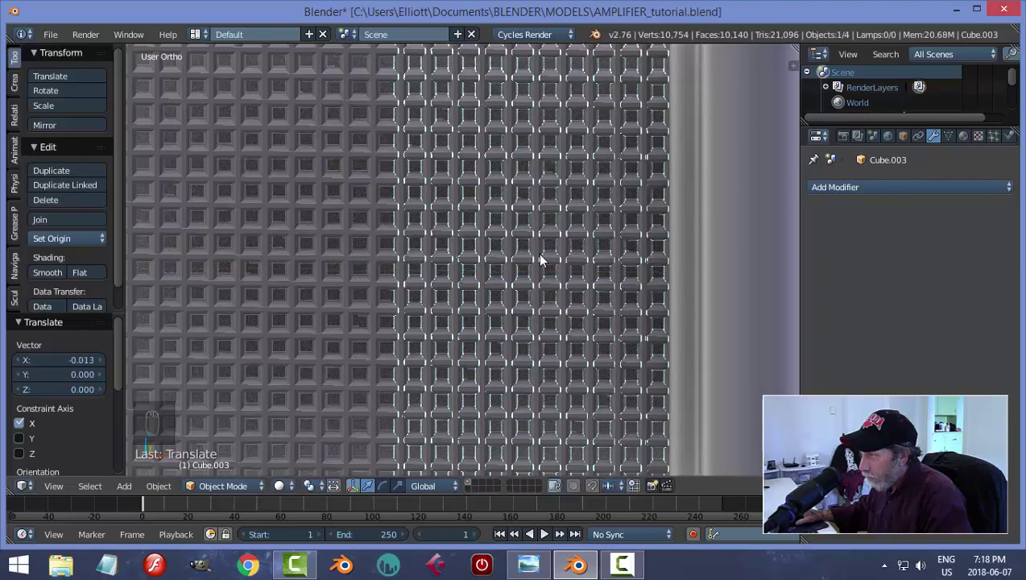
key(a)
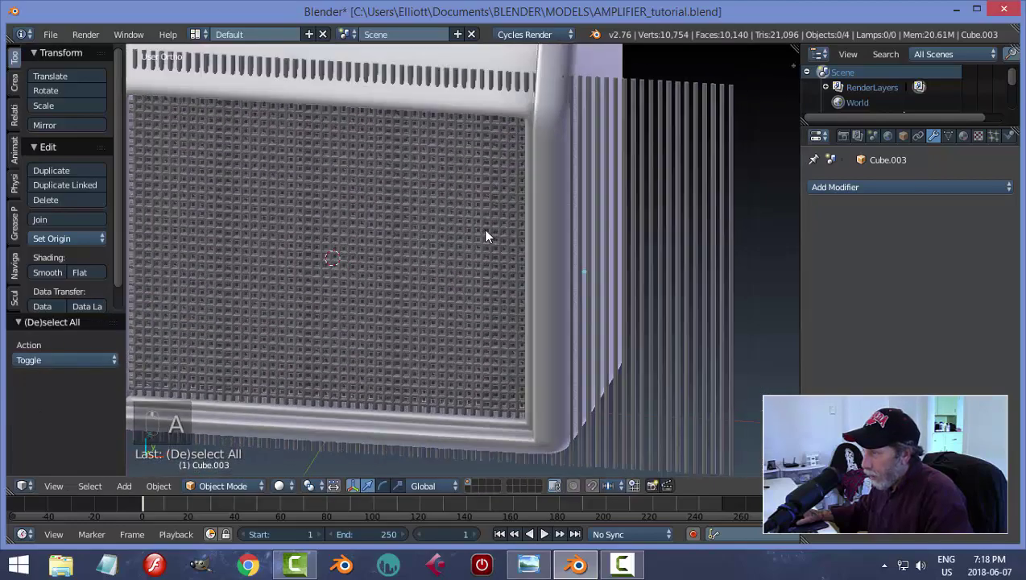
Step: Join the horizontal and vertical bar objects into a single grille object
middle_click(518, 230)
drag(496, 242, 594, 196)
drag(594, 196, 469, 286)
key(ctrl+j)
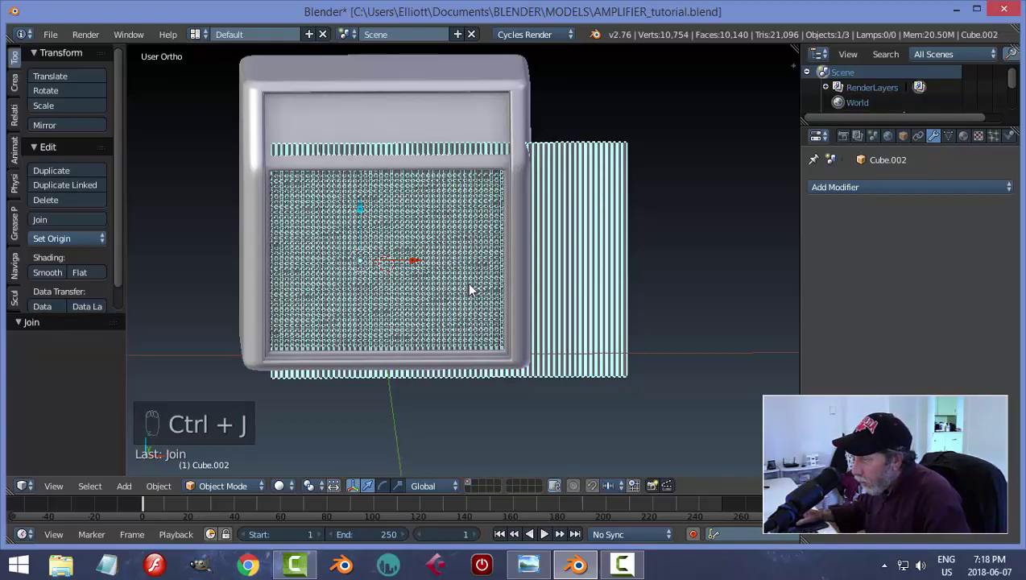
middle_click(404, 292)
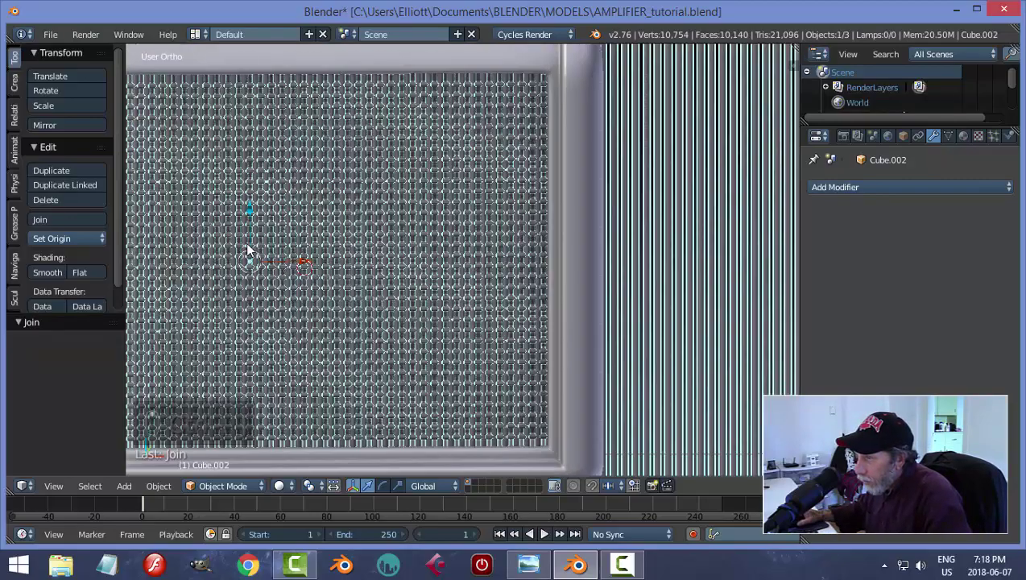
middle_click(447, 272)
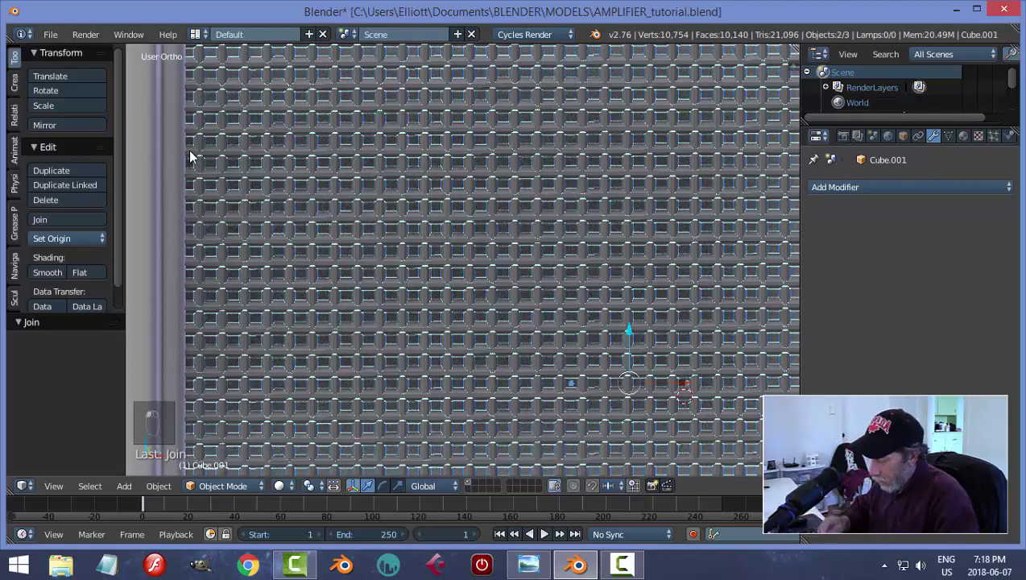
key(ctrl+j)
key(a)
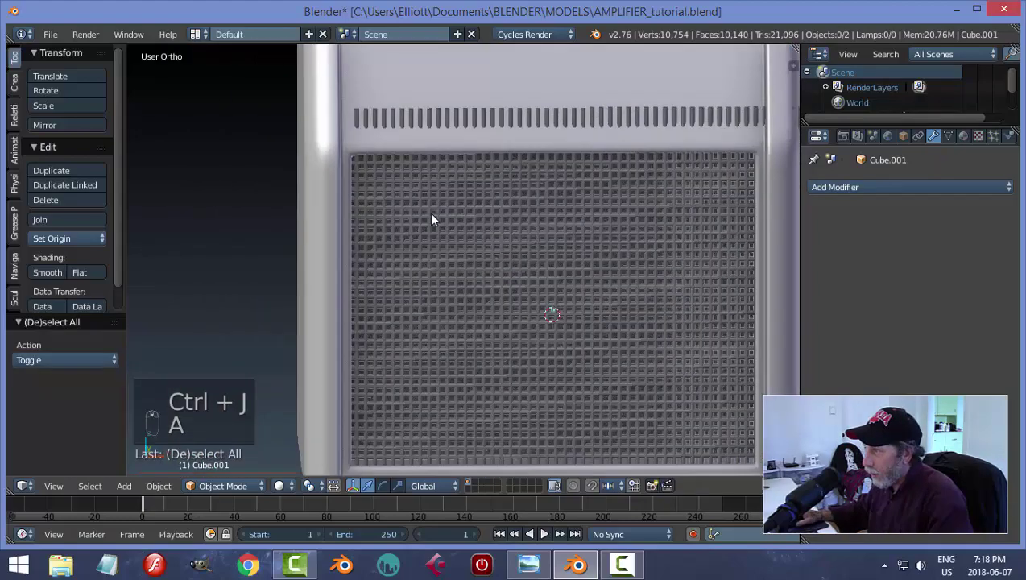
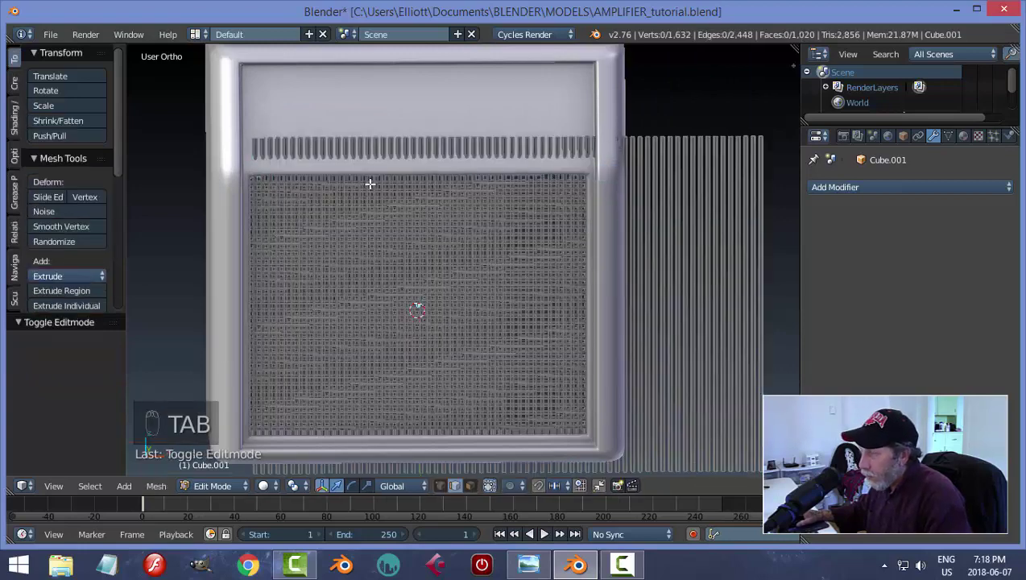
Step: In wireframe, box-select the grille's top vertices and lower them to the speaker opening's top
key(z)
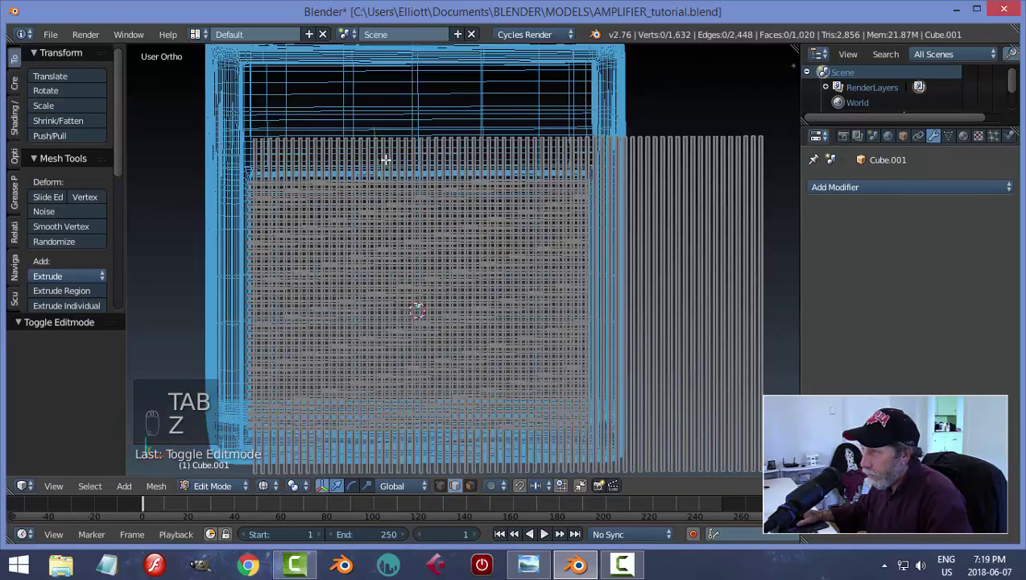
key(ctrl+Tab)
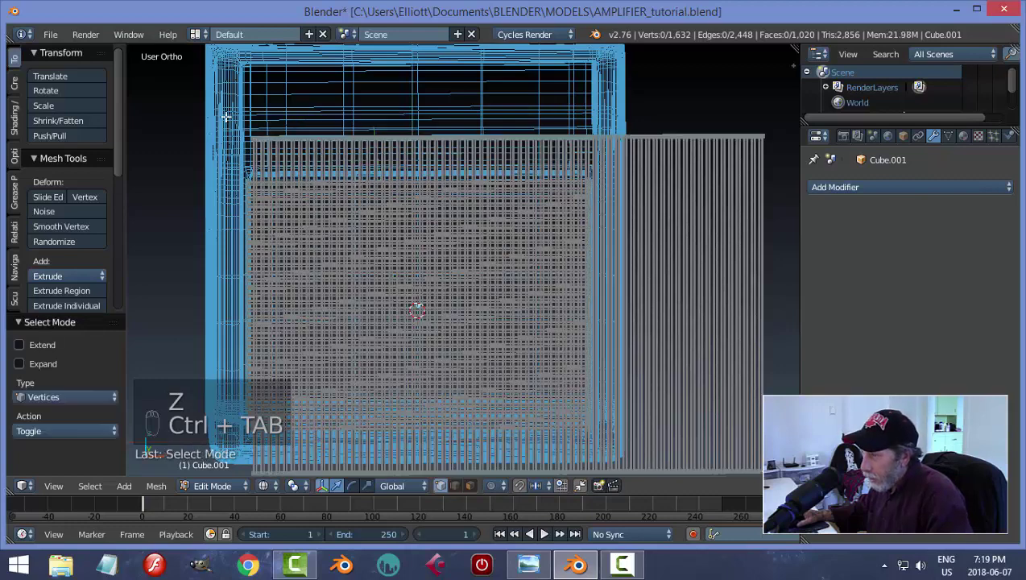
key(b)
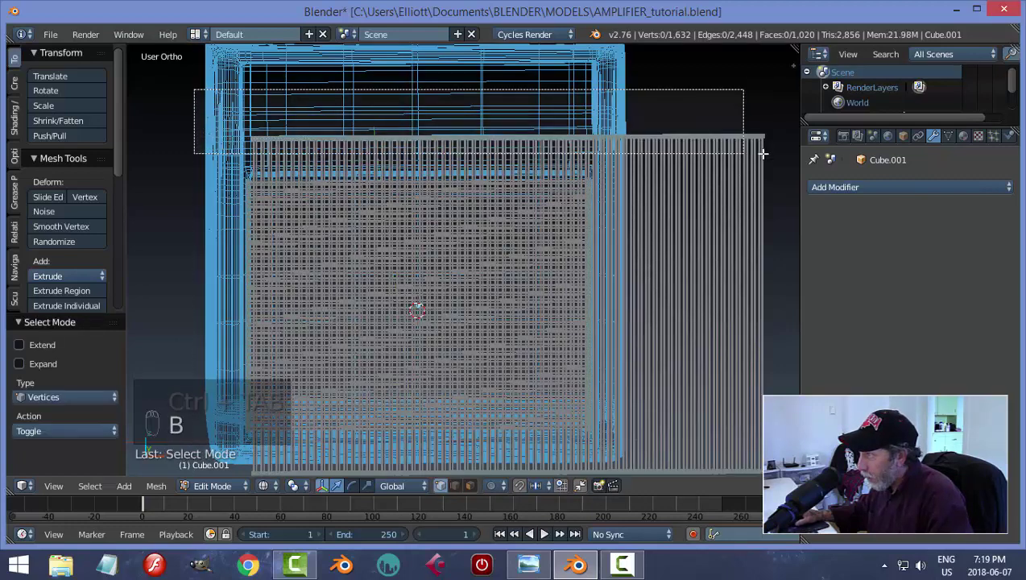
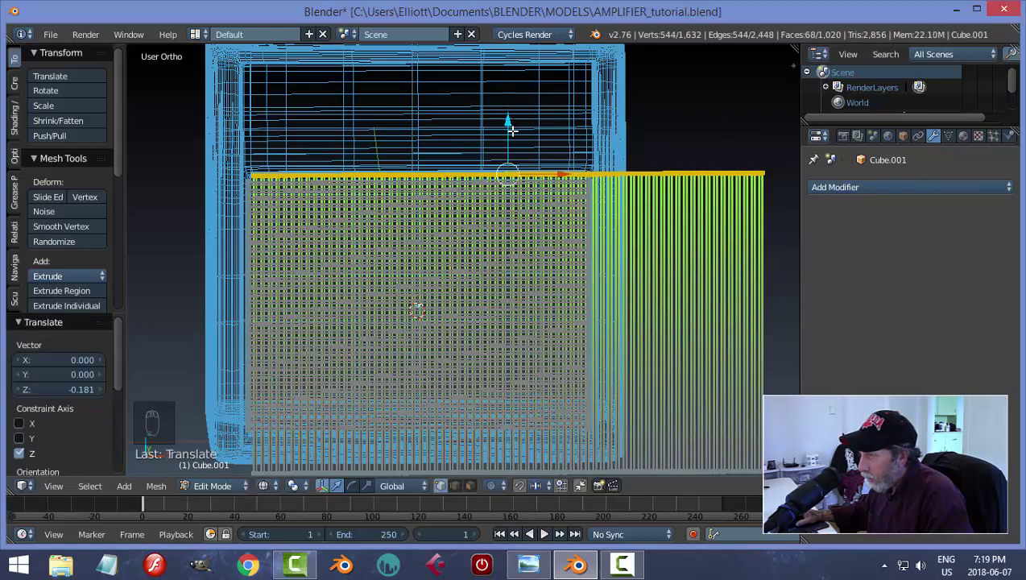
key(z)
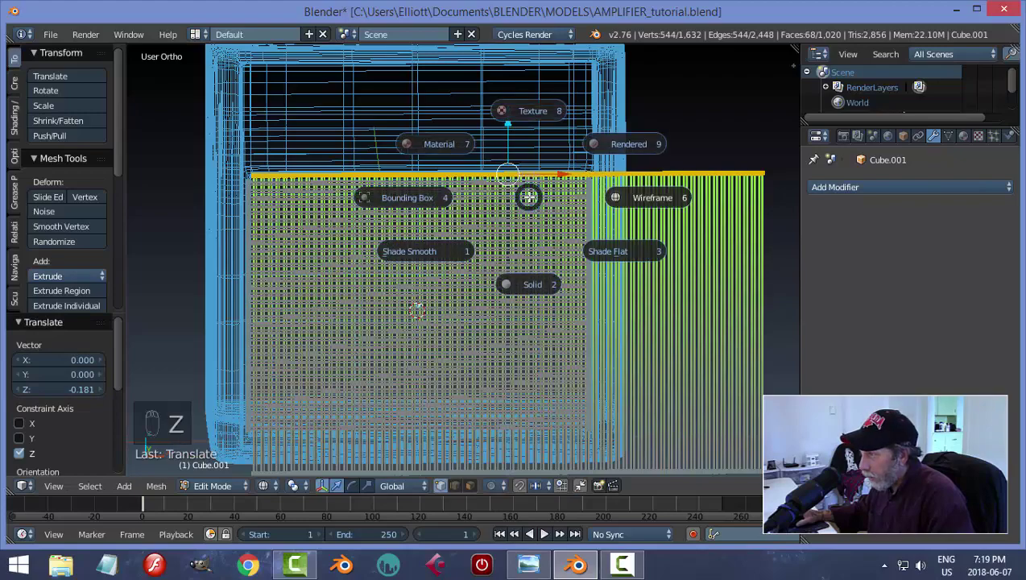
key(Tab)
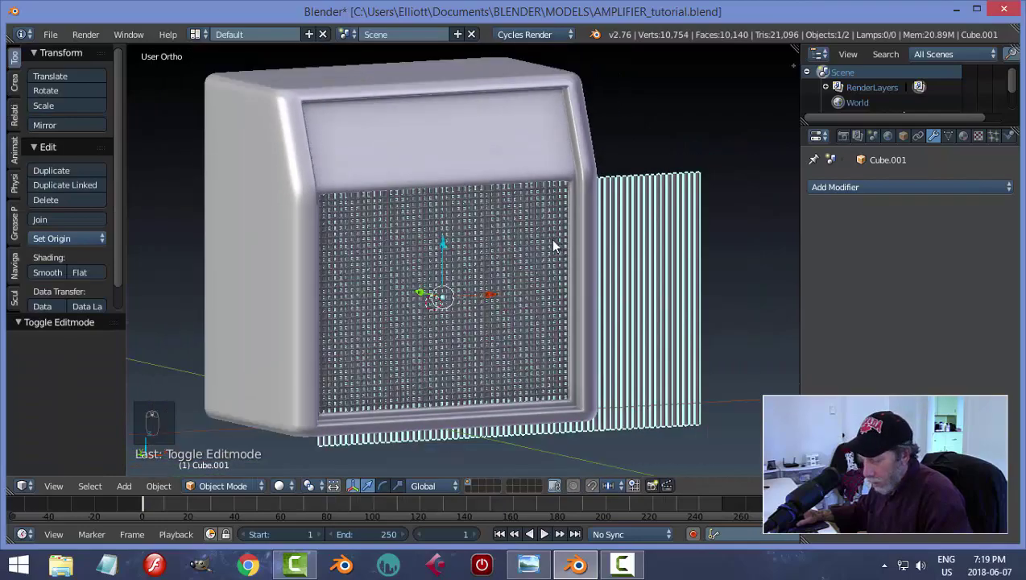
Step: Inspect the grille and switch to a straight-on front view of the cabinet
key(a)
middle_click(521, 227)
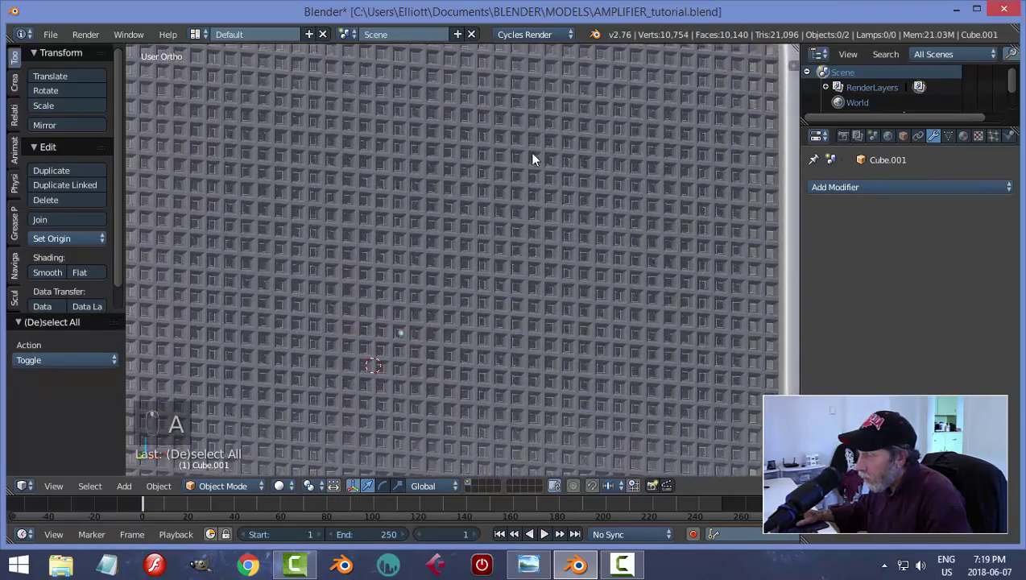
middle_click(549, 314)
middle_click(564, 305)
middle_click(562, 299)
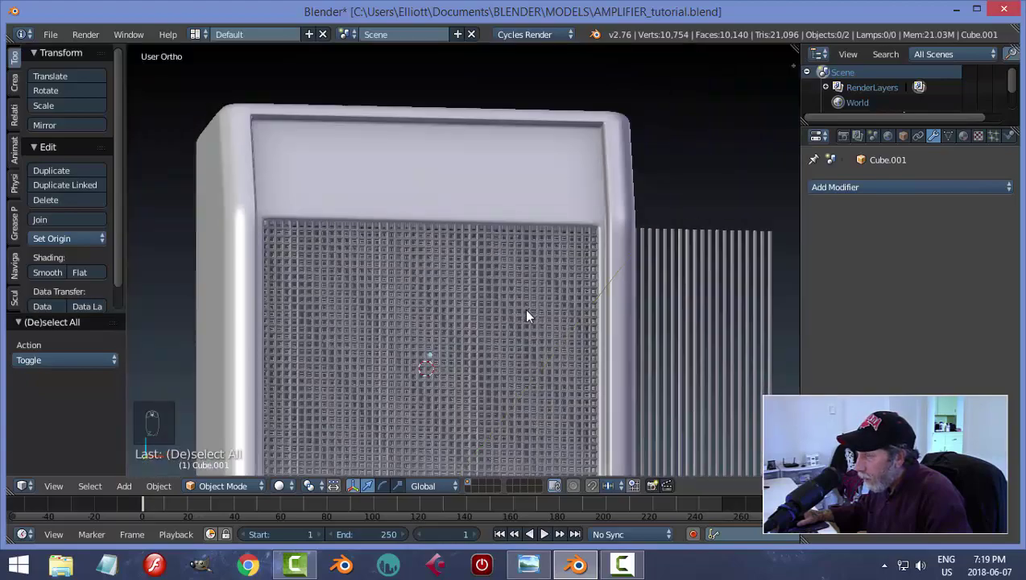
middle_click(504, 320)
drag(469, 265, 517, 242)
key(KP_1)
Step: Box-select the stray bottom and top vertex rows of the grille and delete them
key(Tab)
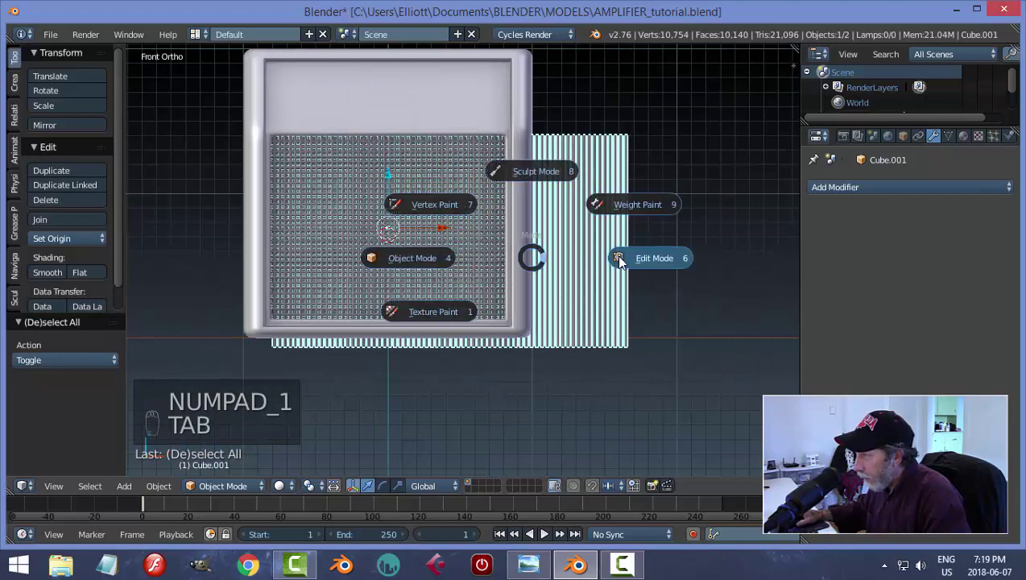
key(z)
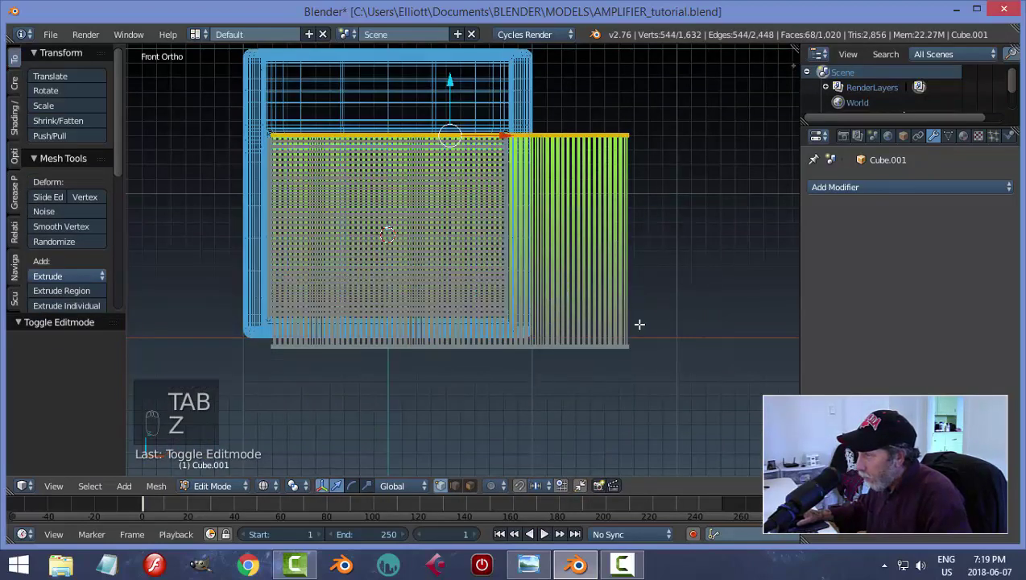
key(a)
key(b)
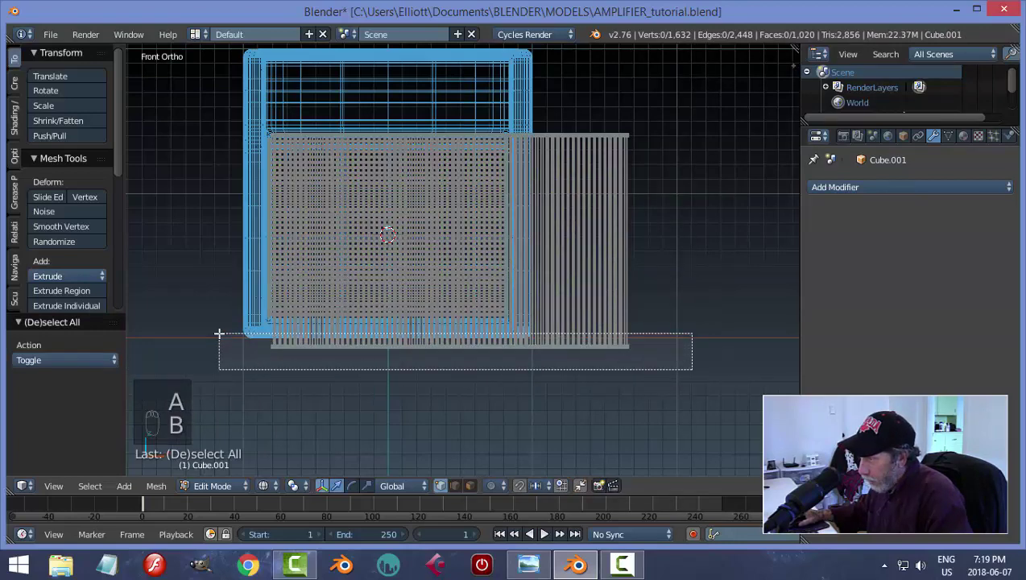
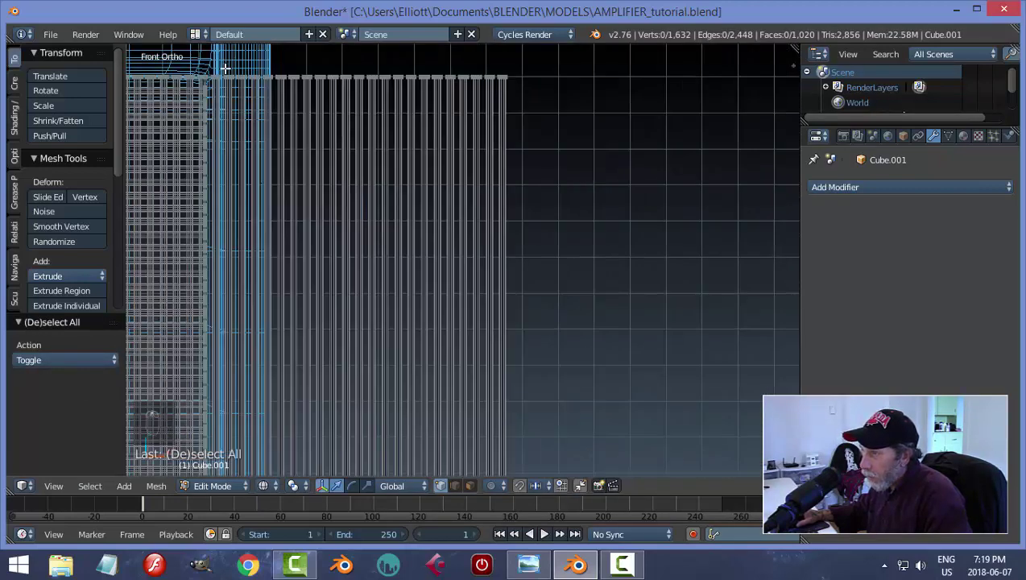
key(b)
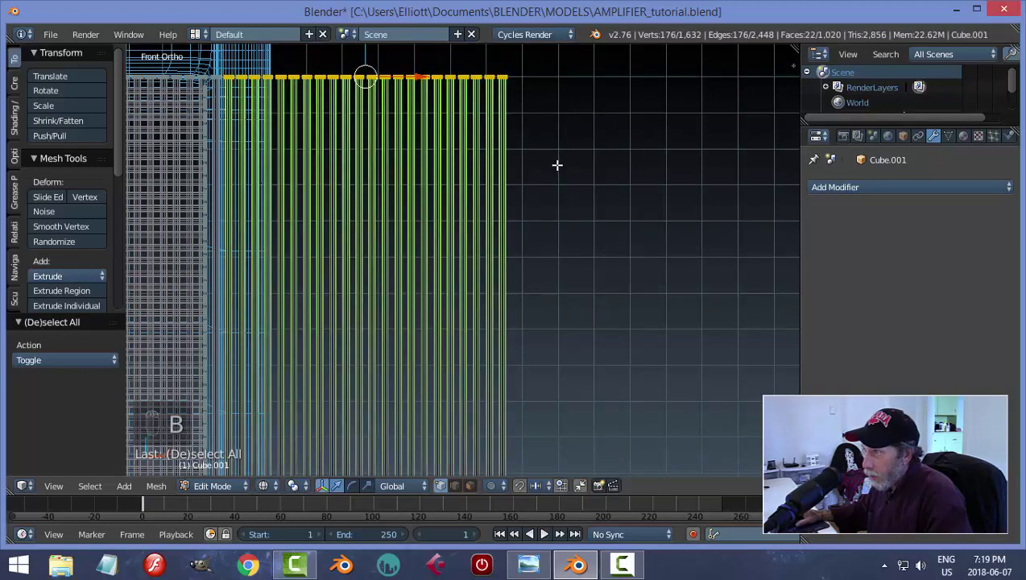
key(x)
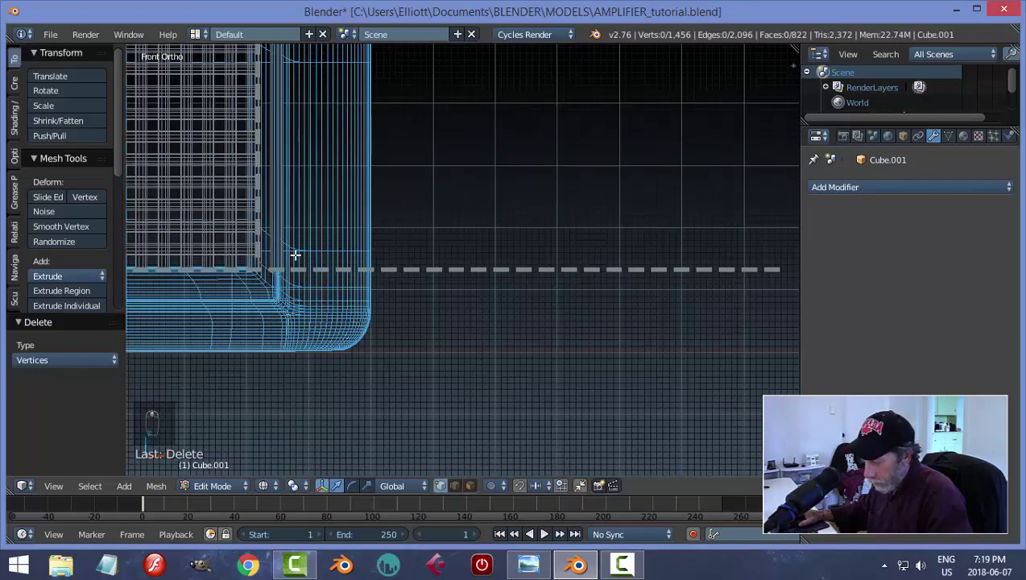
Step: Delete the remaining dashed vertex row and return to solid-shaded Object Mode
key(b)
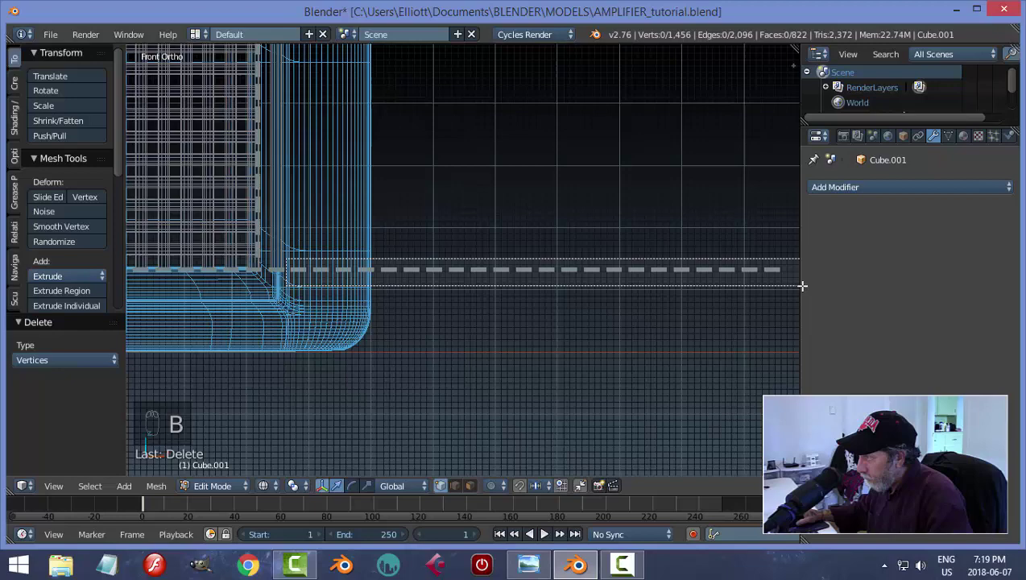
key(x)
key(Tab)
key(z)
key(a)
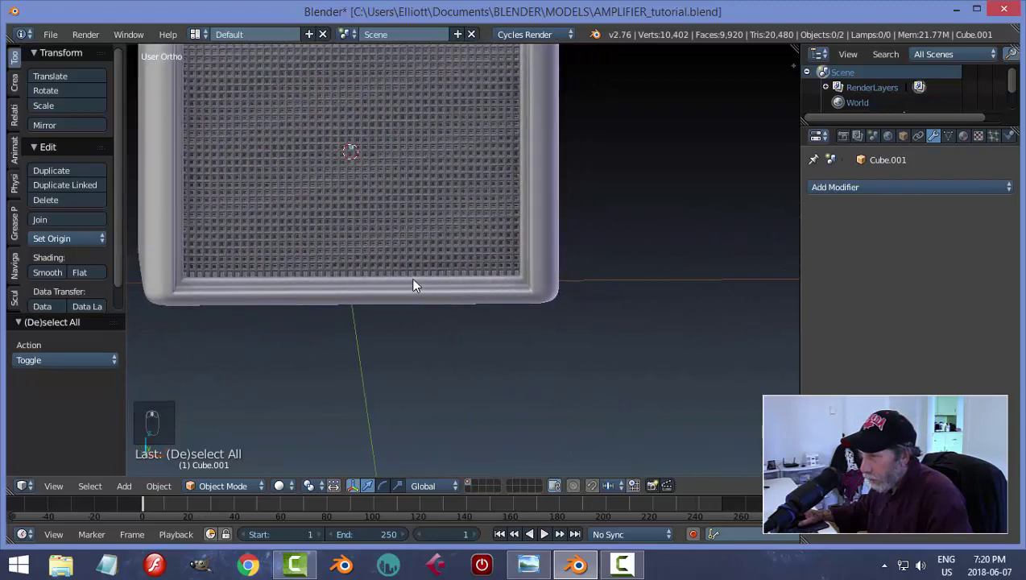
Step: Inspect the grille holes up close and save the file
drag(504, 268, 523, 245)
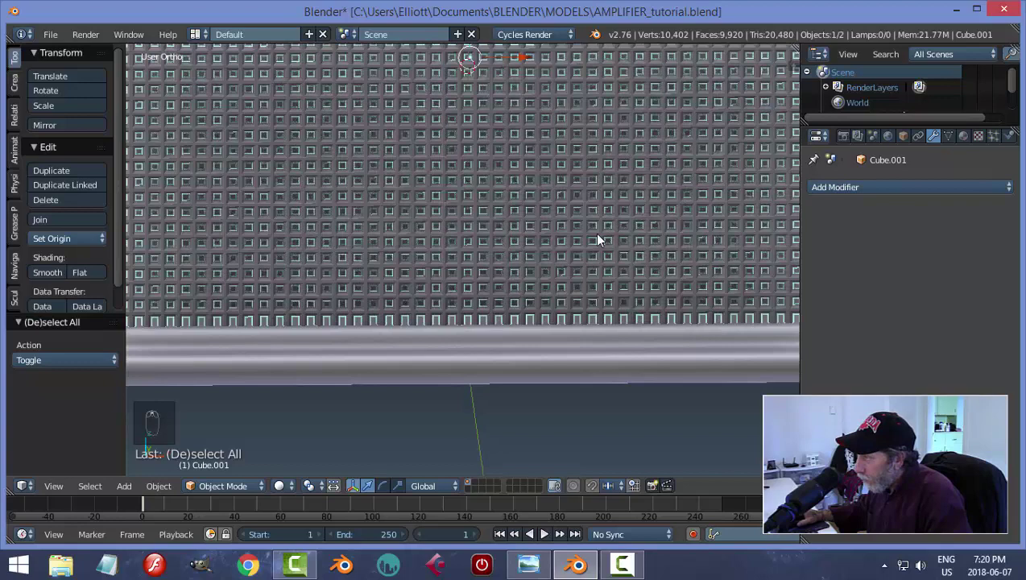
drag(525, 166, 529, 162)
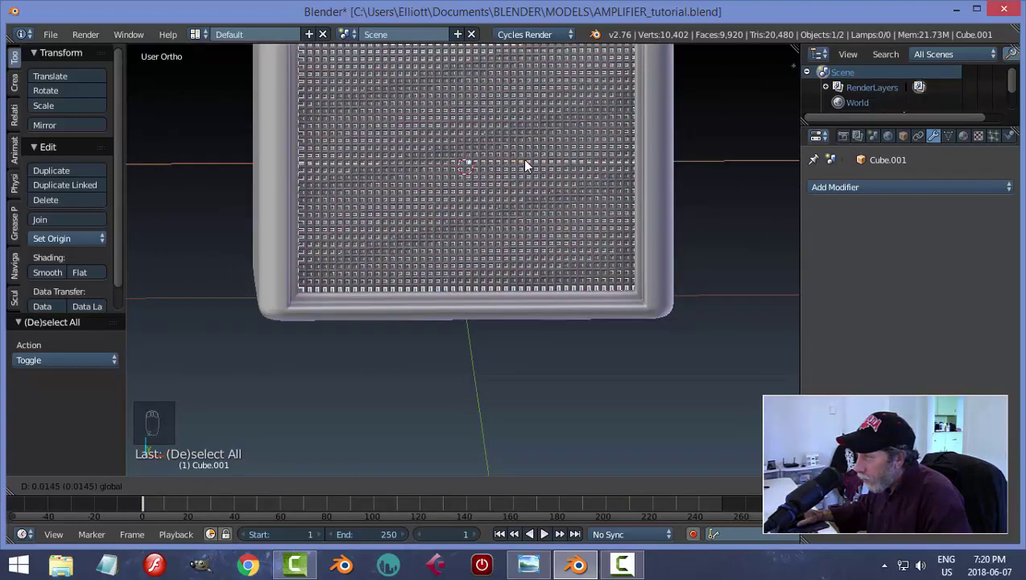
key(a)
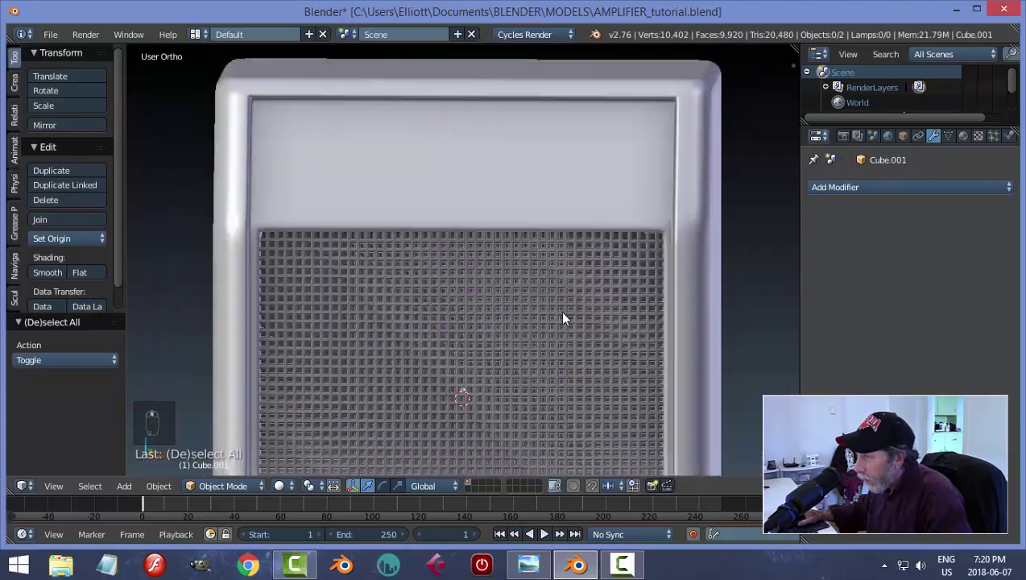
key(ctrl+s)
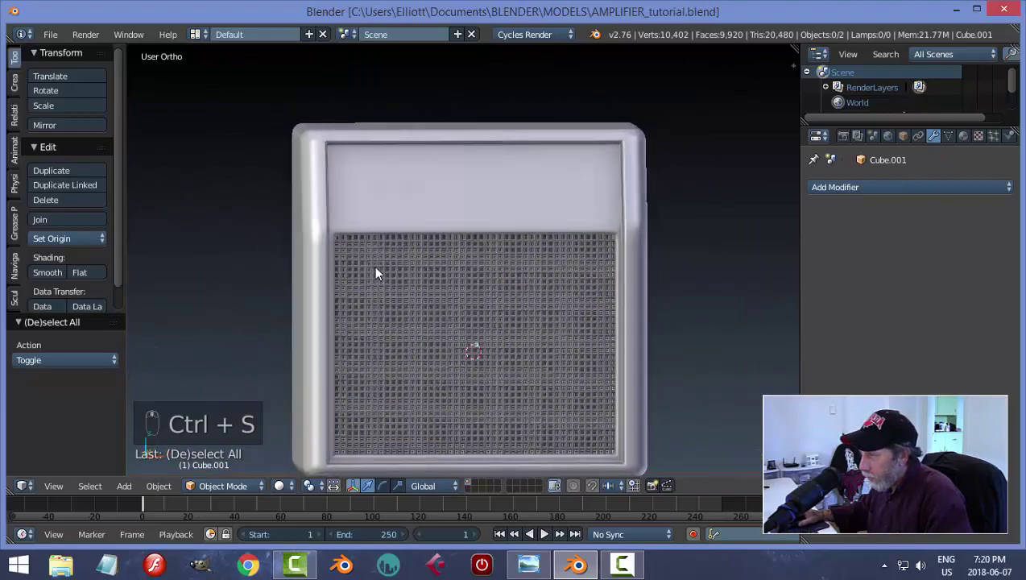
Step: Hide the grille object, leaving the cabinet's empty recessed front panel visible
drag(408, 229, 582, 281)
drag(581, 282, 543, 295)
key(h)
middle_click(603, 309)
middle_click(544, 296)
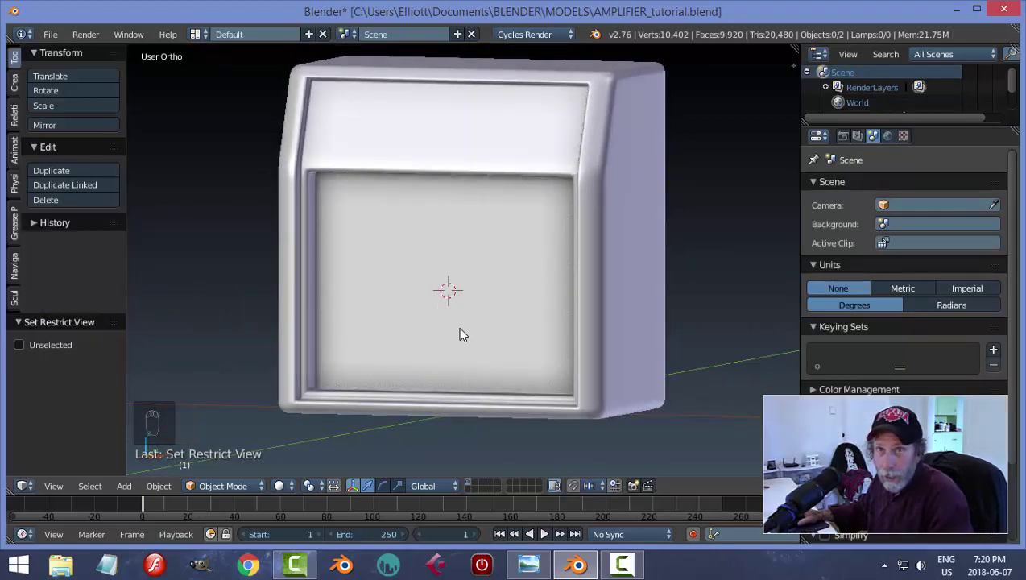
Step: Add a circle rotated 90° on X, scaled to fit the opening, with rotation and scale applied
key(shift+a)
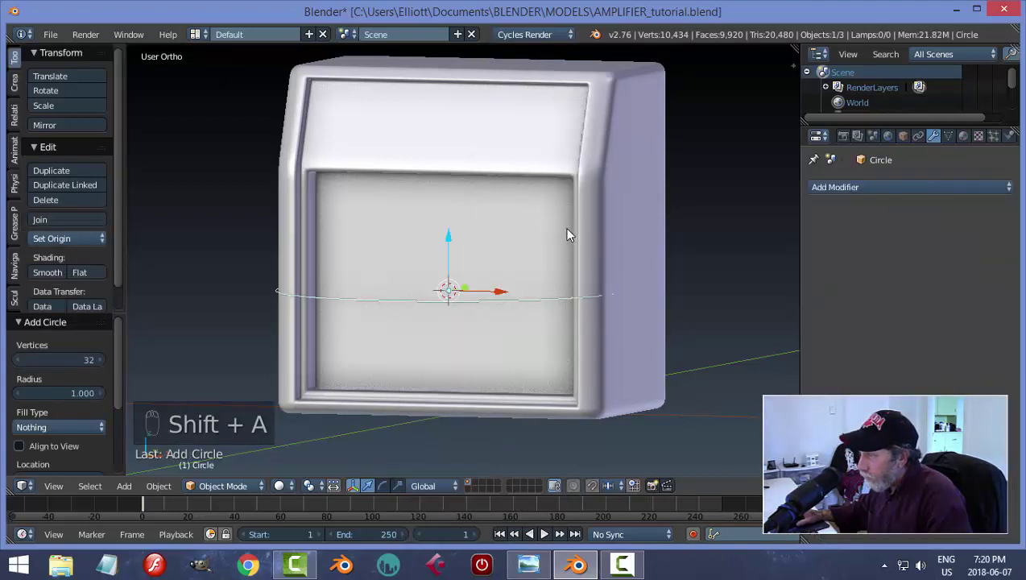
key(r)
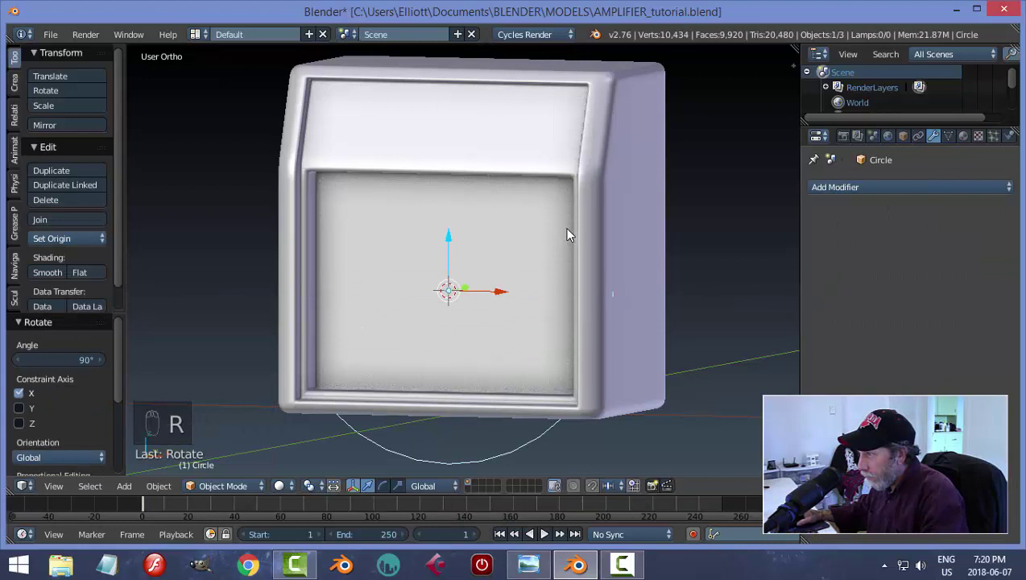
key(s)
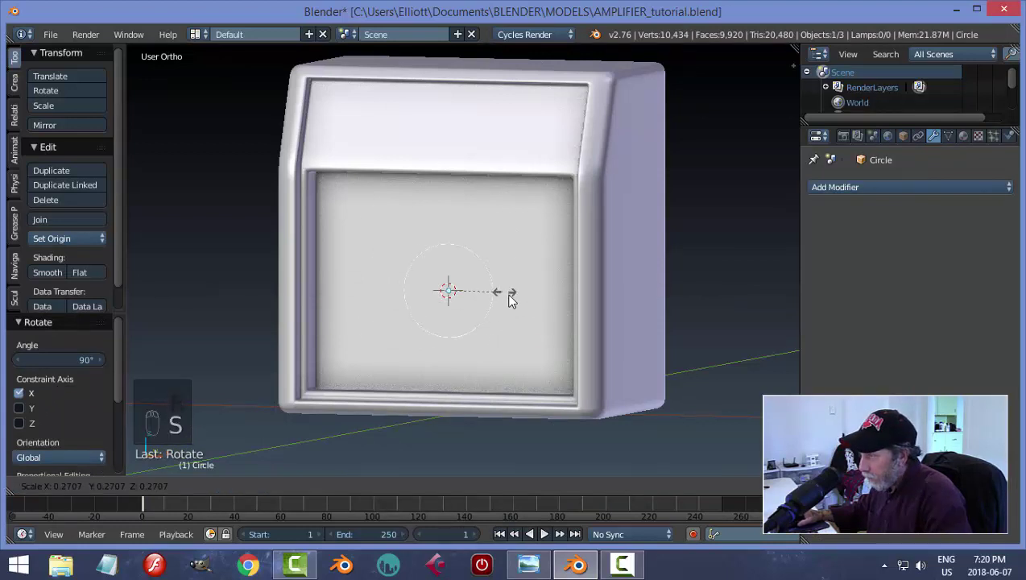
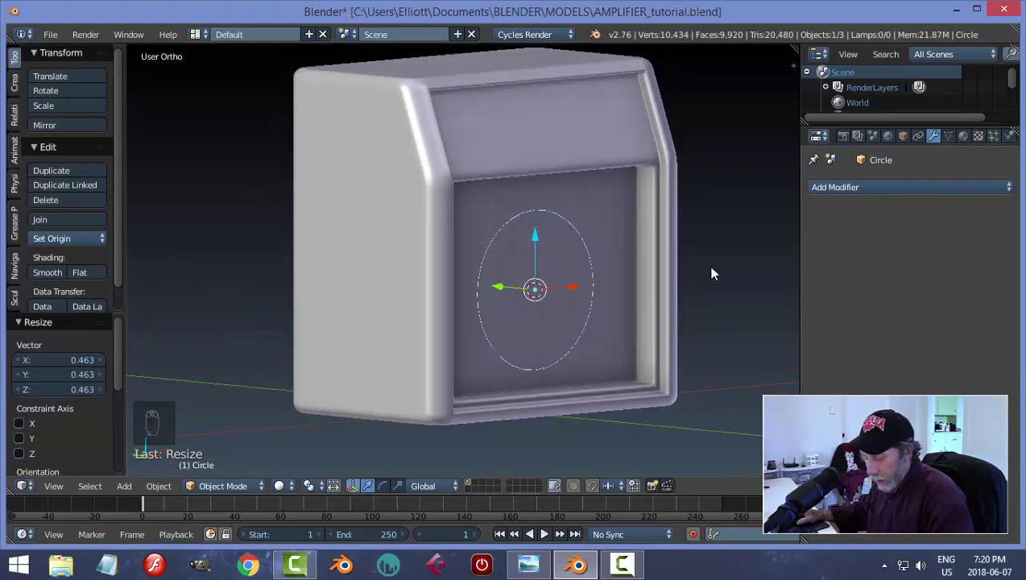
key(ctrl+a)
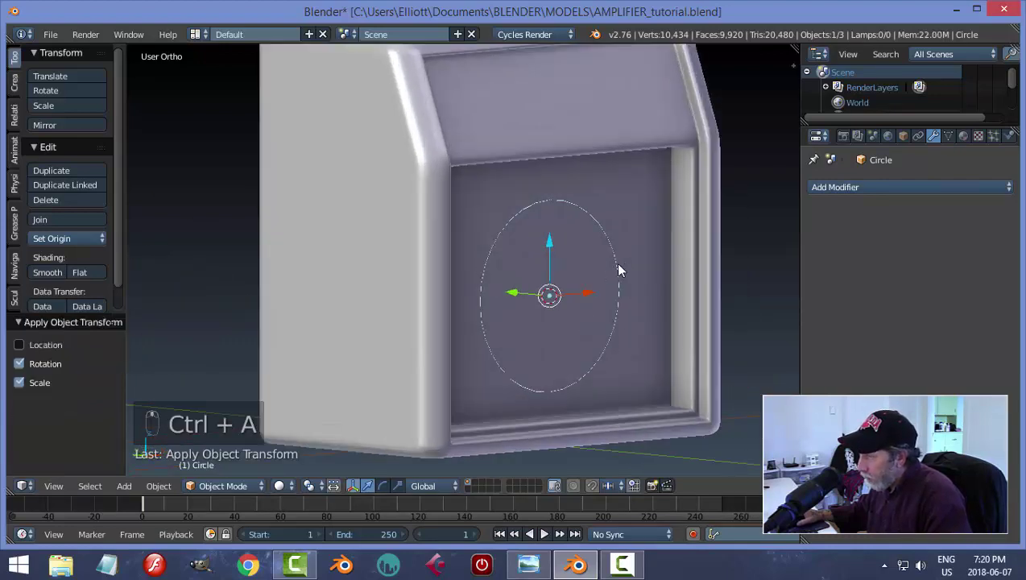
Step: Fill the circle, extrude it into a thick disc and recalculate its normals
key(Tab)
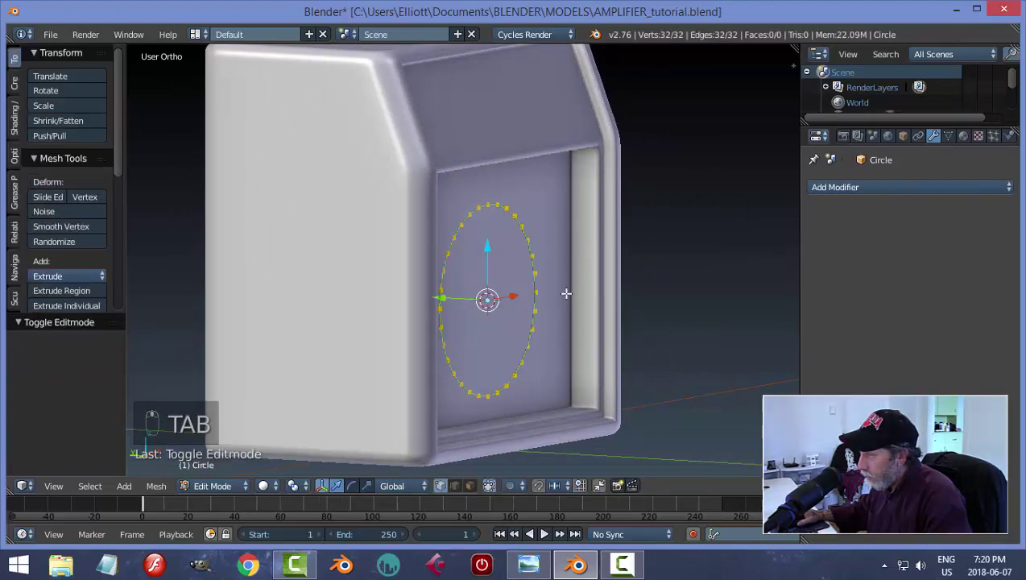
key(f)
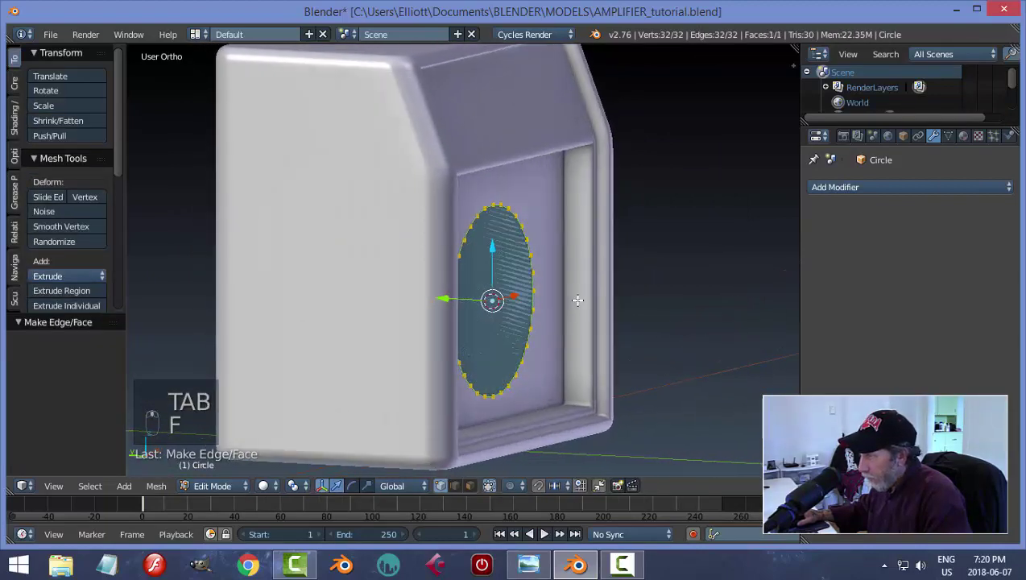
key(e)
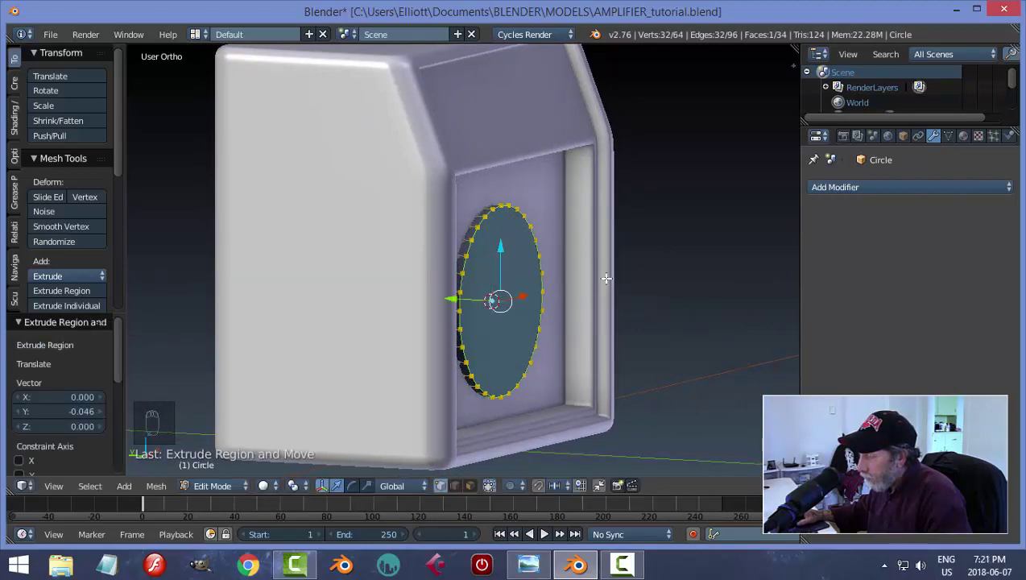
key(a)
key(a)
key(ctrl+n)
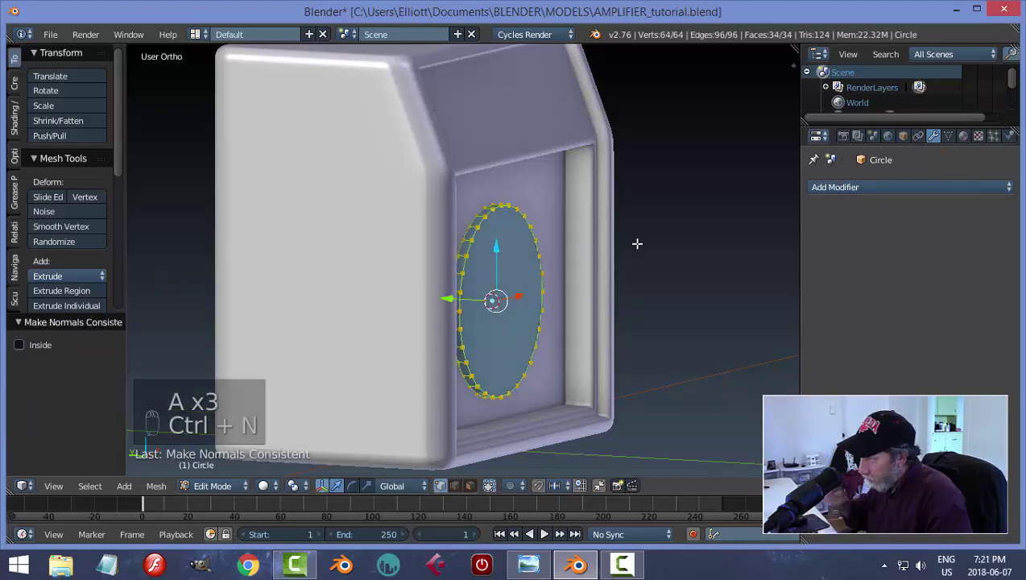
Step: Inset the disc's front face into a rim and extrude the inner face inward
key(a)
key(ctrl+Tab)
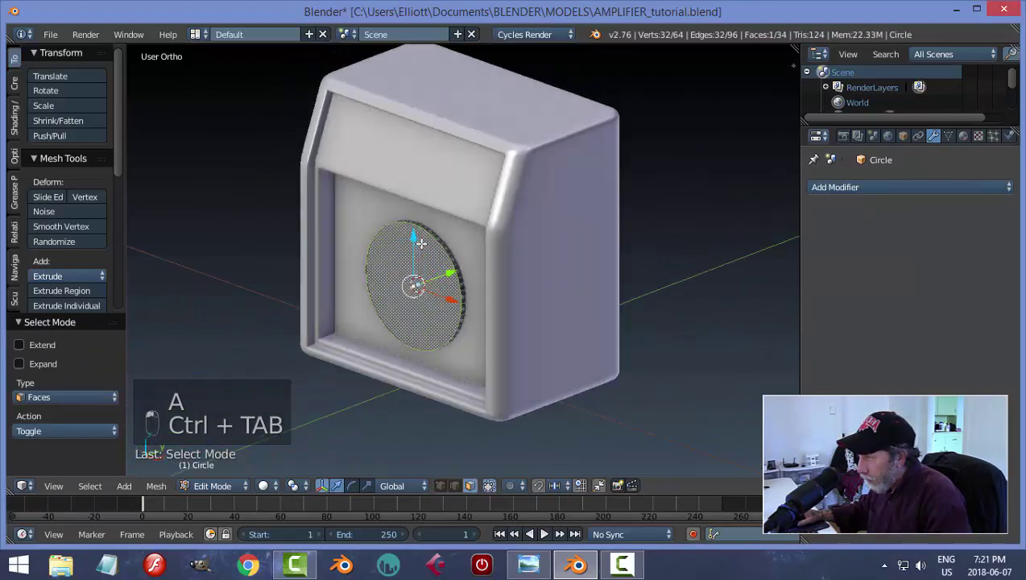
key(i)
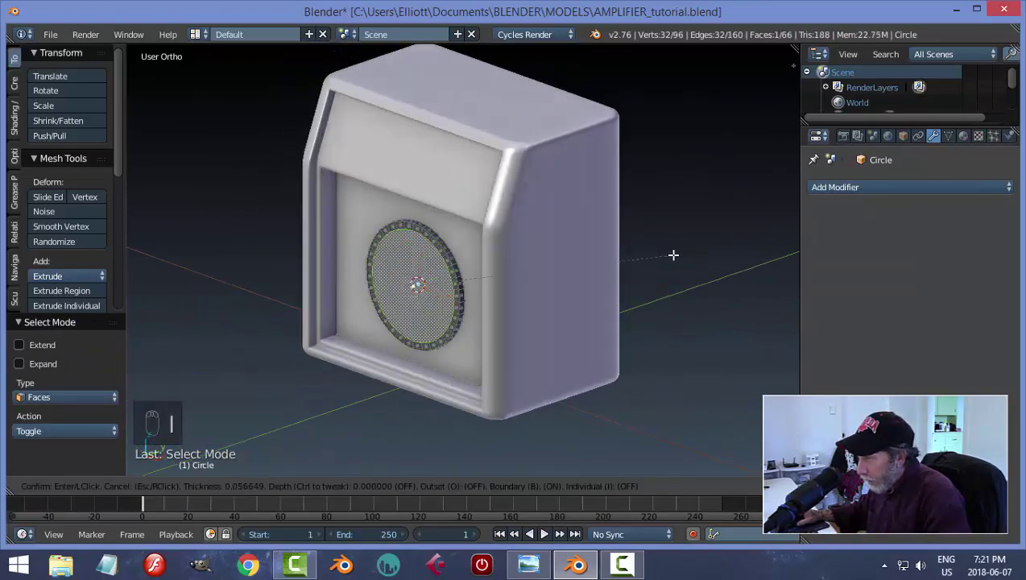
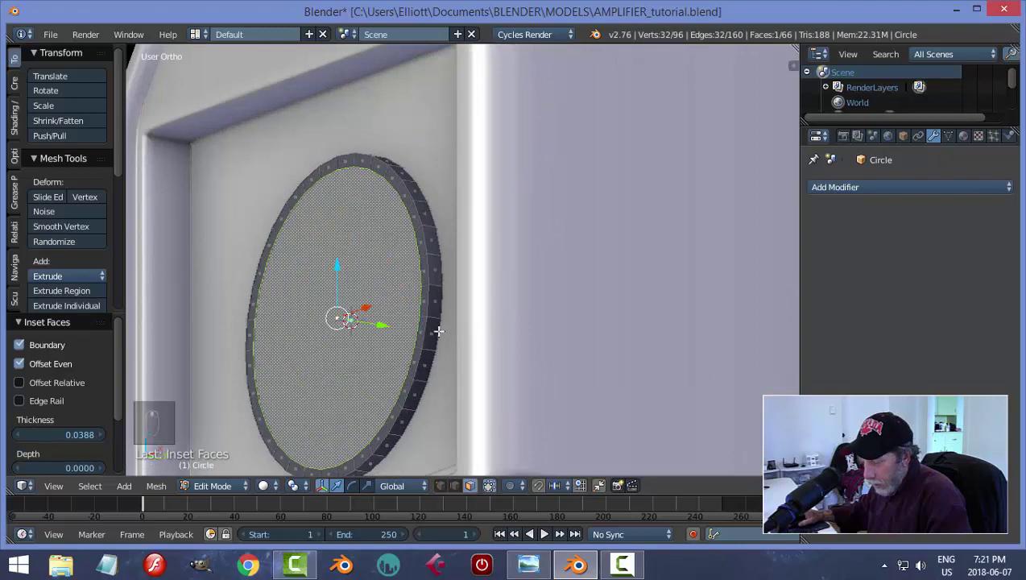
key(e)
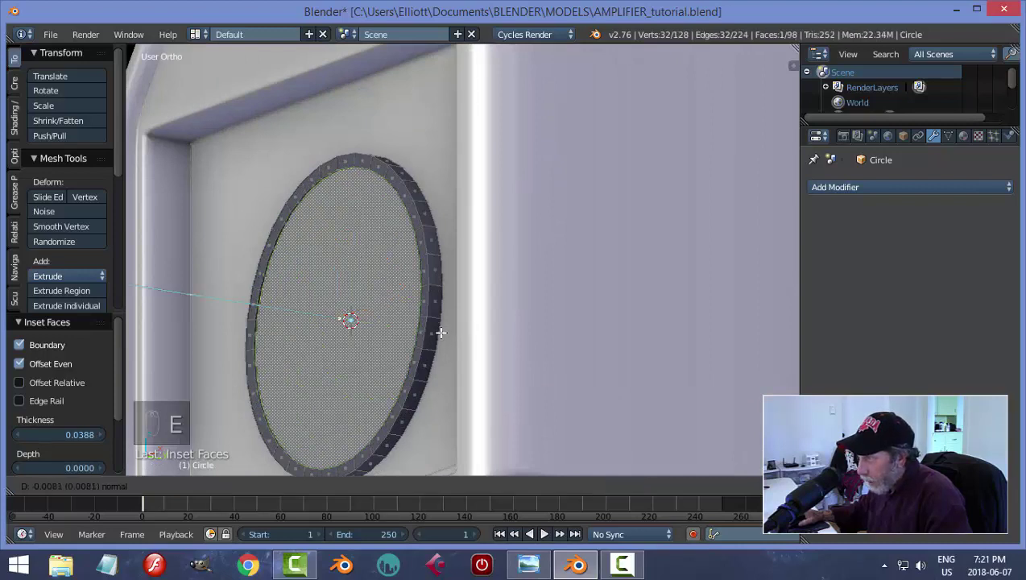
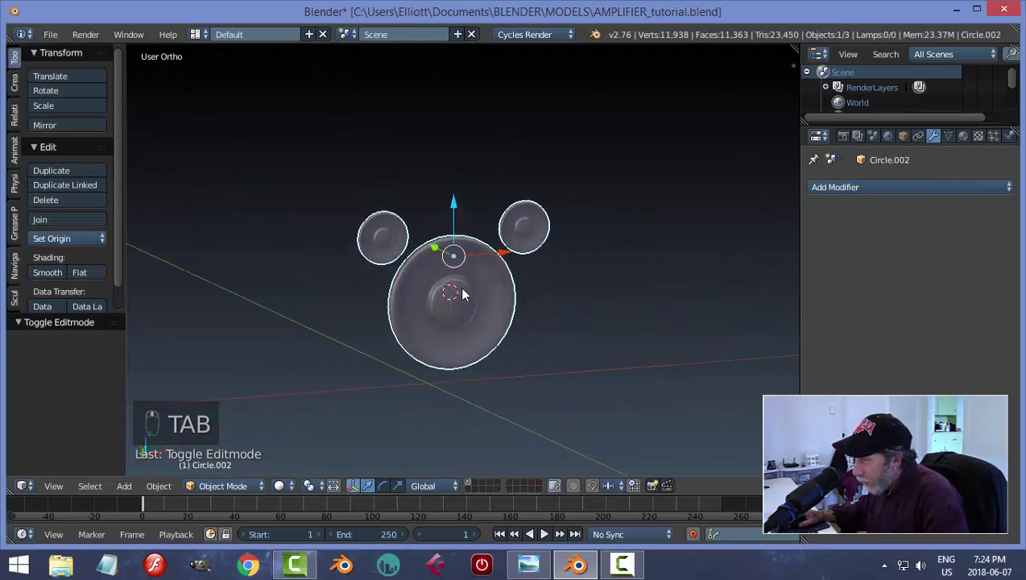
Step: Unhide the cabinet and grille, deselect everything and view the cabinet from the side
key(a)
key(alt+h)
key(a)
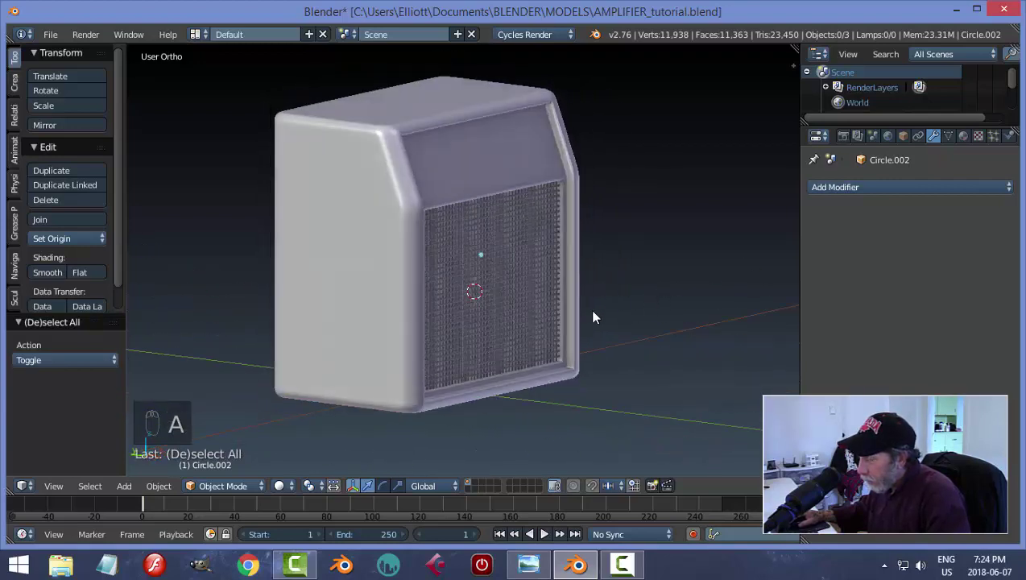
key(KP_3)
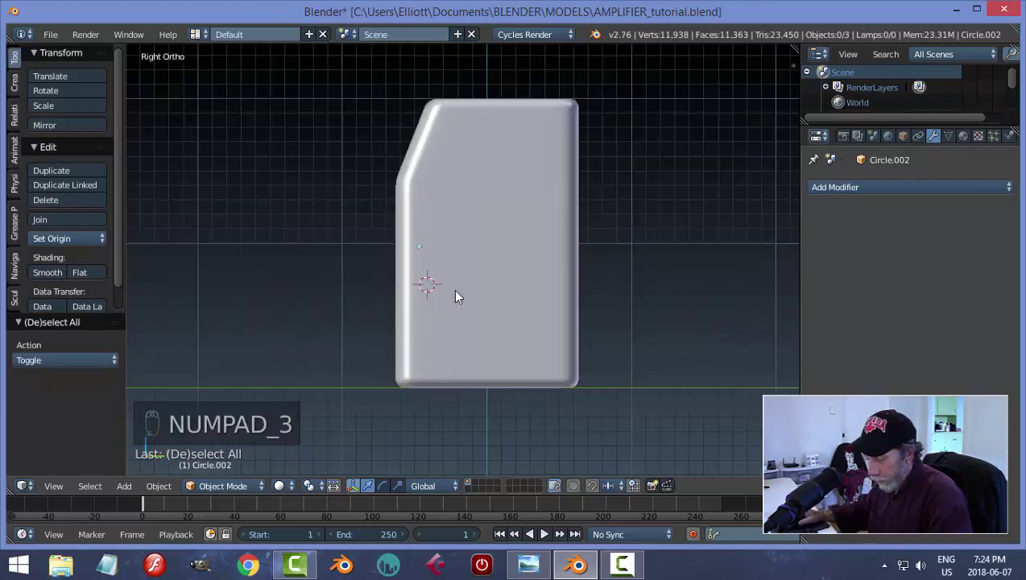
Step: Inspect the speaker parts inside the cabinet in wireframe, return to solid shading and save the file
key(z)
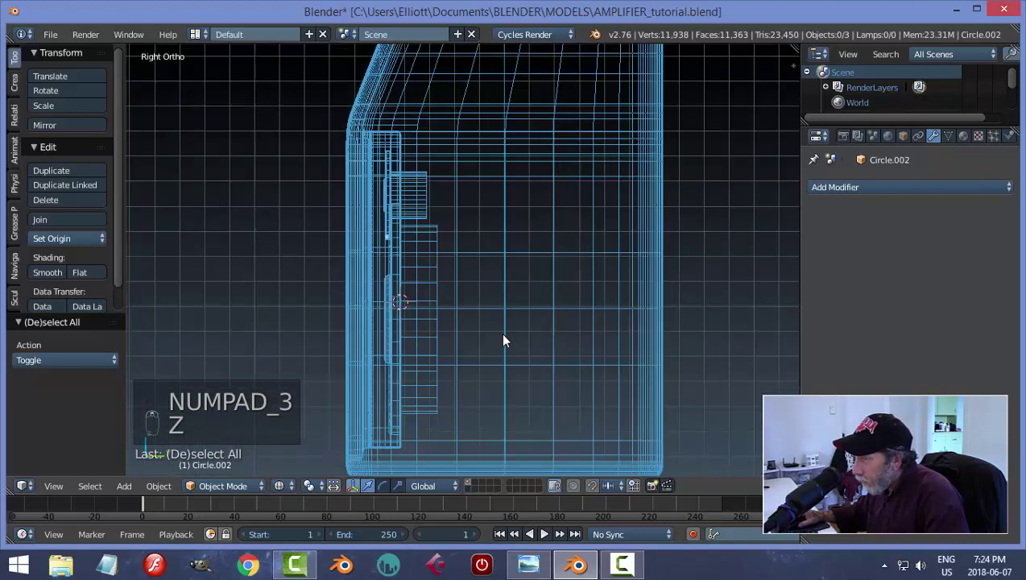
key(Tab)
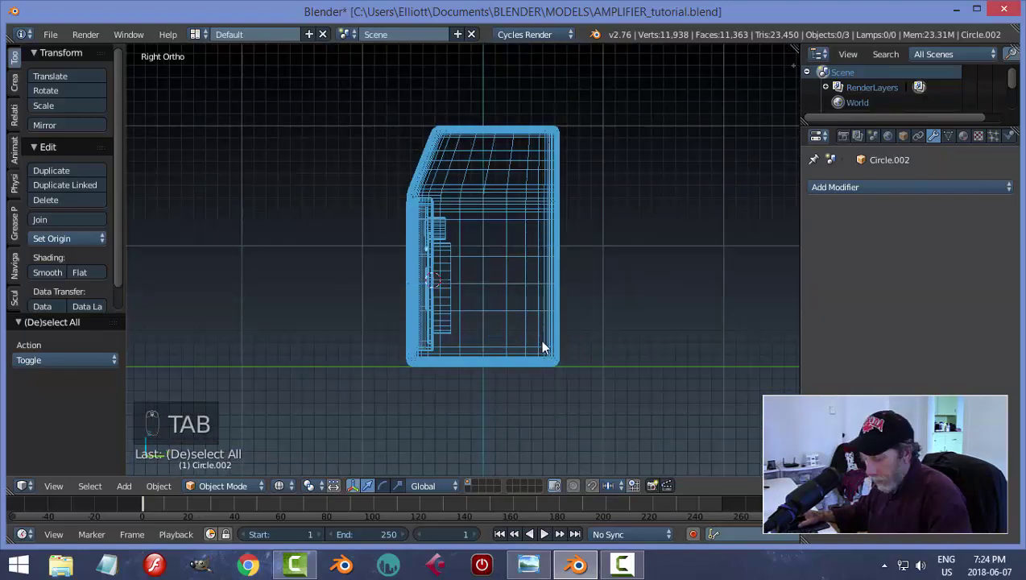
key(z)
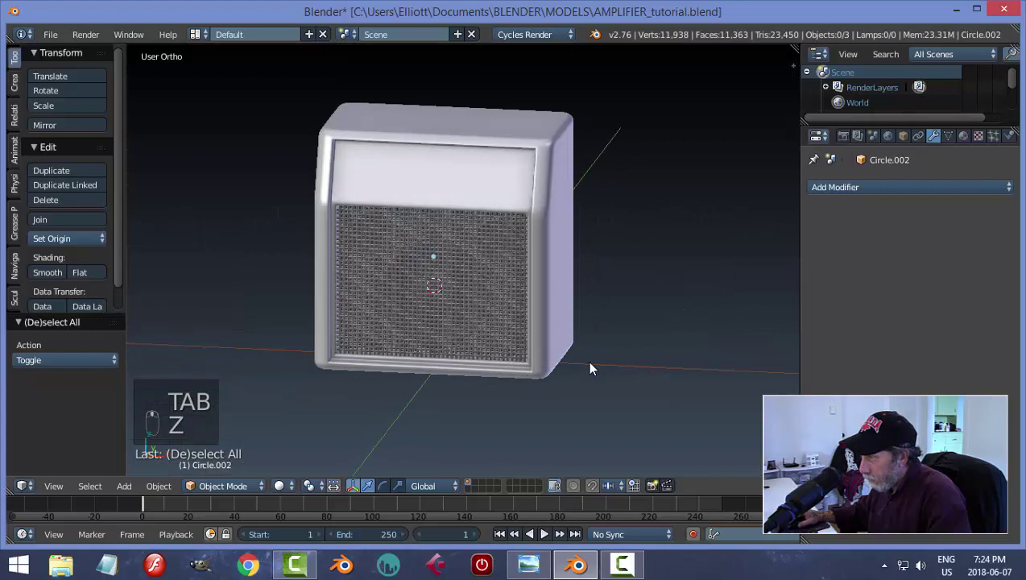
key(ctrl+s)
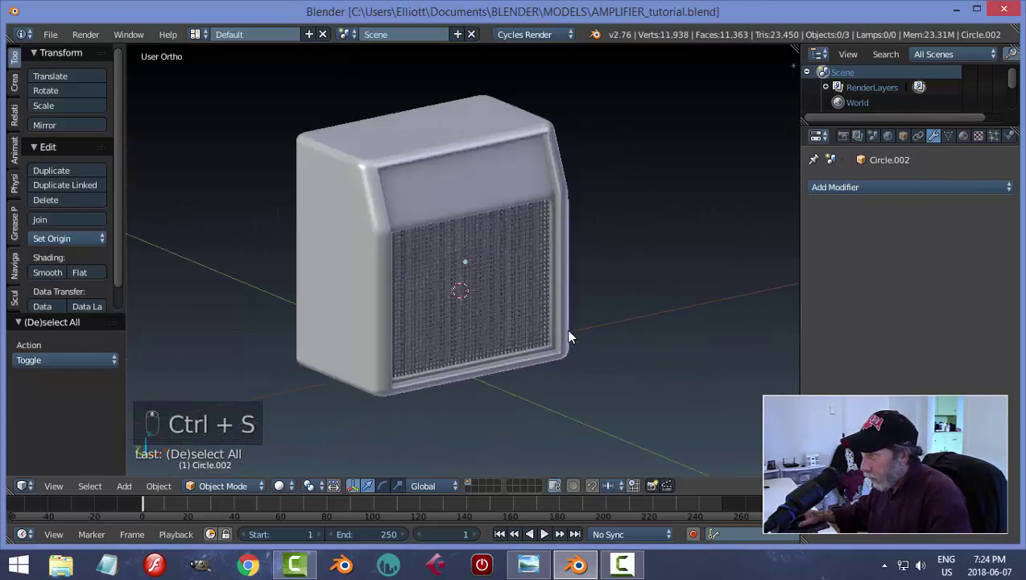
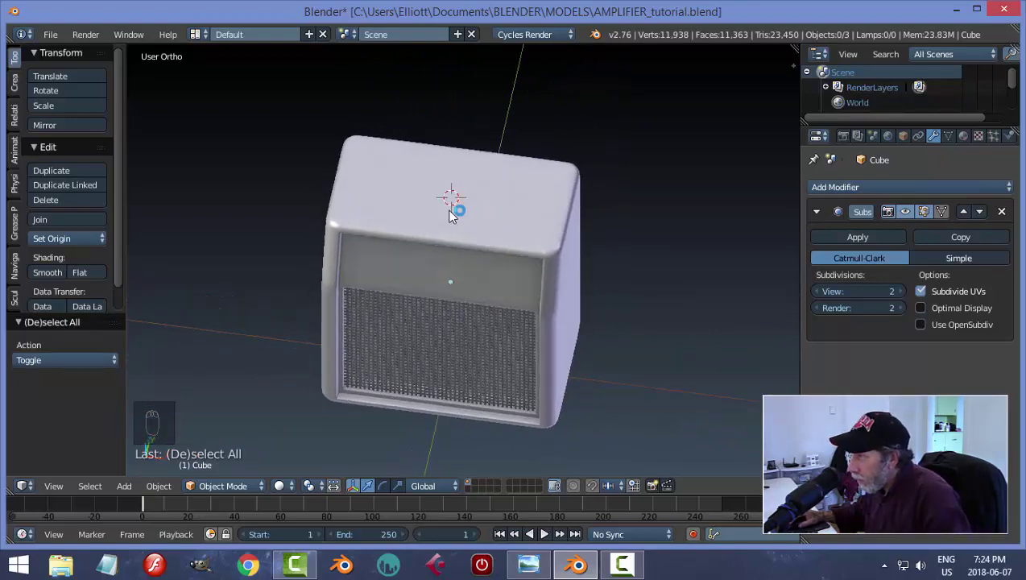
Step: Add a new circle on the cabinet top and shrink it to a small size
key(KP_7)
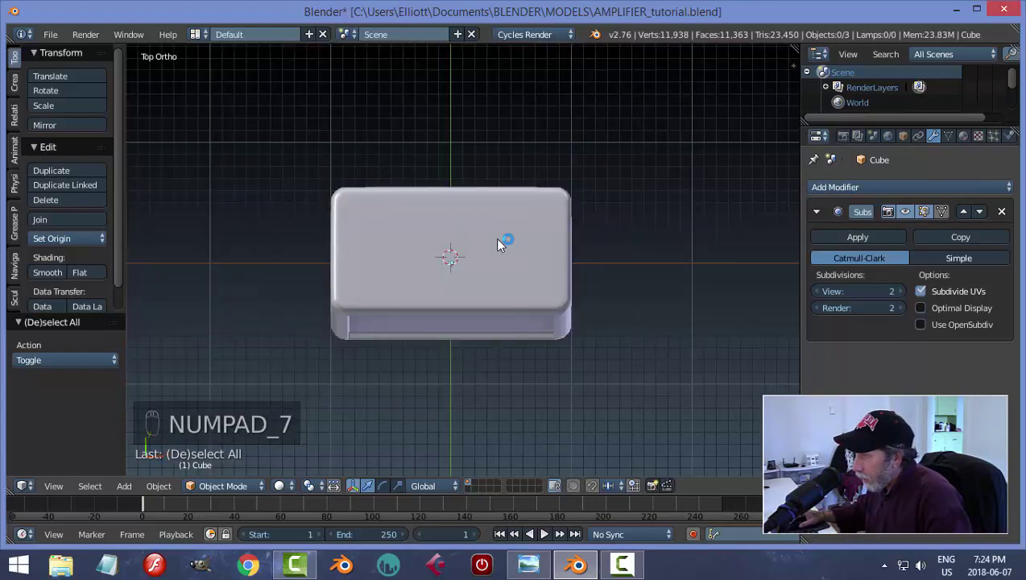
key(shift+a)
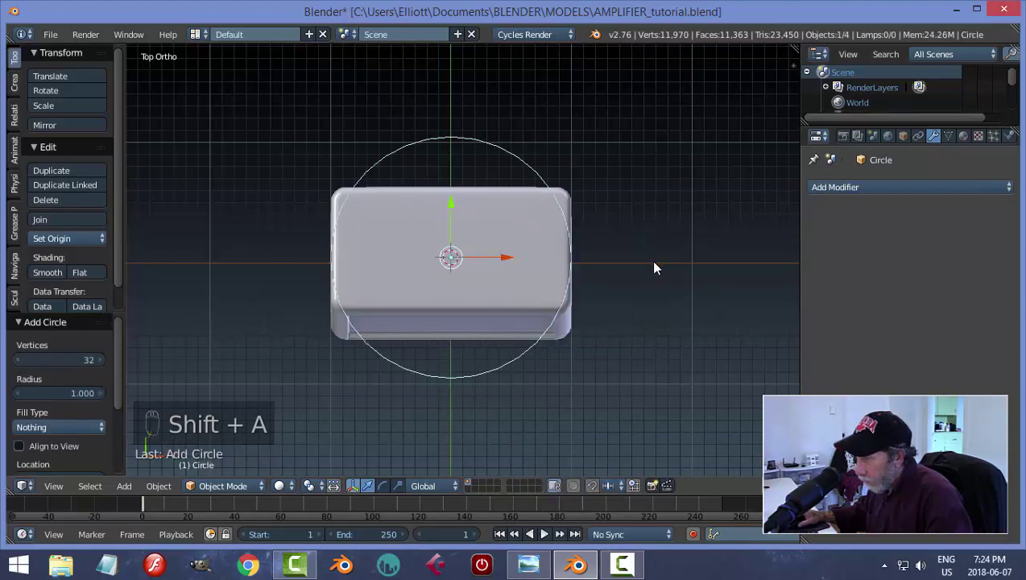
key(s)
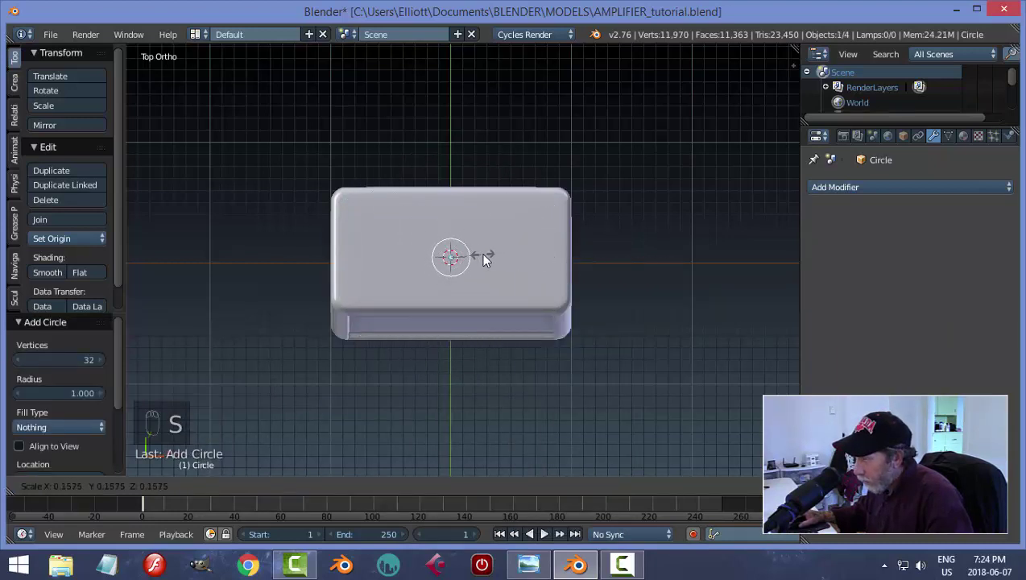
drag(456, 208, 455, 200)
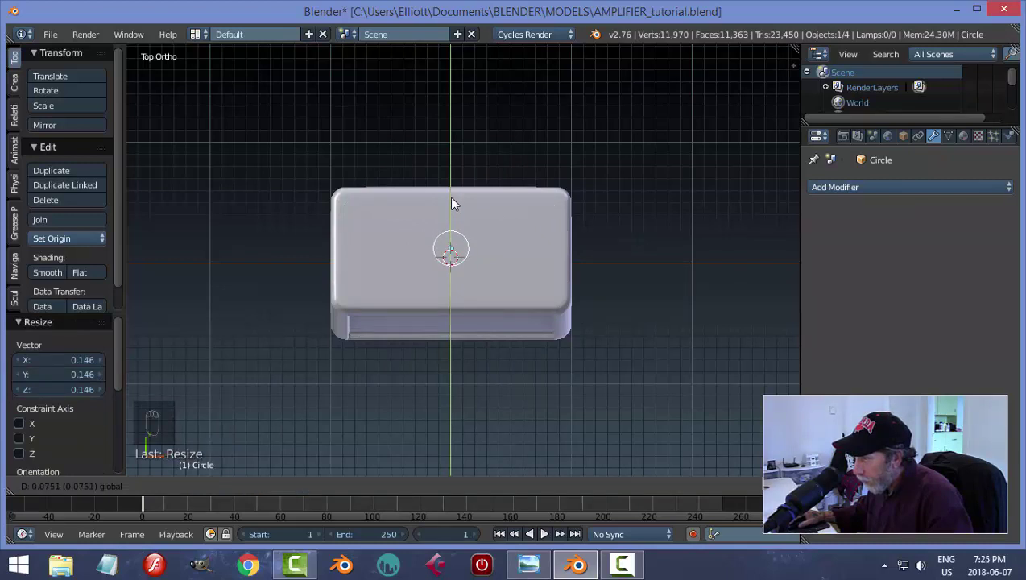
drag(507, 250, 458, 248)
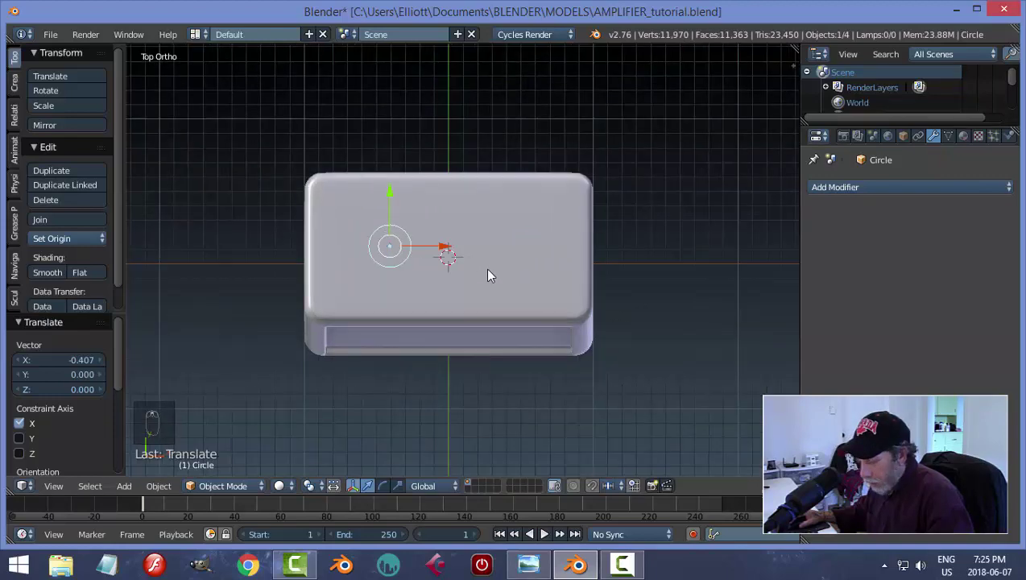
Step: Shift the circle left of centre, apply its rotation and scale, and enter Edit Mode
key(s)
drag(459, 273, 478, 203)
key(ctrl+a)
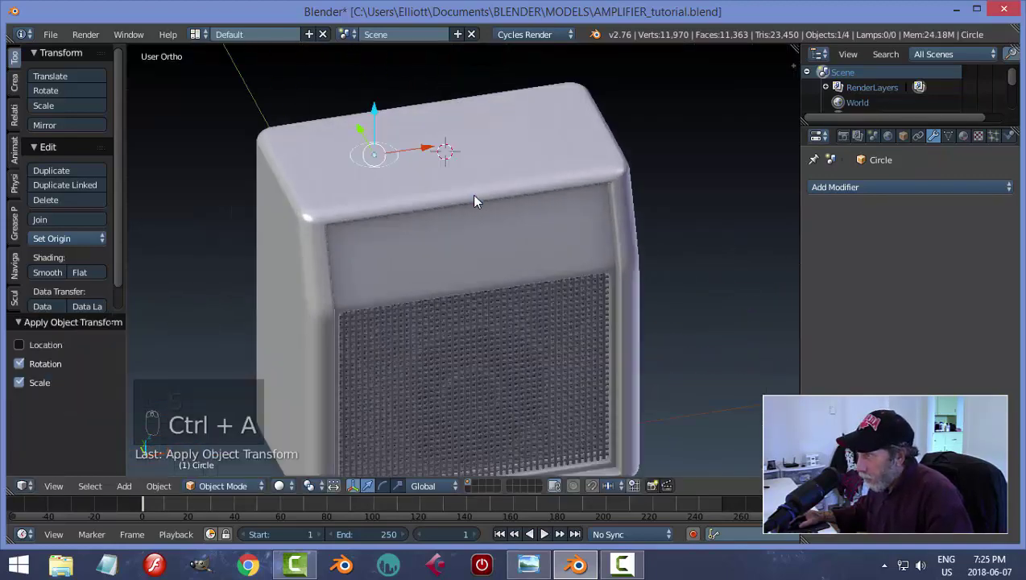
key(Tab)
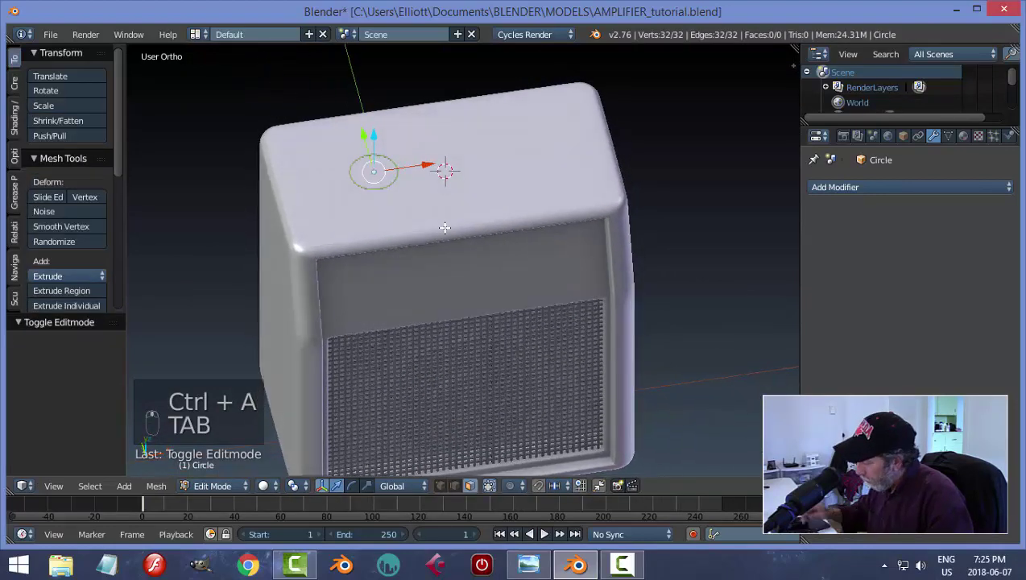
Step: Straighten the circle's right half into a D-shaped outline and fill it with a face
key(KP_7)
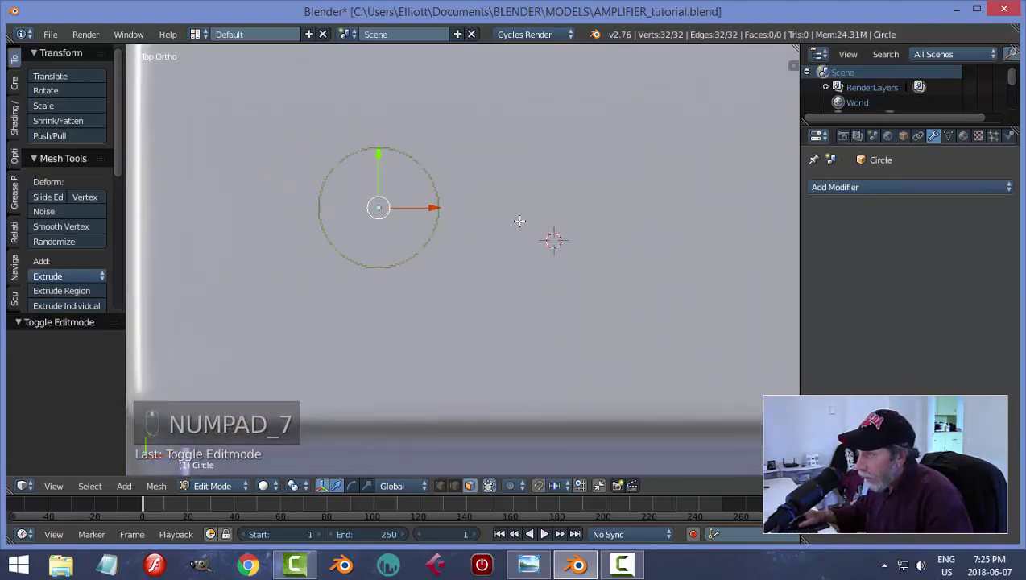
key(ctrl+Tab)
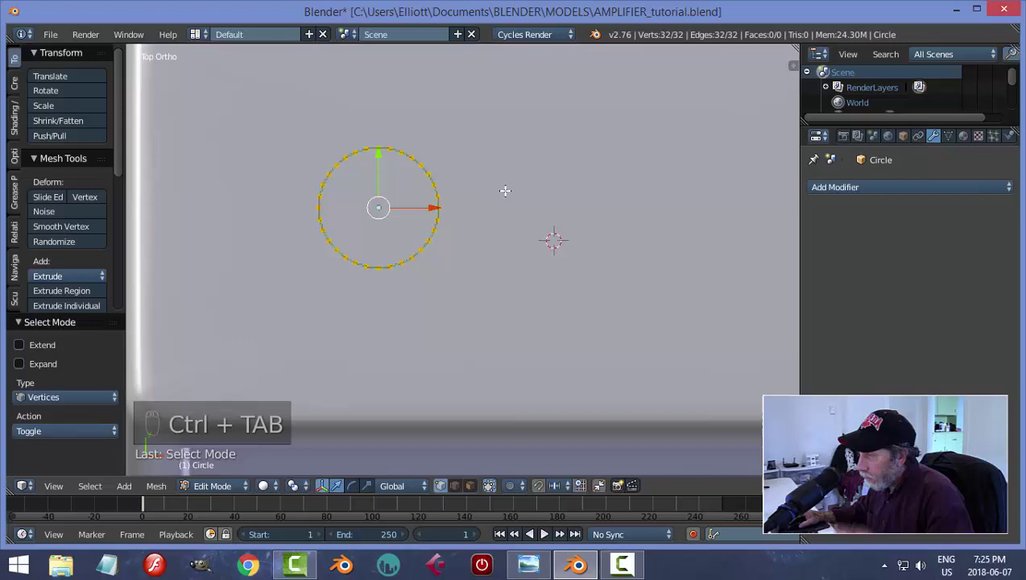
key(a)
key(b)
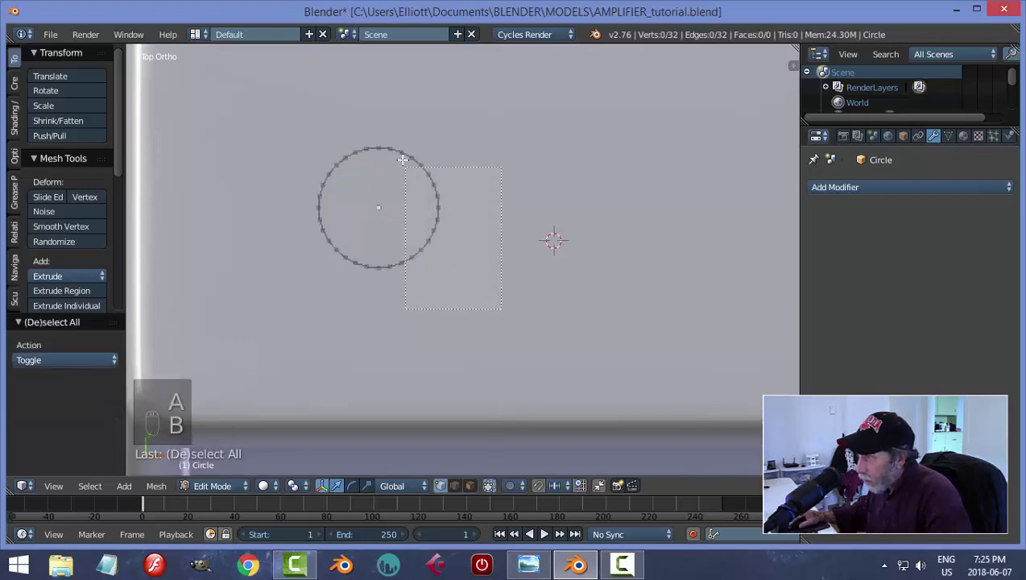
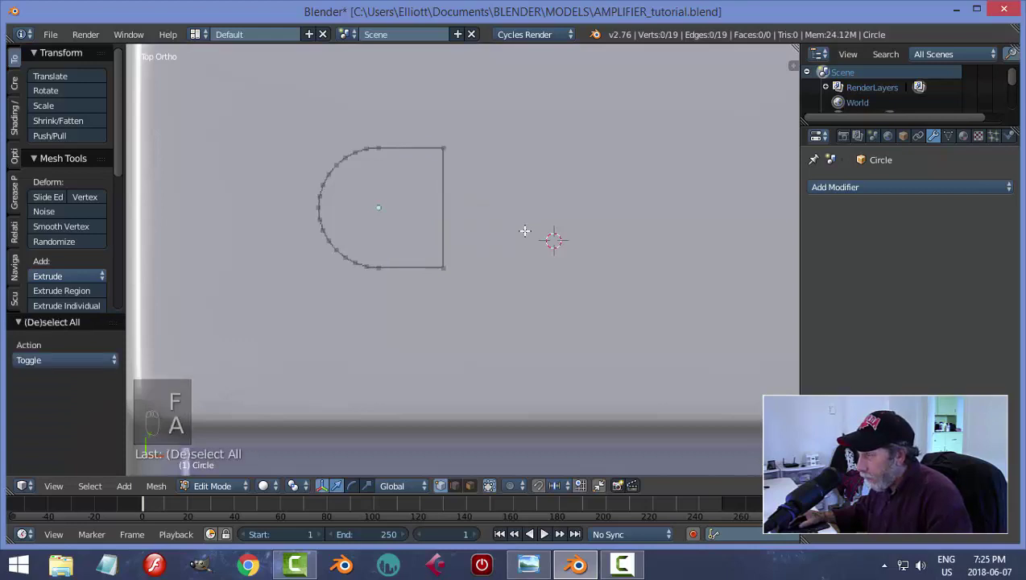
key(a)
key(f)
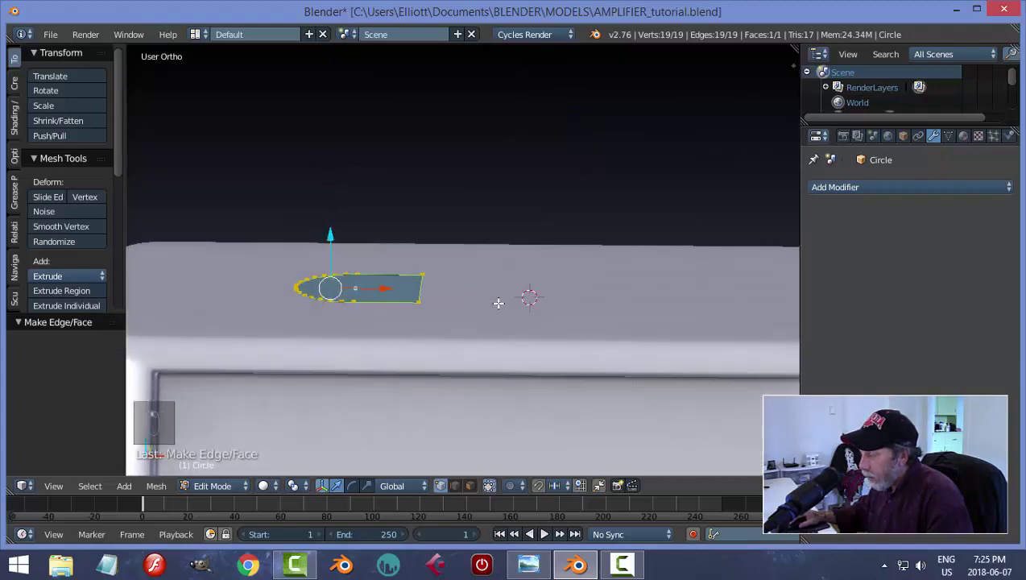
Step: Extrude the D-shaped face upward into a slab
key(e)
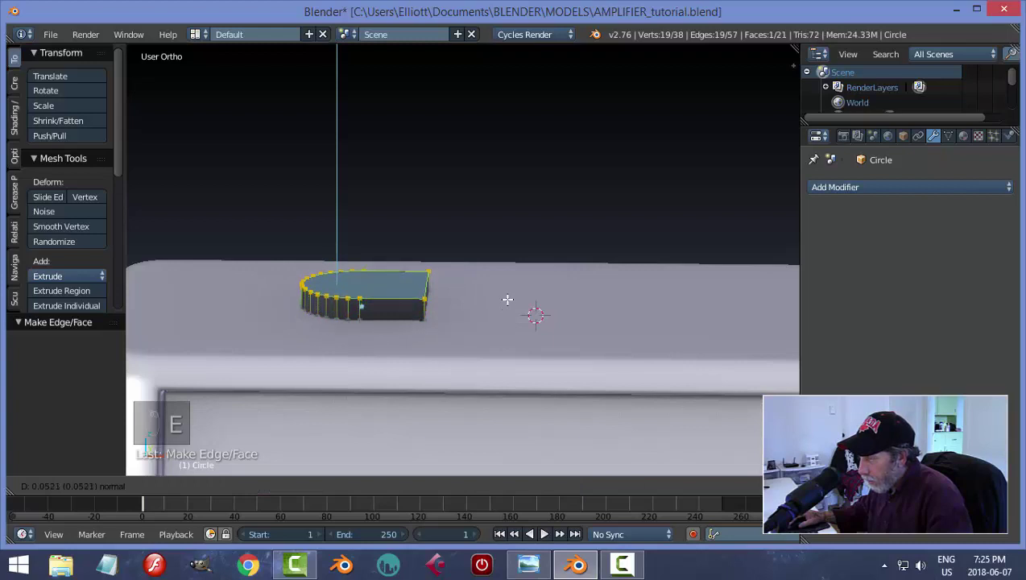
key(a)
key(a)
key(ctrl+n)
Step: Select the slab's outline edge loops and bevel them
key(a)
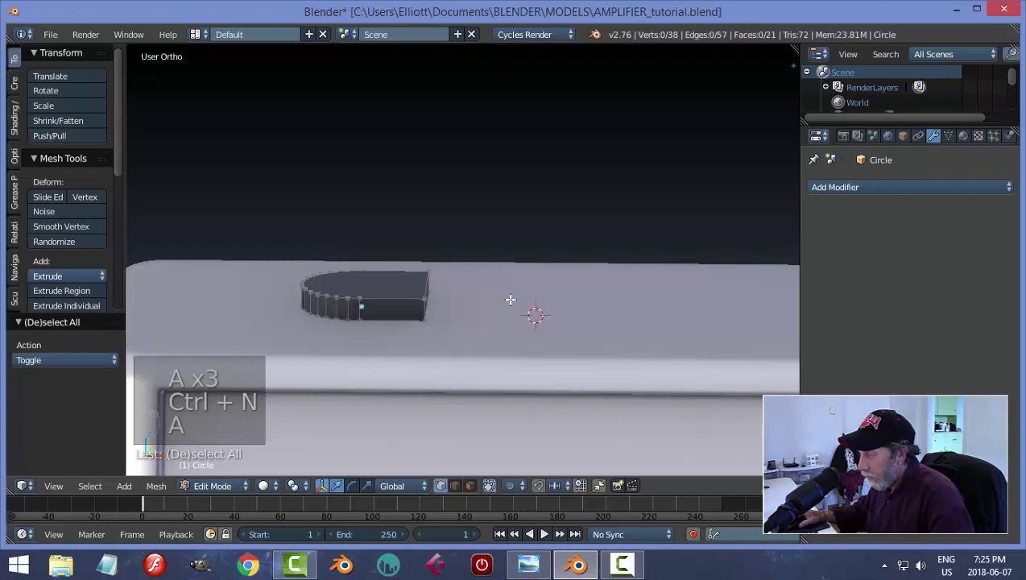
key(ctrl+Tab)
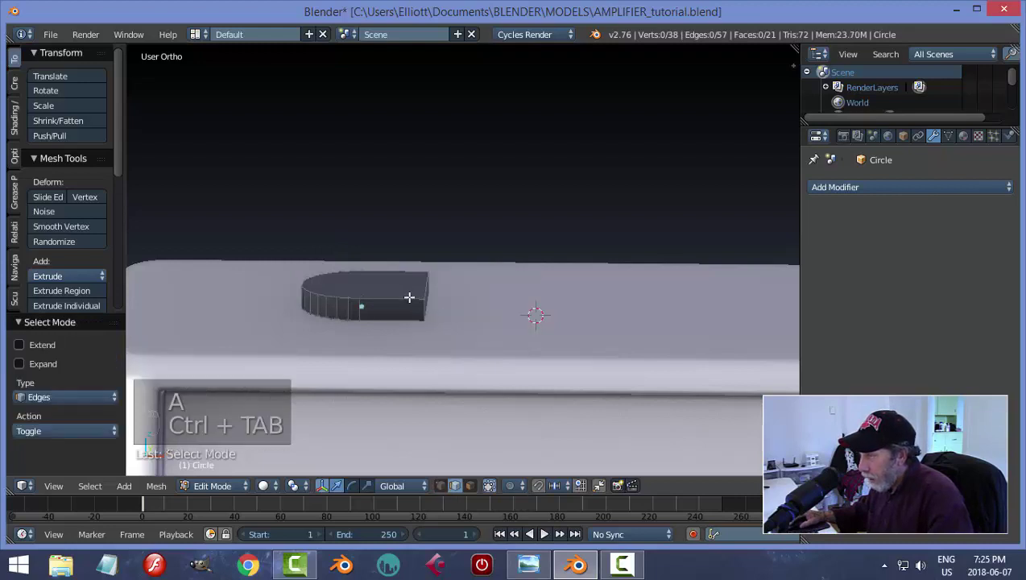
key(a)
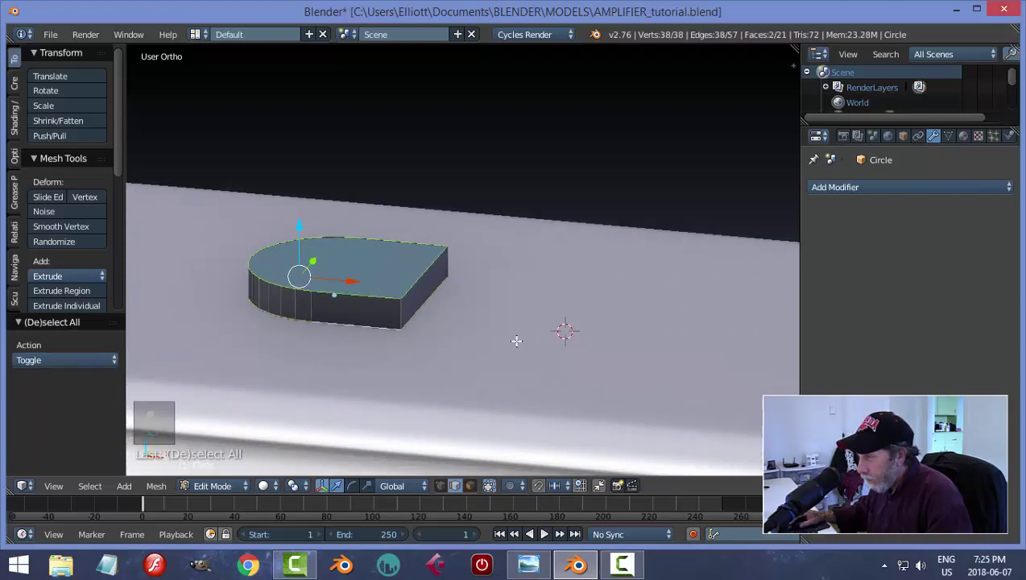
key(ctrl+b)
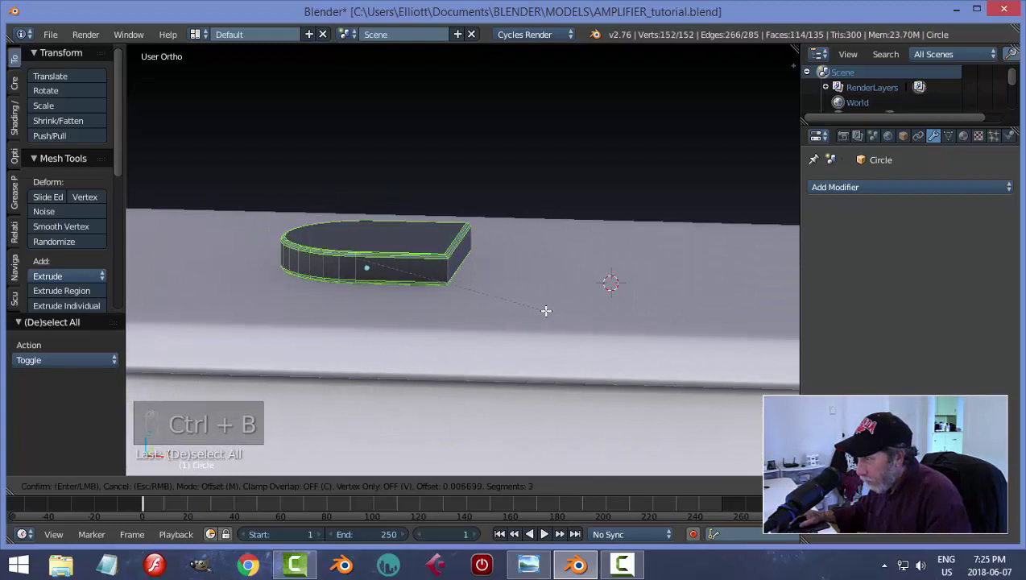
Step: Inset the slab's flat front face with a narrow border and scale the inner face slightly
key(a)
key(Tab)
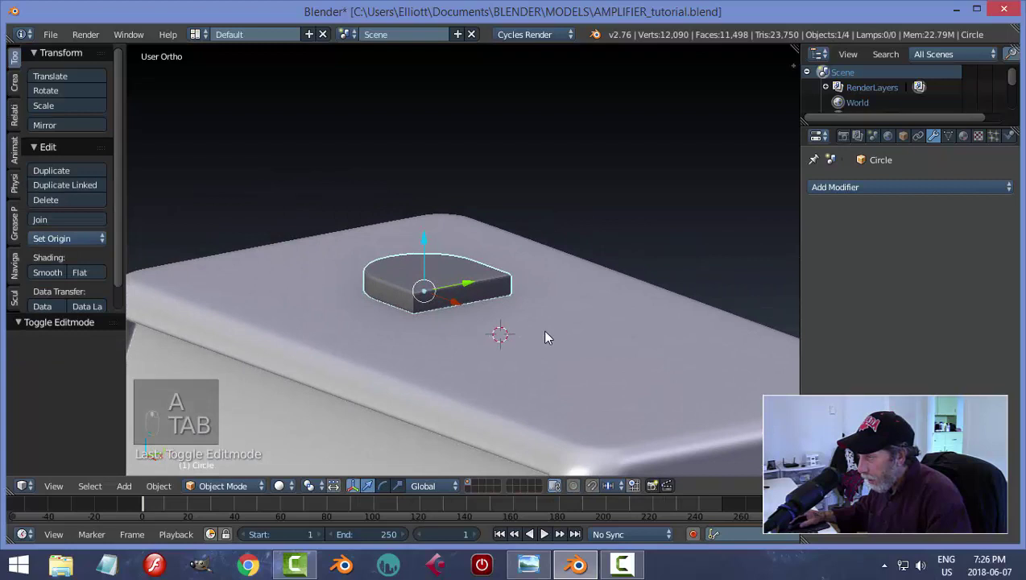
key(Tab)
key(ctrl+Tab)
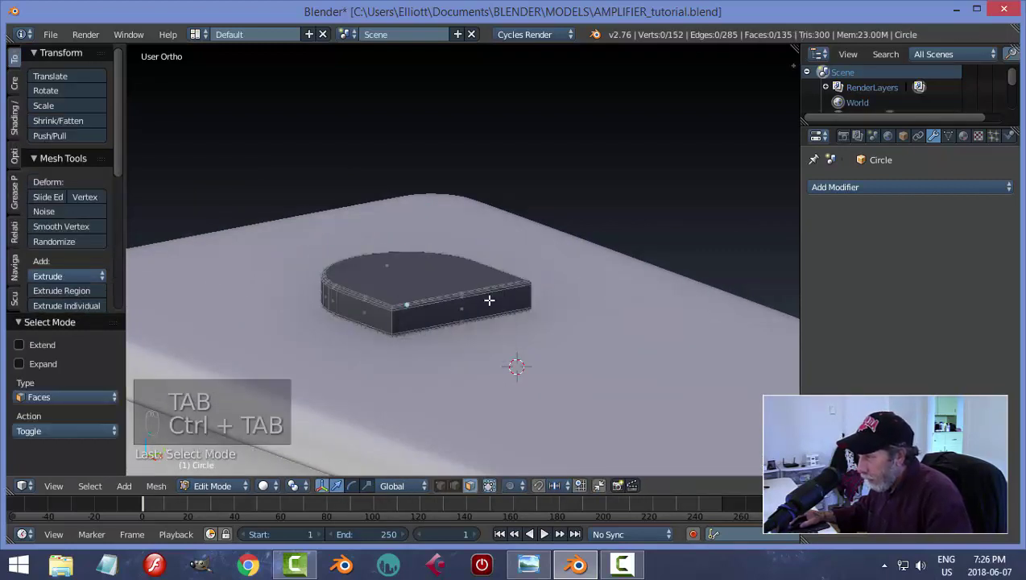
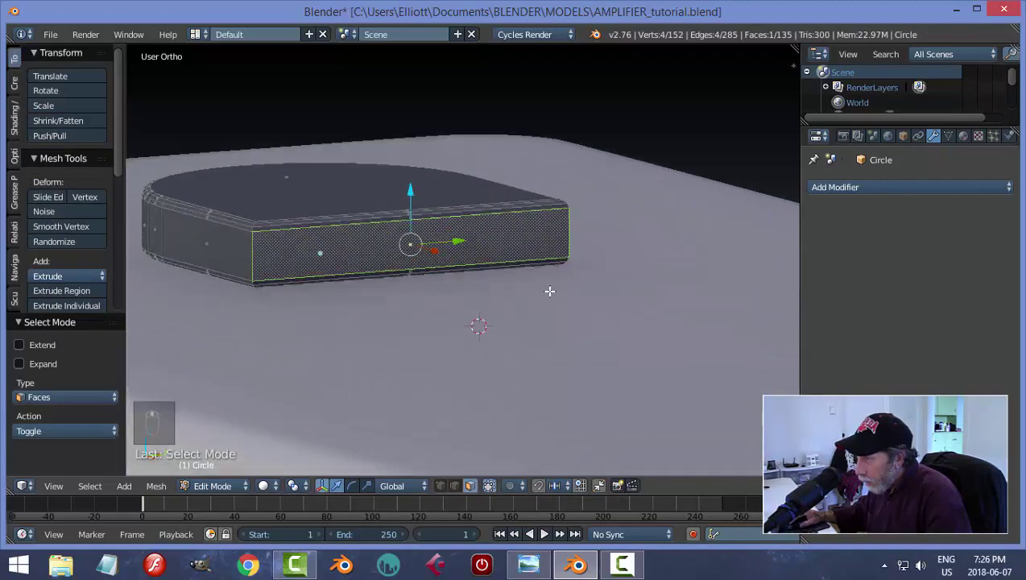
key(i)
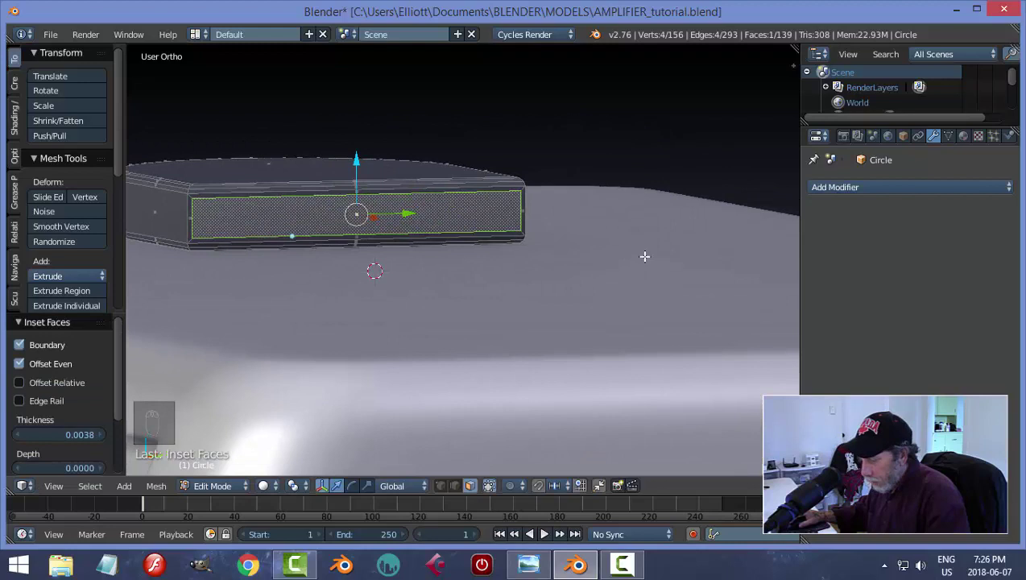
key(s)
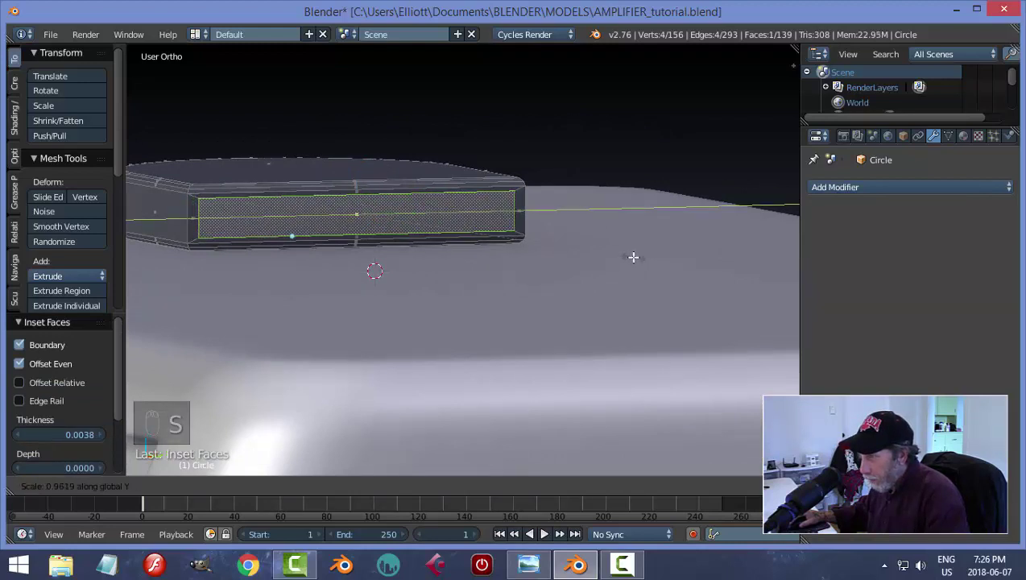
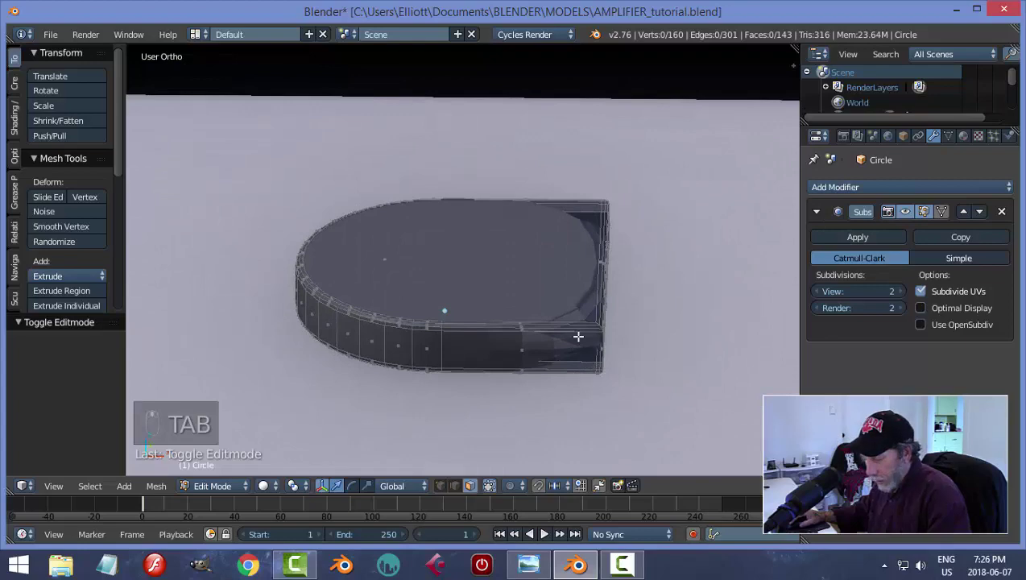
Step: Add edge loops near the slab's borders and stretch the front opening along Y
key(ctrl+r)
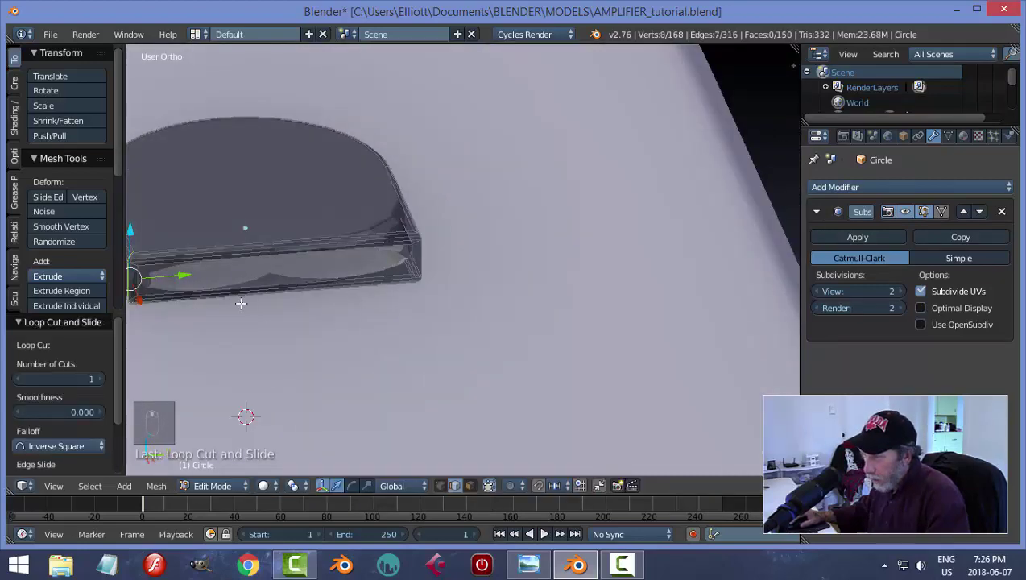
key(ctrl+r)
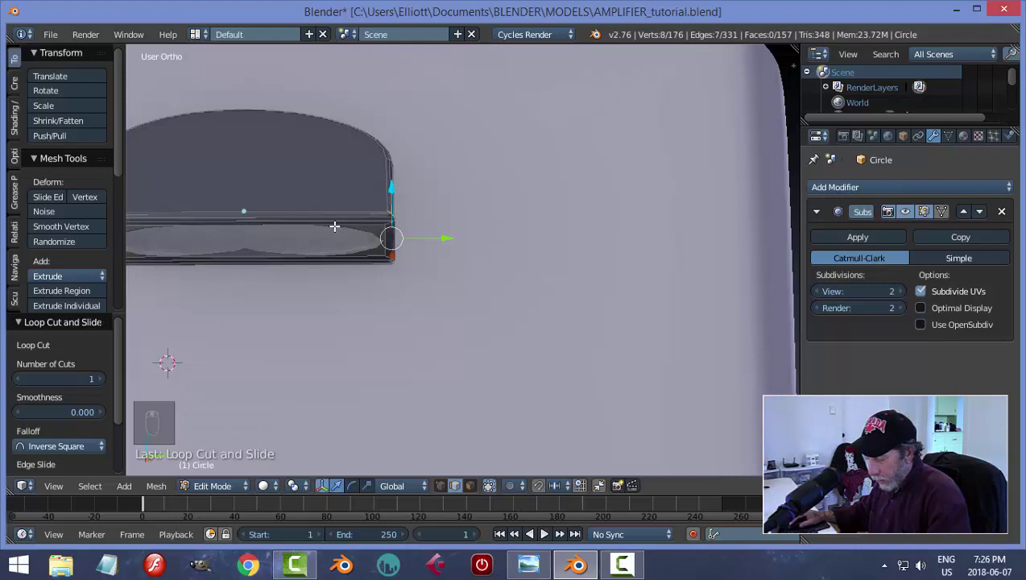
key(ctrl+r)
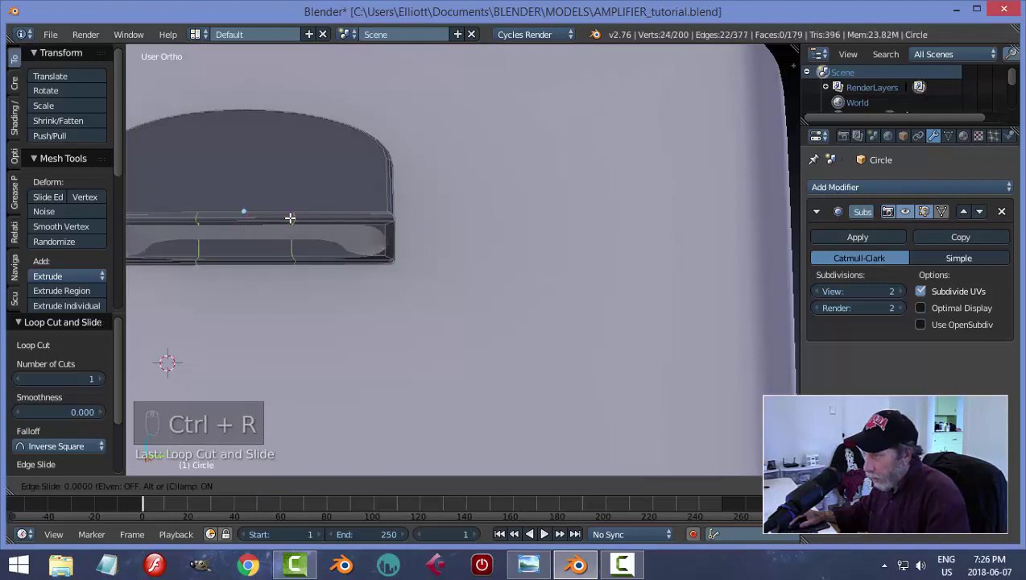
key(s)
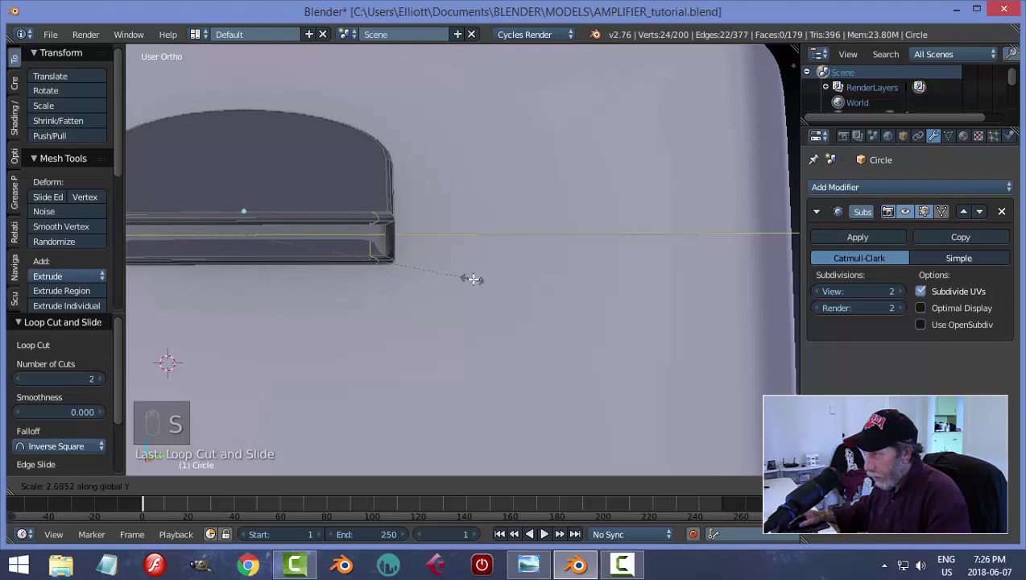
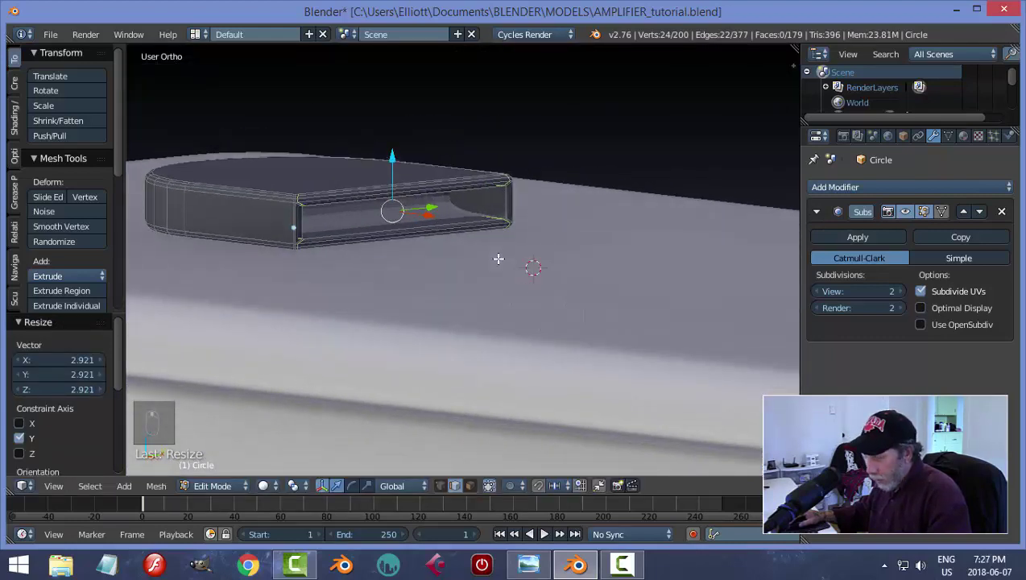
key(a)
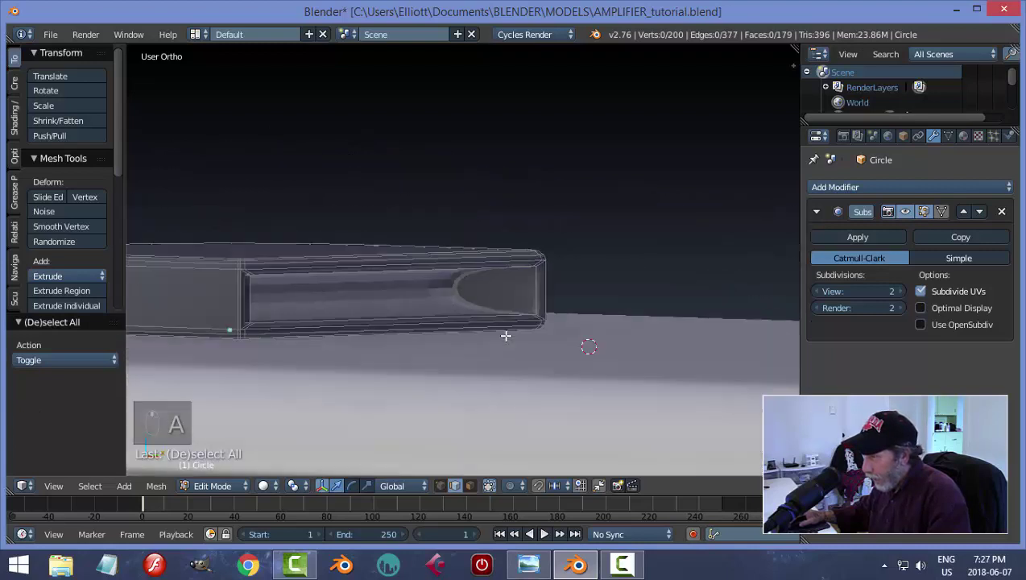
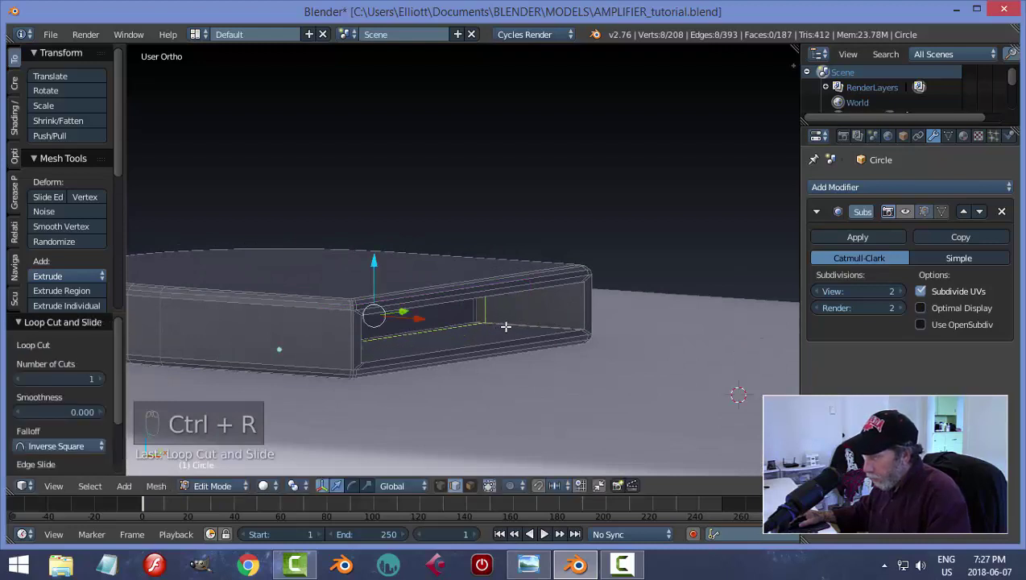
Step: Add an edge loop near the front corner and return to Object Mode to view the piece
key(ctrl+r)
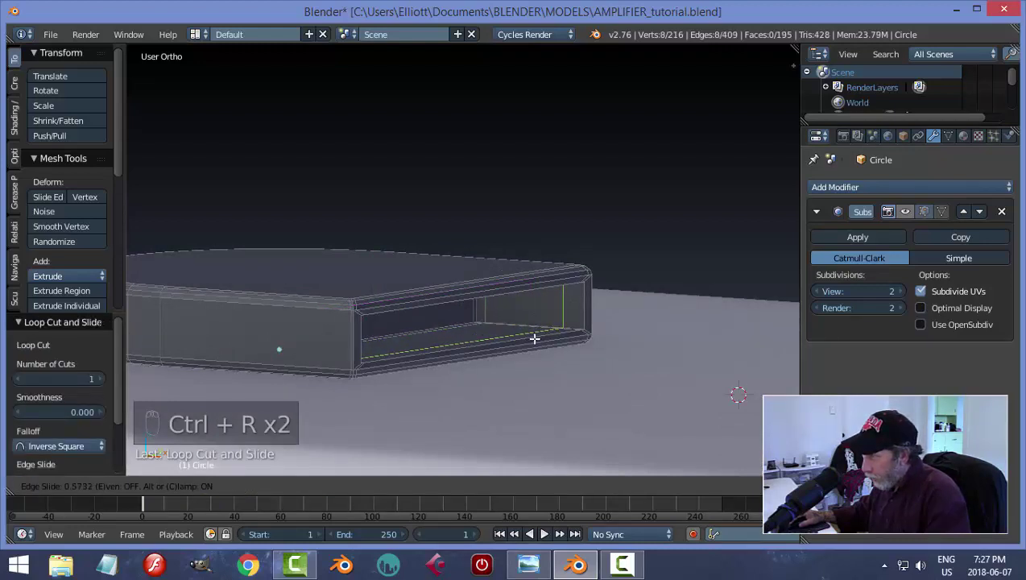
key(a)
key(Tab)
drag(908, 218, 617, 355)
key(a)
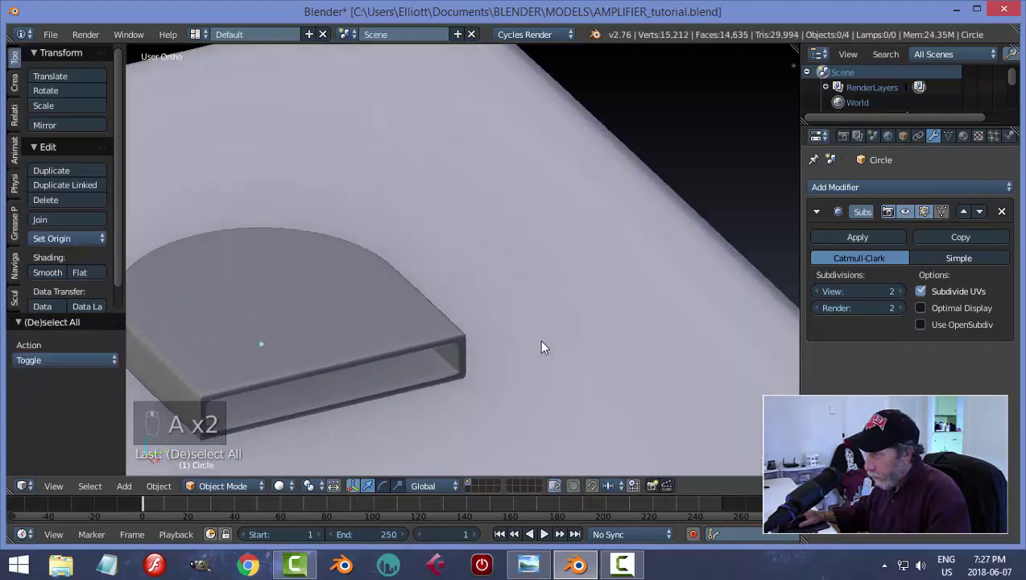
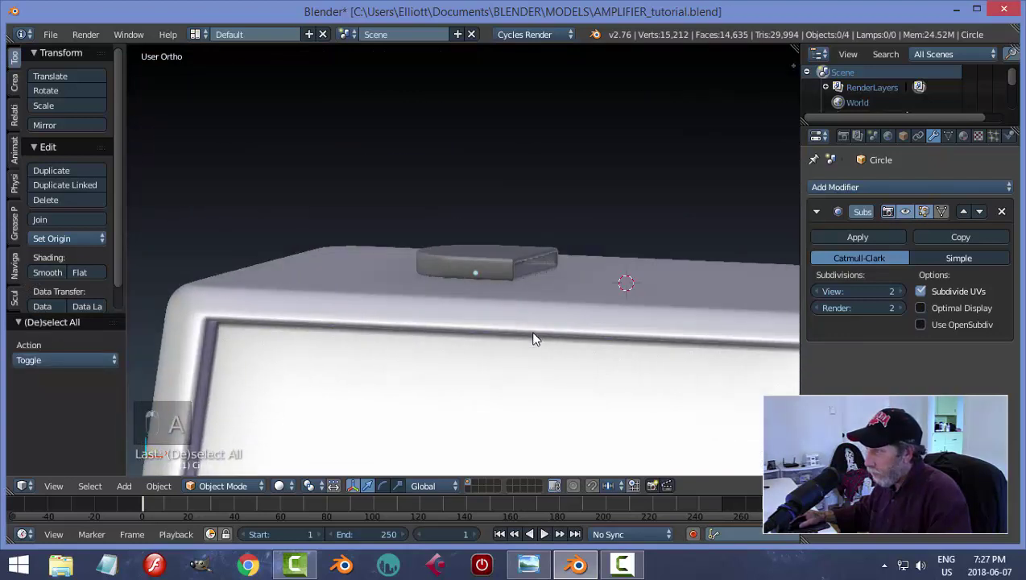
Step: Mirror the handle bracket to the opposite side of the cabinet top and check both brackets
middle_click(550, 332)
drag(502, 259, 573, 273)
key(a)
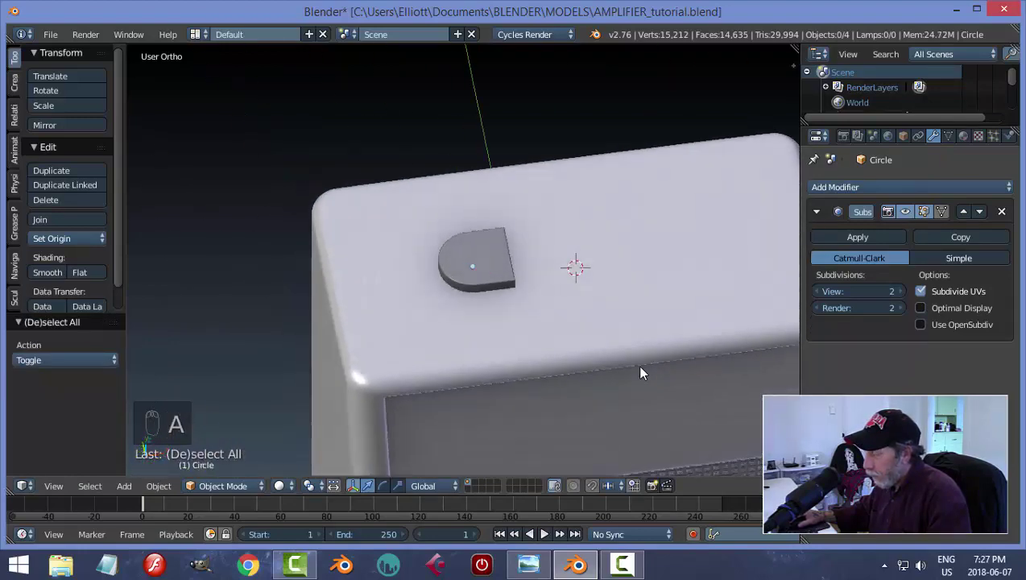
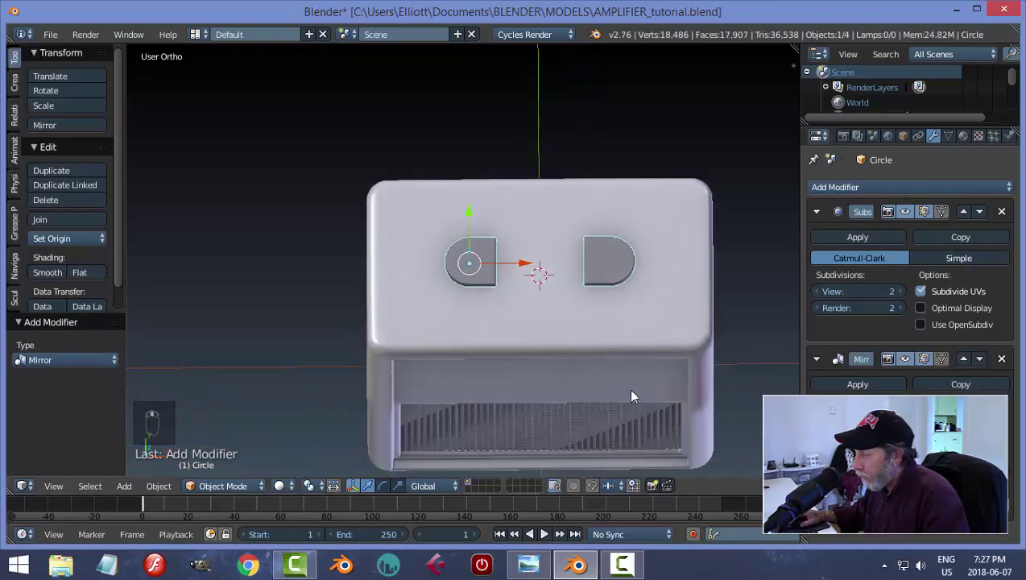
key(Tab)
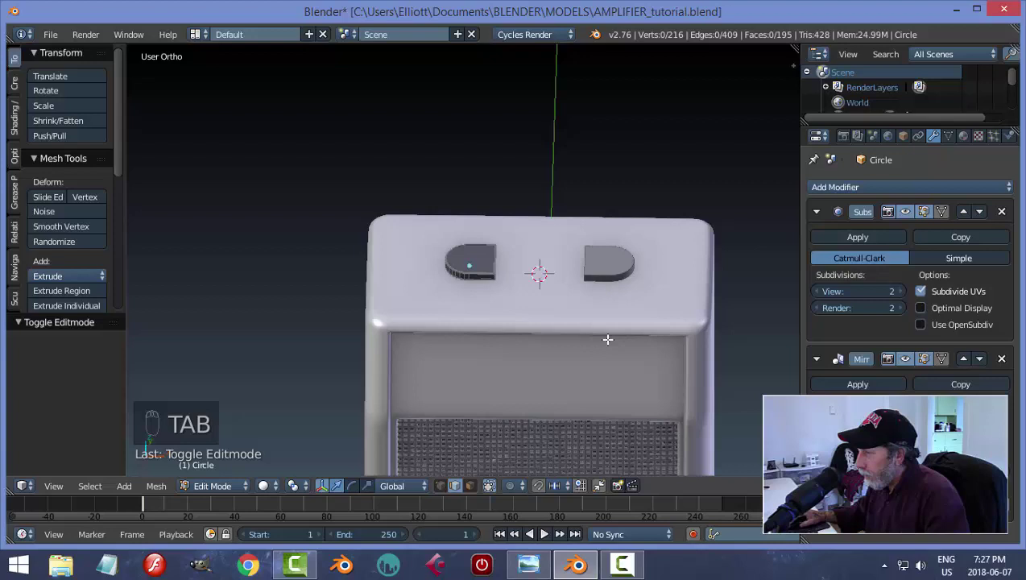
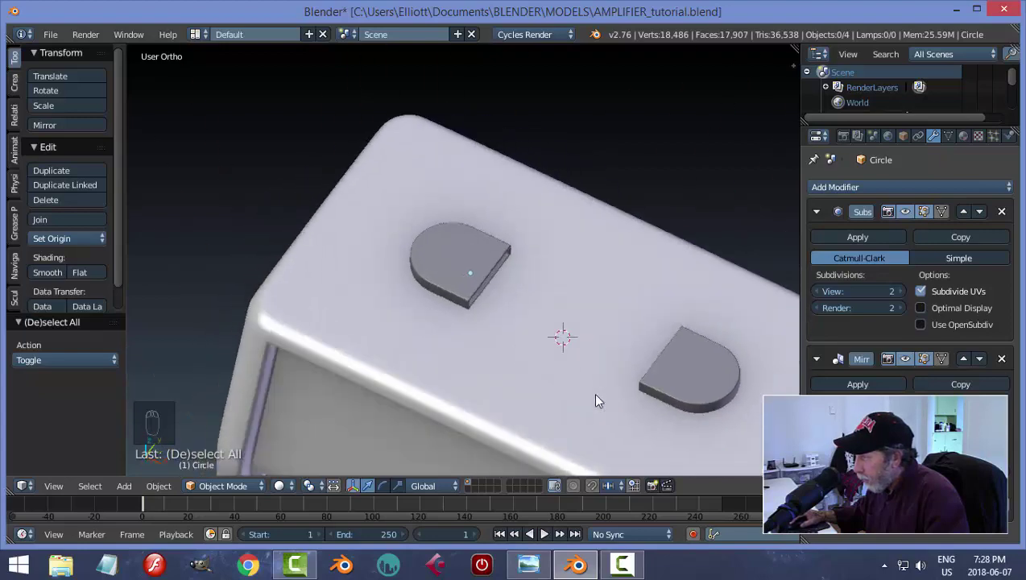
middle_click(594, 341)
drag(435, 268, 518, 350)
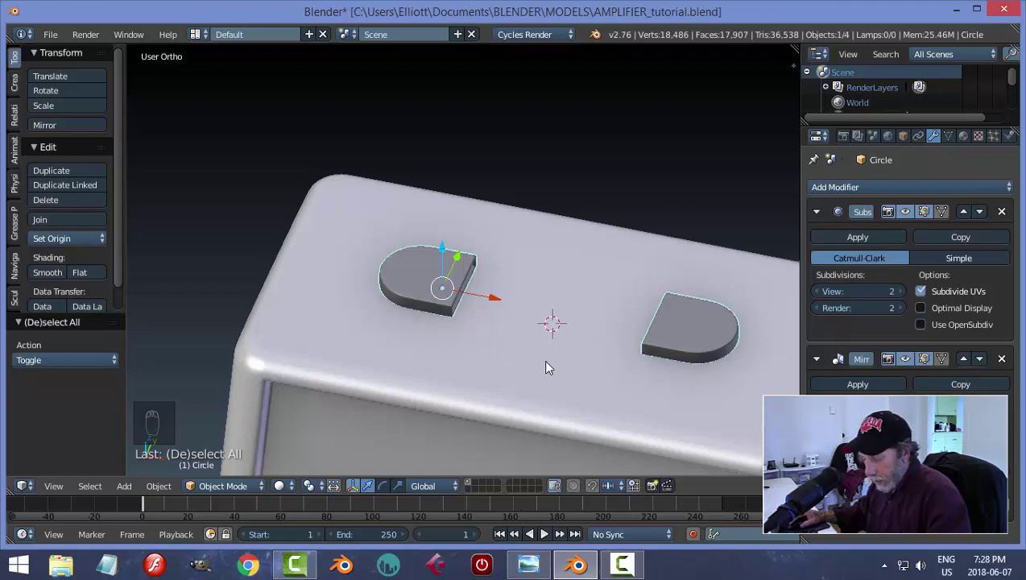
Step: Add a small circle and place it on the left bracket's top surface near its rounded end
key(shift+a)
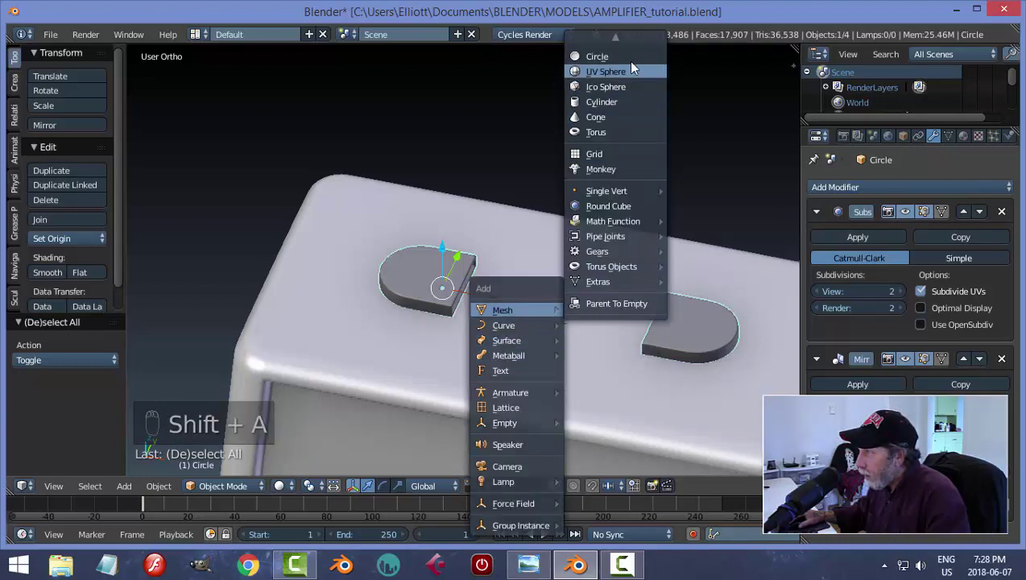
key(s)
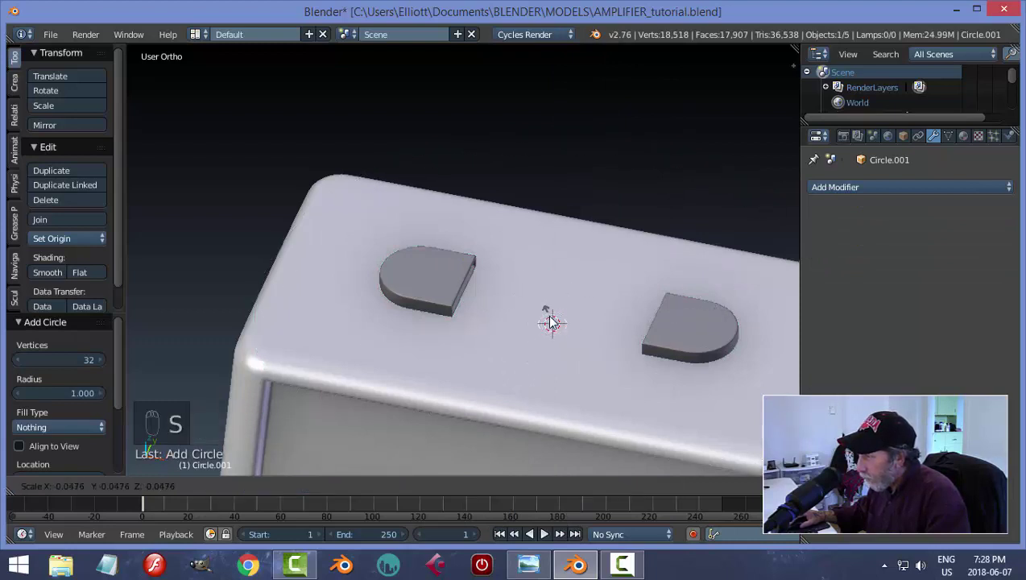
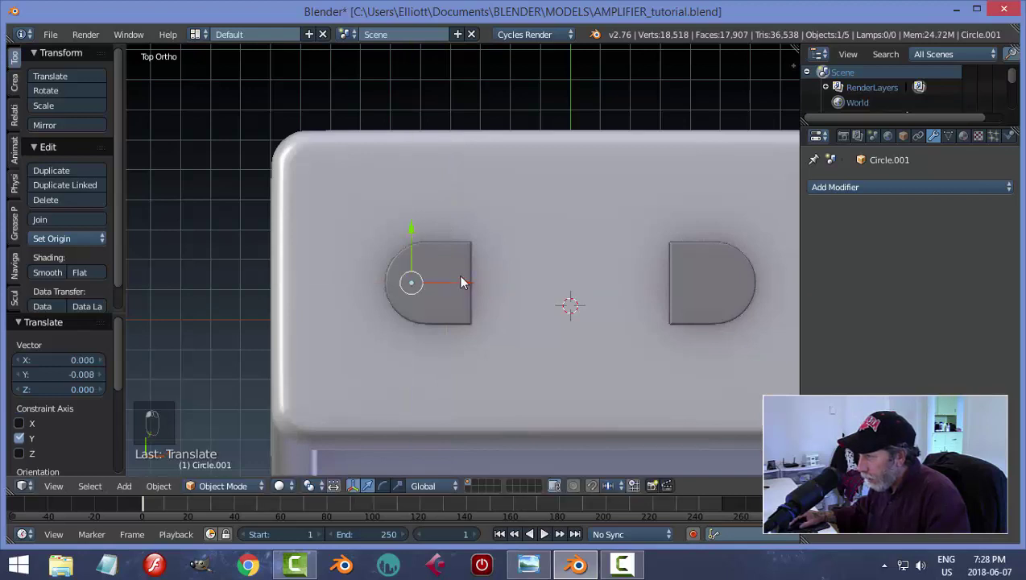
drag(536, 362, 419, 210)
click(416, 235)
drag(419, 210, 480, 323)
middle_click(480, 323)
key(KP_Decimal)
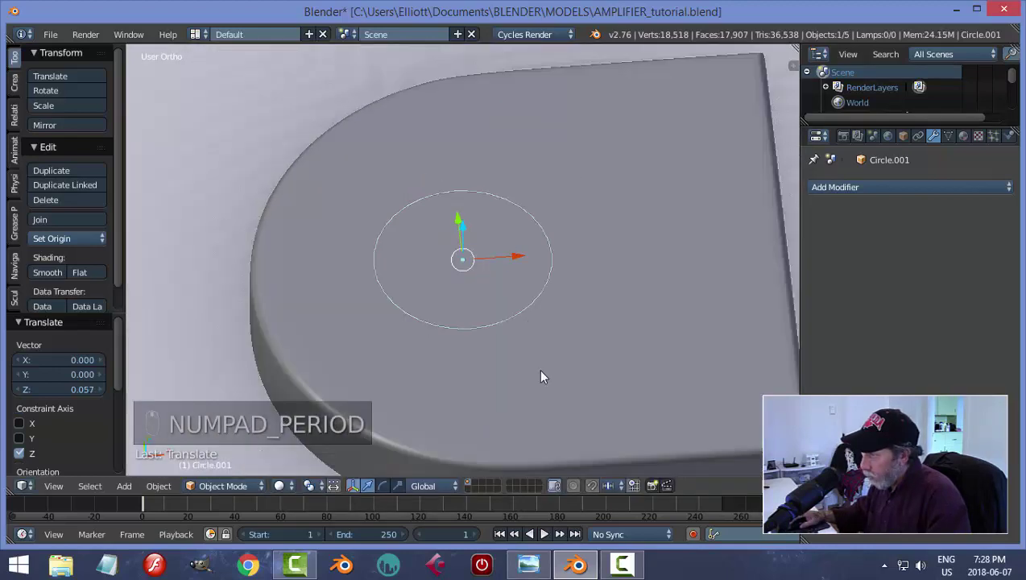
Step: Apply the circle's rotation and scale, check its transform properties and enter Edit Mode
key(s)
key(ctrl+a)
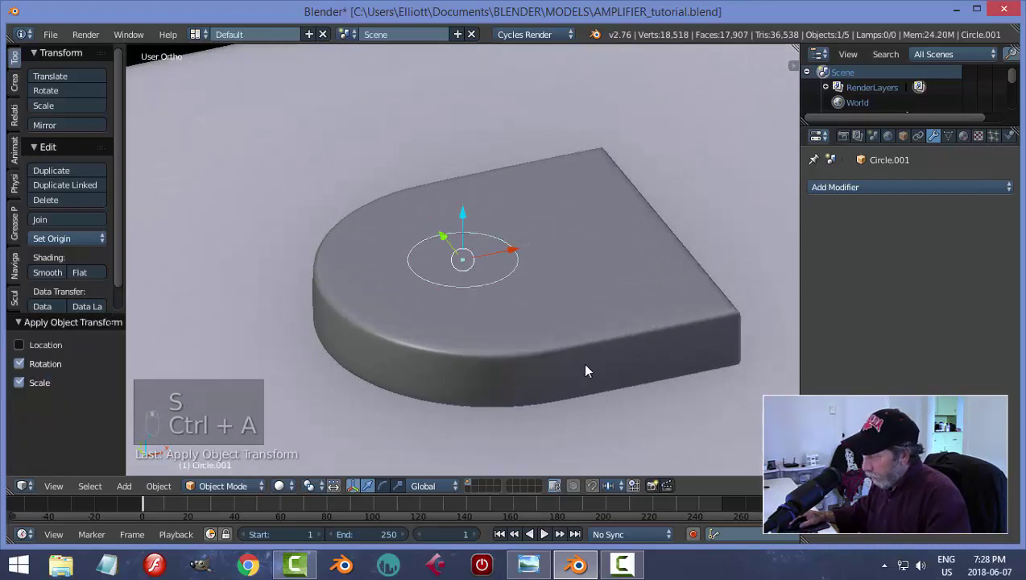
key(n)
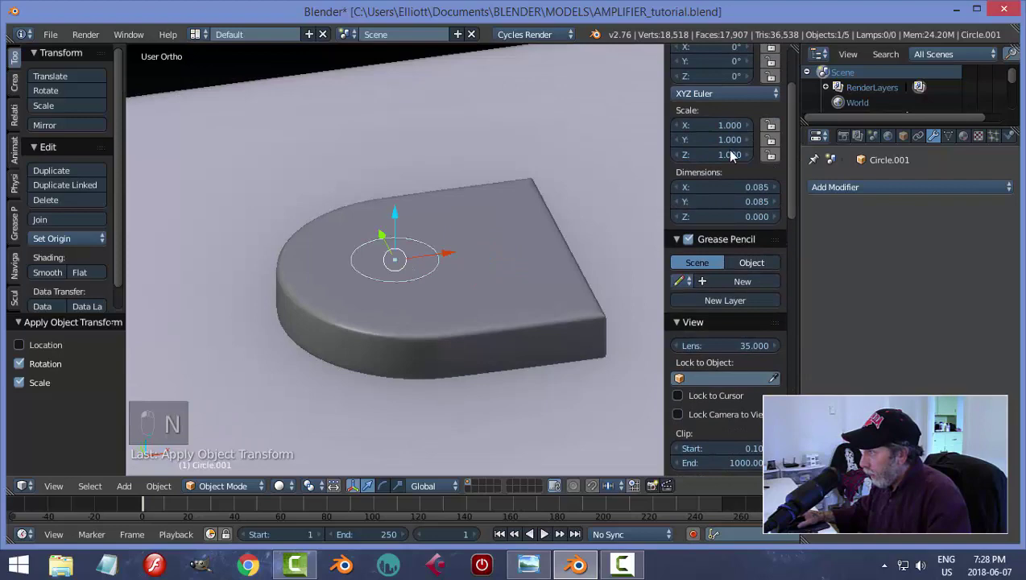
key(n)
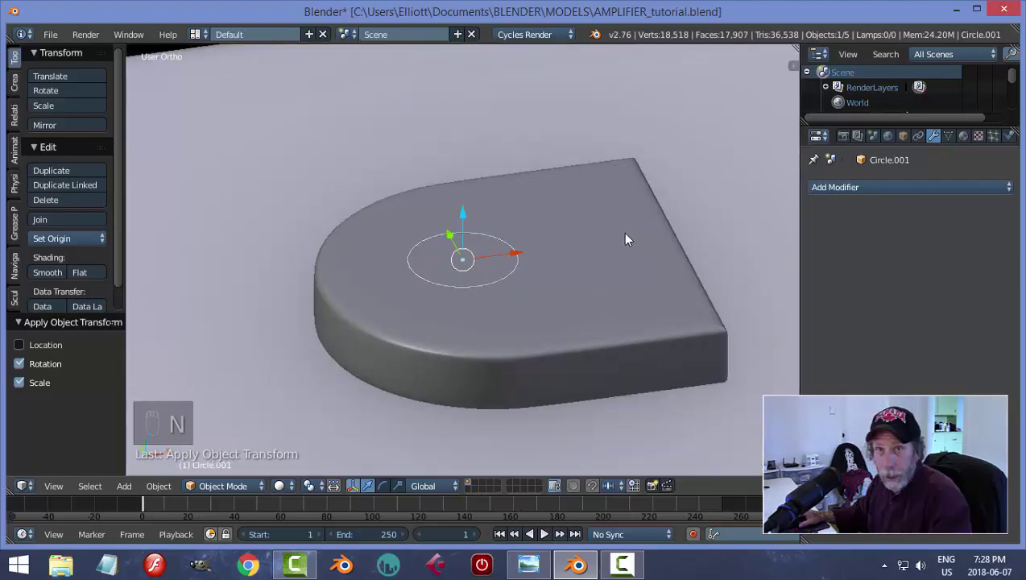
key(Tab)
Step: Fill the circle and extrude it into a thin round disc
key(f)
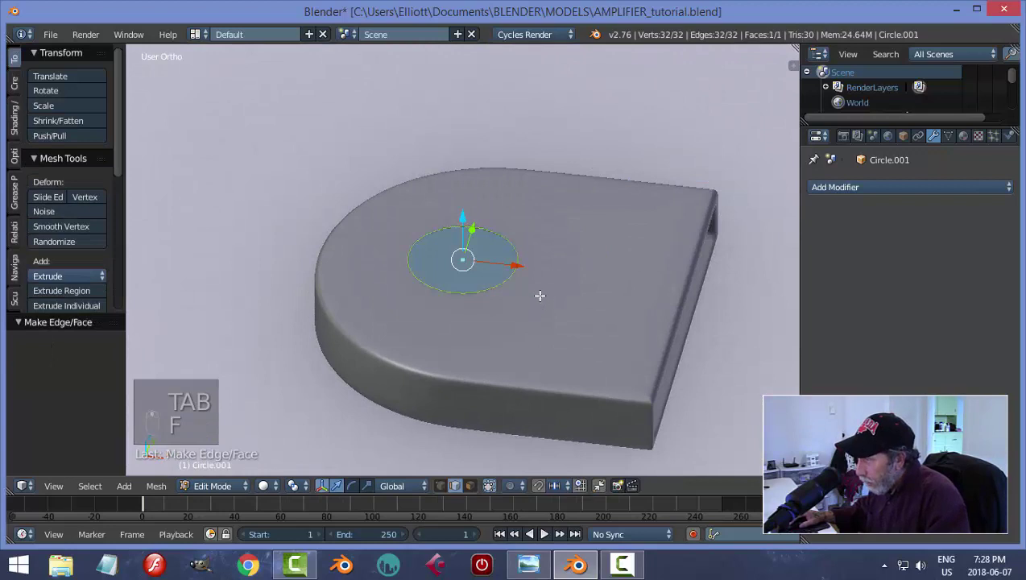
key(e)
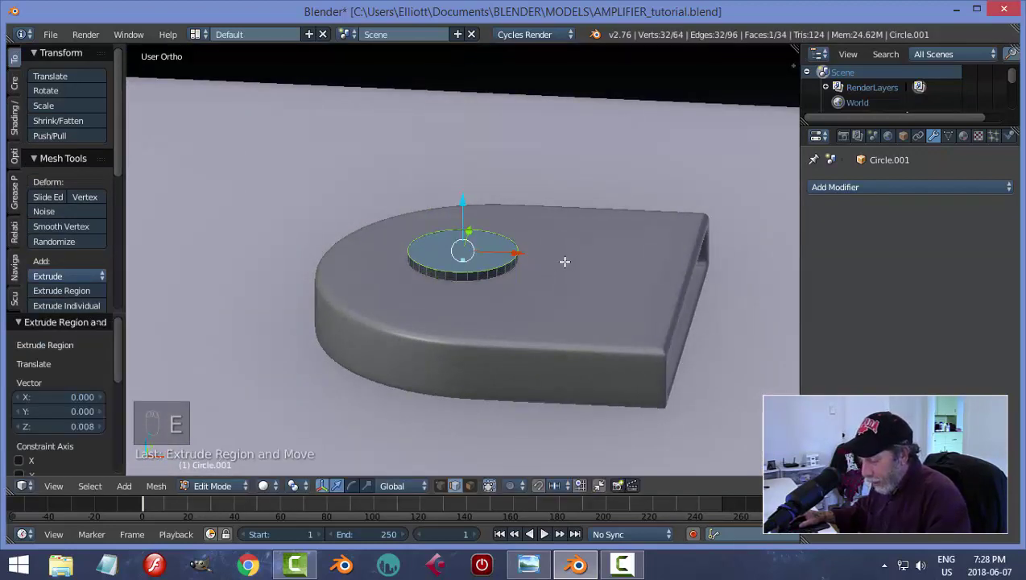
key(ctrl+b)
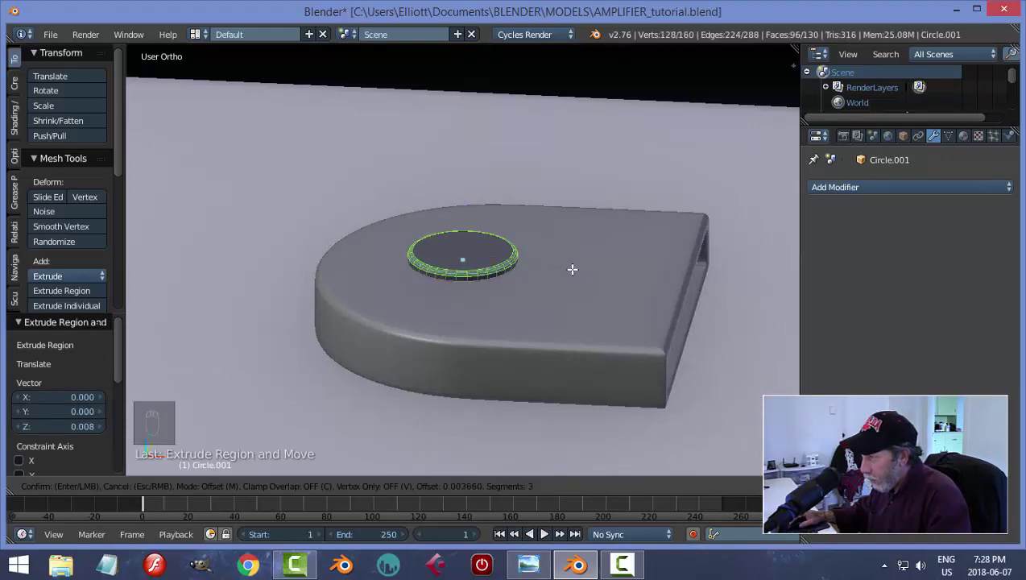
key(a)
key(Tab)
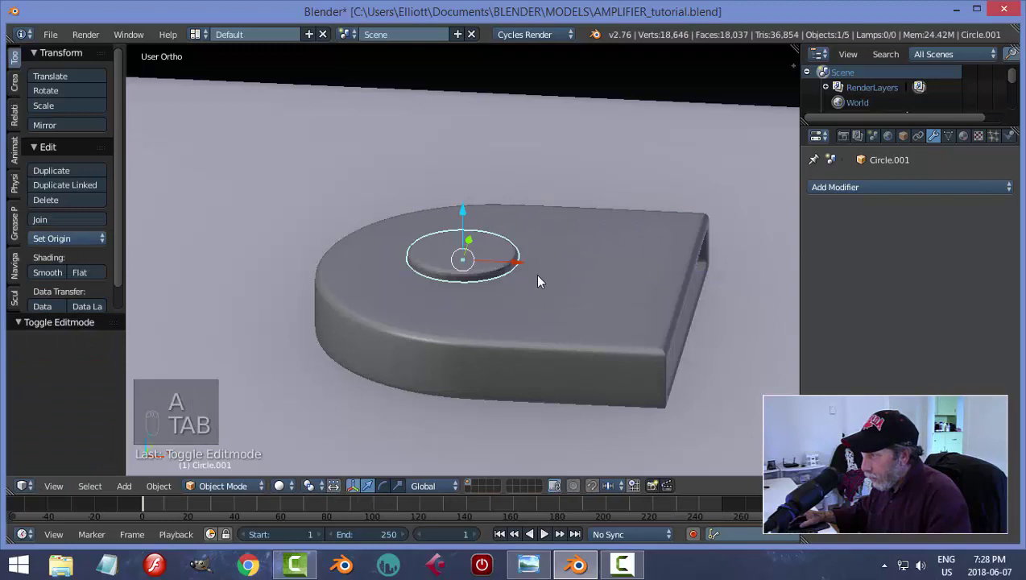
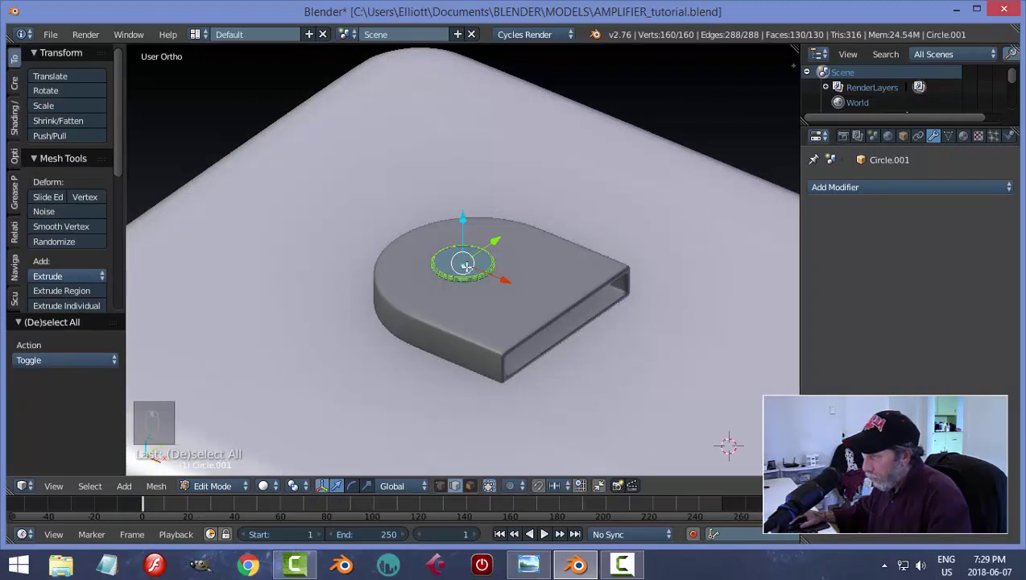
Step: Shrink the disc's top face into a recessed centre and snap the 3D cursor to it
key(s)
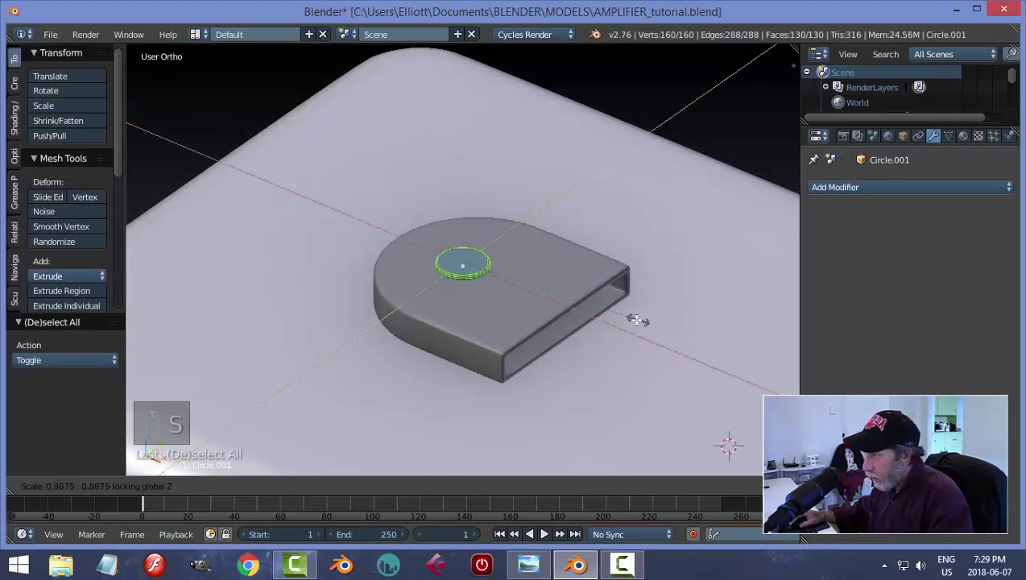
key(a)
key(ctrl+Tab)
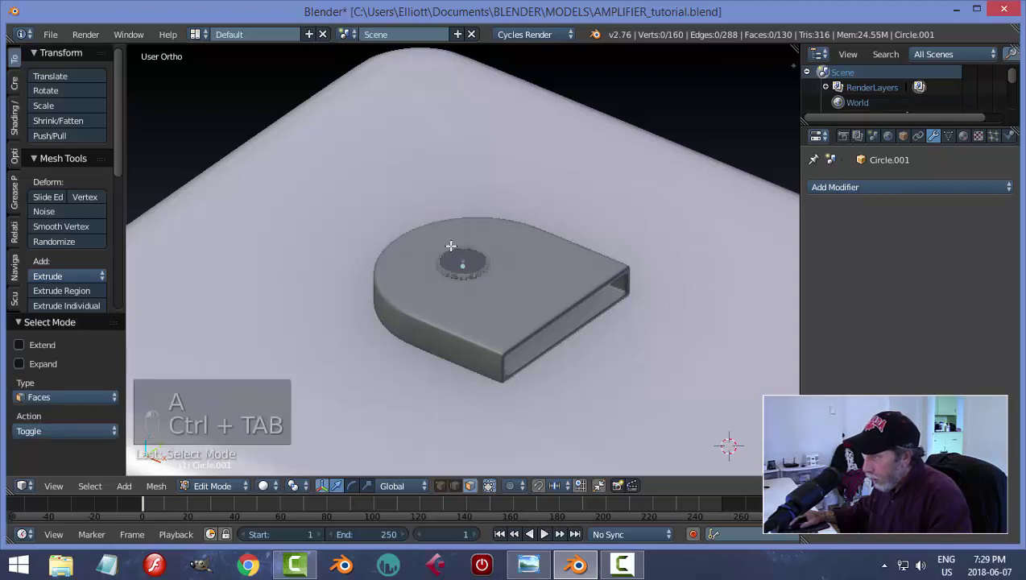
key(shift+s)
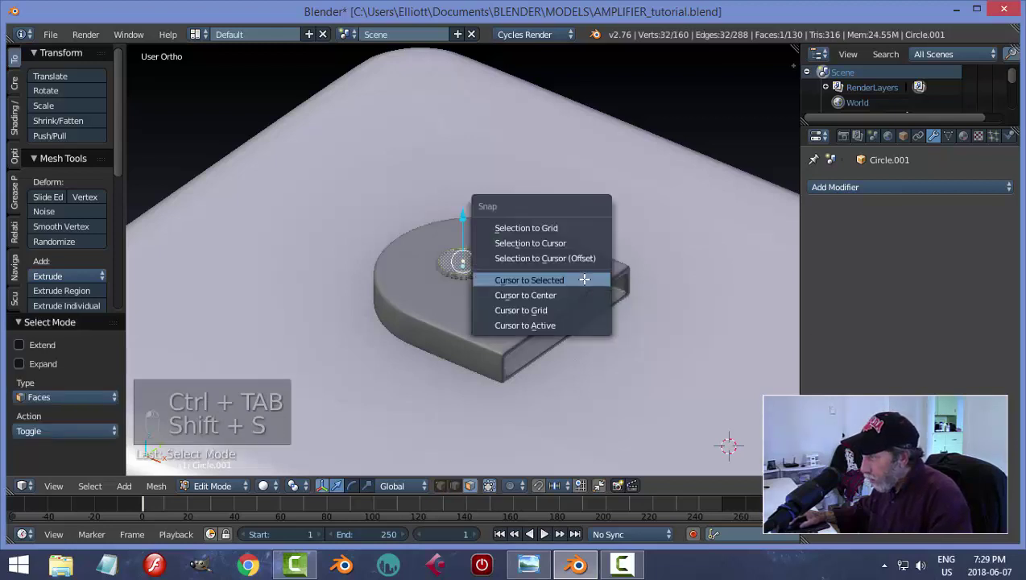
key(a)
key(Tab)
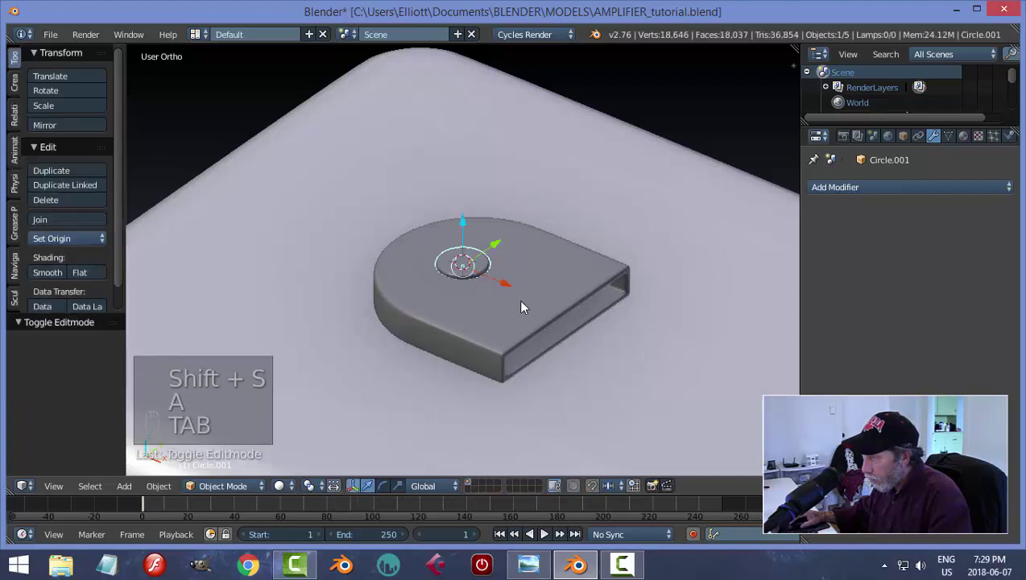
Step: Add a cube at the disc centre and flatten it into a narrow block
key(shift+a)
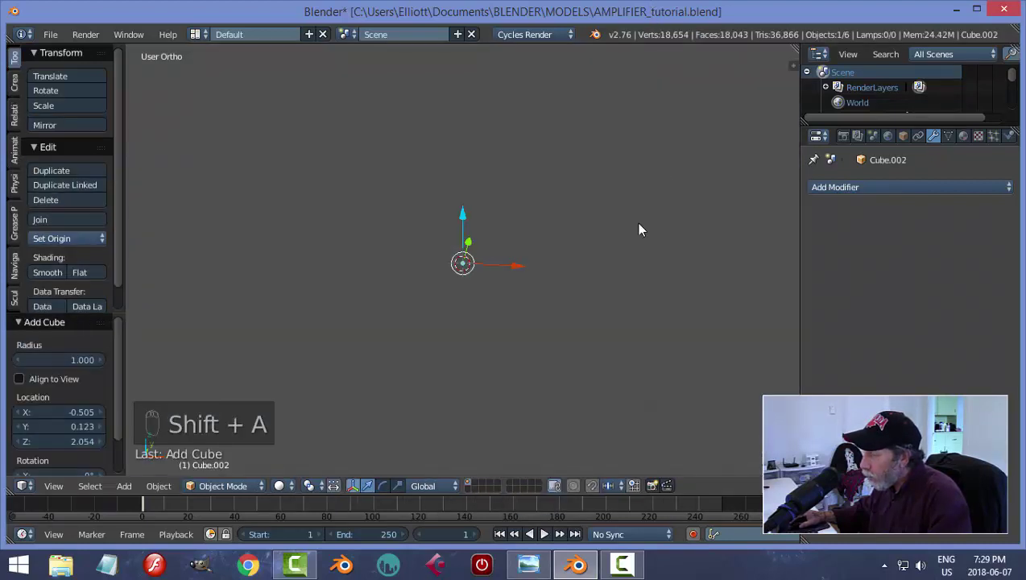
key(Tab)
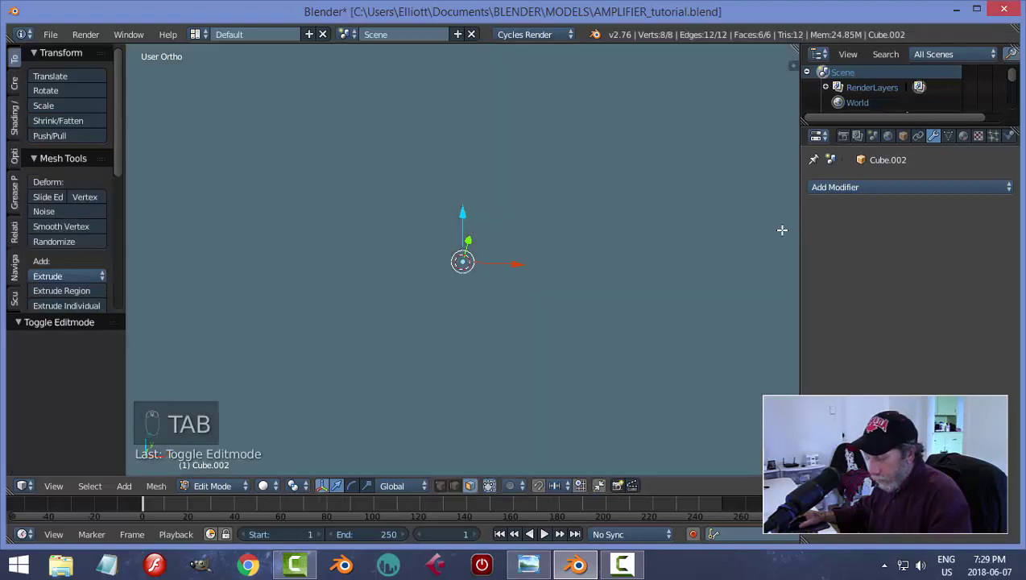
key(s)
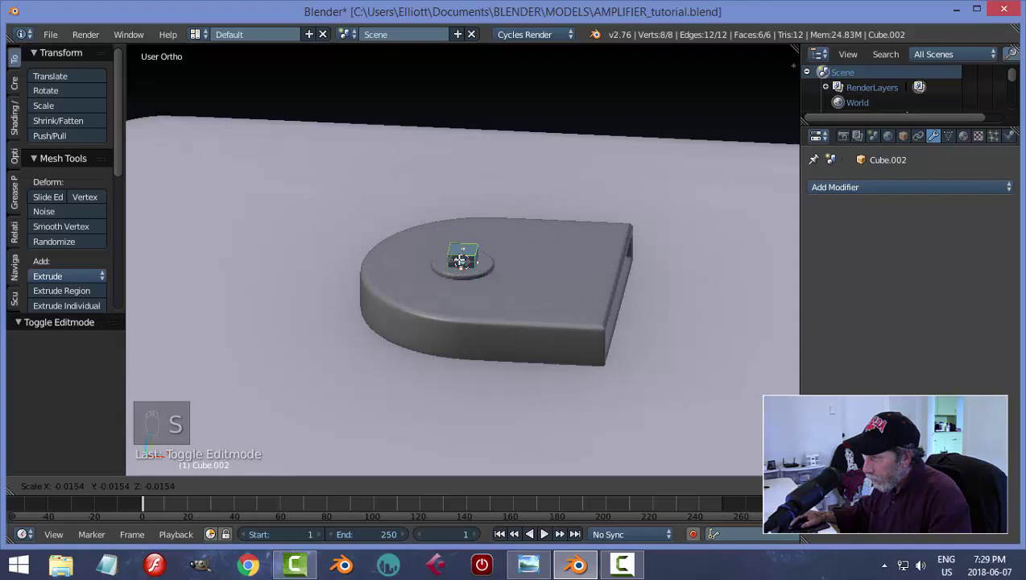
key(KP_Decimal)
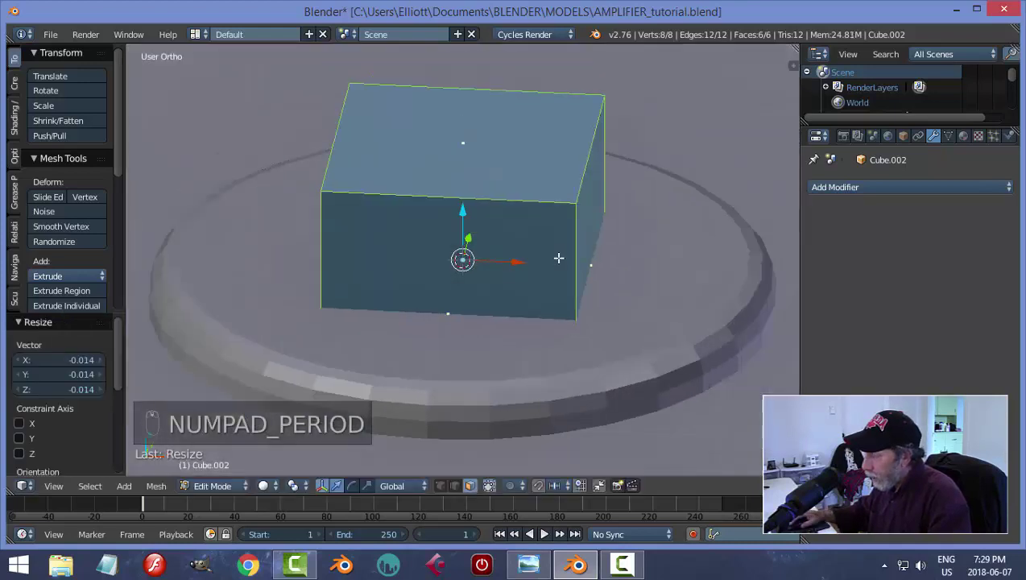
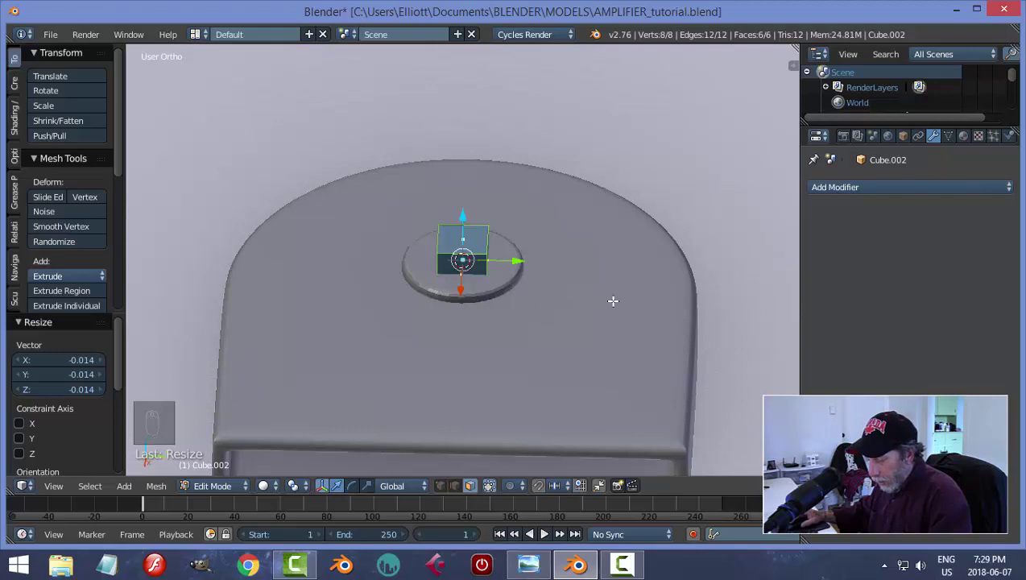
key(s)
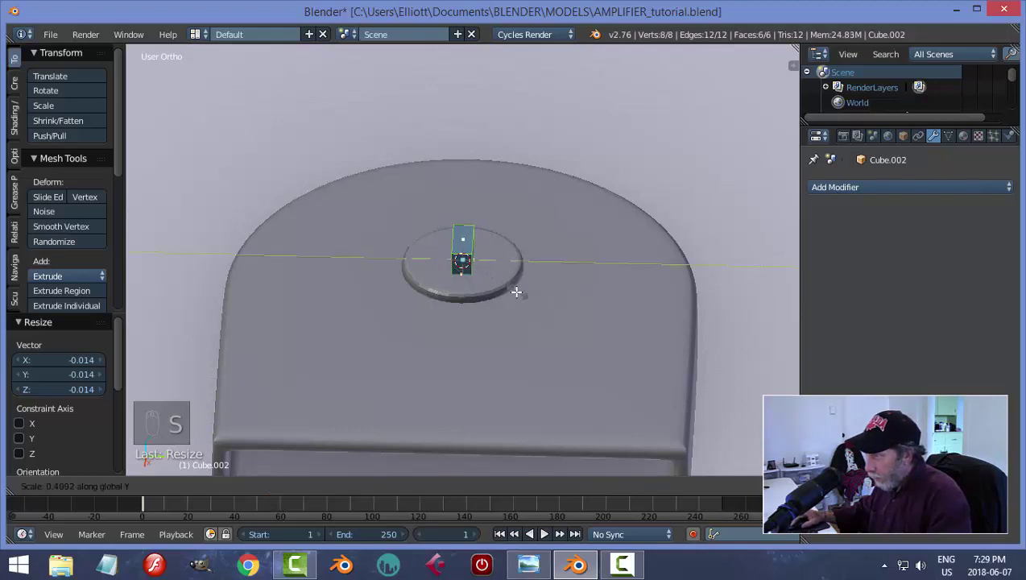
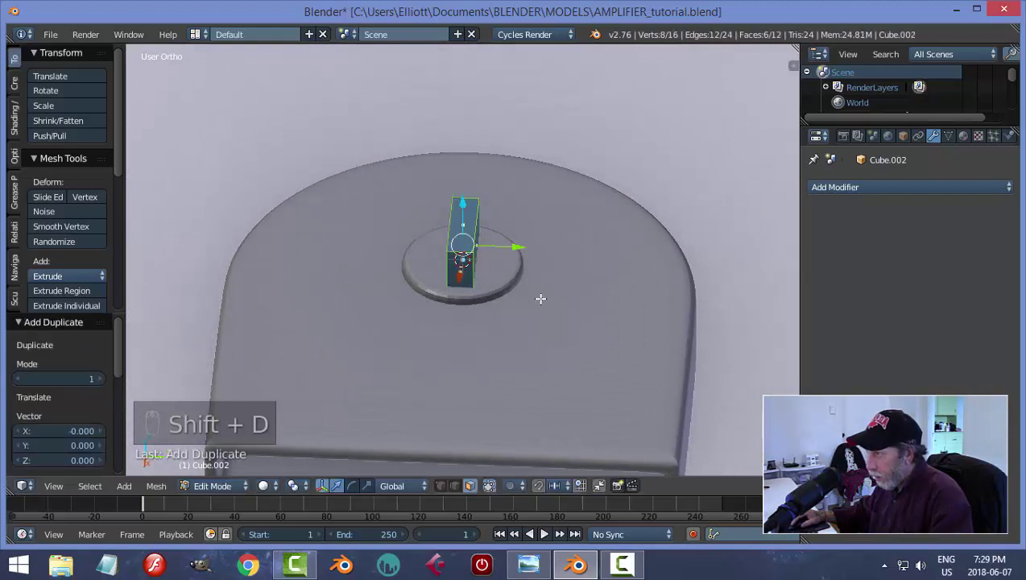
Step: Rotate a duplicate block and join both into a cross-shaped cutter mesh
key(r)
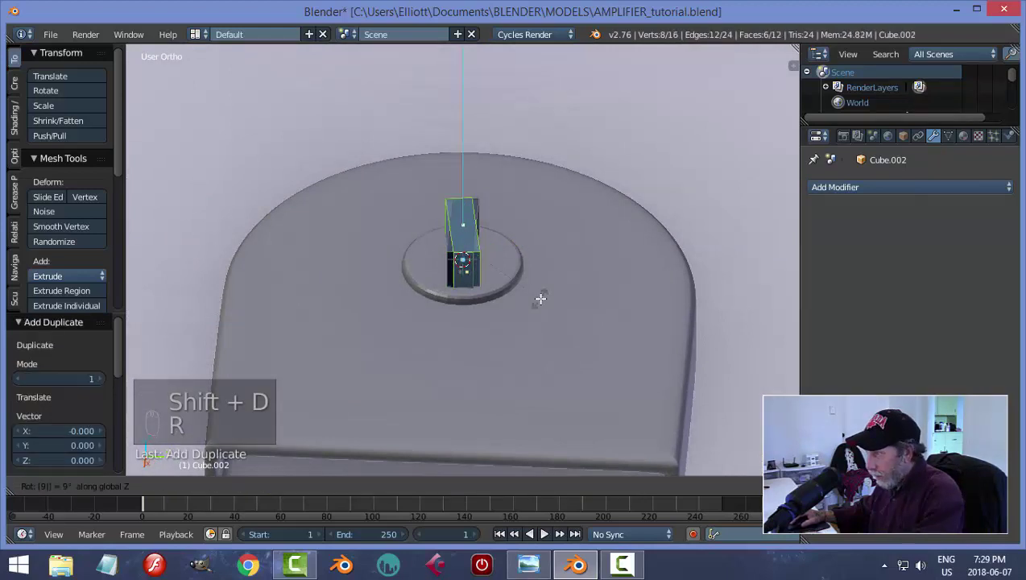
key(a)
key(a)
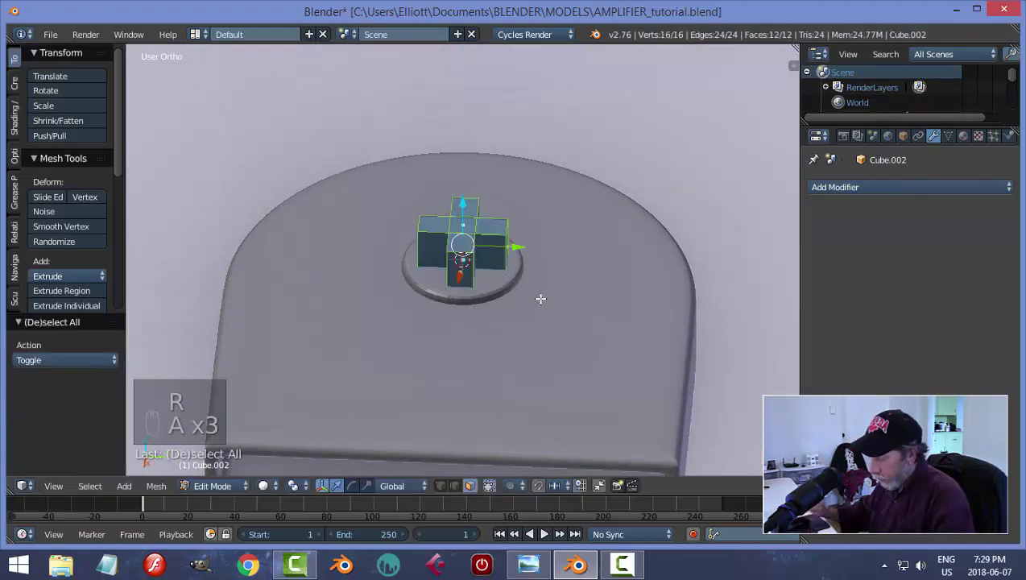
key(ctrl+j)
key(a)
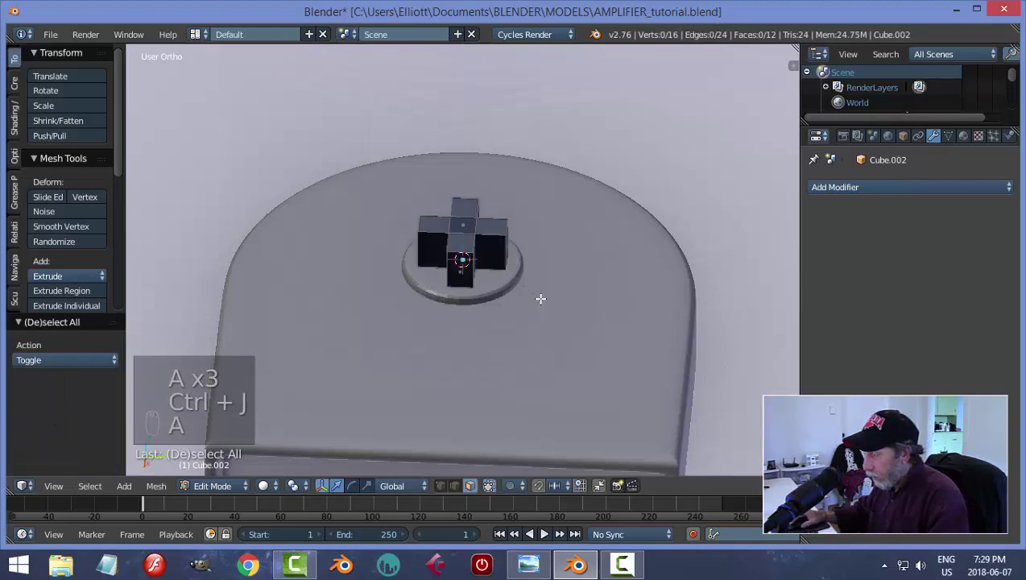
key(a)
Step: Cut the cross slot into the screw head with a Boolean difference and delete the cutter
key(ctrl+n)
key(a)
key(Tab)
key(a)
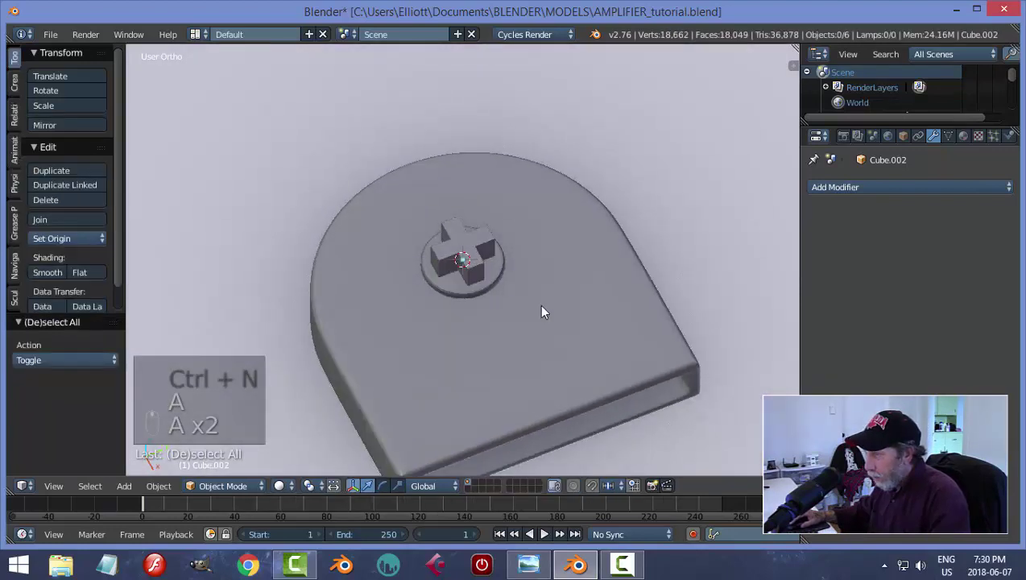
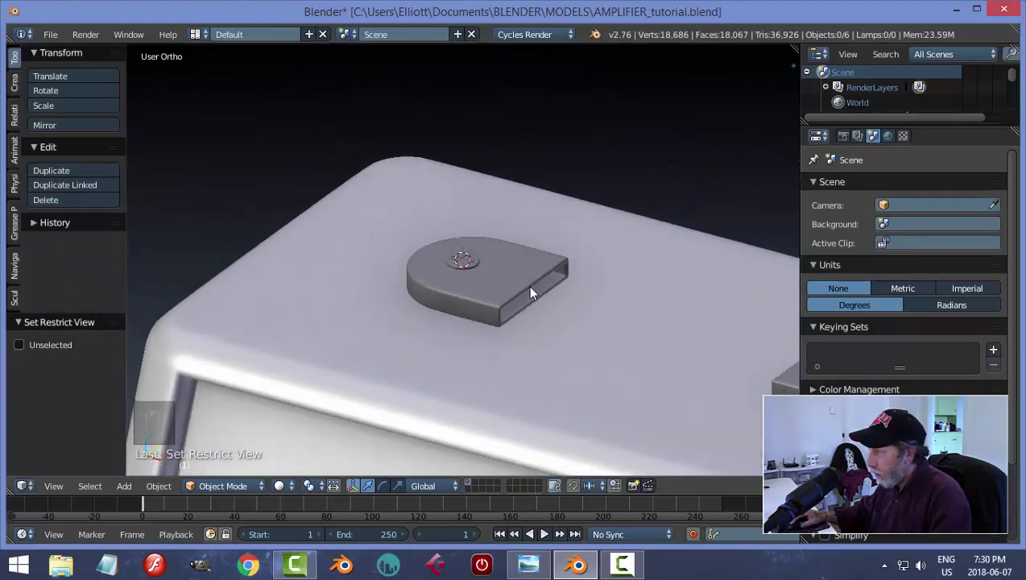
key(alt+h)
key(a)
key(x)
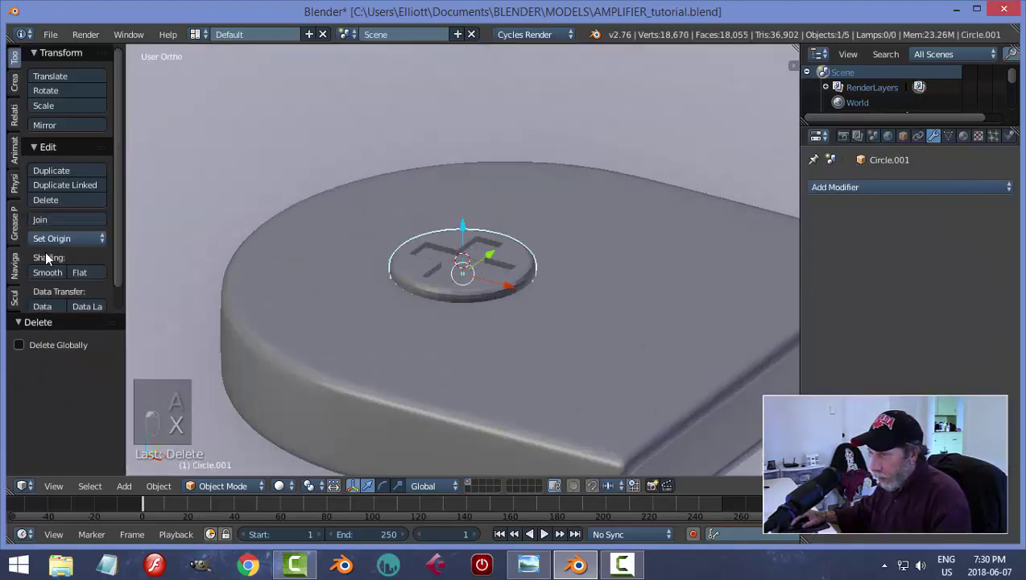
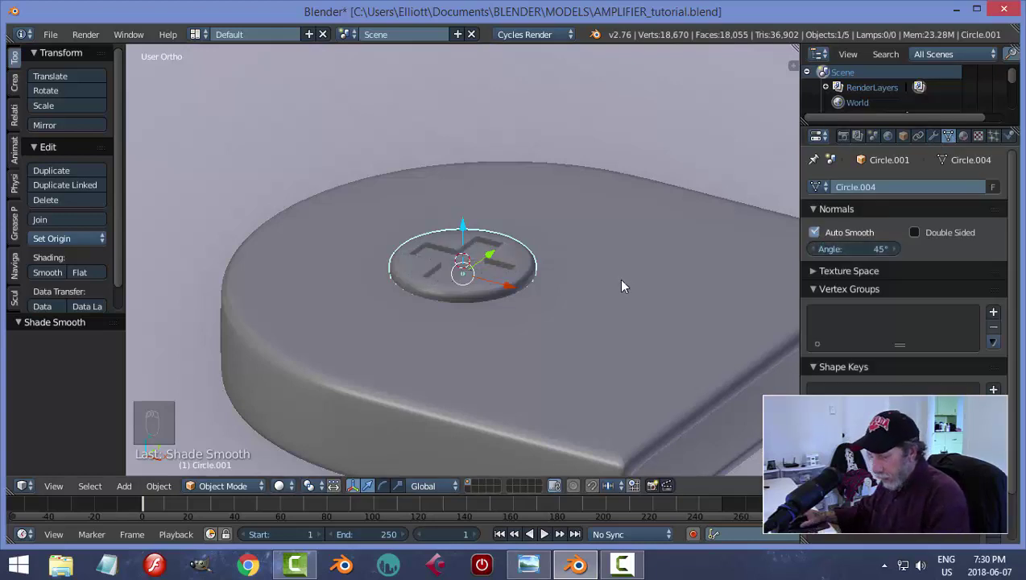
Step: Smooth-shade the slotted screw head with Auto Smooth and orbit to check the bracket
key(a)
drag(549, 286, 589, 258)
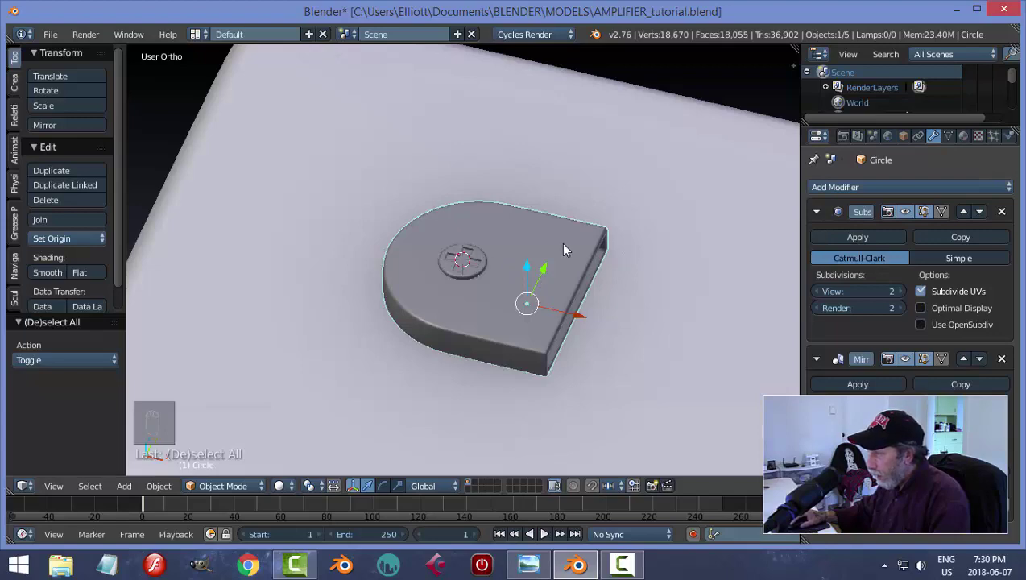
middle_click(549, 264)
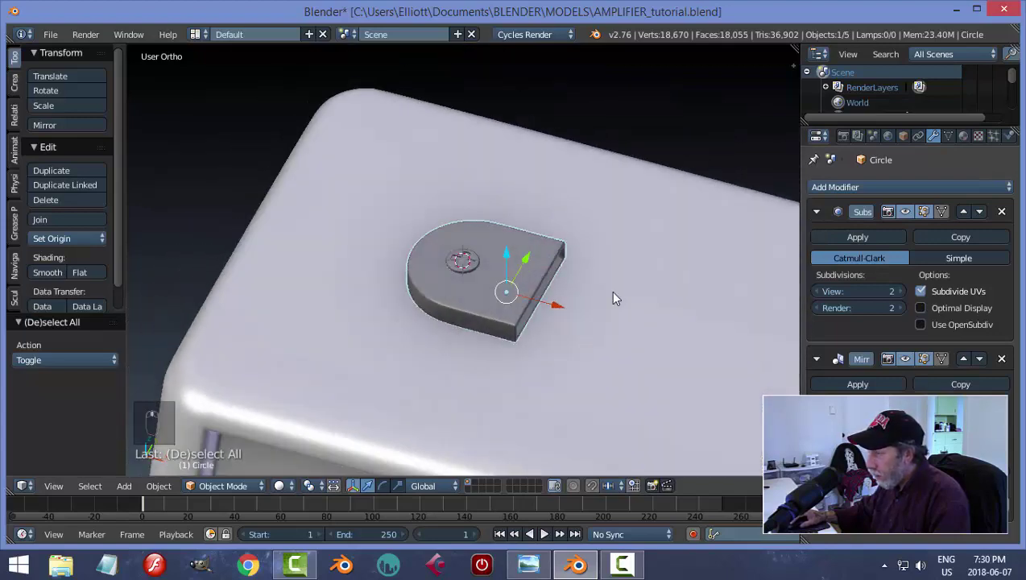
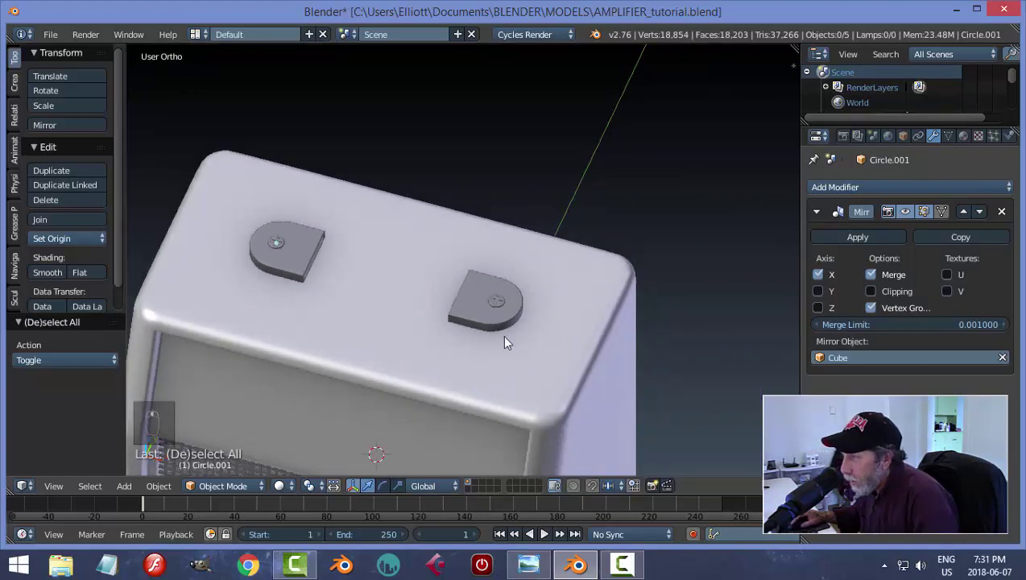
Step: Centre the second screw head's origin on its own geometry
key(ctrl+s)
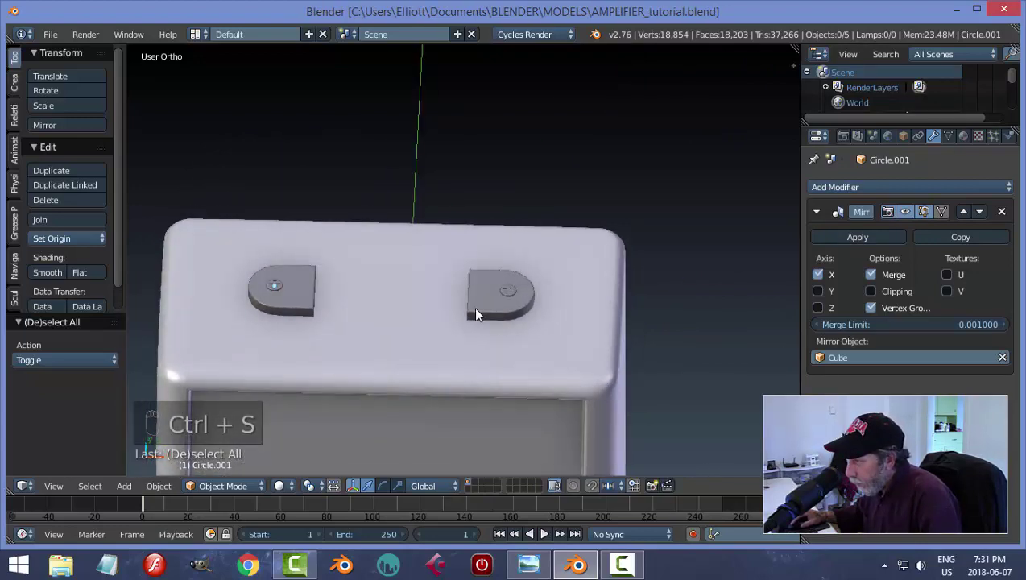
drag(486, 319, 508, 321)
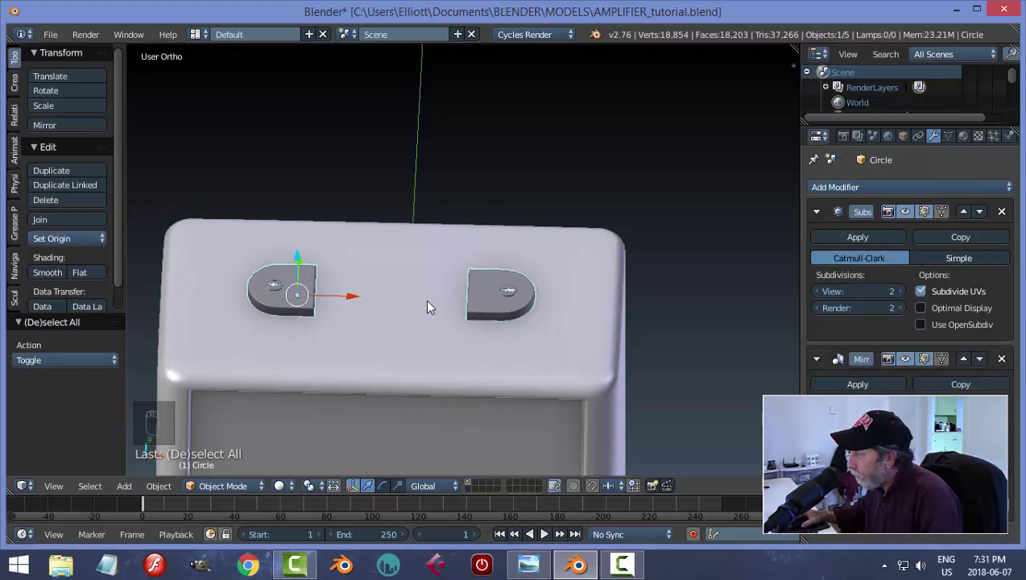
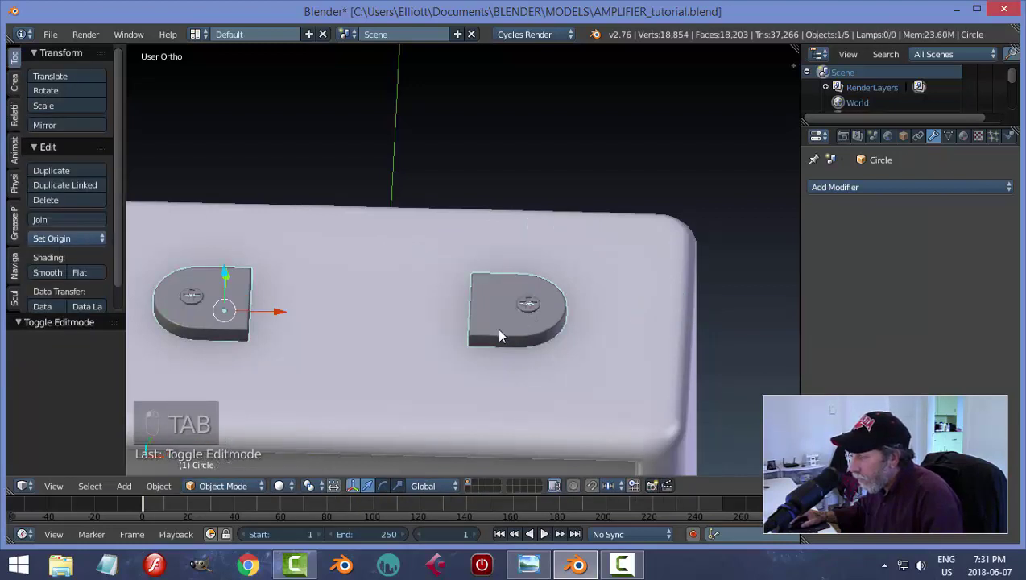
key(Tab)
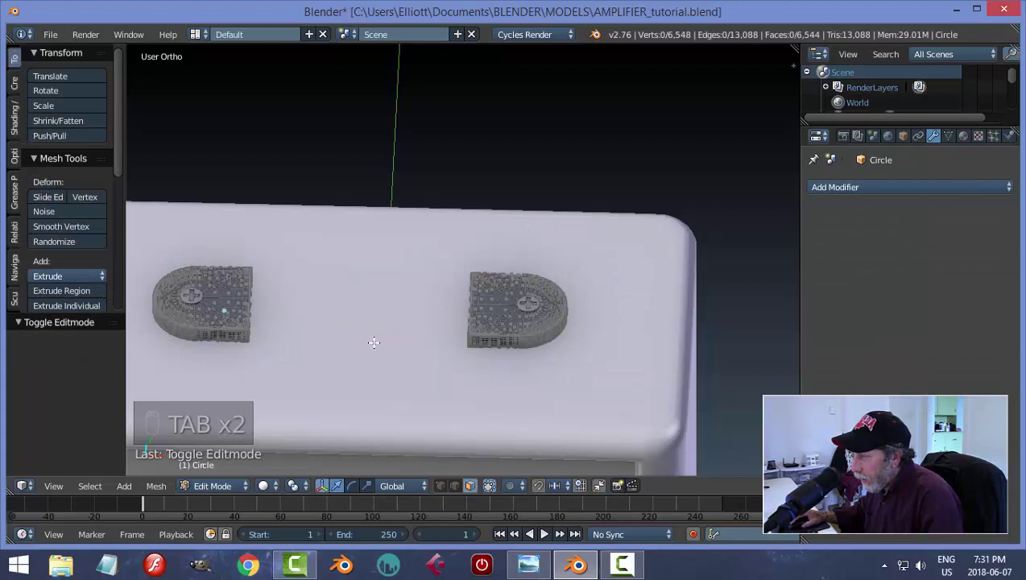
key(Tab)
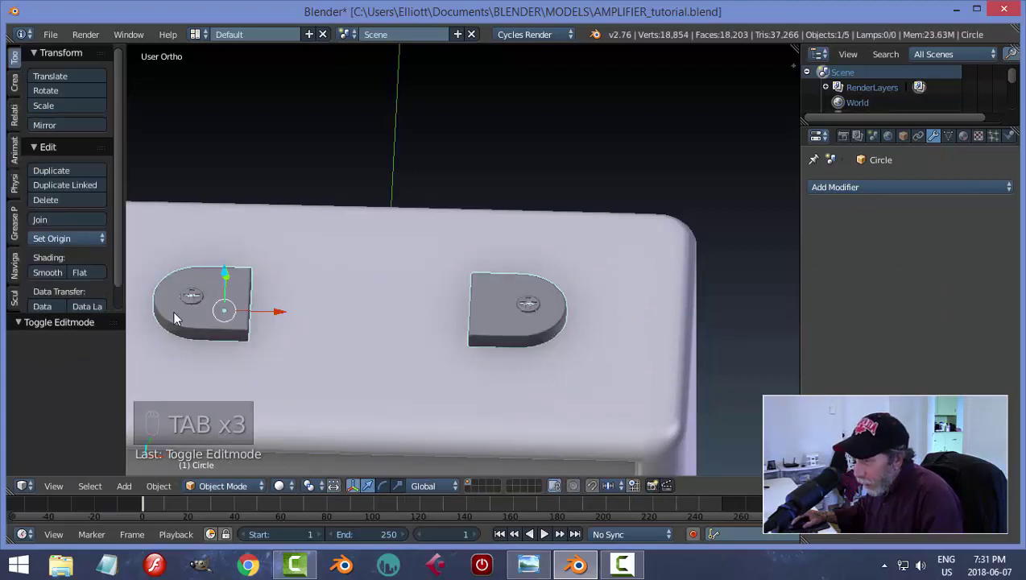
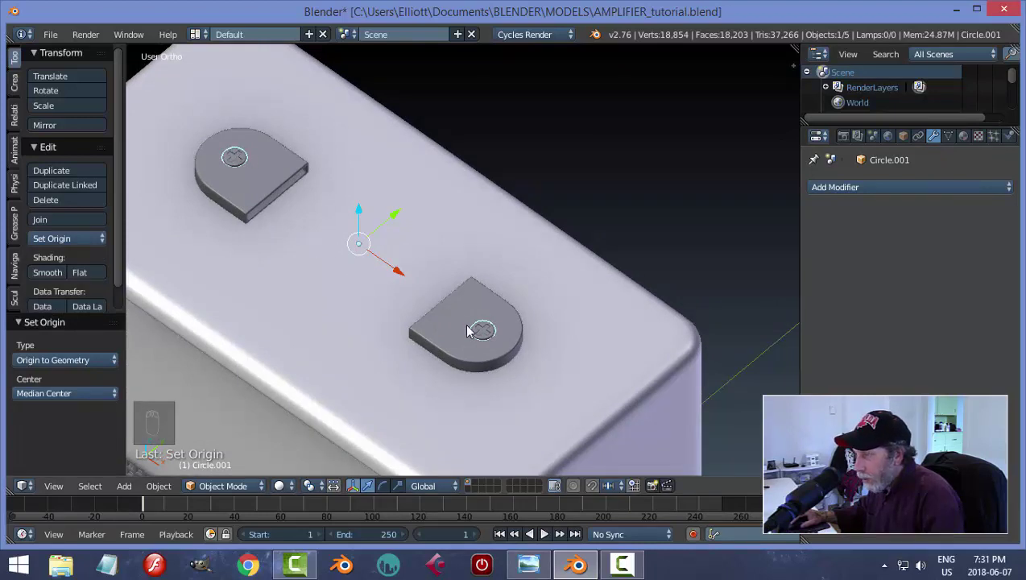
Step: Deselect everything and add a new plane to the scene
key(a)
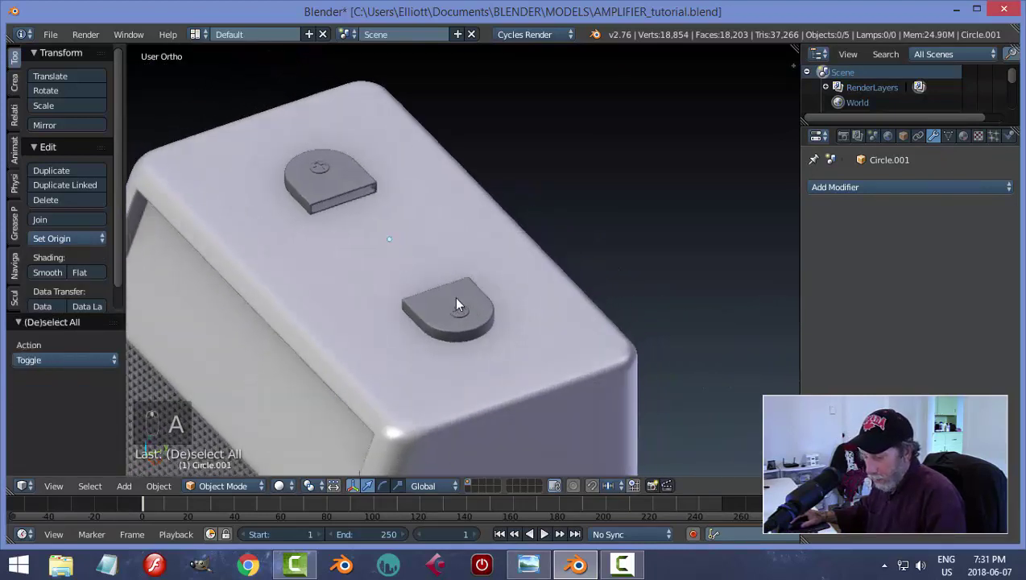
key(shift+a)
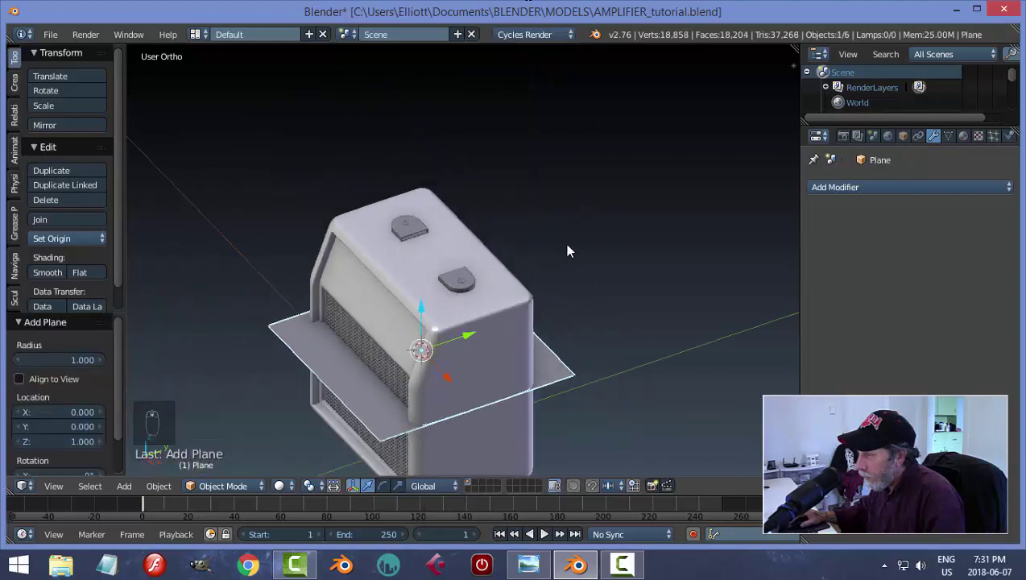
Step: Scale the misplaced plane down from the top view, then discard it
drag(425, 310, 574, 224)
key(KP_7)
key(Tab)
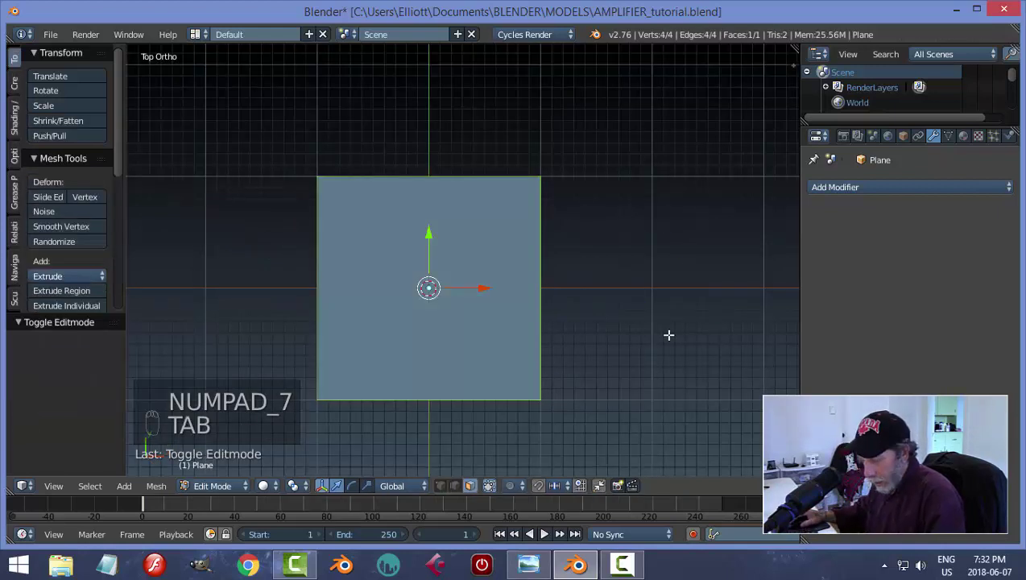
key(s)
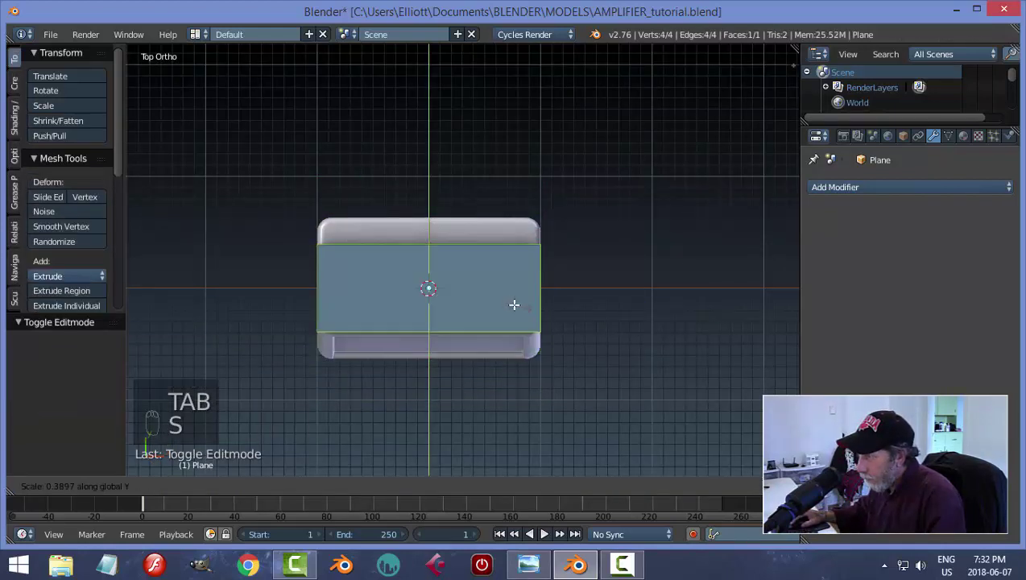
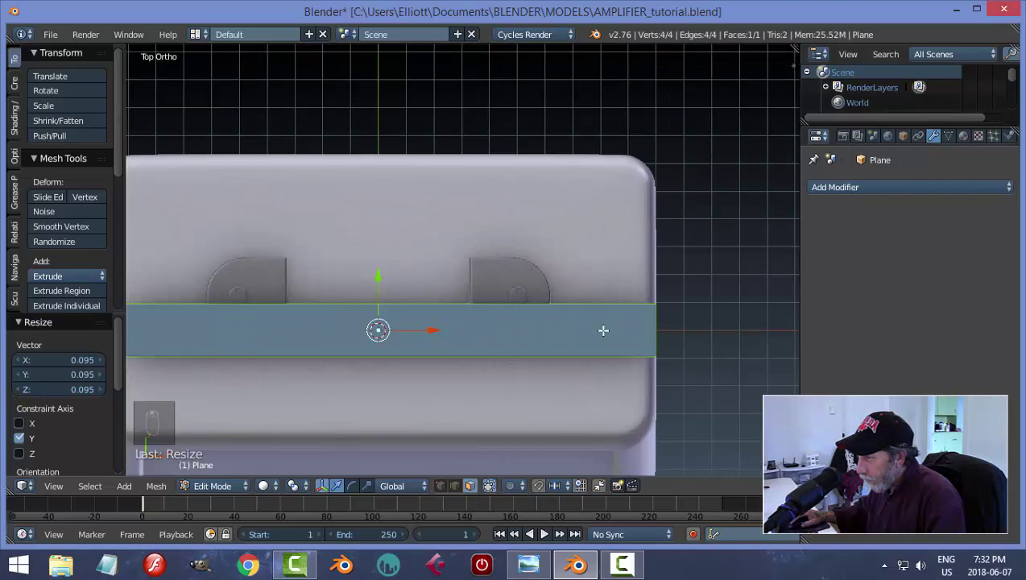
key(Tab)
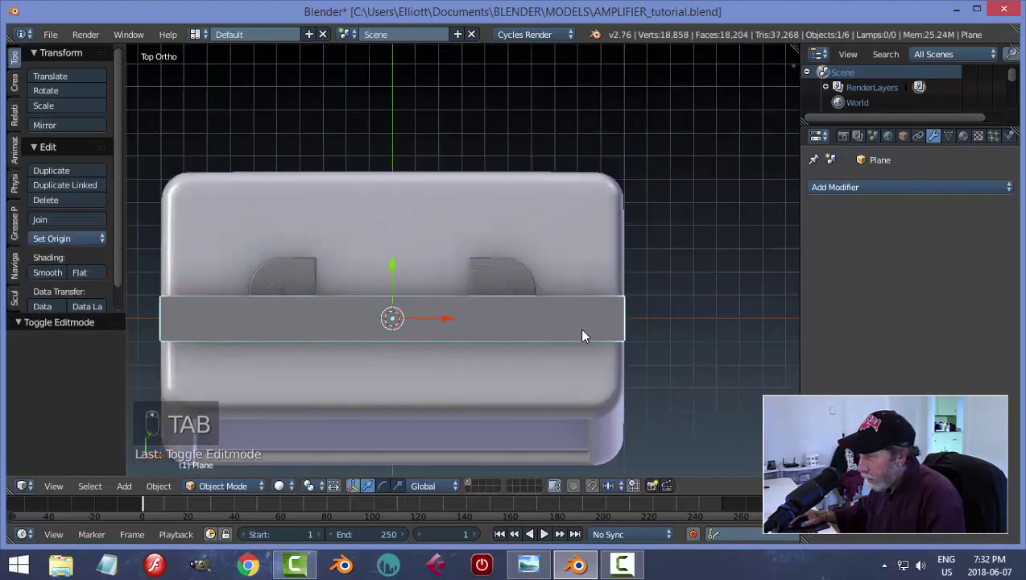
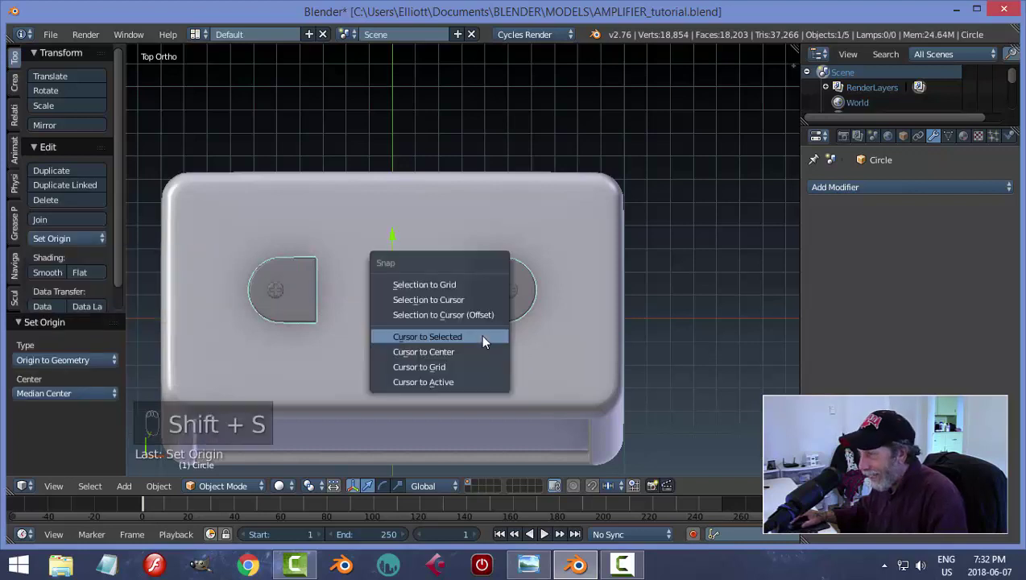
Step: Snap the 3D cursor to a bracket and add a fresh plane centred between the brackets
key(shift+s)
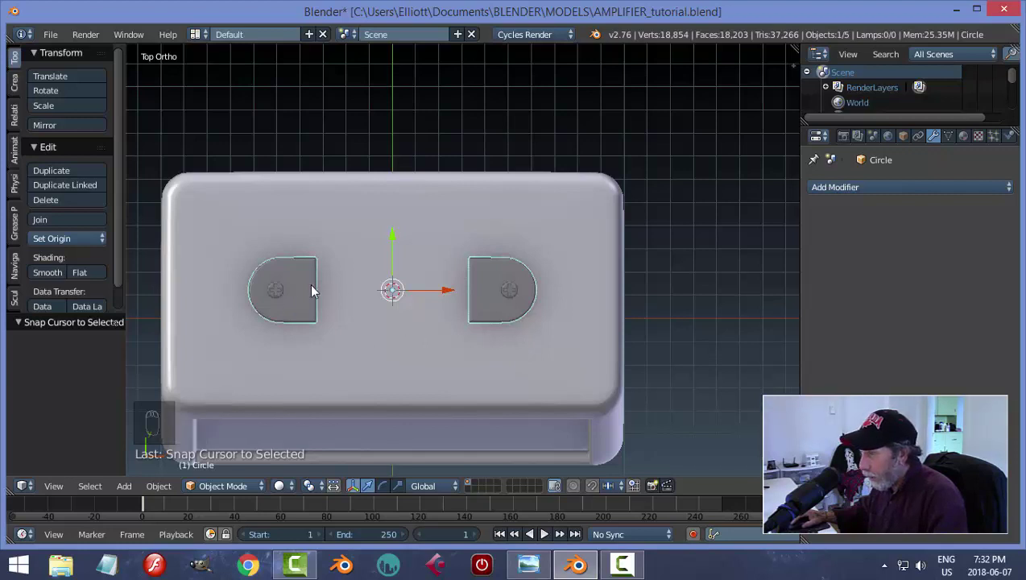
key(shift+a)
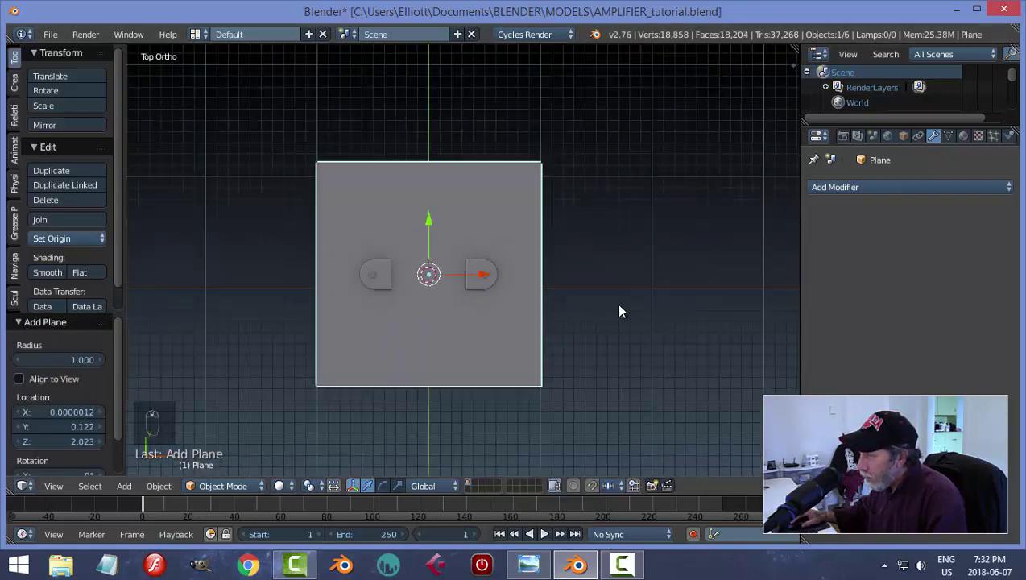
Step: Stretch the plane into a narrow strip spanning both handle brackets
key(Tab)
key(s)
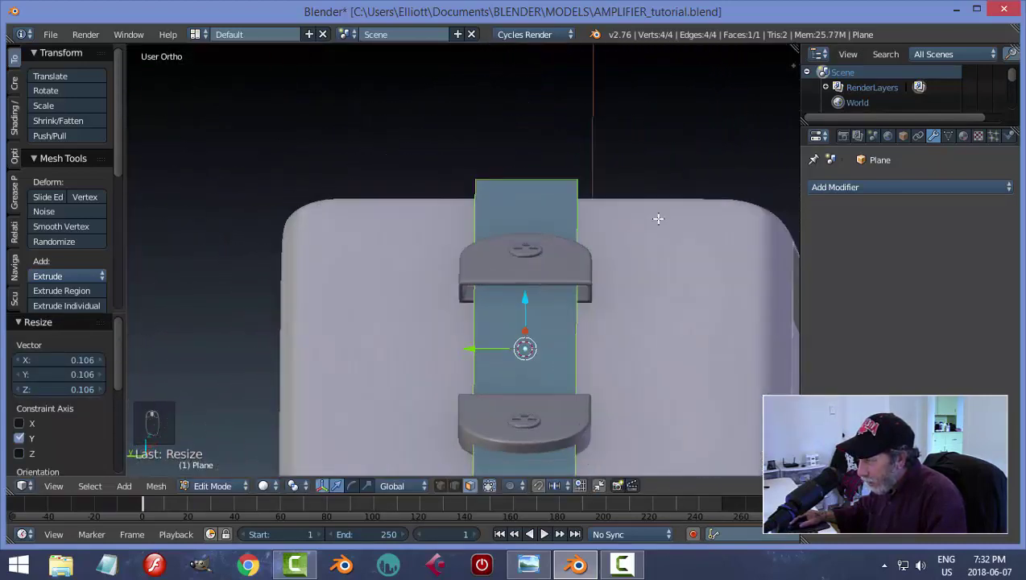
key(s)
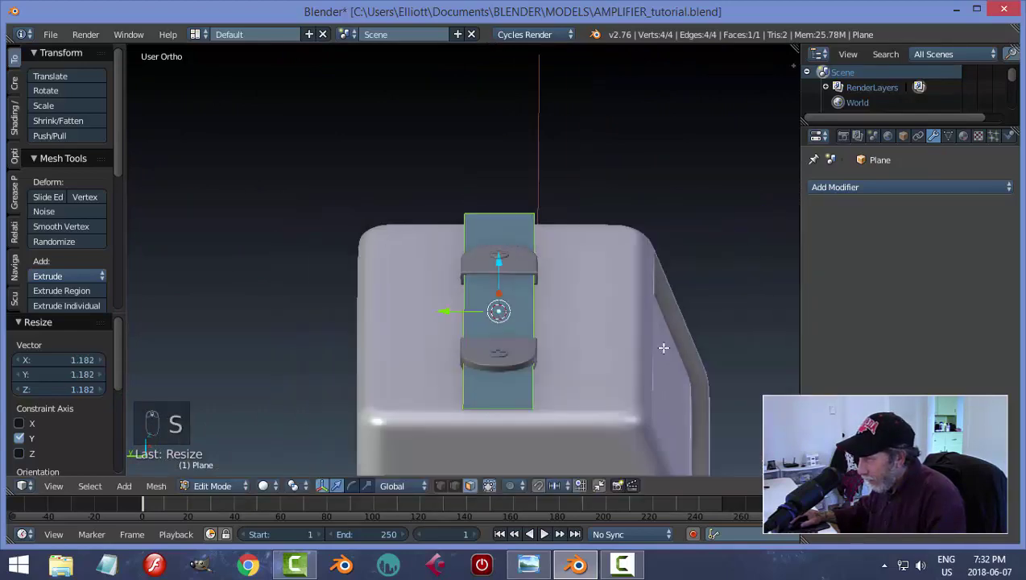
key(s)
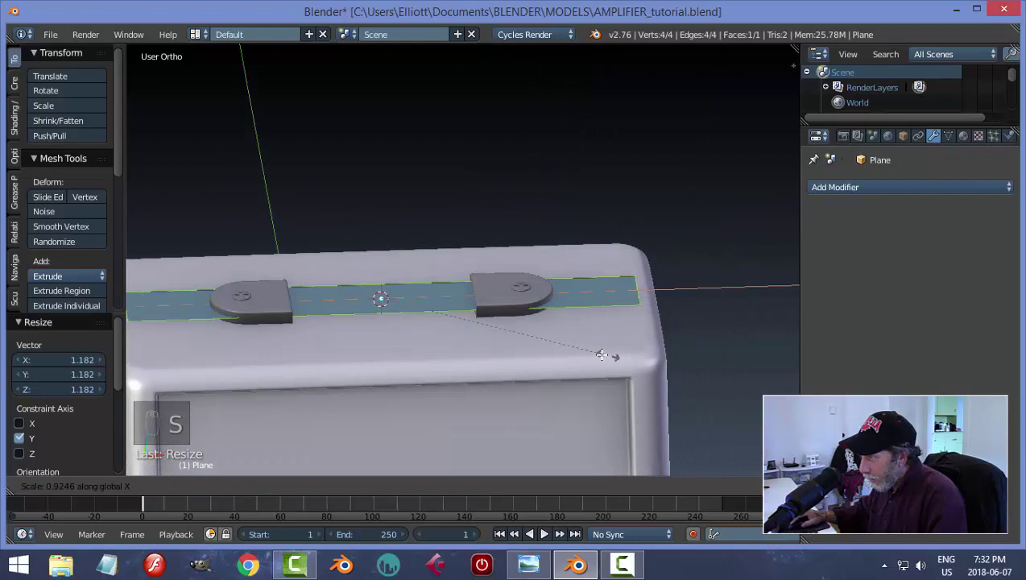
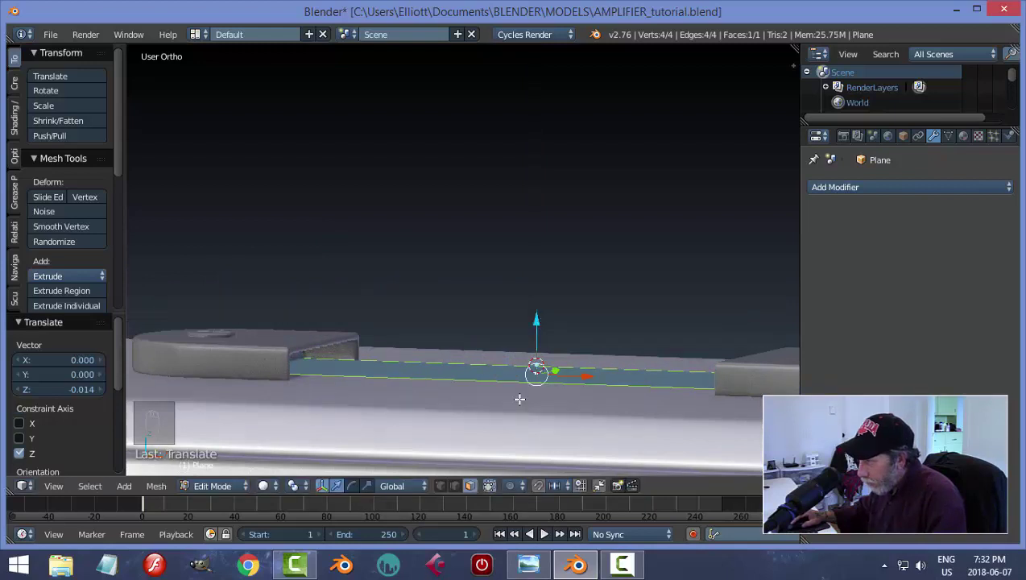
Step: Extrude the strip into a thin strap with thickness
key(e)
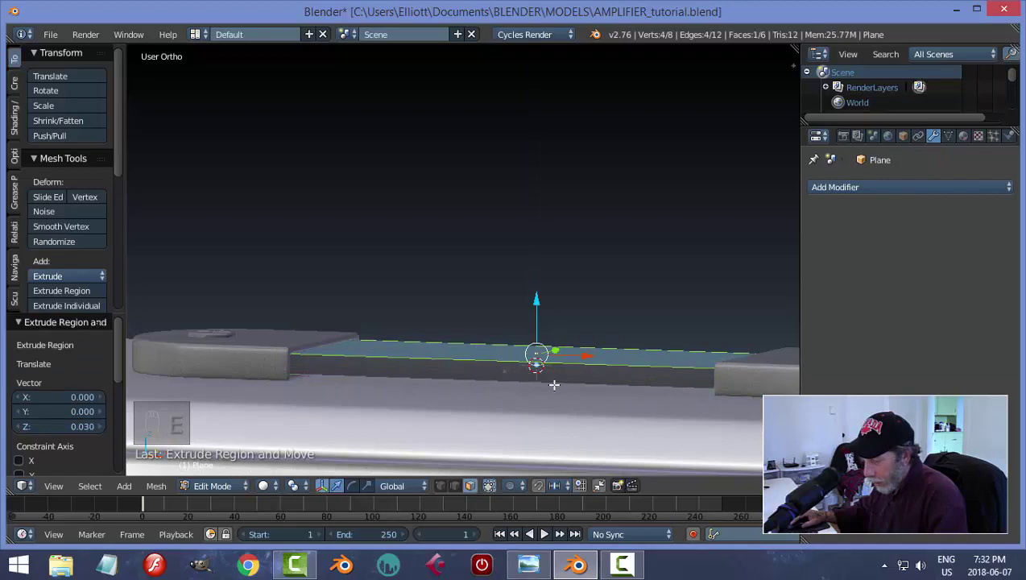
key(a)
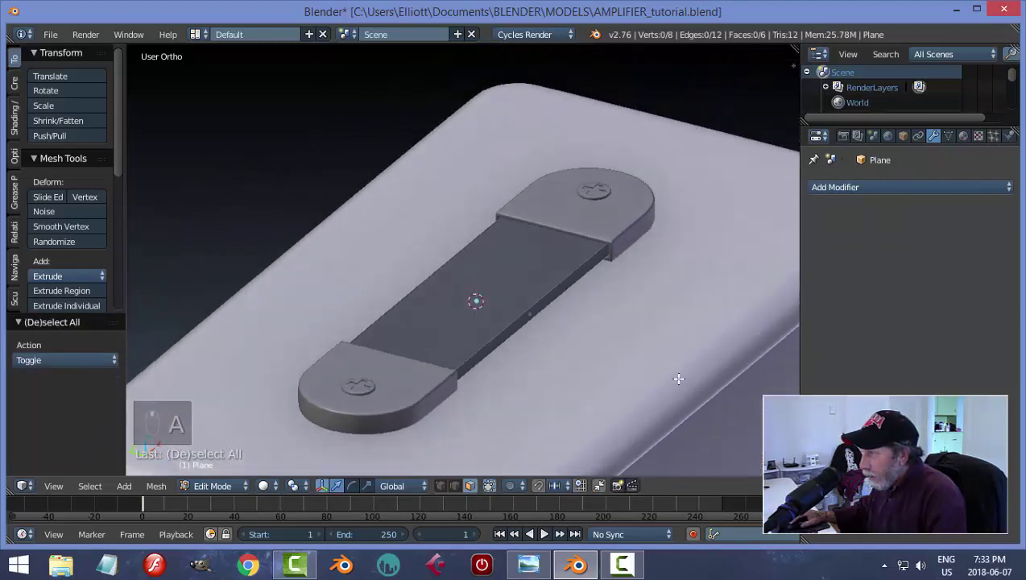
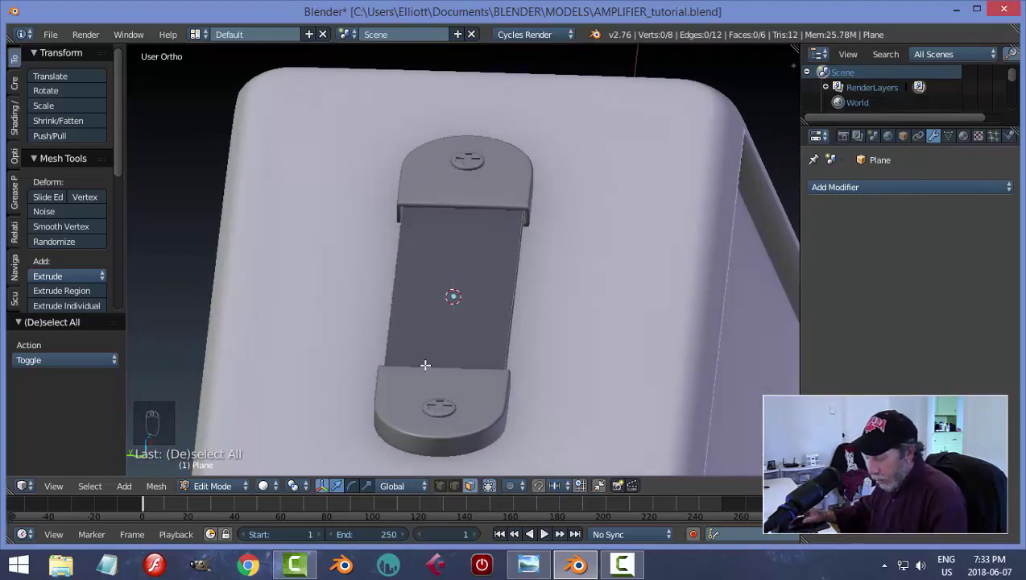
Step: Cut edge loops across the strap and spread them into two lengthwise groove strips
key(ctrl+r)
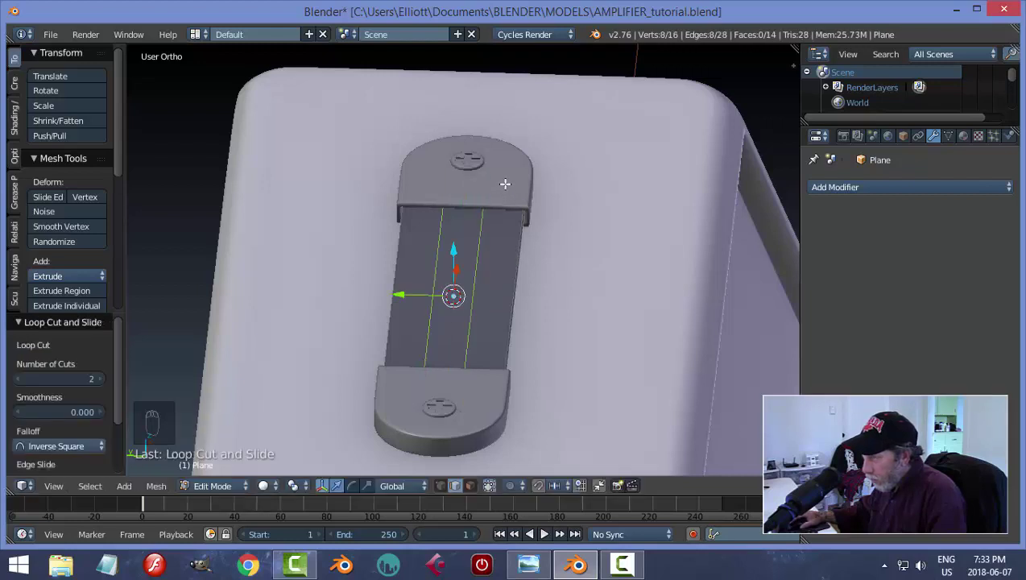
key(s)
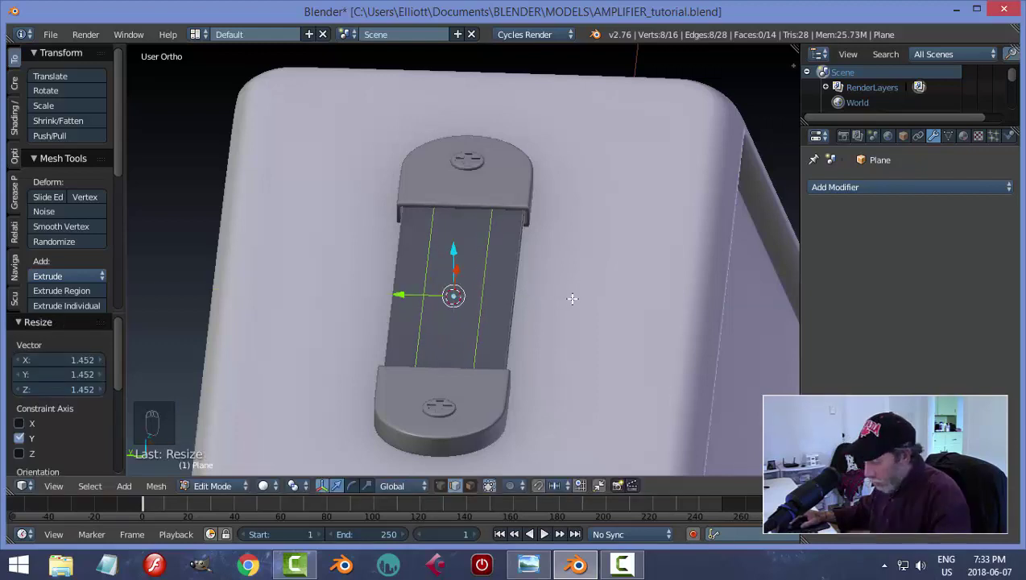
key(ctrl+b)
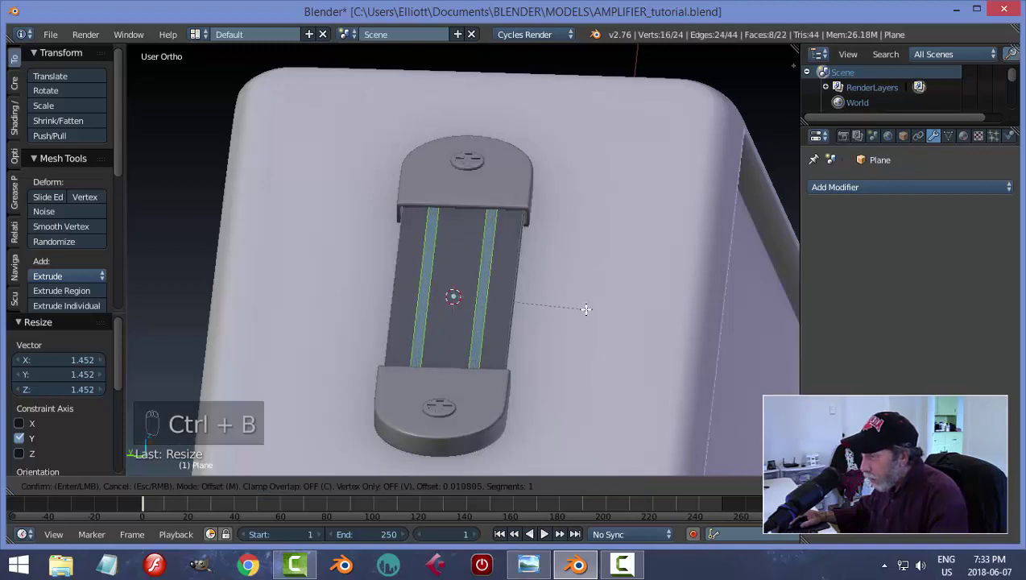
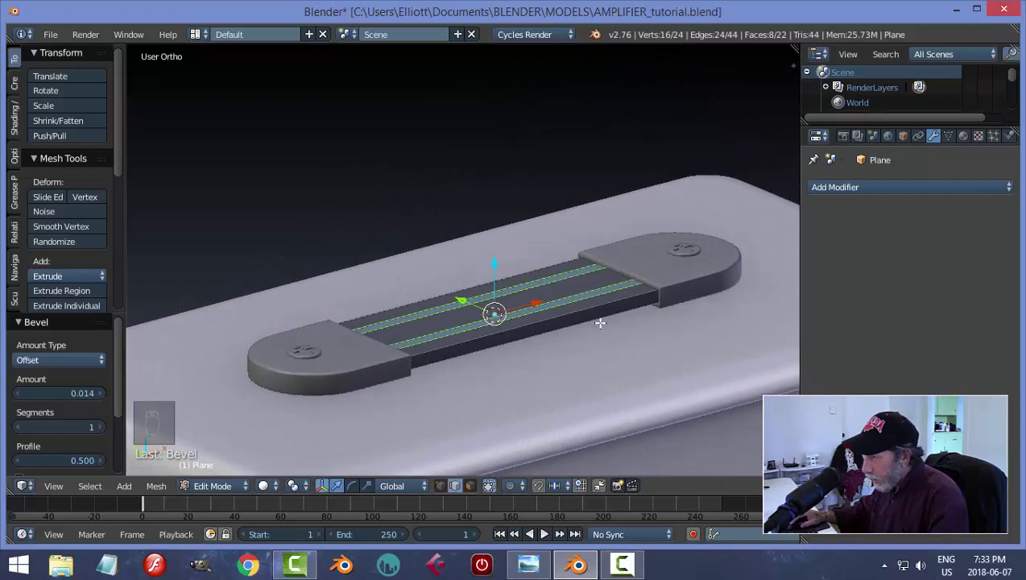
Step: Extrude and scale the groove strips inward into two recessed grooves, back in Object Mode
key(e)
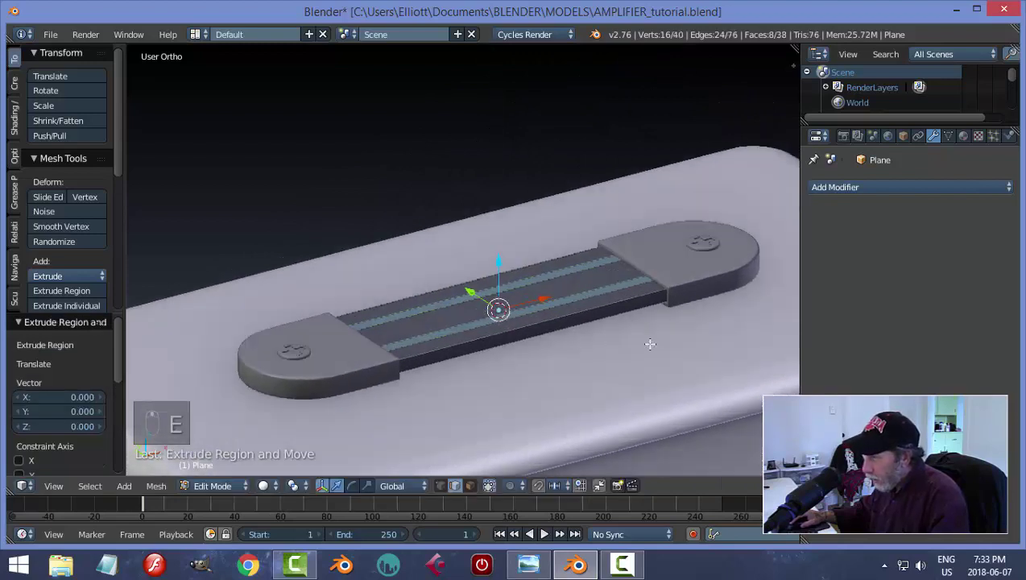
key(s)
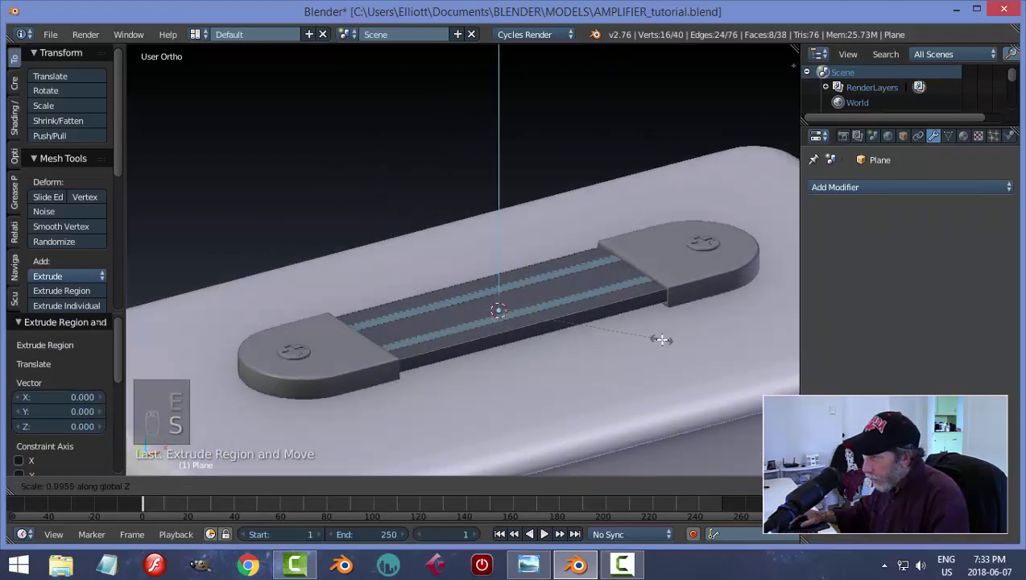
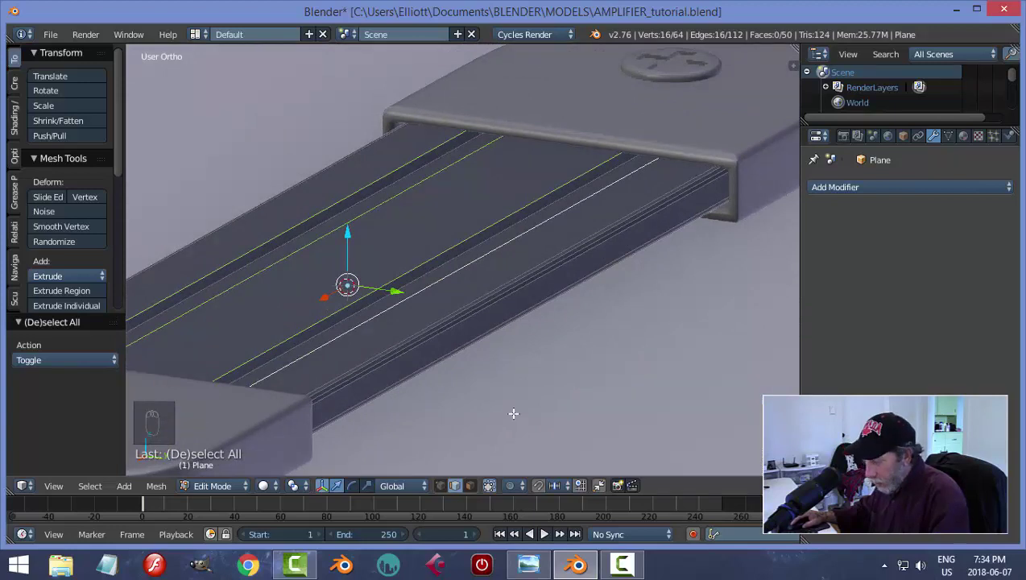
key(ctrl+b)
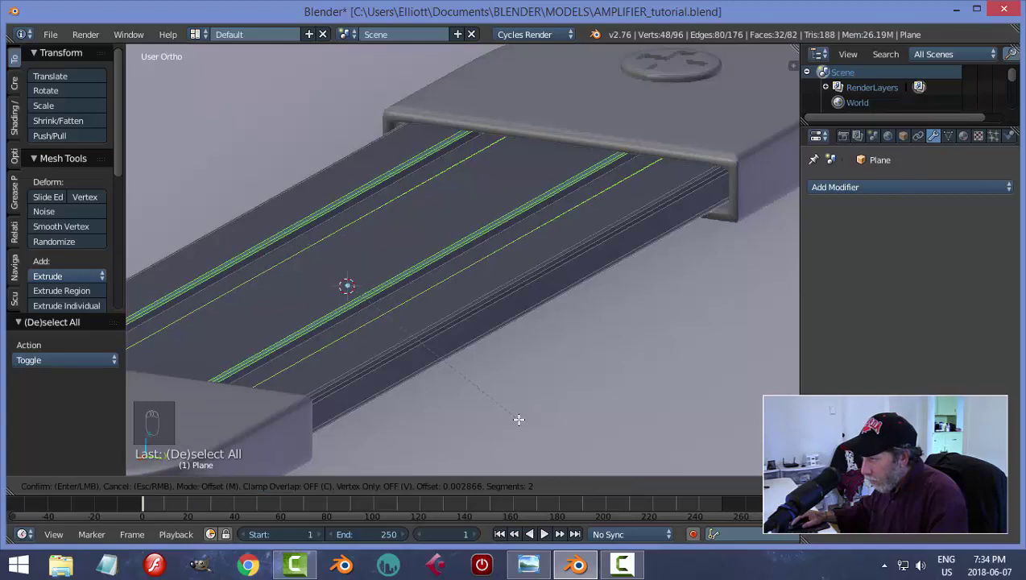
key(a)
key(Tab)
key(a)
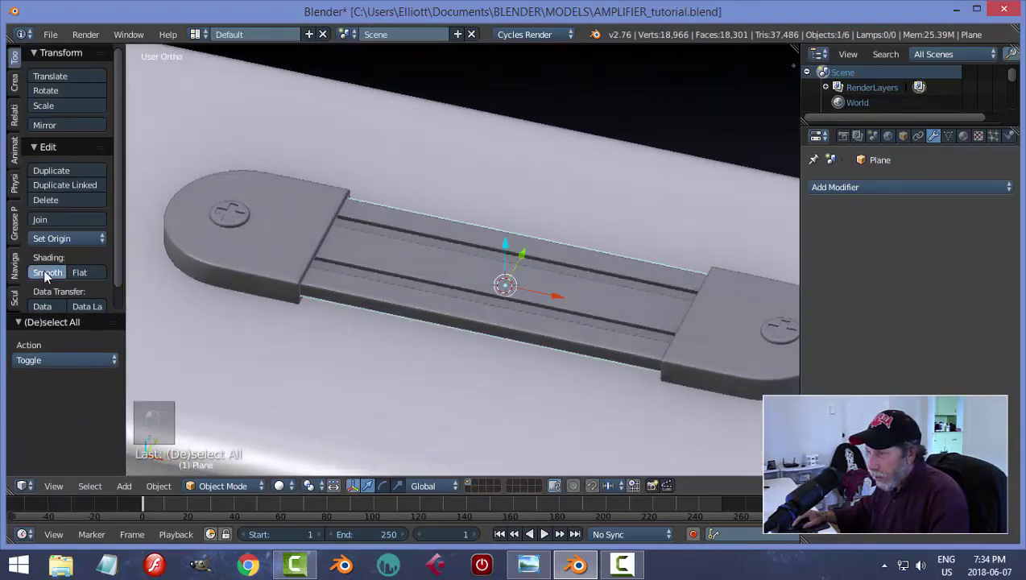
Step: Apply a level-2 subdivision surface to the strap and inspect its softened grooves
key(a)
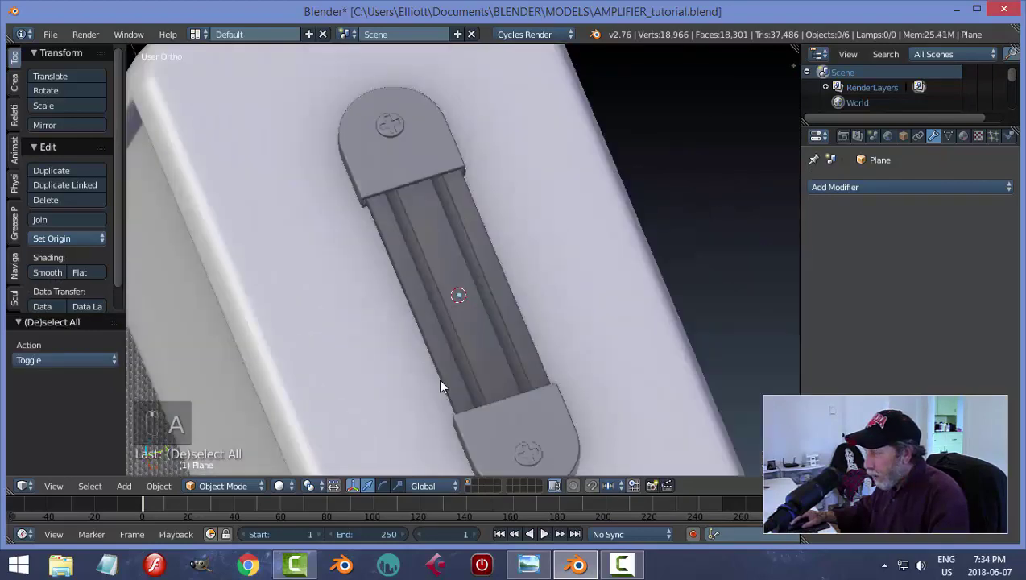
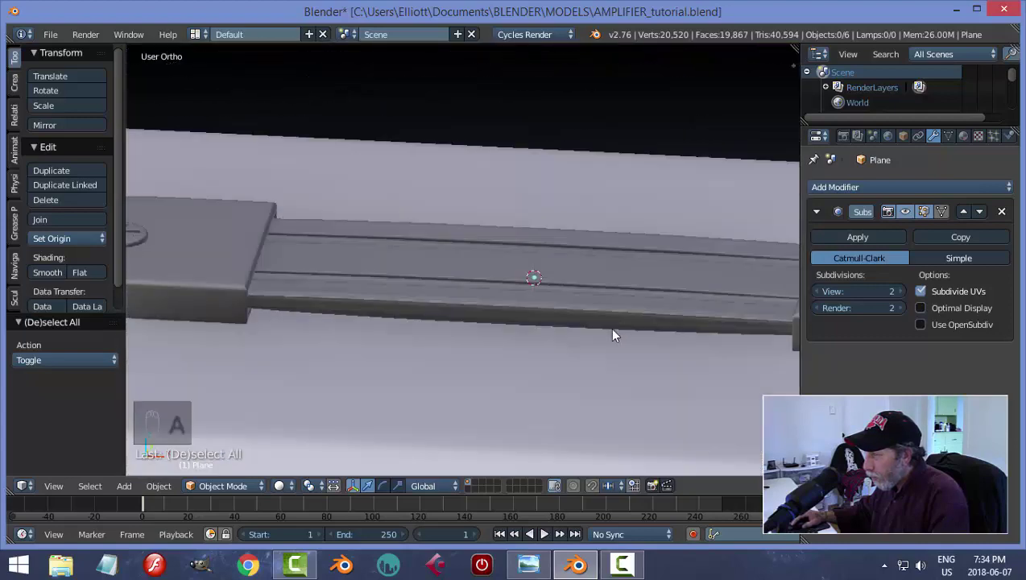
drag(612, 326, 496, 272)
key(a)
drag(505, 262, 553, 287)
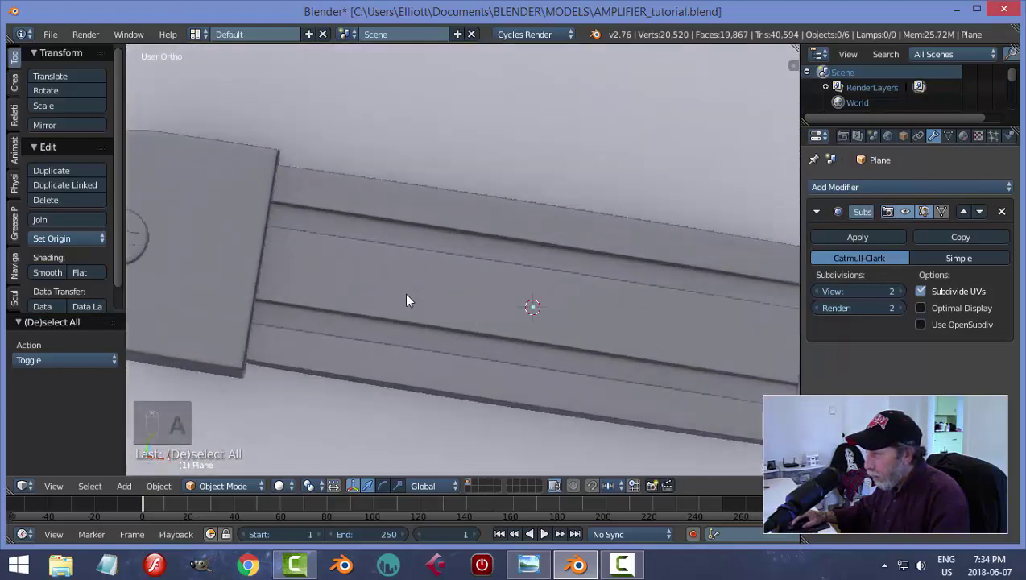
drag(371, 263, 352, 257)
key(h)
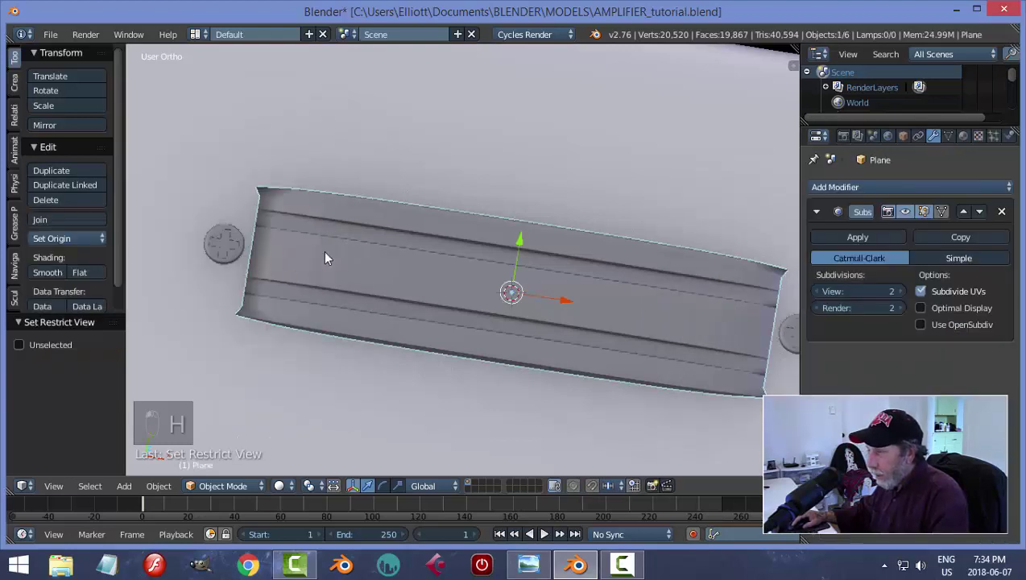
Step: Add edge loops near both strap ends to keep them squared under subdivision
key(Tab)
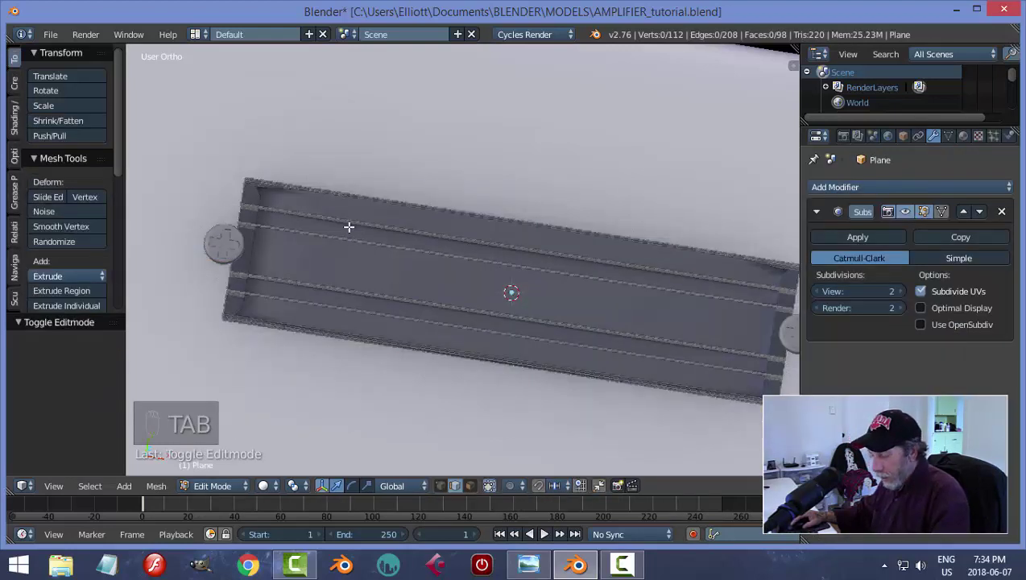
key(ctrl+r)
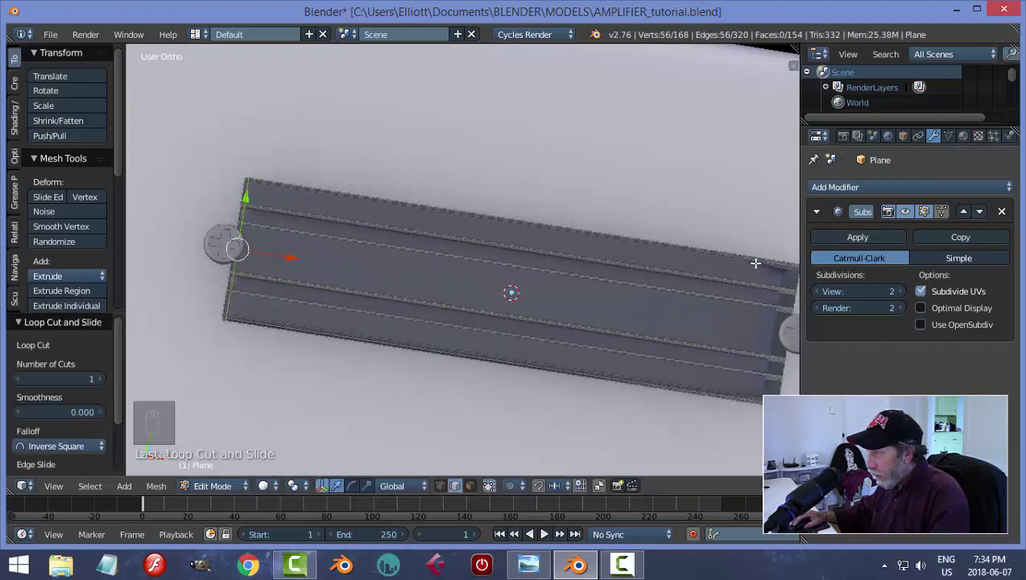
key(ctrl+r)
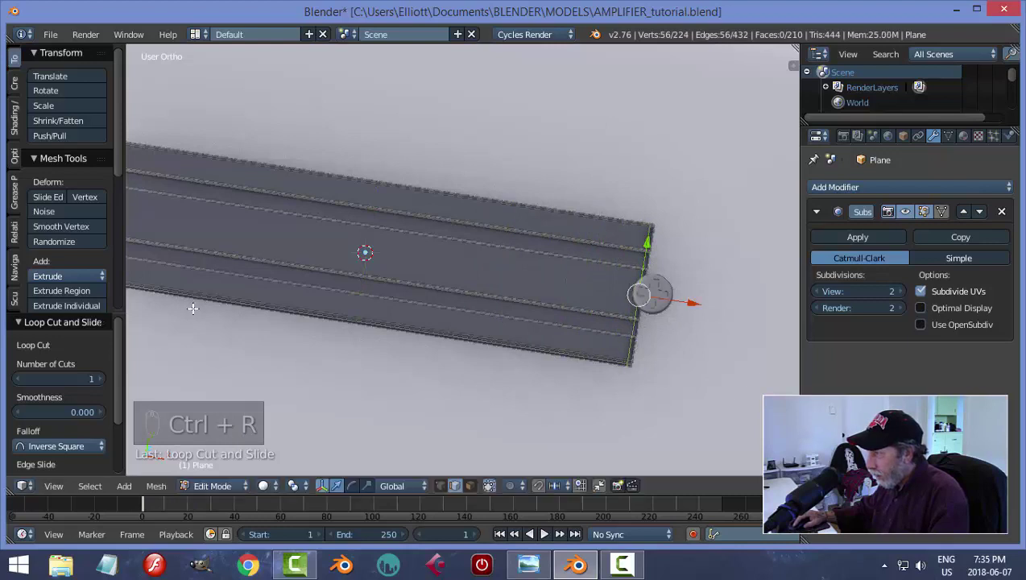
key(a)
key(Tab)
key(Tab)
key(a)
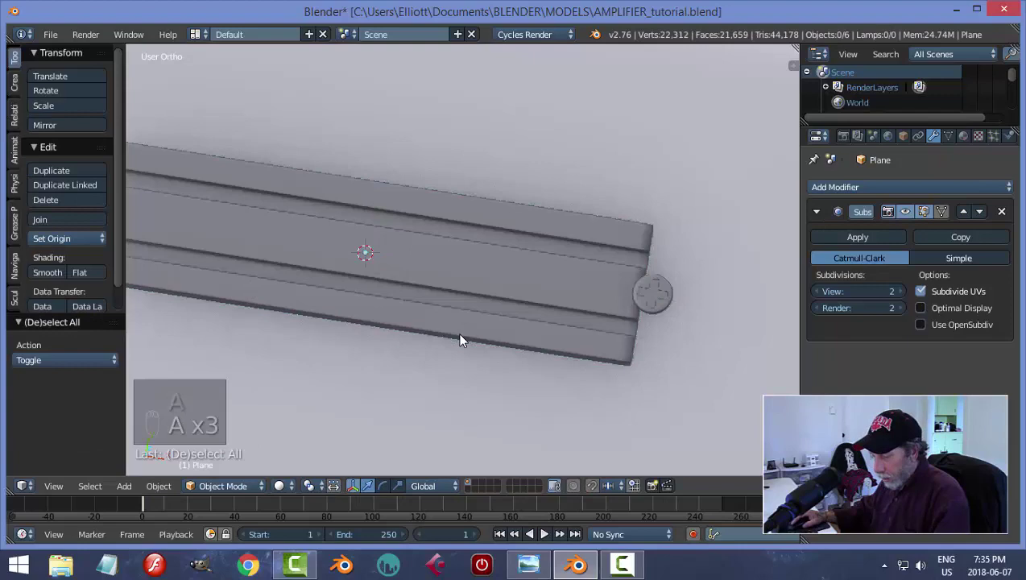
Step: Unhide the scene and shrink the handle strap slightly on the cabinet
key(alt+h)
key(a)
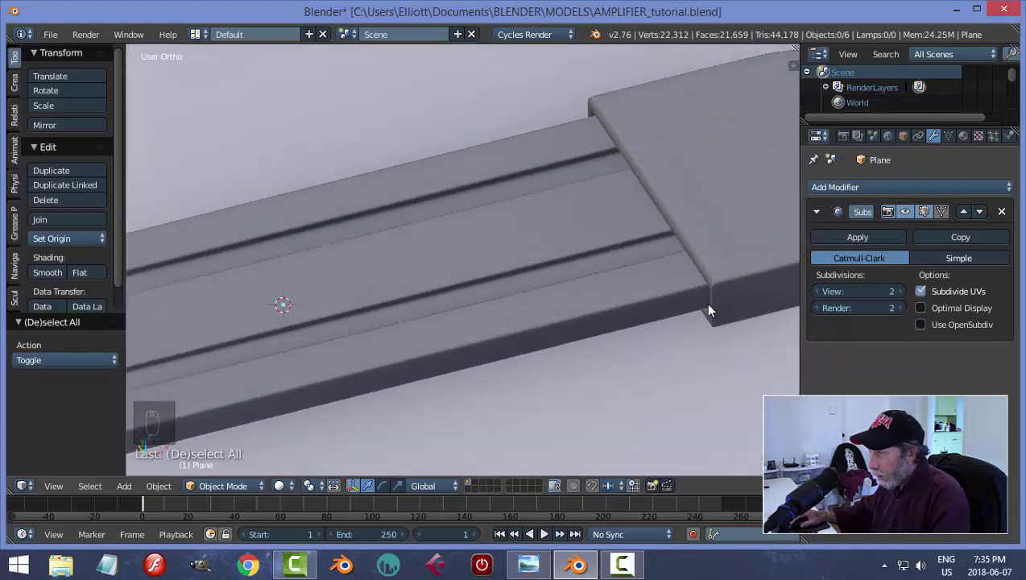
drag(534, 319, 420, 264)
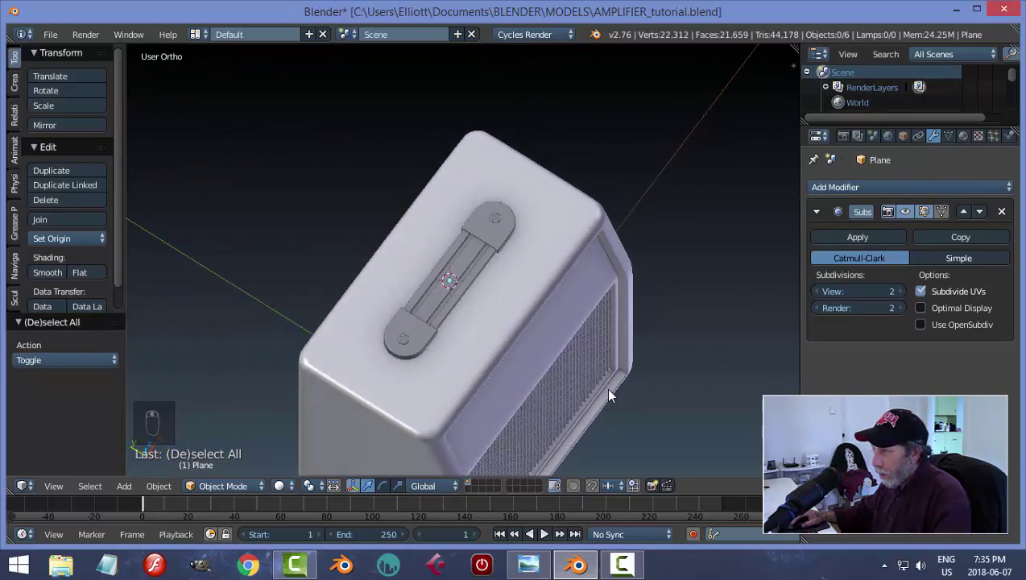
drag(485, 284, 559, 309)
middle_click(560, 308)
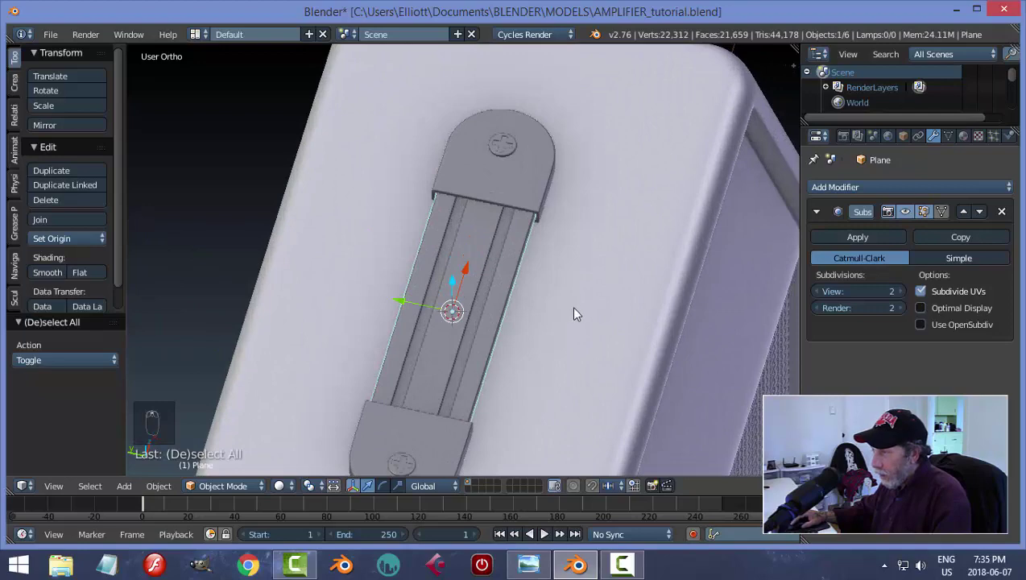
key(s)
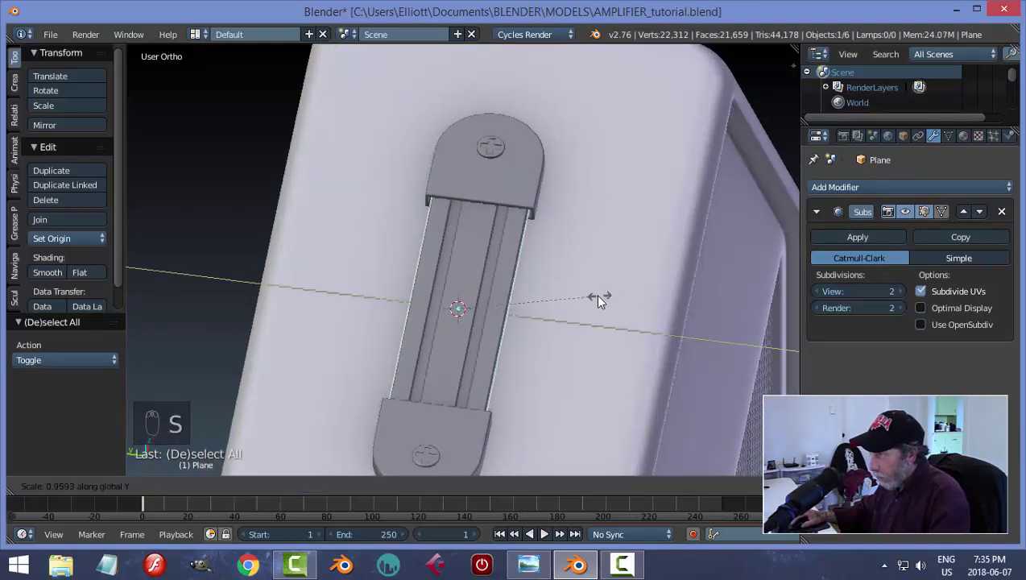
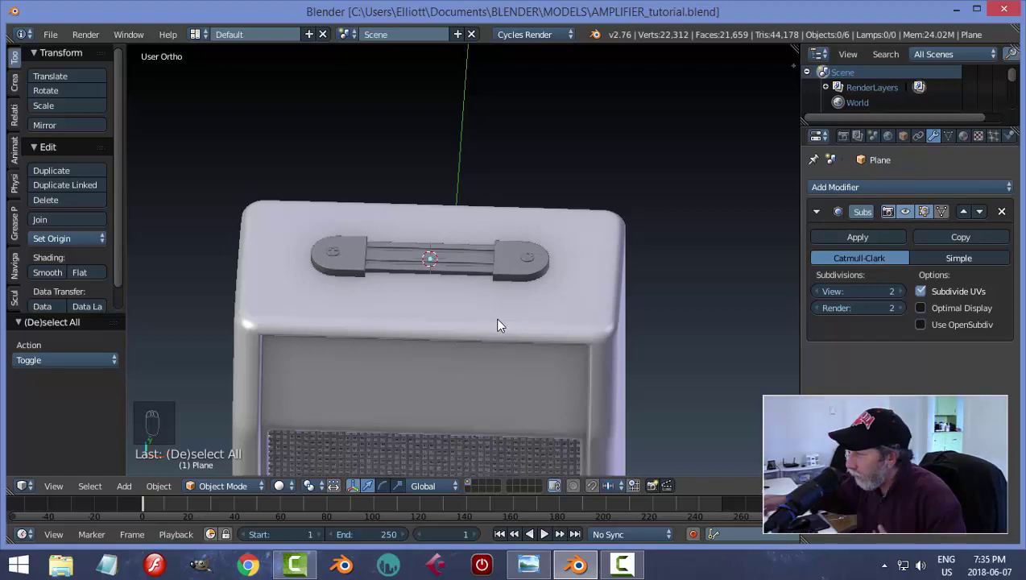
Step: Save the file and shift attention to the cabinet body
drag(615, 339, 556, 291)
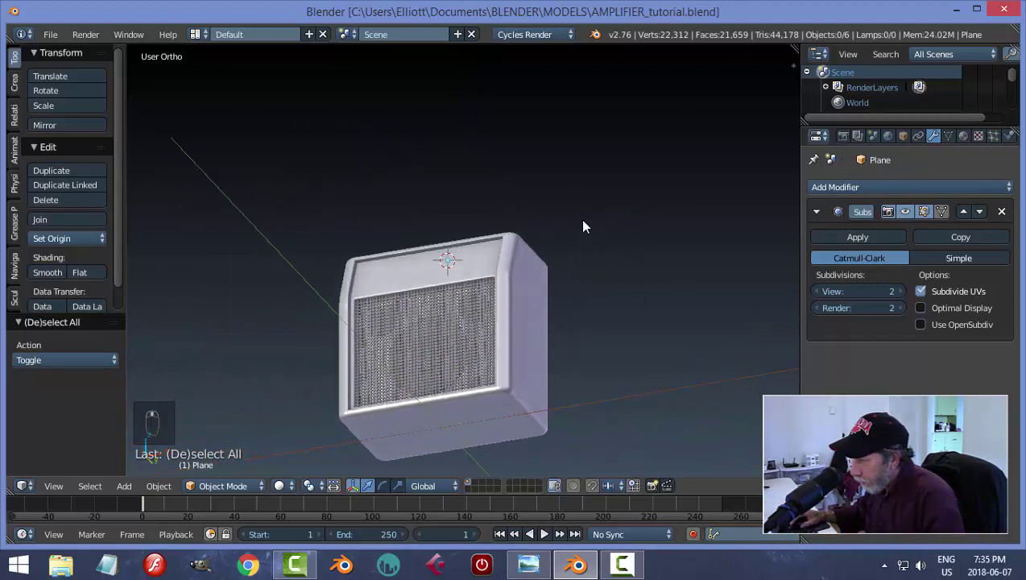
click(494, 323)
key(Tab)
key(ctrl+Tab)
key(shift+s)
key(a)
key(Tab)
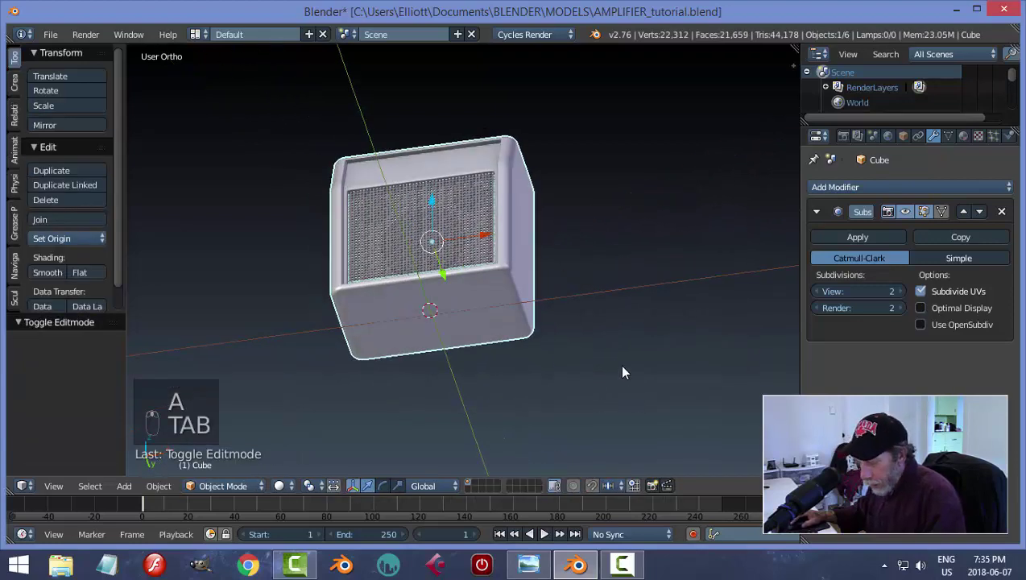
Step: Add a small cylinder and position it near a bottom corner of the cabinet
key(shift+a)
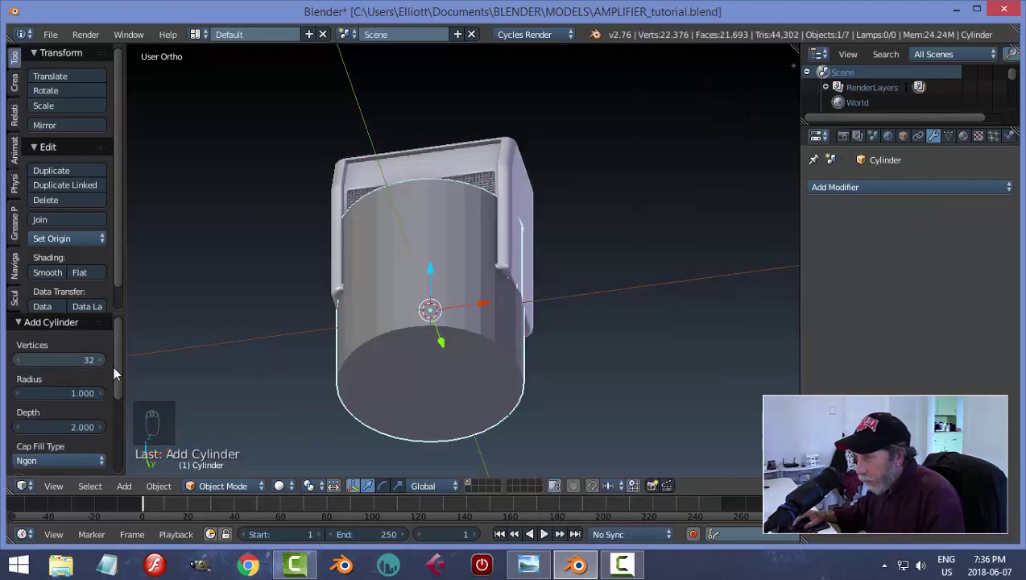
key(s)
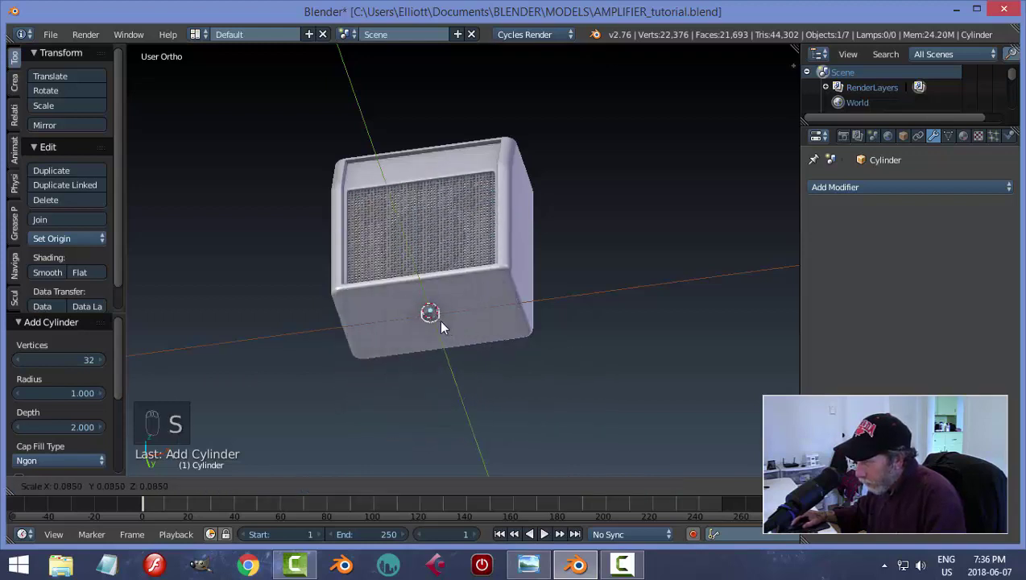
key(KP_Decimal)
drag(483, 338, 503, 258)
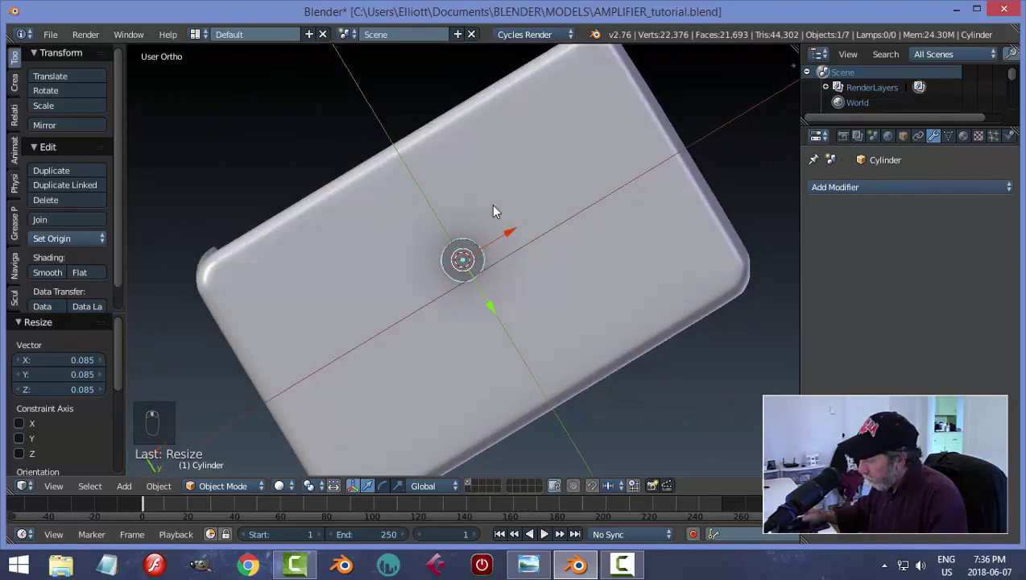
key(KP_7)
key(ctrl+KP_7)
drag(467, 315, 514, 211)
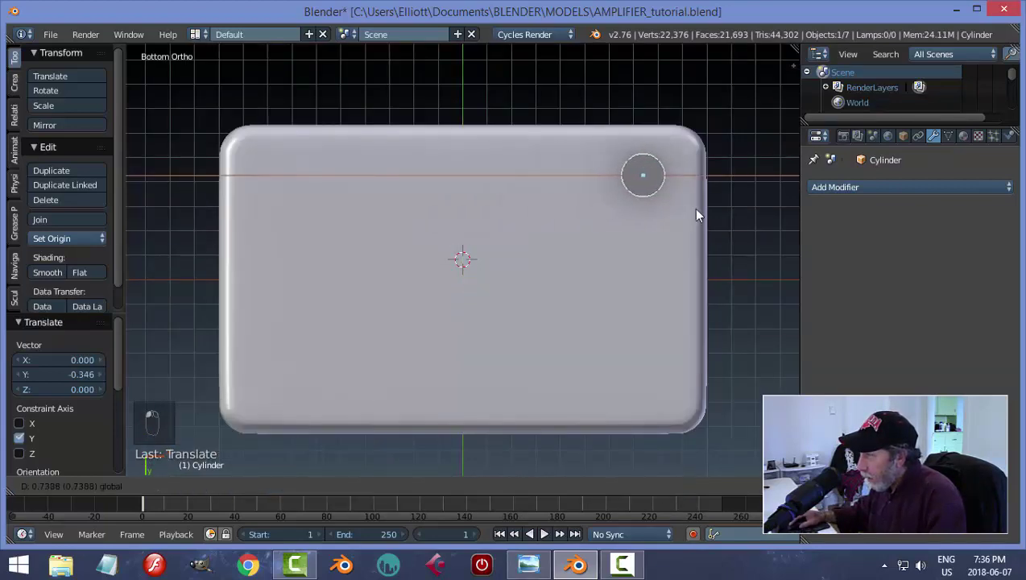
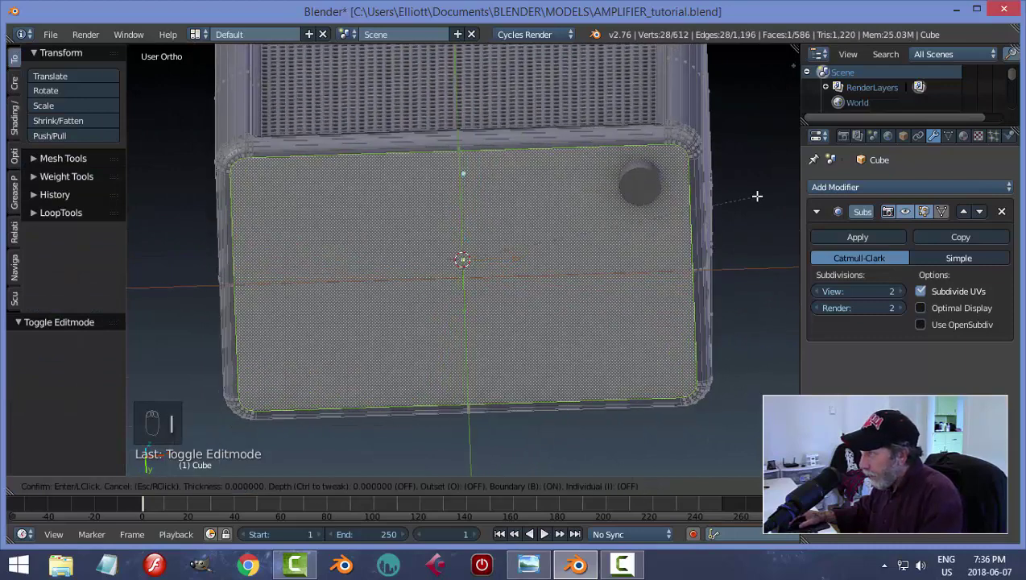
Step: Inset the cabinet's large flat face to add an extra ring of faces
key(a)
key(Tab)
drag(596, 160, 558, 222)
key(KP_7)
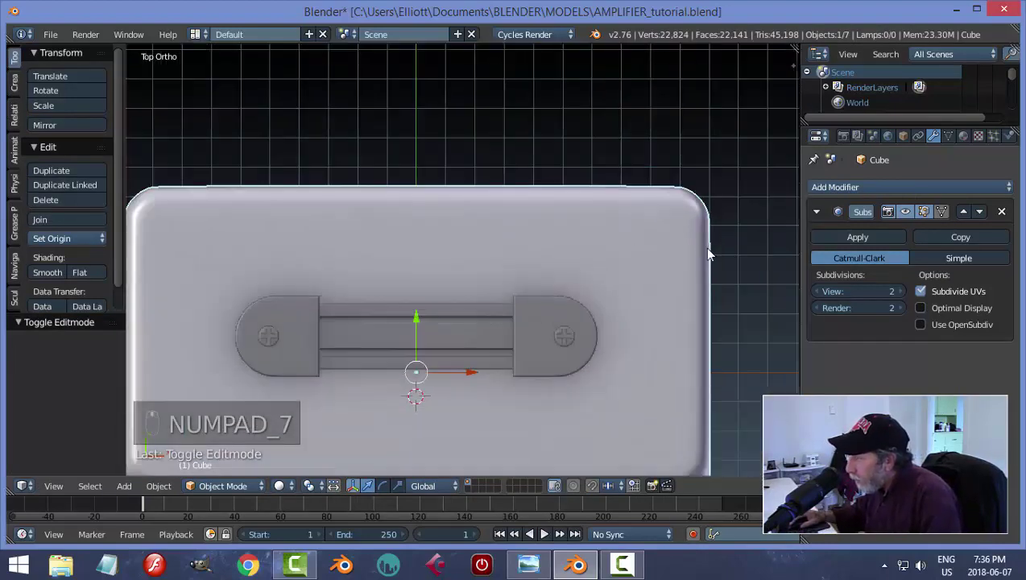
key(Tab)
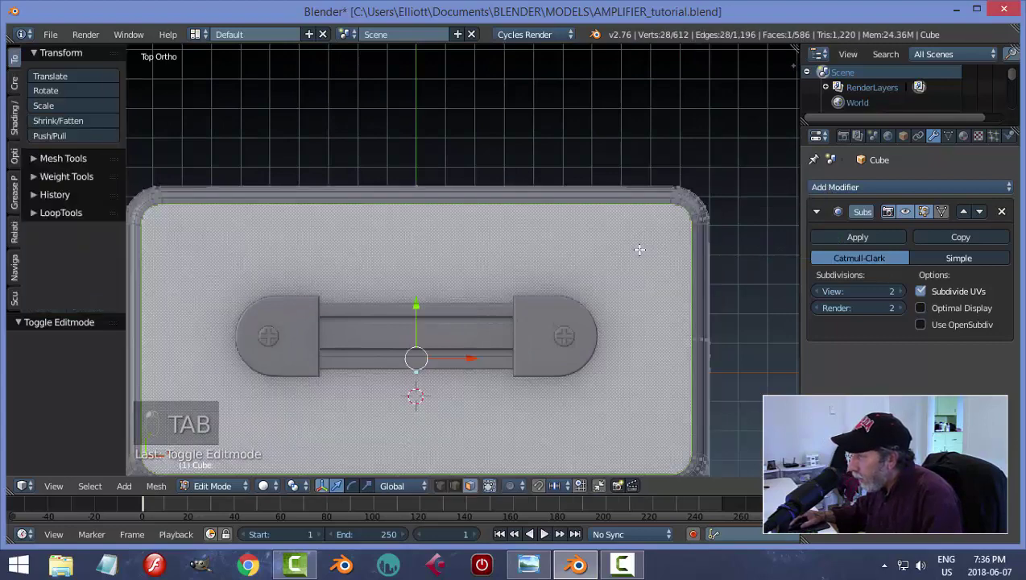
key(i)
key(a)
key(Tab)
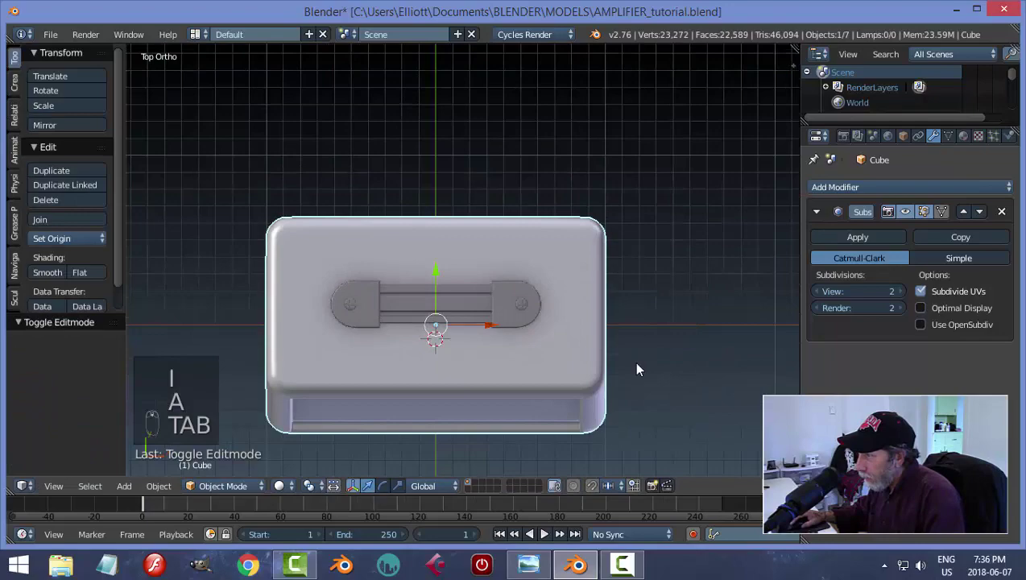
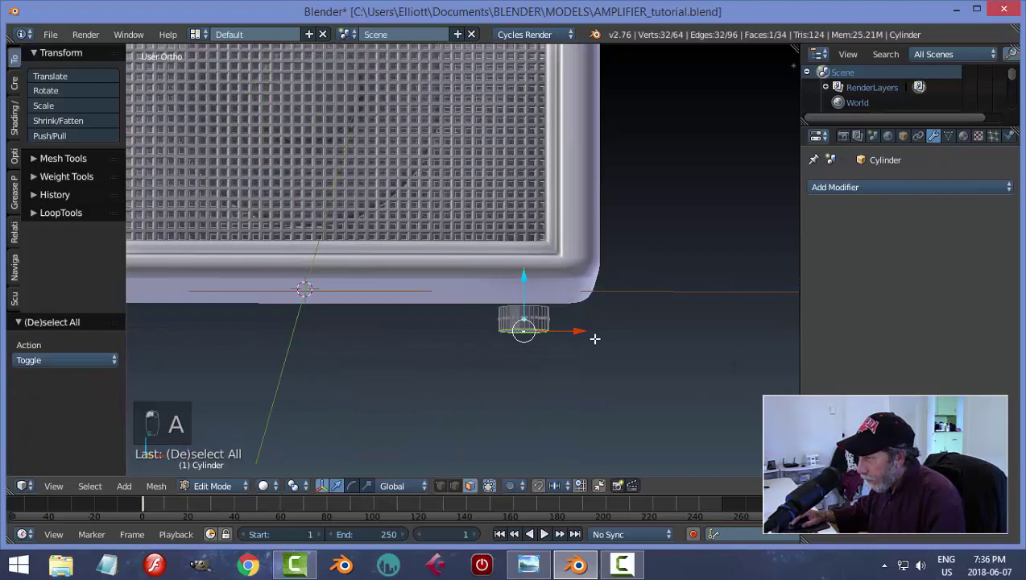
Step: Taper and extrude the cylinder's end into a small foot shape
key(s)
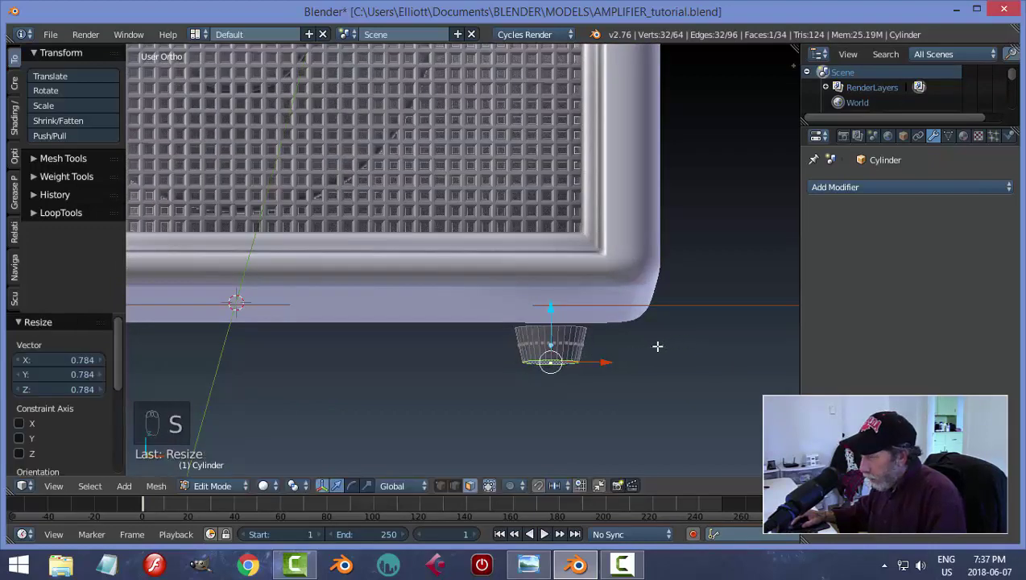
key(ctrl+b)
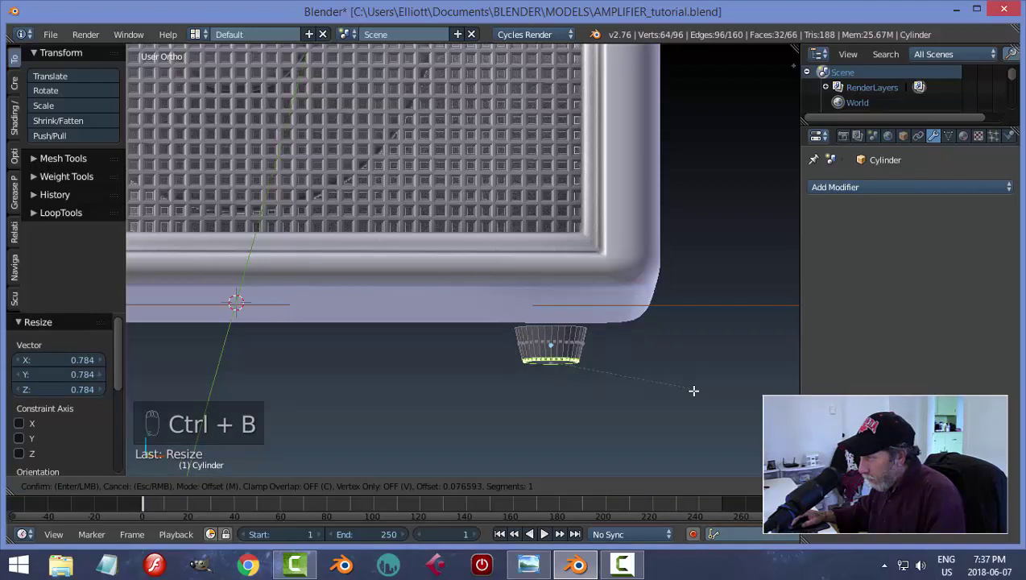
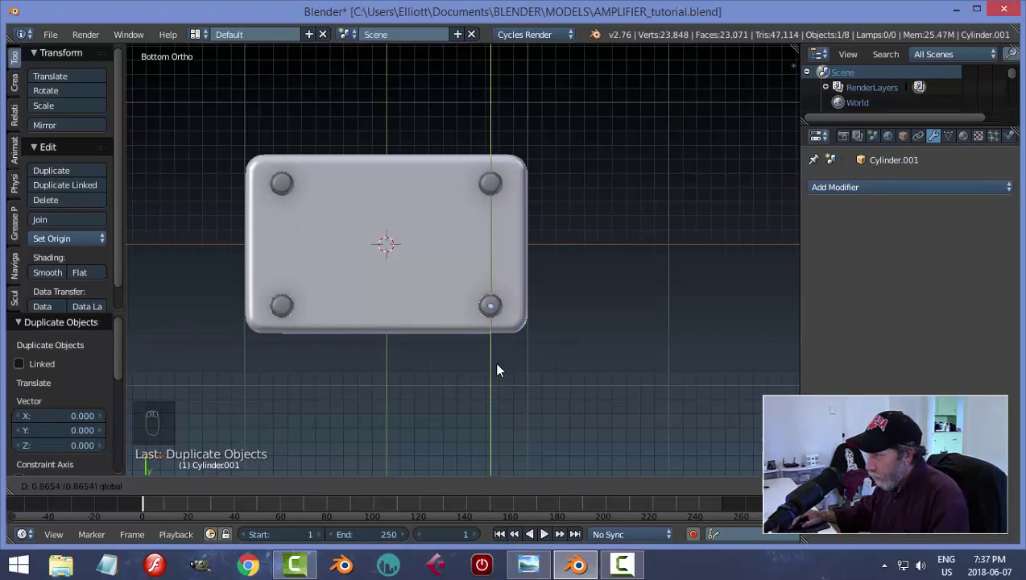
Step: Join the four corner feet into one object with a centred origin and save the file
drag(491, 184, 280, 186)
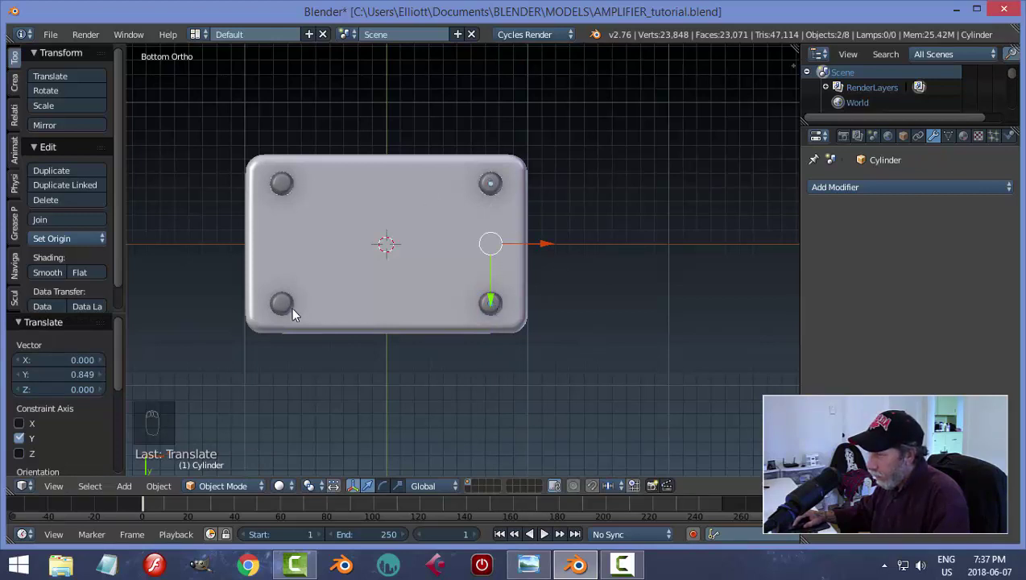
drag(286, 305, 463, 196)
key(ctrl+j)
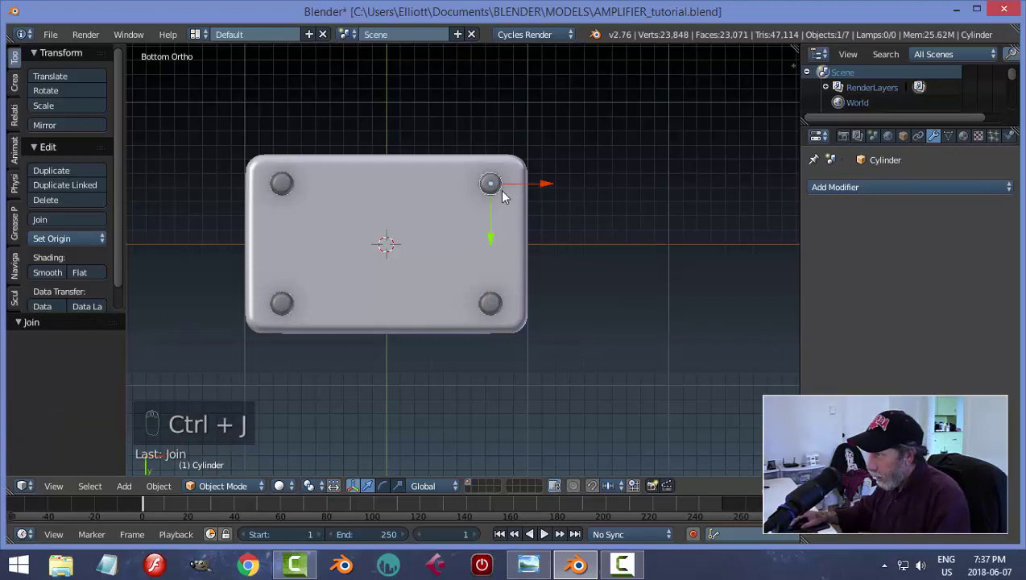
key(ctrl+z)
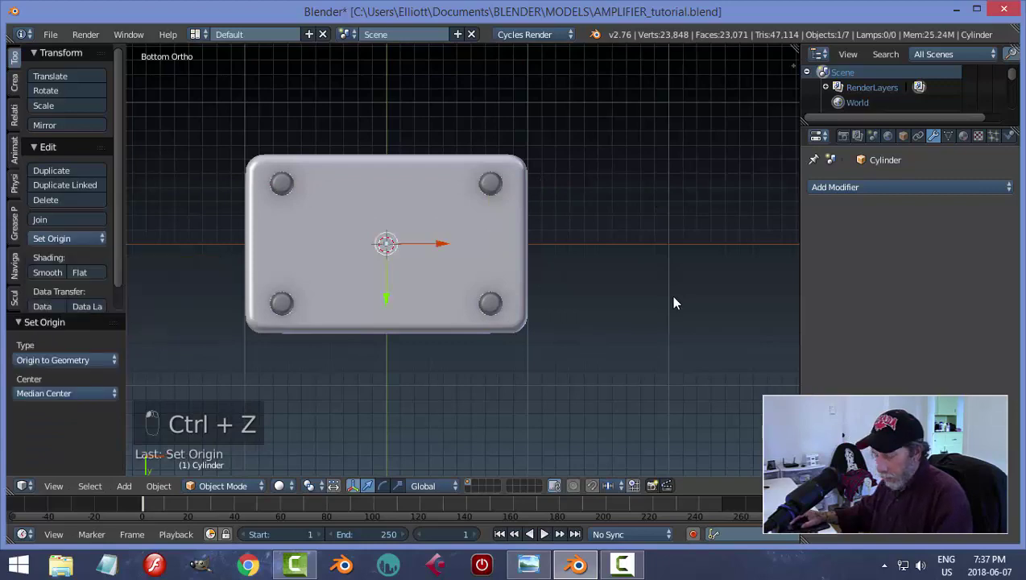
key(a)
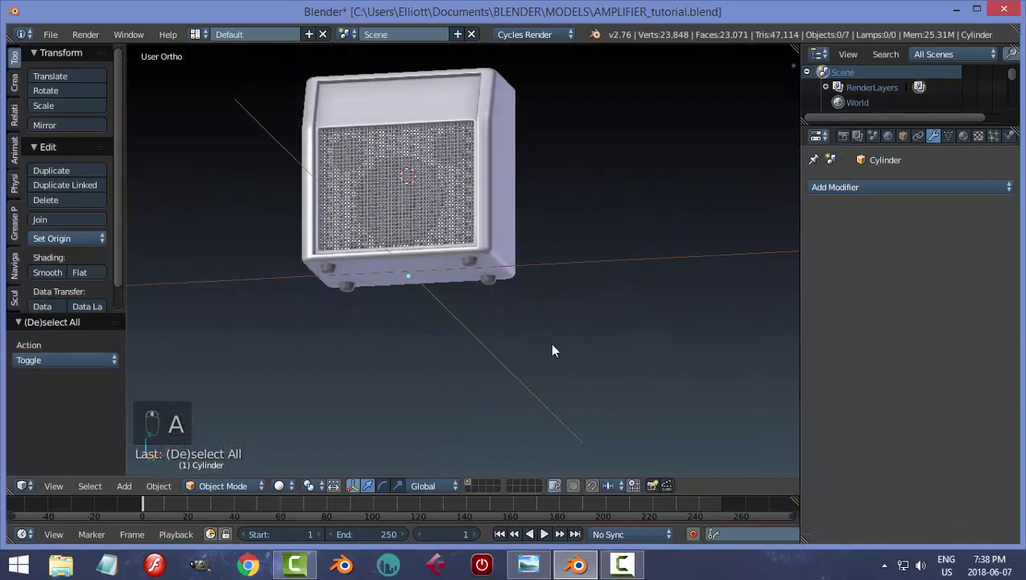
key(ctrl+s)
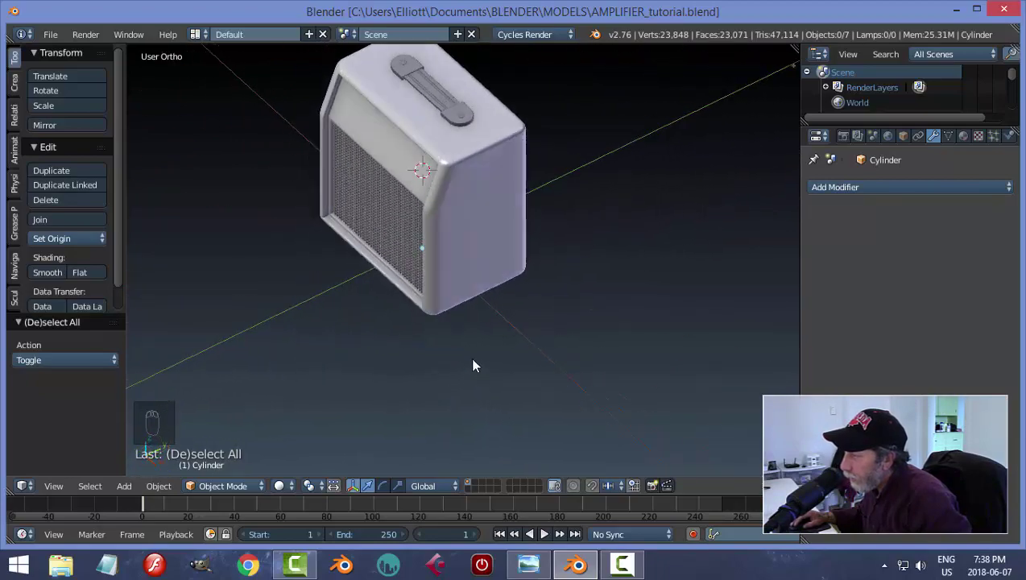
Step: Orbit the view toward the cabinet front
drag(477, 365, 543, 302)
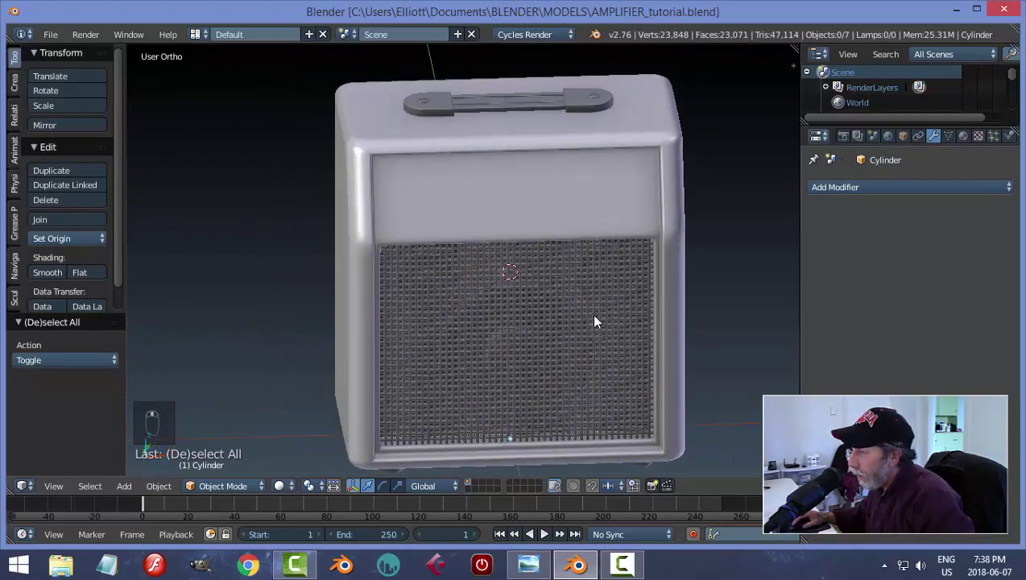
drag(476, 197, 641, 211)
Step: Slide a cabinet edge loop toward the front corner to tighten the edge beside the front panel
key(Tab)
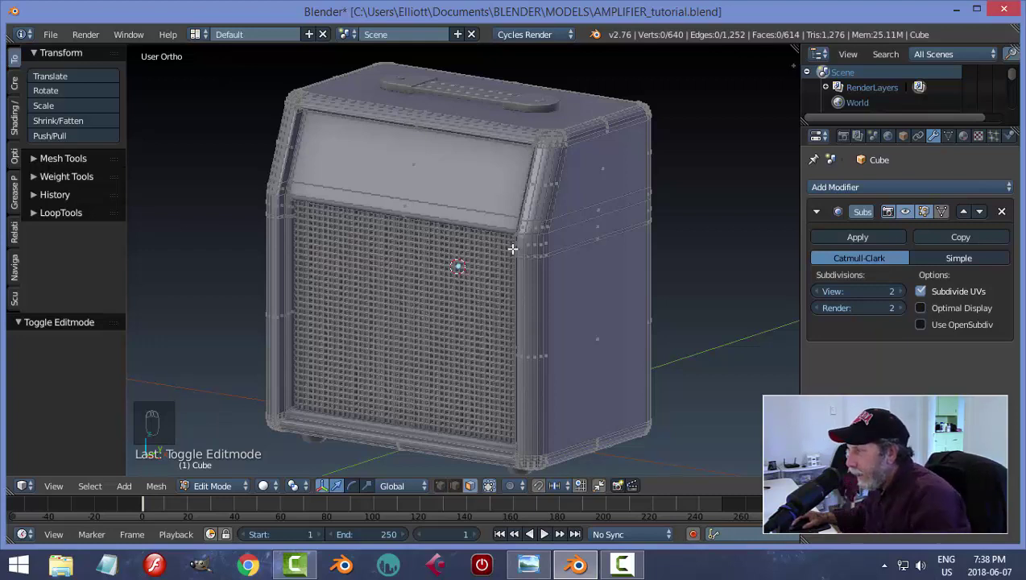
key(ctrl+Tab)
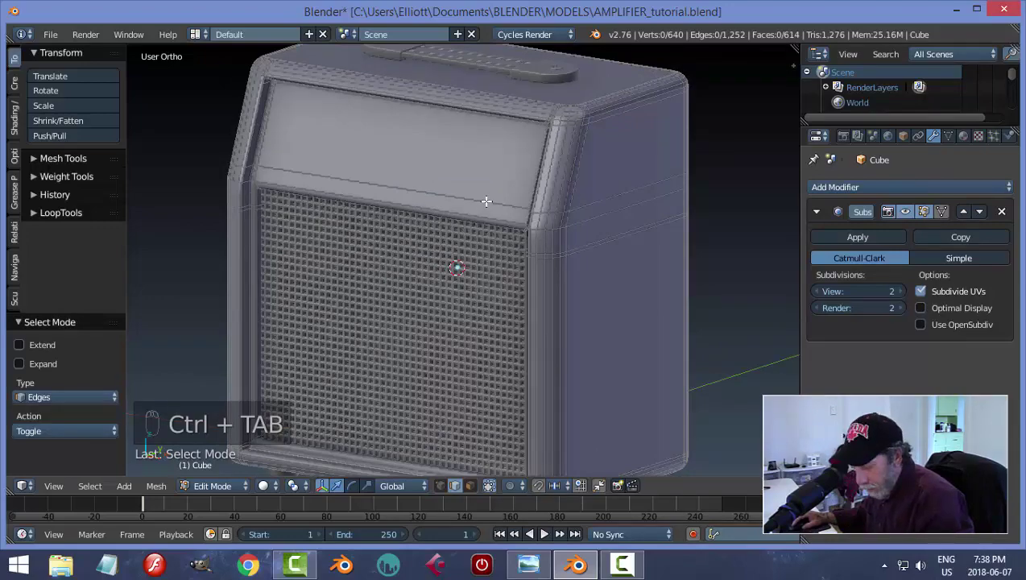
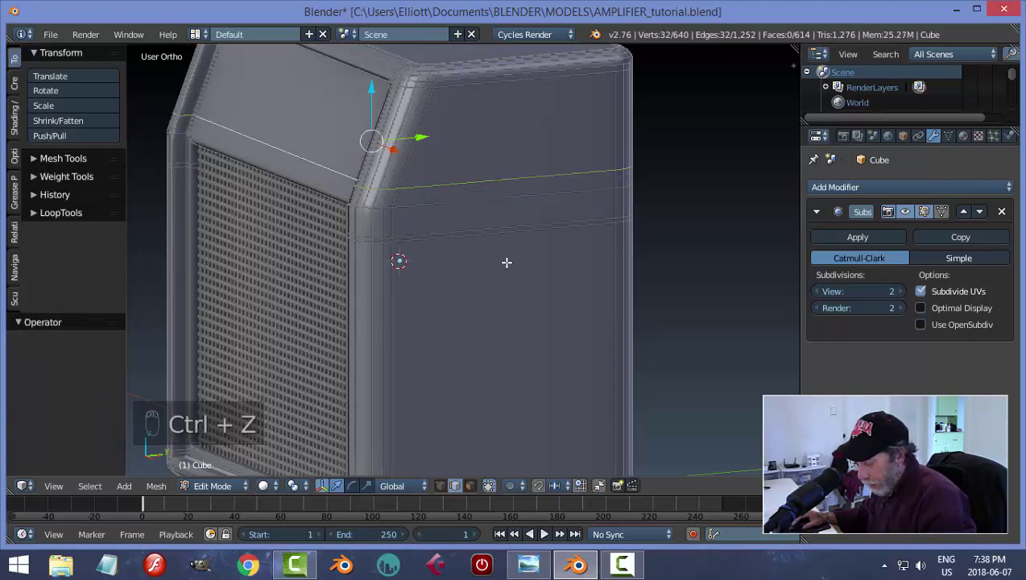
key(g)
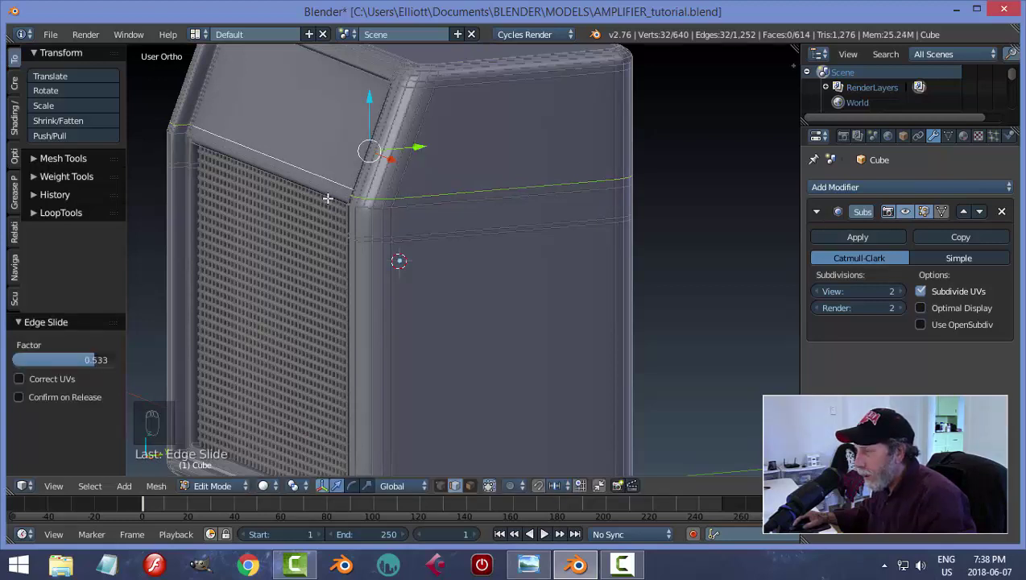
key(Tab)
key(Tab)
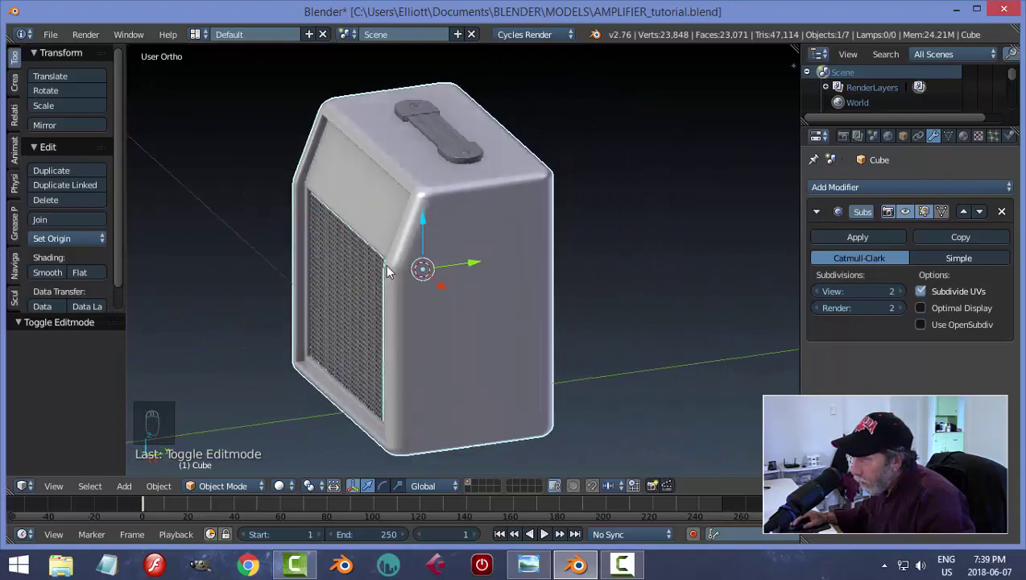
Step: Enter Edit Mode on the cabinet with nothing selected and face selection active for the upper front panel
key(a)
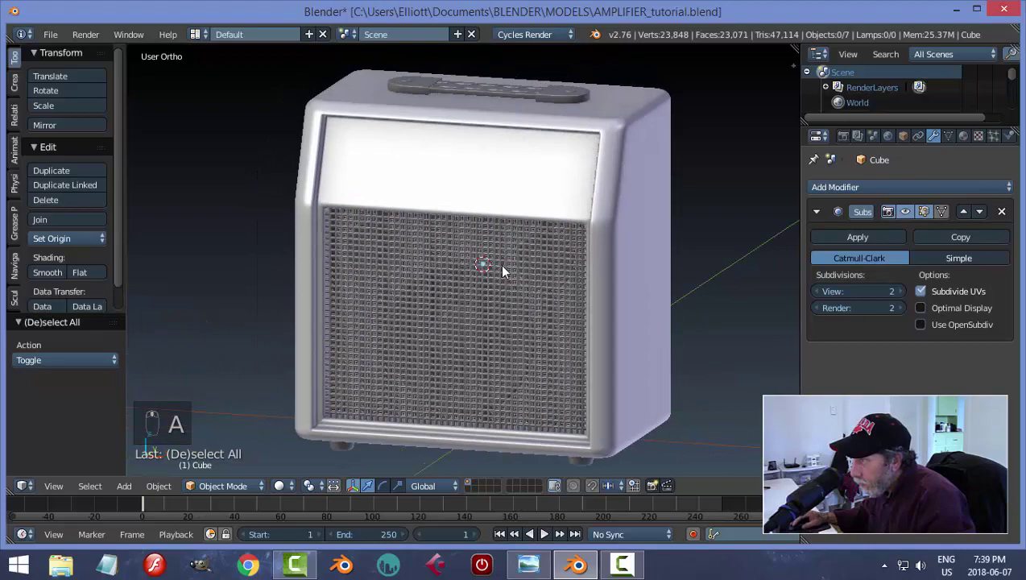
key(Tab)
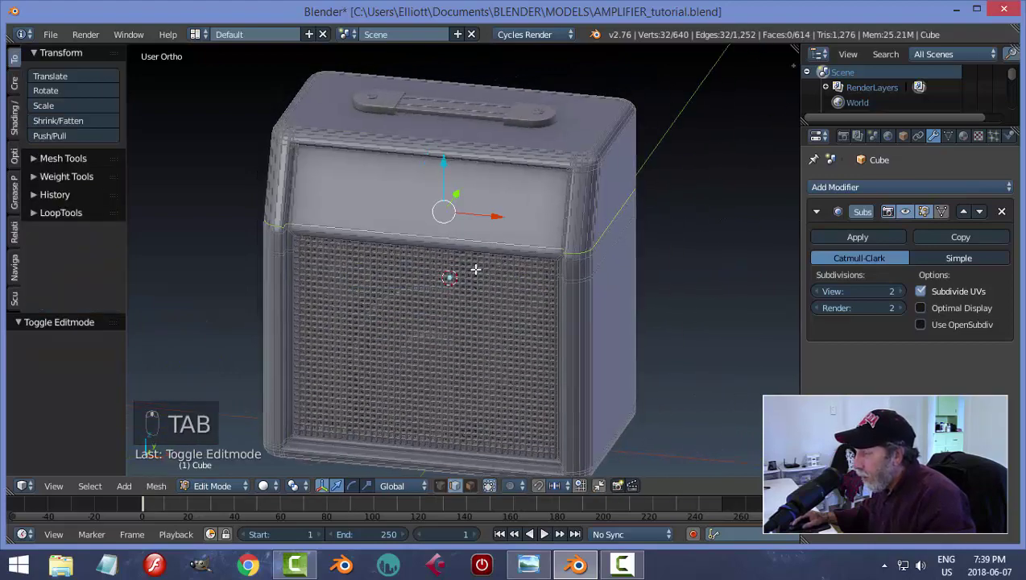
key(a)
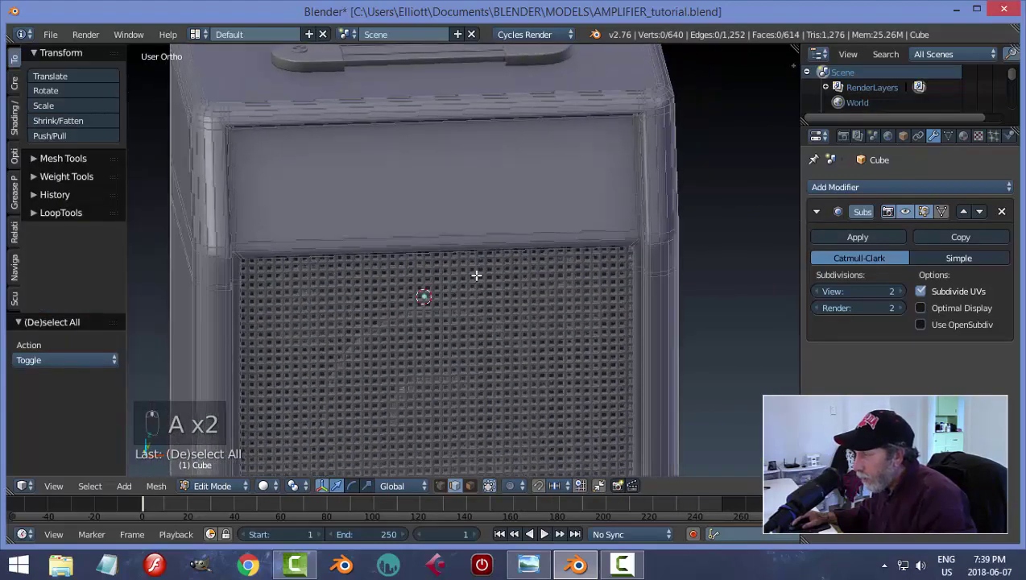
key(ctrl+Tab)
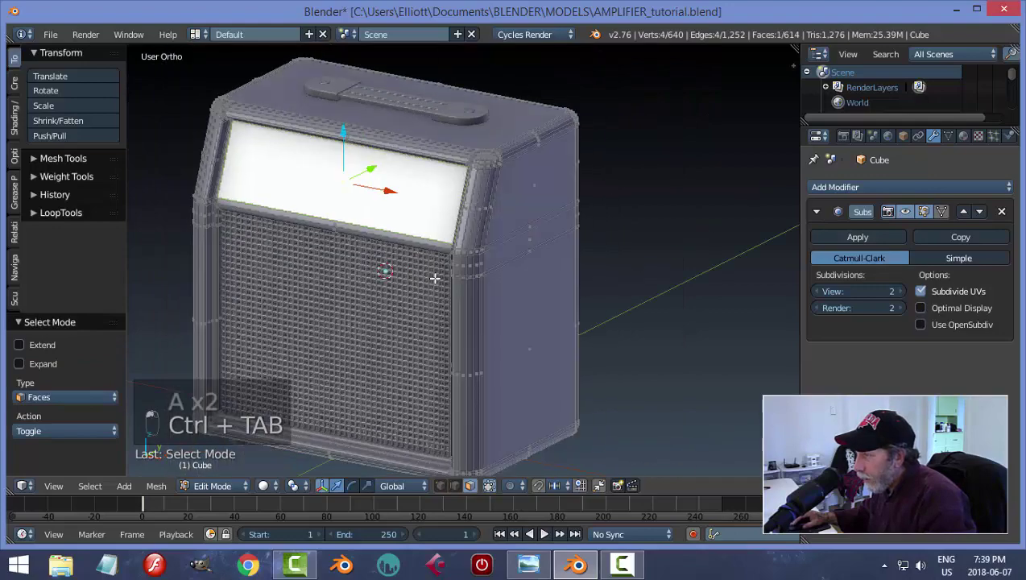
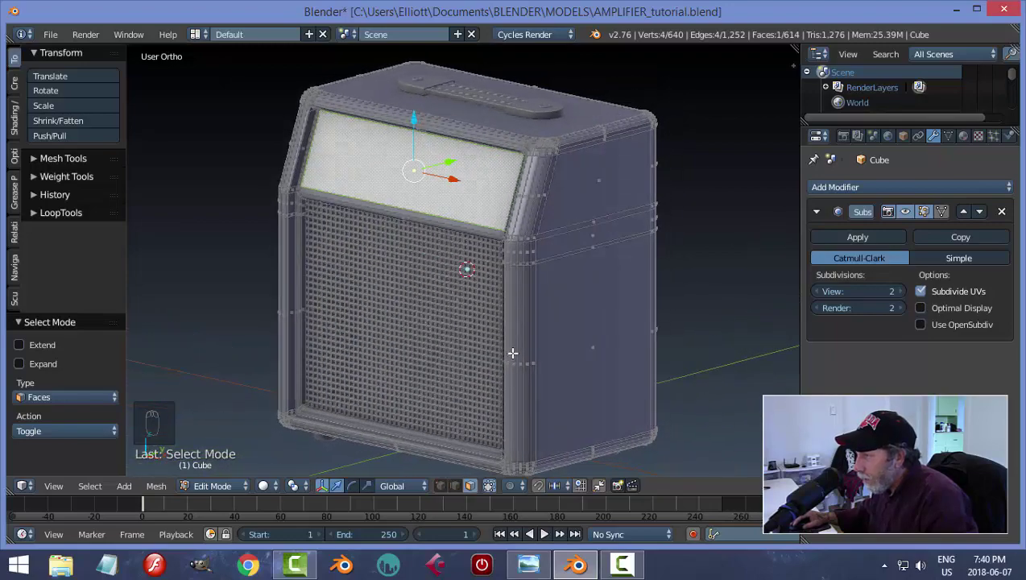
Step: Duplicate the upper front panel faces into a separate object and move it to its own layer
key(shift+d)
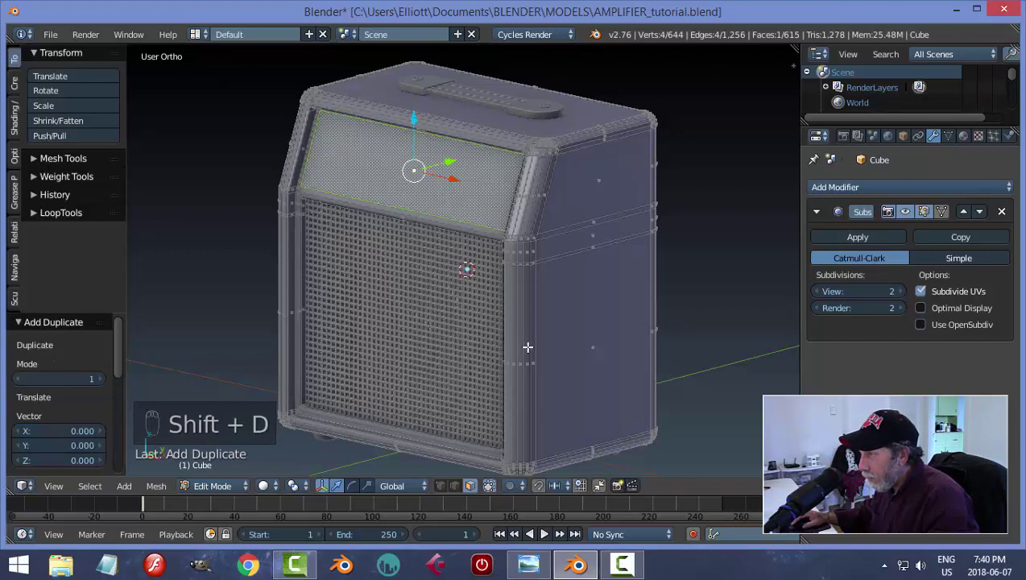
key(p)
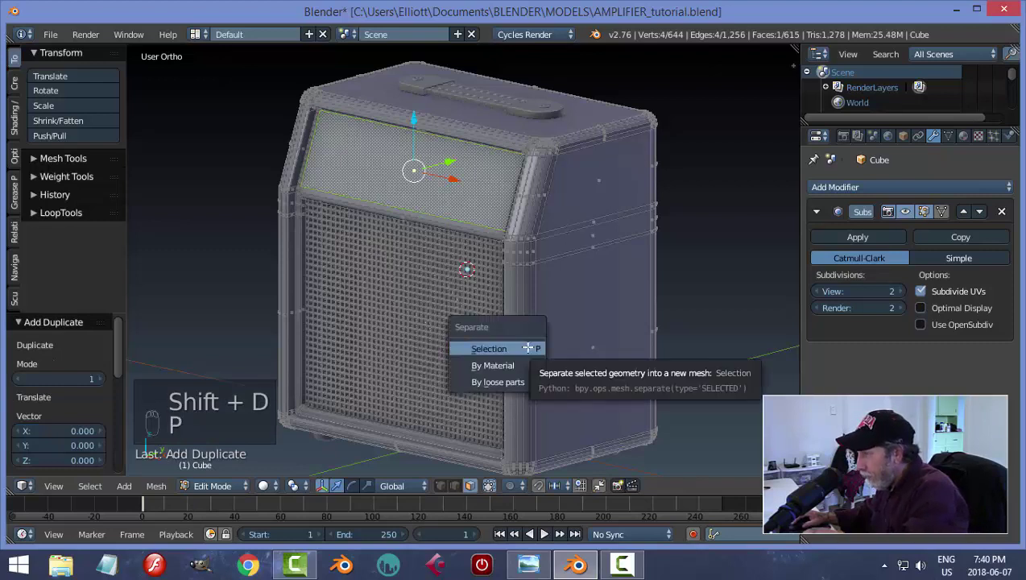
key(Tab)
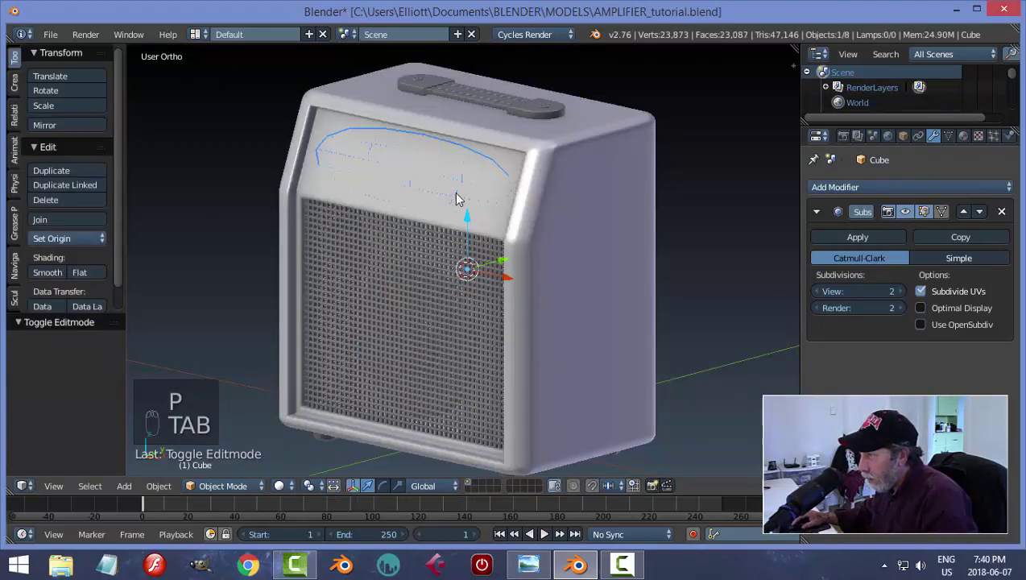
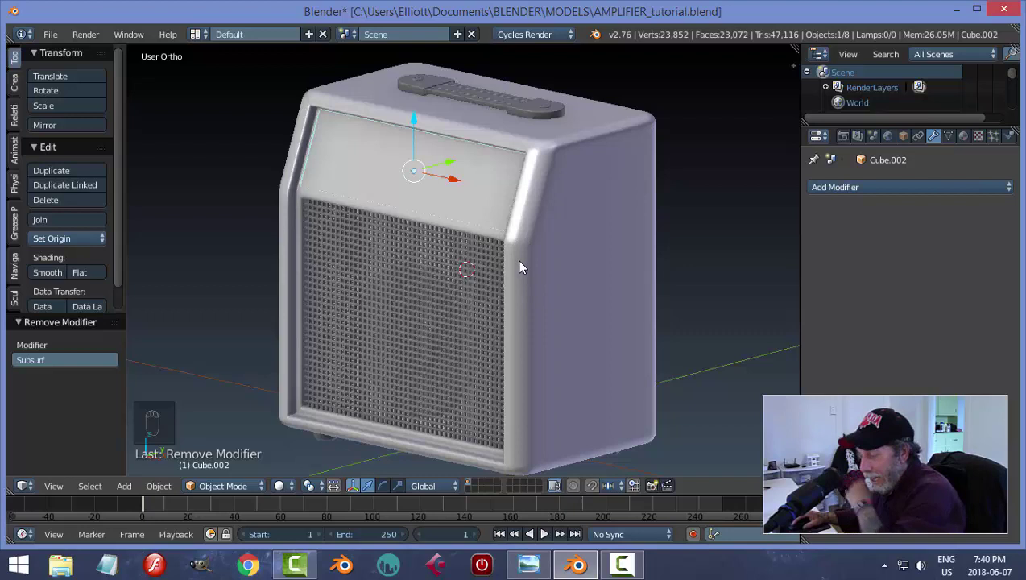
key(m)
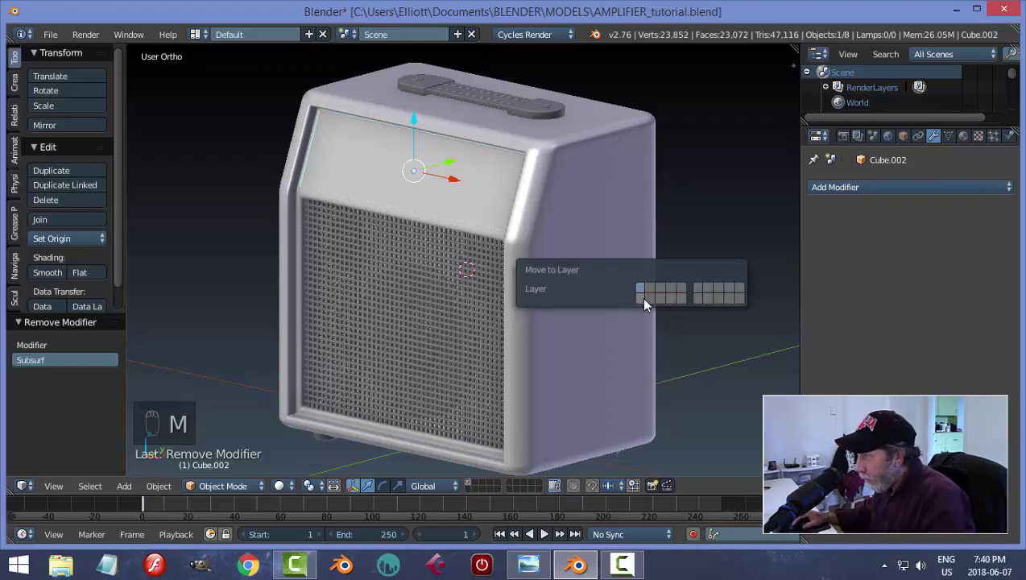
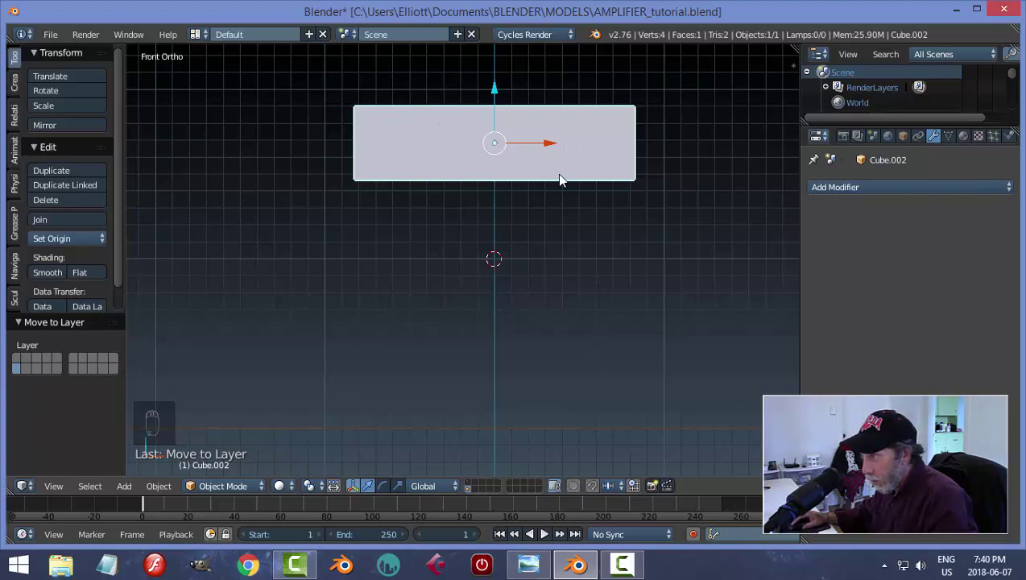
Step: From the side view, rotate the separated panel about 22° on X so it stands upright, then view it from the front
key(KP_3)
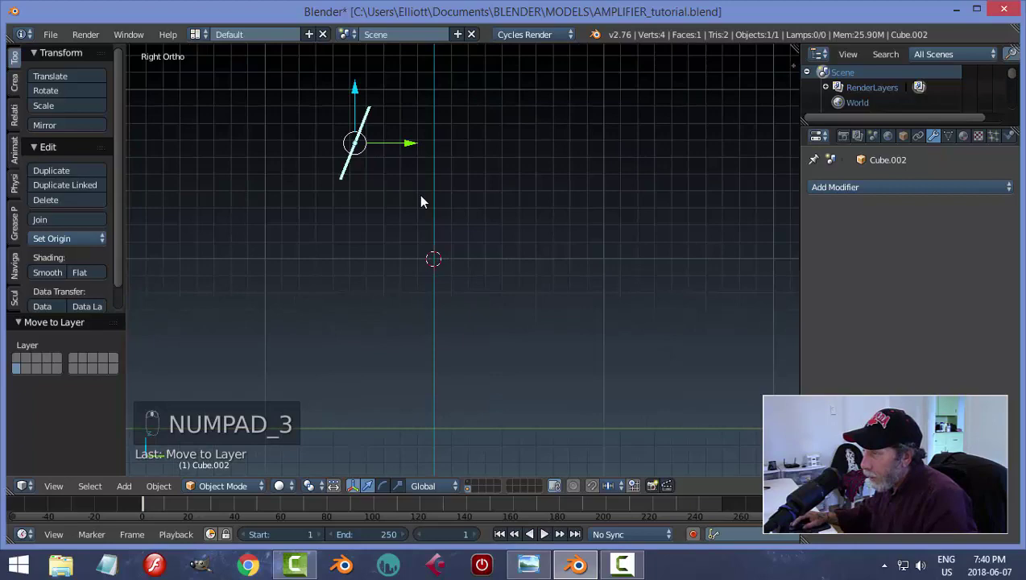
key(KP_3)
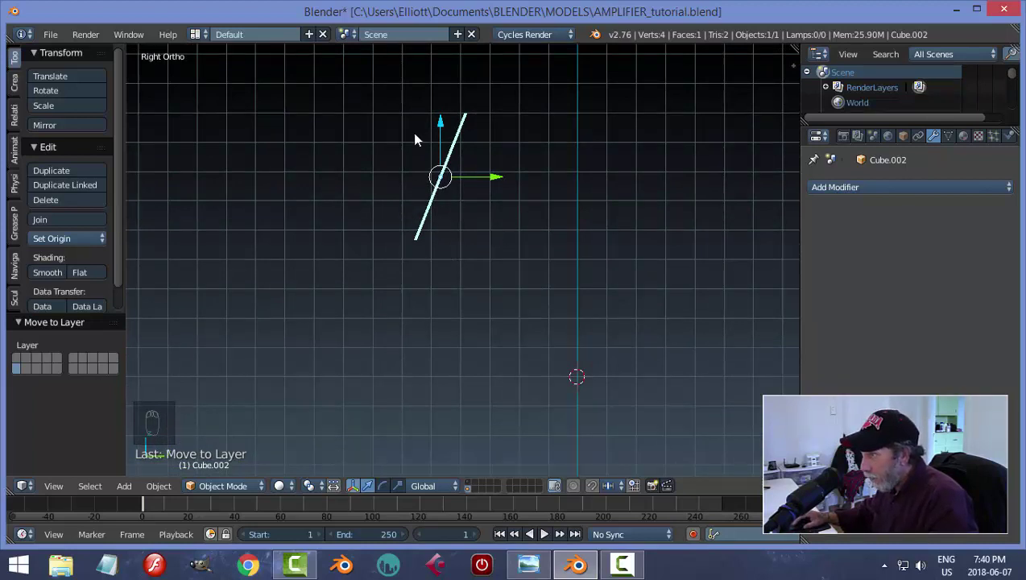
key(r)
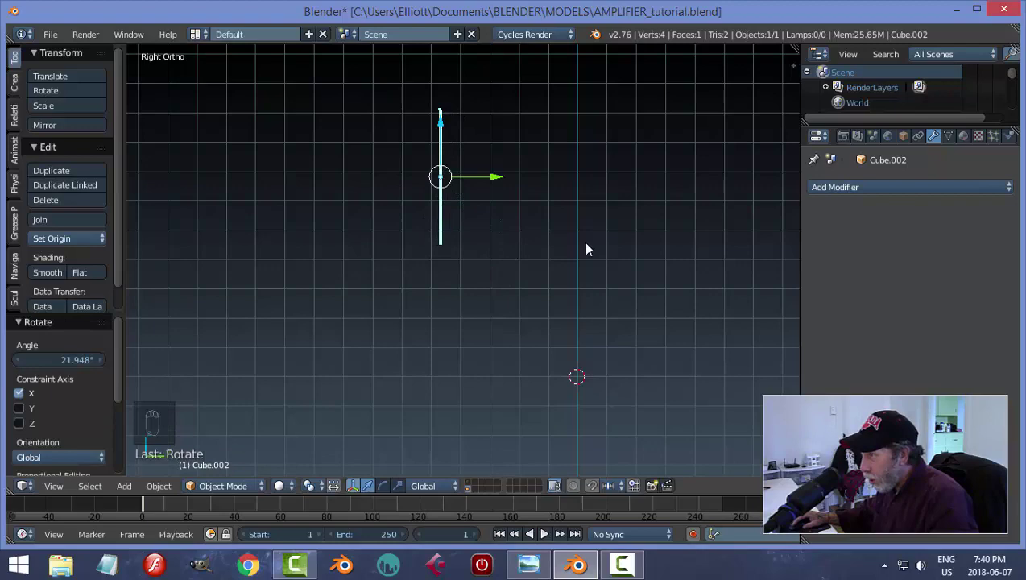
key(a)
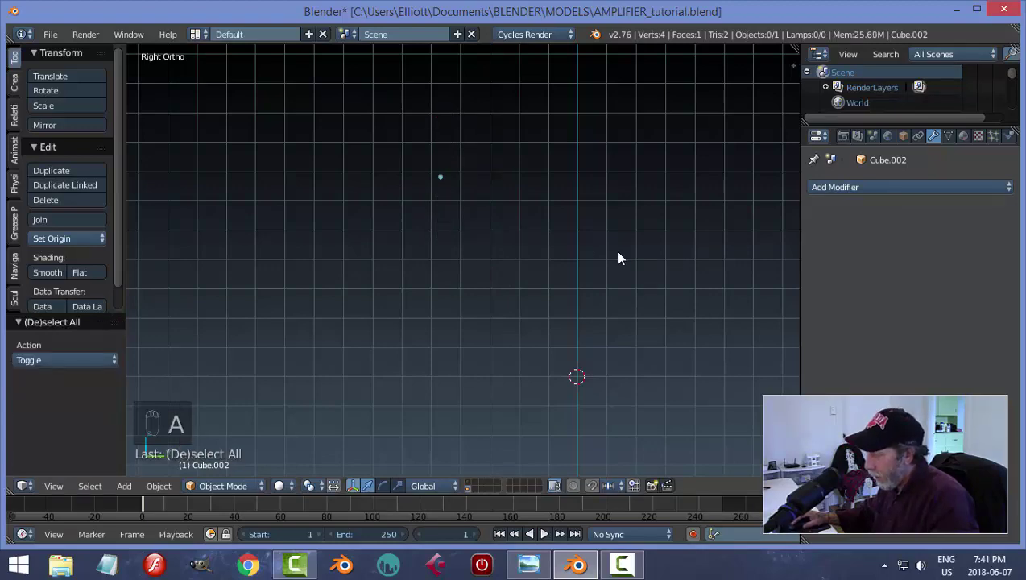
key(KP_1)
Step: Add a new plane, stand it upright on X, and scale it into a short strip matching the top panel's width
drag(621, 258, 565, 301)
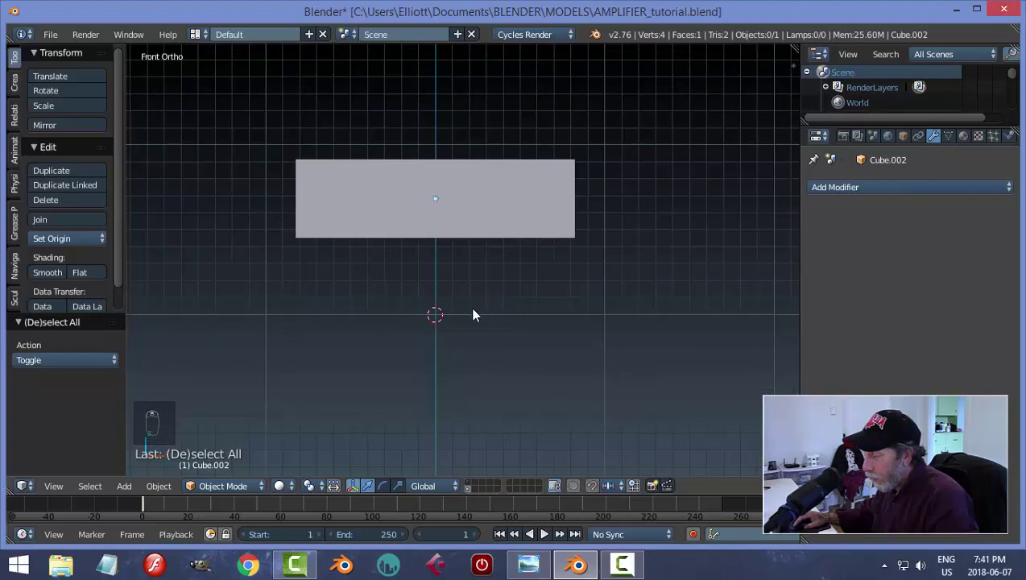
key(shift+a)
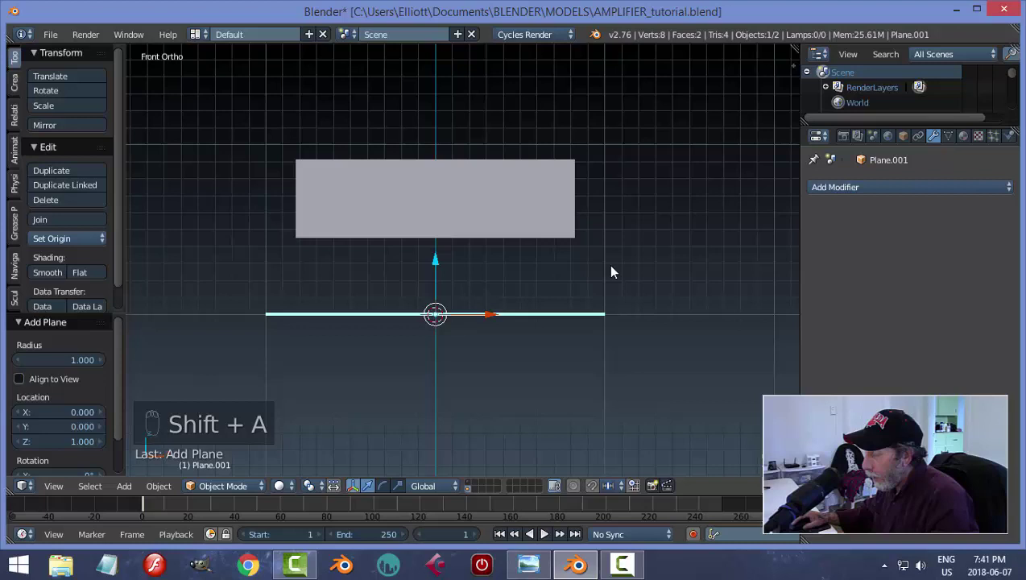
key(r)
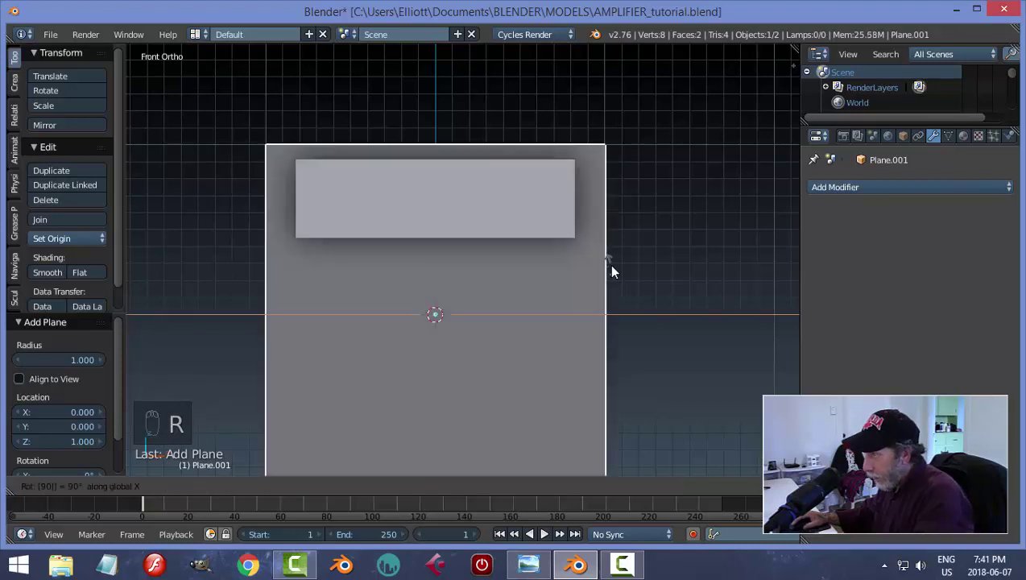
key(Tab)
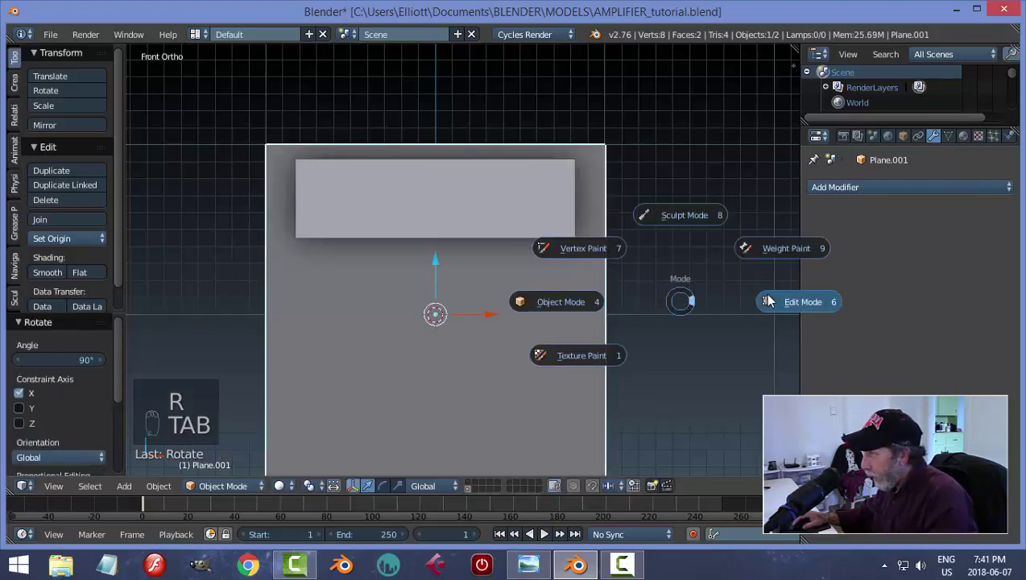
key(s)
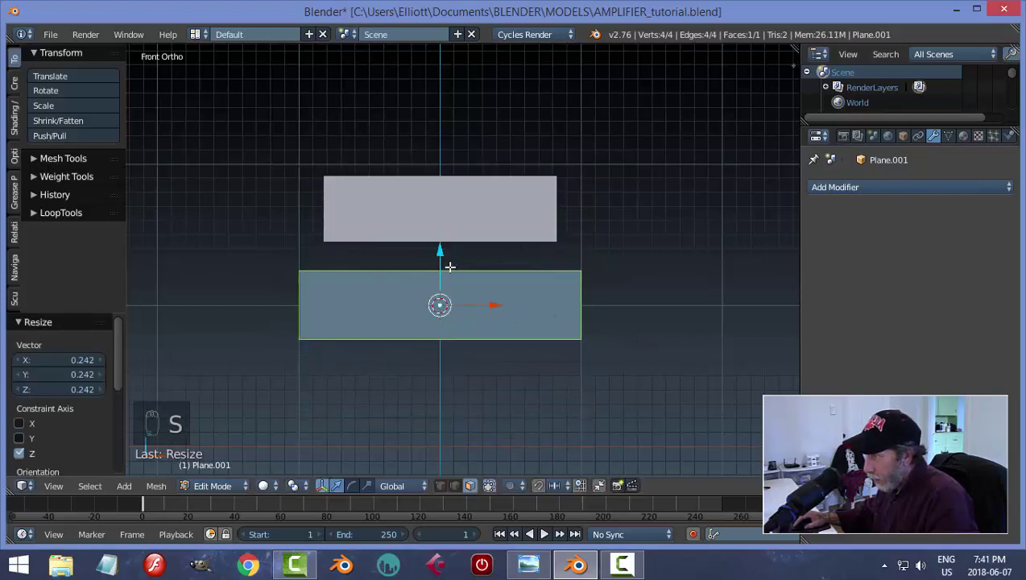
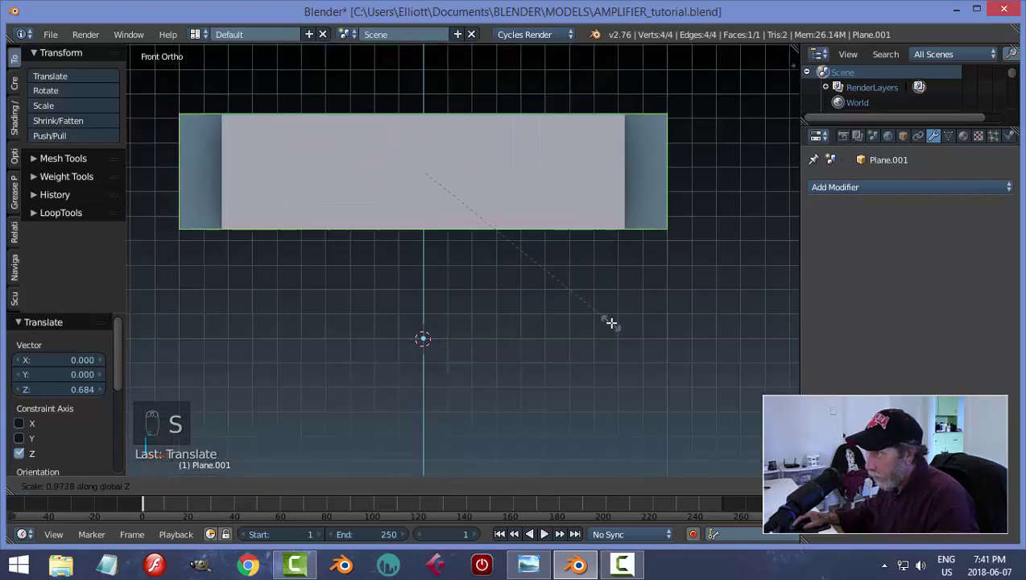
key(s)
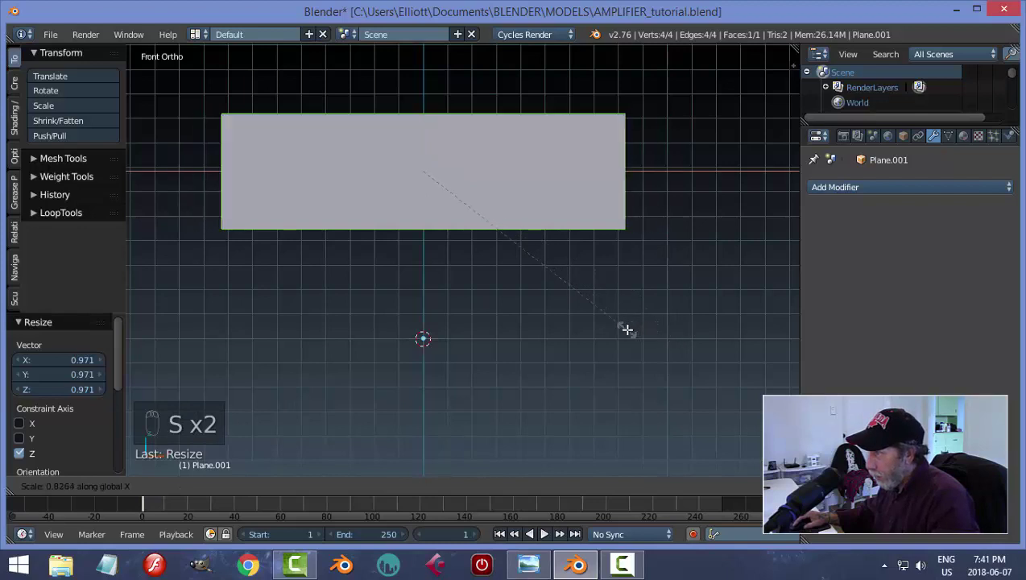
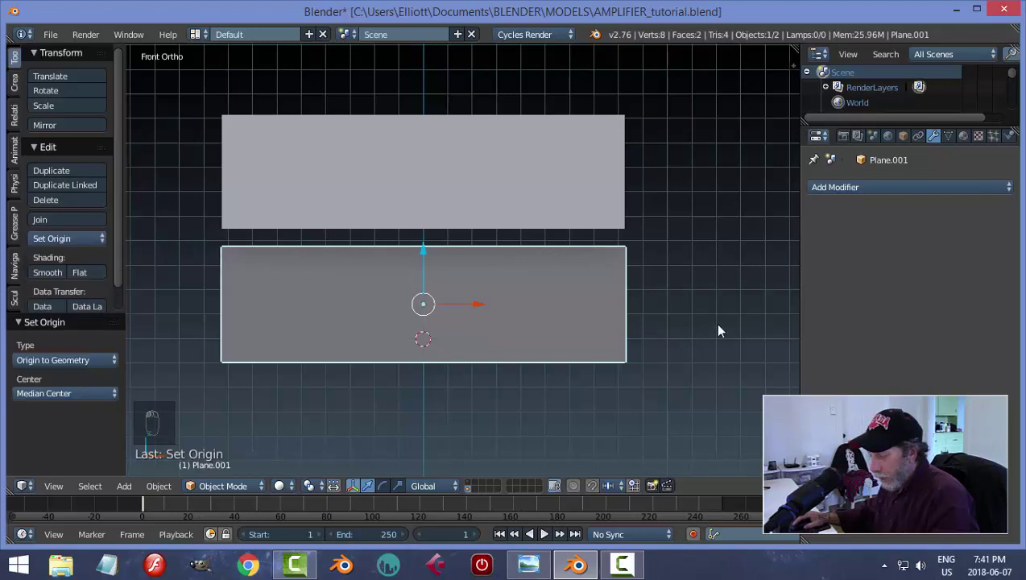
Step: From the side view, nudge the lower panel slightly forward in depth and deselect it
key(shift+s)
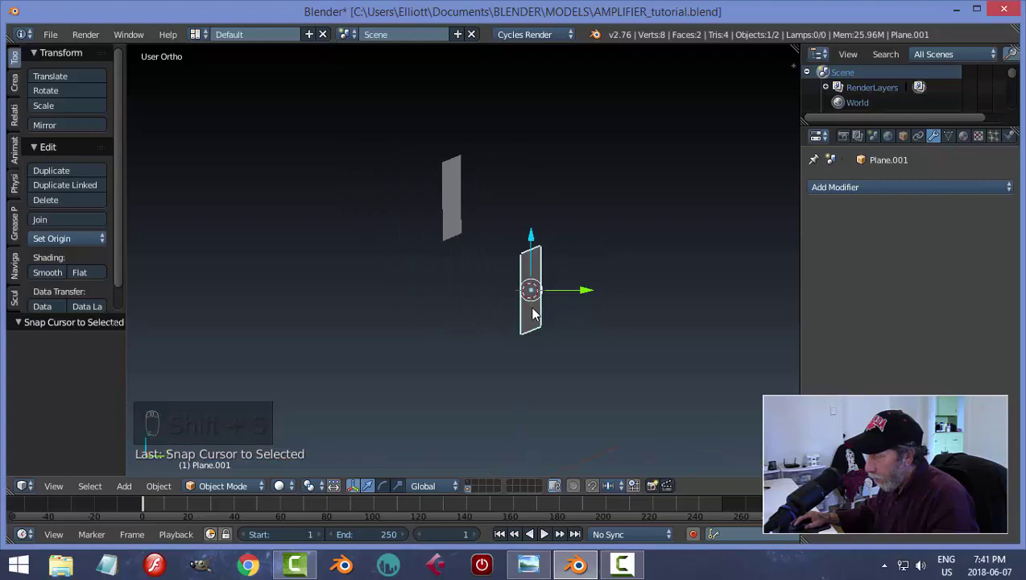
key(KP_3)
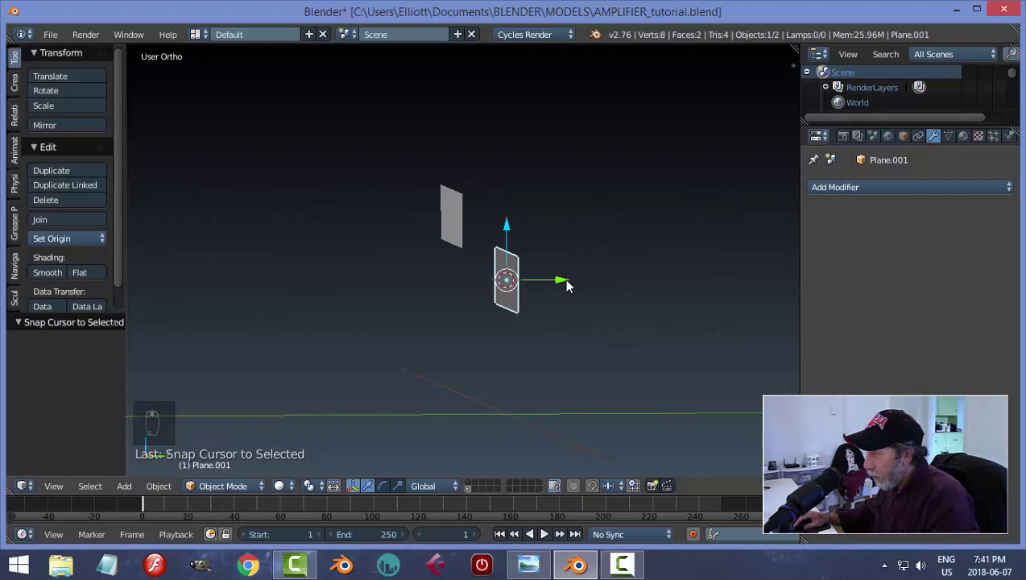
drag(569, 283, 513, 300)
key(KP_3)
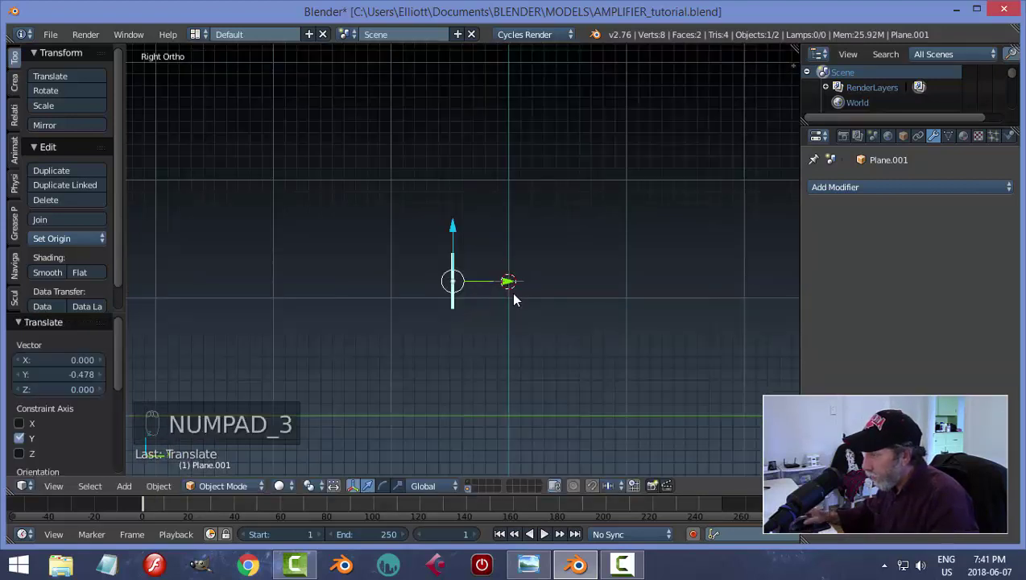
key(a)
key(a)
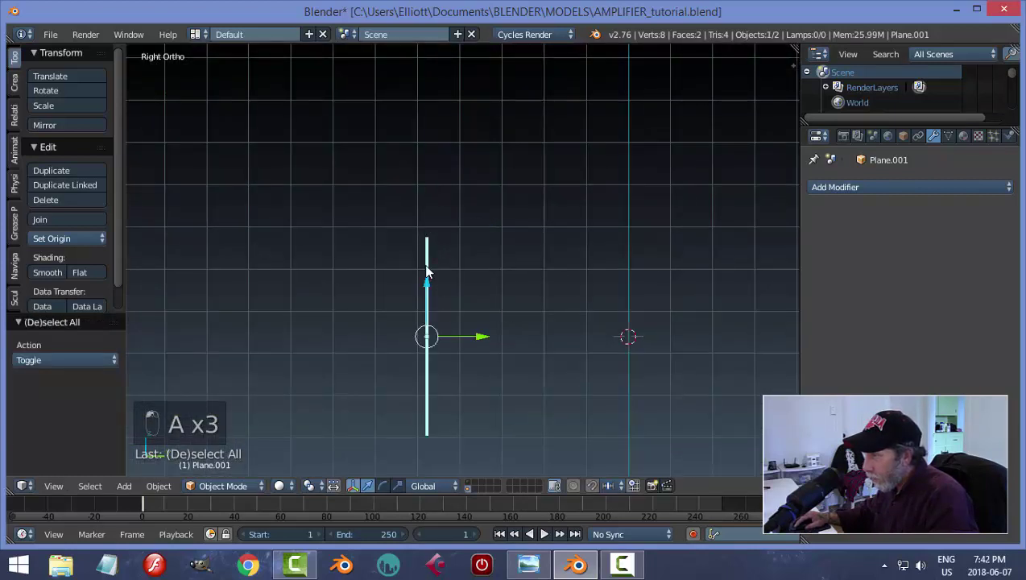
Step: Return to the front view and hide everything except the lower panel
drag(485, 336, 558, 326)
key(a)
key(a)
key(a)
drag(508, 303, 471, 312)
key(shift+s)
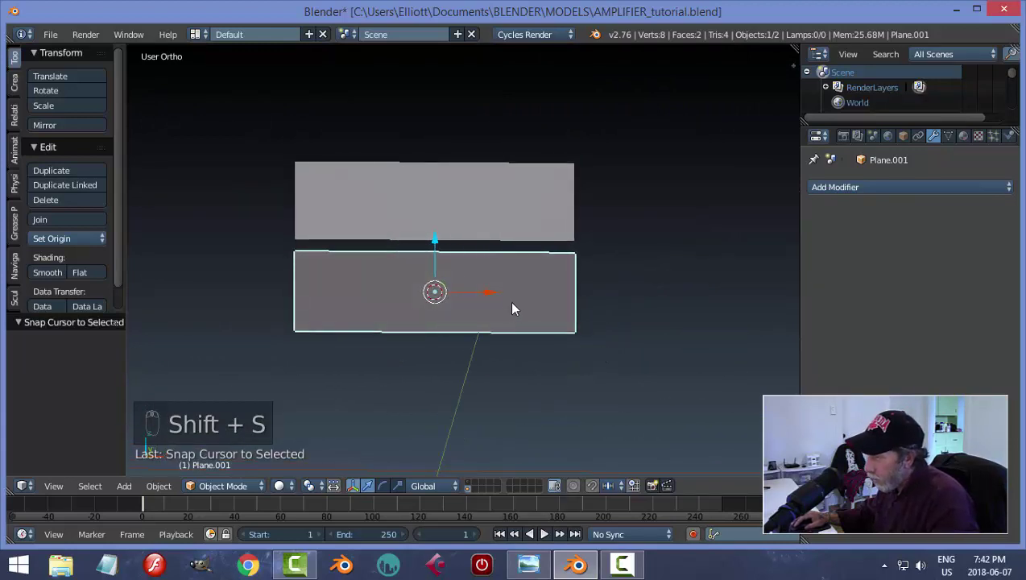
key(KP_1)
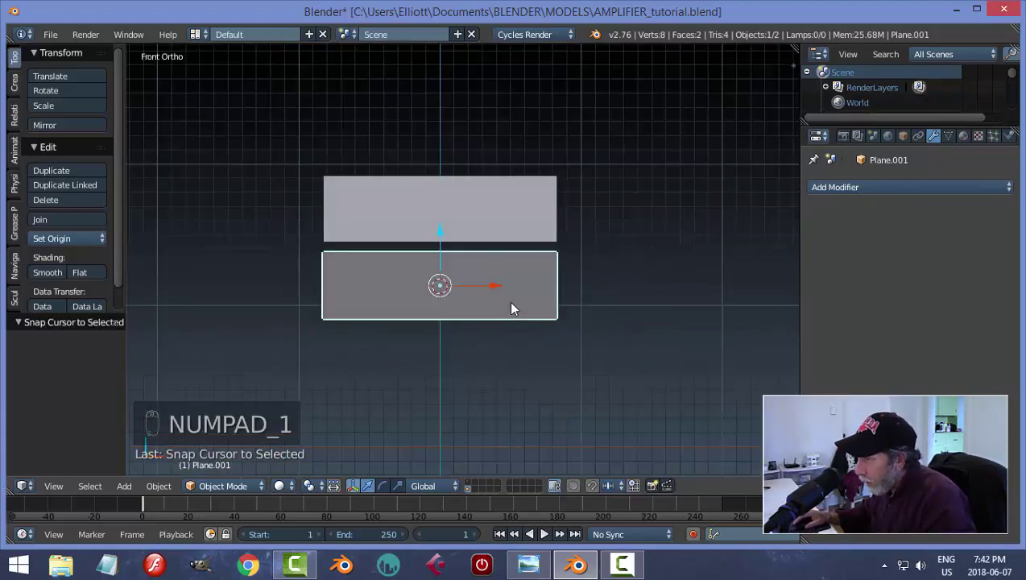
drag(532, 225, 682, 268)
key(h)
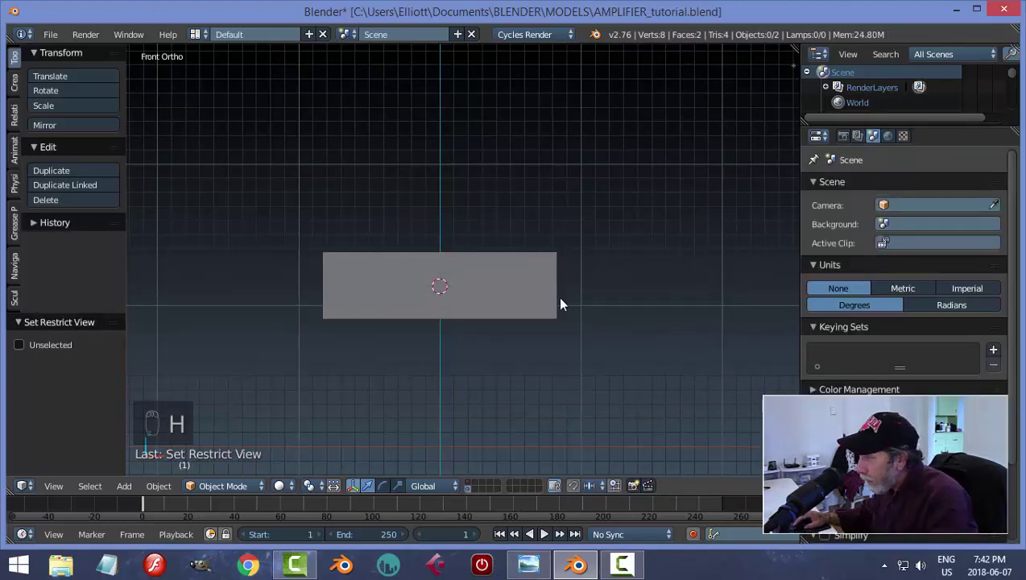
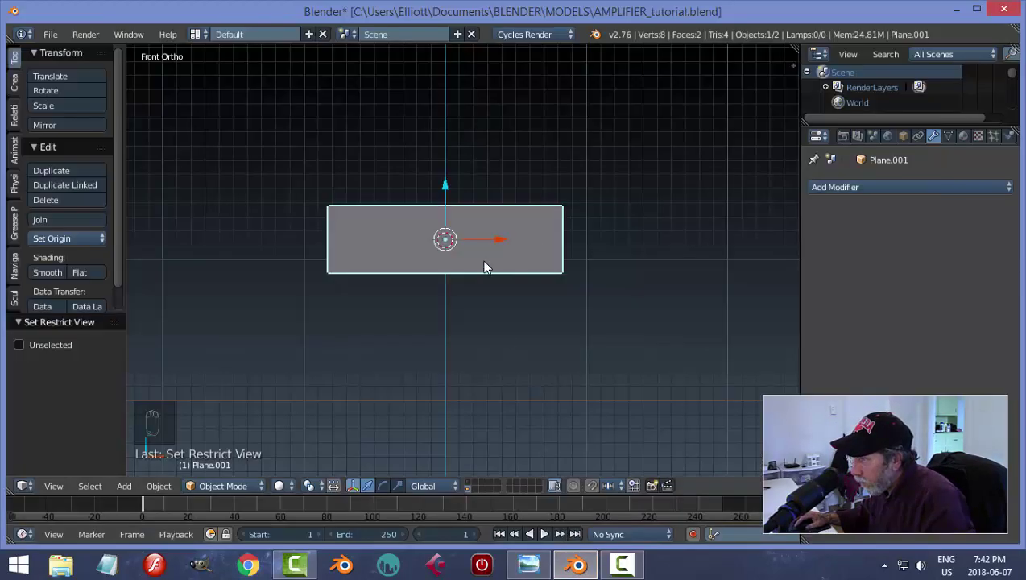
Step: Inset the lower panel's face to leave a thin border around an inner rectangle, then deselect
key(Tab)
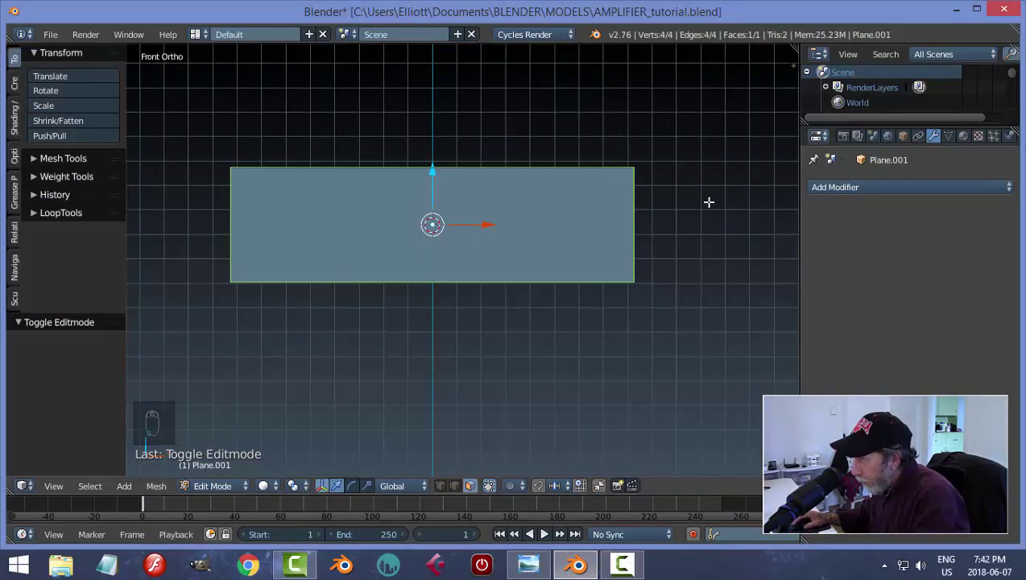
key(i)
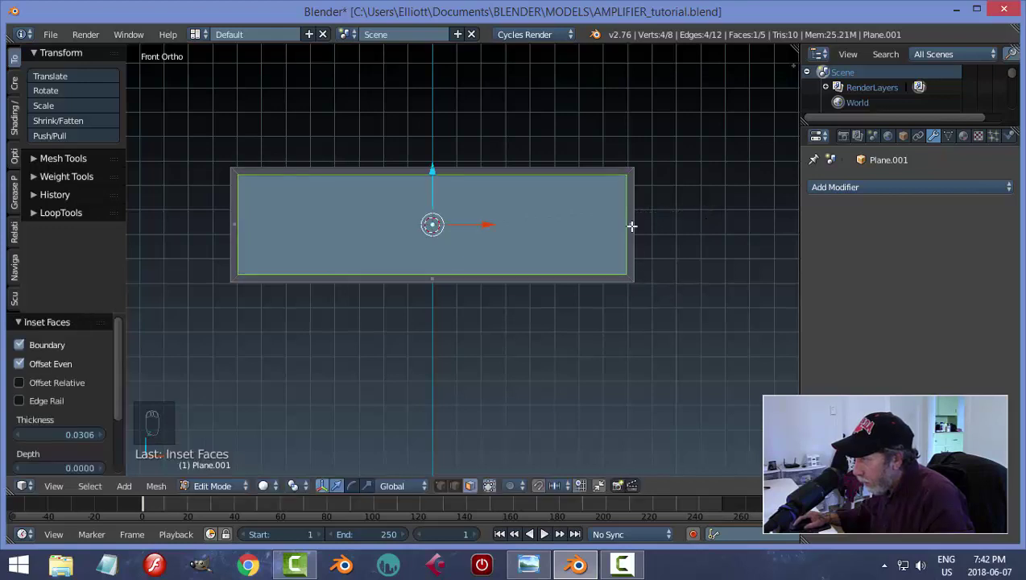
key(a)
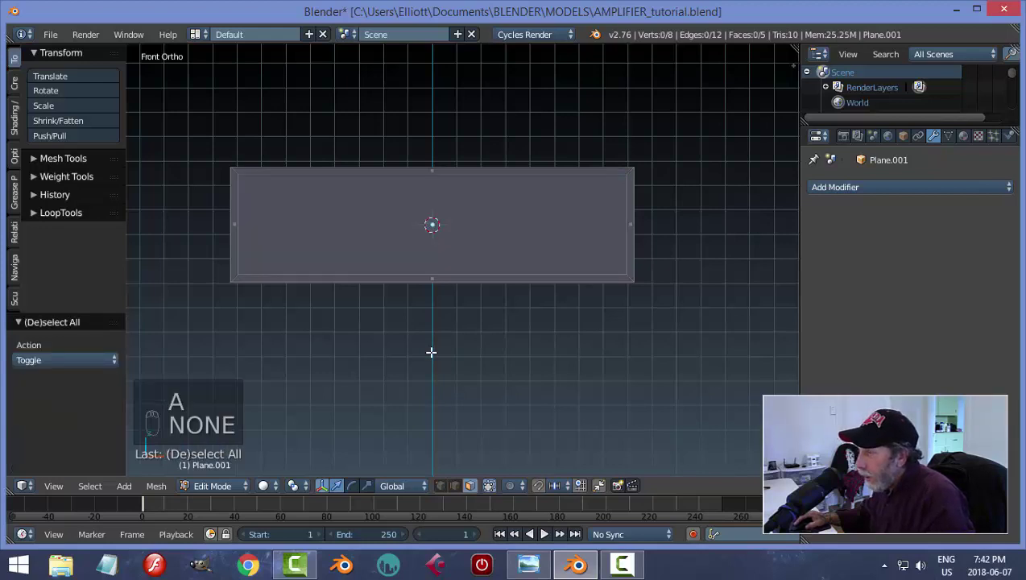
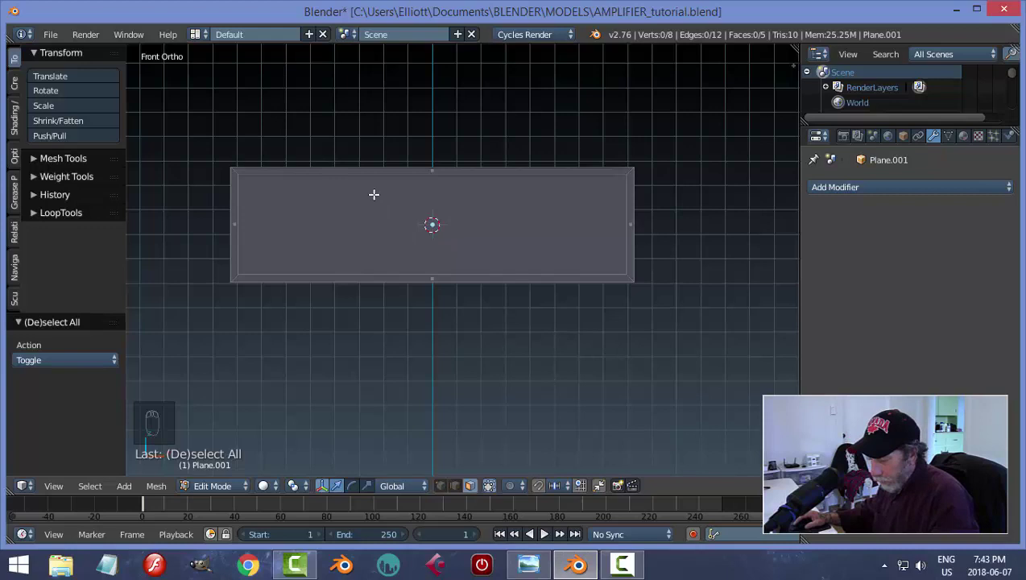
Step: Add four straightened vertical loop cuts across the panel's inner rectangle
key(ctrl+r)
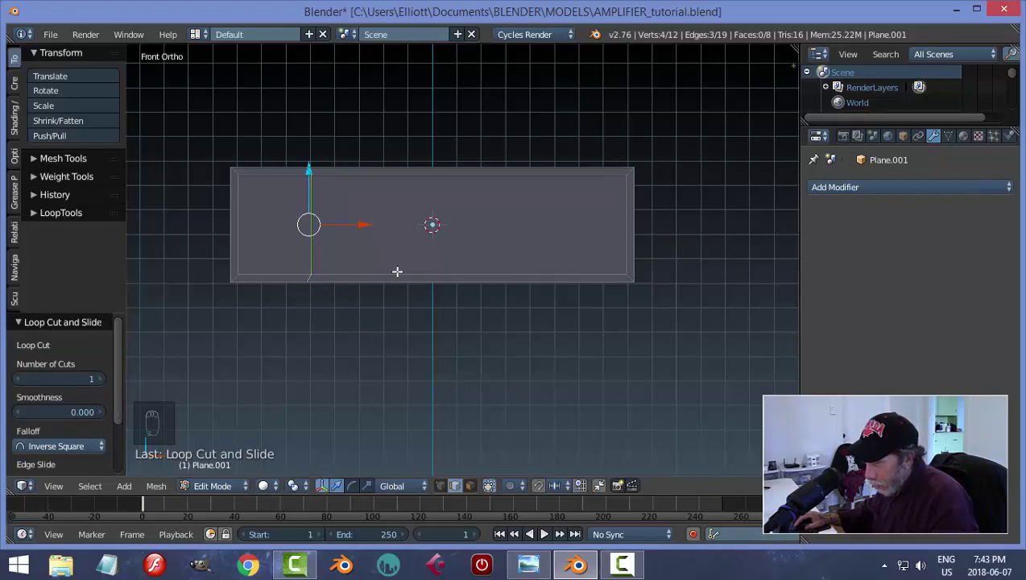
key(s)
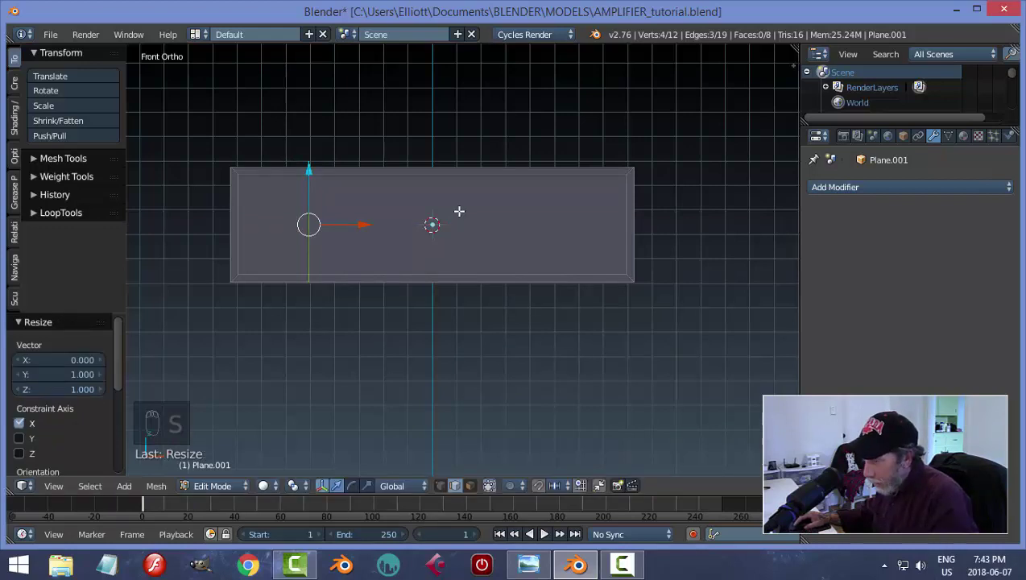
key(a)
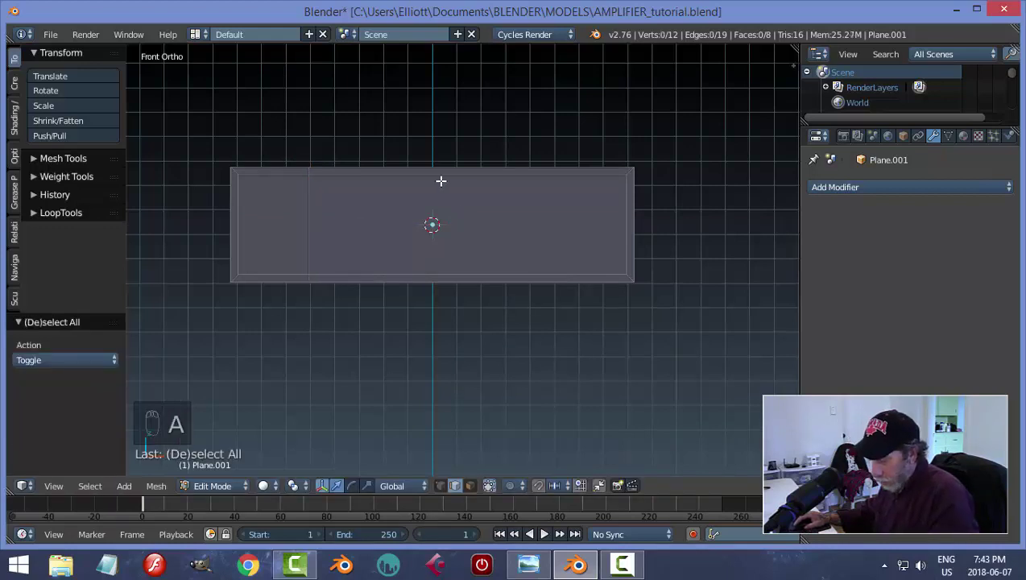
key(ctrl+r)
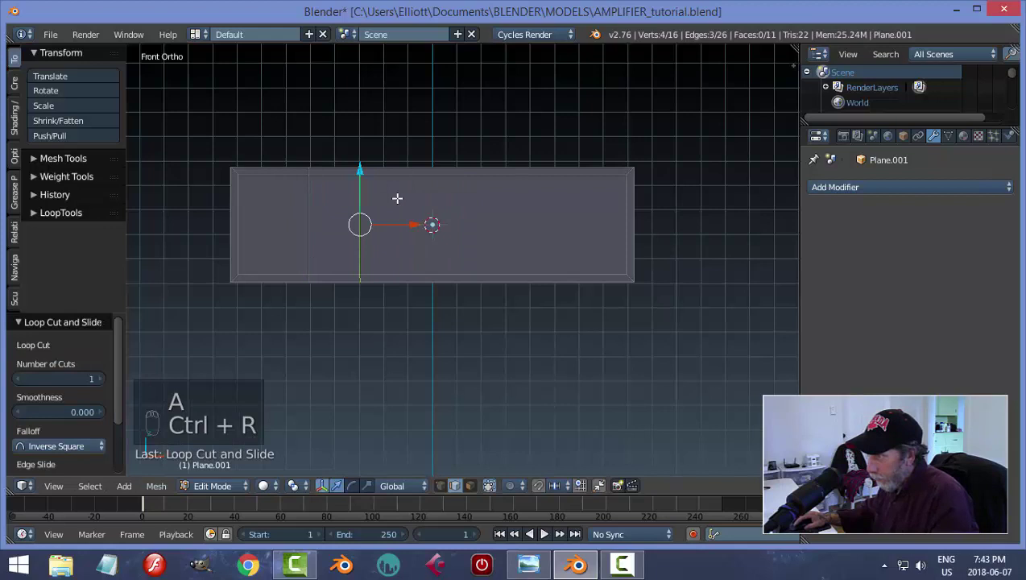
key(s)
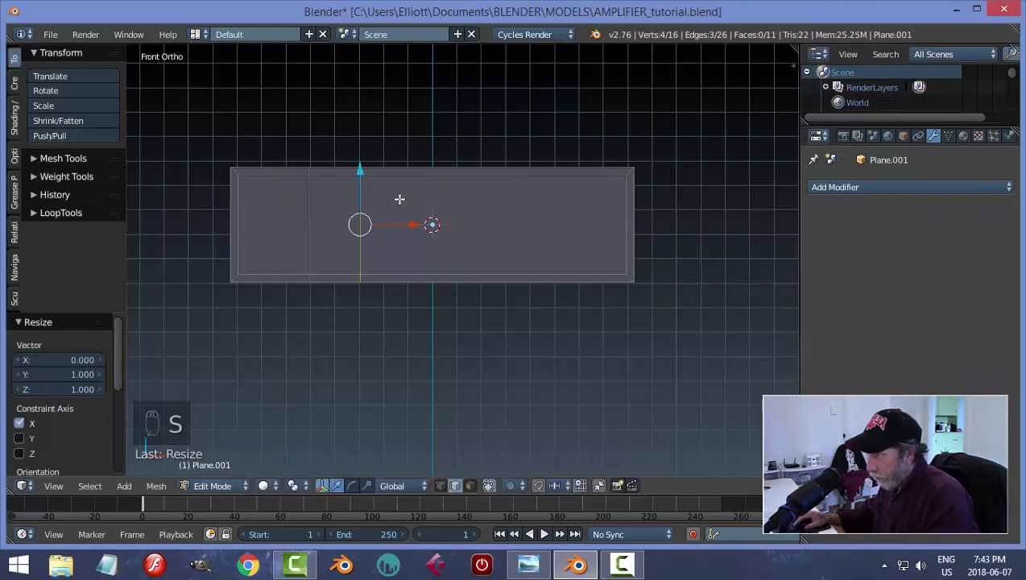
key(a)
key(ctrl+r)
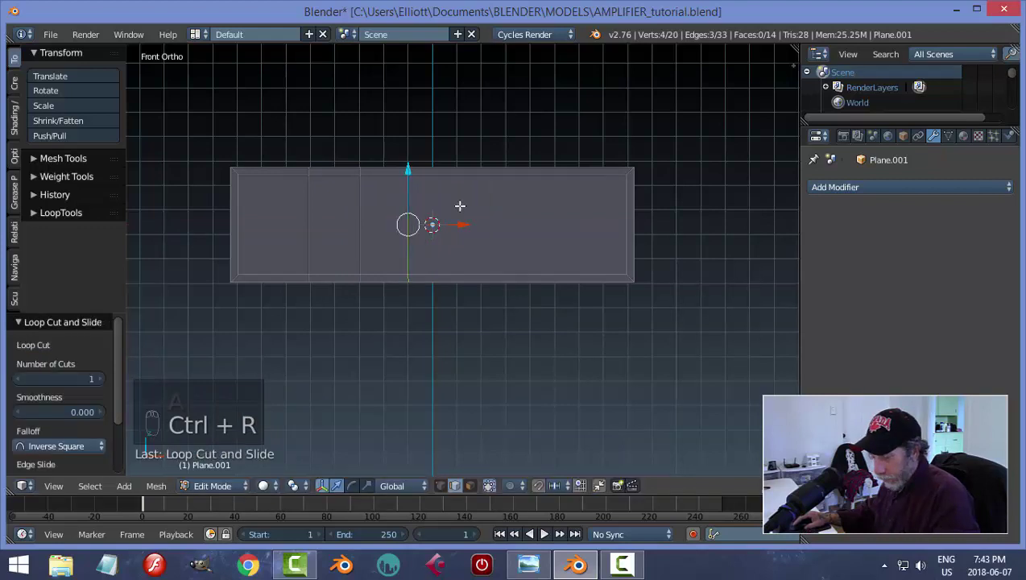
key(s)
key(a)
key(ctrl+r)
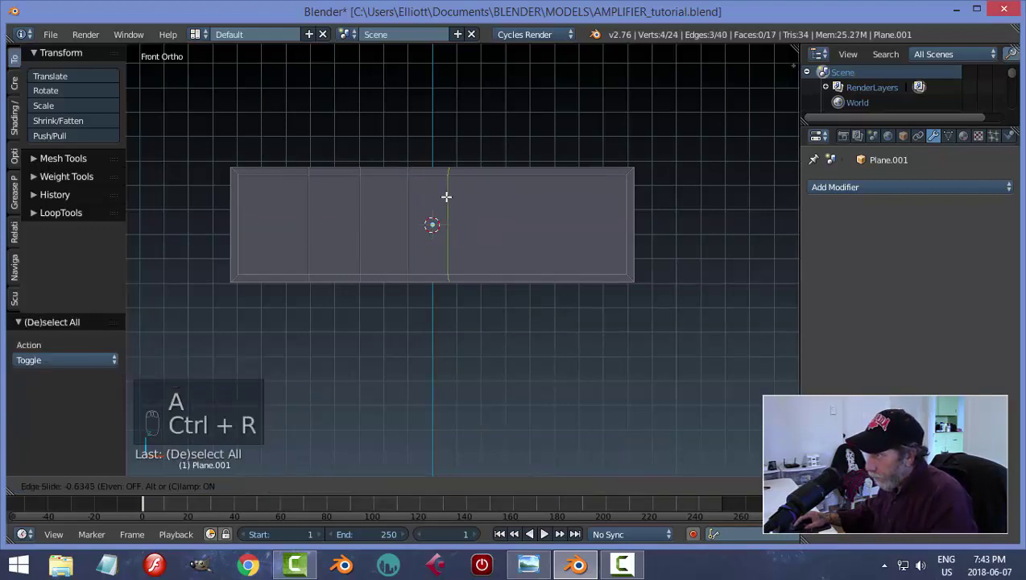
key(s)
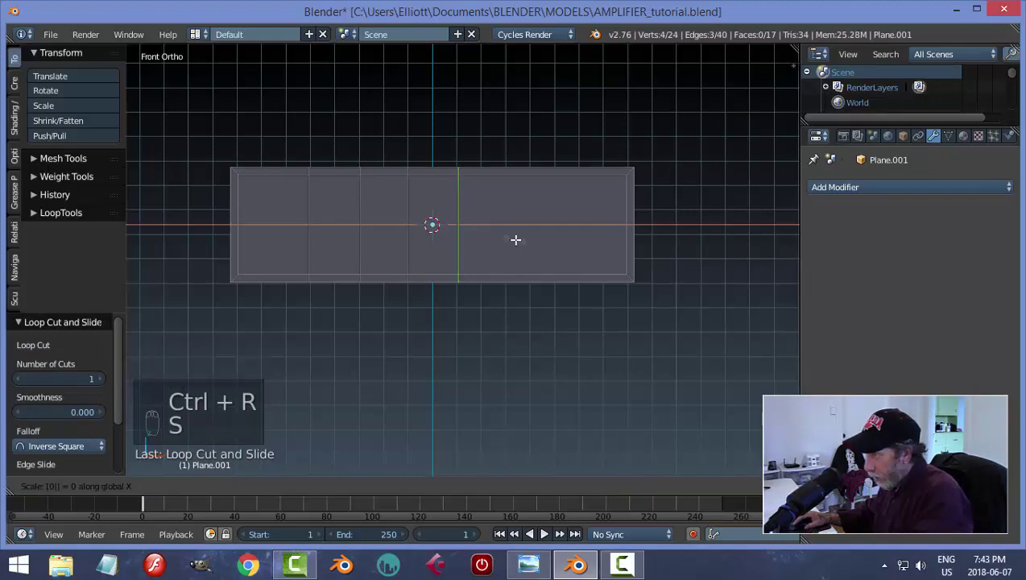
key(a)
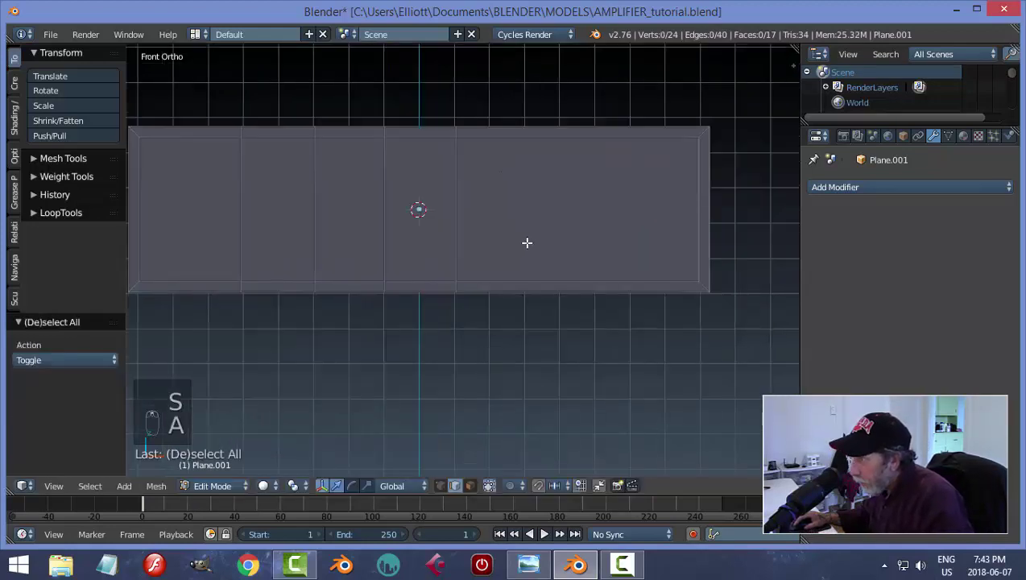
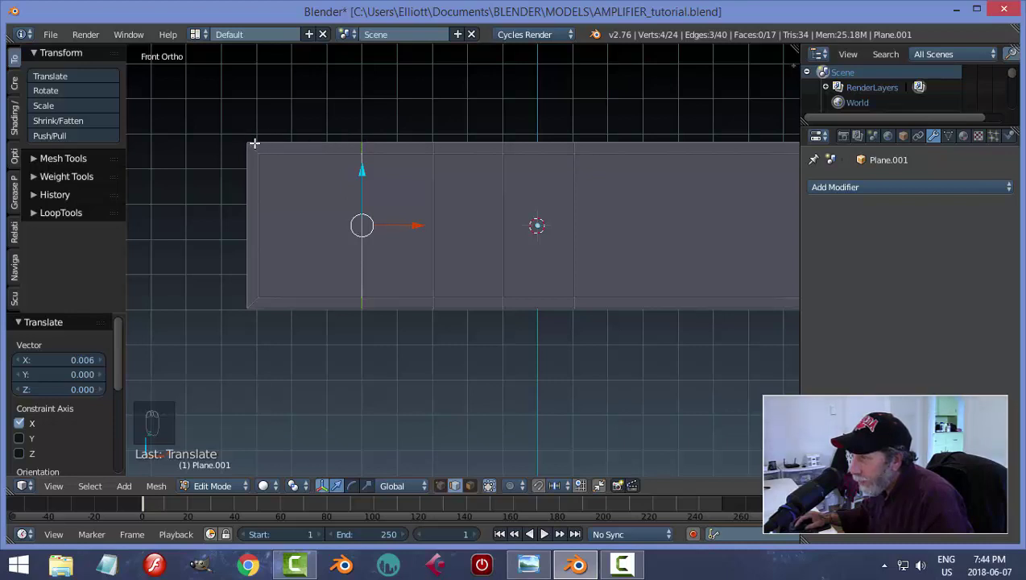
Step: Slide the vertical edge loops sideways along X into their final positions, deselecting after each move
key(a)
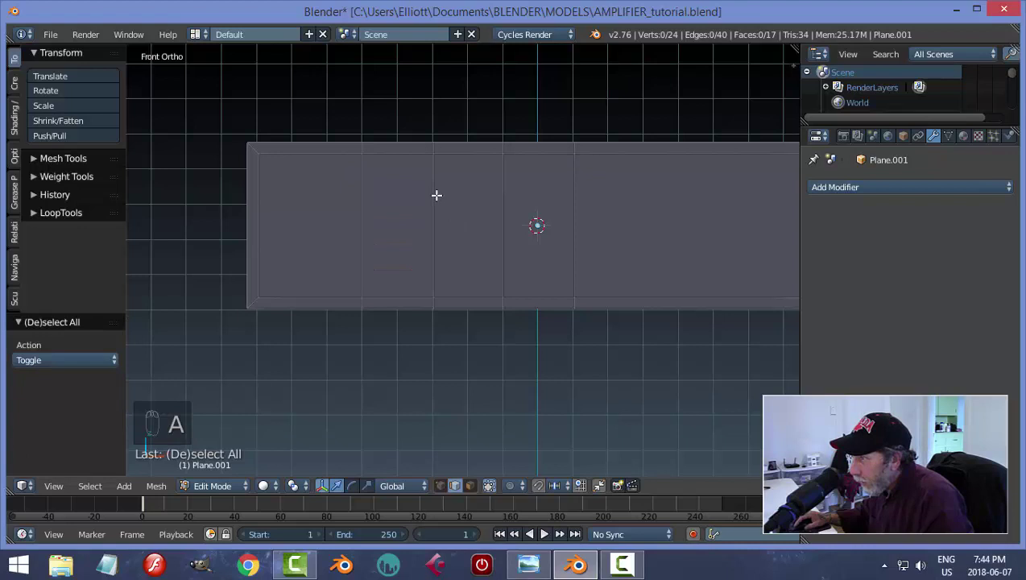
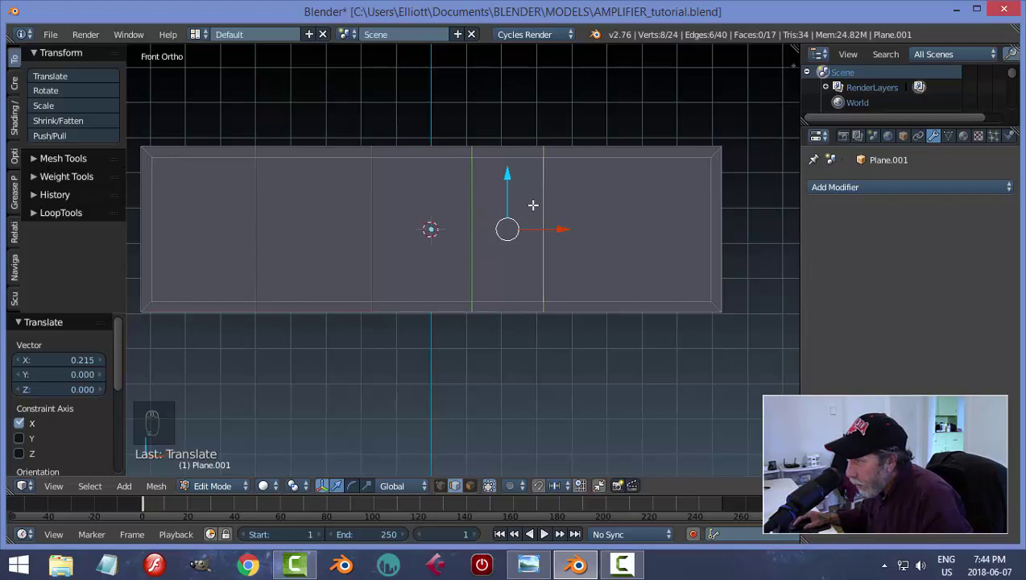
key(a)
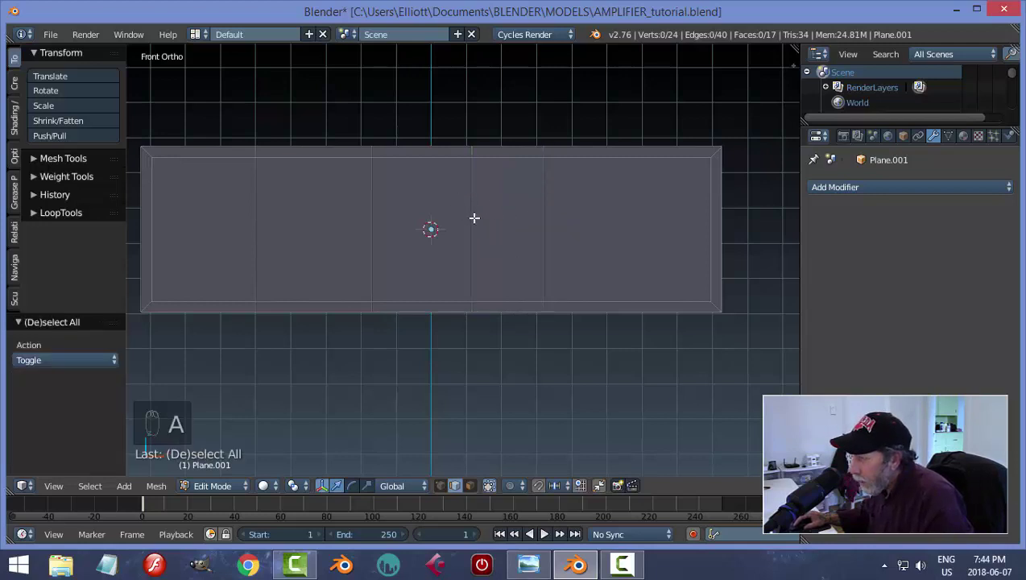
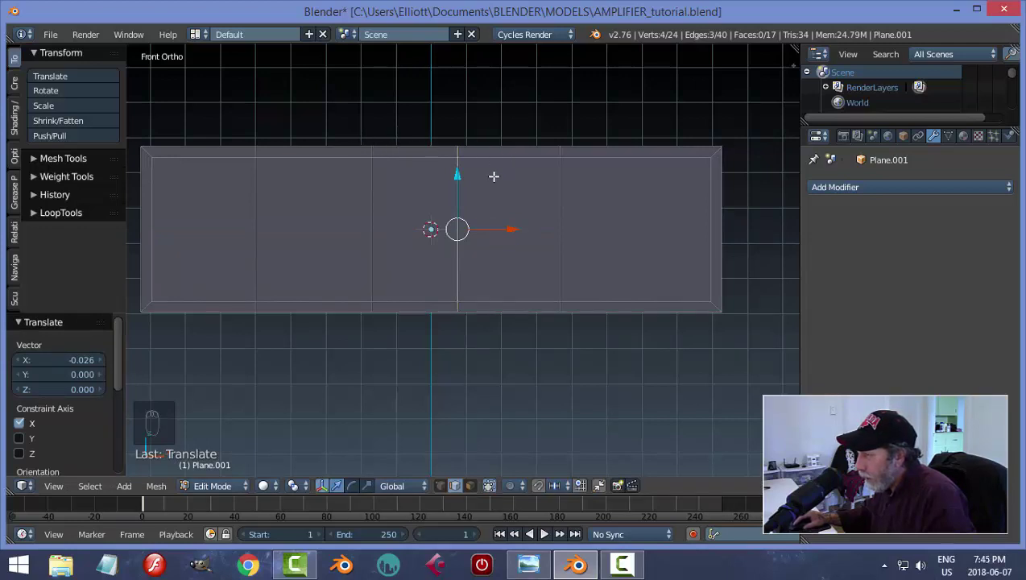
key(a)
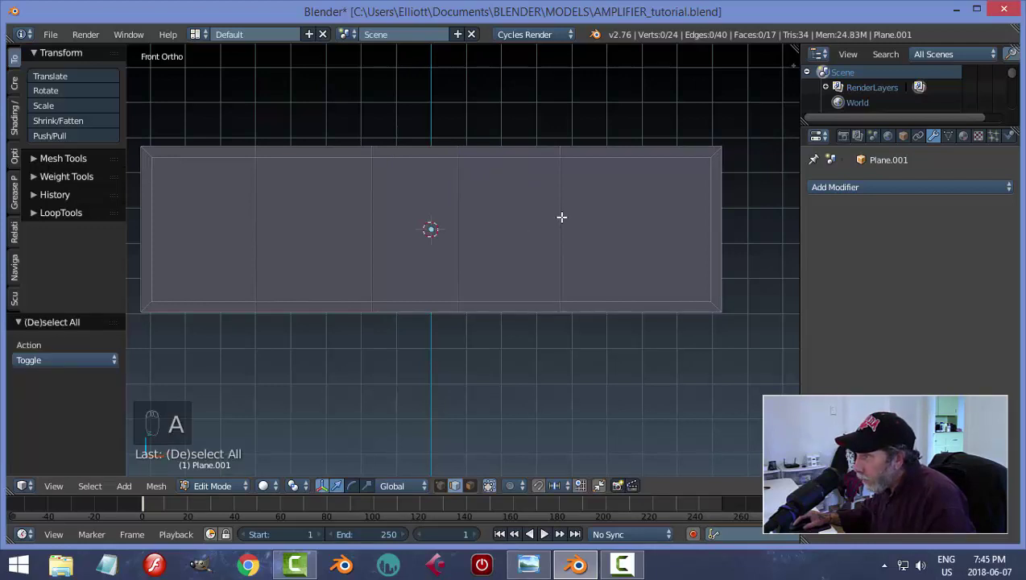
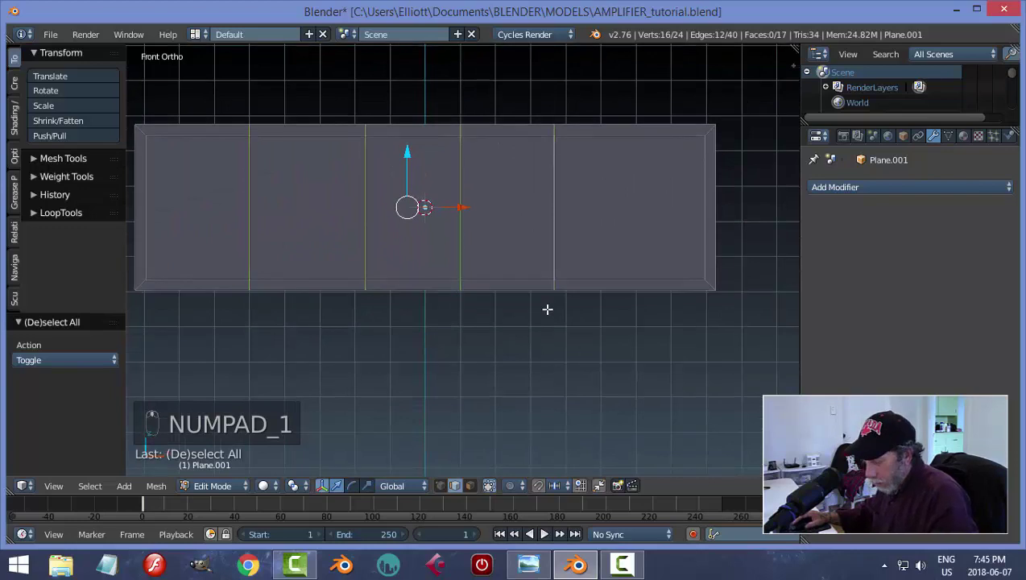
Step: Bevel the four vertical loops into narrow strips, add a horizontal cut, and delete the inner faces to leave a frame with four divider stubs
key(ctrl+b)
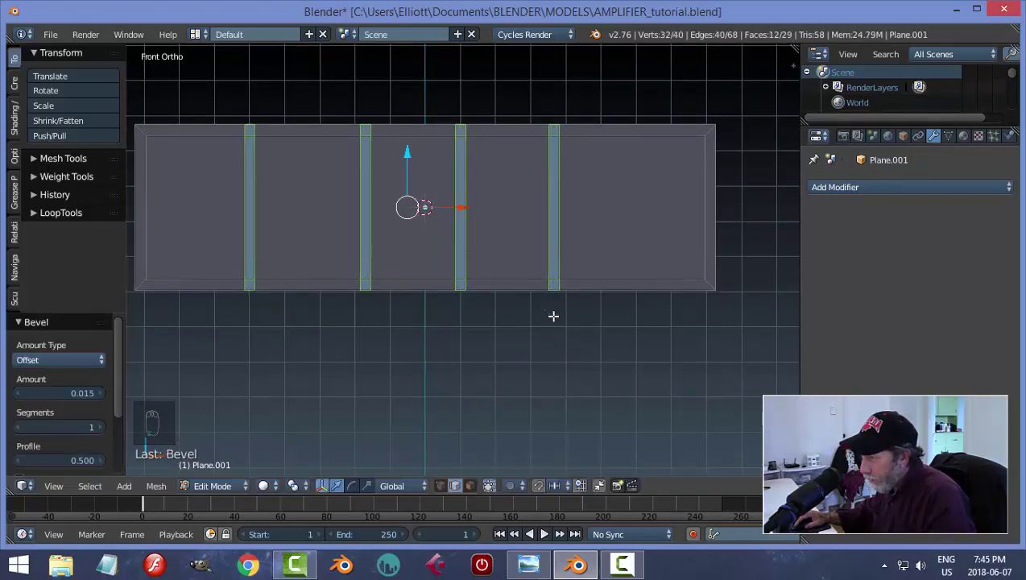
key(a)
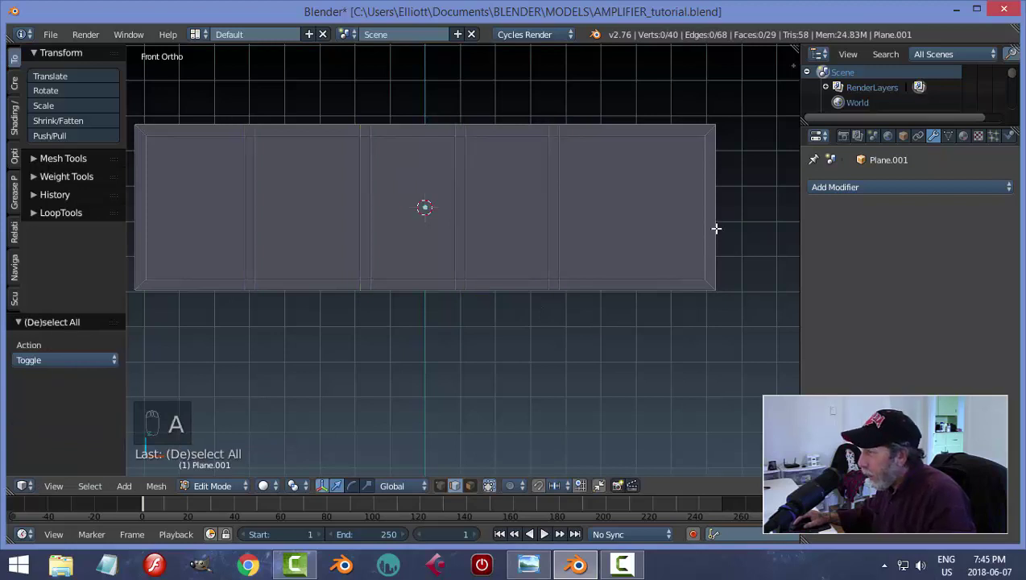
key(ctrl+r)
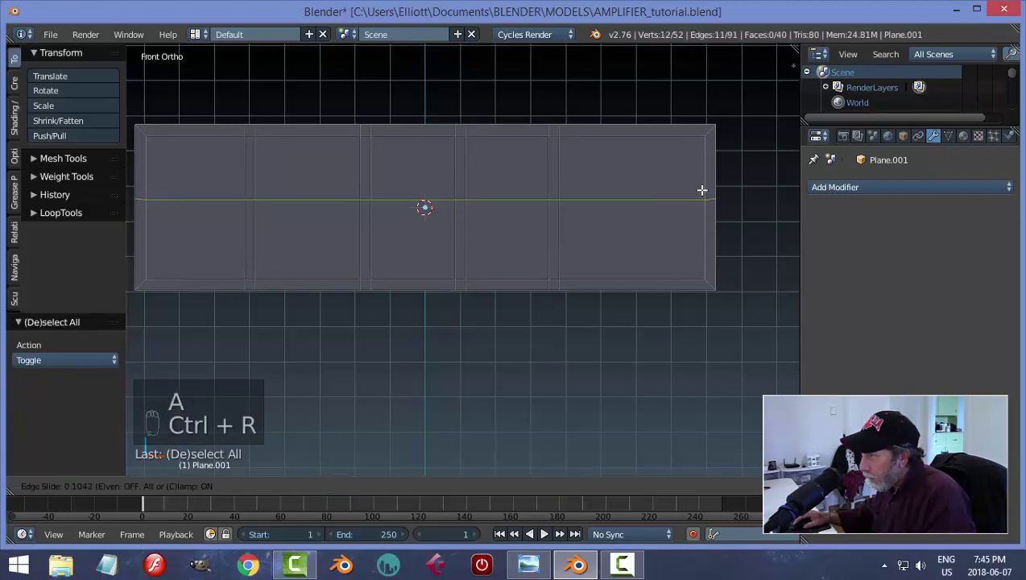
key(a)
key(ctrl+Tab)
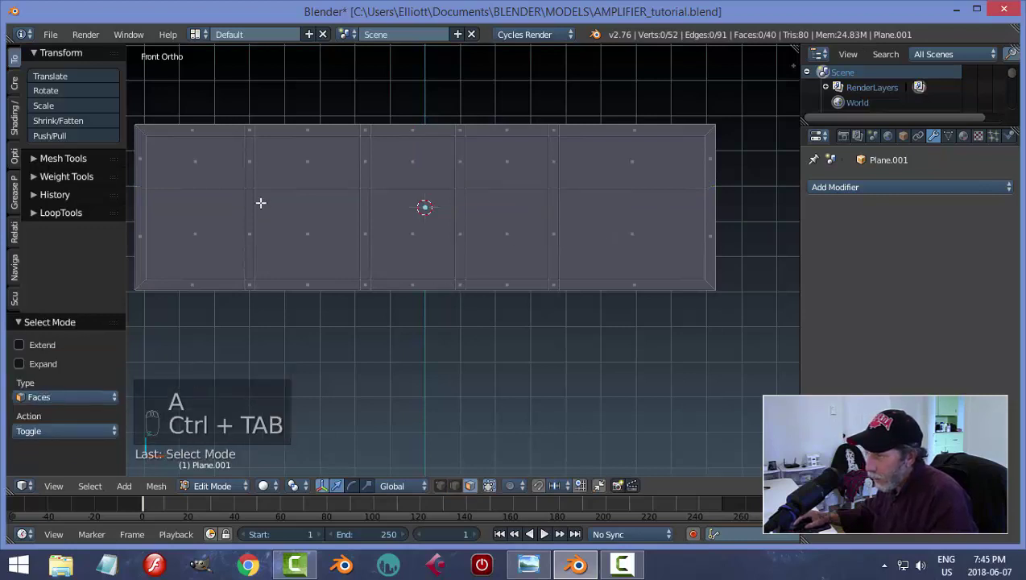
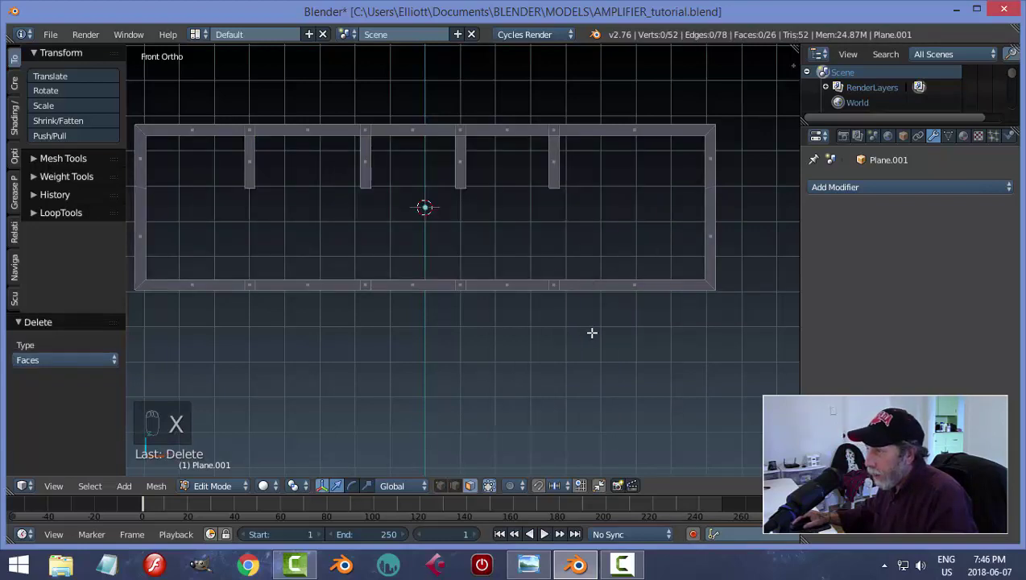
key(ctrl+Tab)
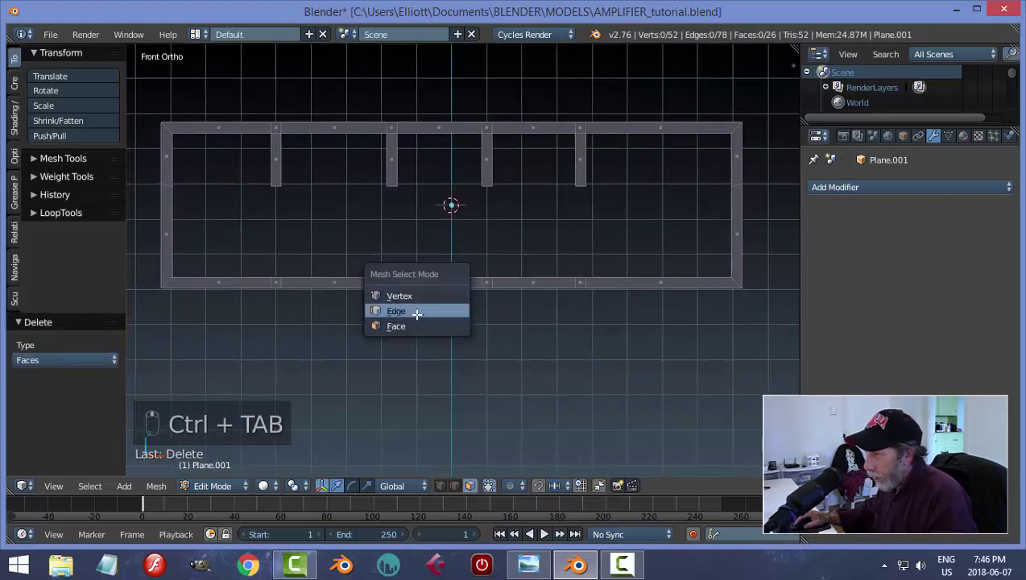
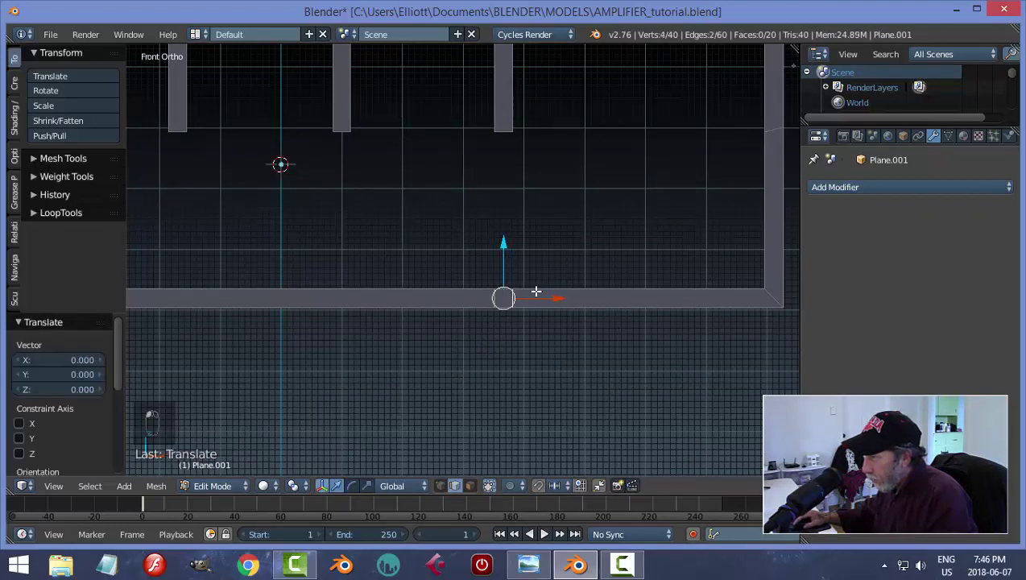
Step: Dissolve the redundant edges along the frame's sides, leaving a clean 16-face open frame, and return to Object Mode
key(x)
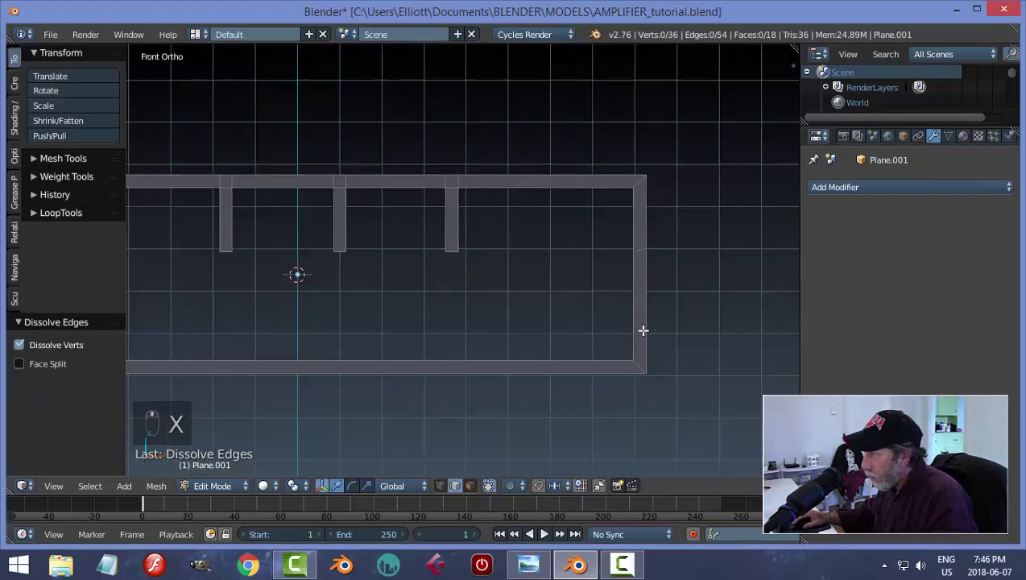
key(x)
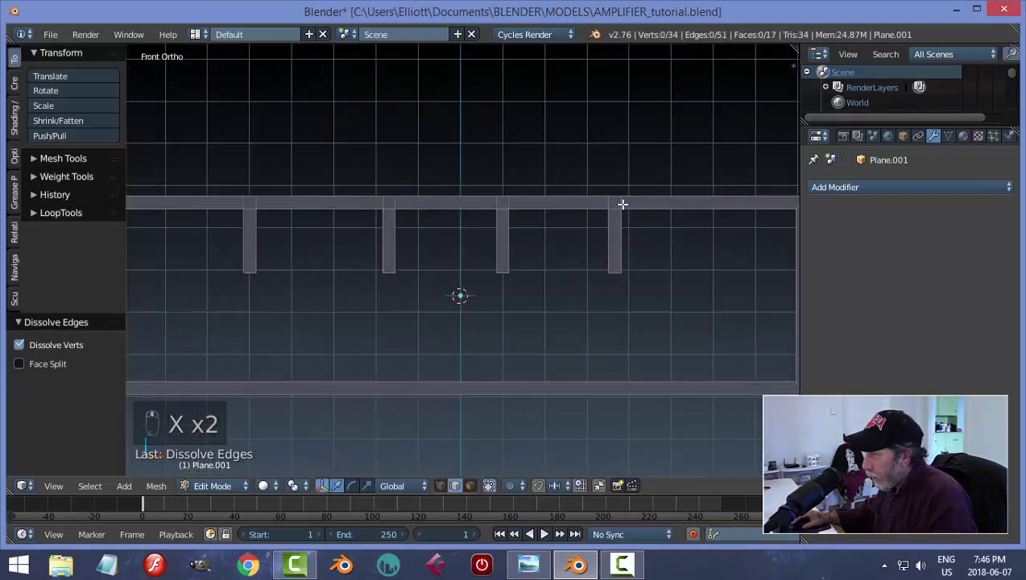
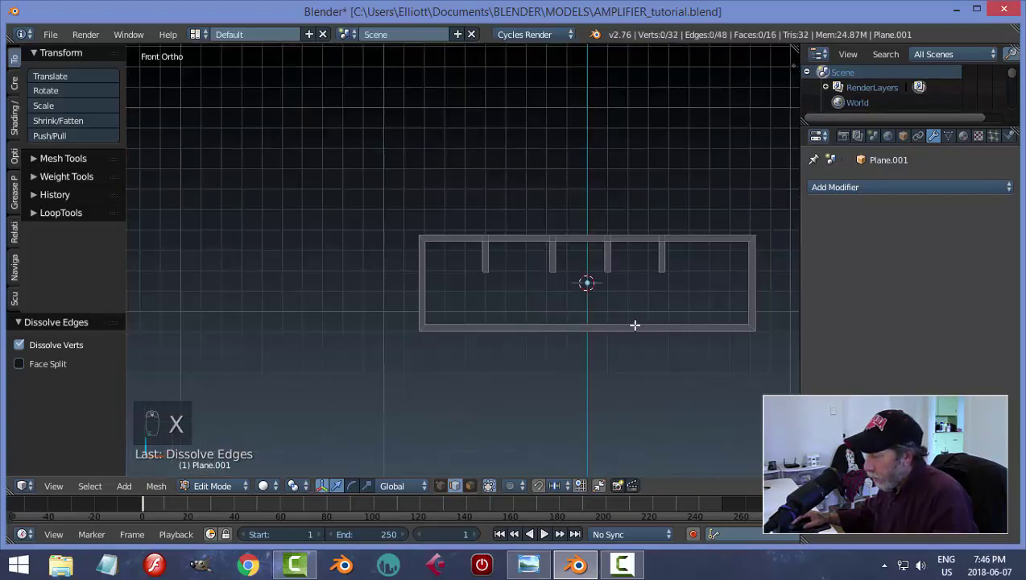
key(Tab)
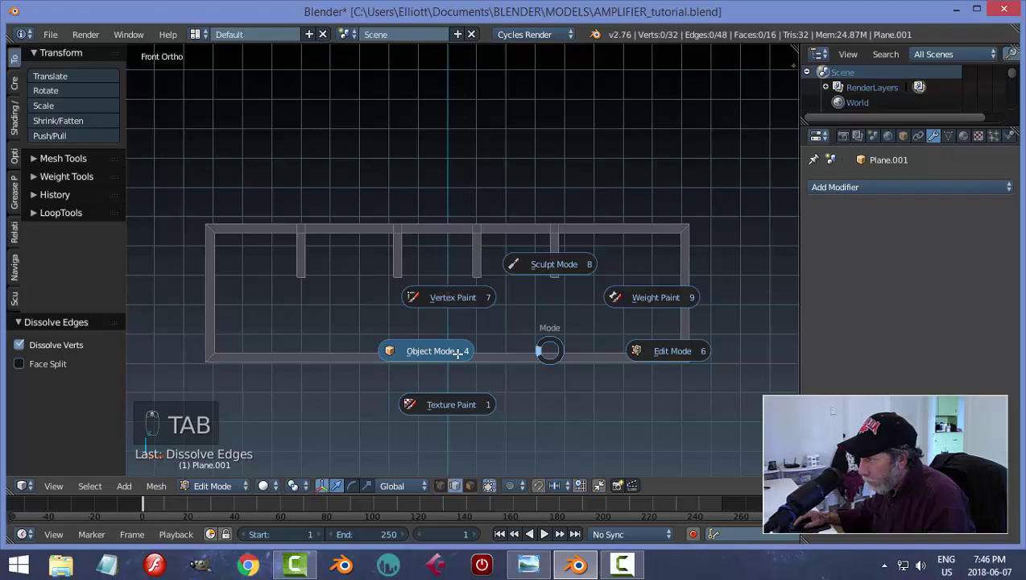
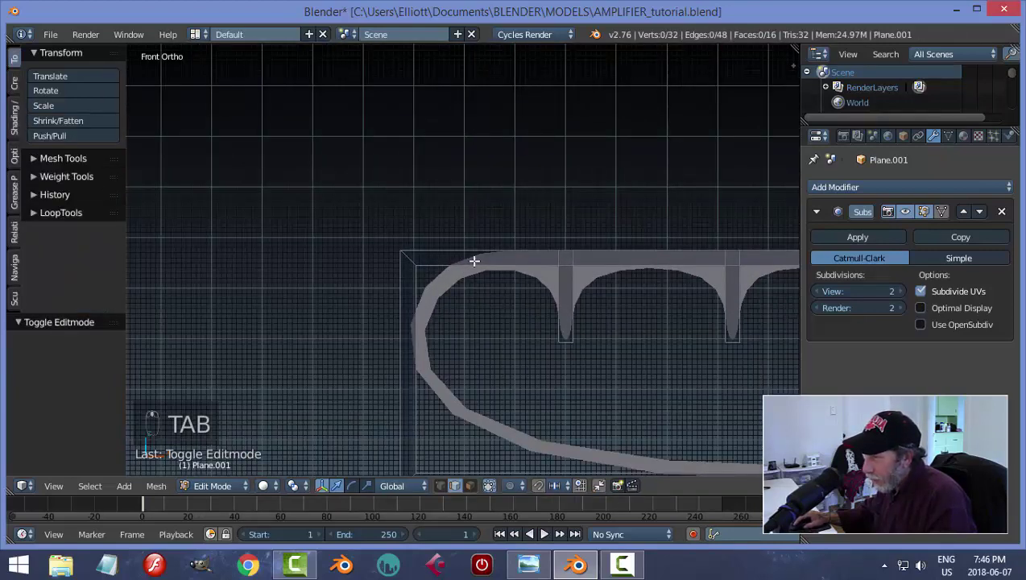
Step: Add supporting loop cuts hugging the frame's left and right corners so they stay crisp under subdivision
key(ctrl+r)
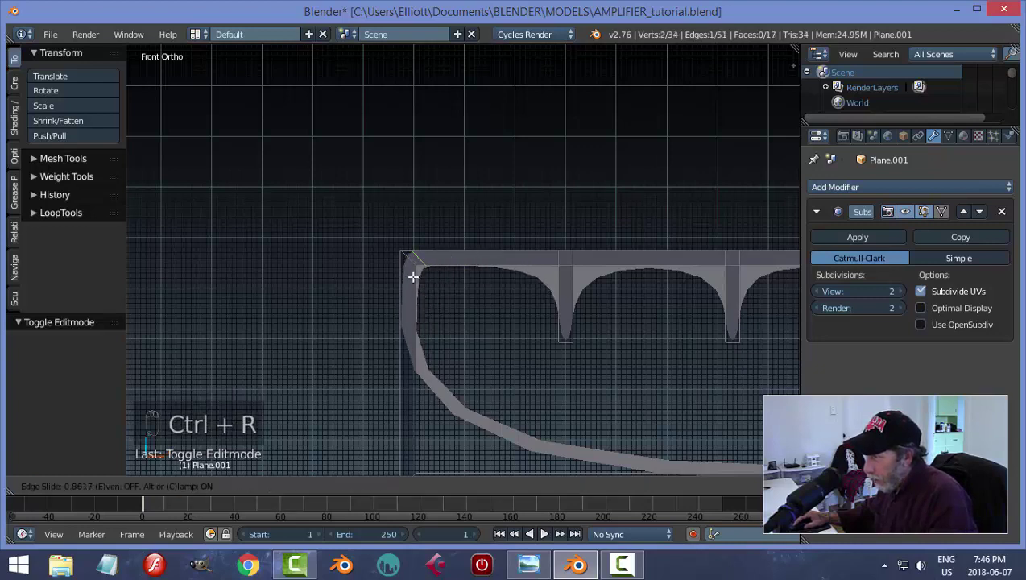
key(ctrl+r)
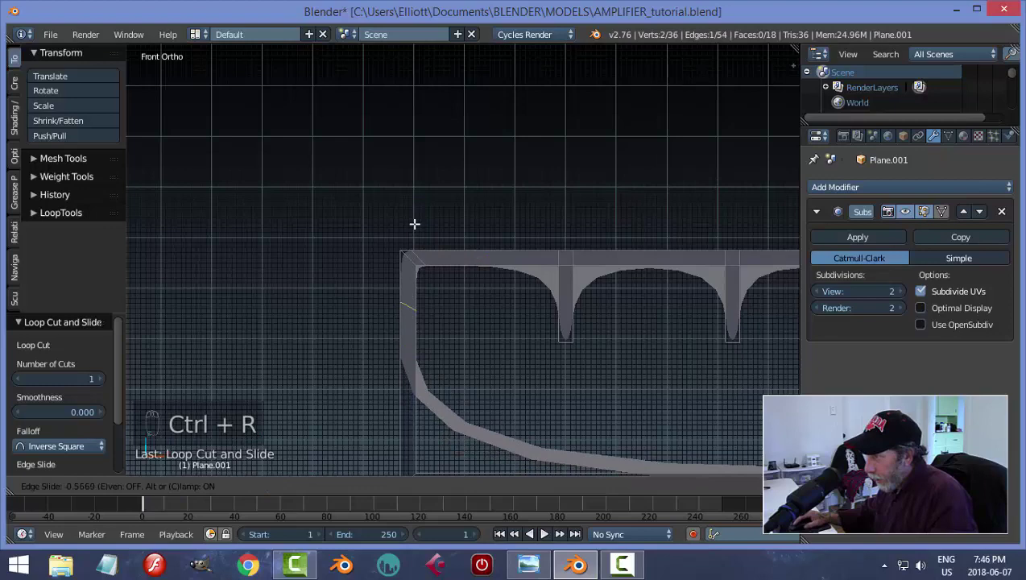
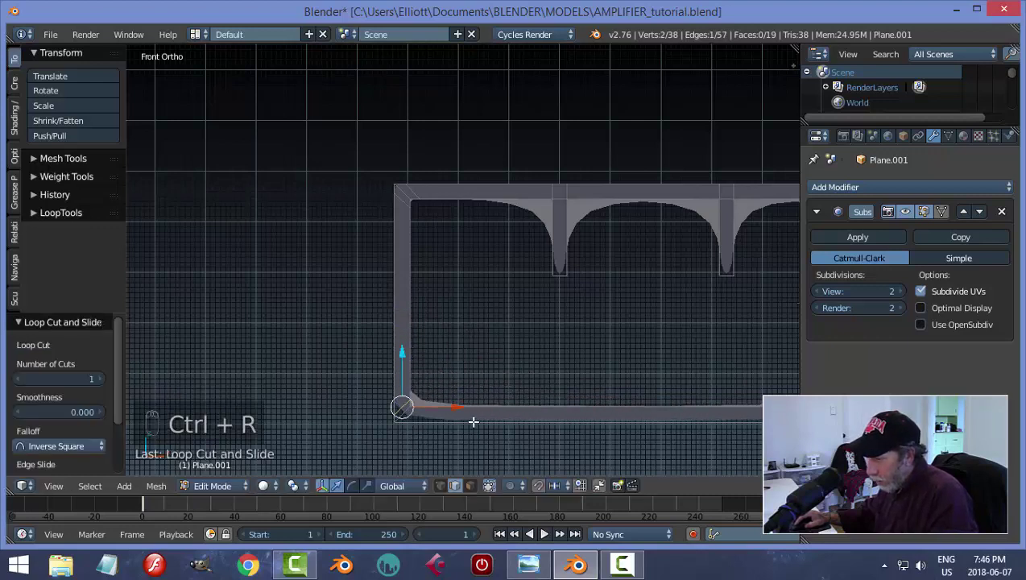
key(a)
key(ctrl+r)
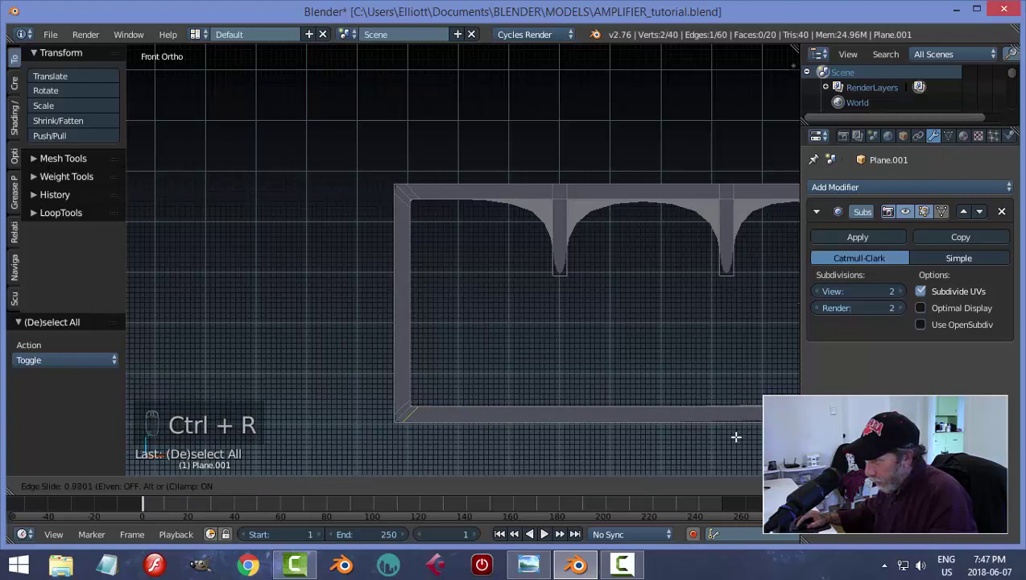
key(a)
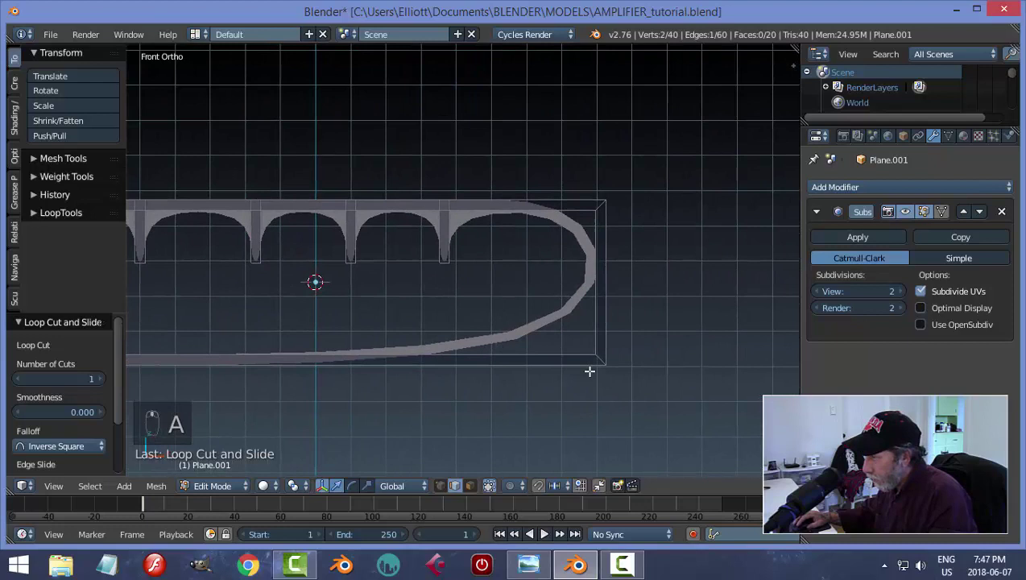
key(ctrl+r)
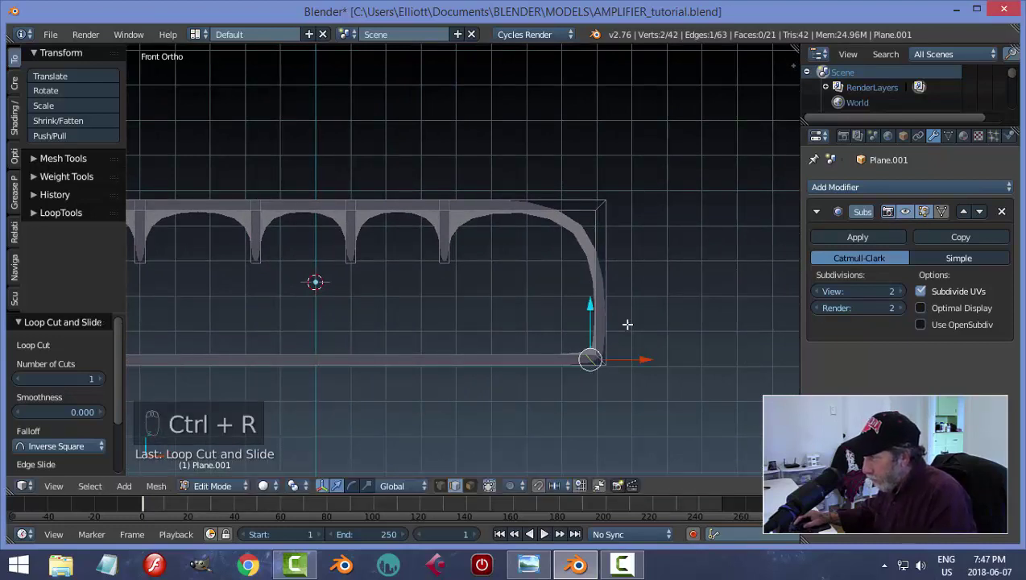
key(ctrl+r)
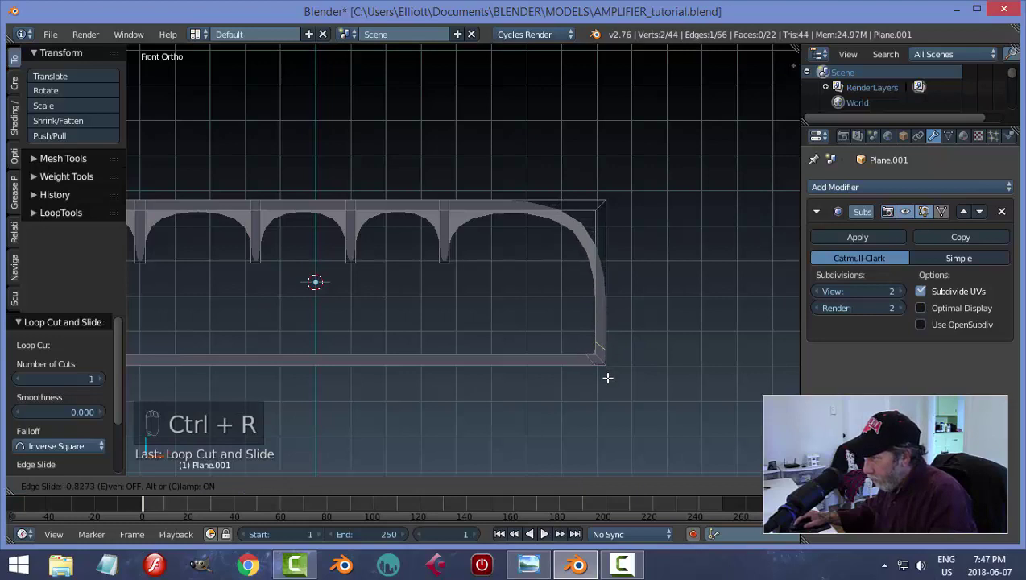
key(ctrl+r)
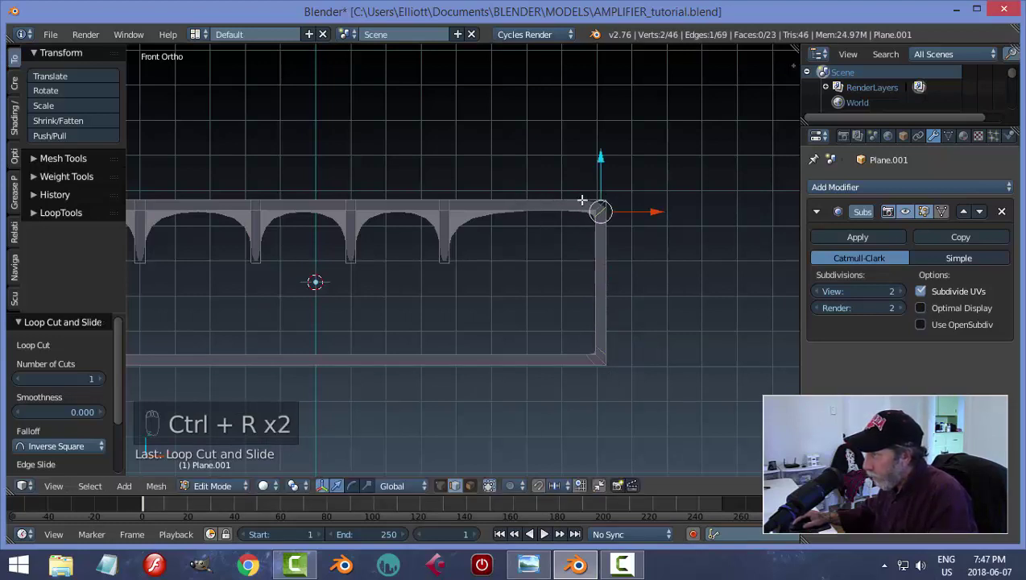
key(ctrl+r)
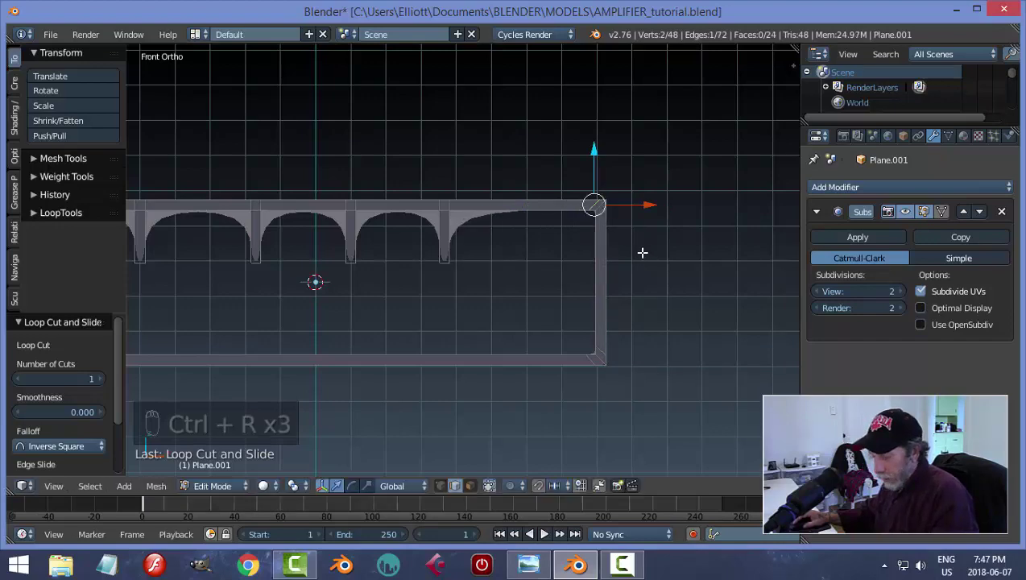
key(a)
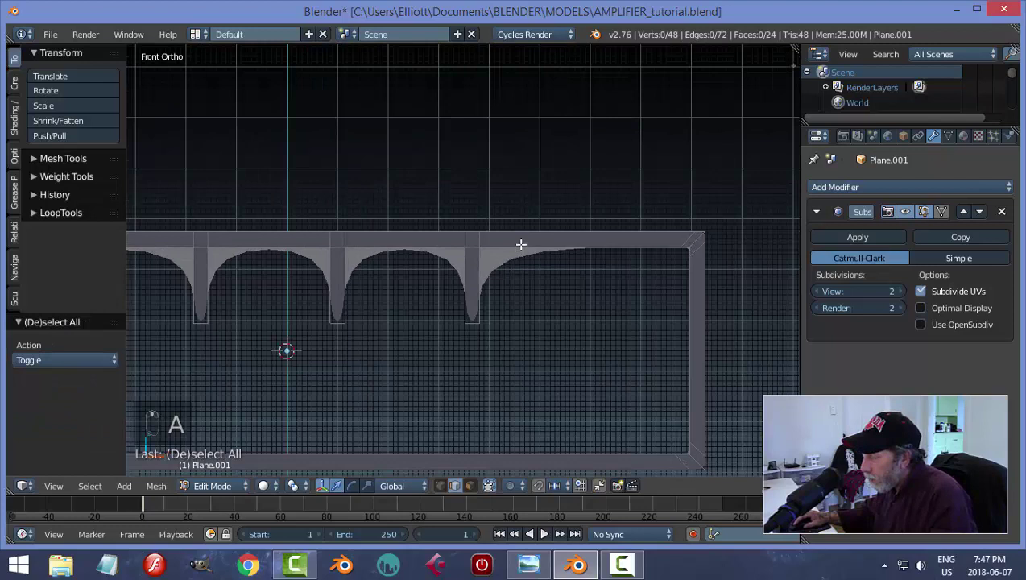
Step: Add edge loops on both sides of each divider prong's joint, then leave Edit Mode
key(ctrl+r)
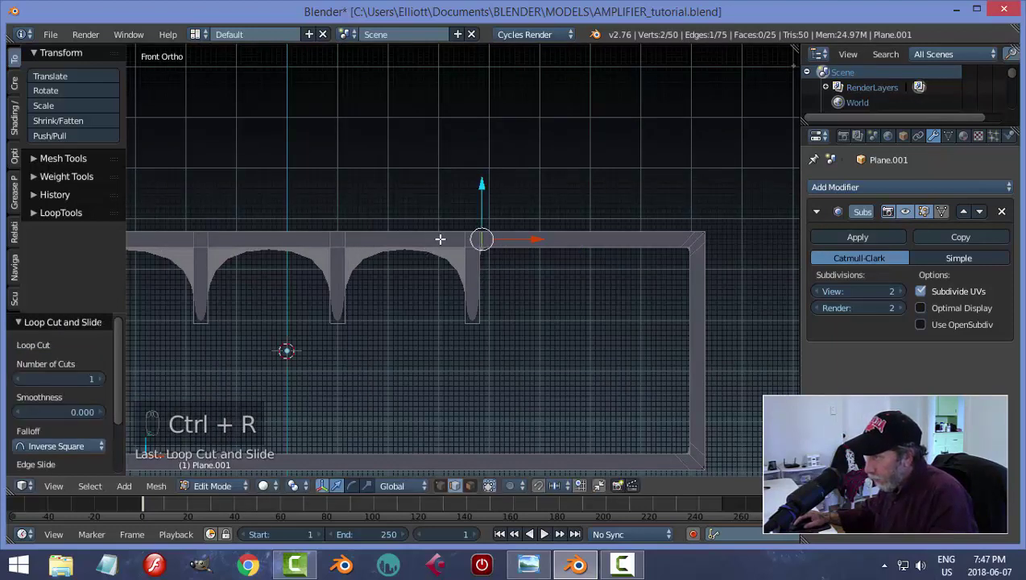
key(ctrl+r)
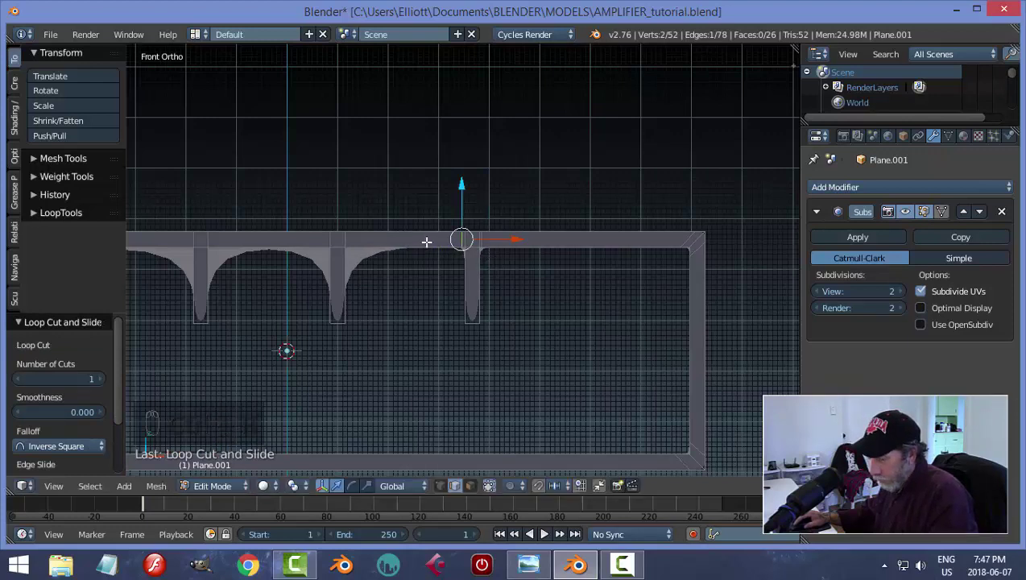
key(ctrl+r)
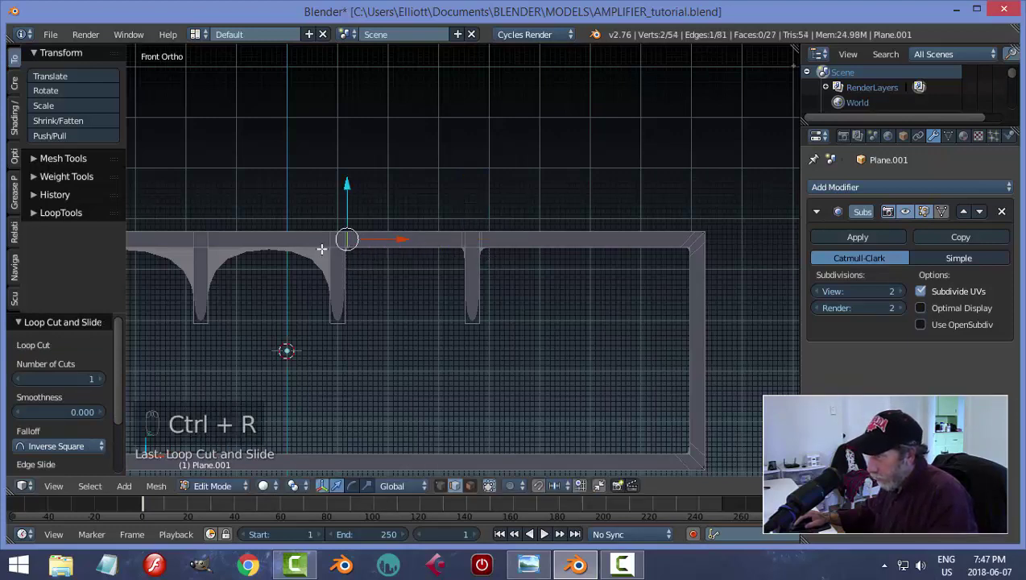
key(ctrl+r)
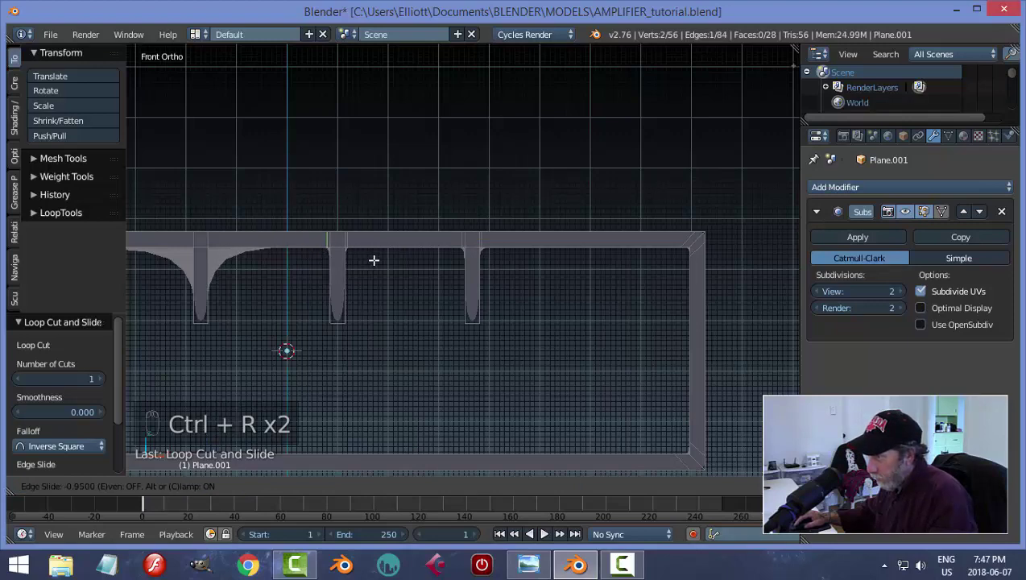
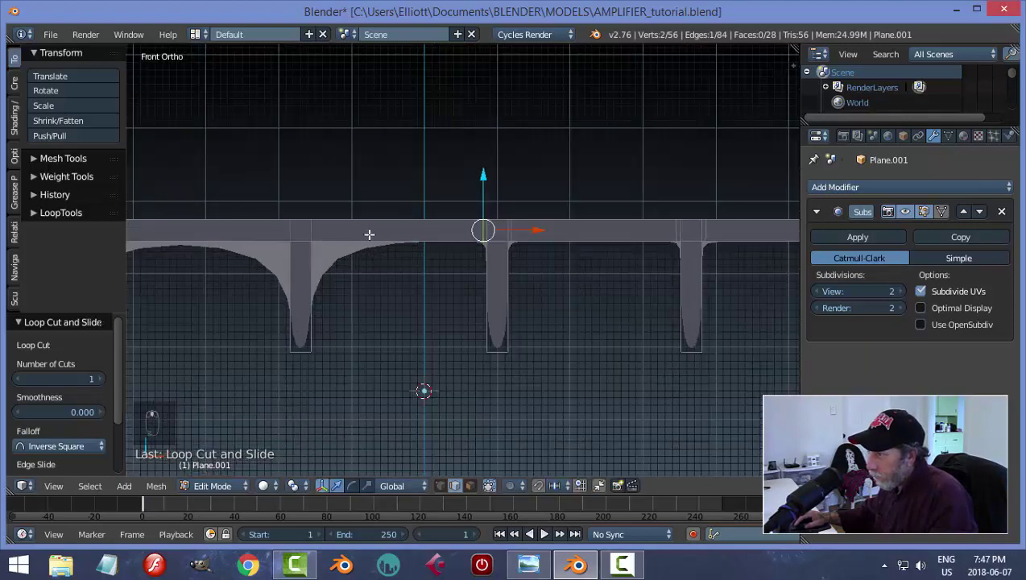
key(ctrl+r)
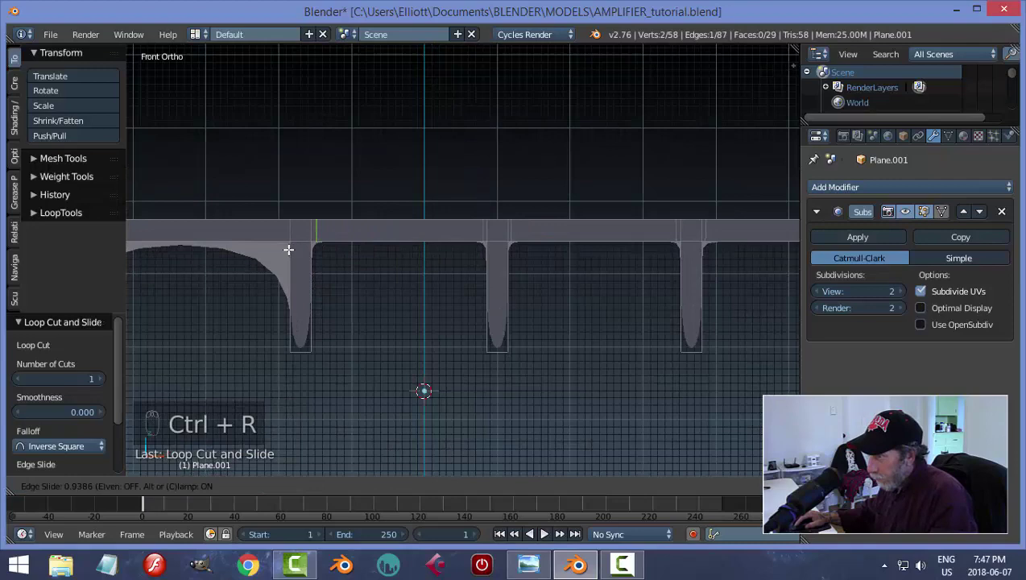
key(ctrl+r)
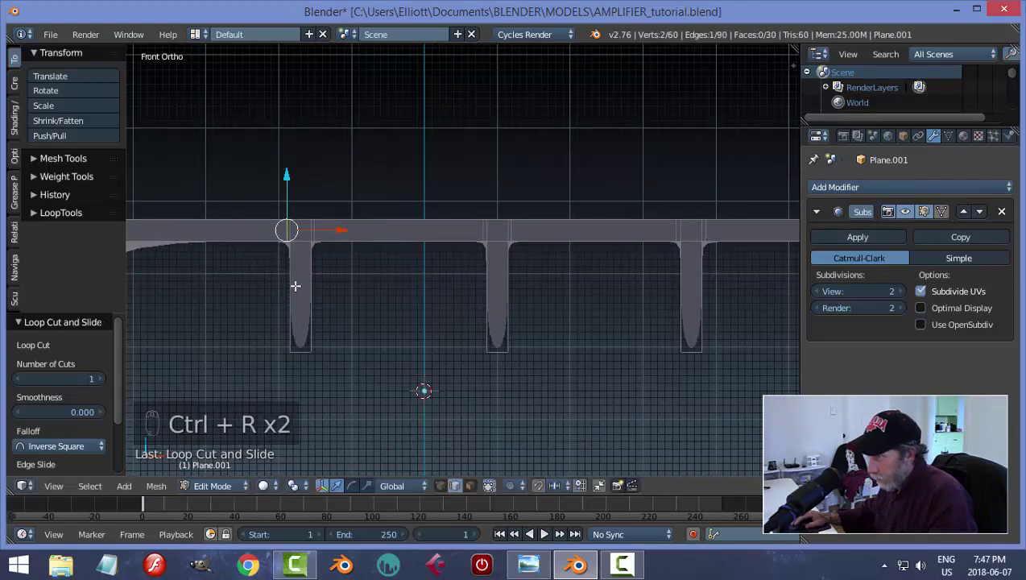
key(ctrl+r)
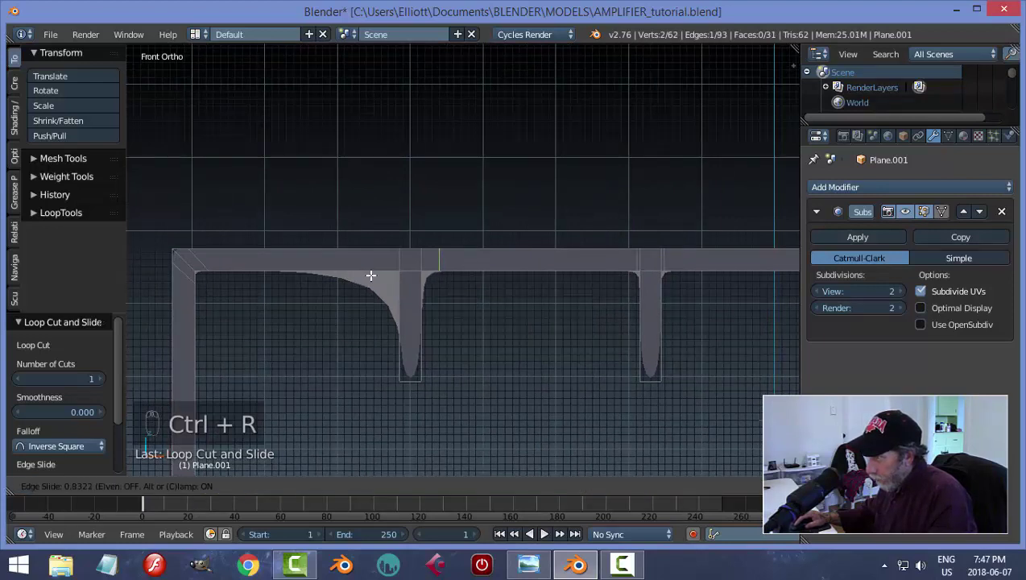
key(ctrl+r)
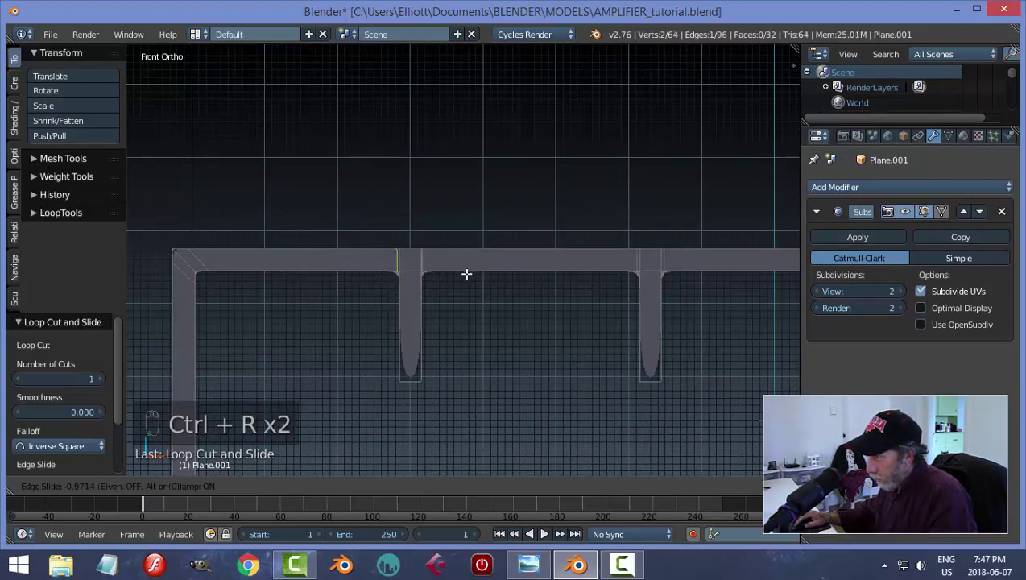
key(a)
key(Tab)
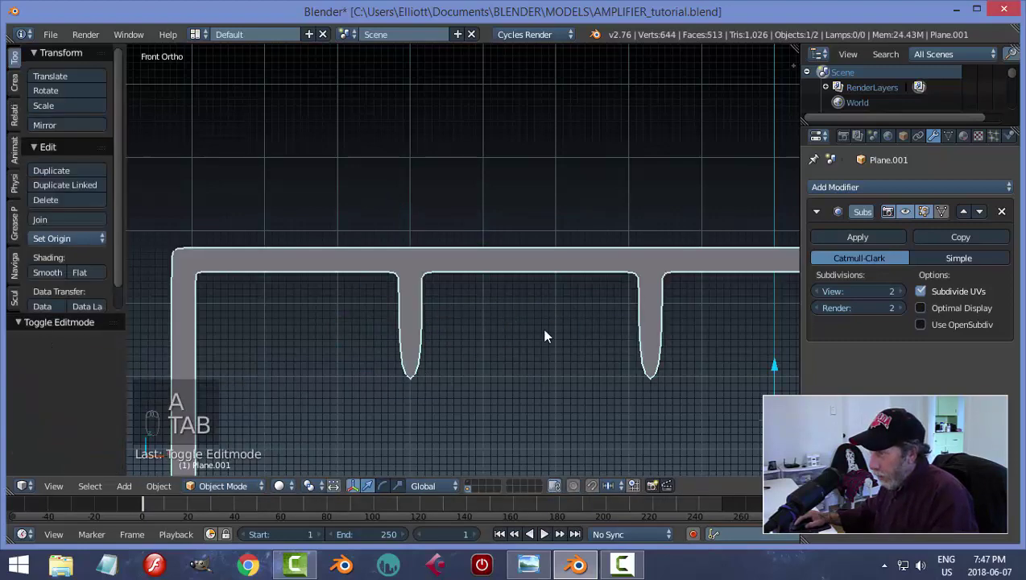
Step: Cut tight edge loops beside the remaining prongs of the frame in Edit Mode
key(Tab)
key(ctrl+r)
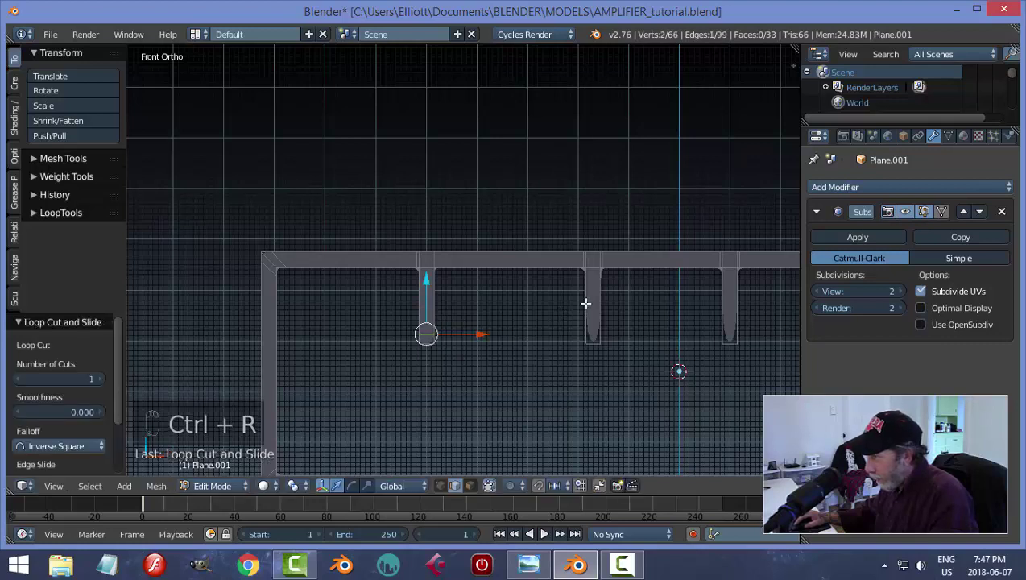
key(ctrl+r)
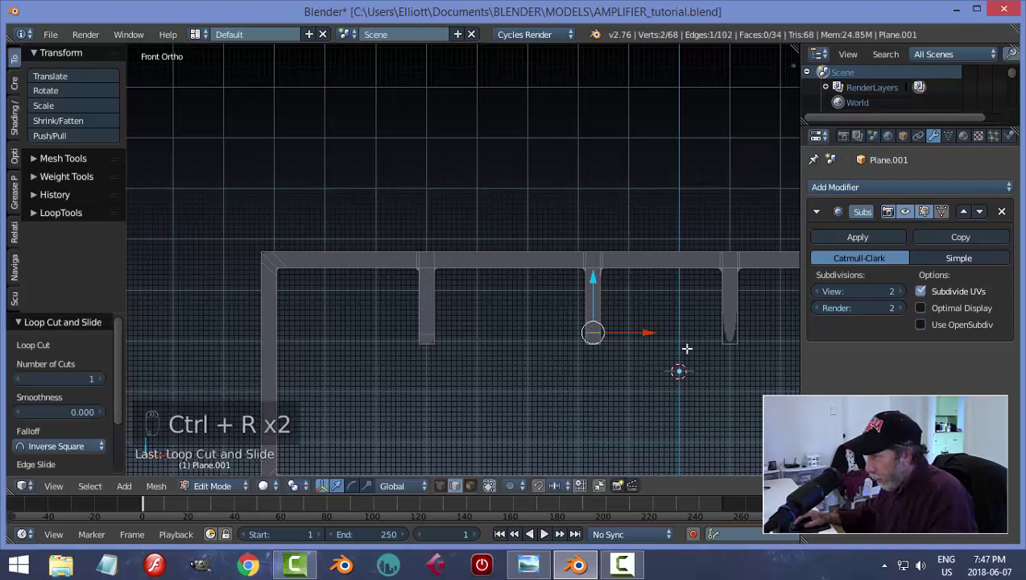
key(ctrl+r)
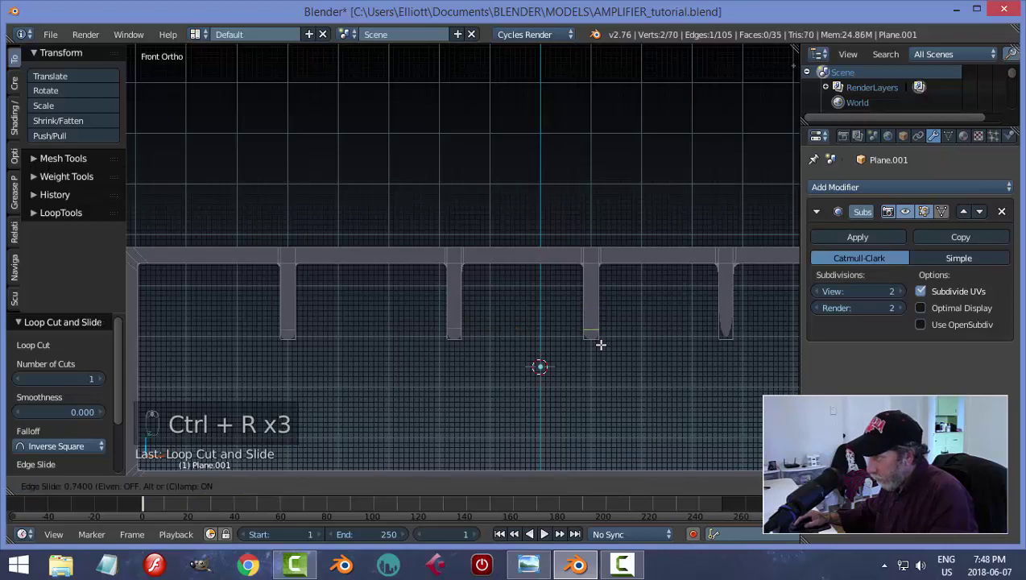
key(ctrl+r)
Step: Return the frame to Object Mode with nothing selected
key(a)
key(Tab)
key(a)
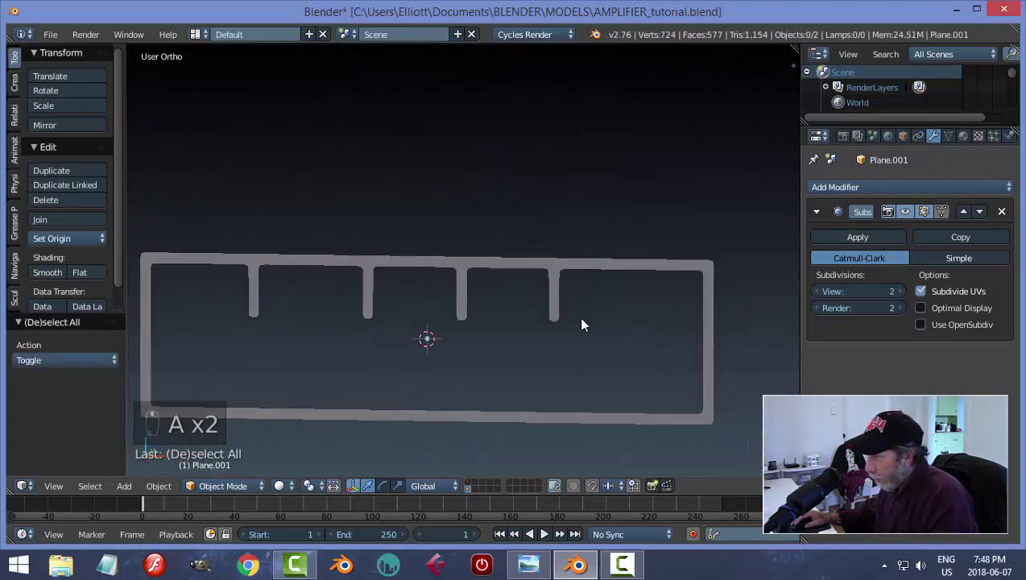
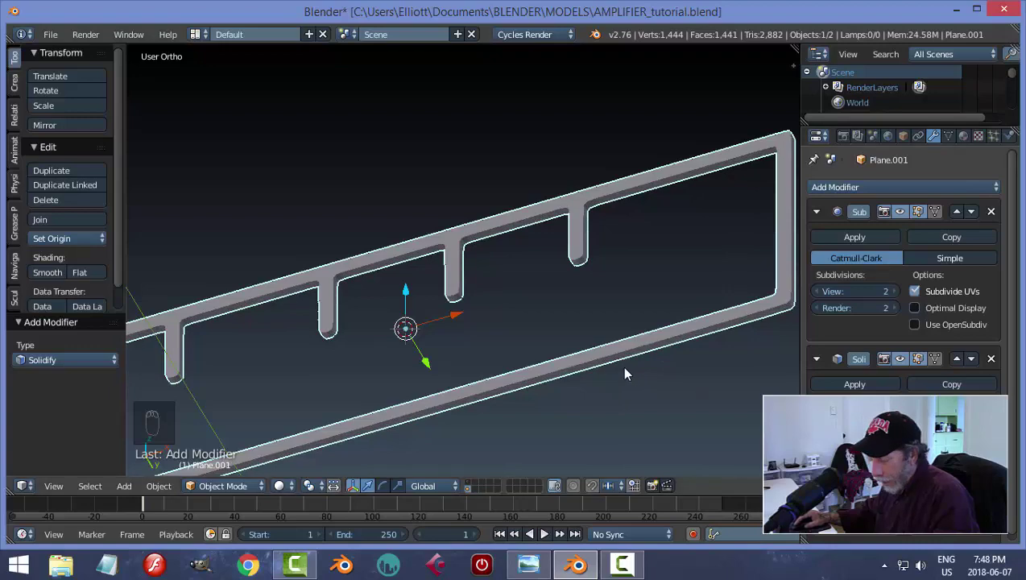
Step: Inspect the solidified, smooth-shaded frame trim from several angles with nothing selected
key(a)
middle_click(540, 311)
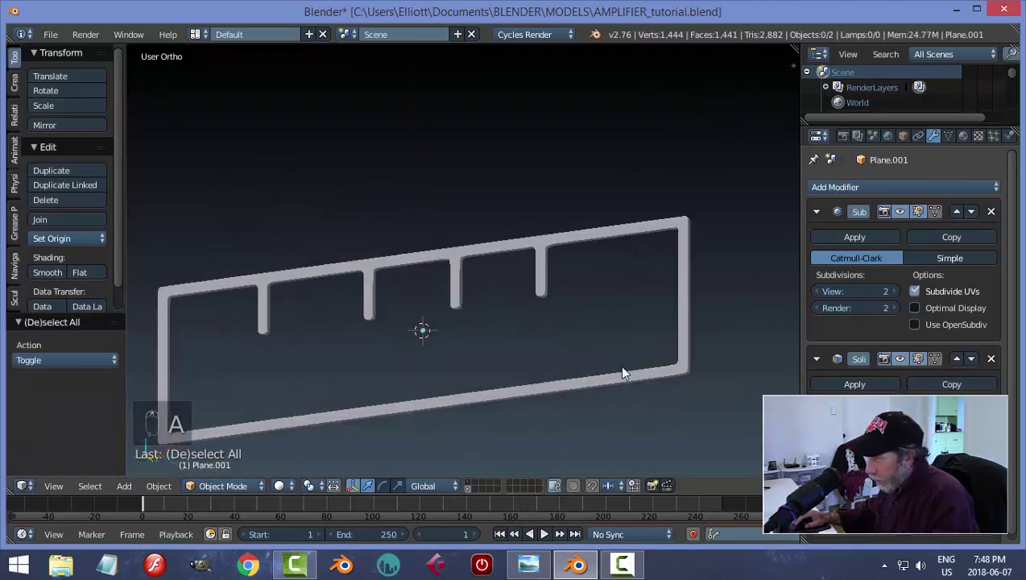
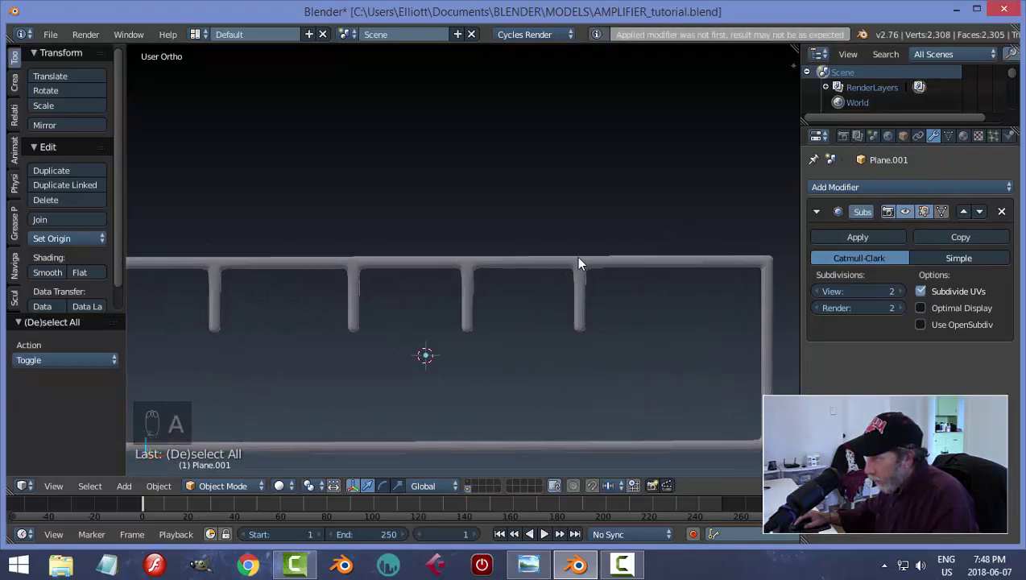
drag(614, 316, 600, 321)
key(a)
drag(600, 322, 395, 378)
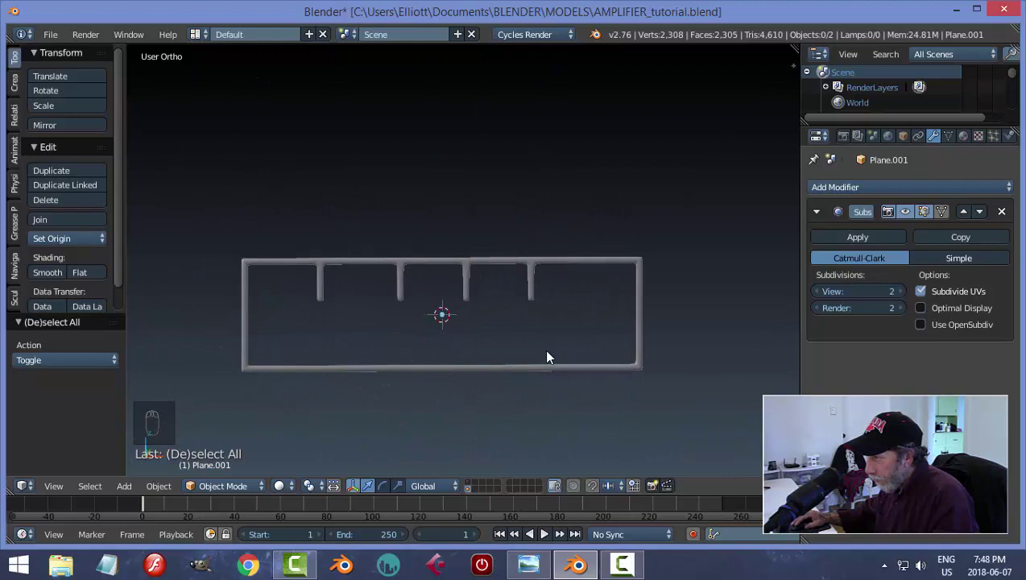
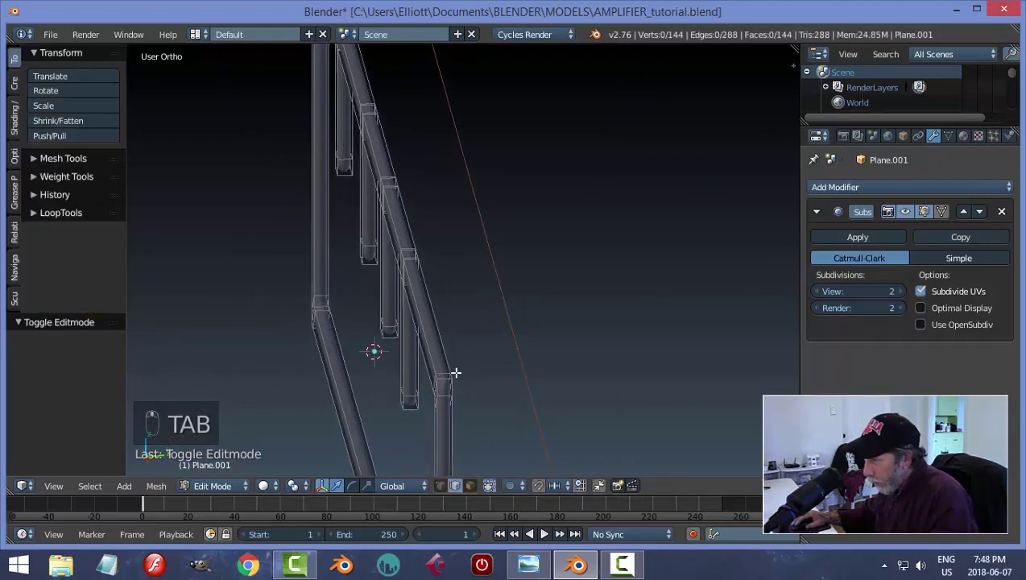
Step: Add edge loops along the thickened frame, slide them toward the edges, and leave Edit Mode
key(ctrl+r)
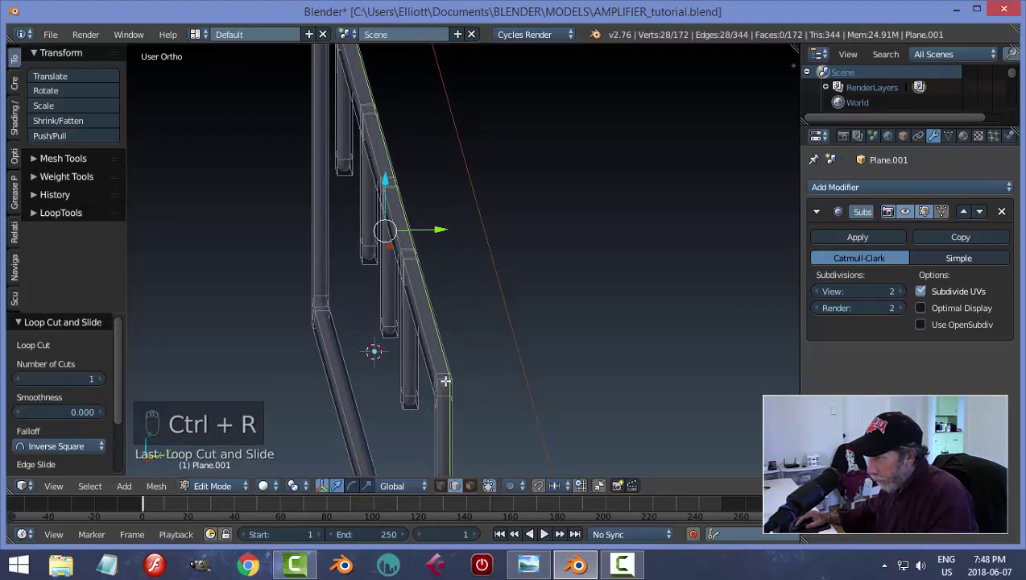
key(ctrl+r)
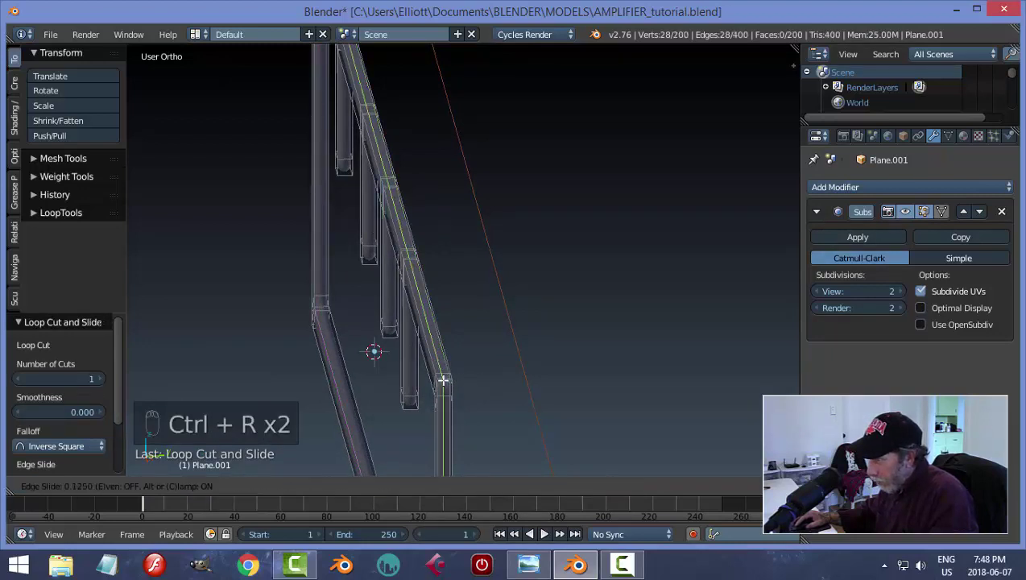
key(a)
key(Tab)
drag(547, 346, 541, 358)
key(a)
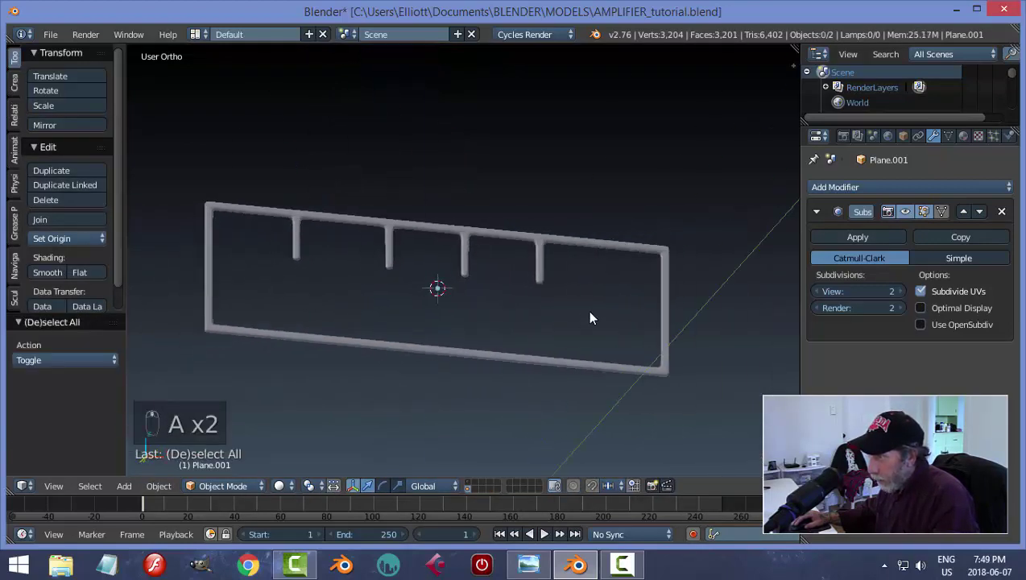
Step: Save the amplifier file and view the frame straight from the front
key(ctrl+s)
key(KP_1)
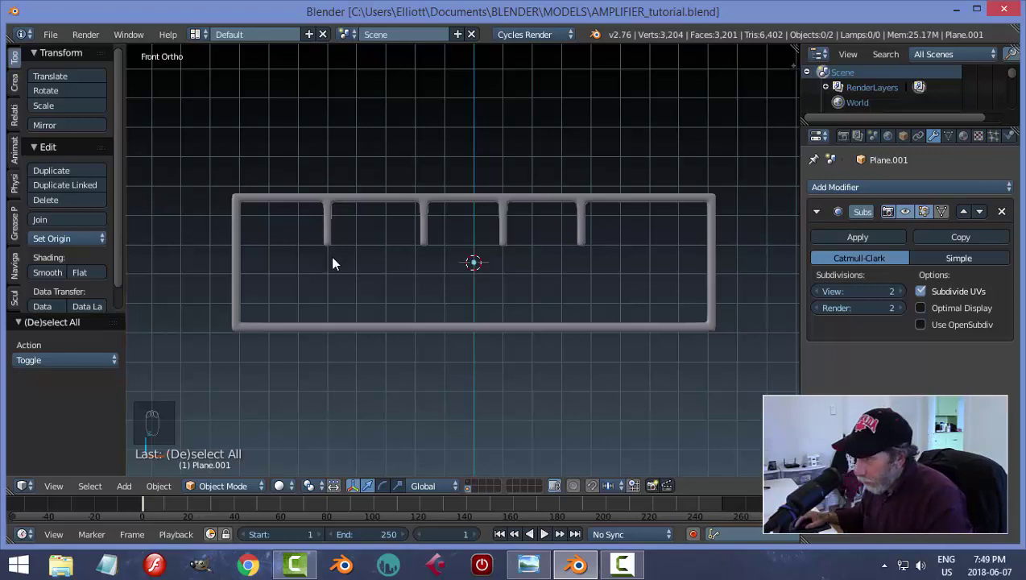
Step: Add a circle, rotate it 90° on X, shrink it small and move it under the first prong
key(shift+a)
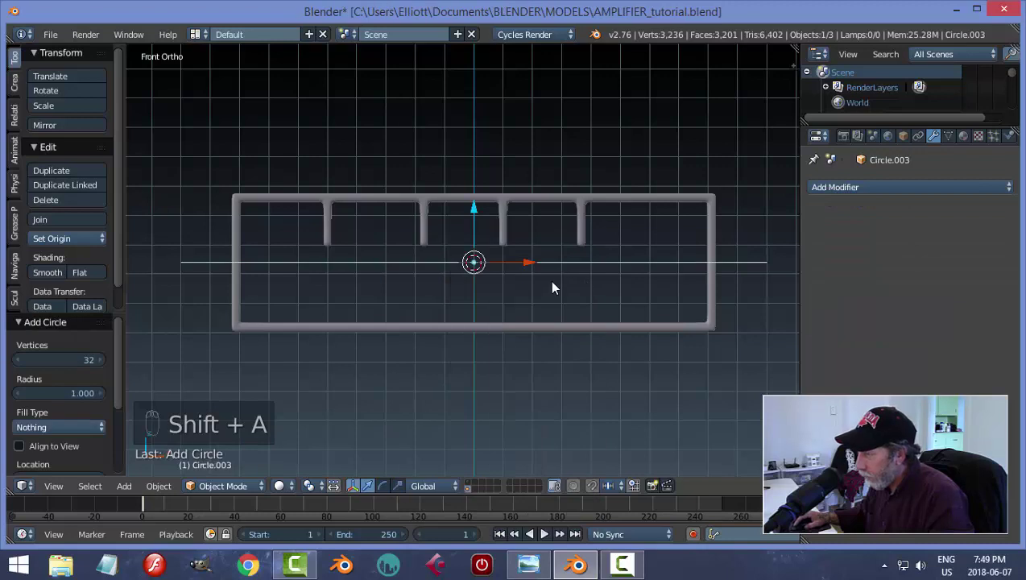
key(r)
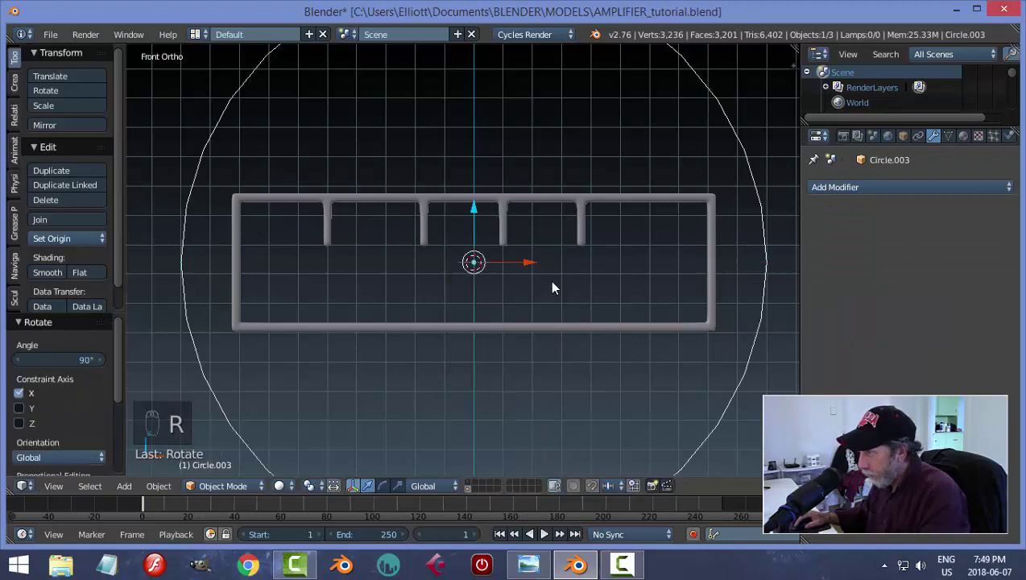
key(s)
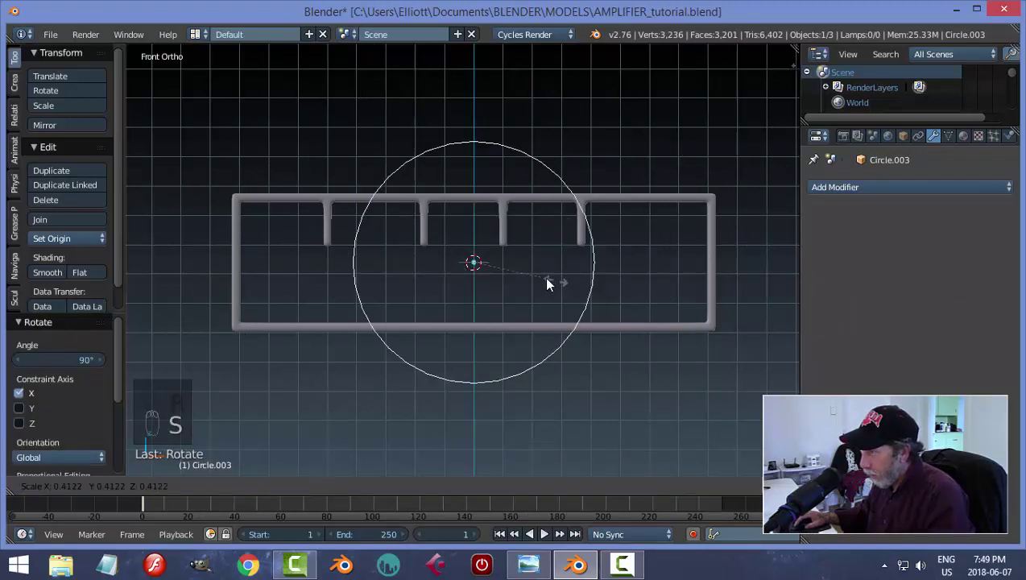
drag(532, 269, 387, 278)
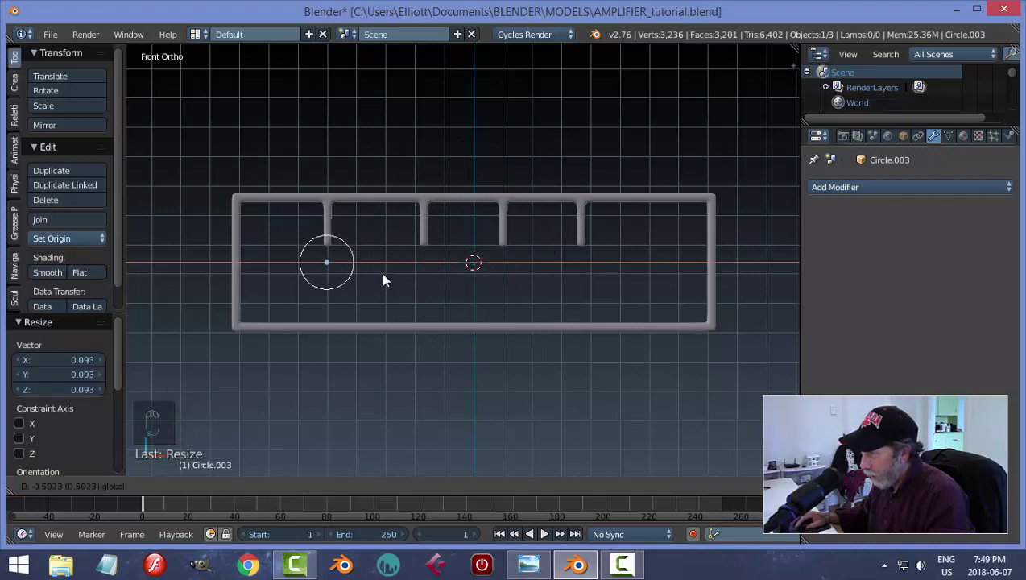
drag(332, 213, 333, 205)
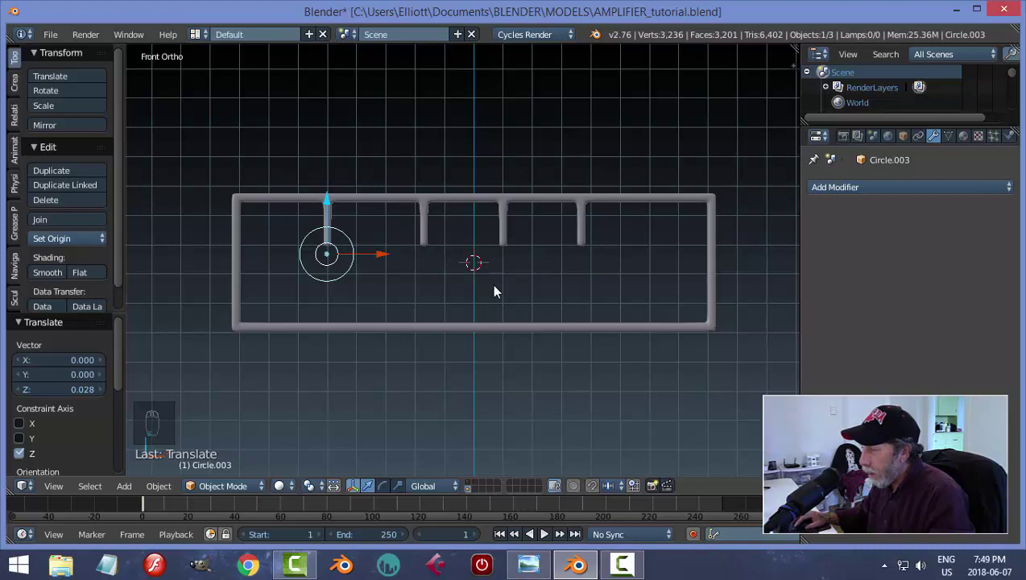
Step: Apply the circle's rotation and scale, check its transform values, and enter Edit Mode
key(ctrl+a)
key(n)
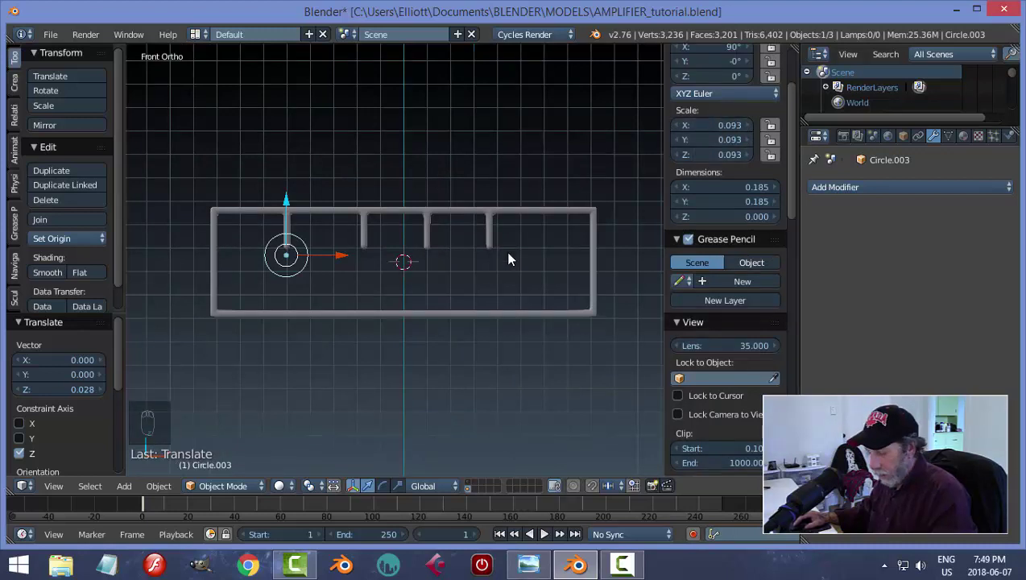
key(ctrl+a)
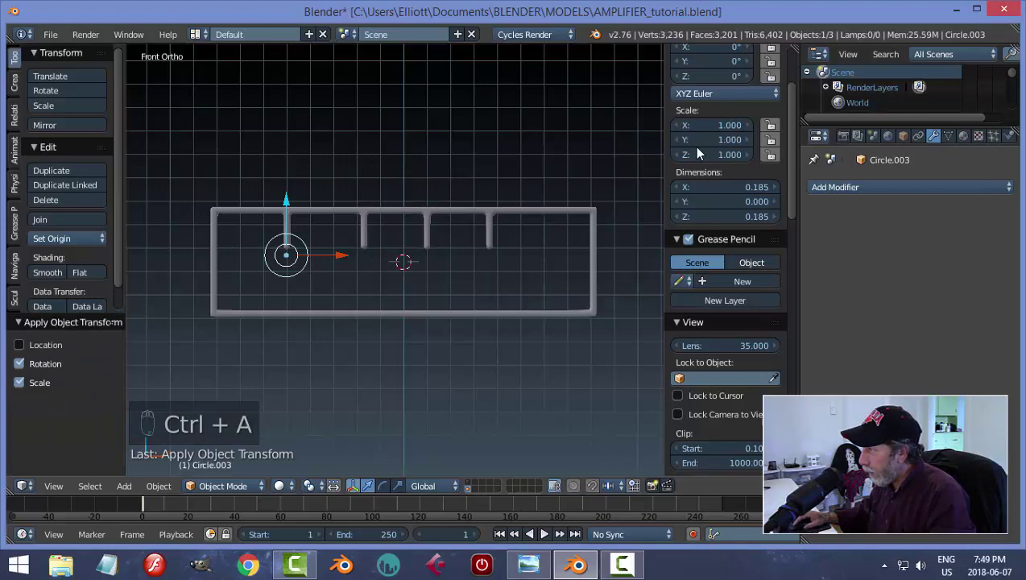
key(n)
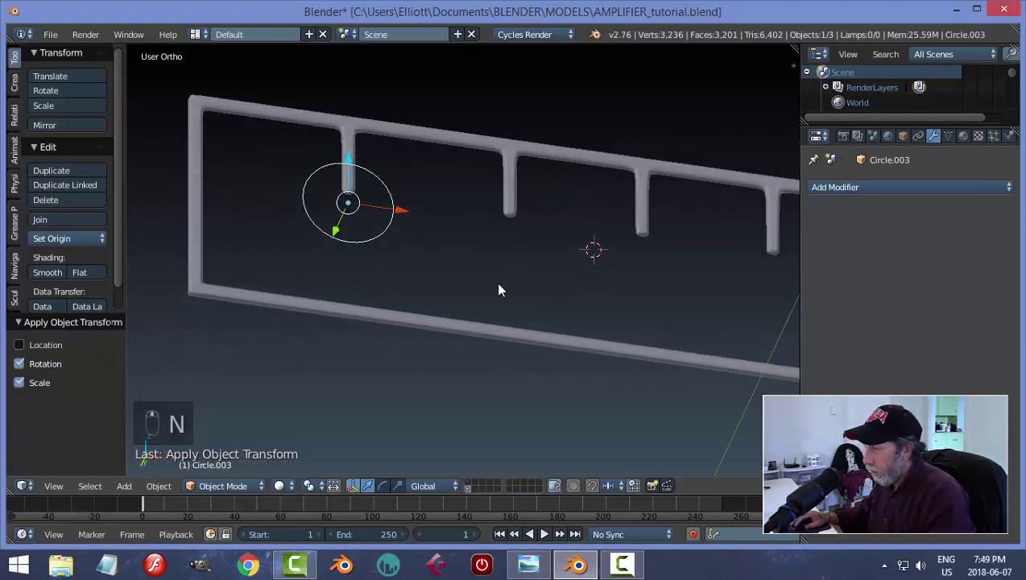
key(Tab)
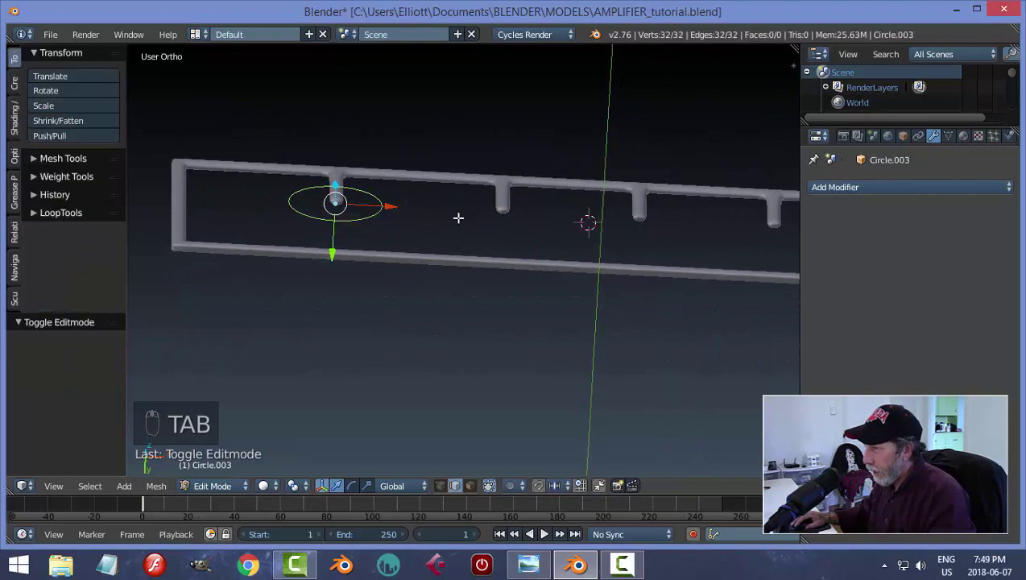
Step: Fill and extrude the circle into a flared base with a narrower cylinder, normals recalculated outward
key(a)
key(a)
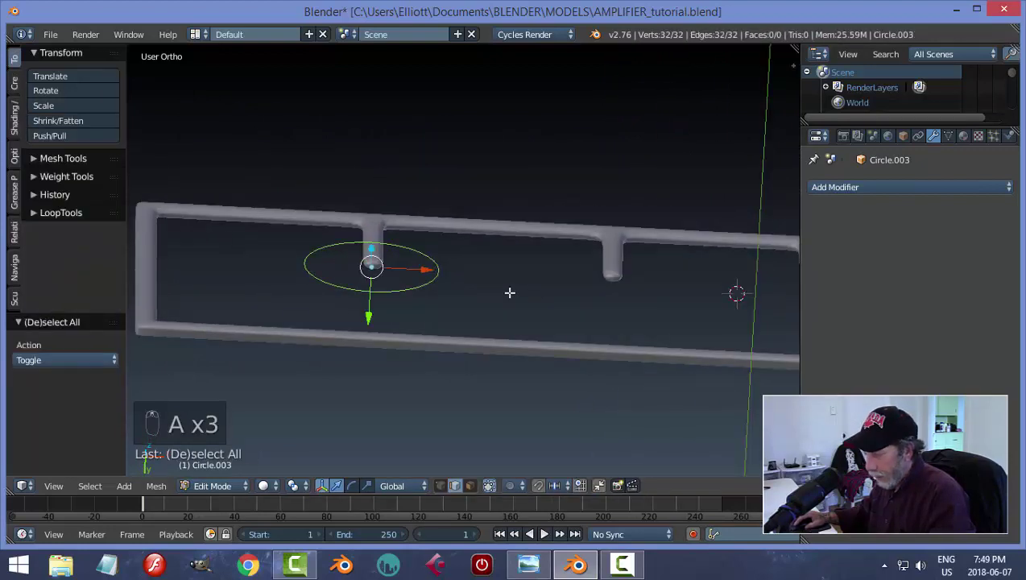
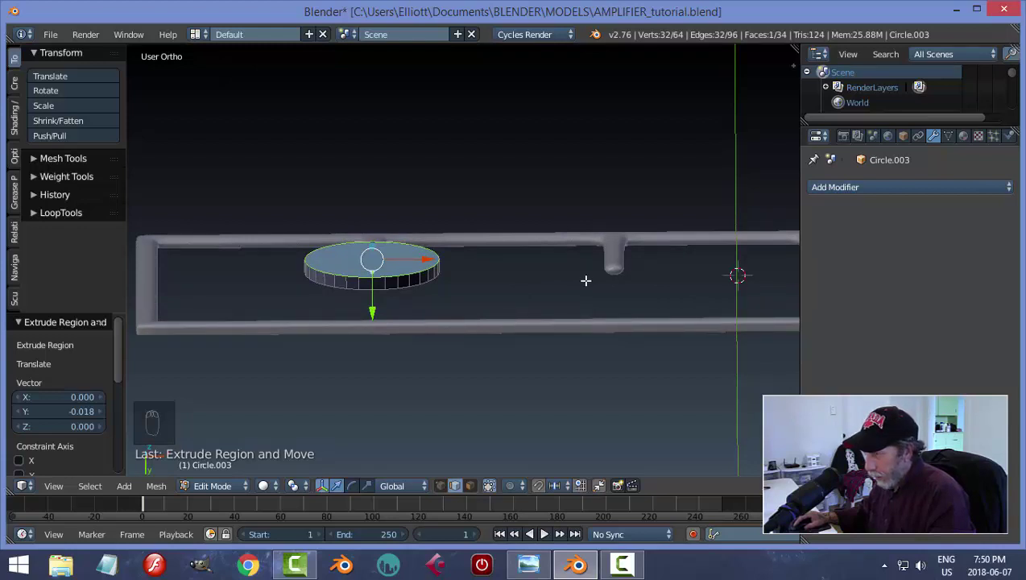
key(s)
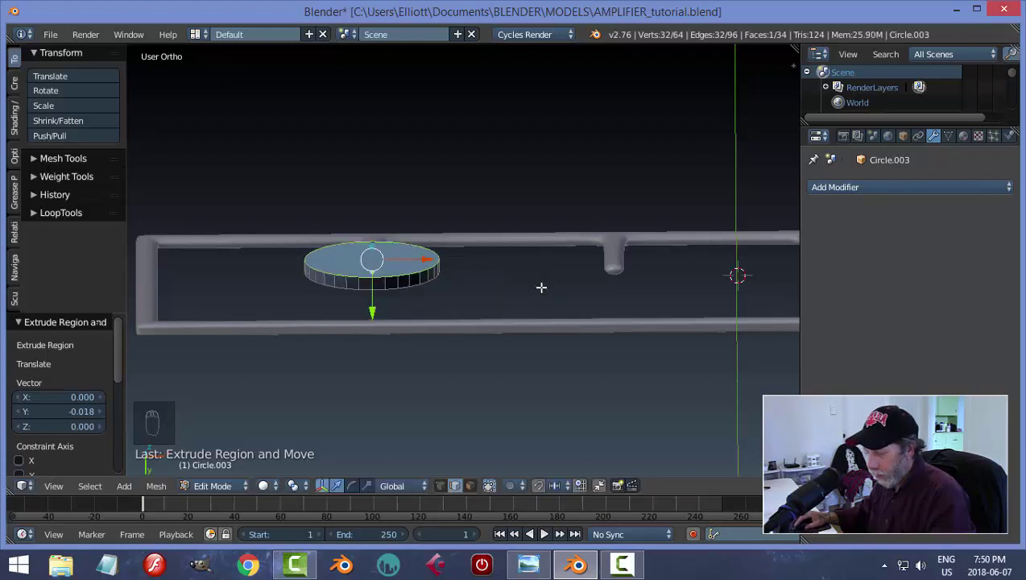
key(e)
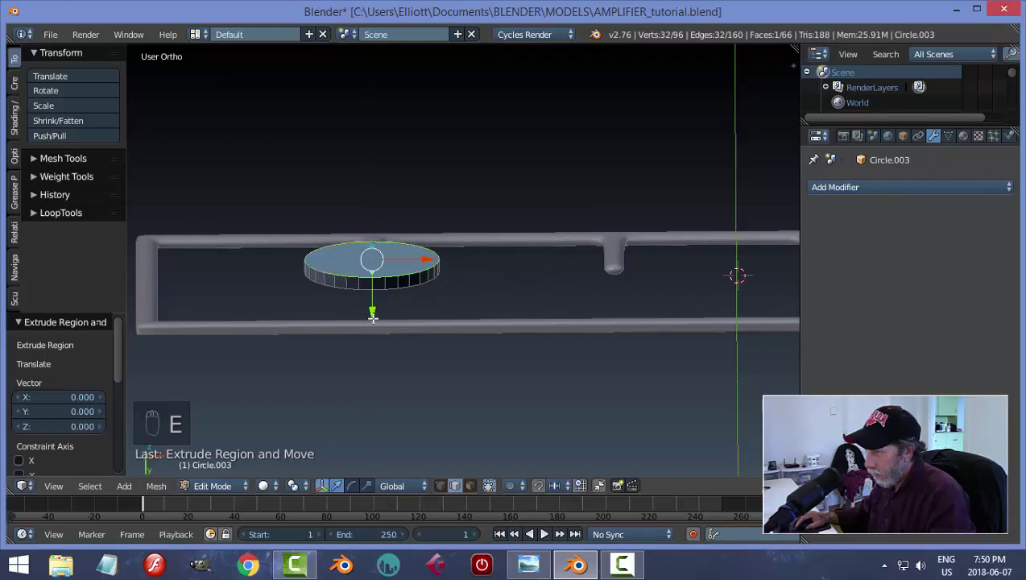
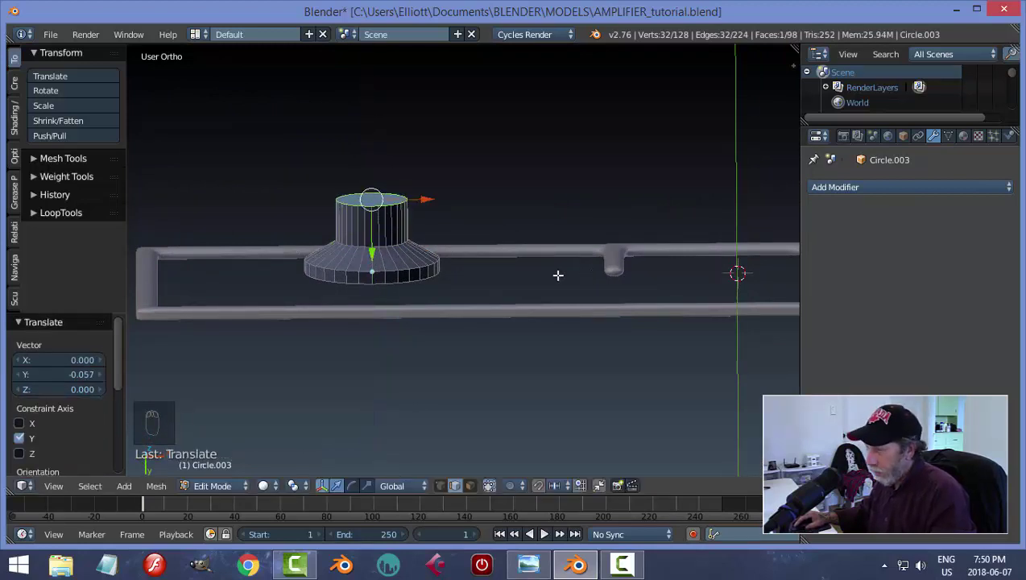
key(a)
key(a)
key(ctrl+n)
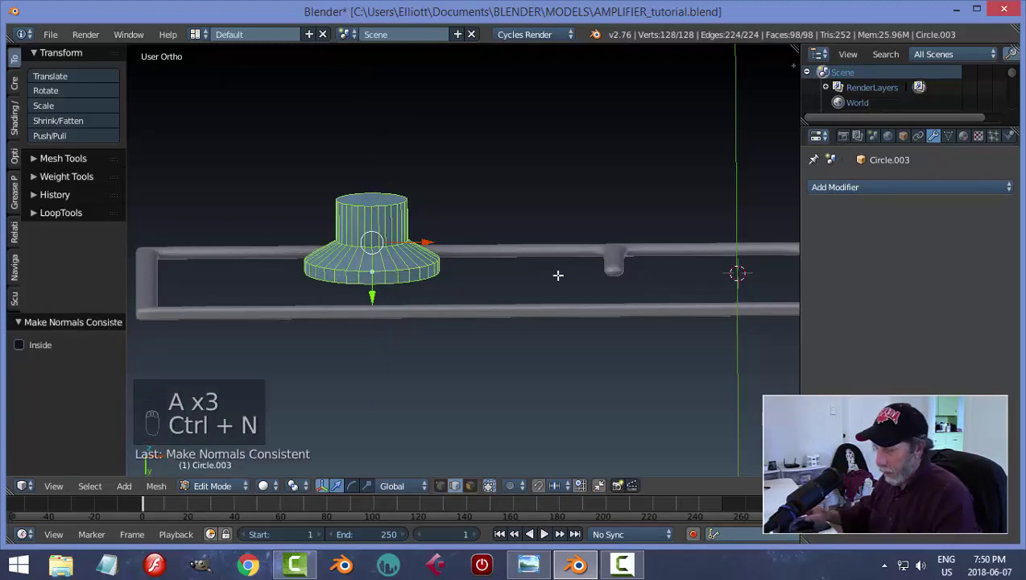
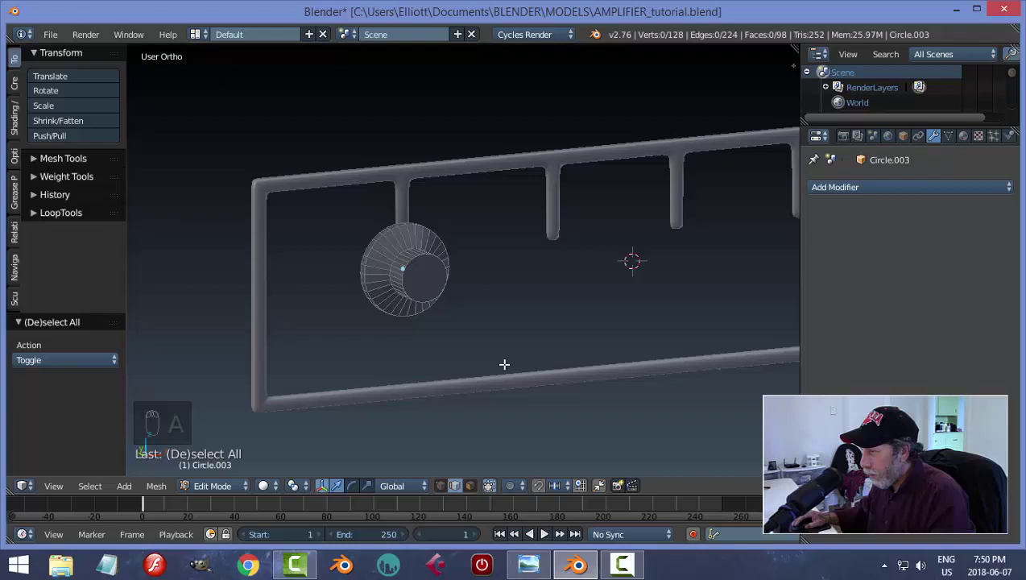
Step: Inset the knob's top face and sink a scaled-down recess into it, then switch to edge select
key(ctrl+Tab)
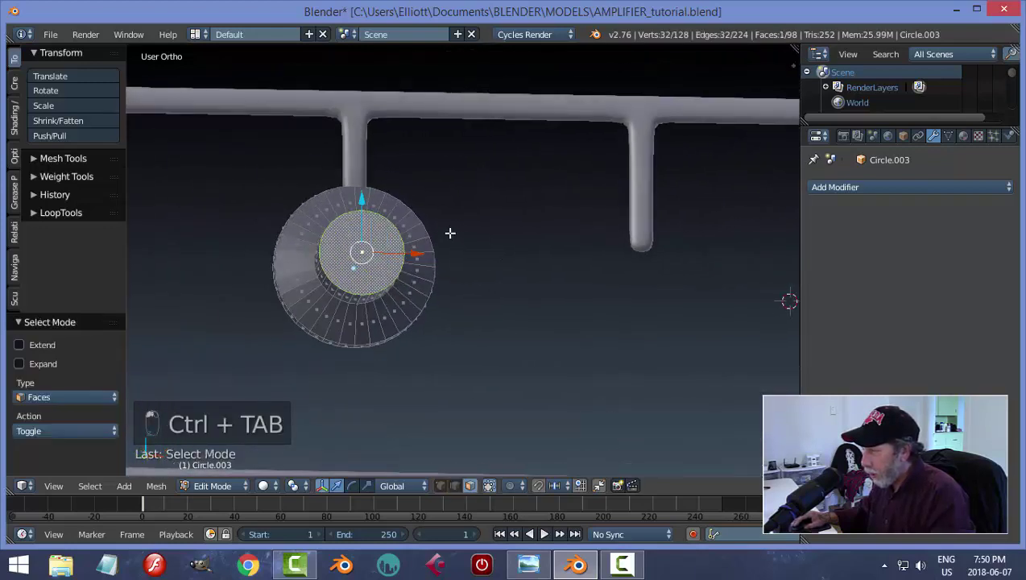
key(i)
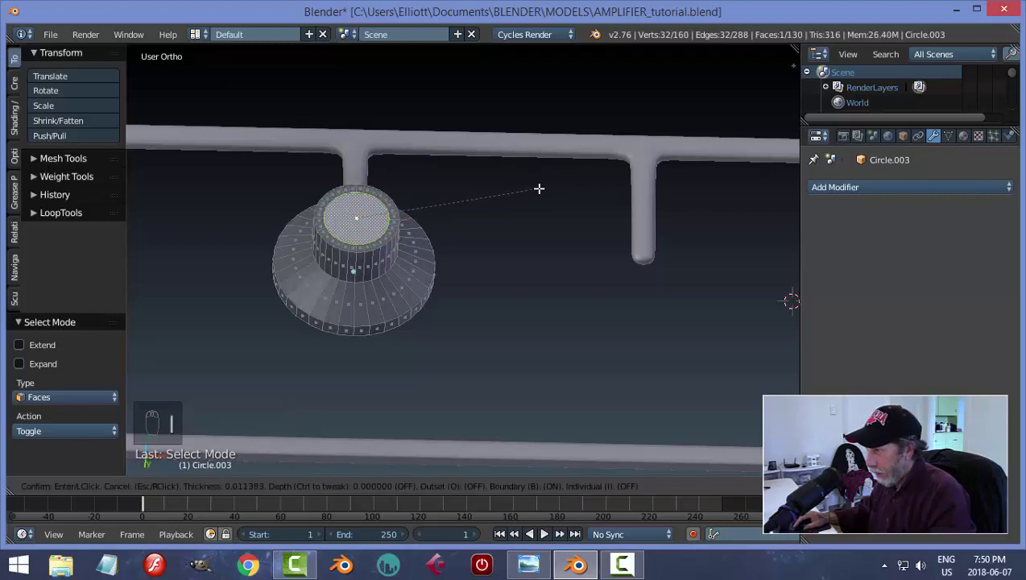
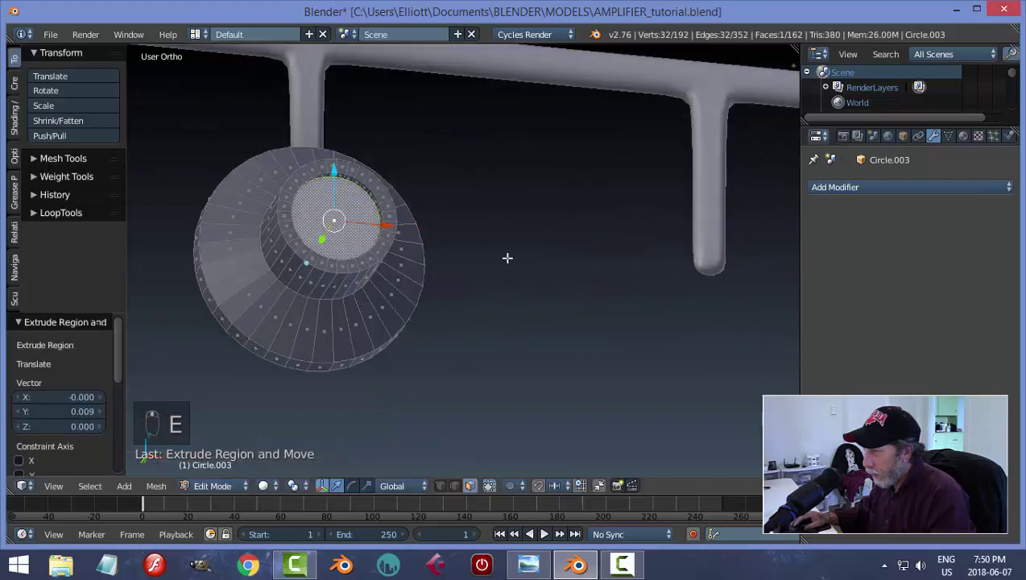
key(s)
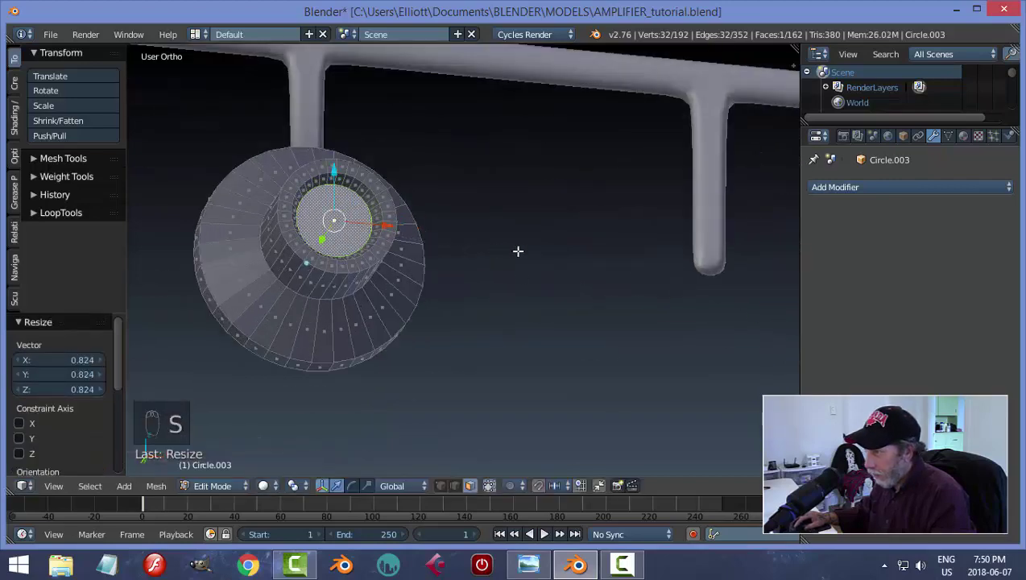
key(a)
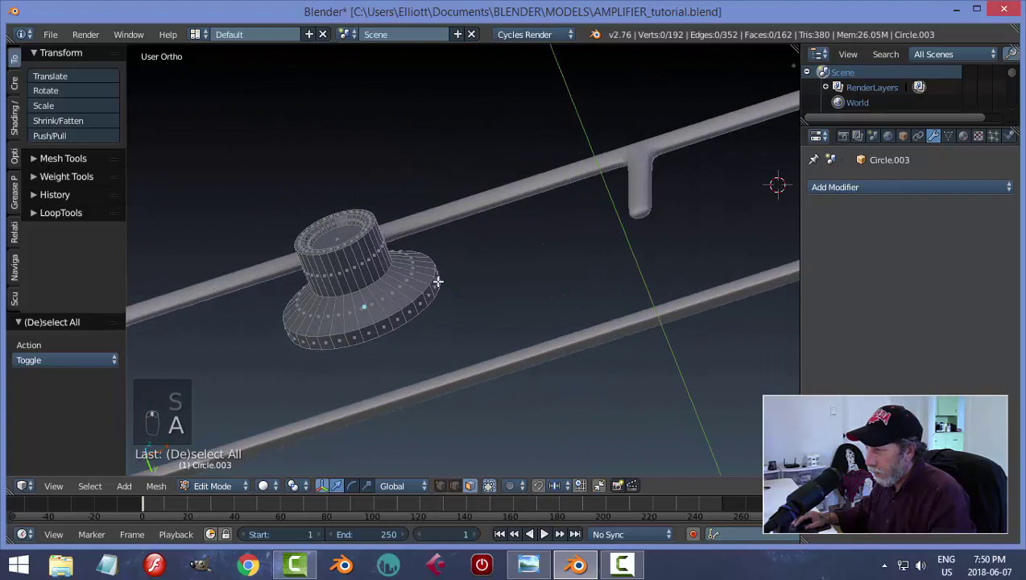
key(ctrl+Tab)
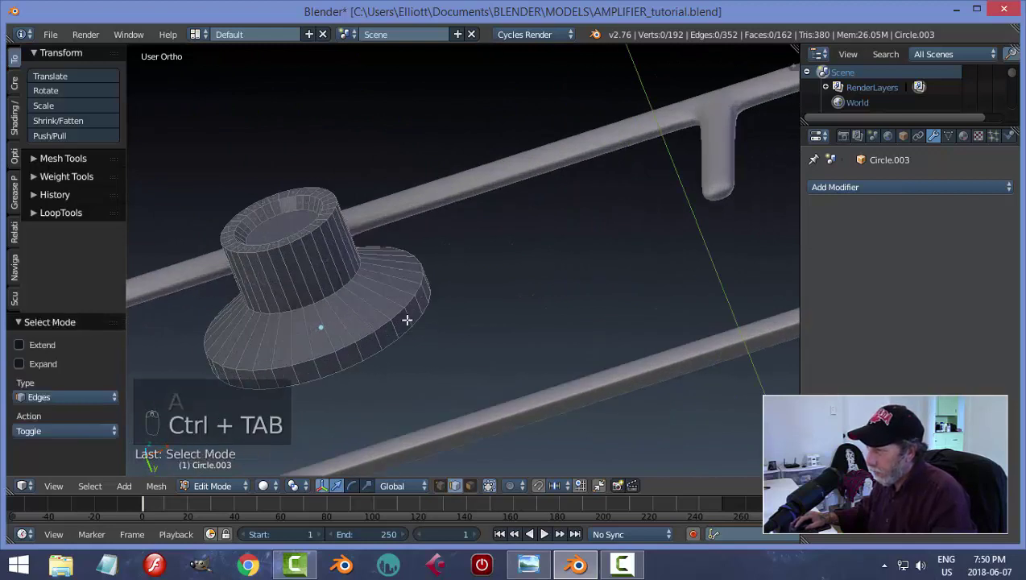
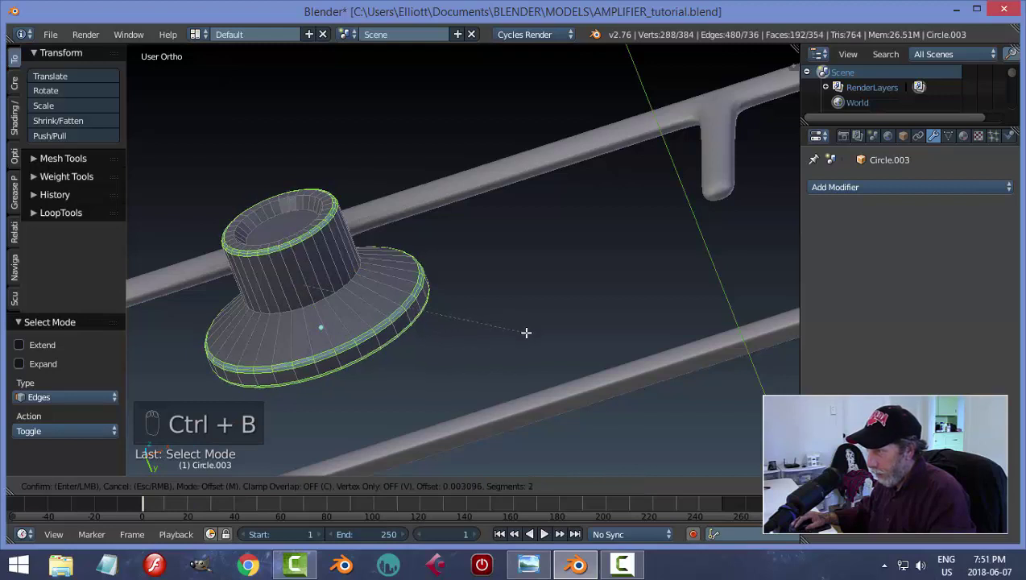
Step: Bevel the knob's rim edge loops, inset a ring into its bottom face, and return to Object Mode
key(a)
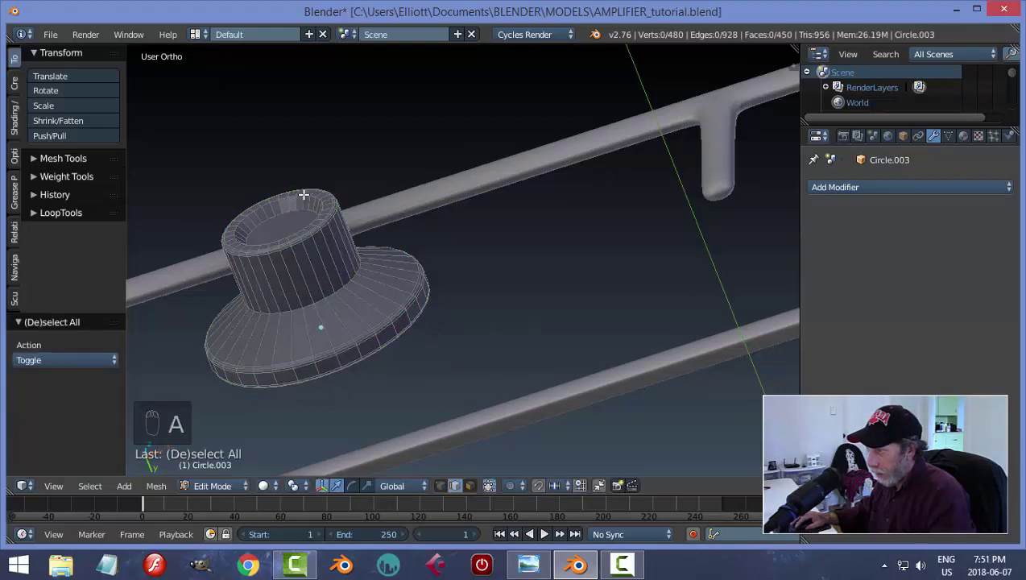
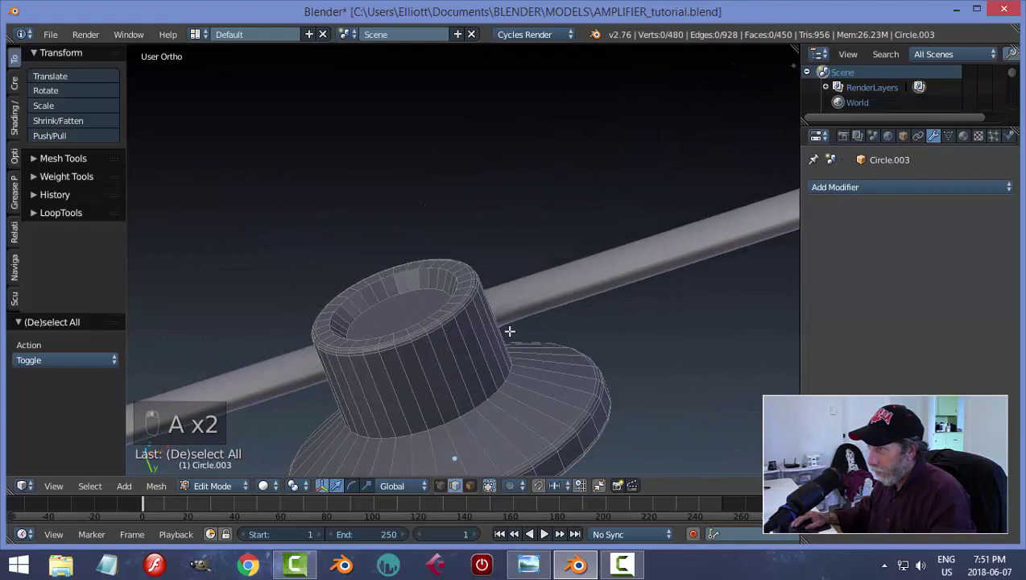
key(ctrl+b)
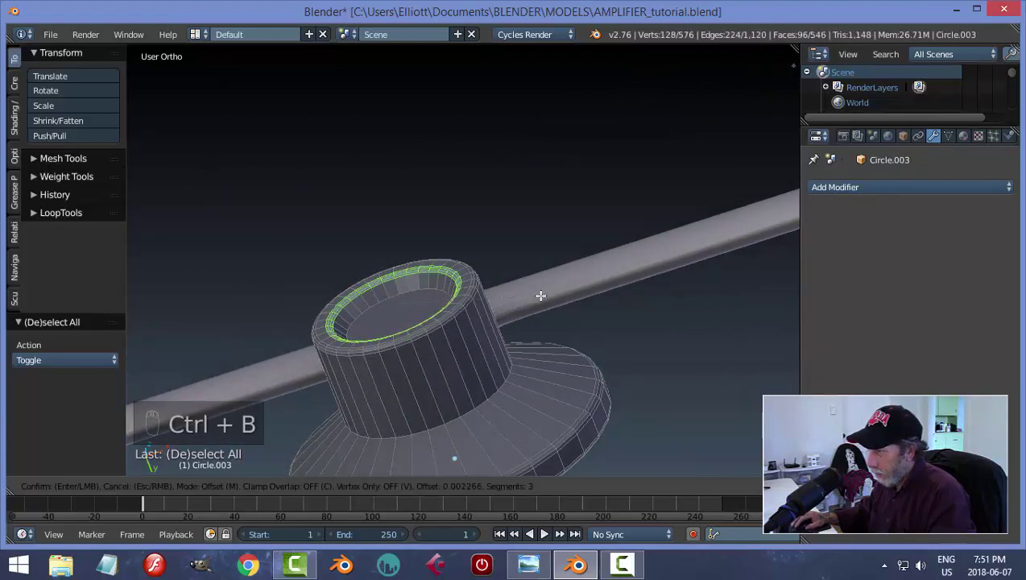
key(a)
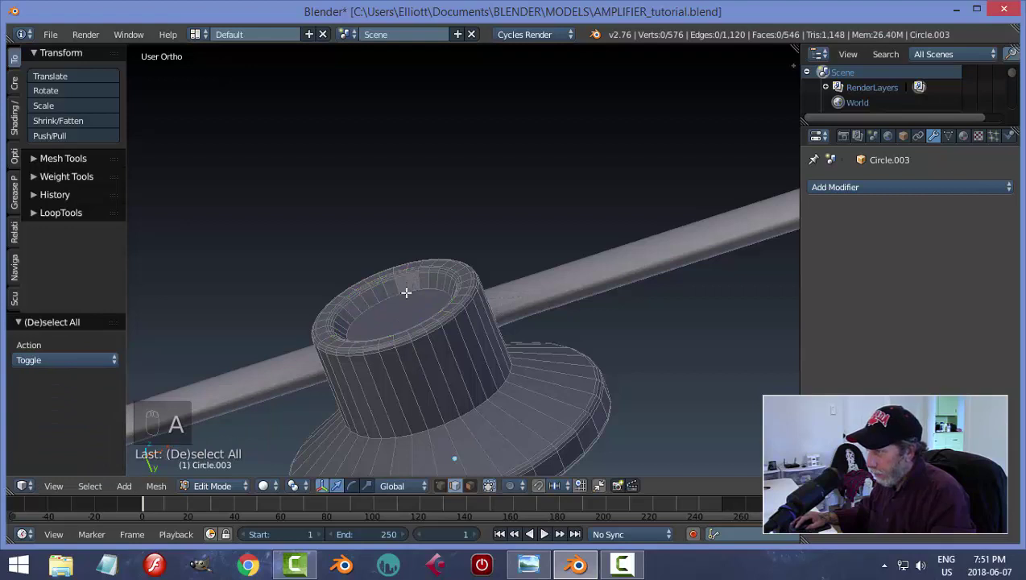
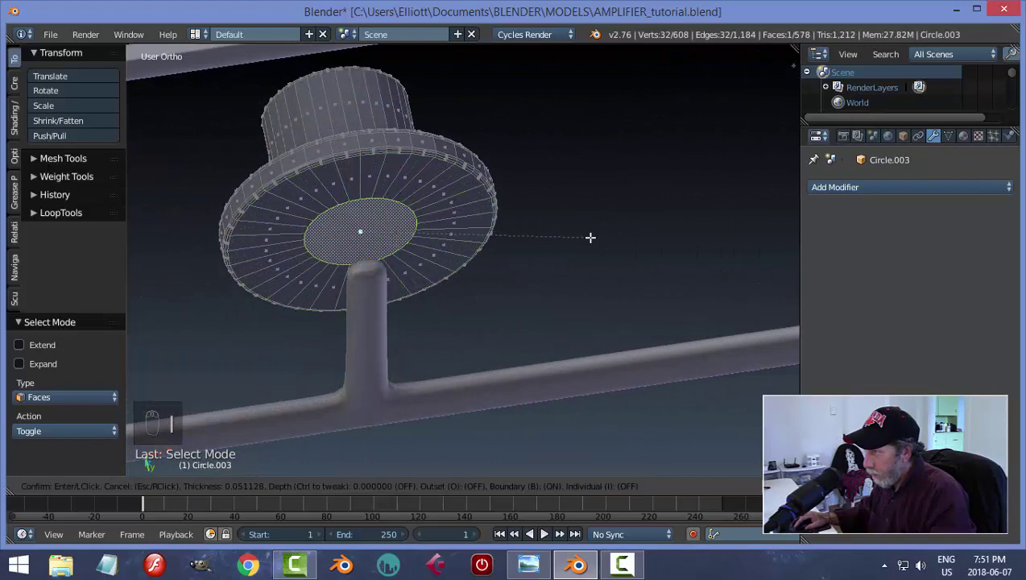
key(e)
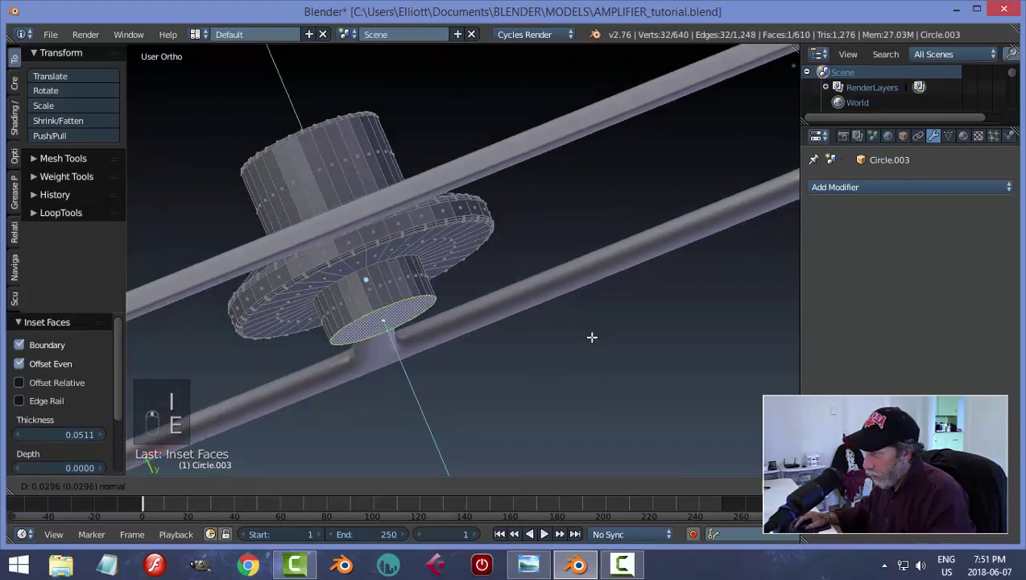
key(a)
key(Tab)
key(a)
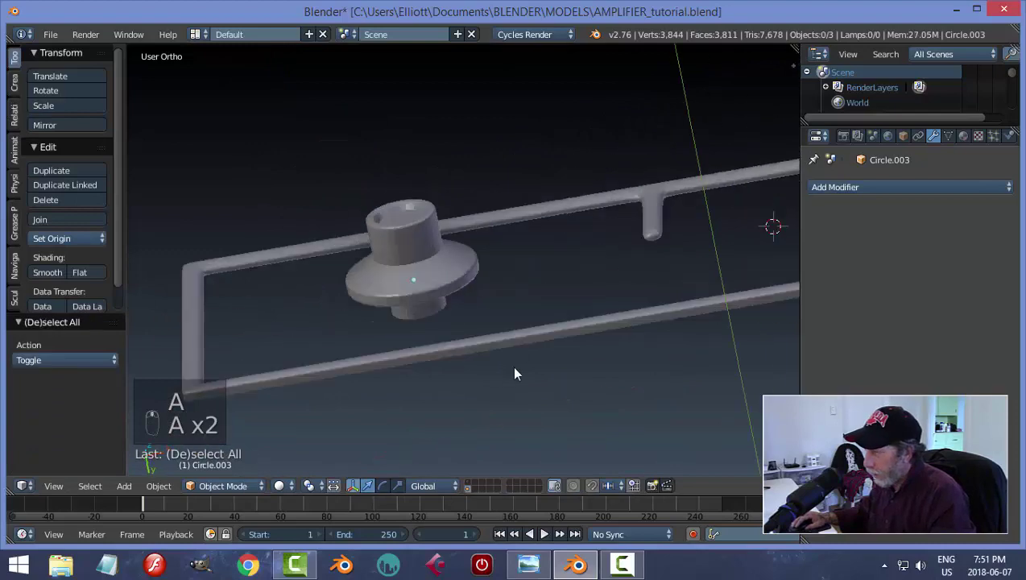
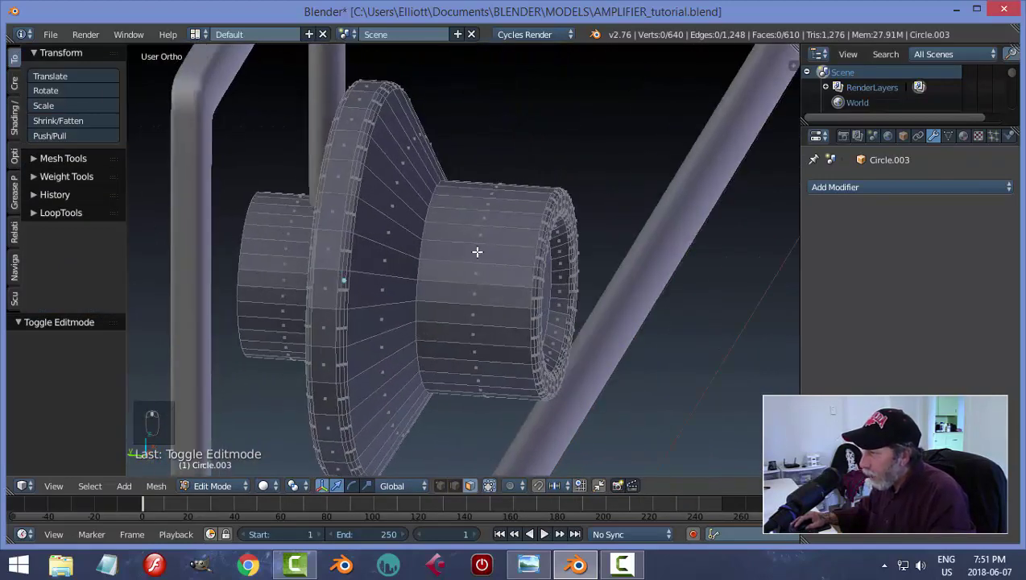
Step: Cut two edge loops around the knob's upper cylinder and begin scaling the band between them
key(ctrl+r)
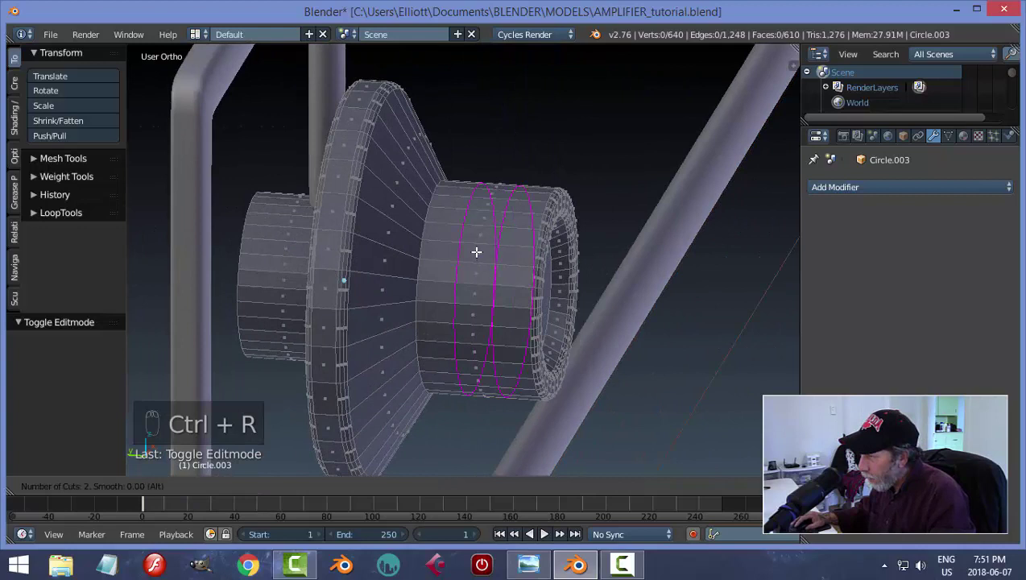
key(s)
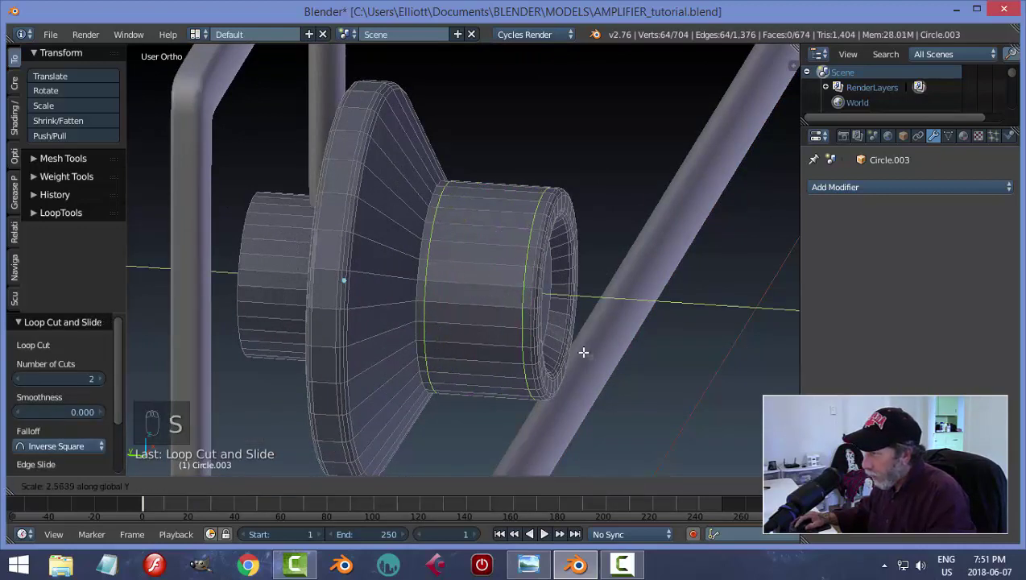
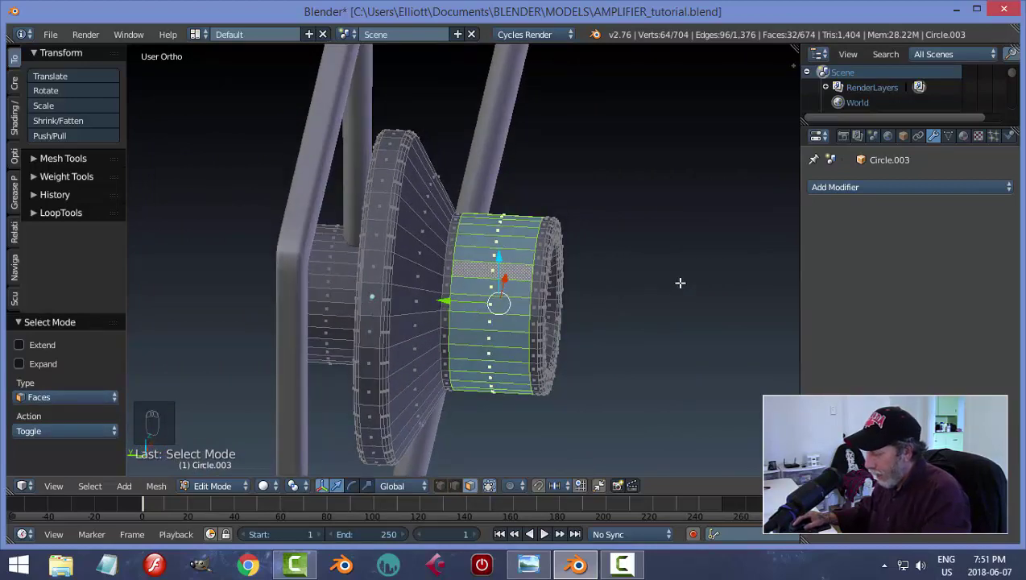
Step: Inset the band faces individually and extrude them individually into raised grip ridges, back in Object Mode
key(i)
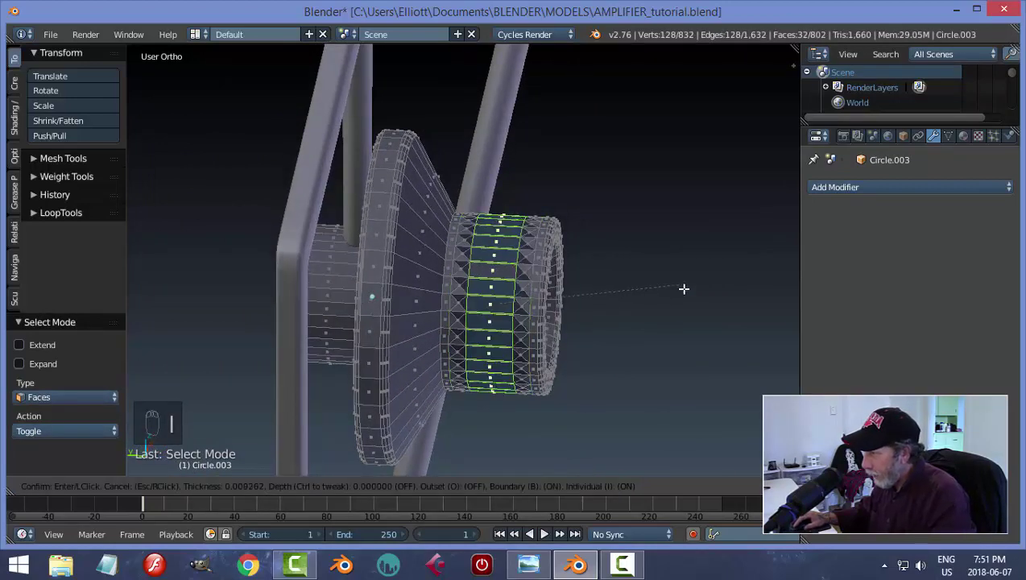
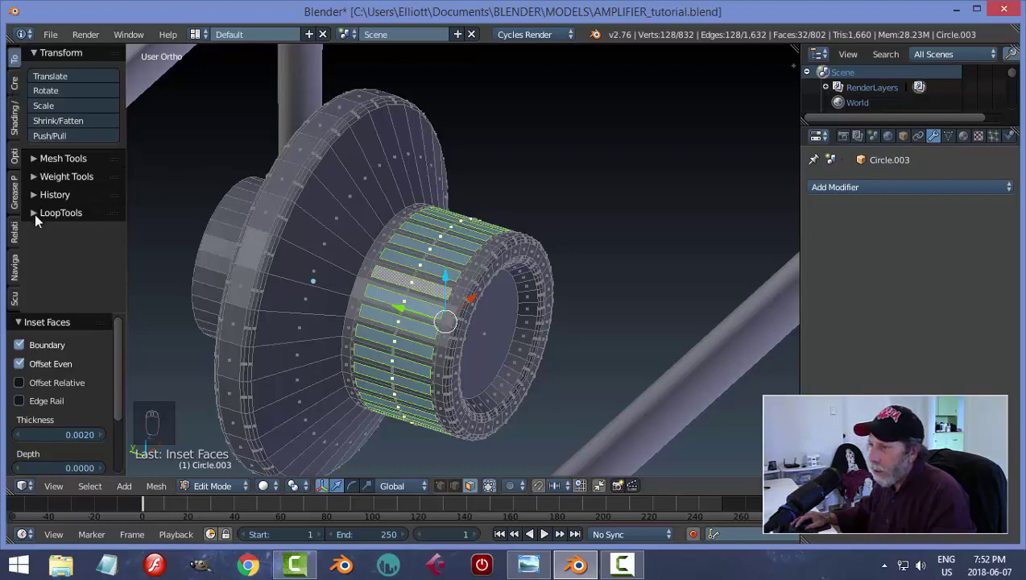
drag(31, 159, 76, 204)
drag(76, 204, 75, 210)
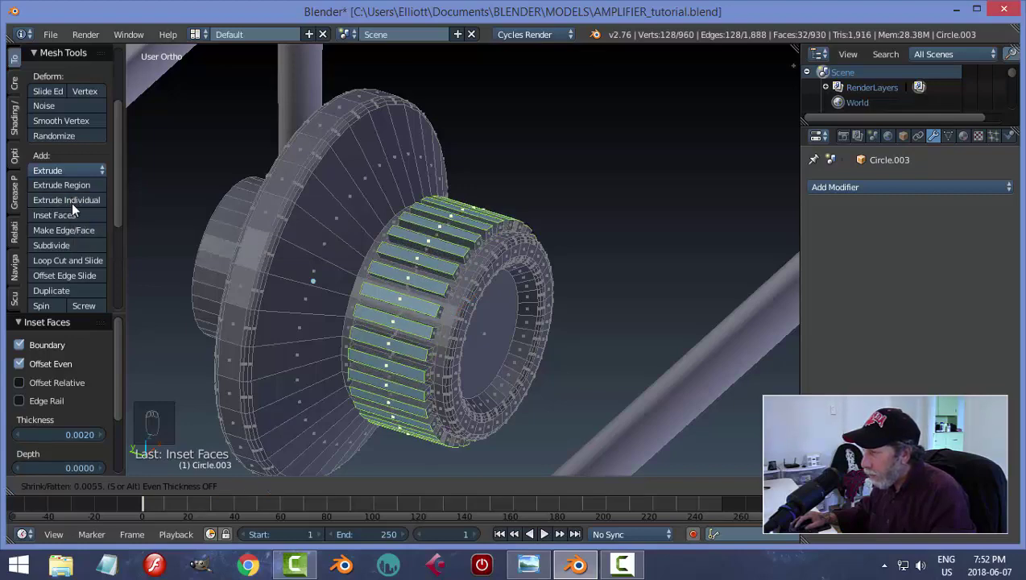
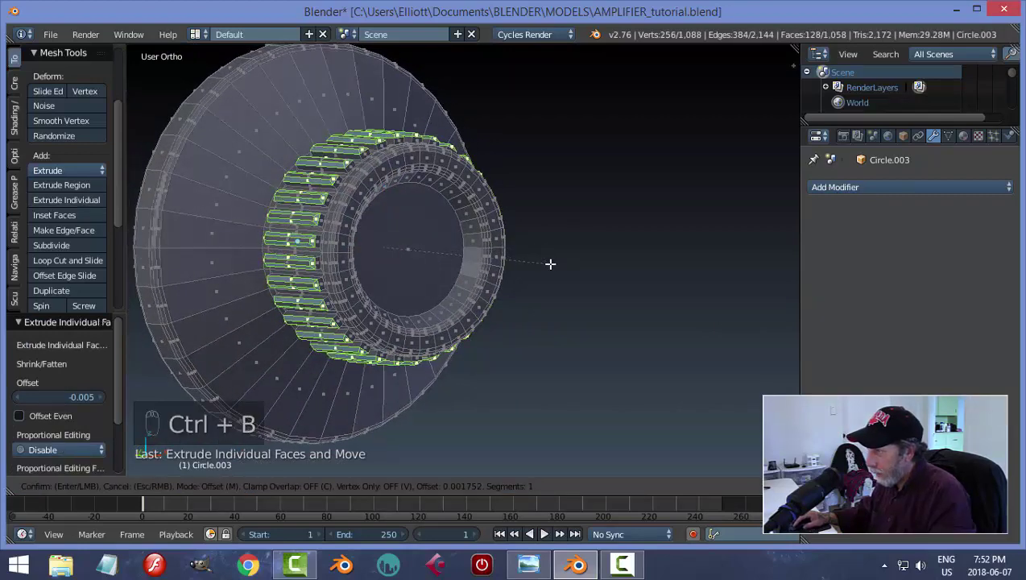
key(a)
key(Tab)
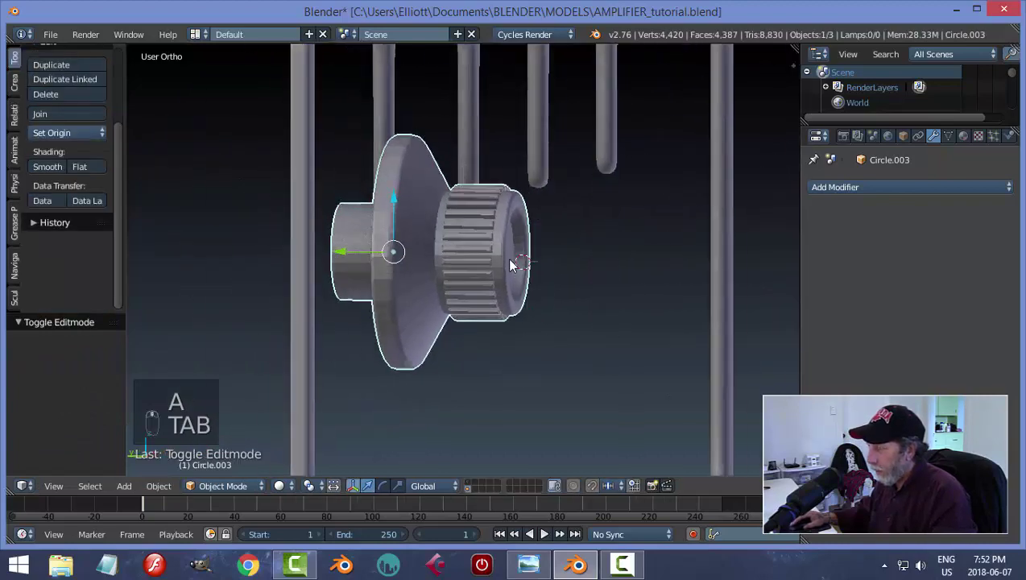
Step: Add an edge loop around the knob's flared base in Edit Mode and return to Object Mode
drag(52, 172, 408, 205)
middle_click(409, 204)
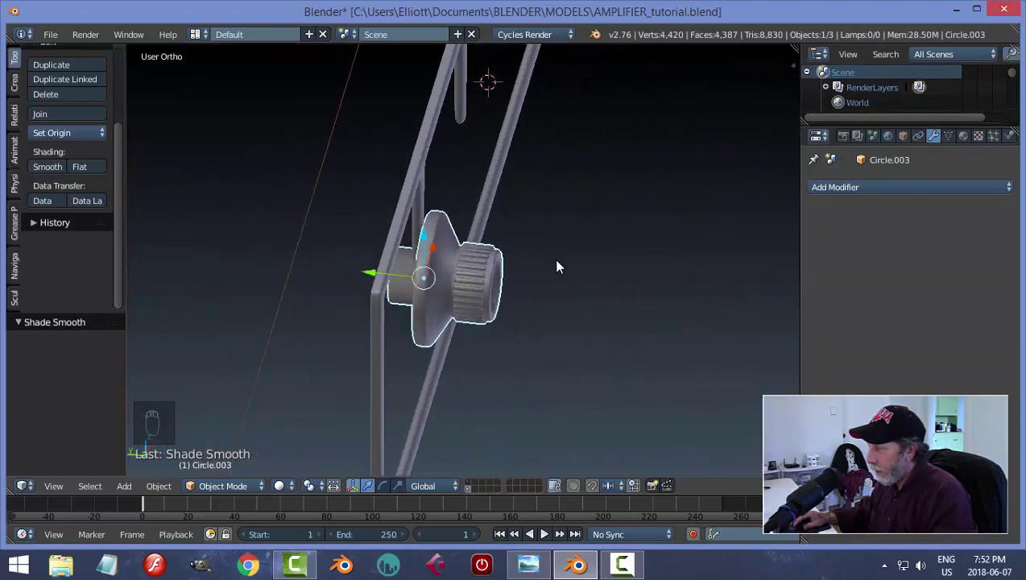
middle_click(523, 272)
key(Tab)
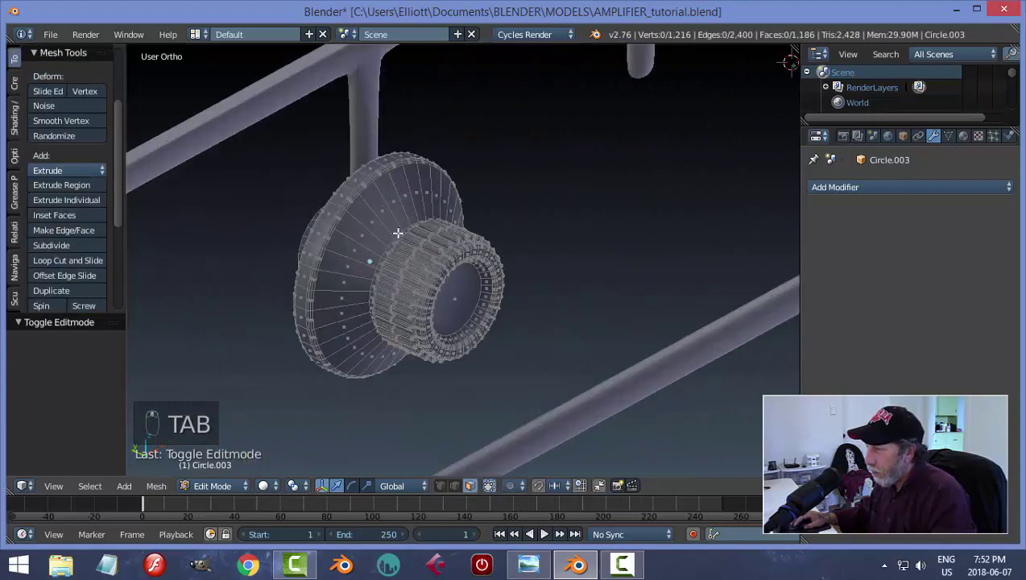
key(ctrl+r)
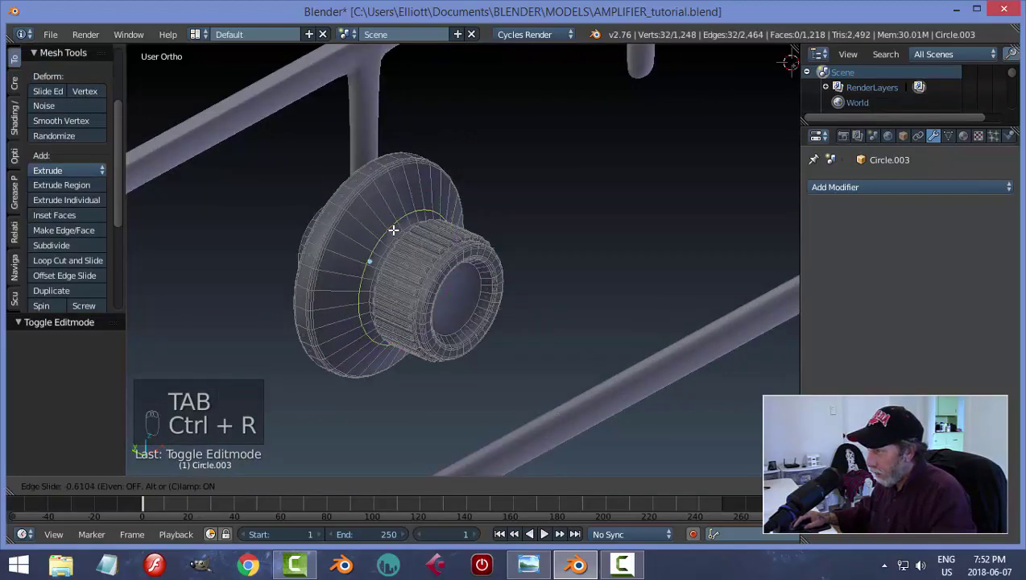
key(a)
key(Tab)
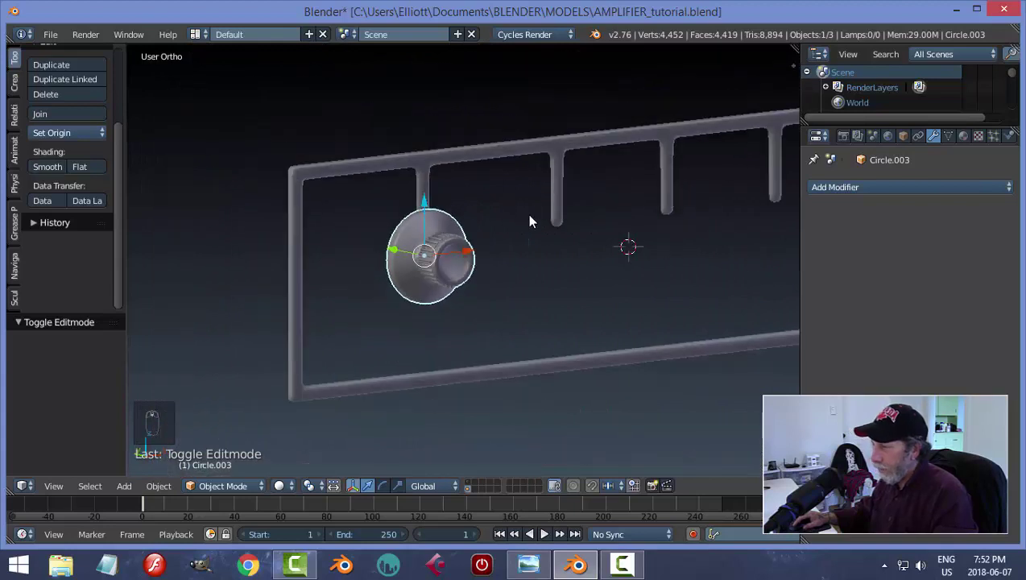
Step: Slide the knob along Y to sit against the frame's first divider and check it in front view
key(a)
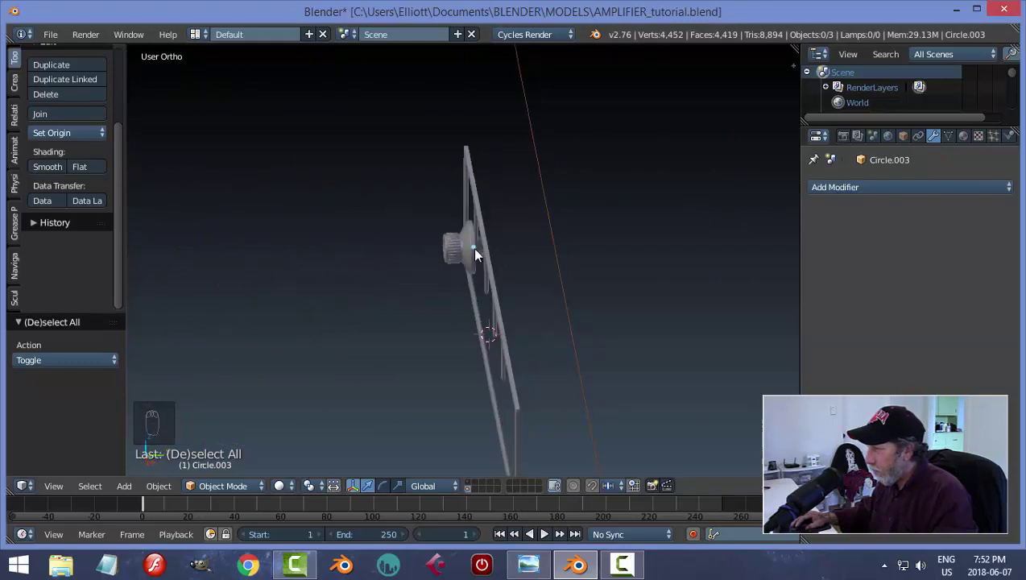
middle_click(477, 258)
right_click(468, 244)
drag(527, 254, 518, 263)
right_click(539, 255)
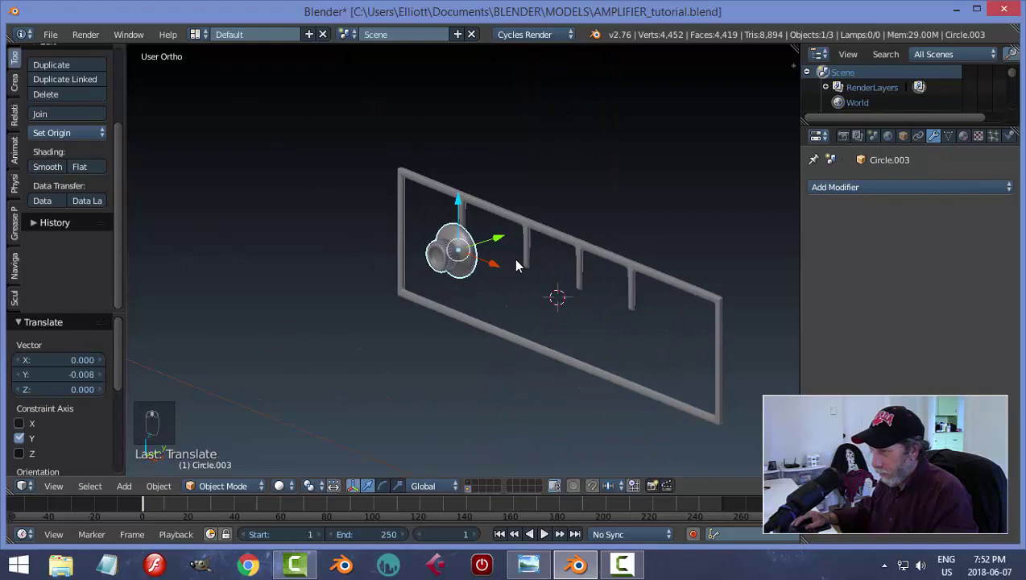
key(a)
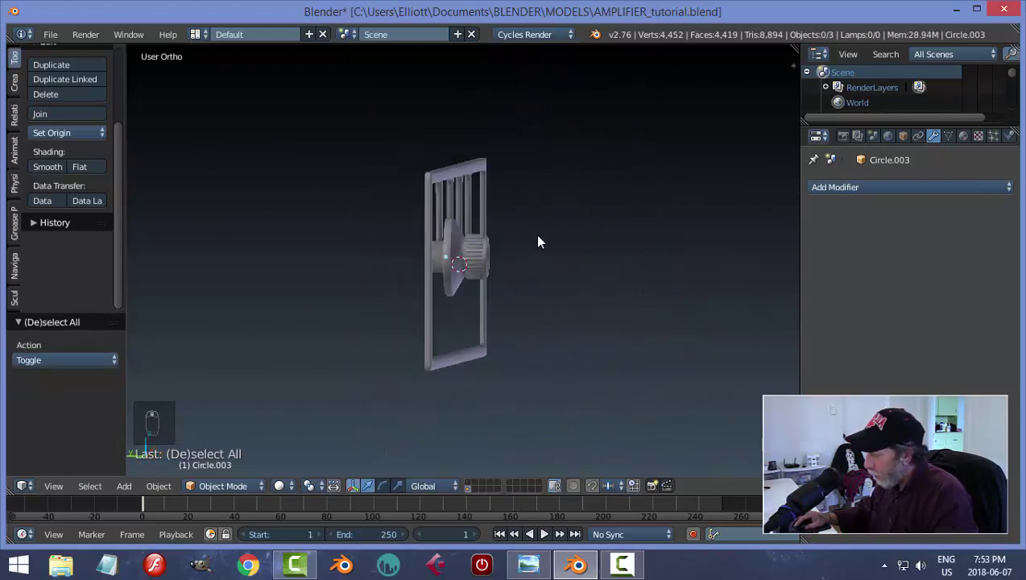
key(KP_1)
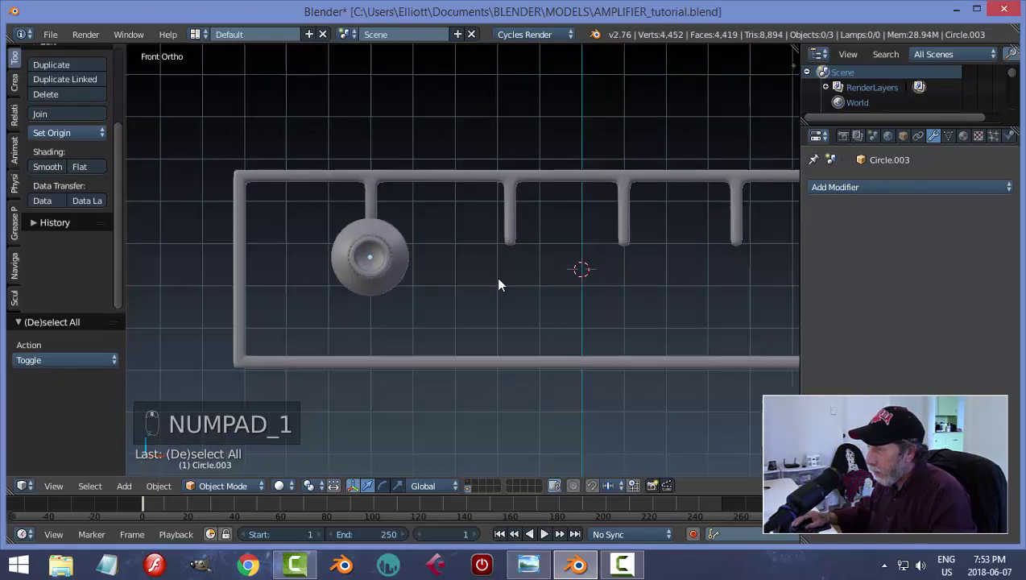
Step: Duplicate the knob three times, placing a copy under each of the other three branches
drag(384, 240, 548, 294)
key(shift+d)
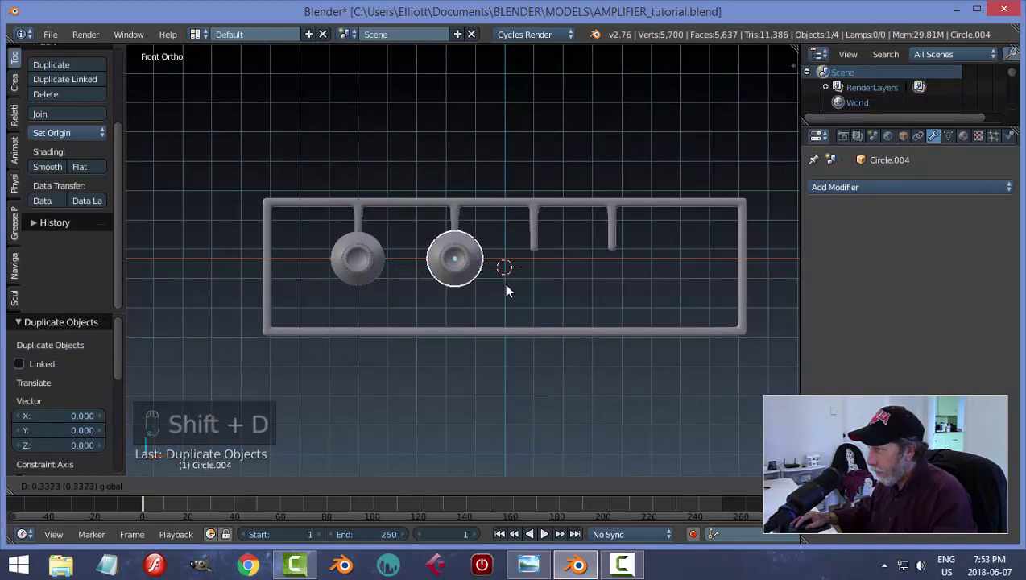
key(shift+d)
drag(510, 259, 595, 282)
key(shift+d)
click(593, 258)
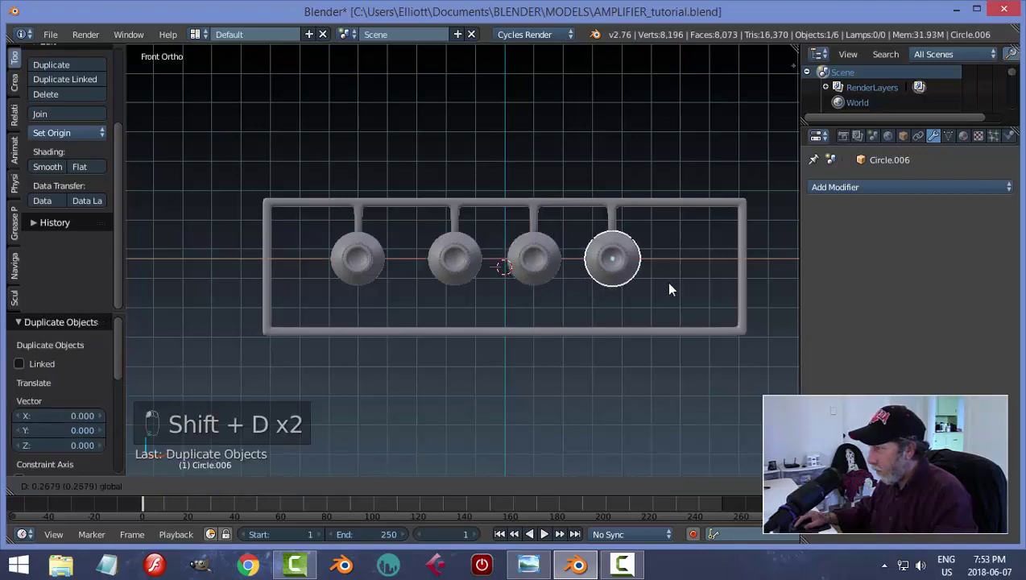
click(672, 287)
Step: Deselect the knobs, save the amplifier file, and view the rack from the front
key(a)
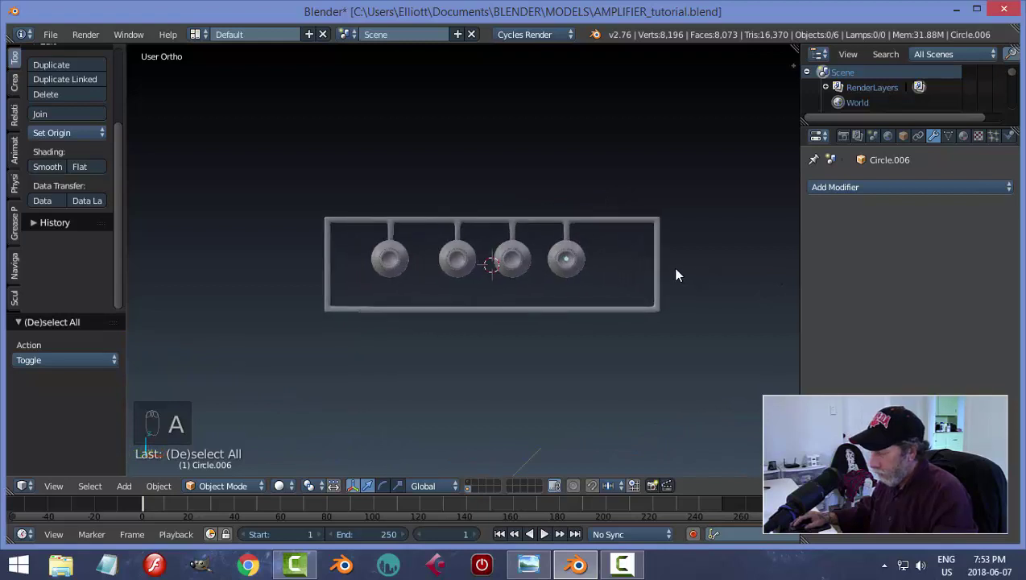
key(ctrl+s)
key(KP_1)
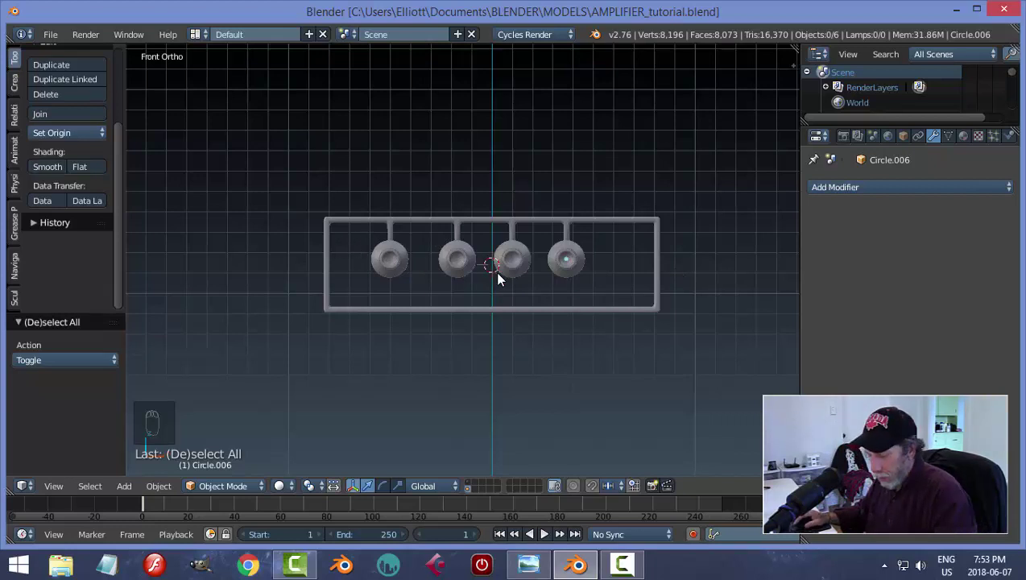
Step: Add a circle, stand it upright (R X 90) and shrink it to knob size
key(shift+a)
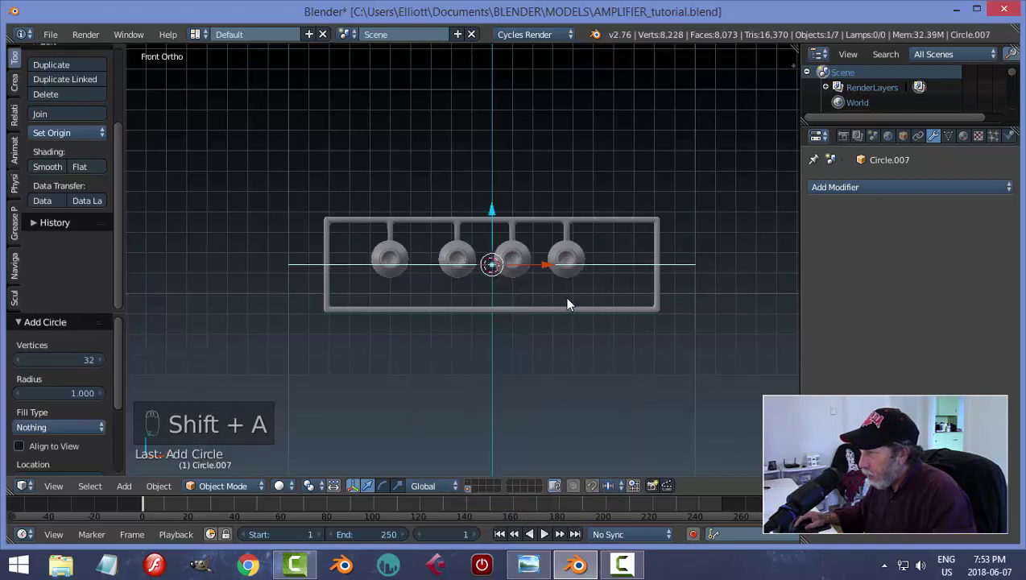
key(r)
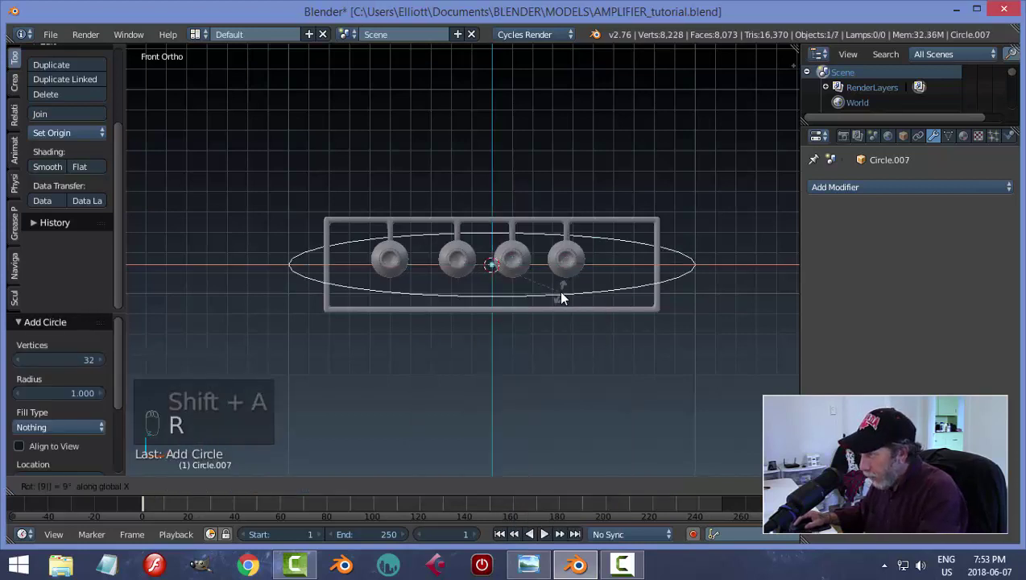
key(s)
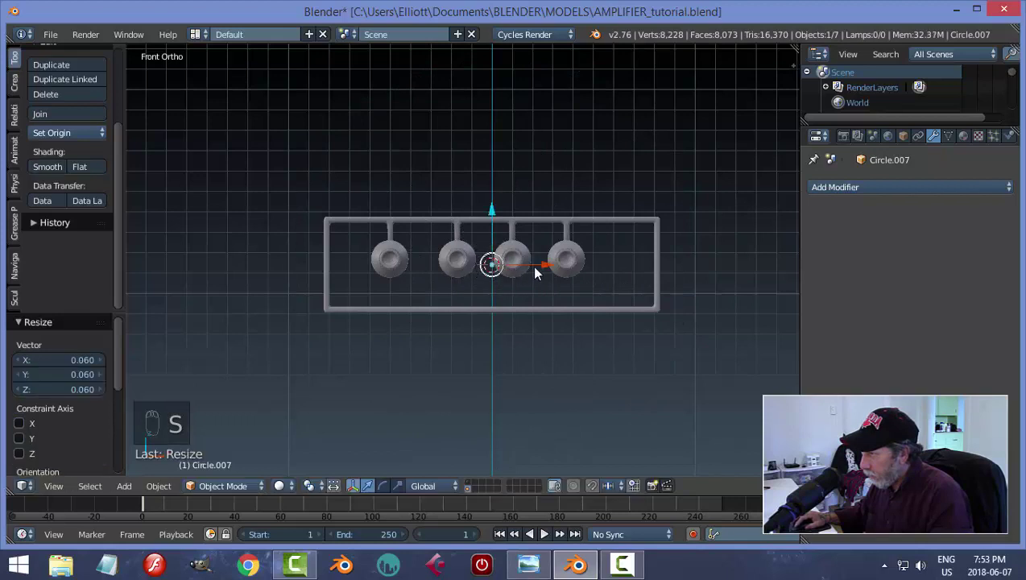
drag(543, 266, 402, 274)
Step: Move the circle left of the first knob and apply its transforms before editing
drag(350, 216, 406, 276)
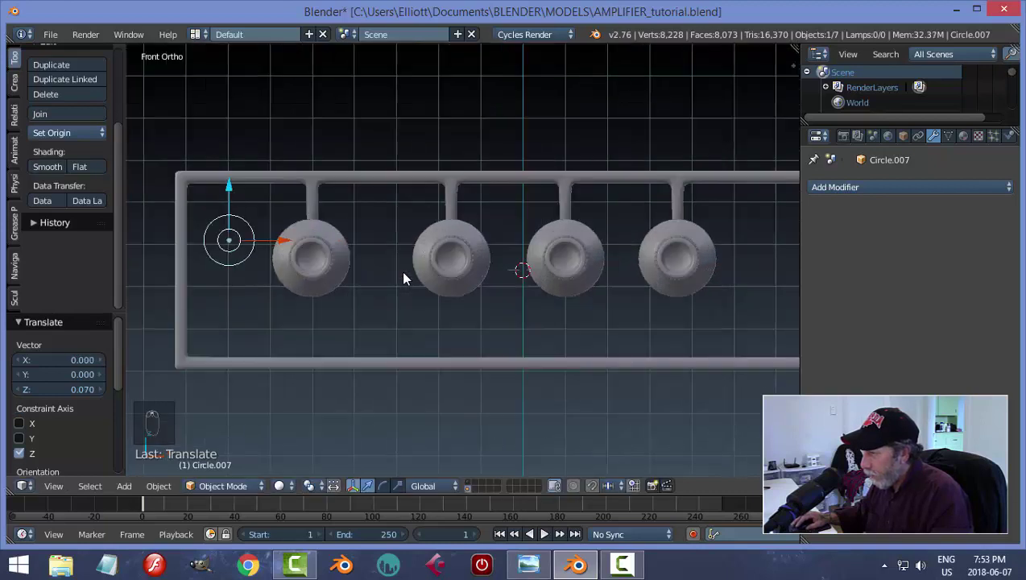
drag(406, 276, 567, 298)
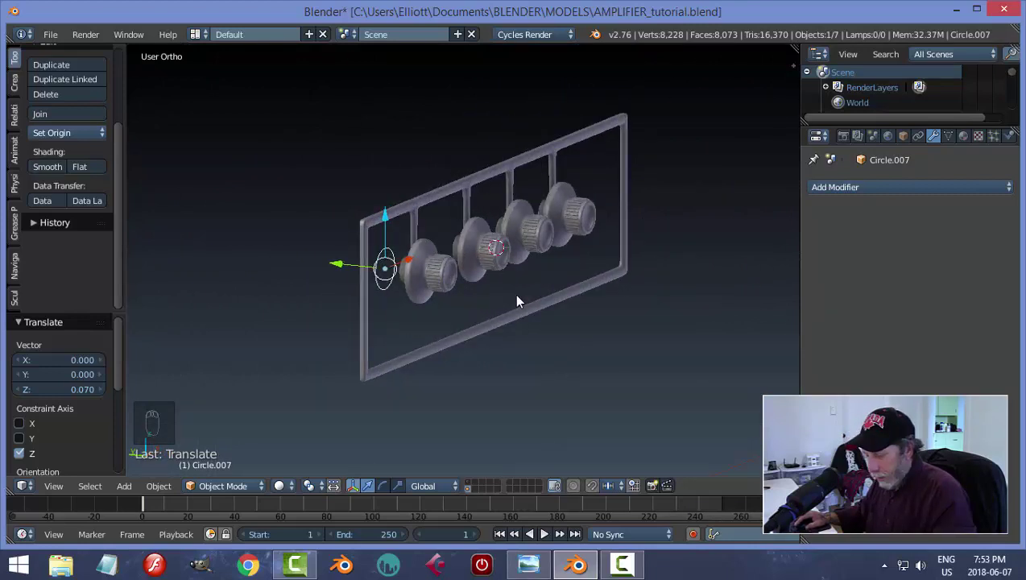
key(ctrl+a)
key(Tab)
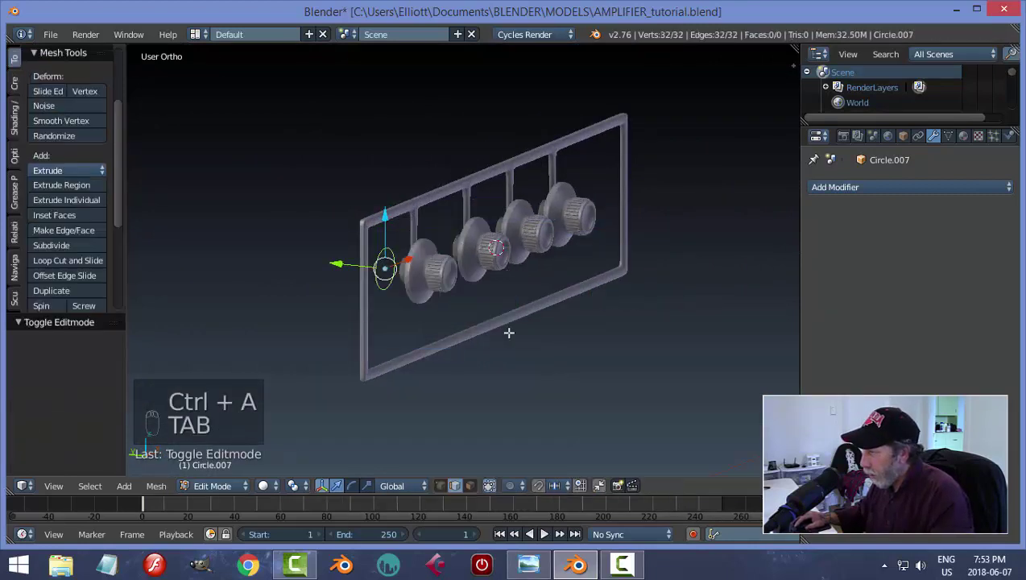
Step: Fill the circle, extrude it into a flat base with a widened flange and inset front ring
key(f)
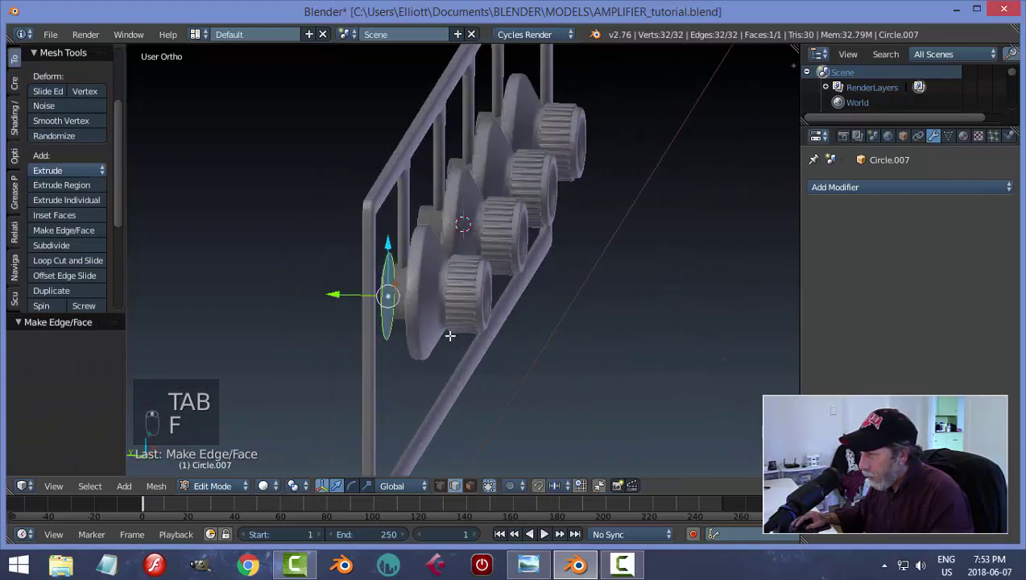
key(e)
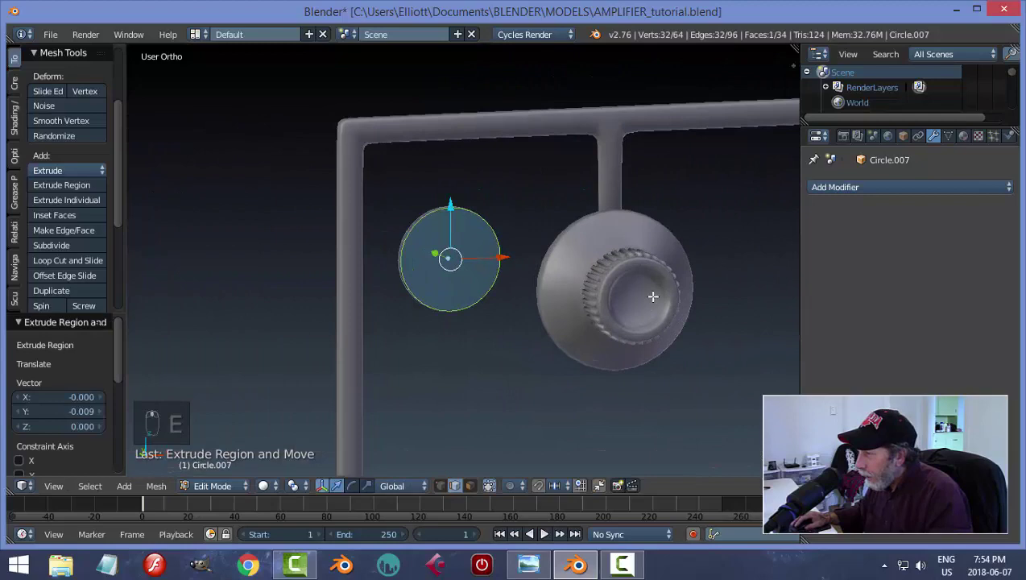
key(i)
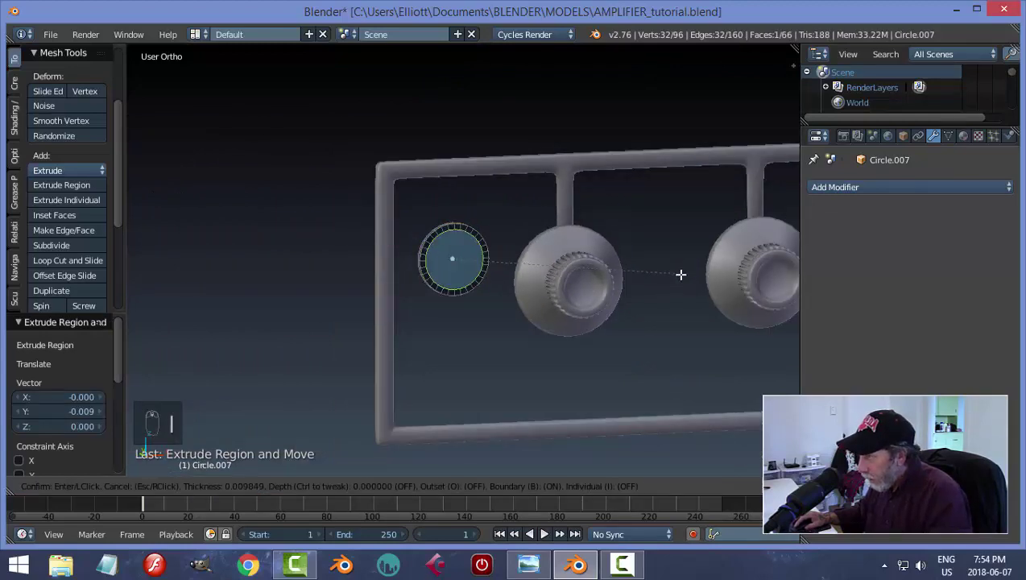
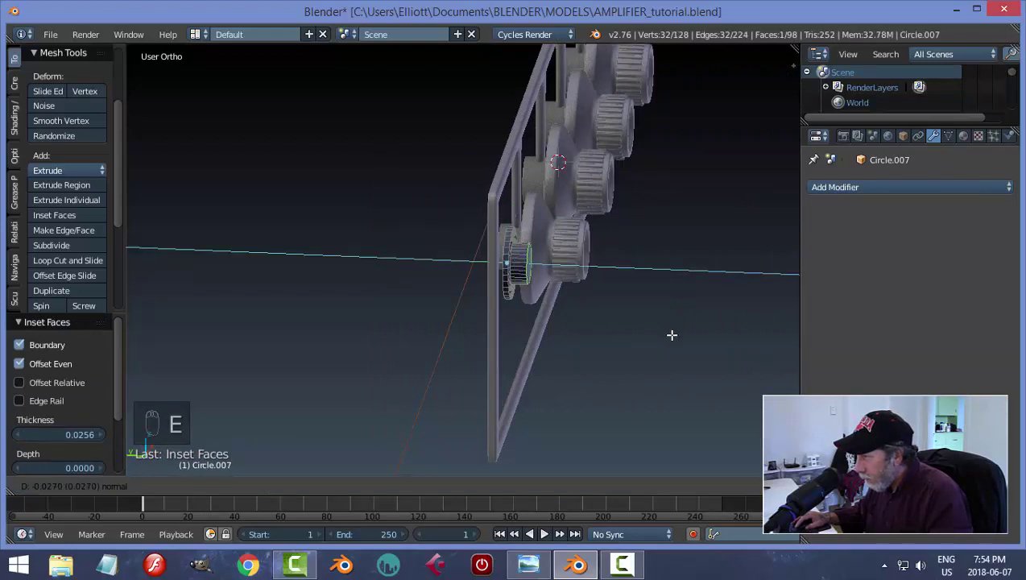
key(a)
key(a)
key(ctrl+n)
key(a)
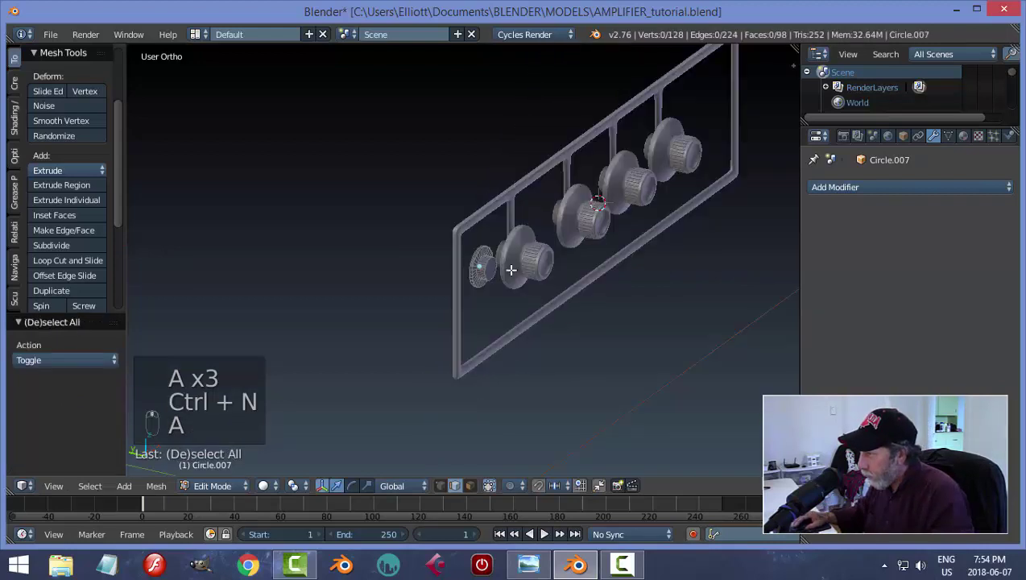
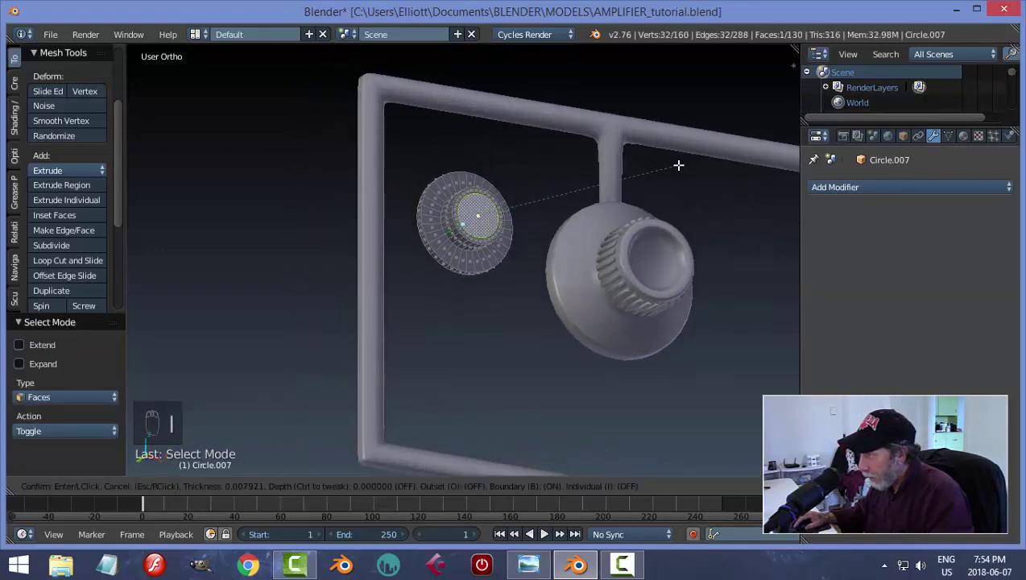
Step: Extrude the inner ring forward into a raised hollow collar and return to Object Mode
key(e)
key(a)
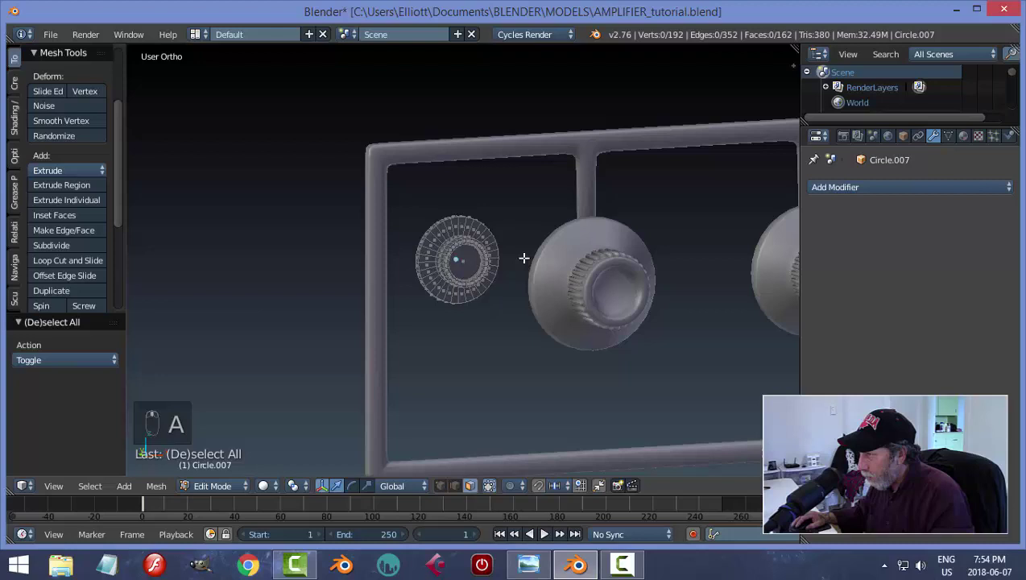
key(ctrl+Tab)
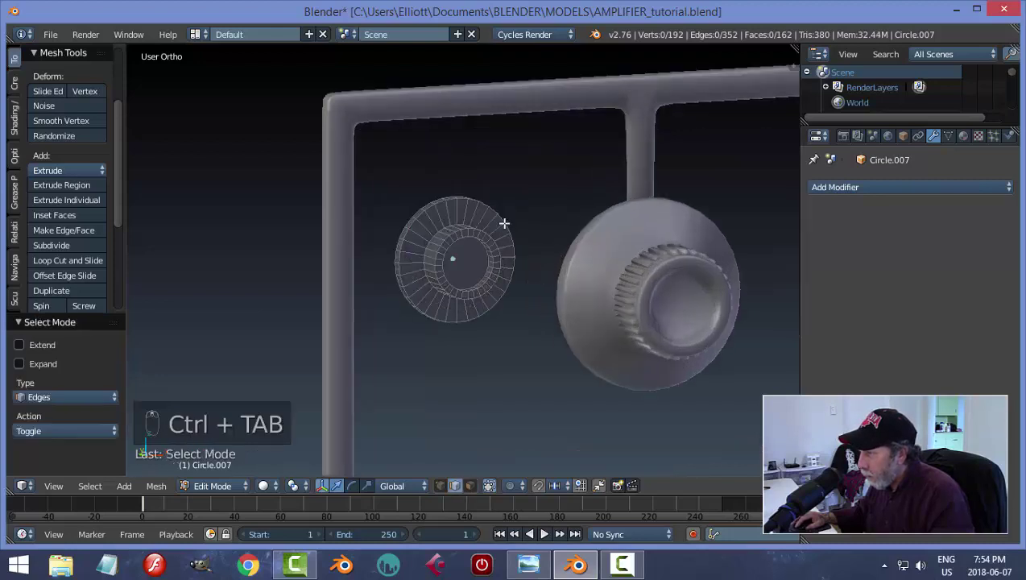
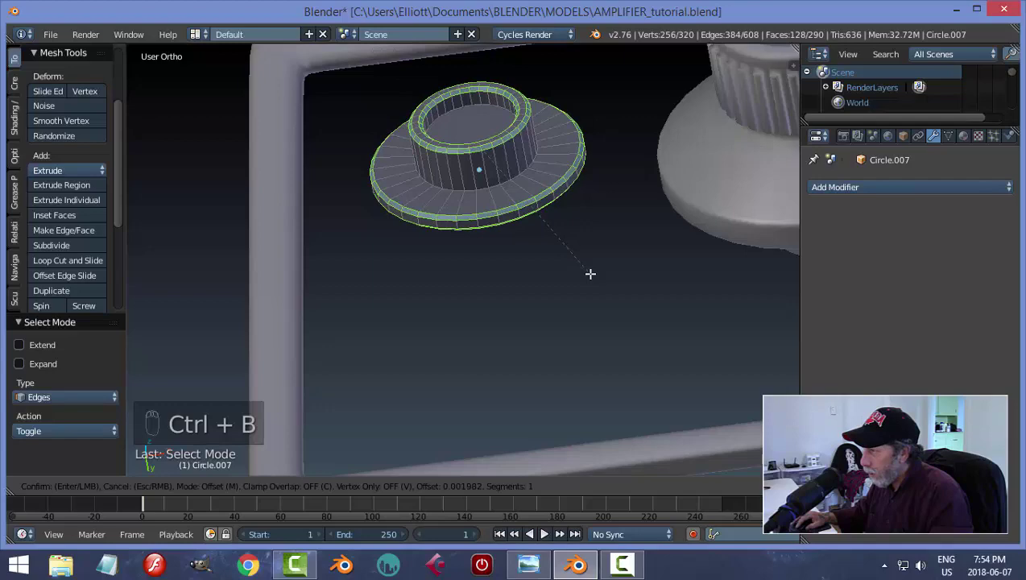
key(a)
key(Tab)
scroll(up, 3)
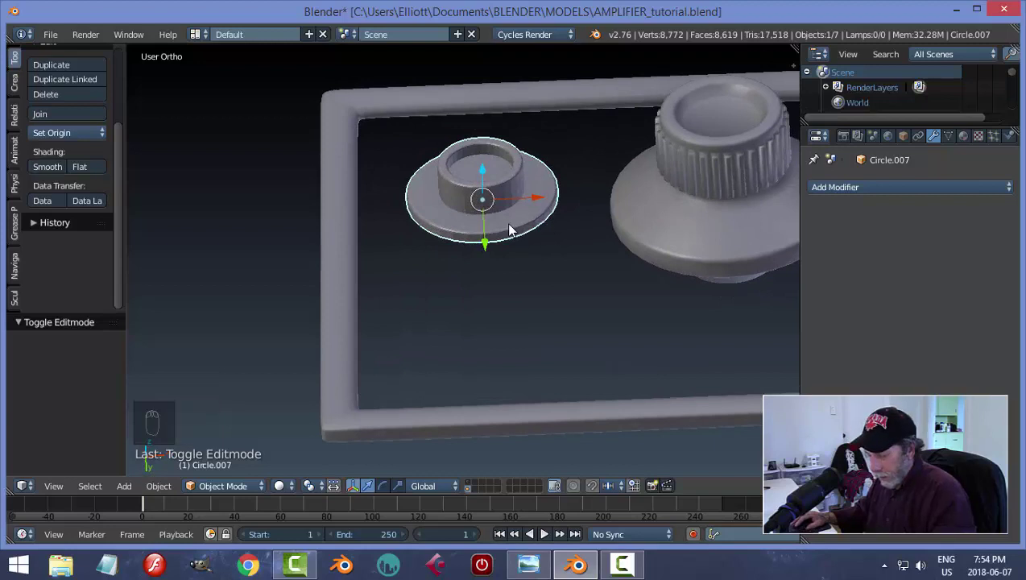
Step: Add a hexagonal cylinder at the base's centre, face it forward and apply its transforms
key(shift+s)
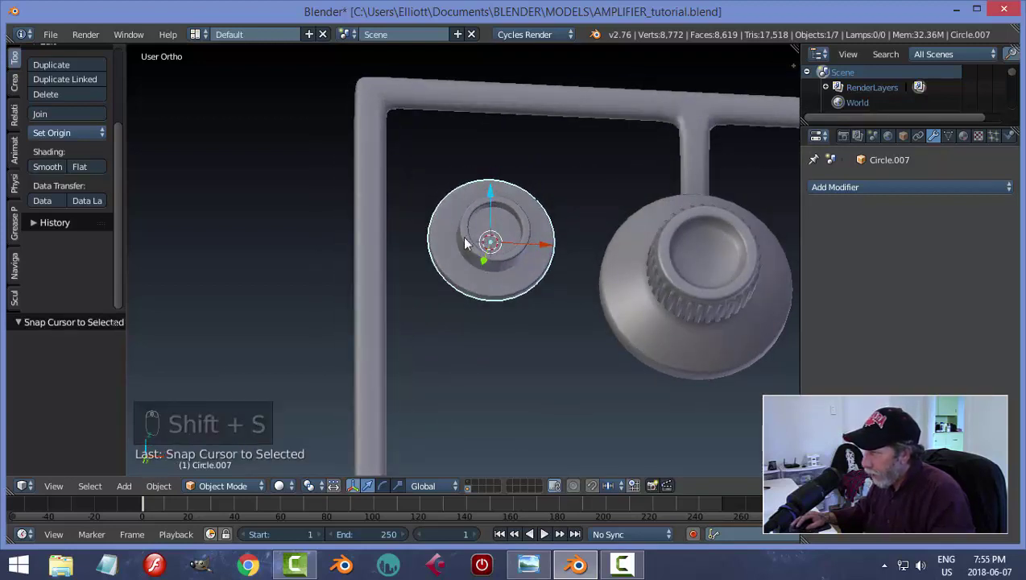
key(shift+a)
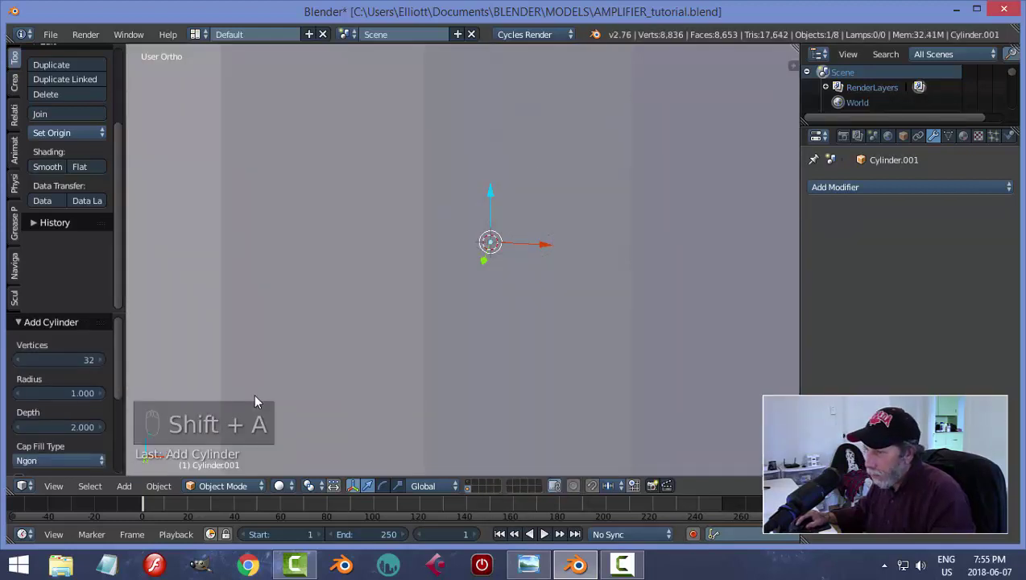
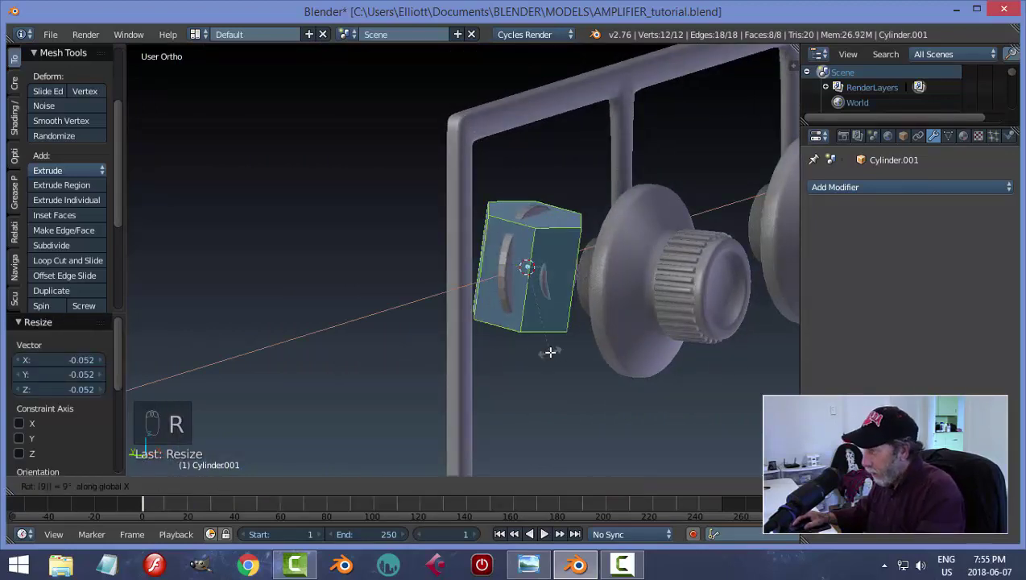
key(s)
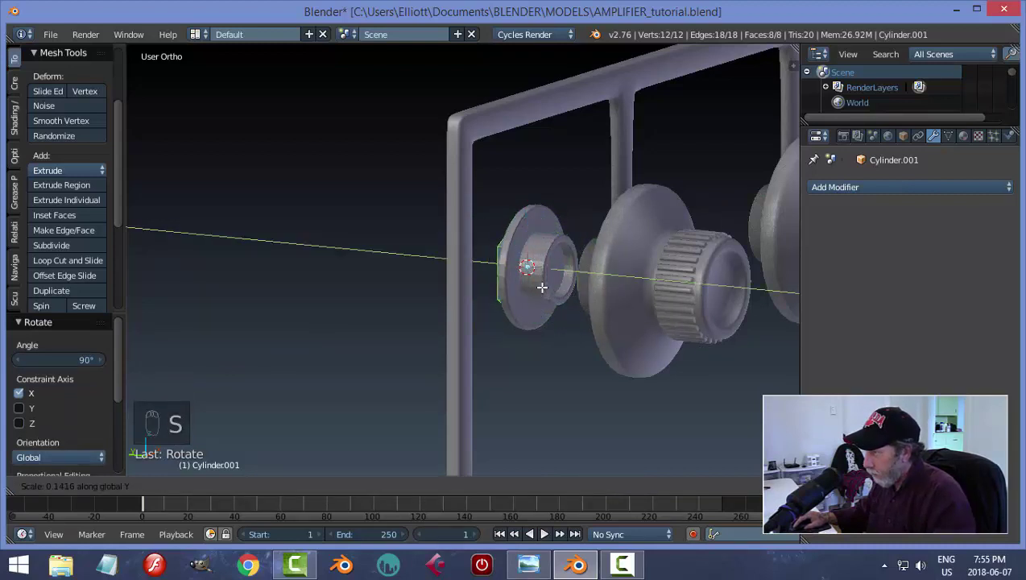
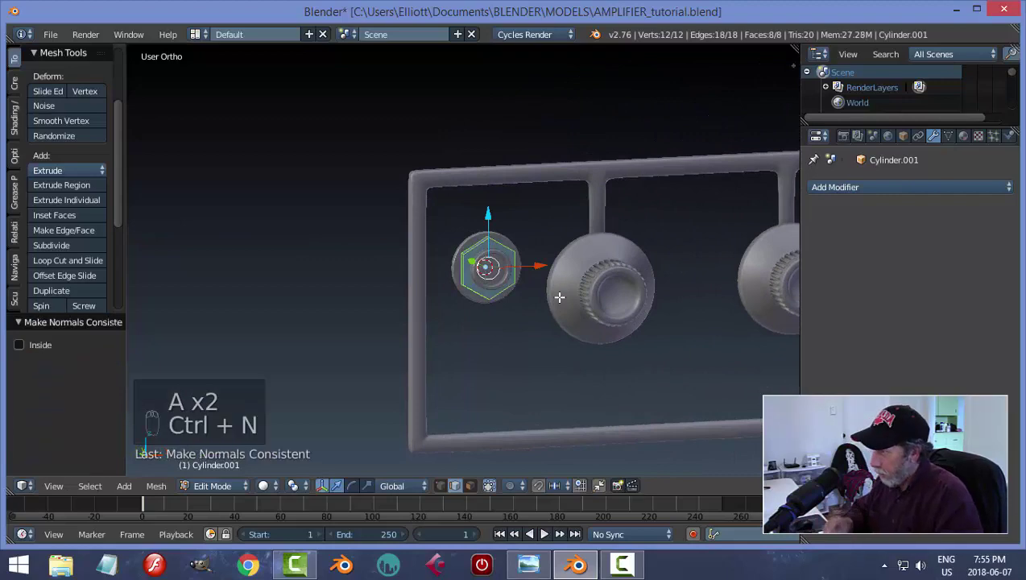
key(a)
key(Tab)
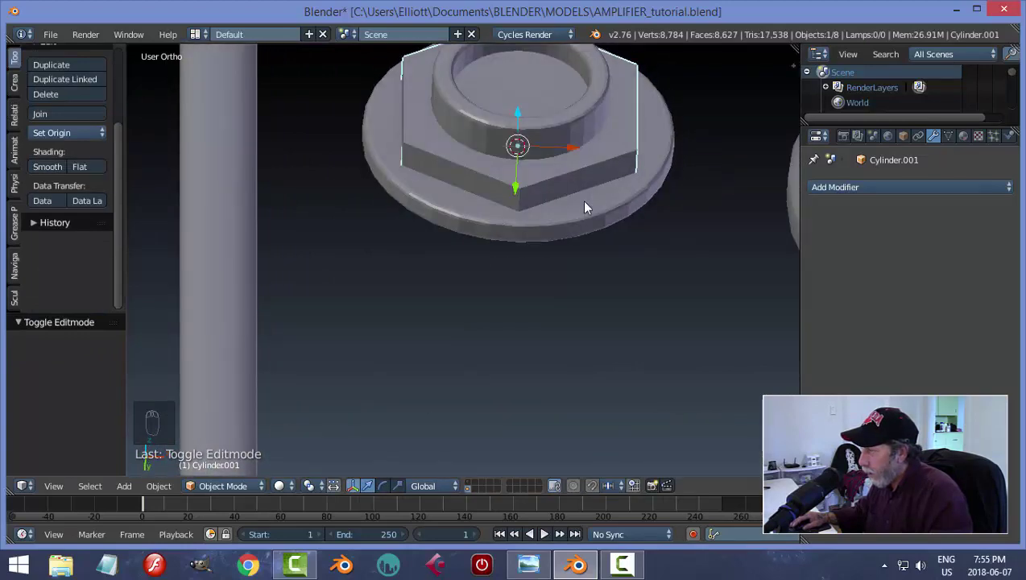
key(ctrl+a)
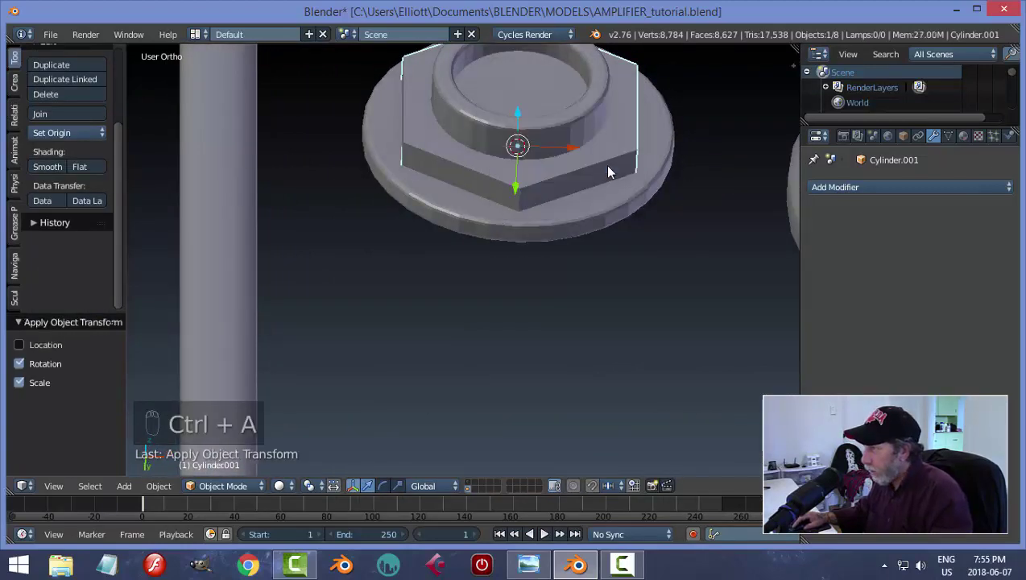
Step: Bevel the hexagonal nut's side edges and leave nothing selected
key(Tab)
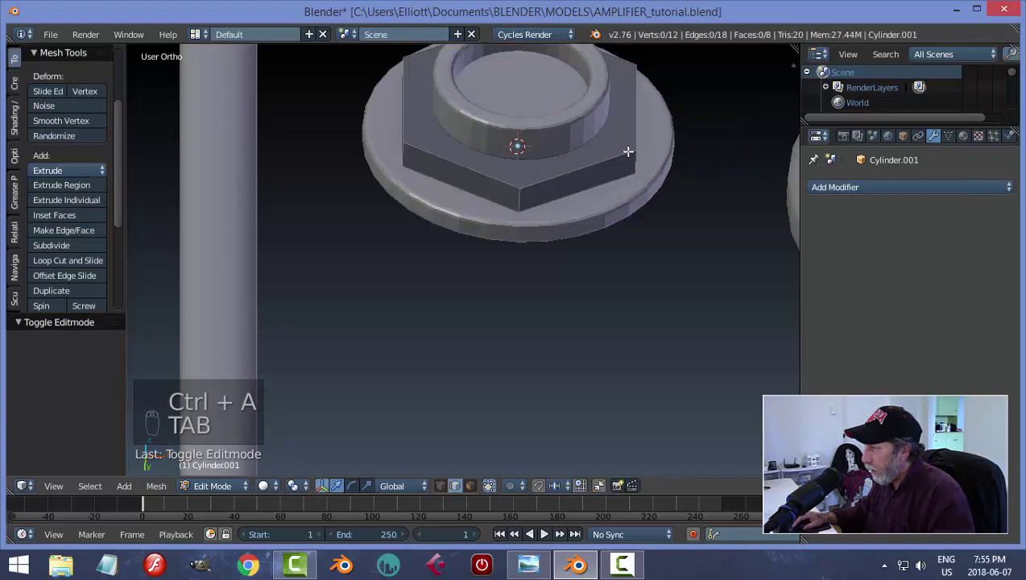
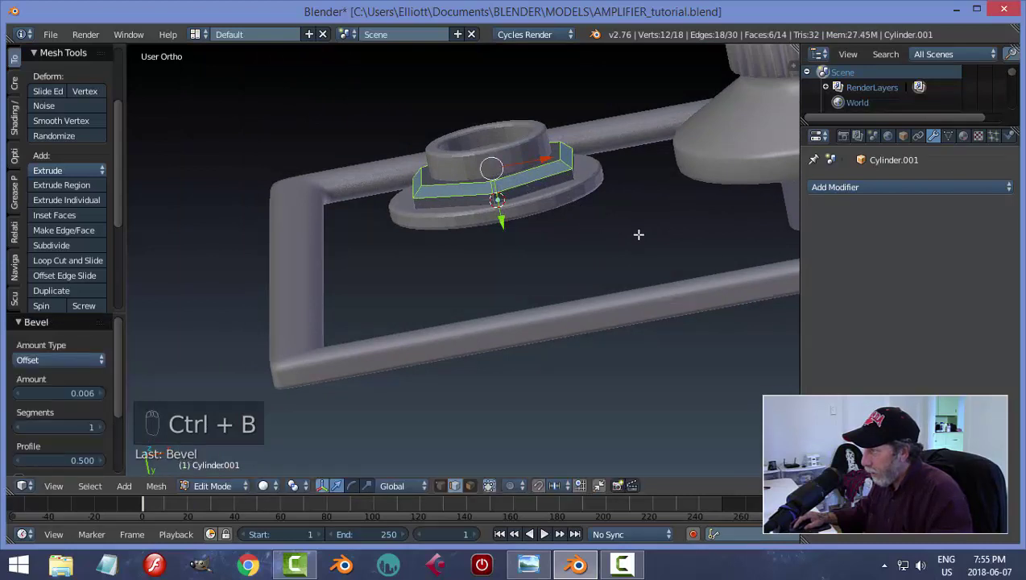
key(a)
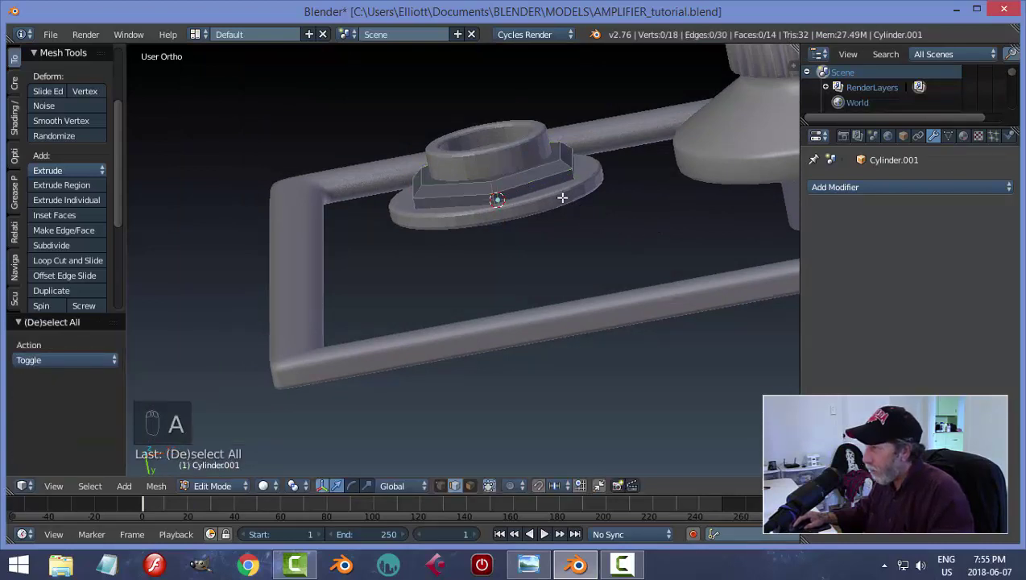
key(Tab)
key(a)
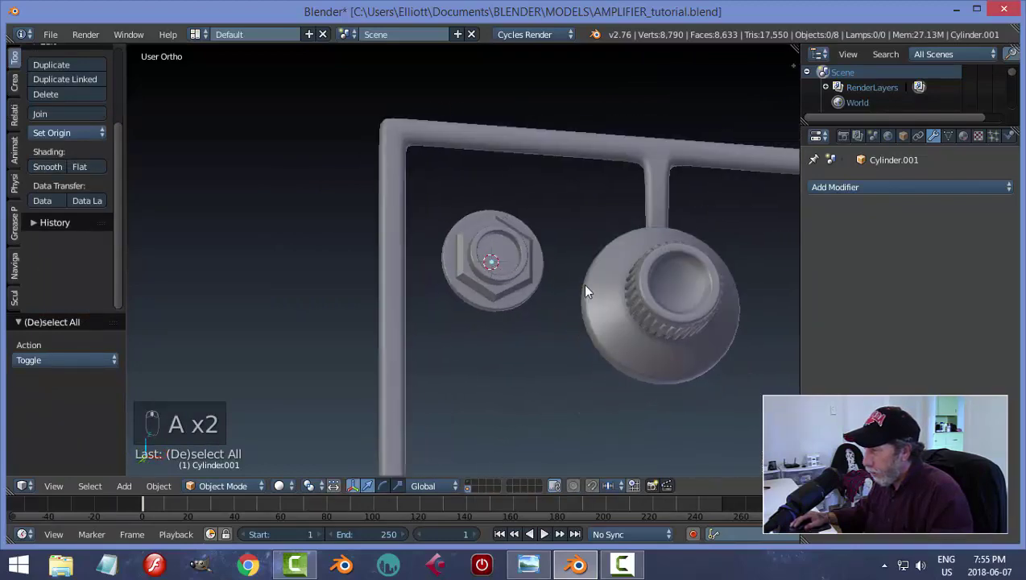
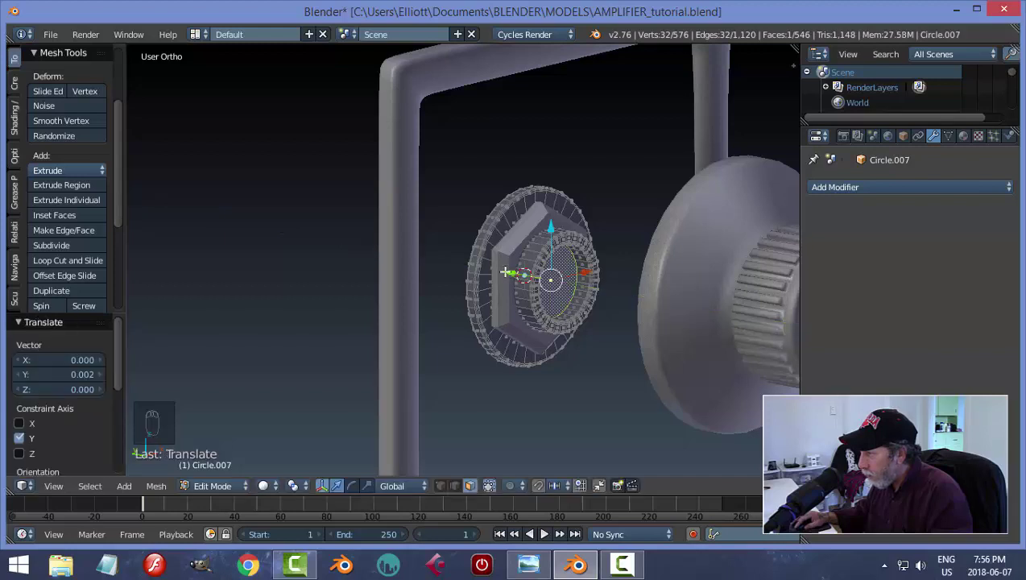
Step: Shift the ring's collar along Y and return the part to Object Mode
key(a)
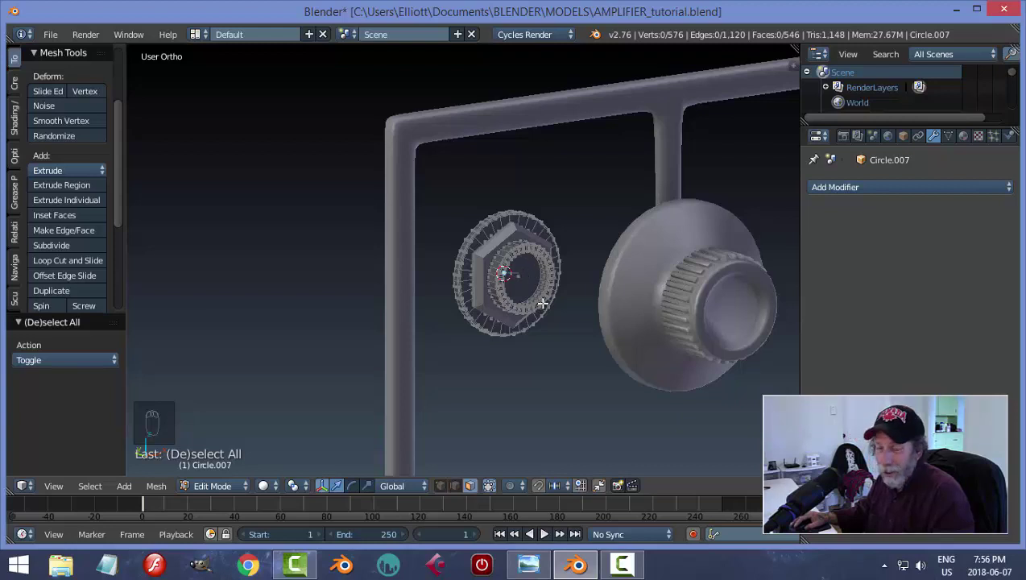
key(Tab)
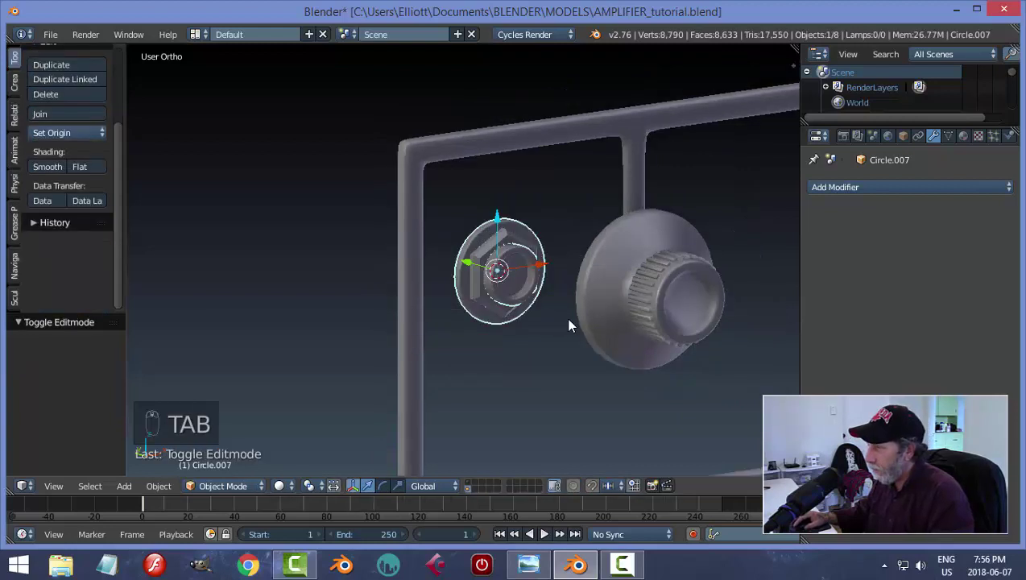
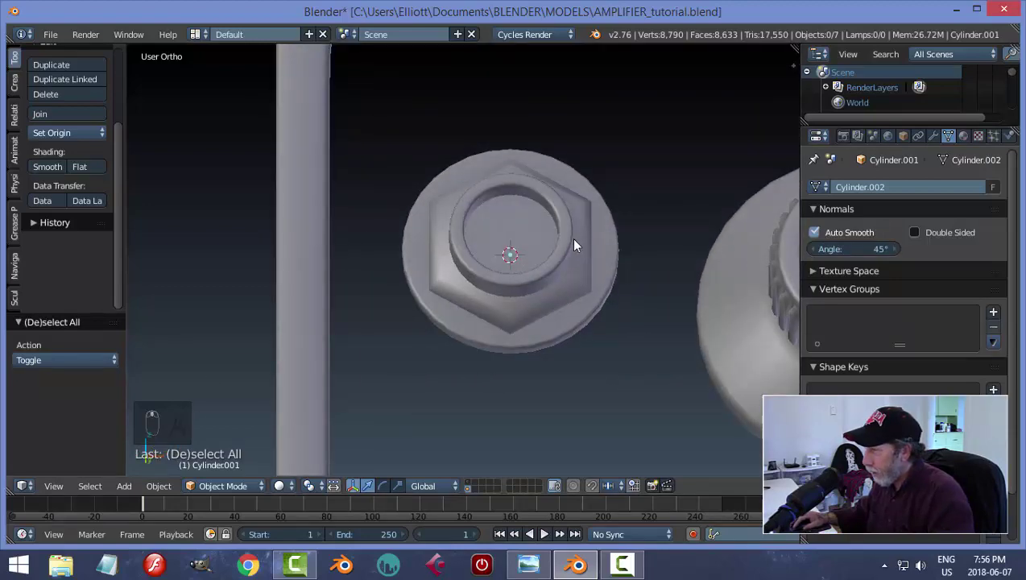
Step: Add two loop cuts around the nut's sides and save the amplifier file
key(Tab)
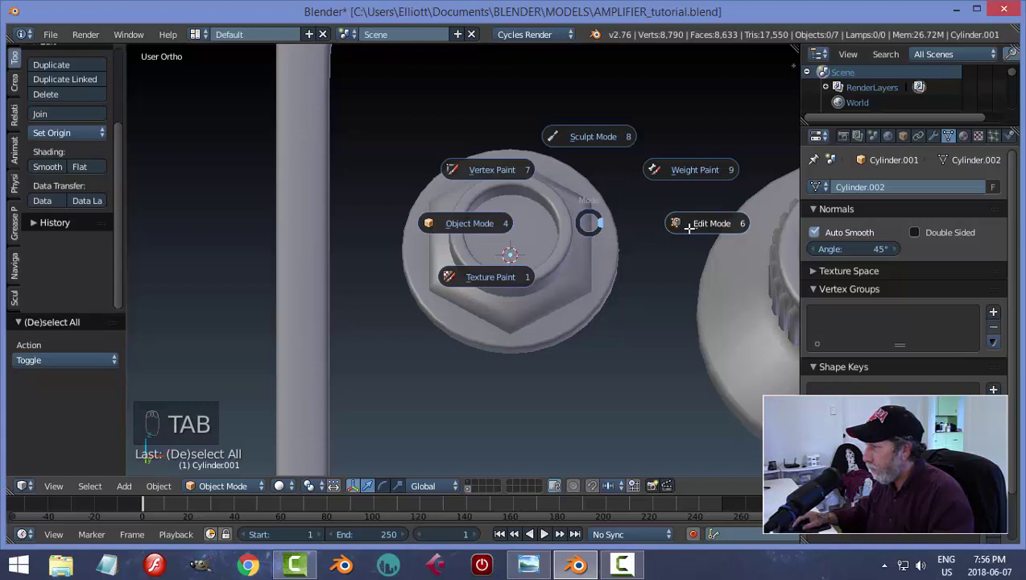
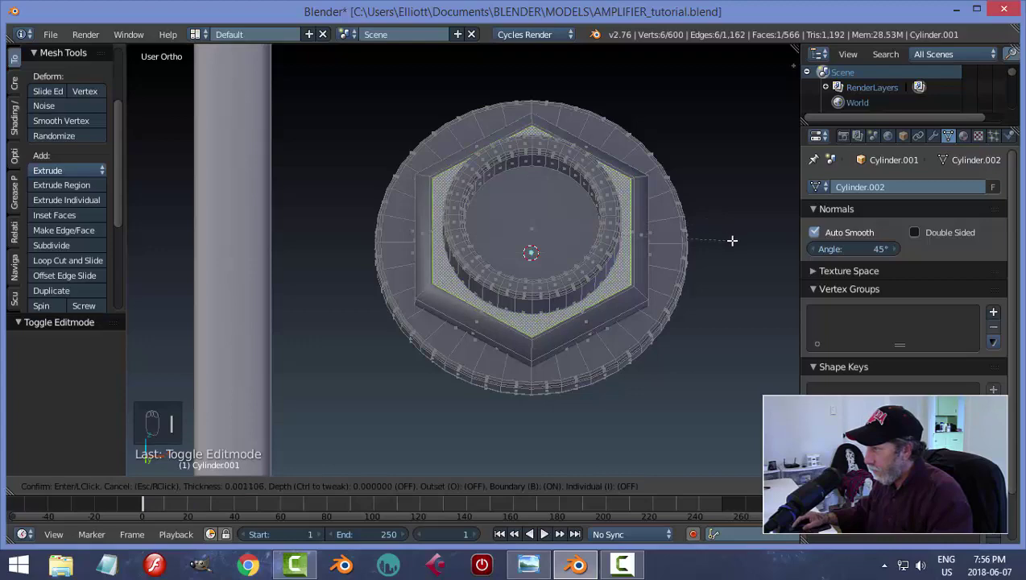
key(a)
key(Tab)
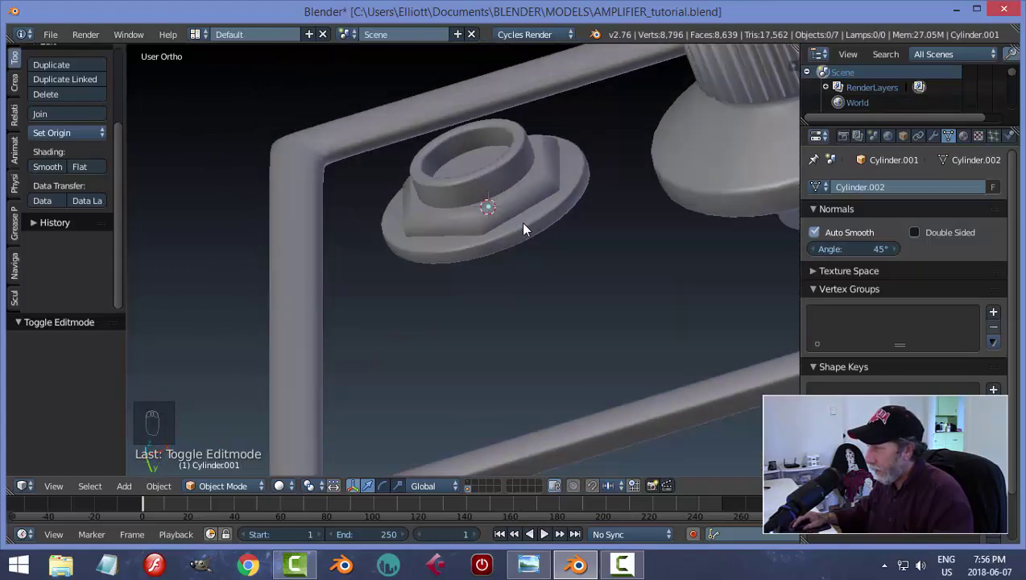
key(Tab)
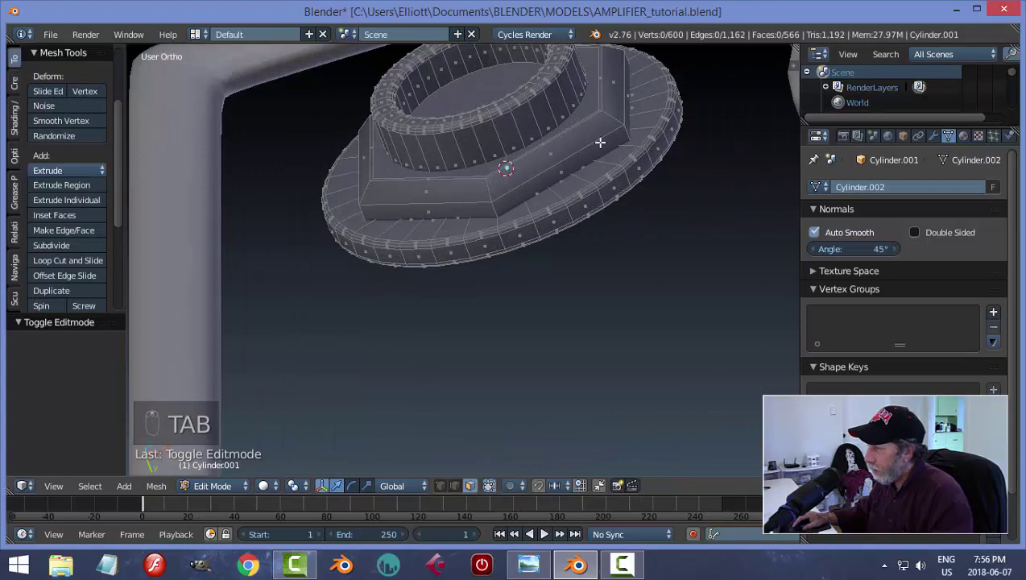
key(ctrl+r)
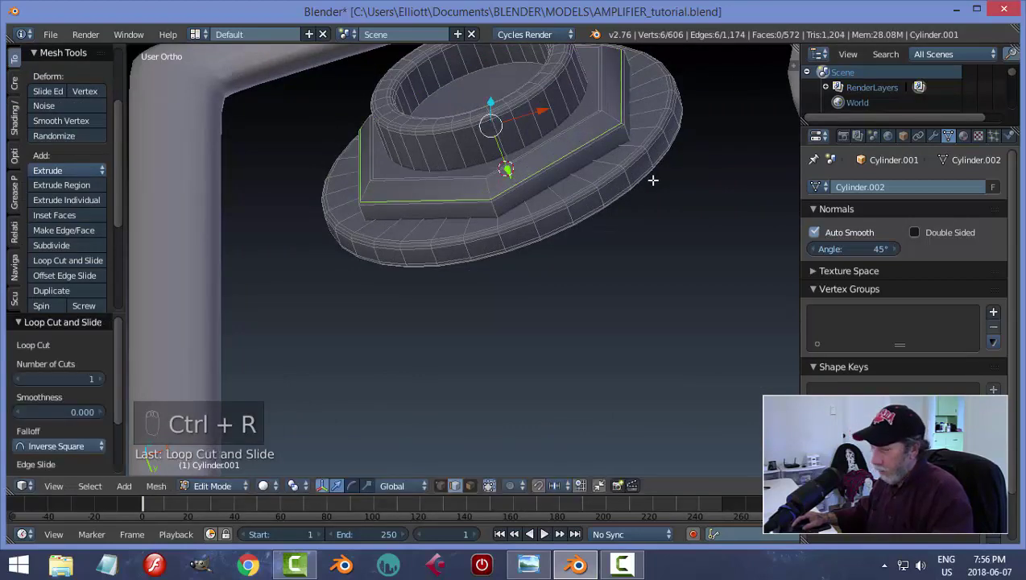
key(a)
key(Tab)
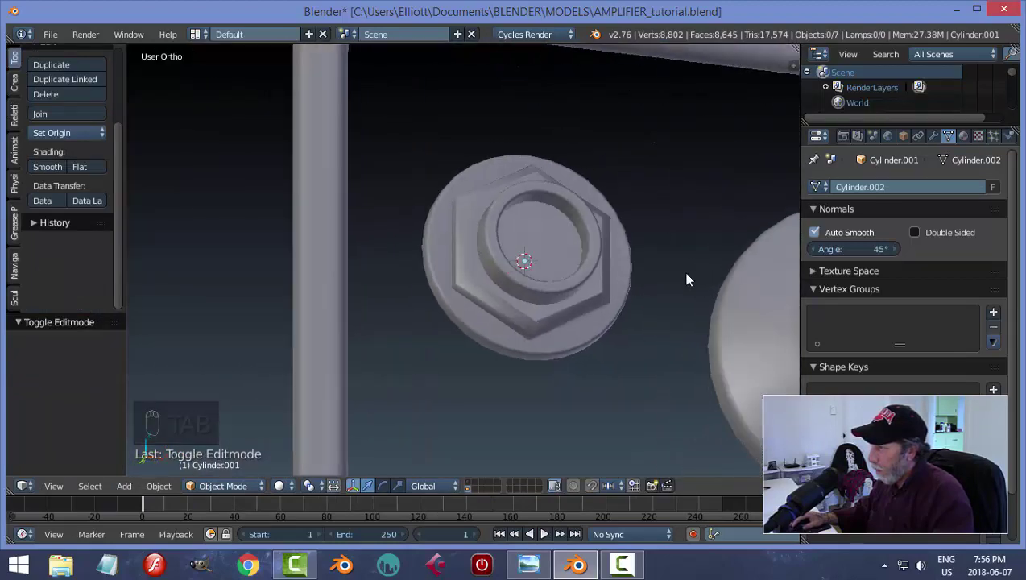
key(ctrl+s)
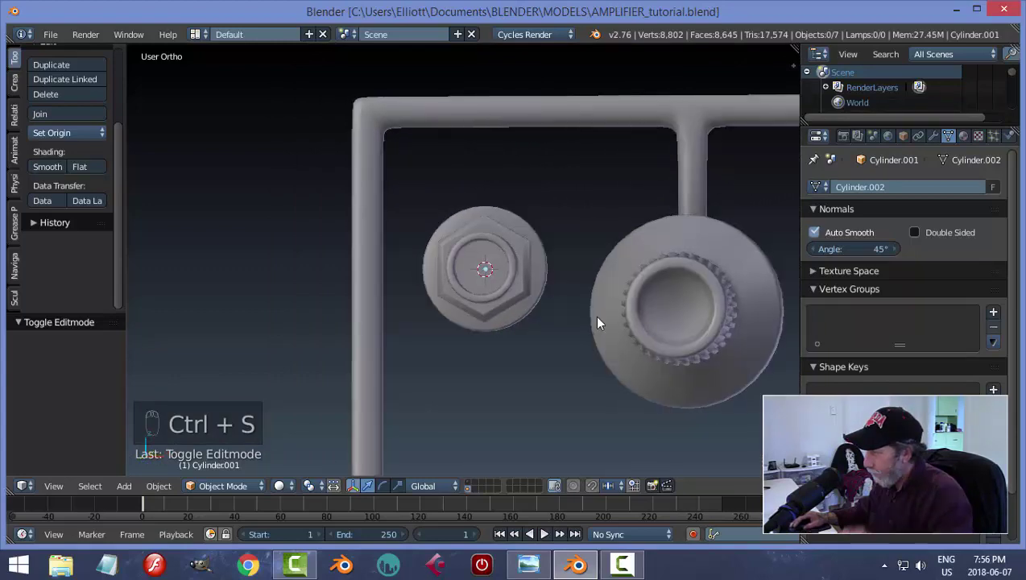
key(KP_1)
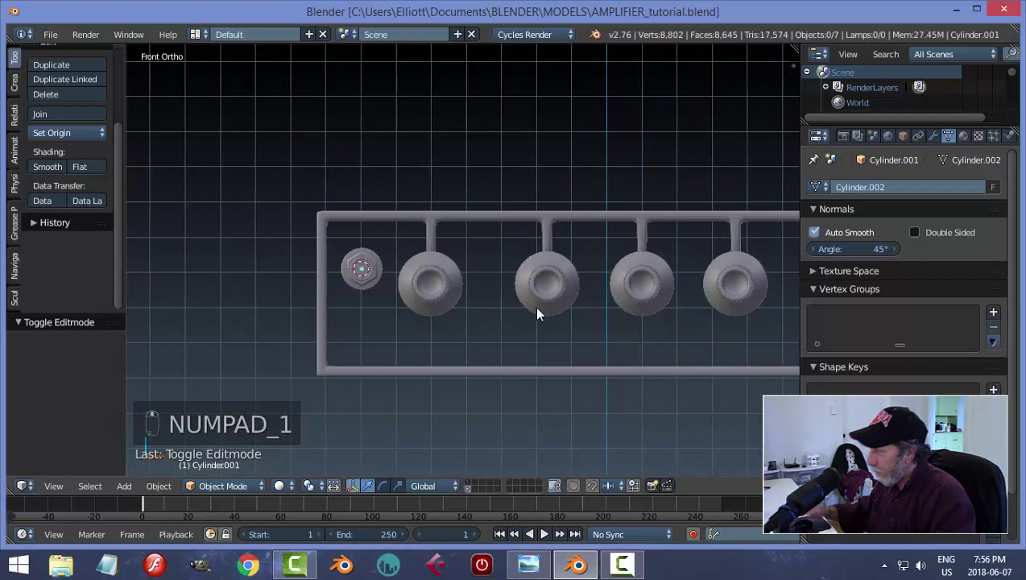
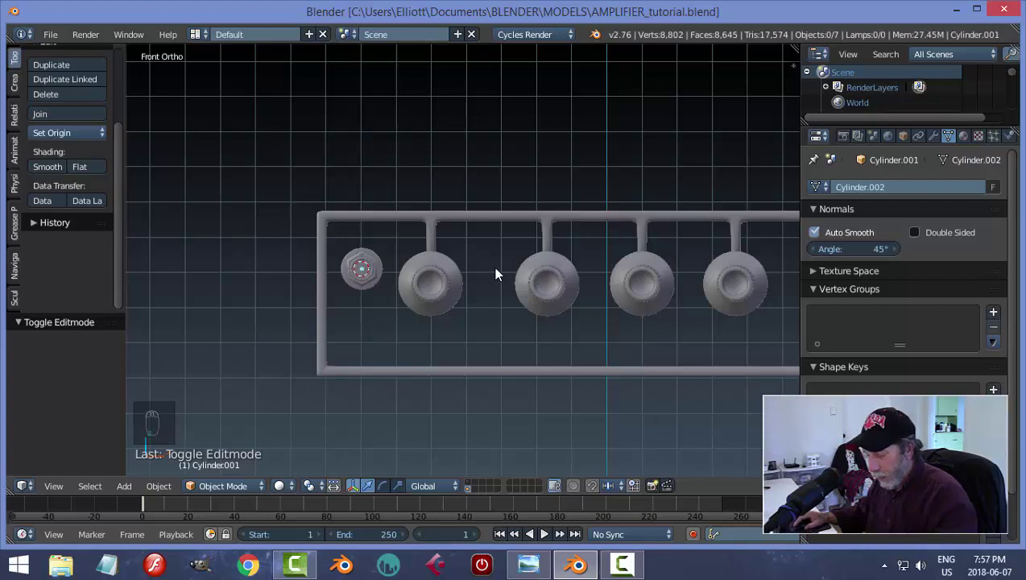
Step: Add a cube, shrink it and flatten it into a thin block beside the nut
key(shift+a)
key(Tab)
key(s)
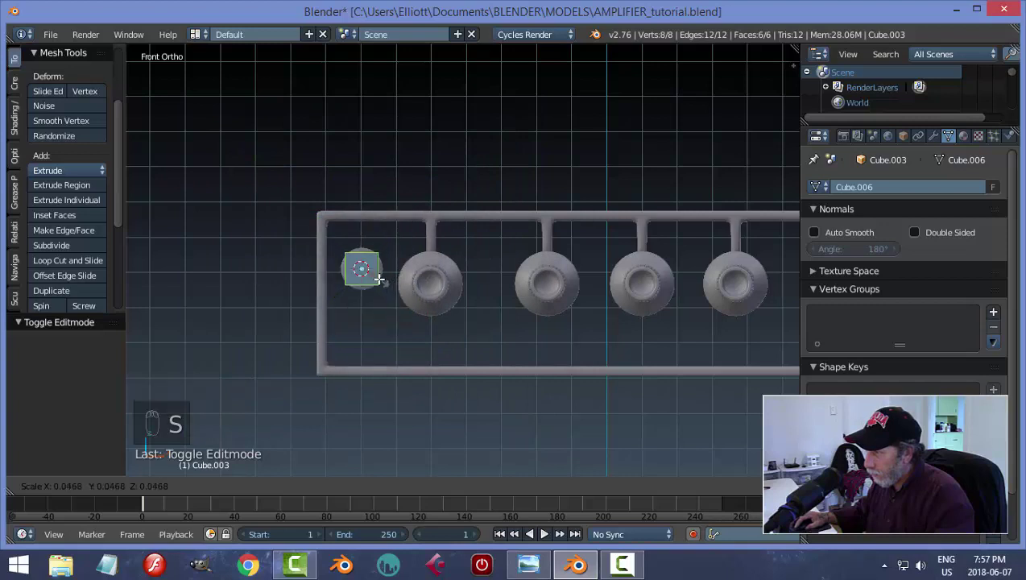
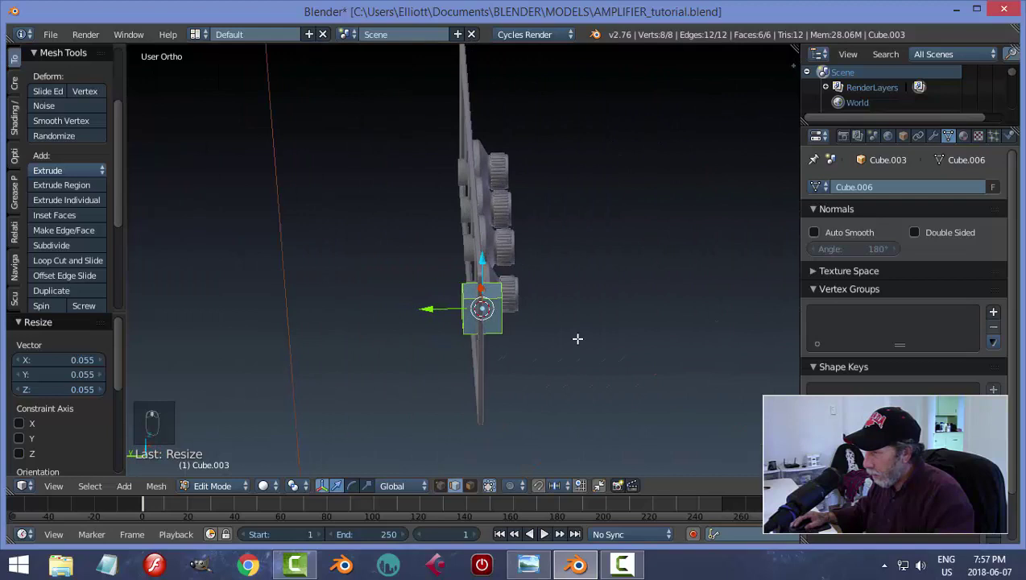
key(s)
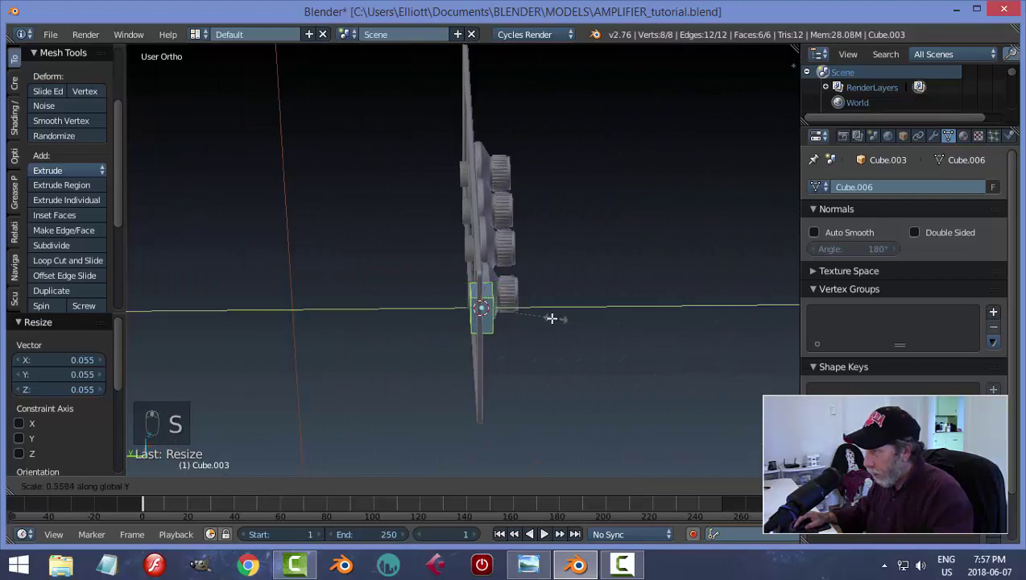
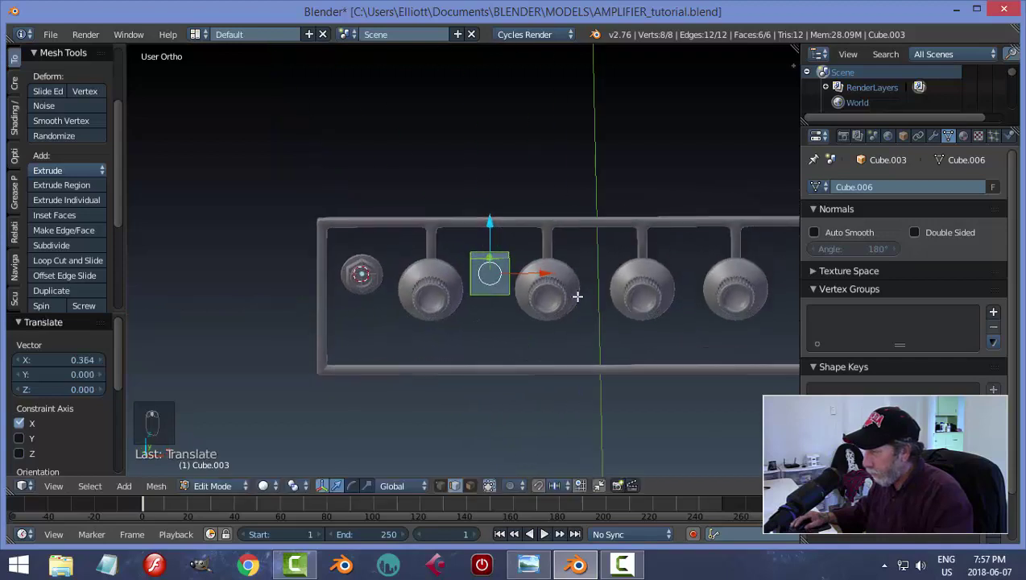
key(s)
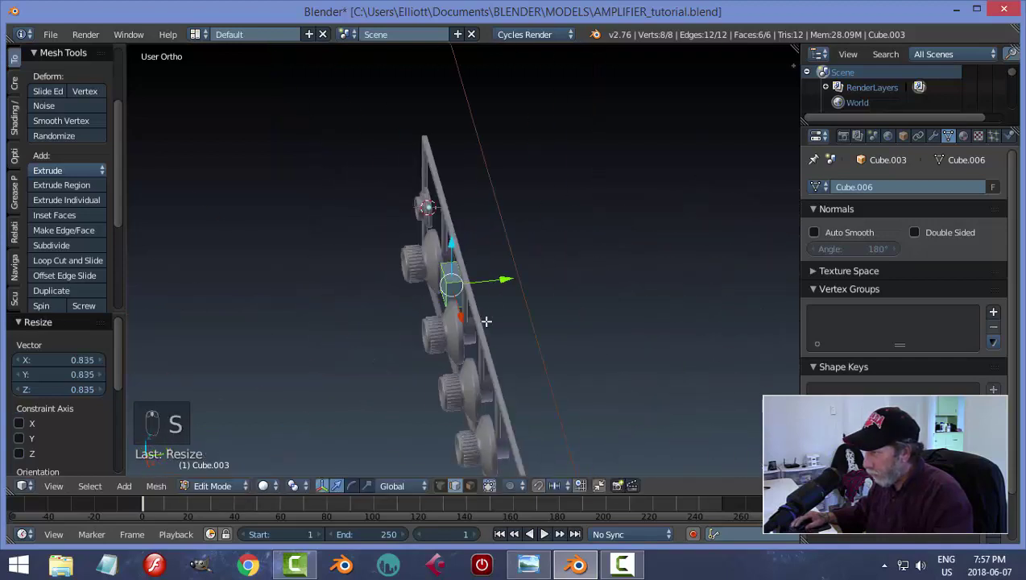
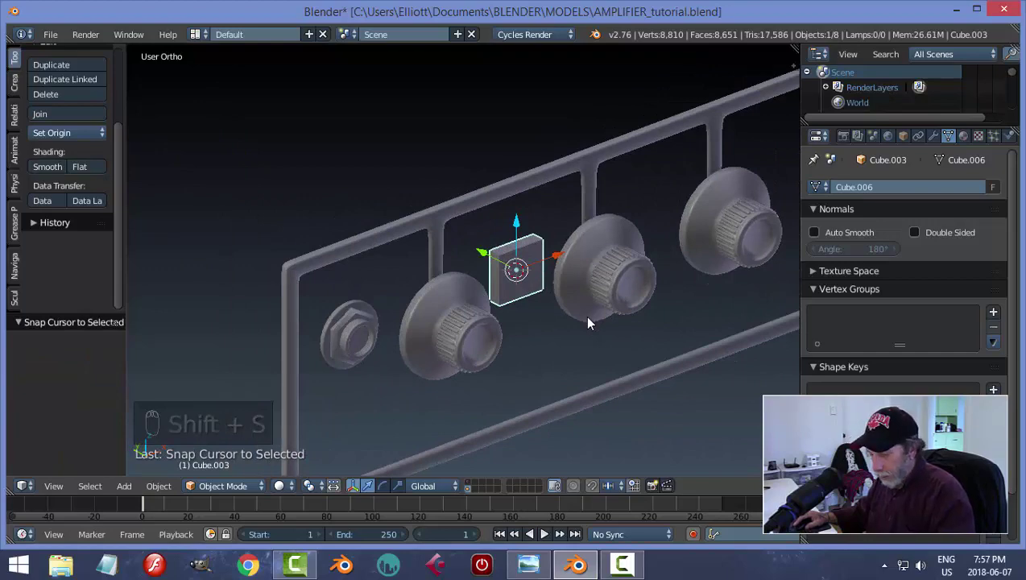
Step: Apply the block's transforms and switch to face selection in Edit Mode
key(ctrl+a)
key(Tab)
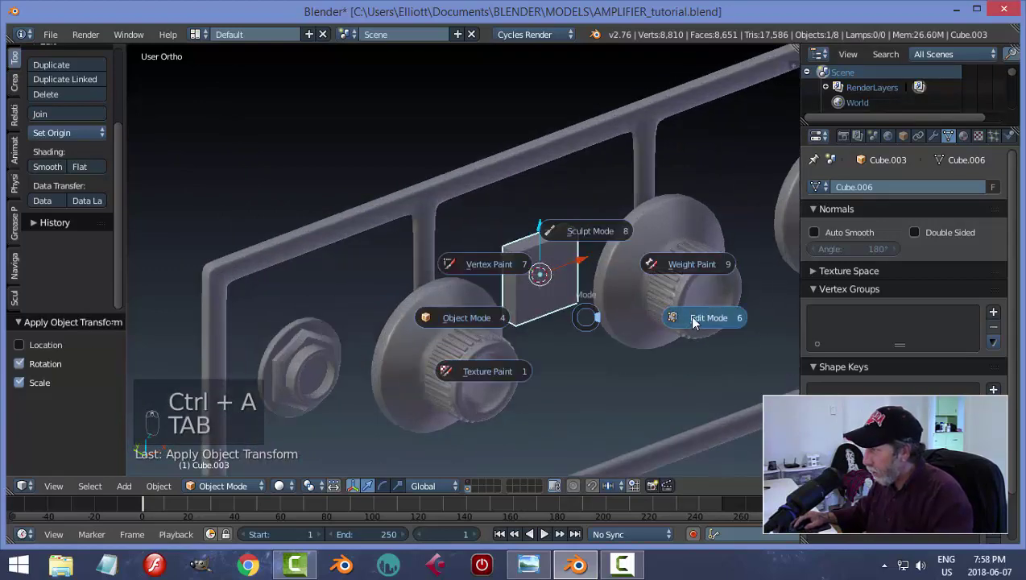
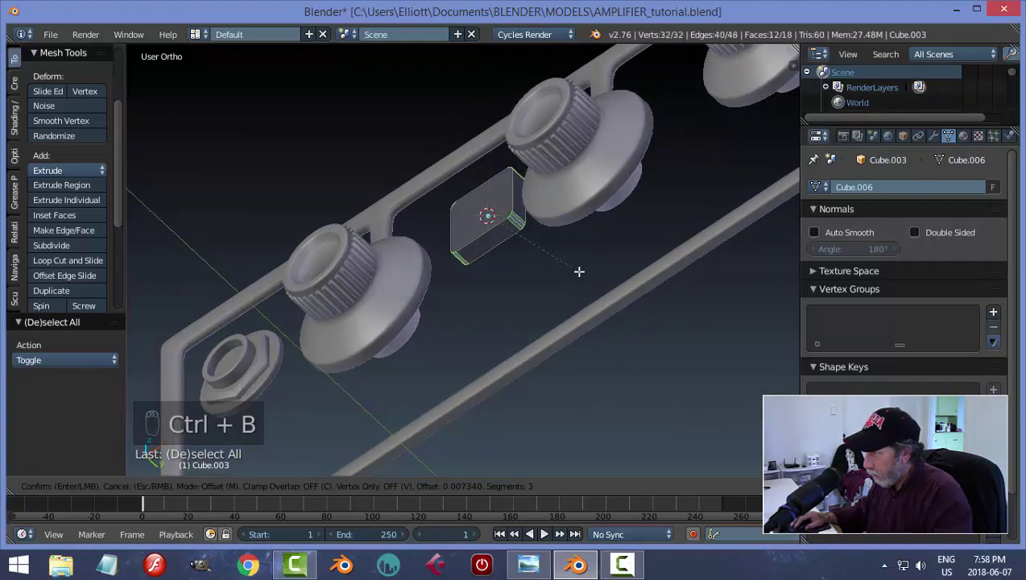
key(a)
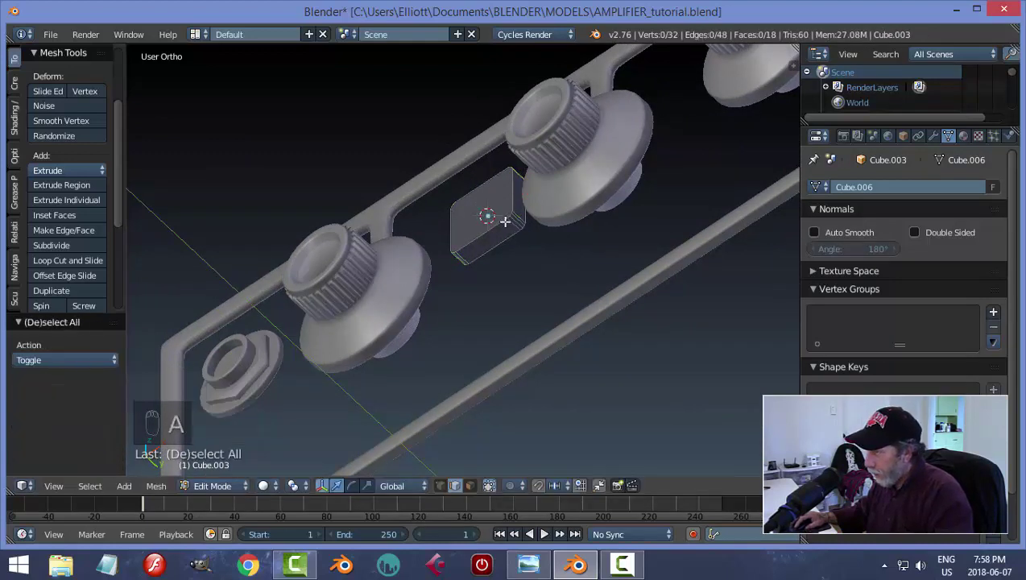
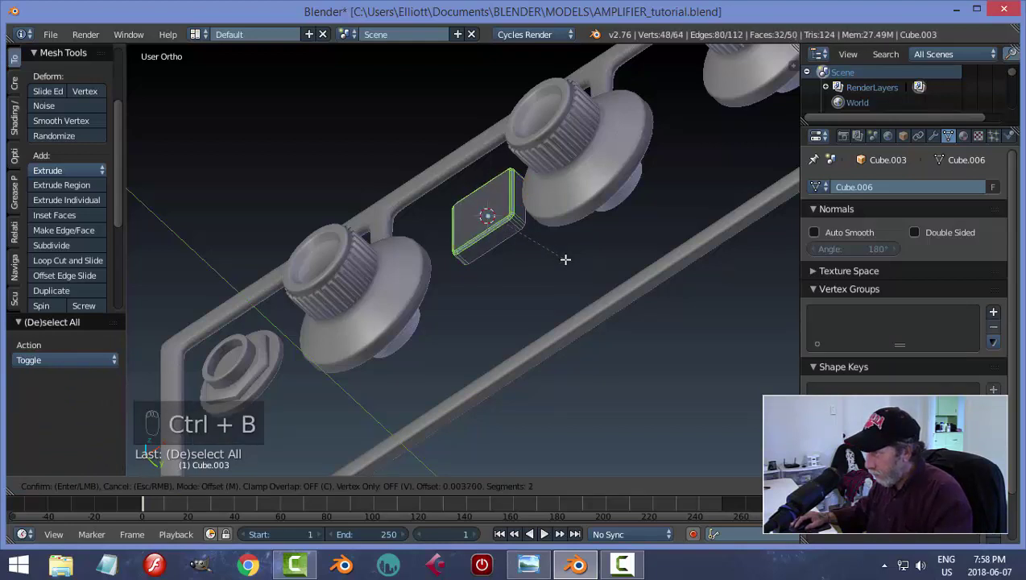
key(a)
key(ctrl+Tab)
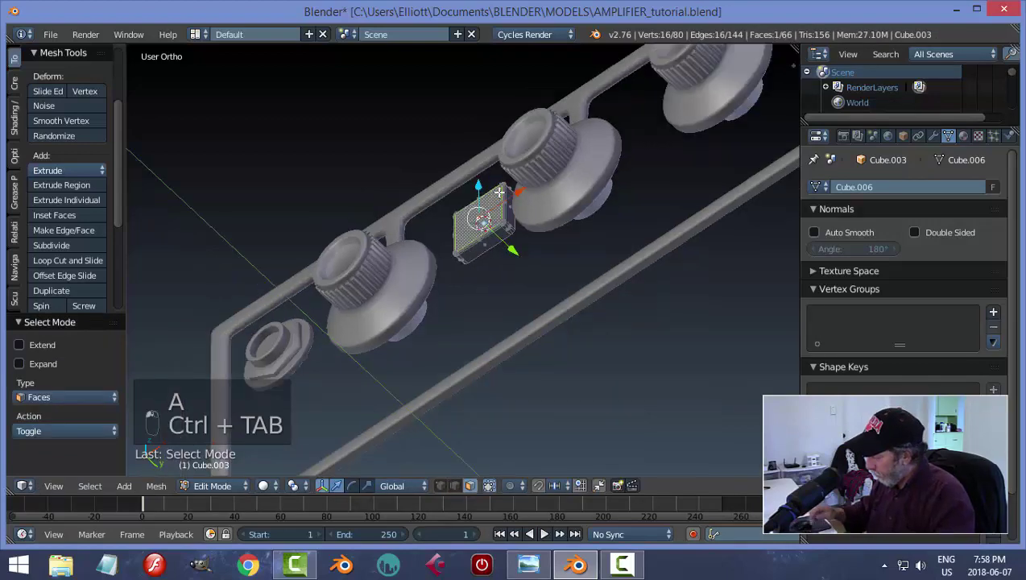
Step: From front view, inset the block's front face into a narrow-rimmed recessed panel
key(KP_1)
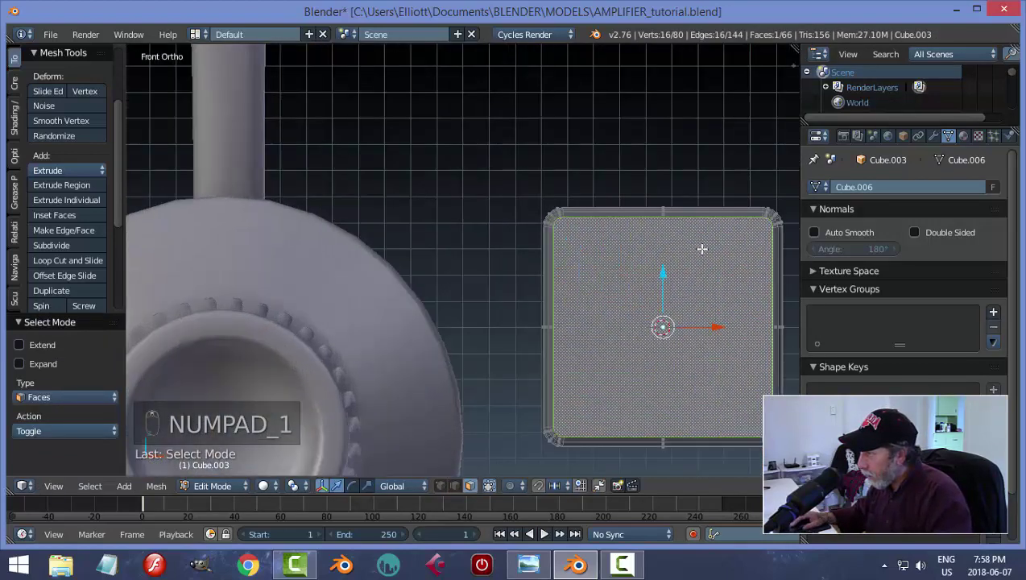
key(e)
key(s)
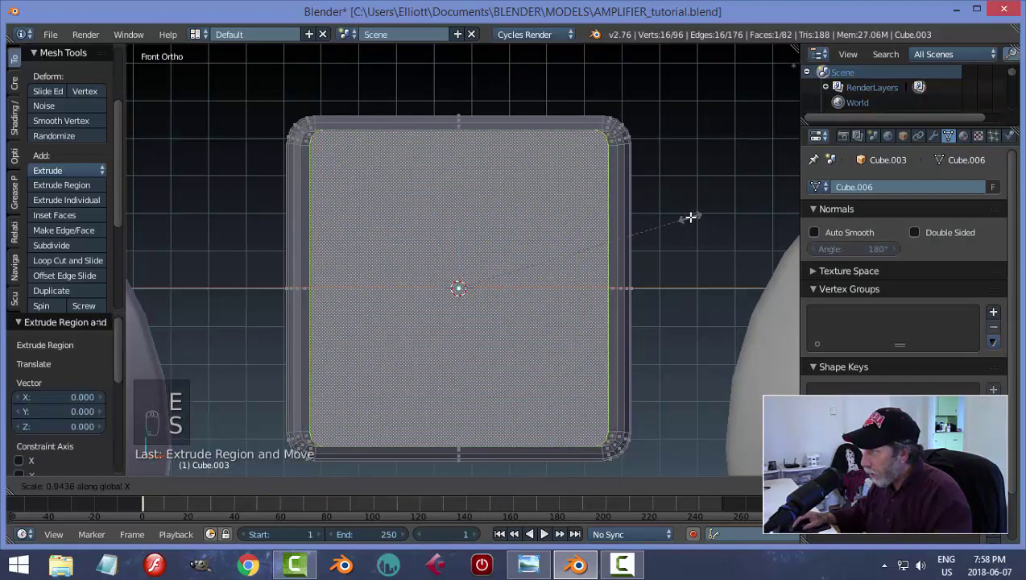
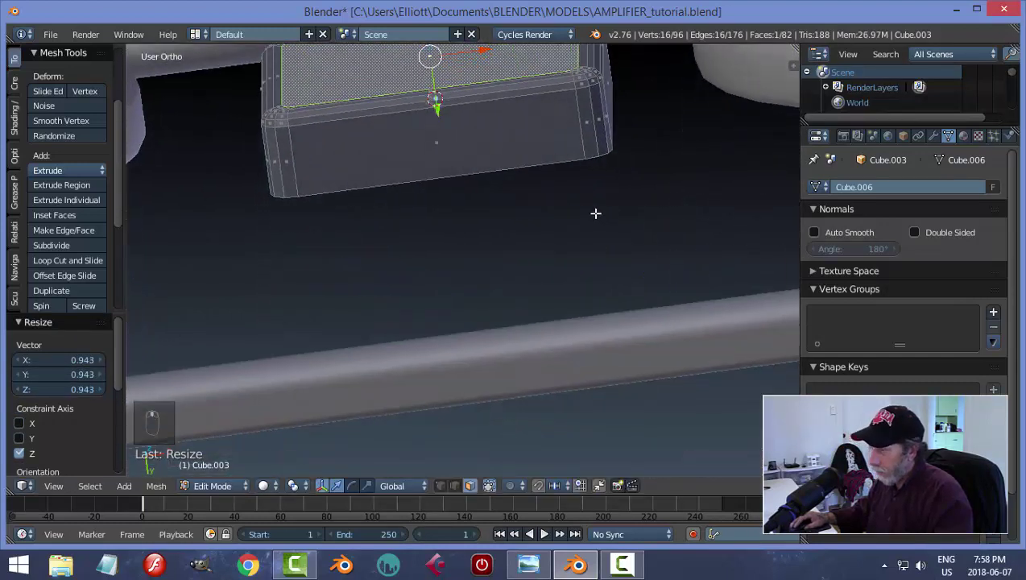
key(e)
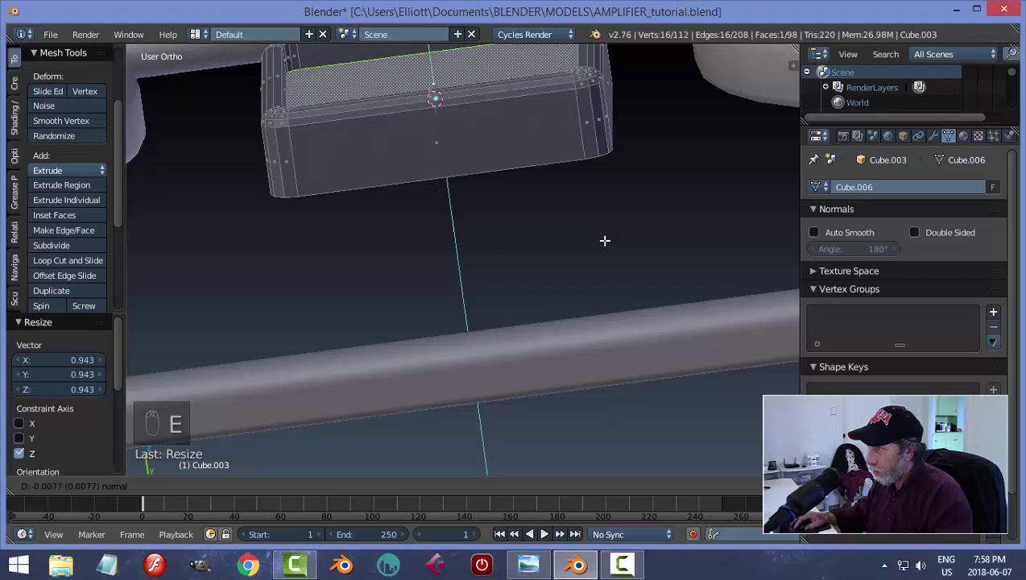
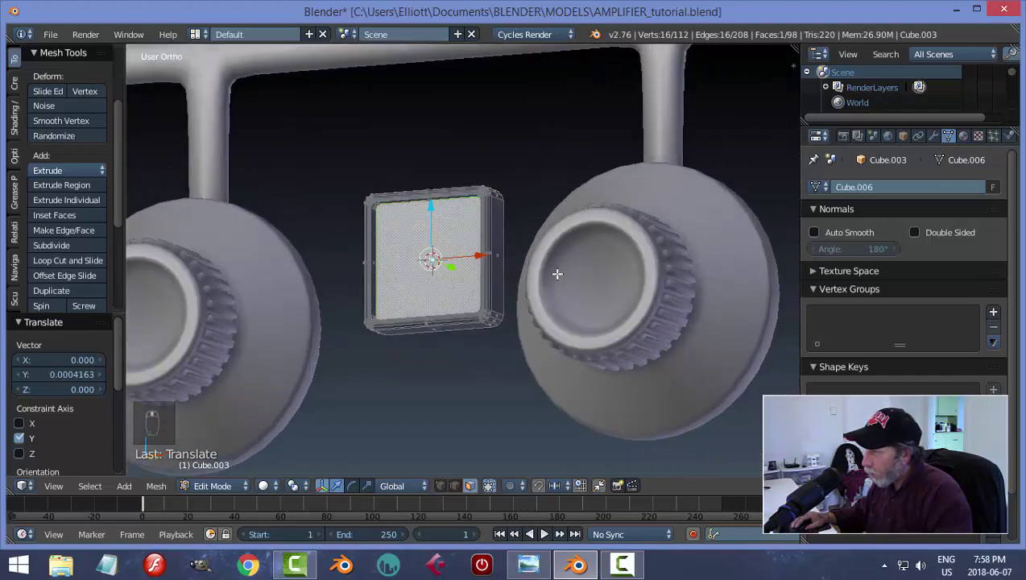
Step: Duplicate the front face as its own piece, extrude it into a shallow plate and fix its normals
key(shift+d)
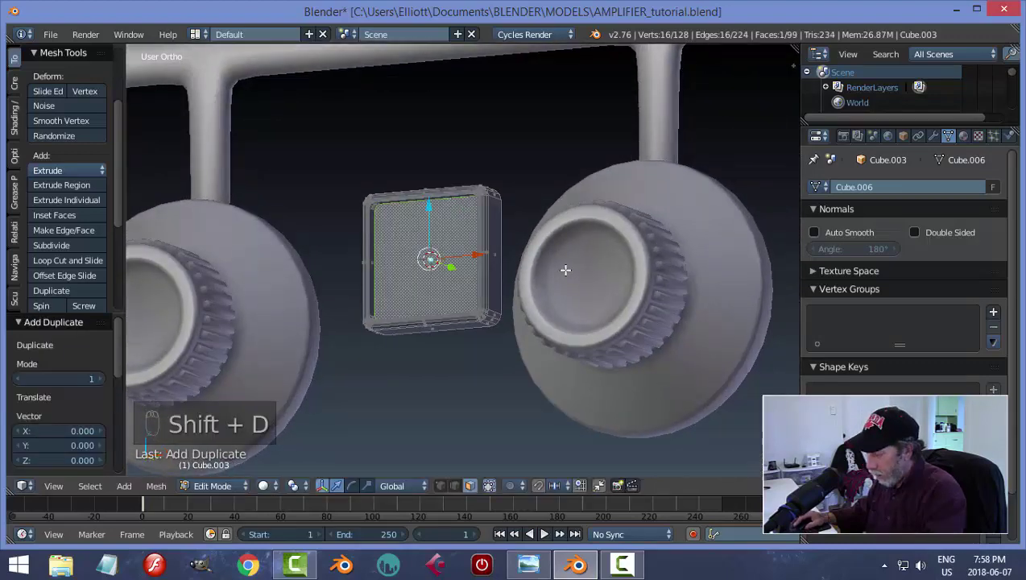
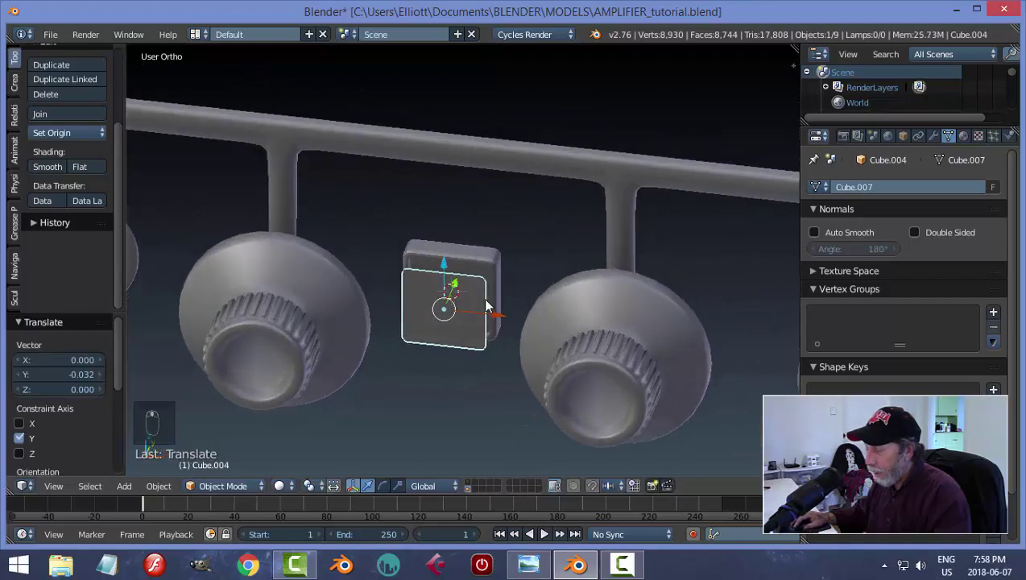
key(KP_1)
key(Tab)
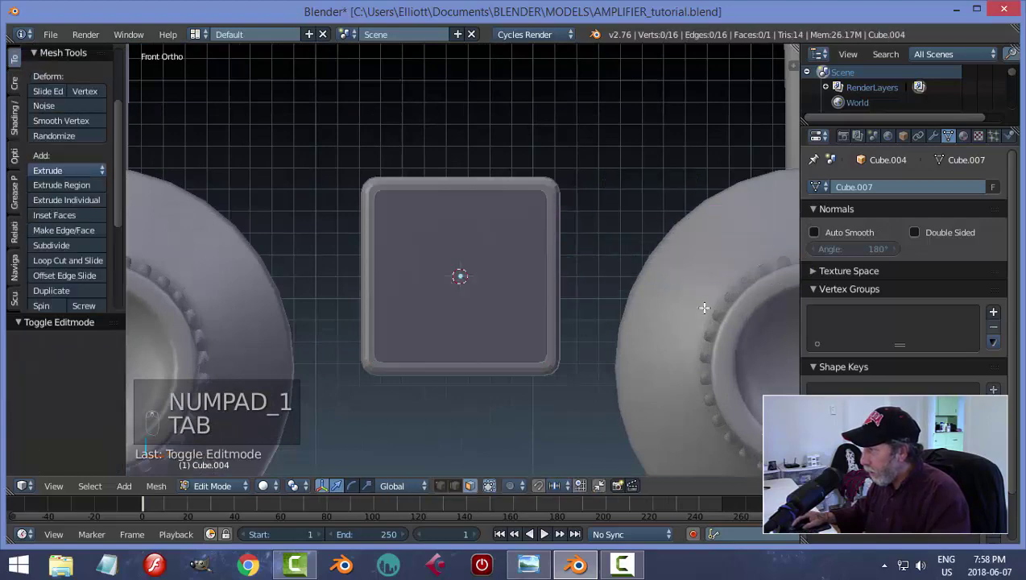
key(a)
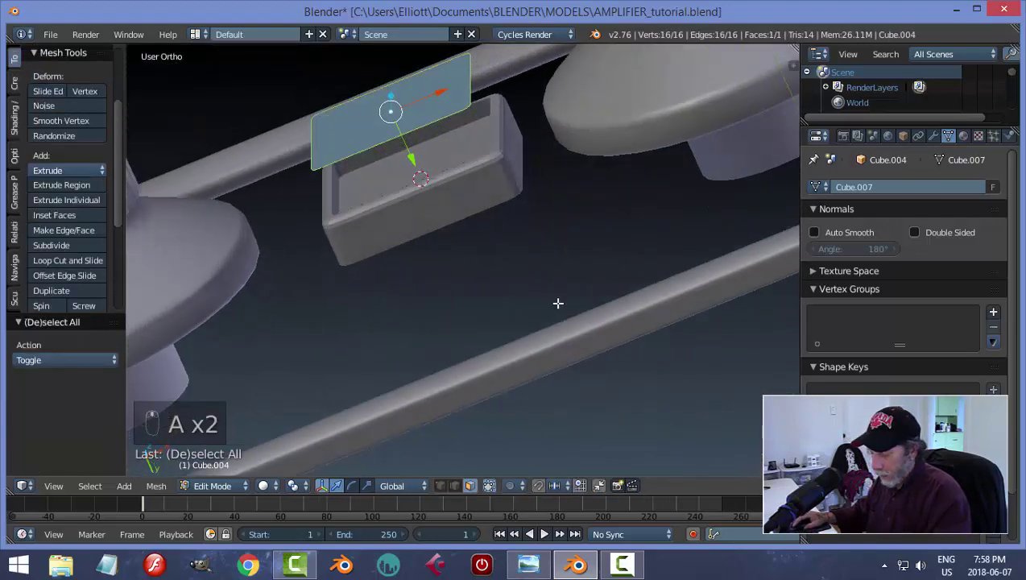
key(e)
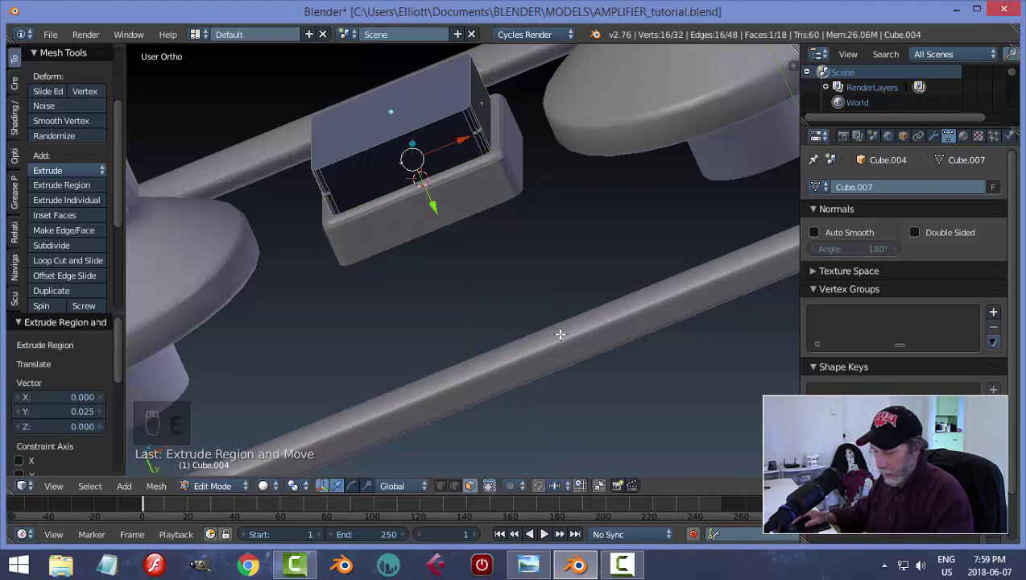
key(a)
key(a)
key(ctrl+n)
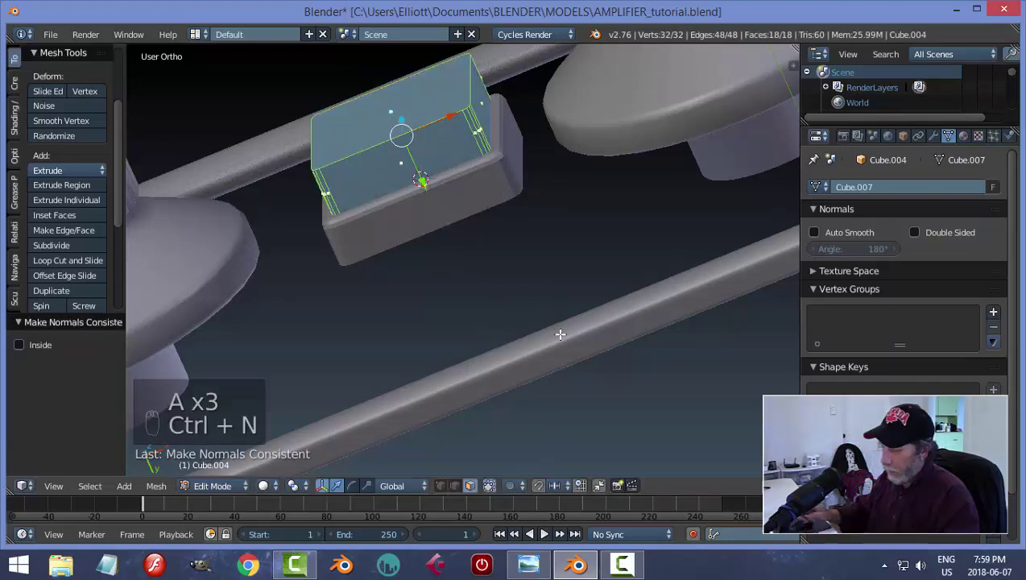
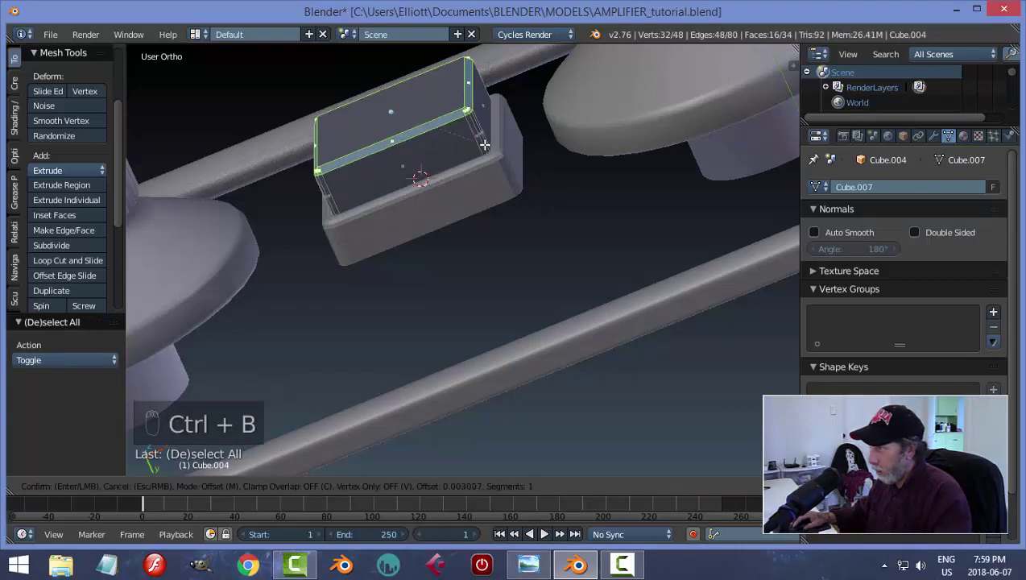
Step: Bevel the plate's rim edges and inspect the piece from several angles
key(a)
key(Tab)
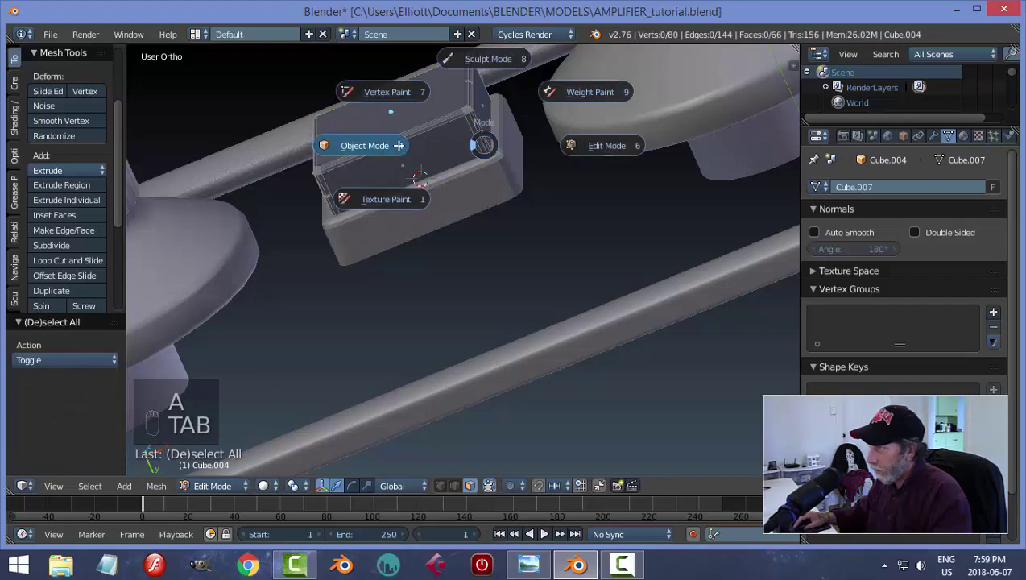
middle_click(477, 146)
drag(426, 227, 404, 282)
drag(425, 278, 363, 257)
drag(364, 257, 475, 237)
key(Tab)
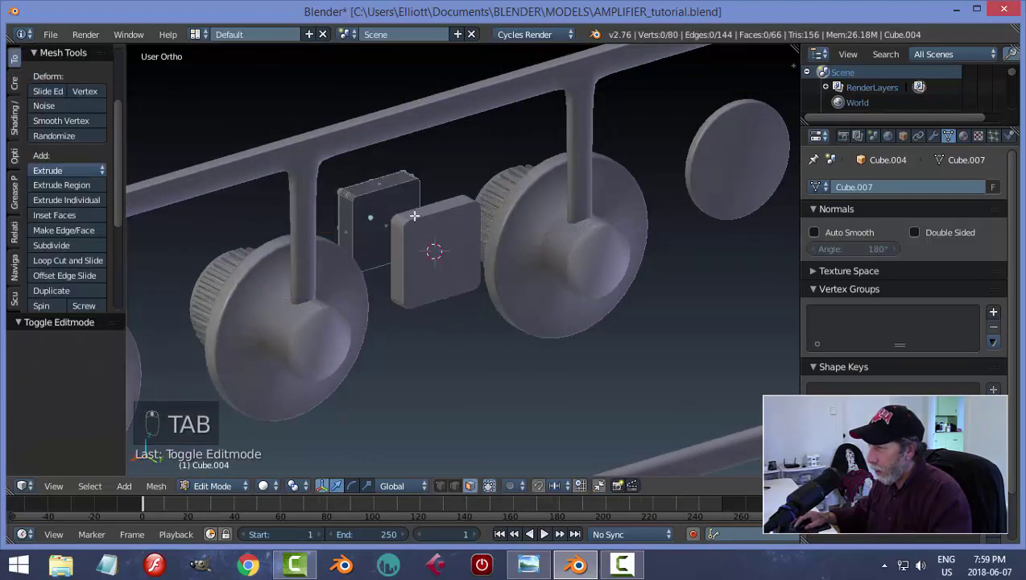
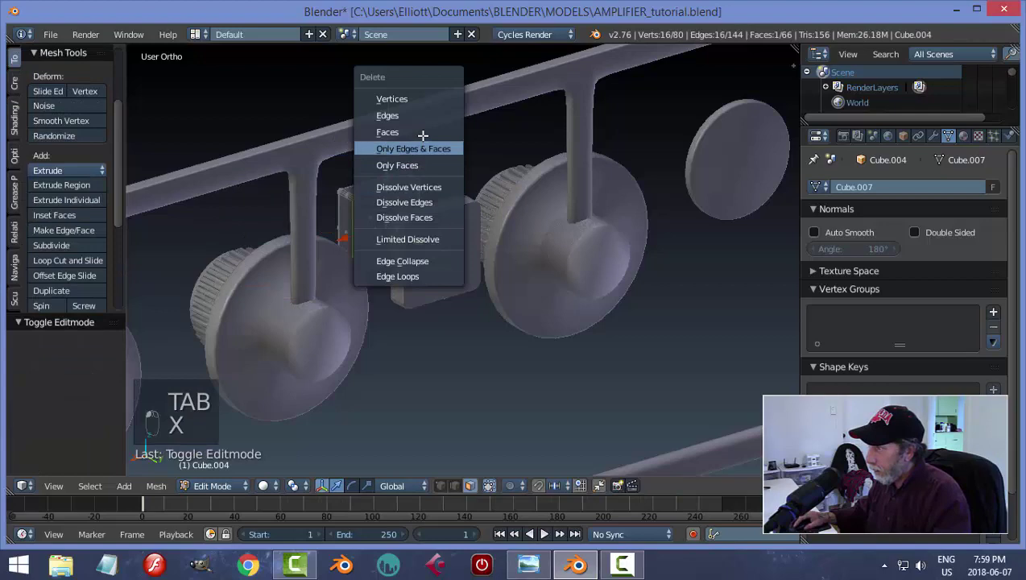
Step: Deselect everything and frame the plate straight from the front for editing
key(Tab)
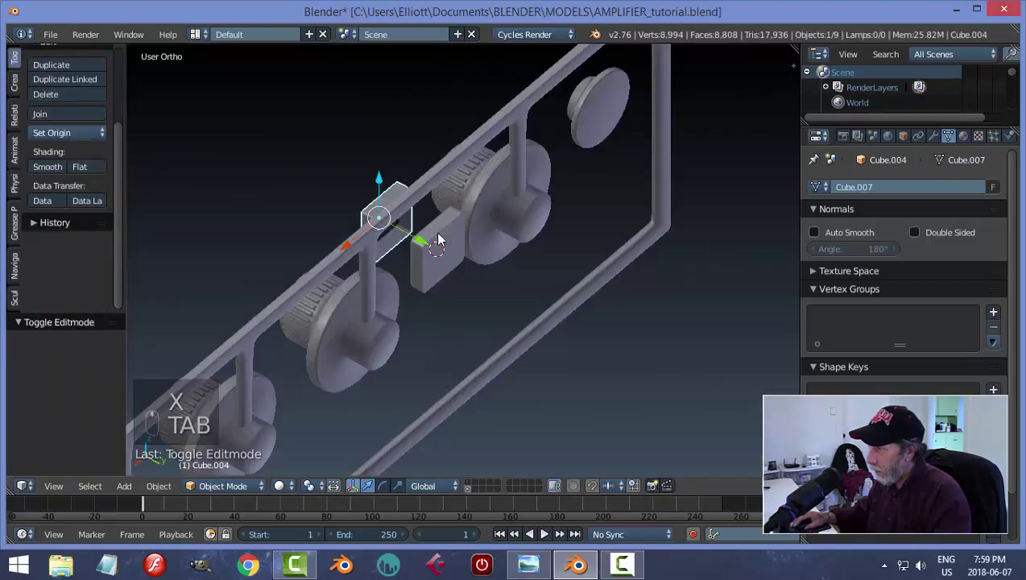
drag(416, 270, 461, 277)
key(a)
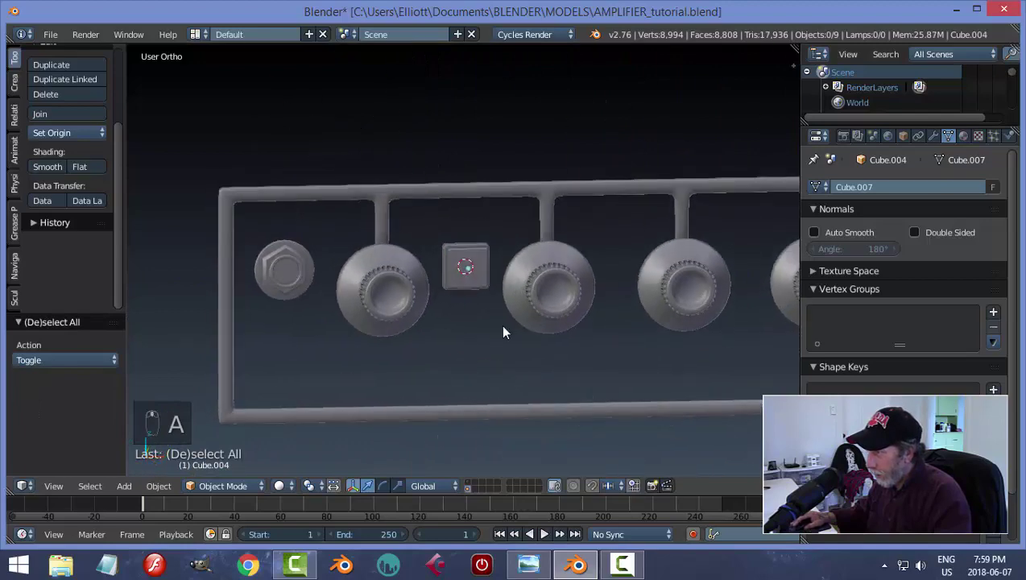
drag(510, 285, 575, 282)
key(KP_1)
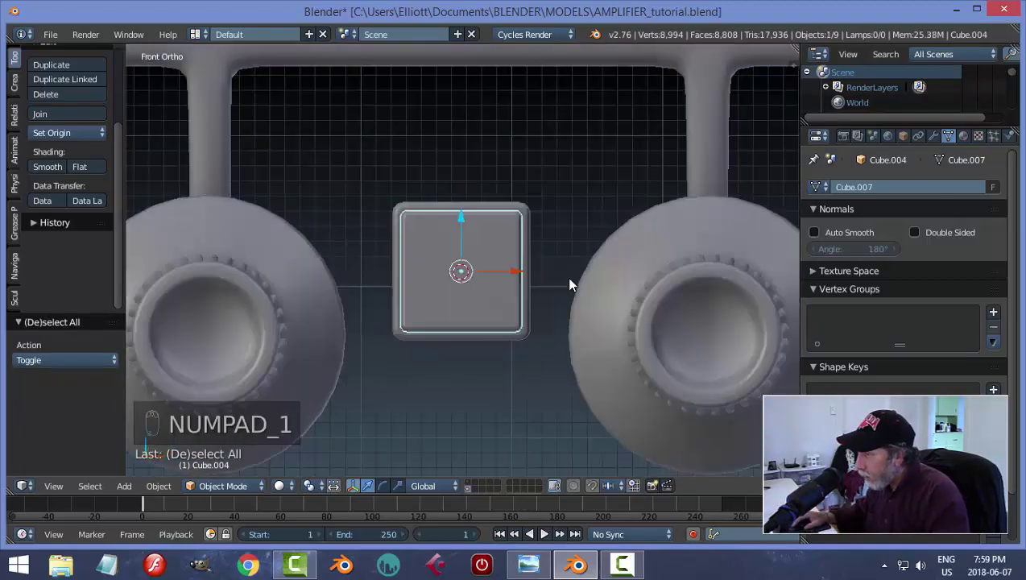
key(Tab)
Step: Scale the whole plate slightly narrower along X and return to Object Mode
key(a)
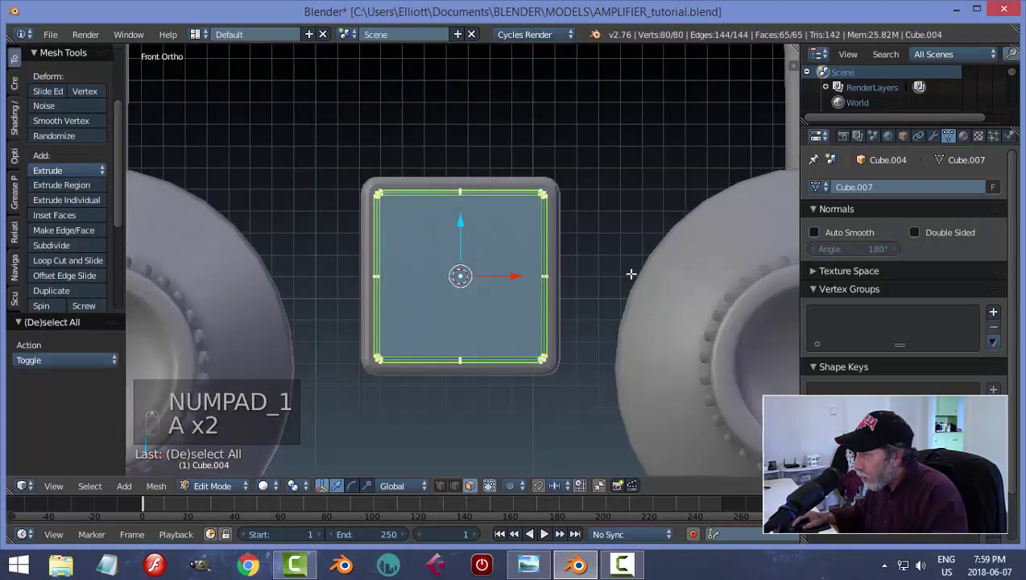
key(s)
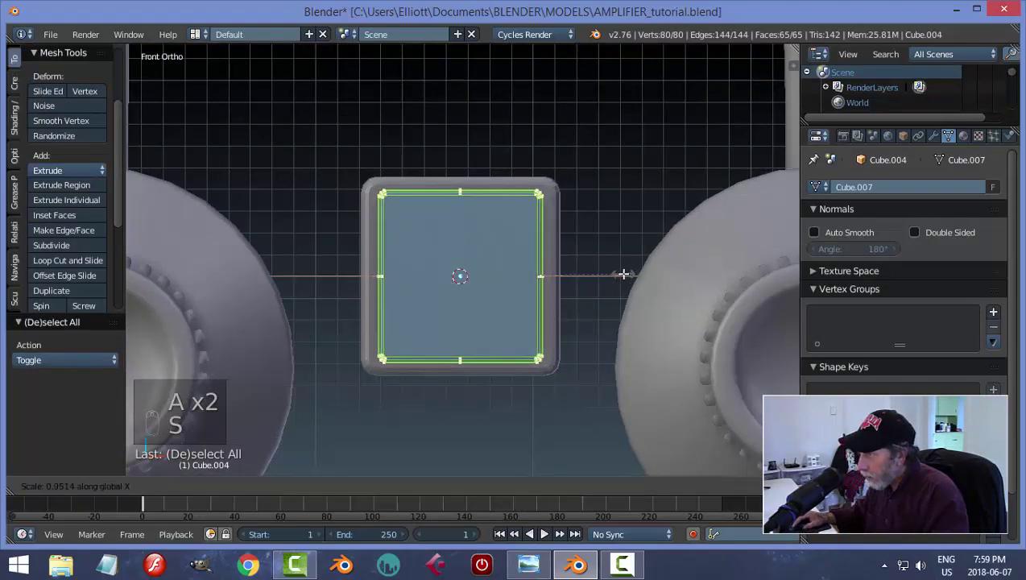
key(s)
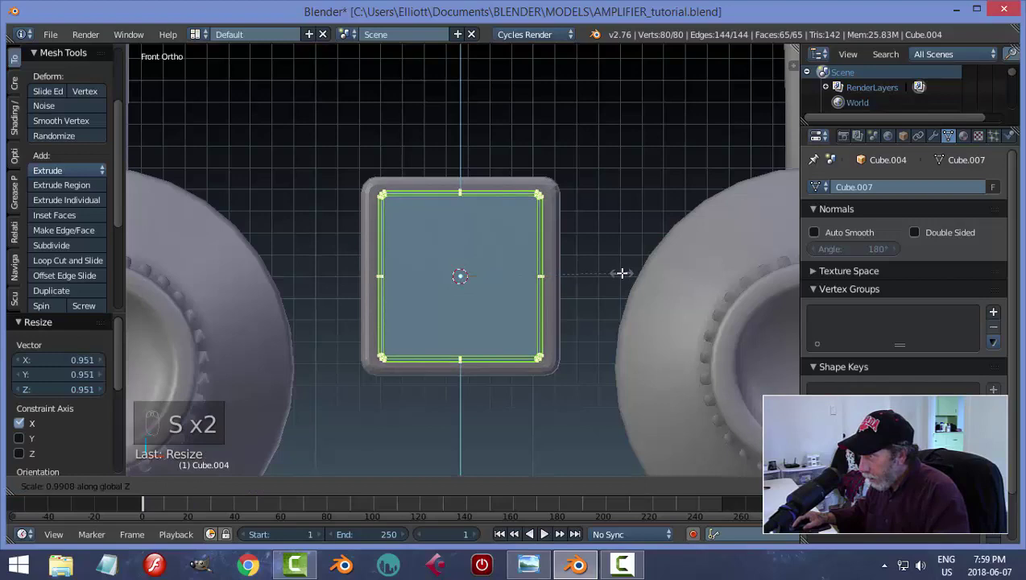
key(a)
key(Tab)
key(a)
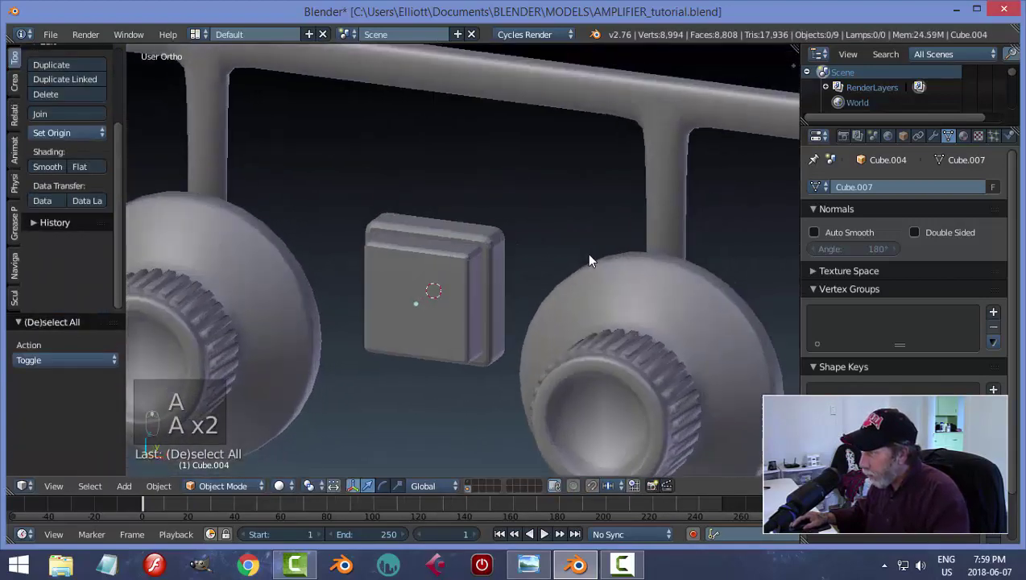
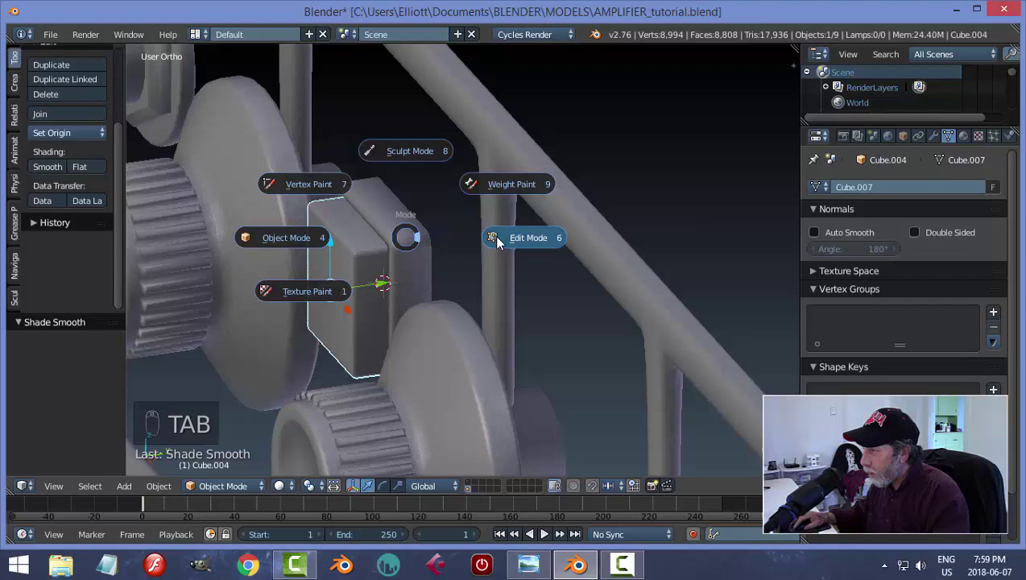
Step: Add an edge loop near the switch box's front edge to tighten its rounding
key(Tab)
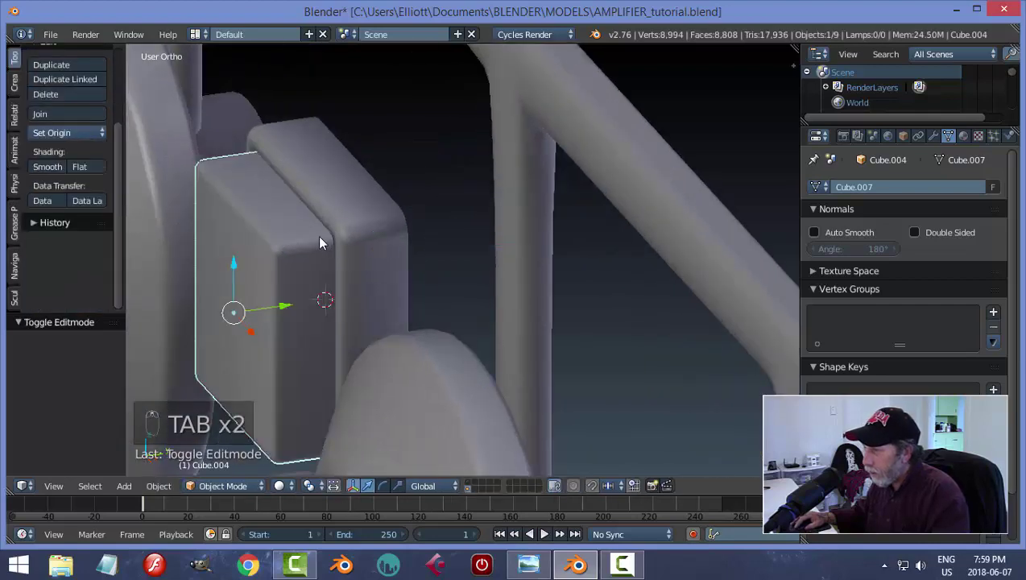
key(Tab)
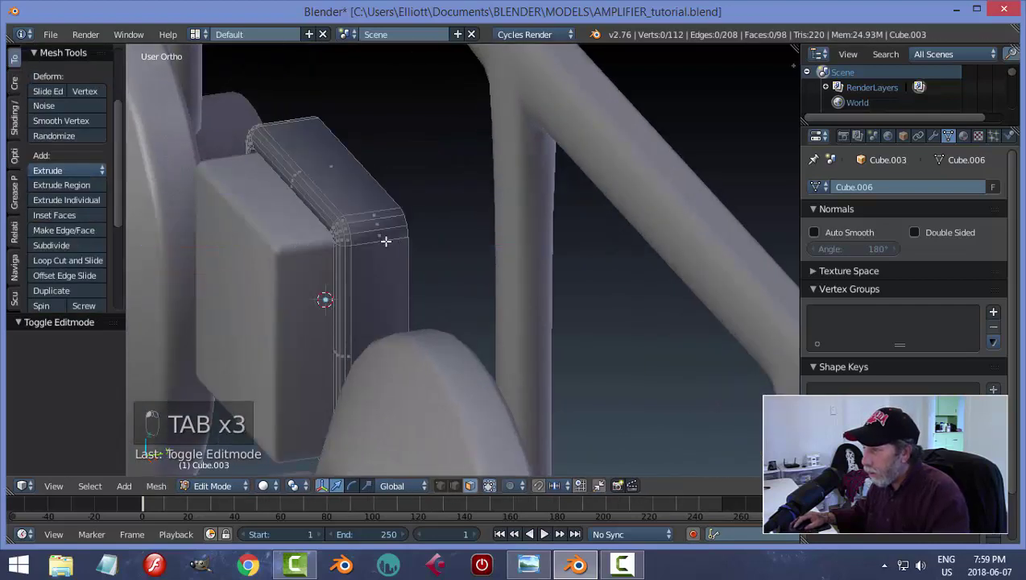
key(ctrl+r)
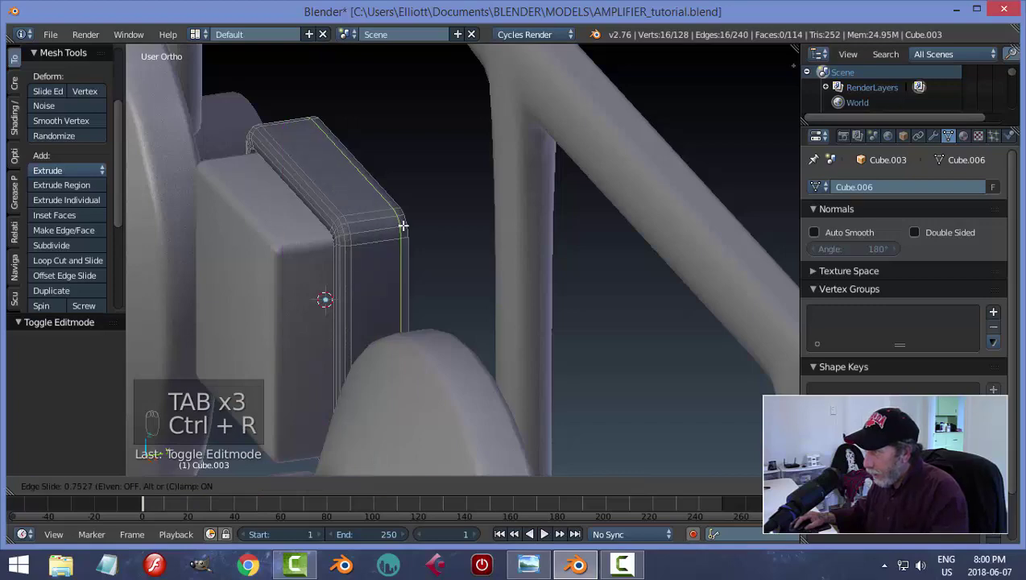
key(a)
key(Tab)
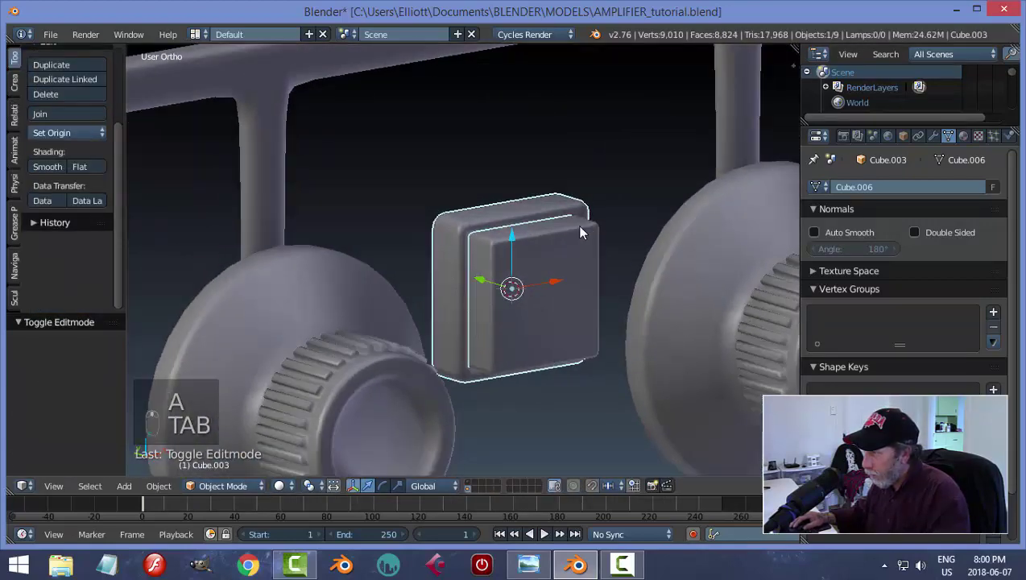
key(Tab)
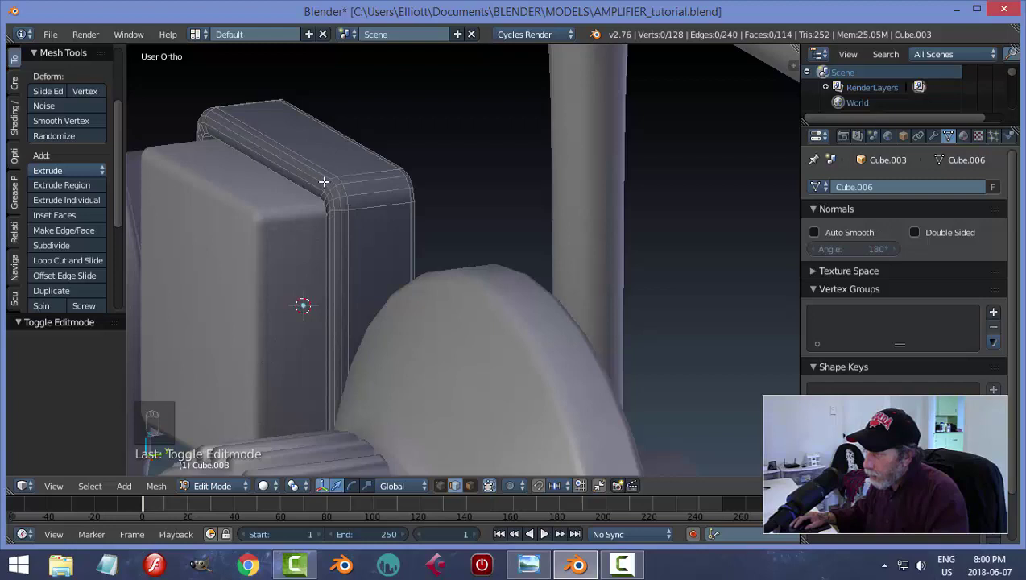
key(Tab)
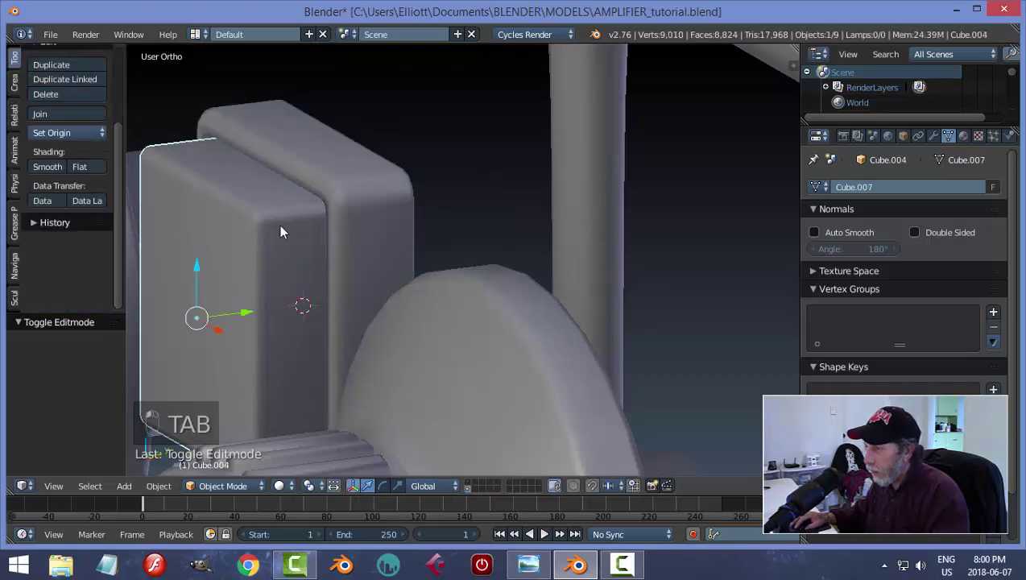
Step: Add a matching edge loop near the front plate's rim and deselect everything
key(Tab)
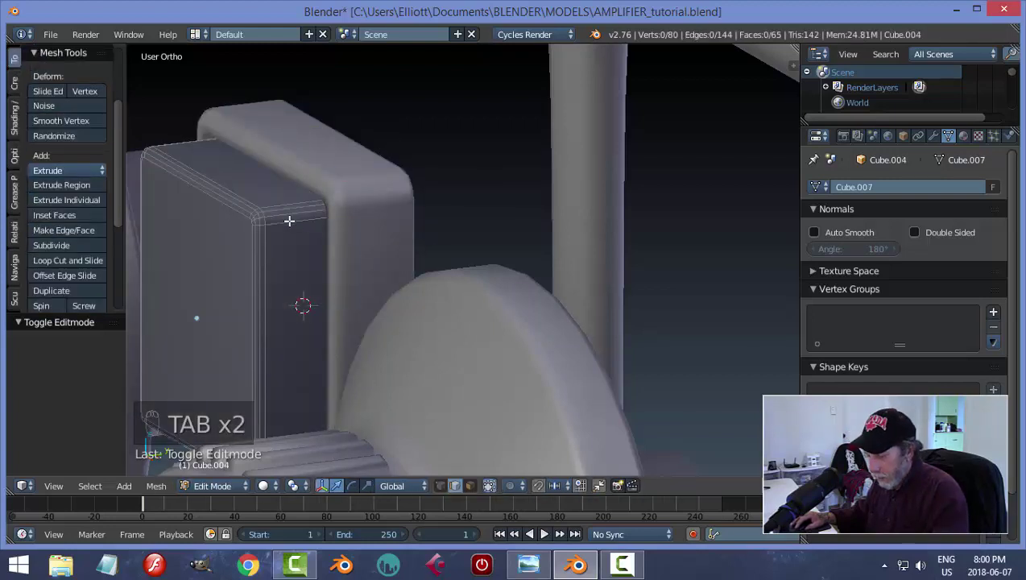
key(ctrl+r)
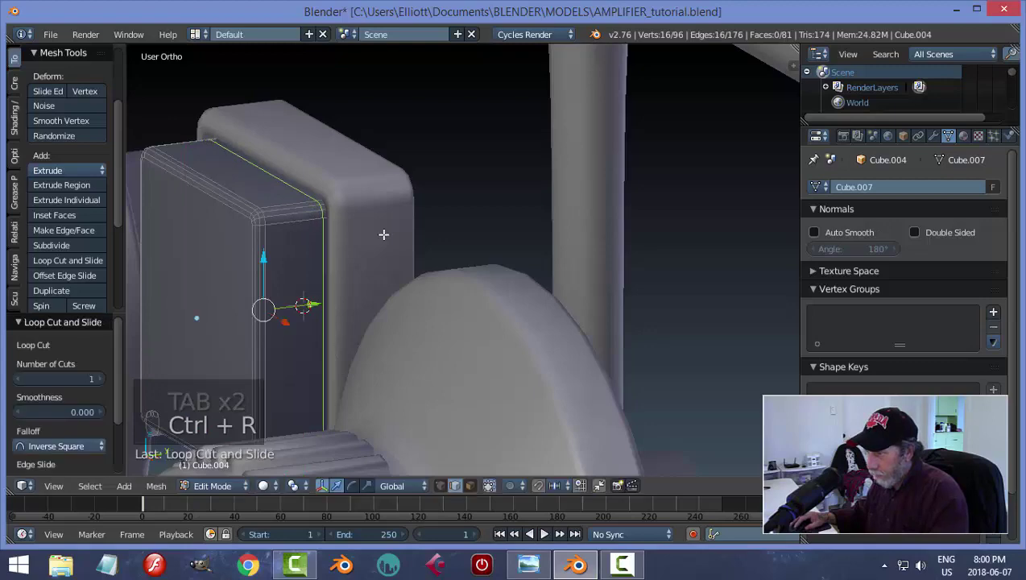
key(a)
key(Tab)
key(a)
drag(374, 266, 383, 295)
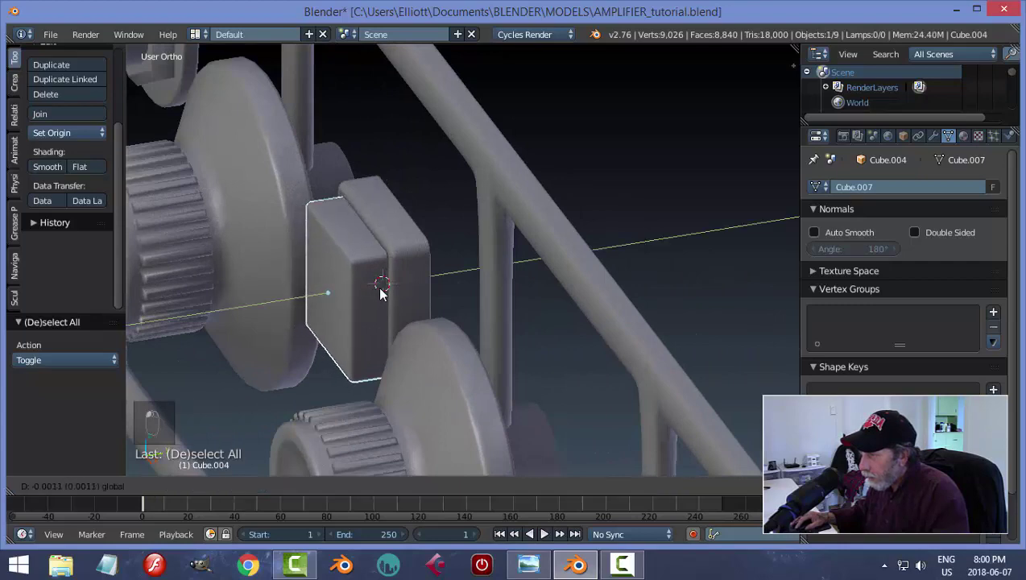
key(a)
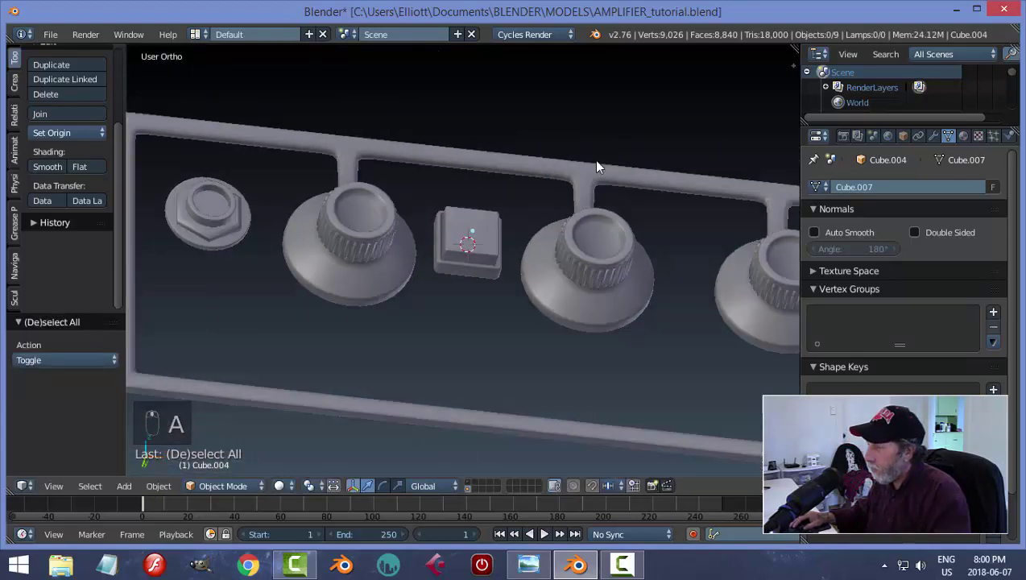
Step: Save the file and duplicate the small switch block with its front plate
key(ctrl+s)
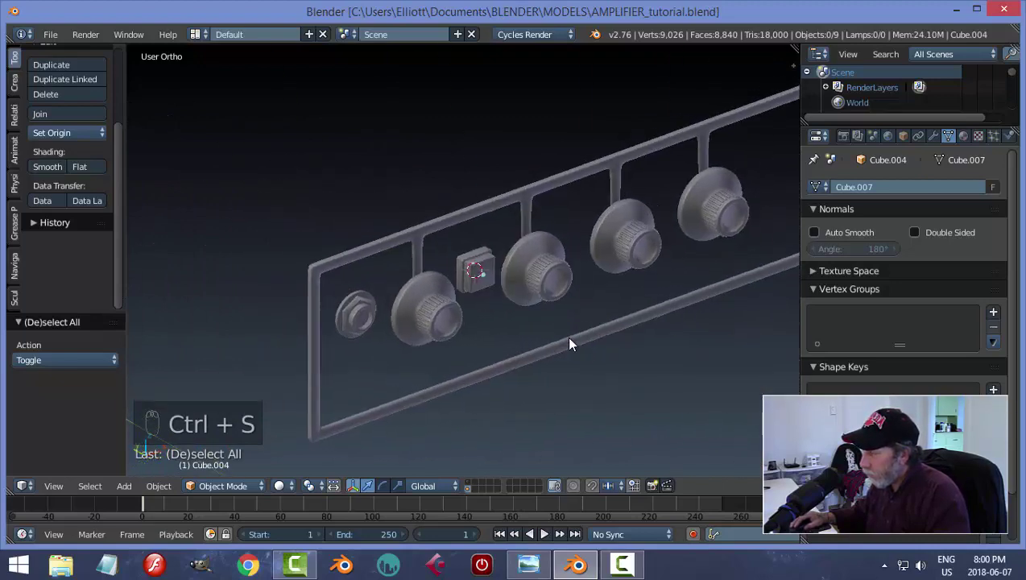
drag(498, 315, 234, 245)
drag(234, 245, 458, 335)
key(shift+d)
Step: Place the copy past the last knob at the frame's right end, viewed from the front
drag(389, 276, 756, 322)
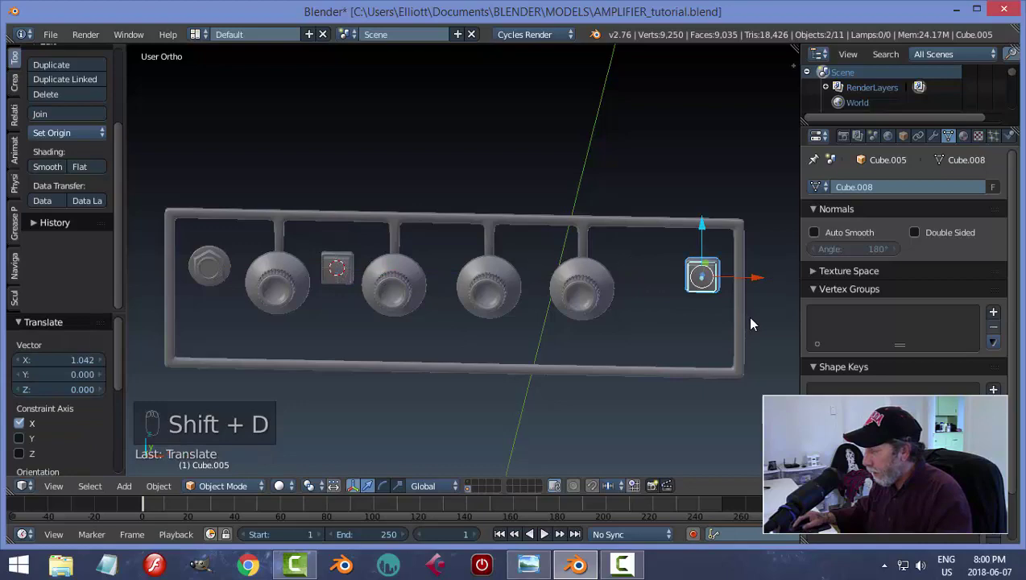
key(KP_1)
drag(645, 342, 562, 251)
click(562, 251)
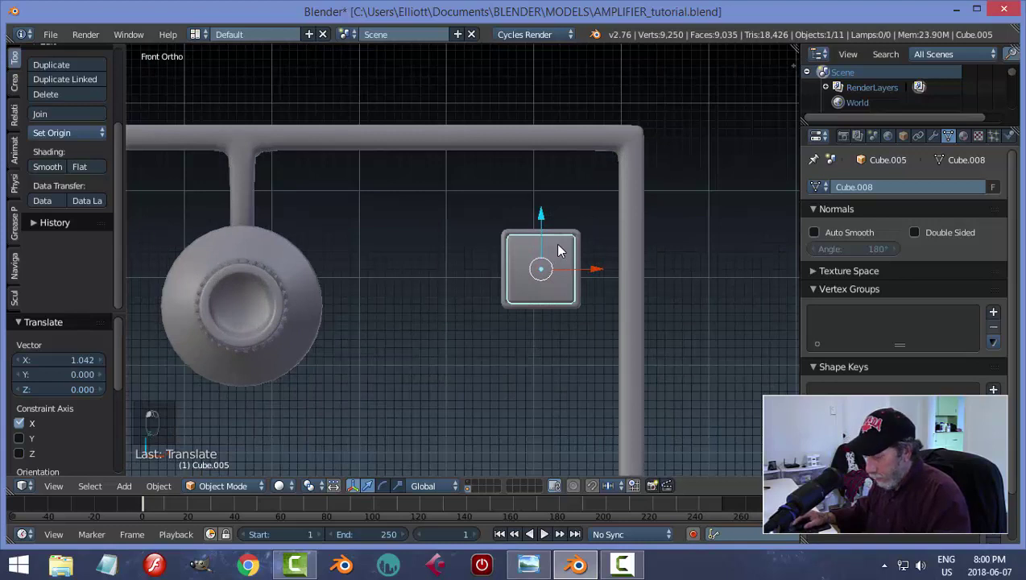
Step: Hide the outer block and select the inner block's bottom vertices in wireframe vertex mode
key(h)
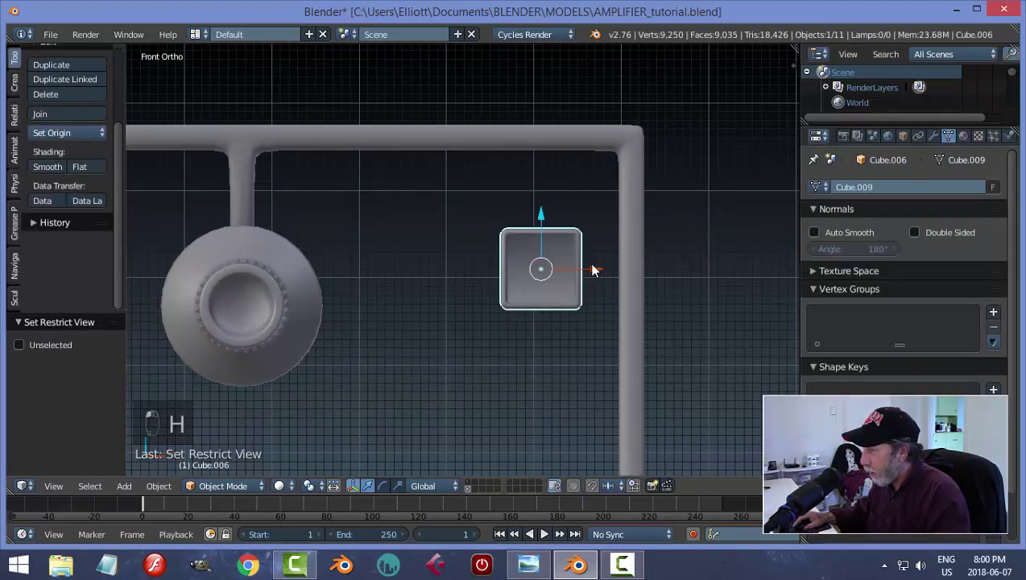
key(Tab)
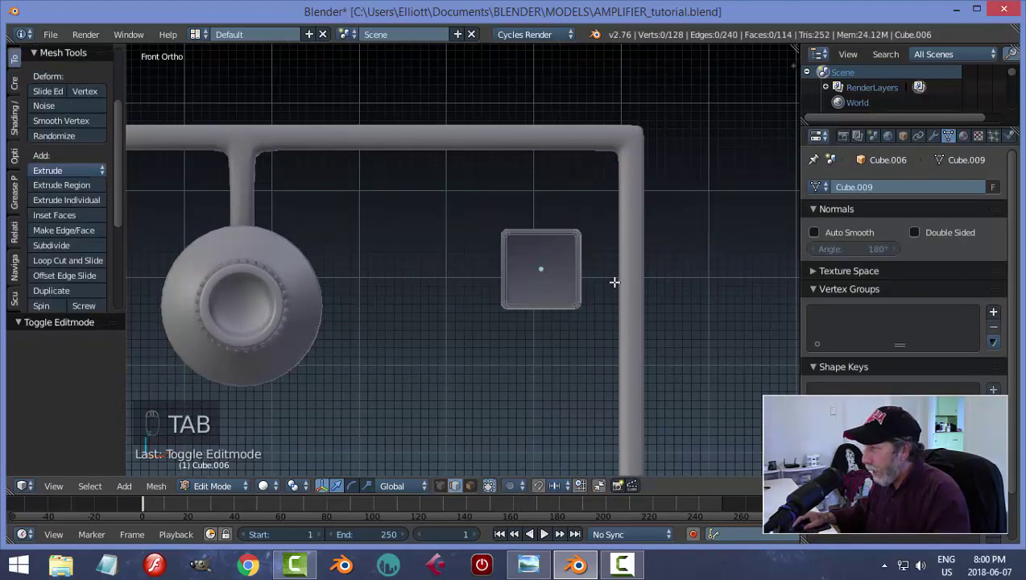
key(z)
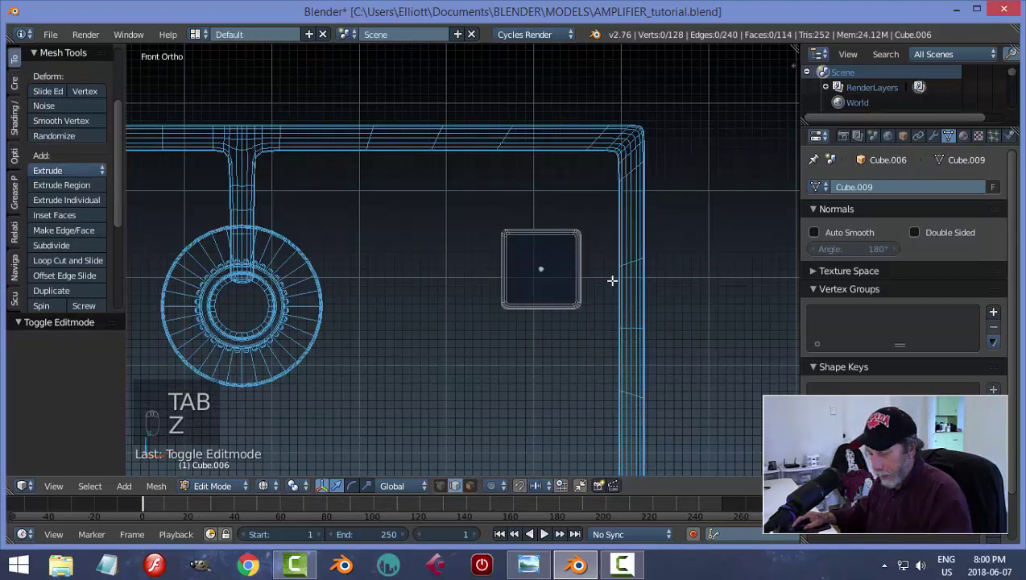
key(ctrl+Tab)
key(b)
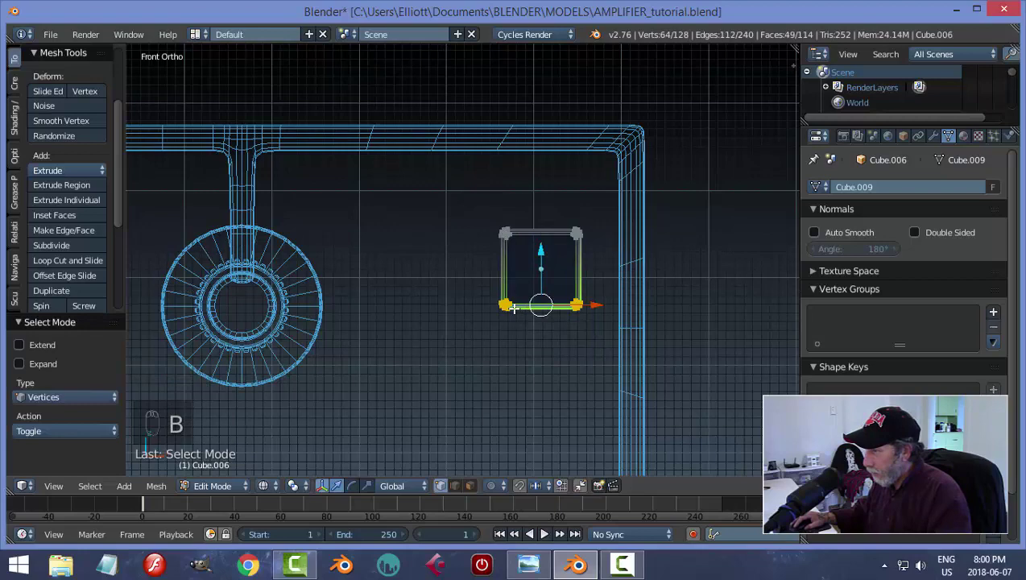
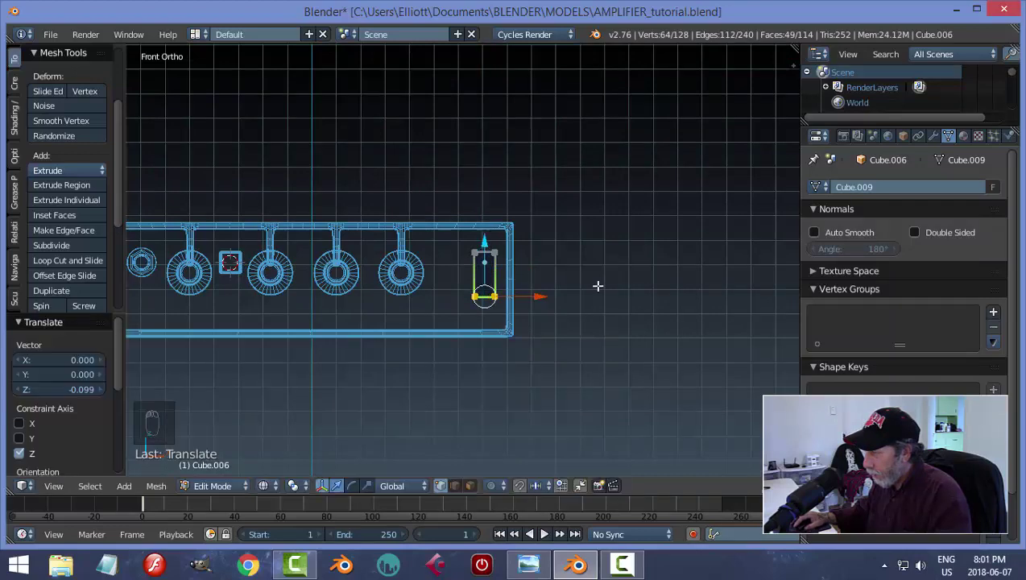
key(a)
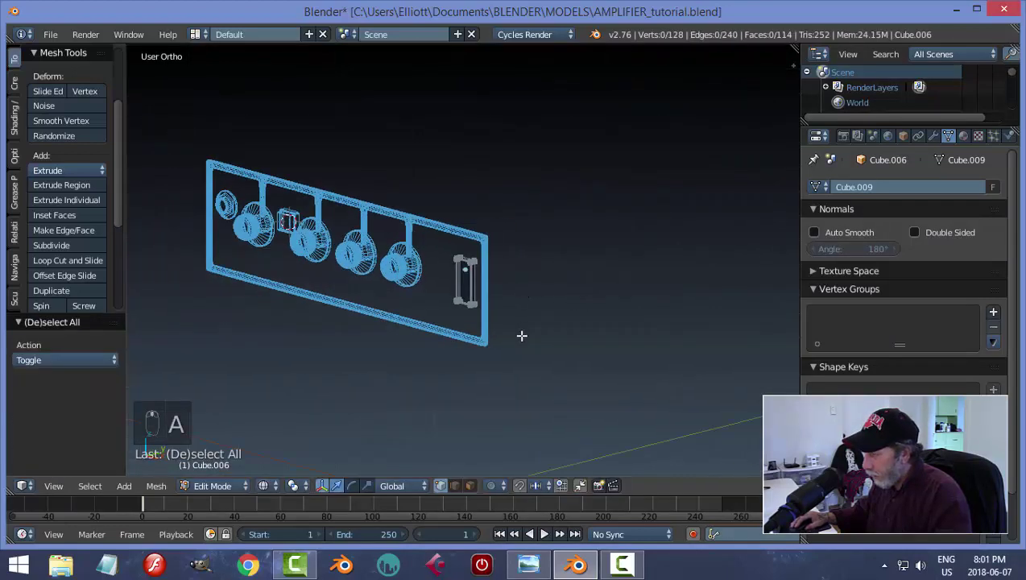
Step: Stretch the block downward into a tall plate, leave Edit Mode and unhide all objects
key(Tab)
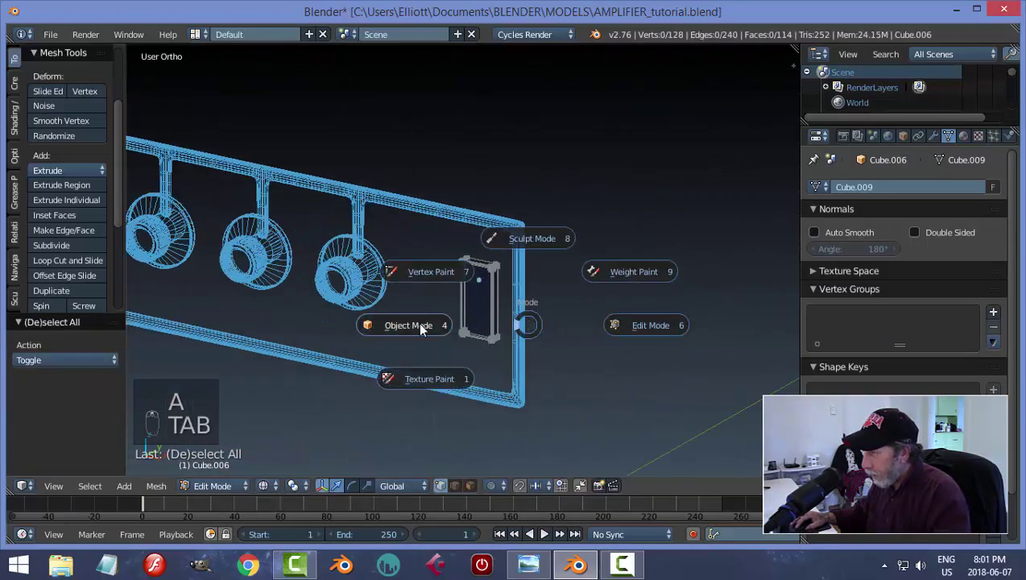
key(z)
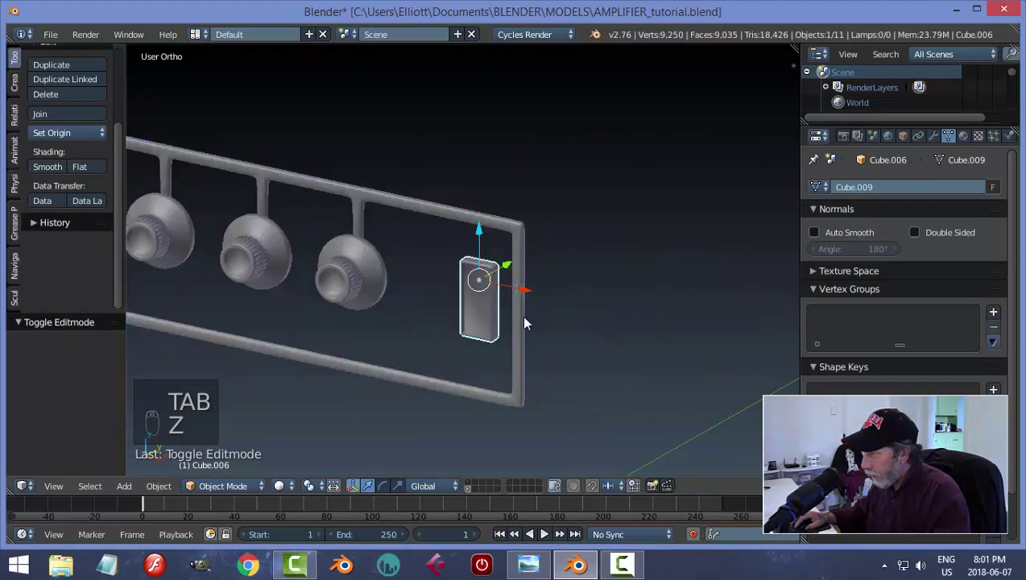
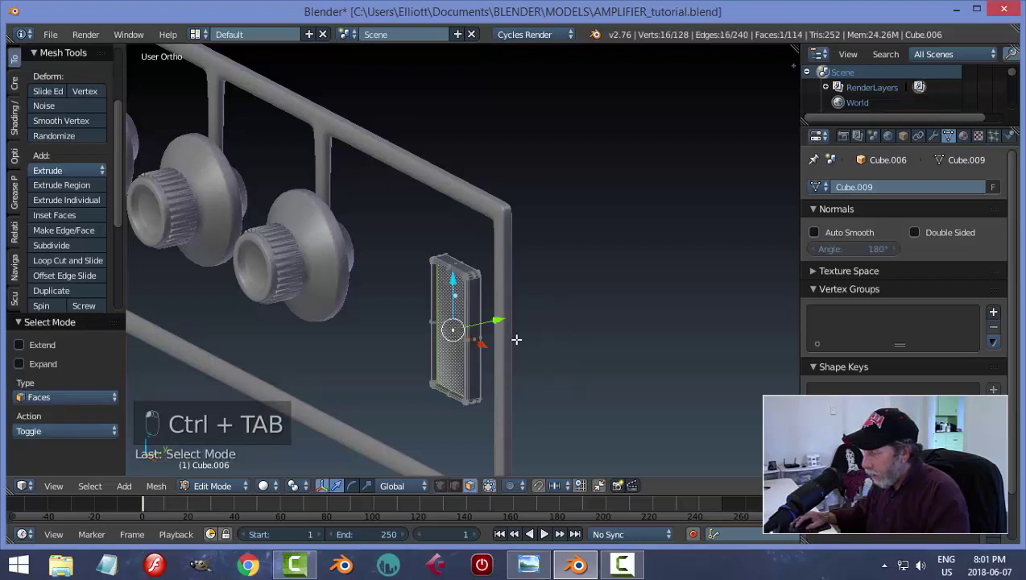
key(e)
key(a)
key(Tab)
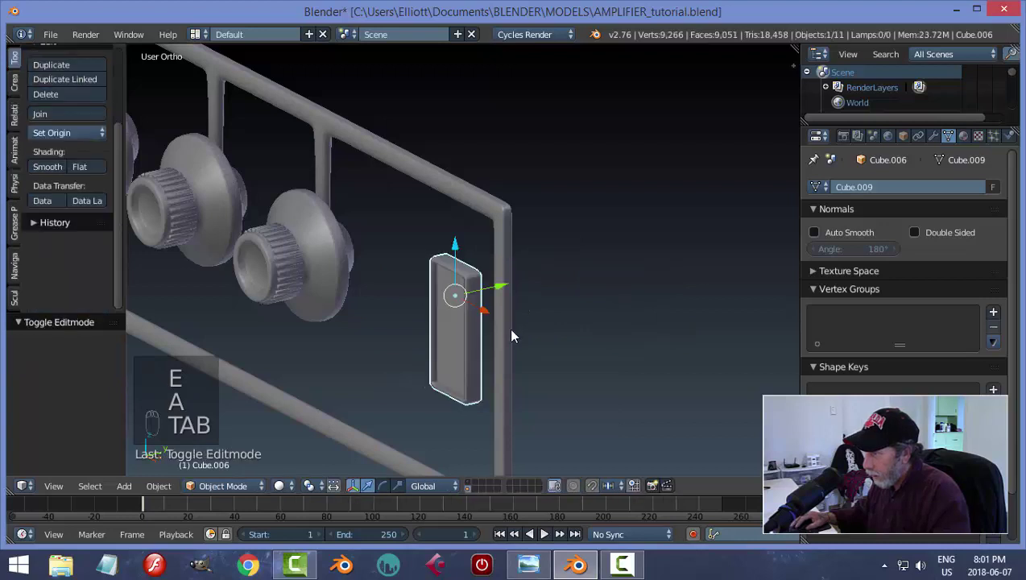
key(a)
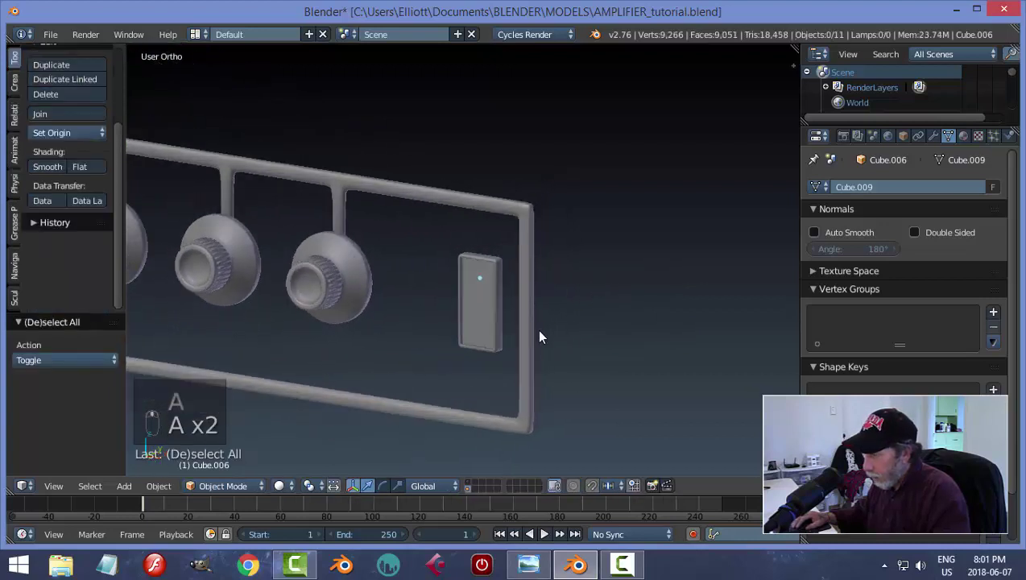
key(alt+h)
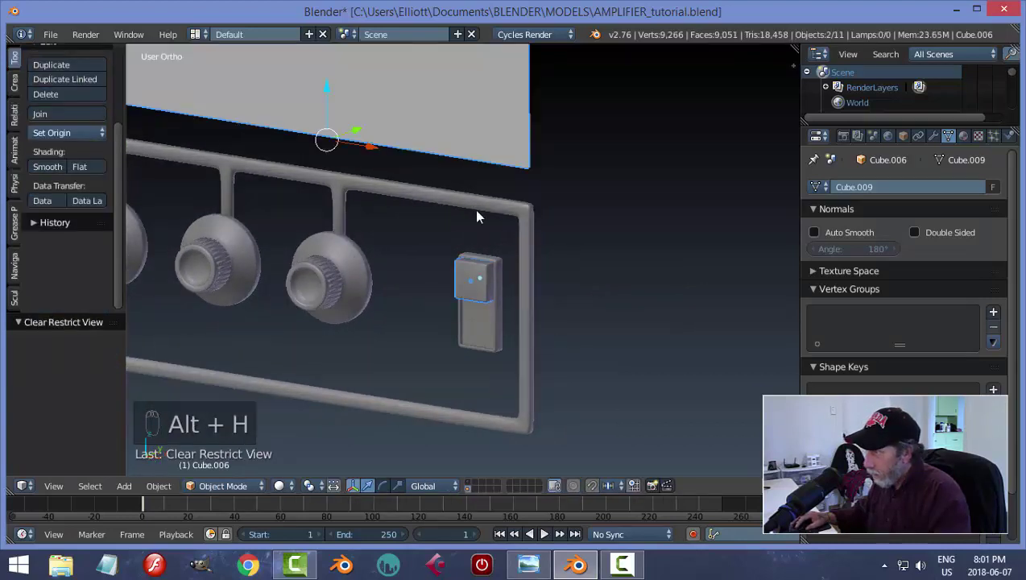
Step: Hide the obstructing panel and start editing the inner switch piece's vertices in side view
drag(487, 145, 550, 308)
key(h)
key(KP_1)
middle_click(602, 318)
middle_click(583, 318)
key(Tab)
key(z)
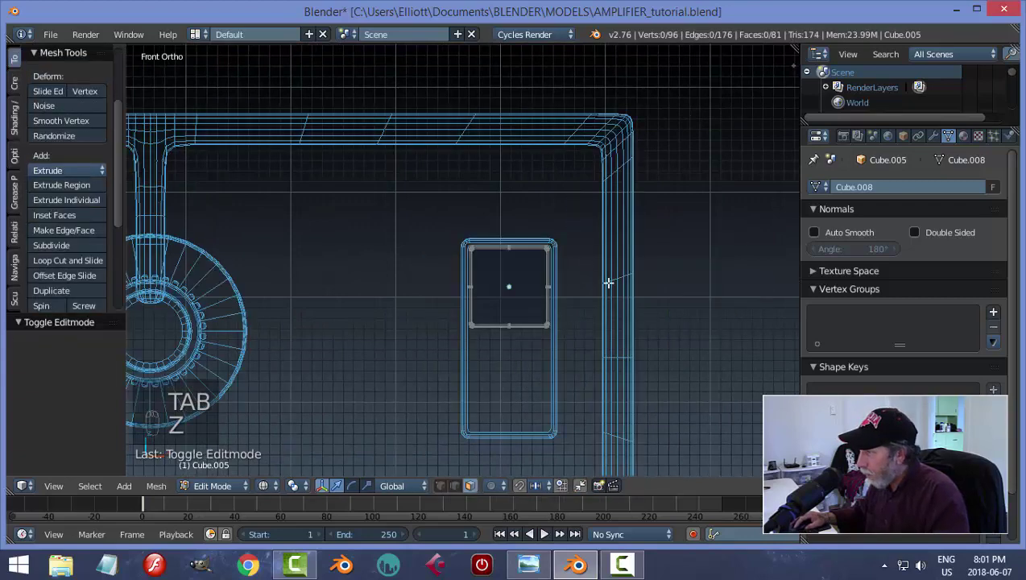
key(ctrl+Tab)
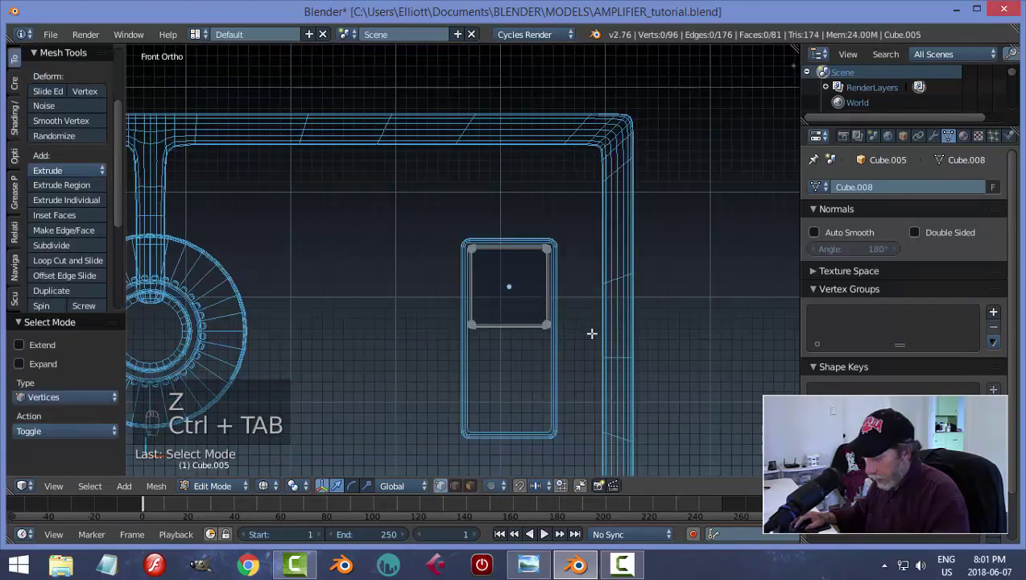
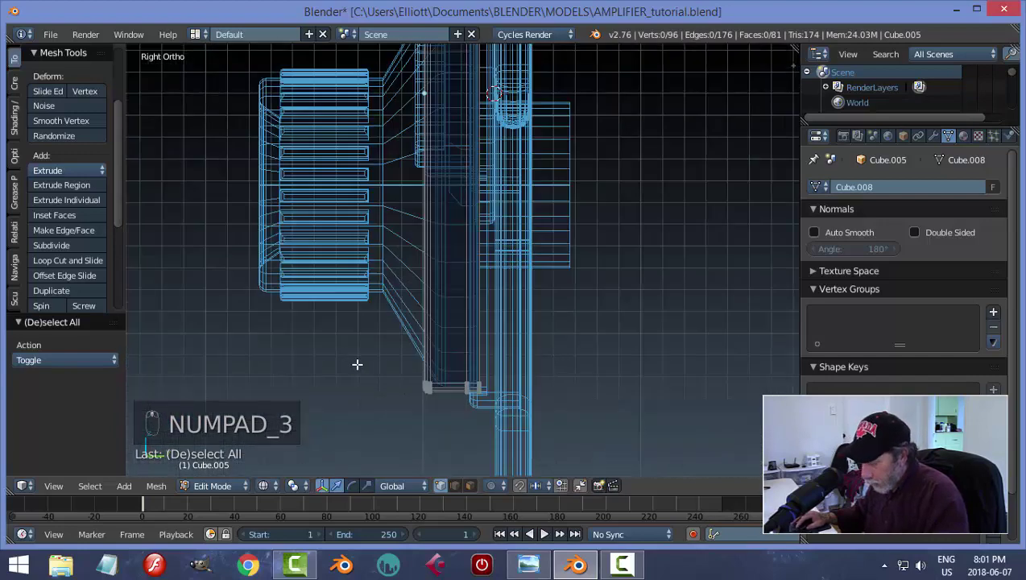
Step: Shift the switch's top vertices along Y to give it a sloping rocker face, then leave Edit Mode
key(b)
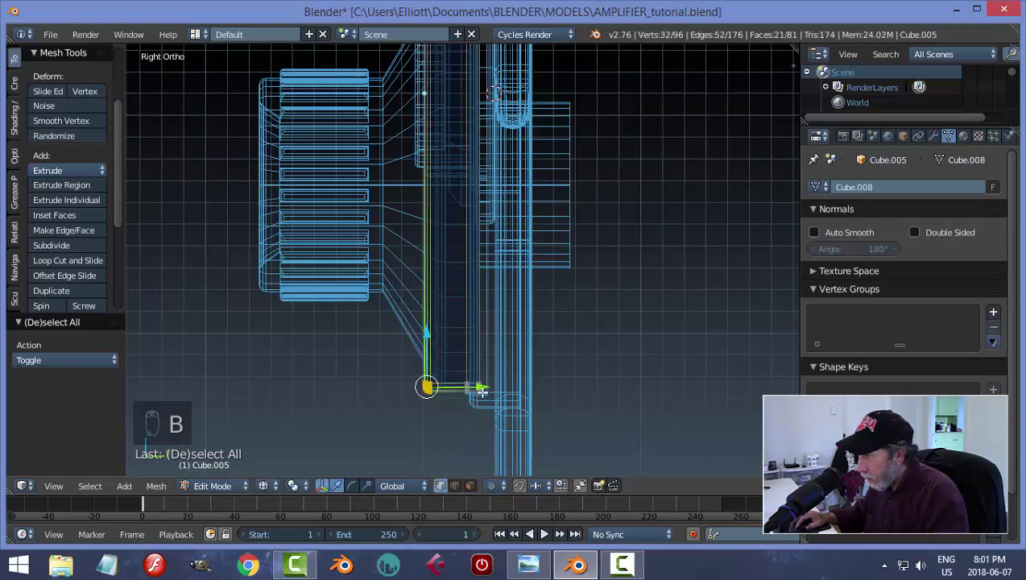
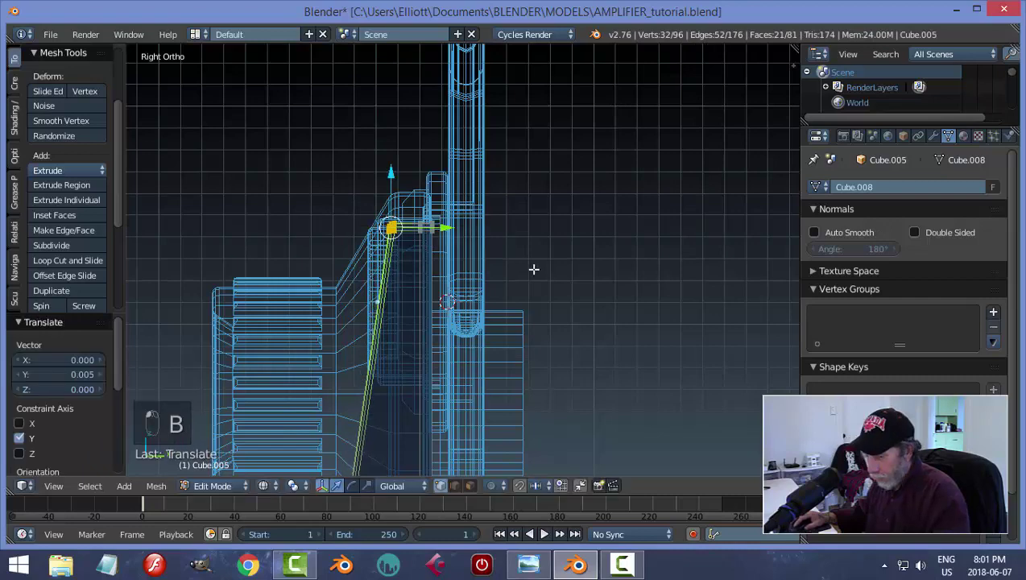
key(a)
key(Tab)
key(z)
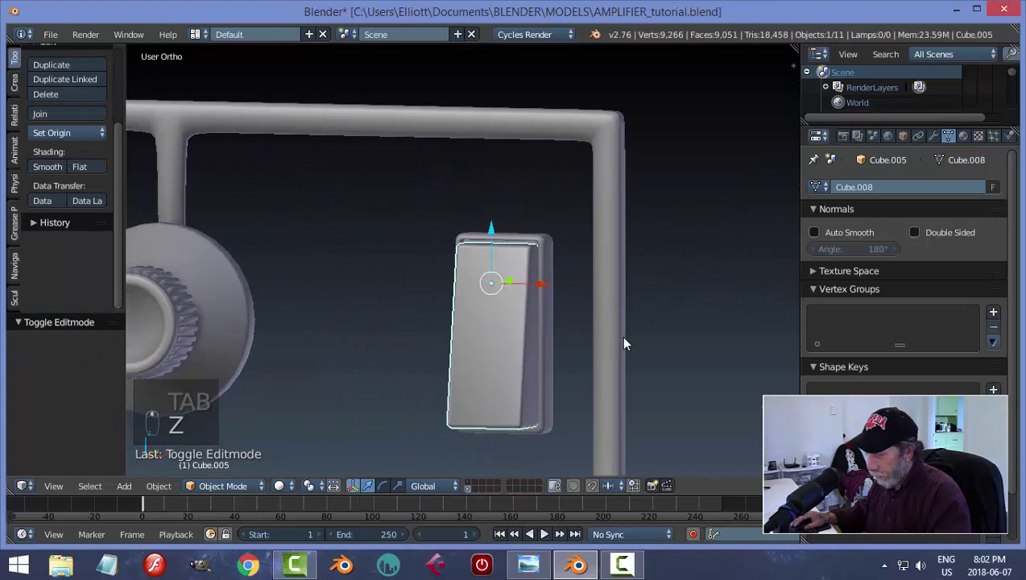
Step: Deselect everything and save the amplifier file with the new rocker switch
key(a)
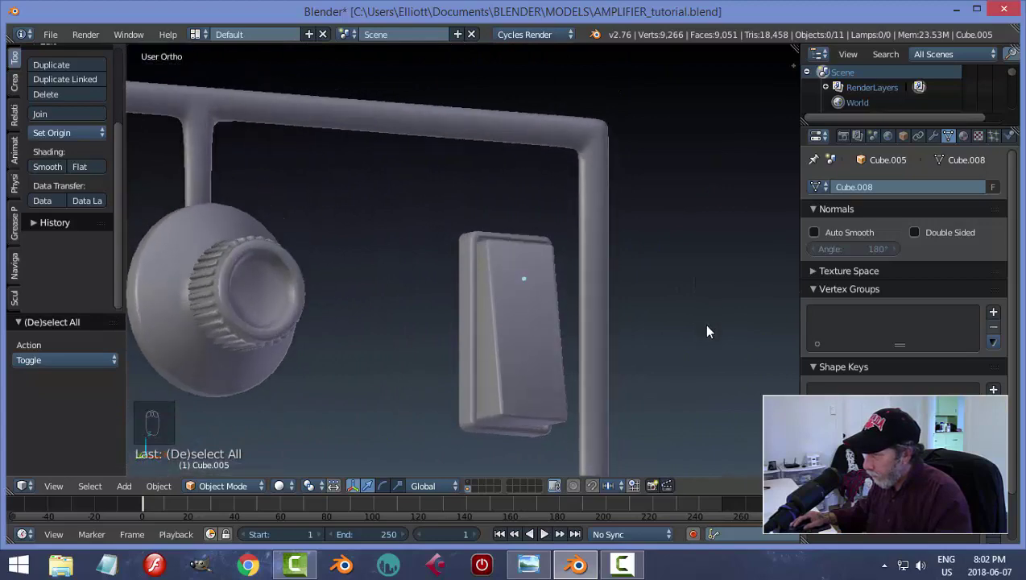
key(ctrl+s)
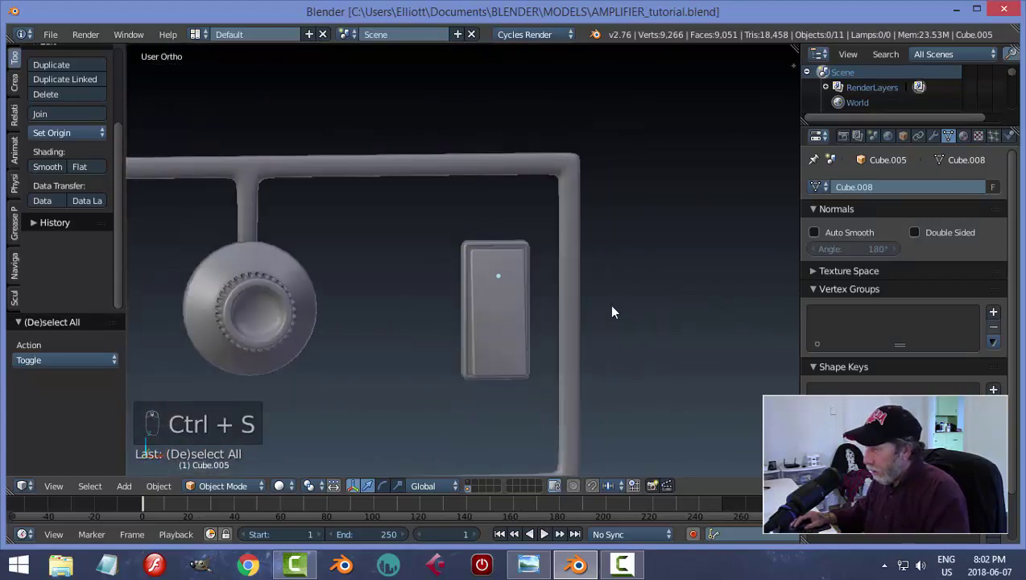
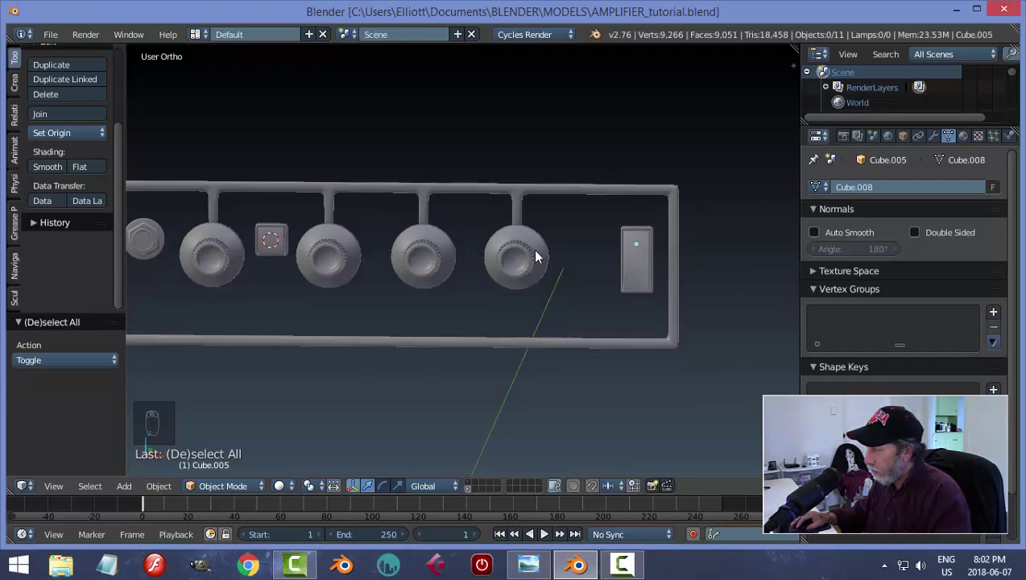
Step: Add a circle, stand it upright on X and shrink it to a small ring
key(shift+a)
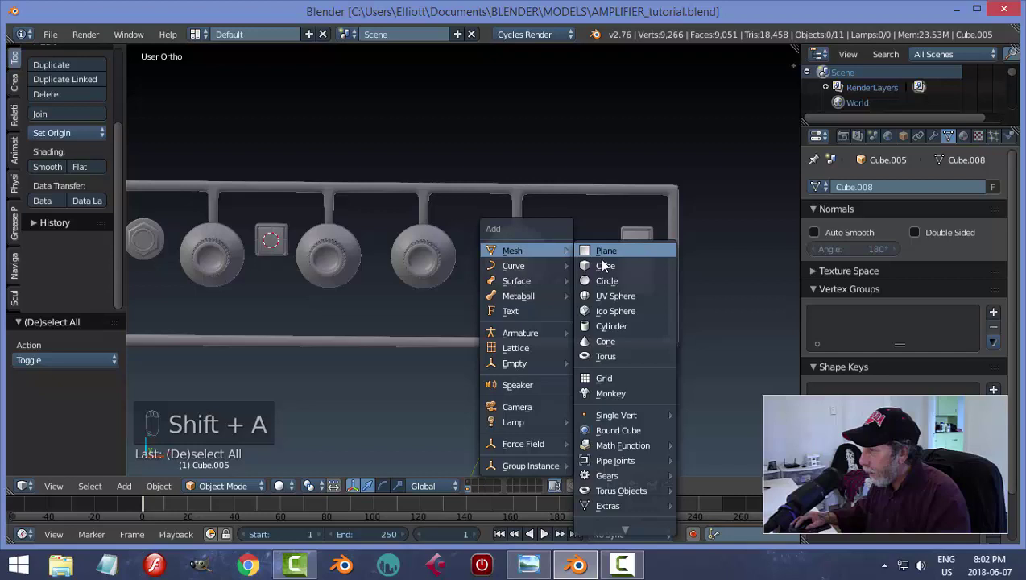
key(r)
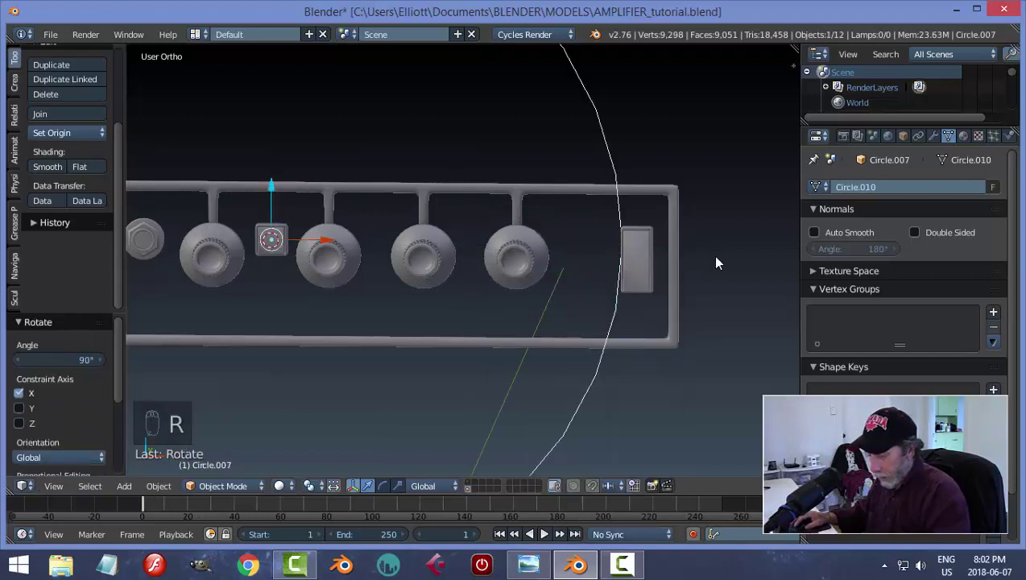
key(s)
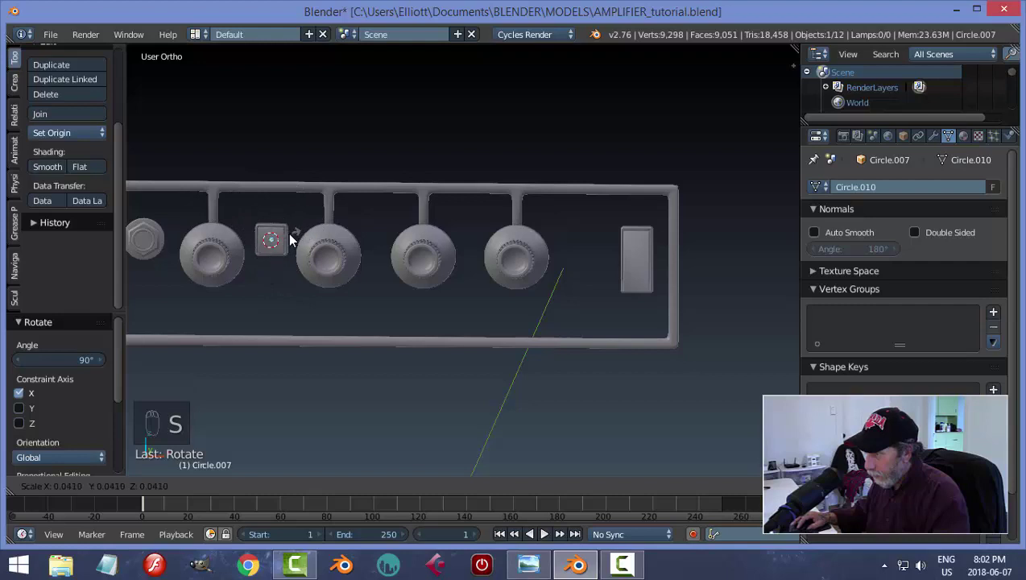
drag(328, 245, 228, 252)
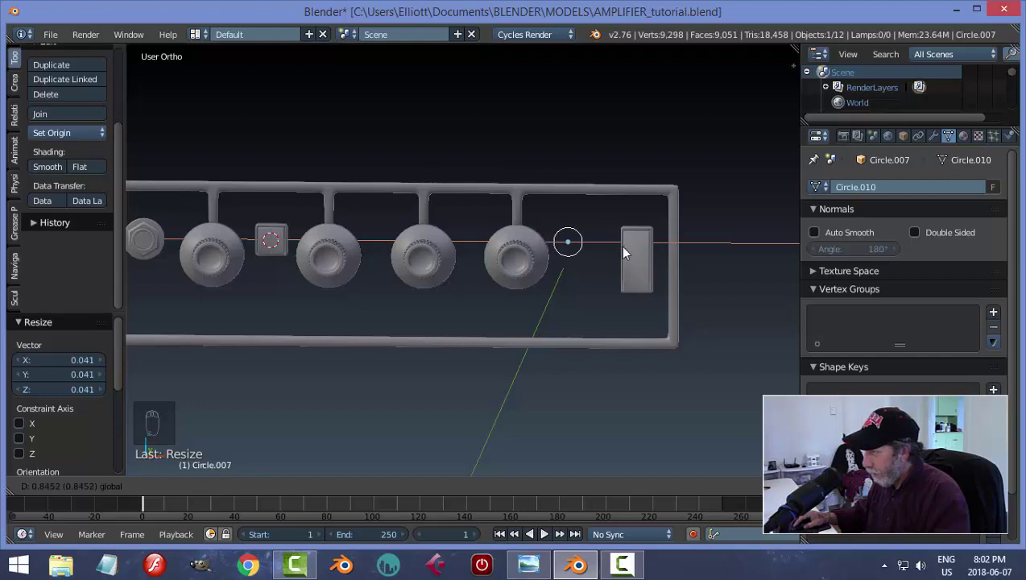
Step: Halve the circle's size beside the switch and apply its rotation and scale
drag(571, 191, 655, 213)
key(ctrl+z)
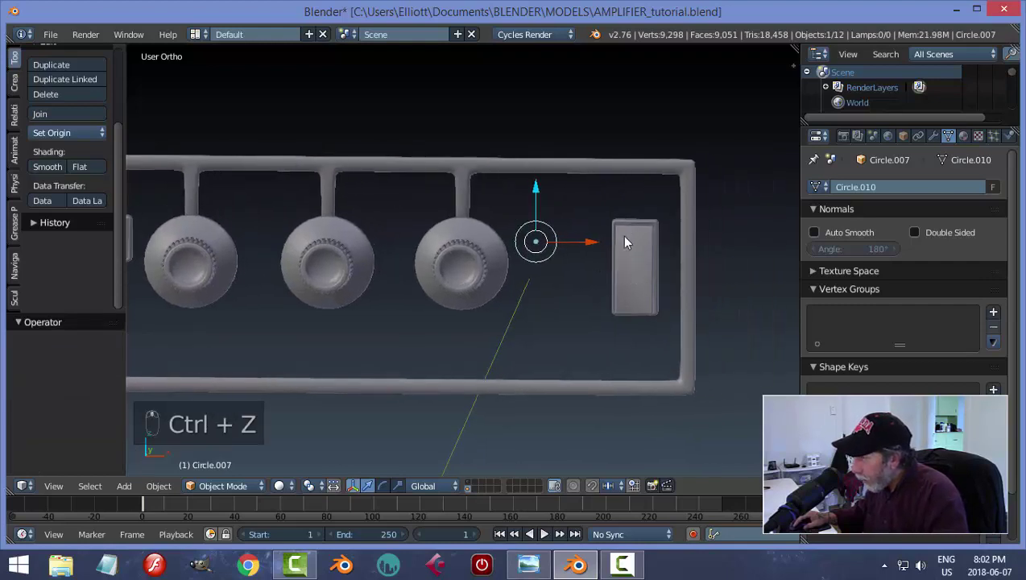
key(s)
middle_click(536, 290)
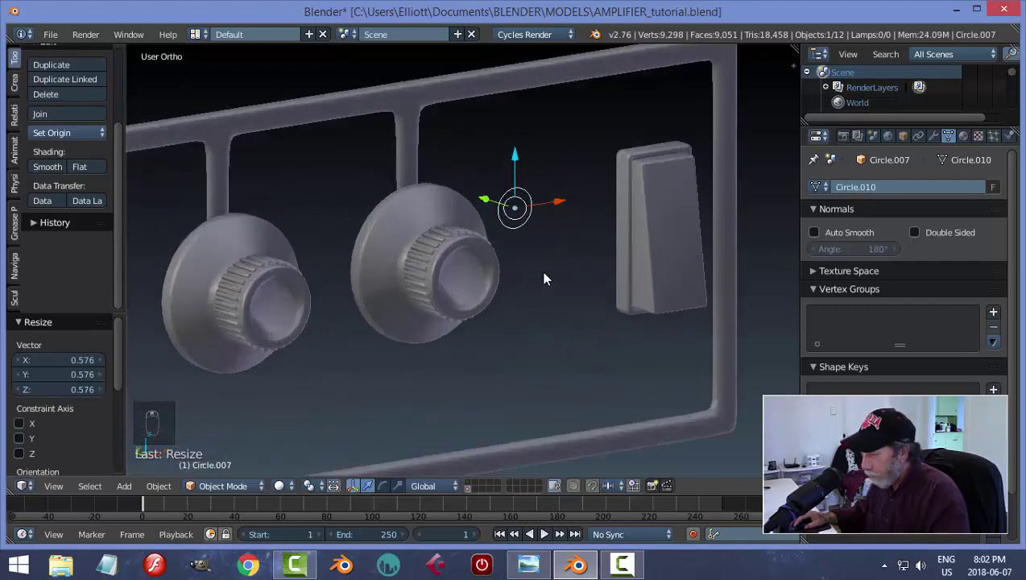
key(ctrl+a)
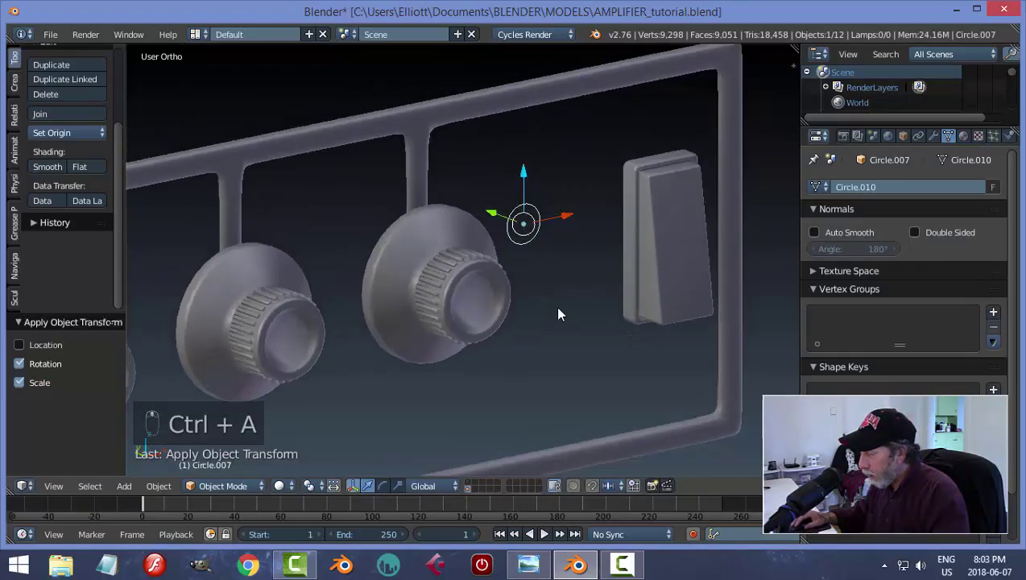
key(KP_Decimal)
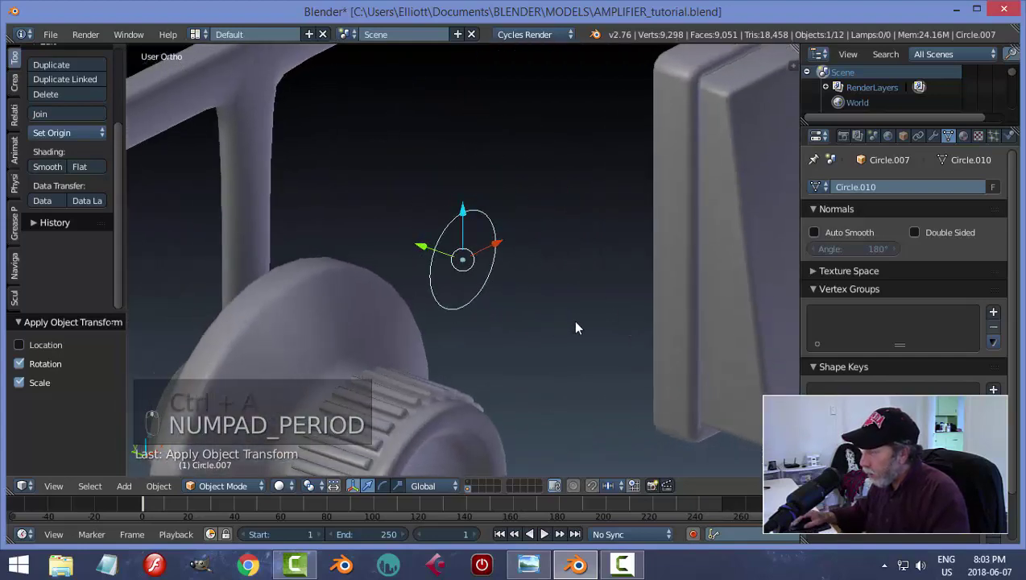
Step: Fill the circle and extrude and inset it into a thick disc with a recessed centre
key(Tab)
key(f)
key(e)
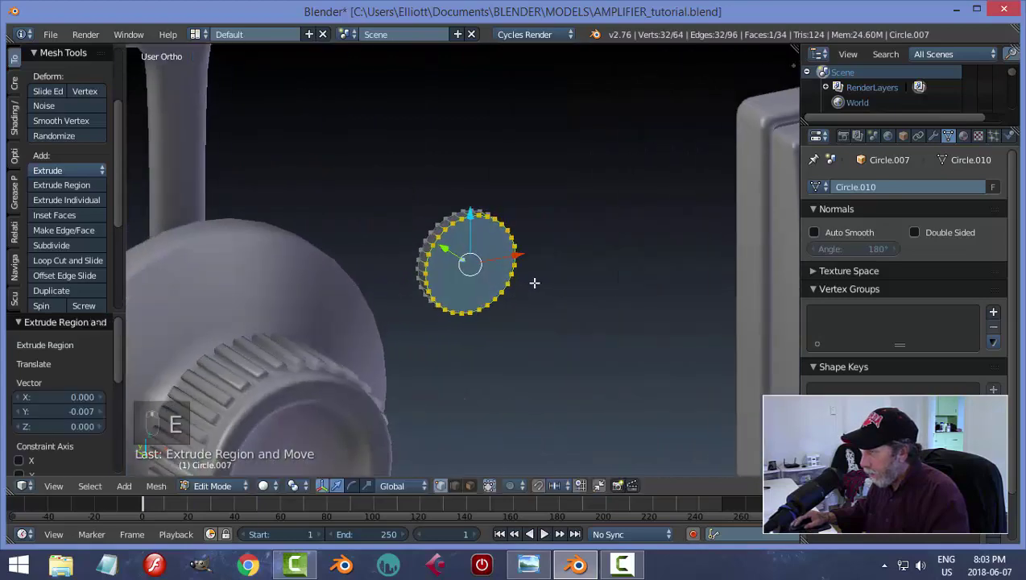
key(i)
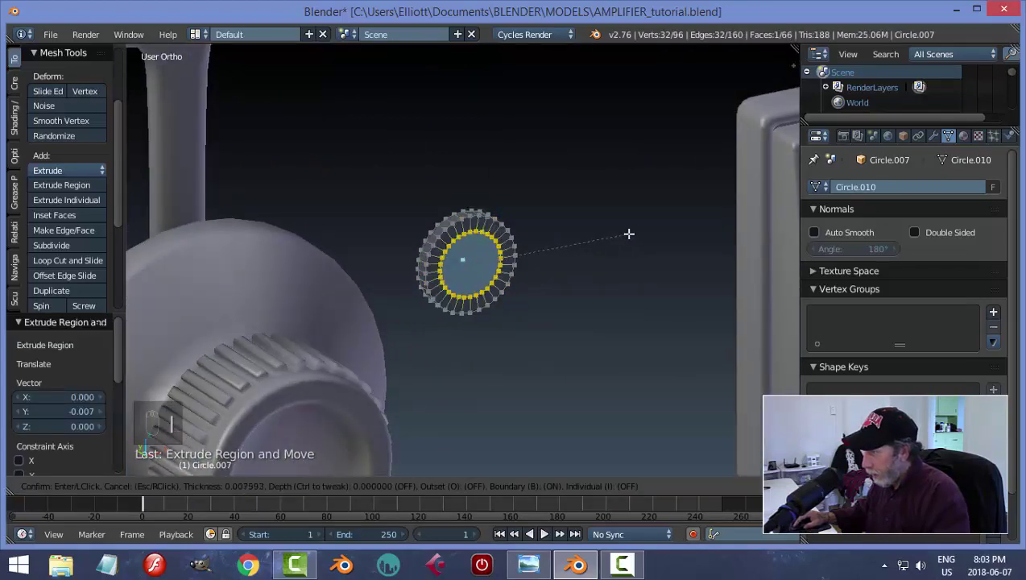
key(e)
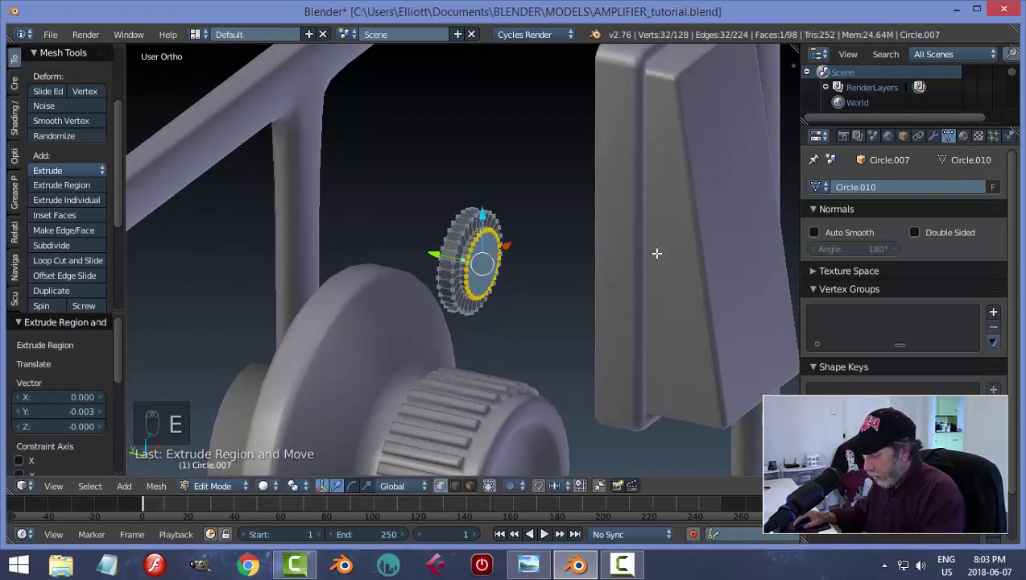
key(i)
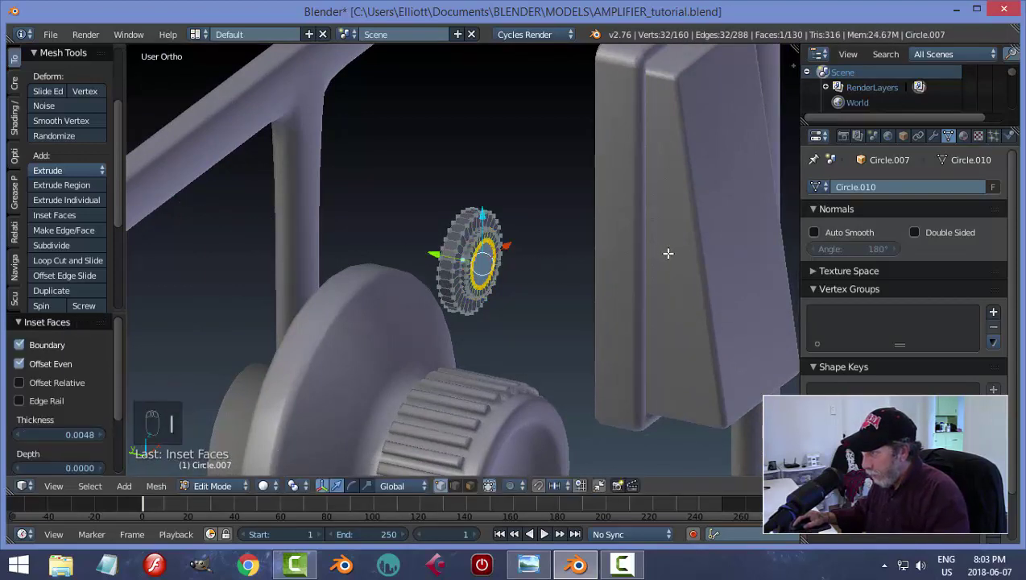
key(e)
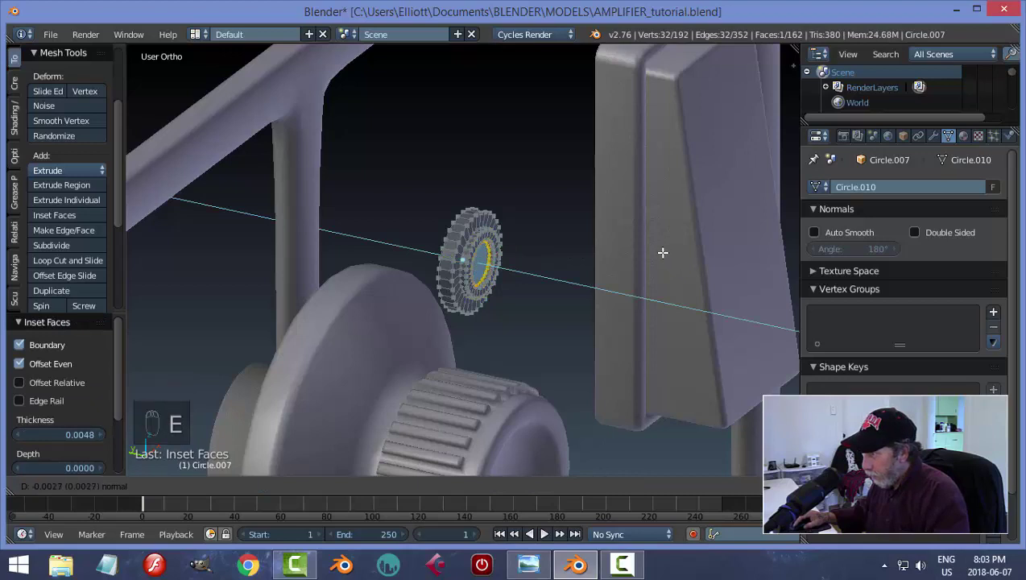
Step: Bevel the disc's rim edges and return to Object Mode
key(a)
key(ctrl+Tab)
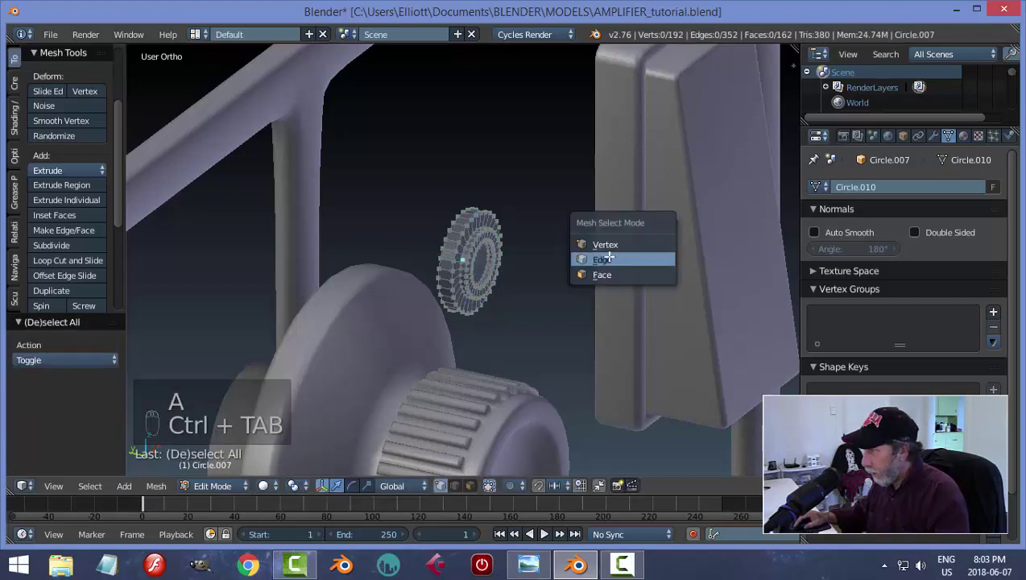
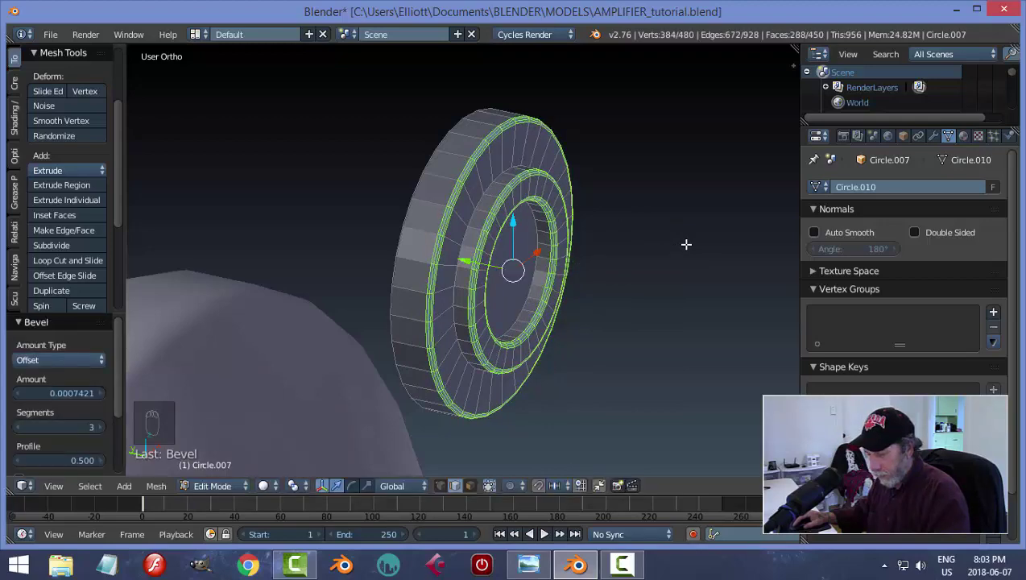
key(a)
key(Tab)
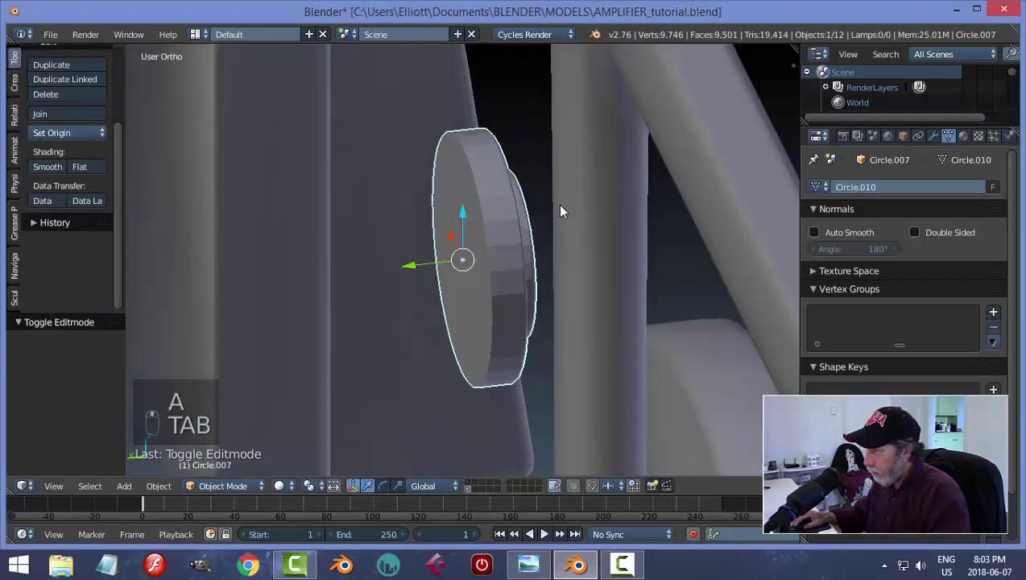
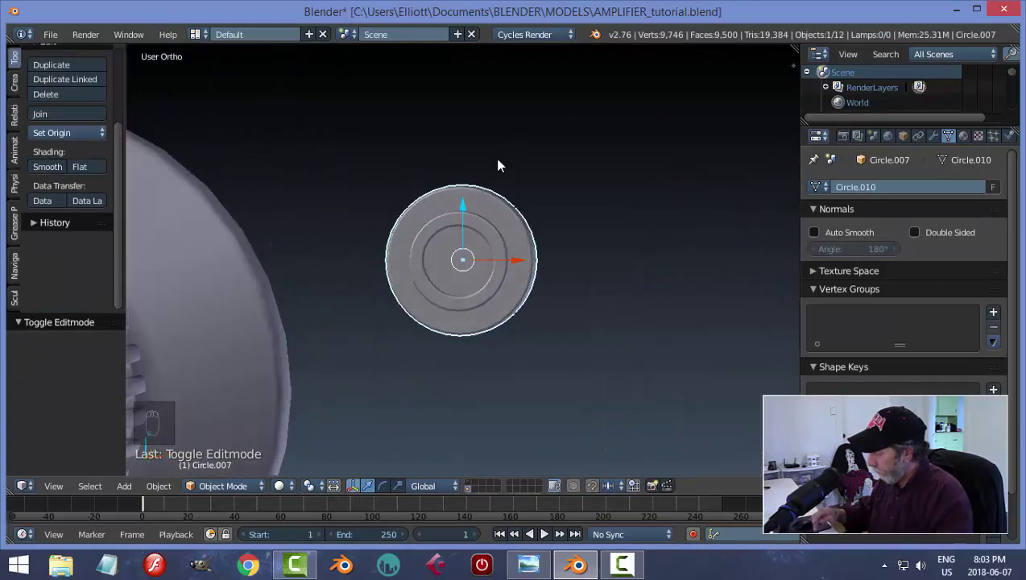
Step: Duplicate the knob disc beside the first and snap the 3D cursor onto it
key(KP_1)
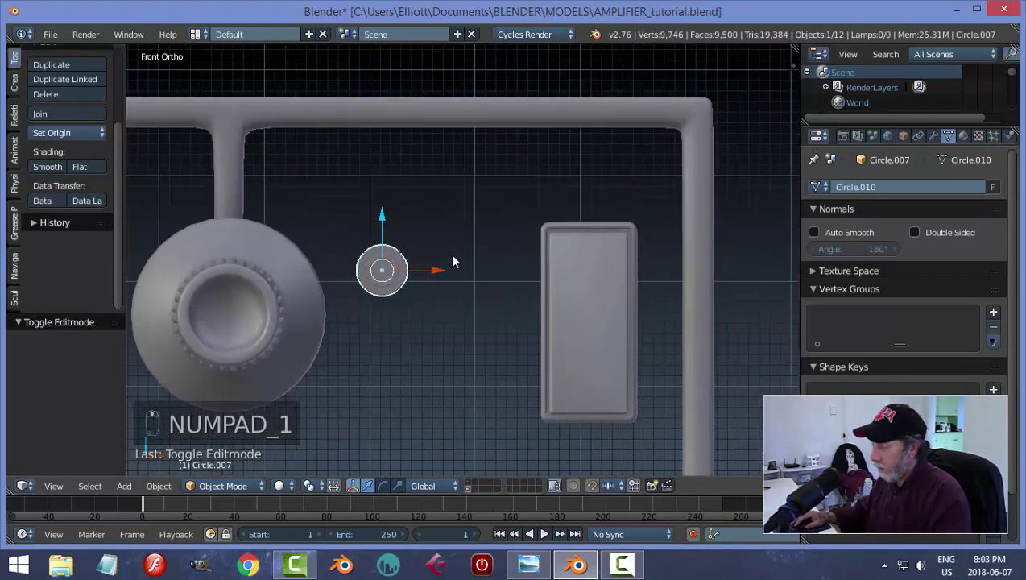
key(shift+d)
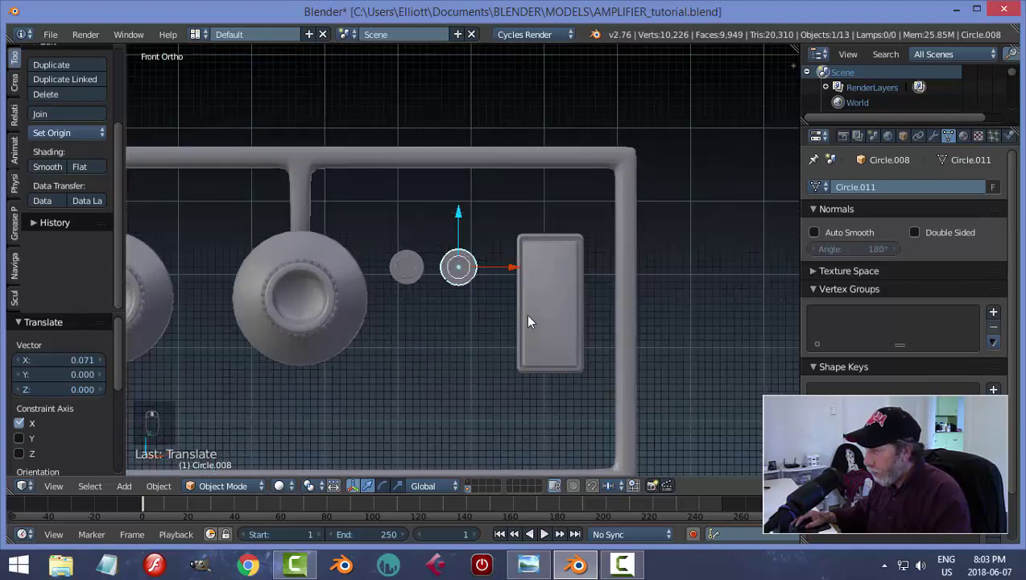
drag(542, 318, 606, 267)
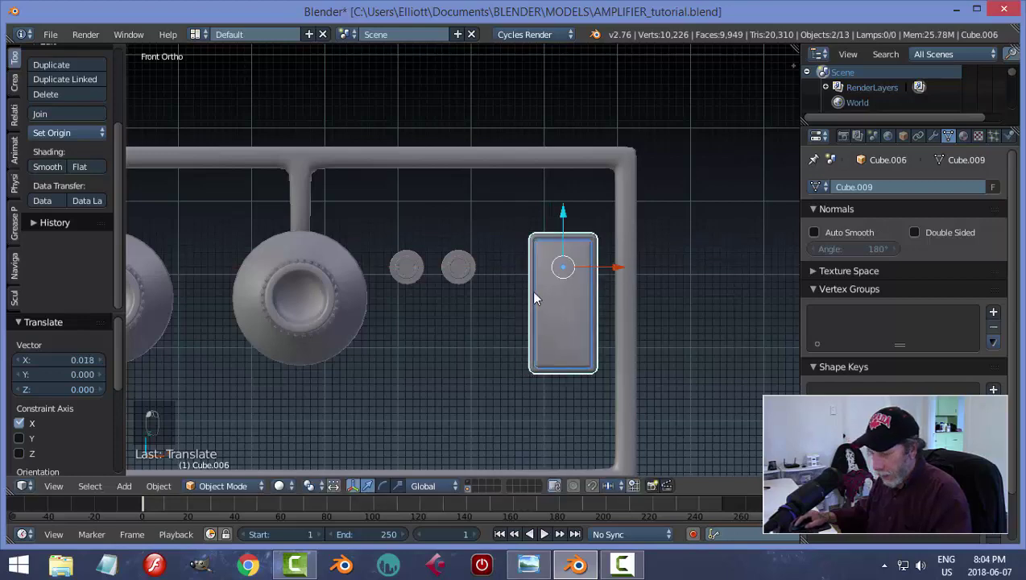
key(a)
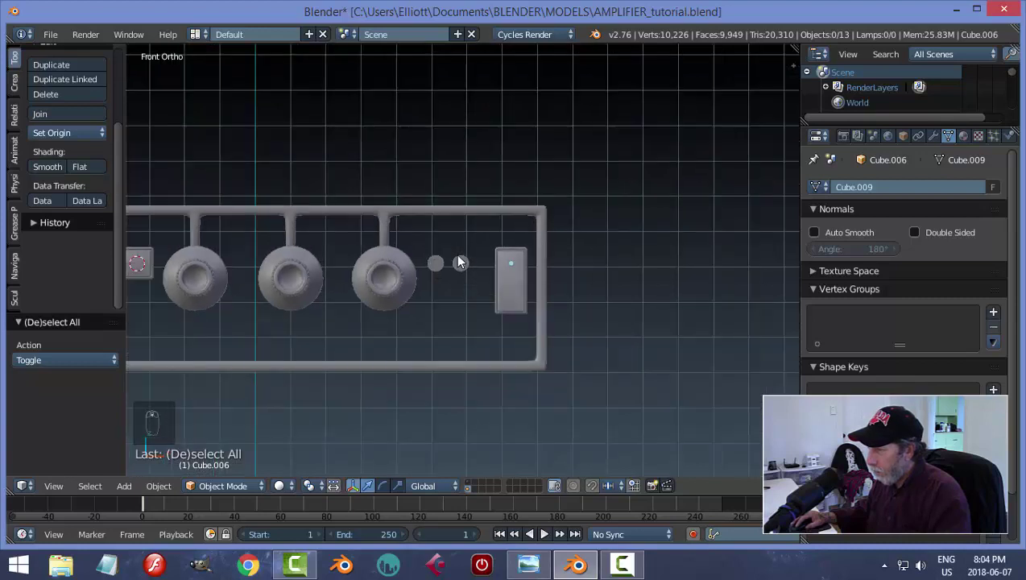
key(shift+s)
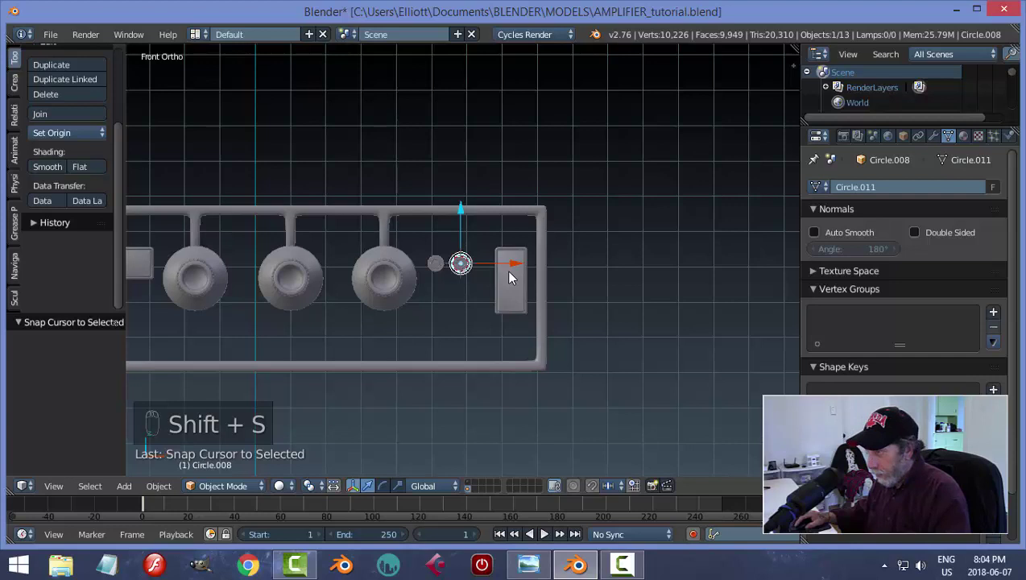
Step: Add a new circle, stand it upright and shrink it to knob size
key(shift+a)
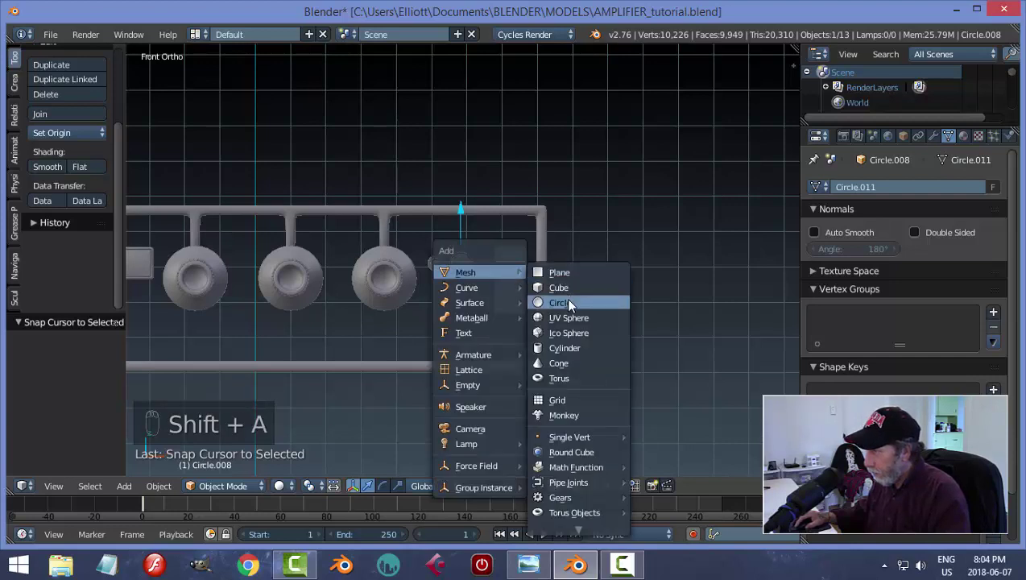
key(r)
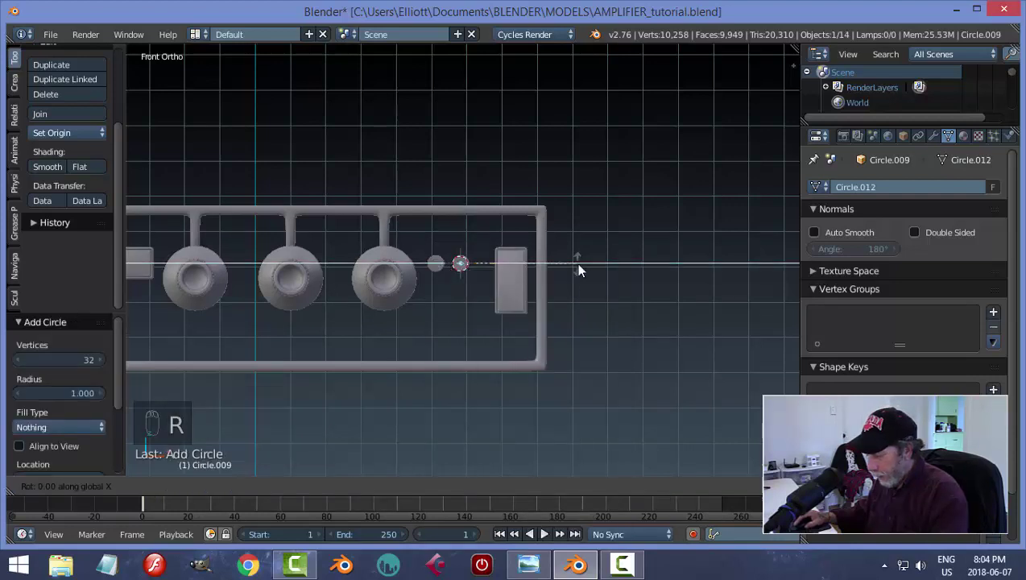
key(s)
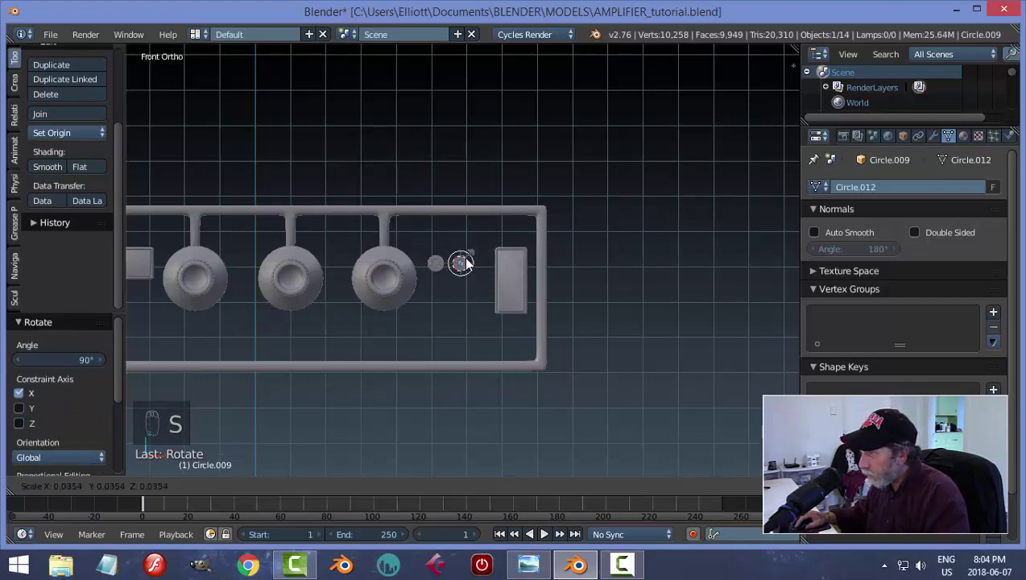
drag(464, 212, 660, 268)
key(s)
Step: Apply the circle's rotation and scale and start editing its vertices
middle_click(536, 262)
drag(477, 184, 547, 217)
key(ctrl+a)
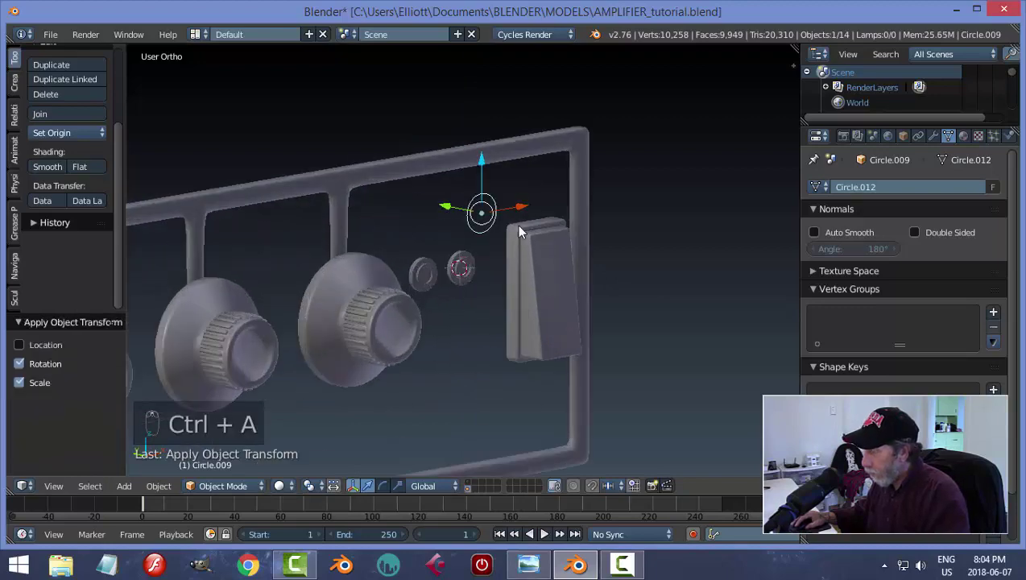
key(Tab)
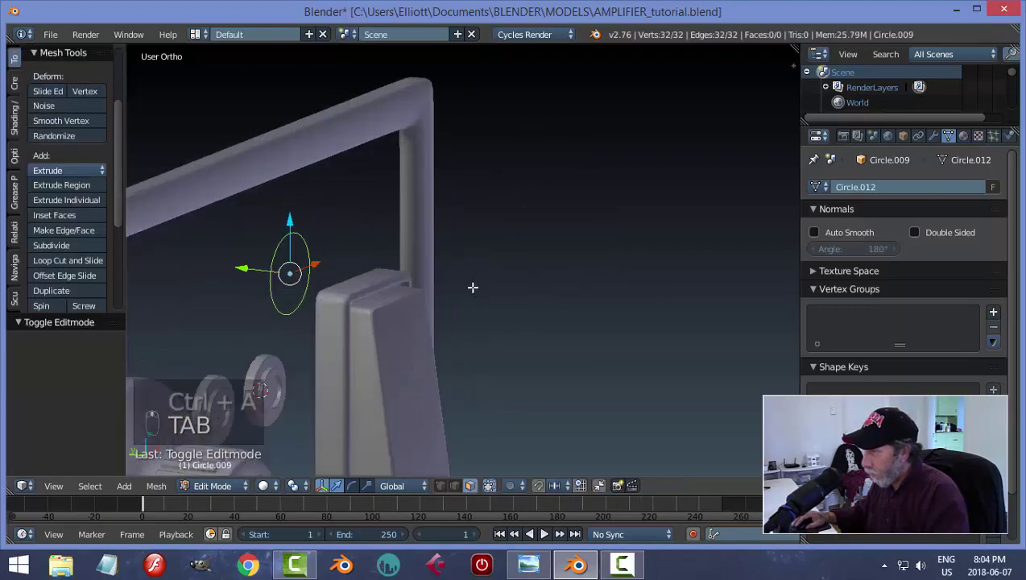
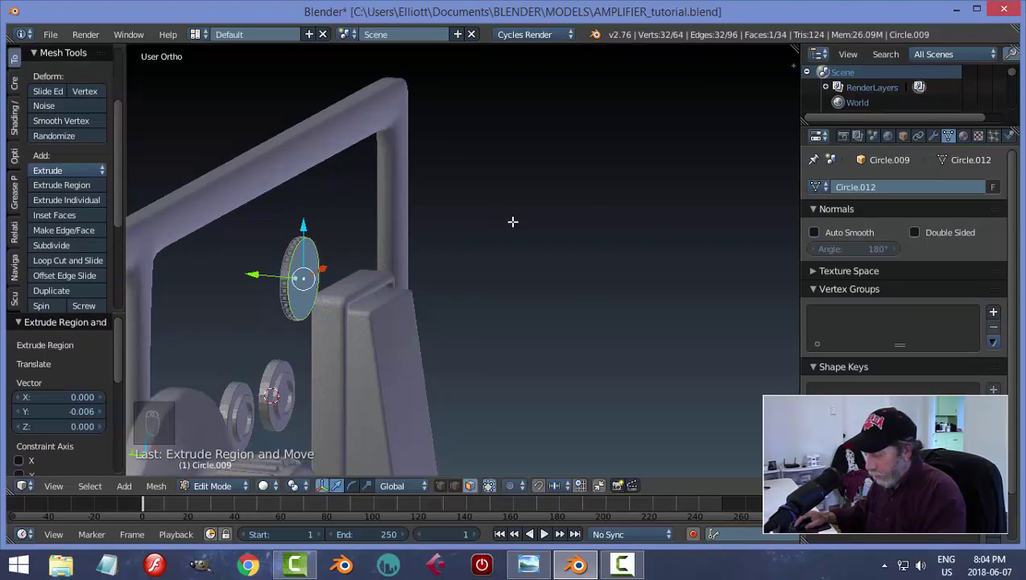
Step: Extrude, inset and bevel the circle into a domed button with a raised rim, then leave Edit Mode
key(i)
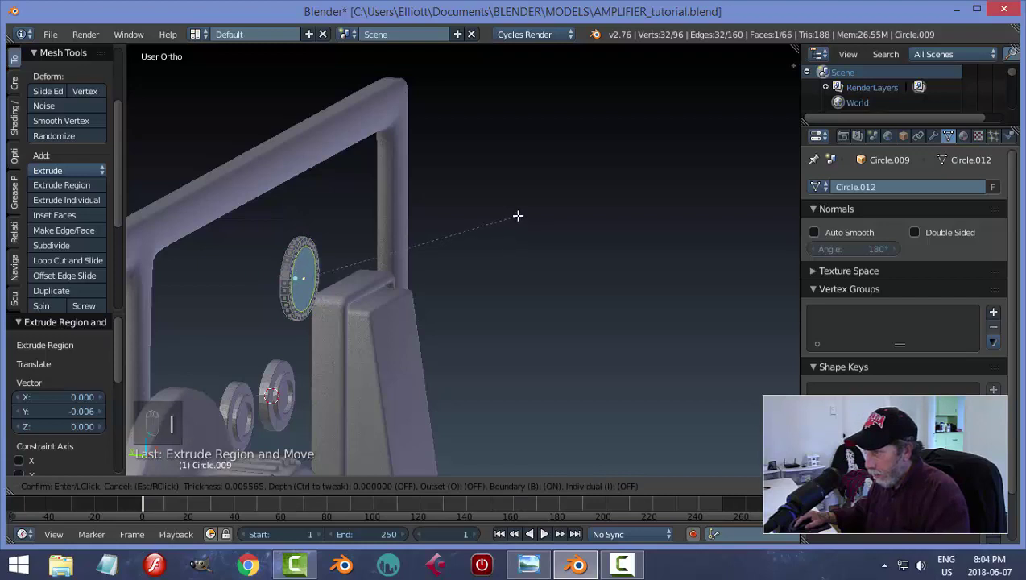
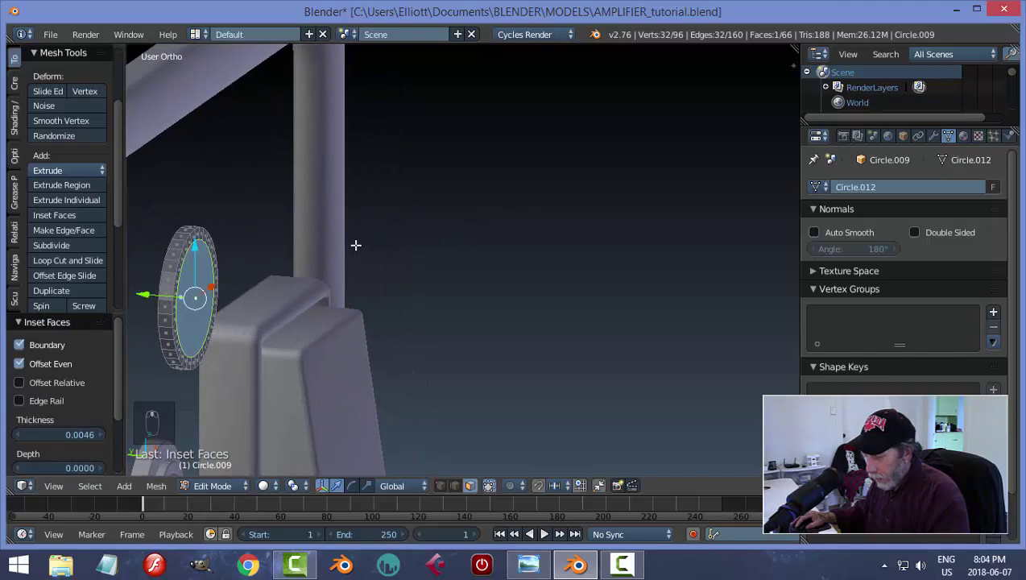
key(e)
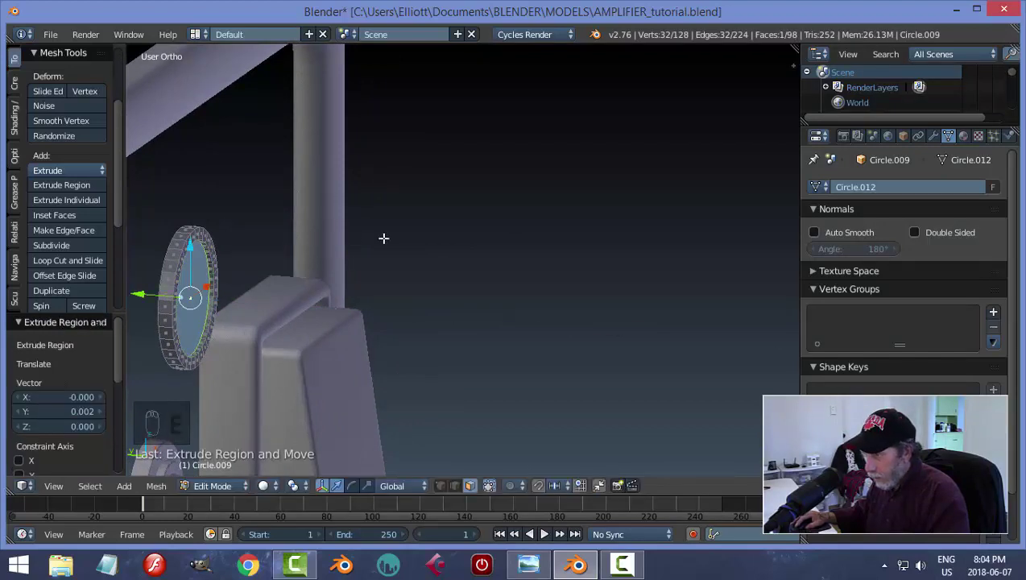
key(s)
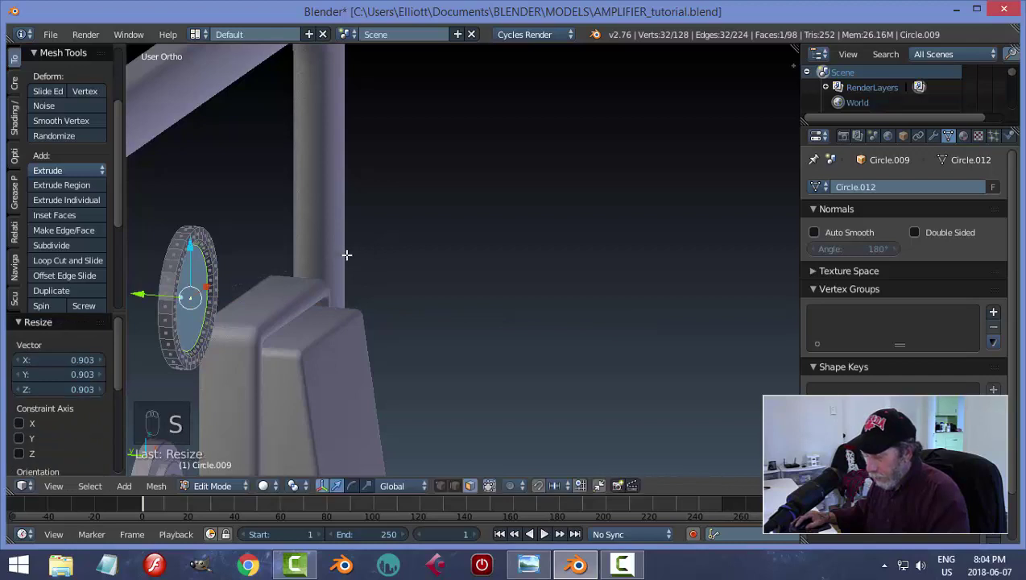
key(e)
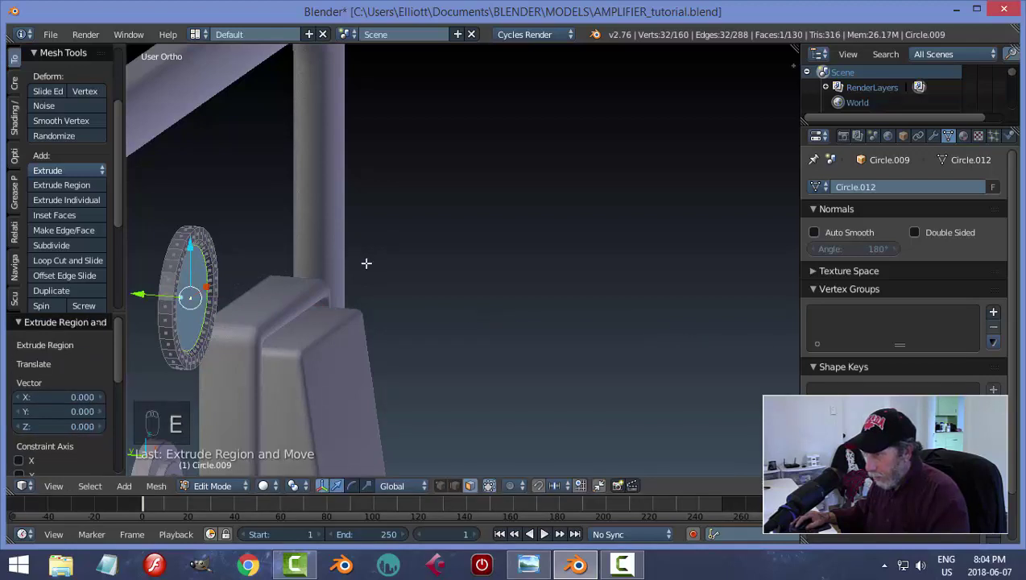
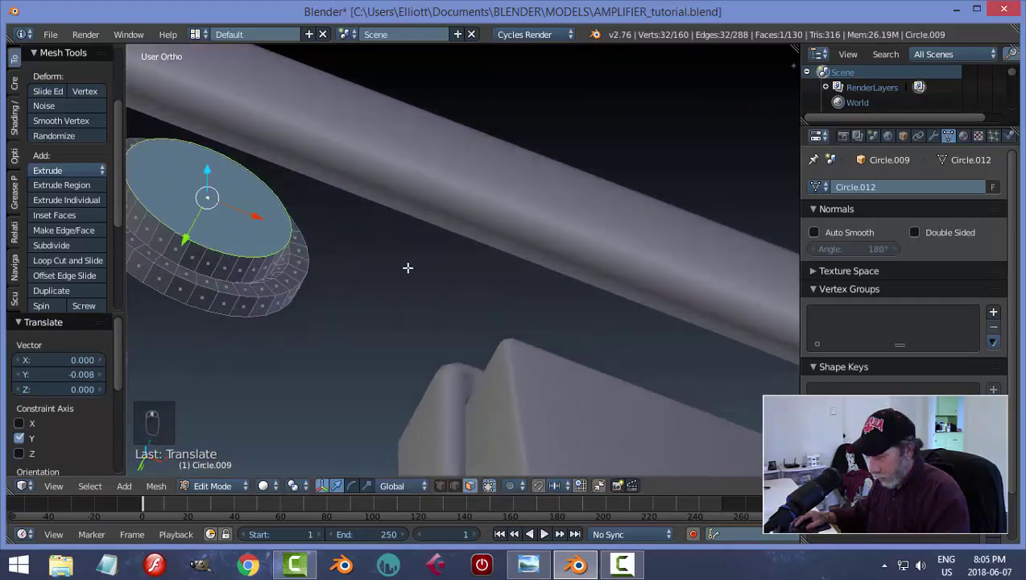
key(ctrl+b)
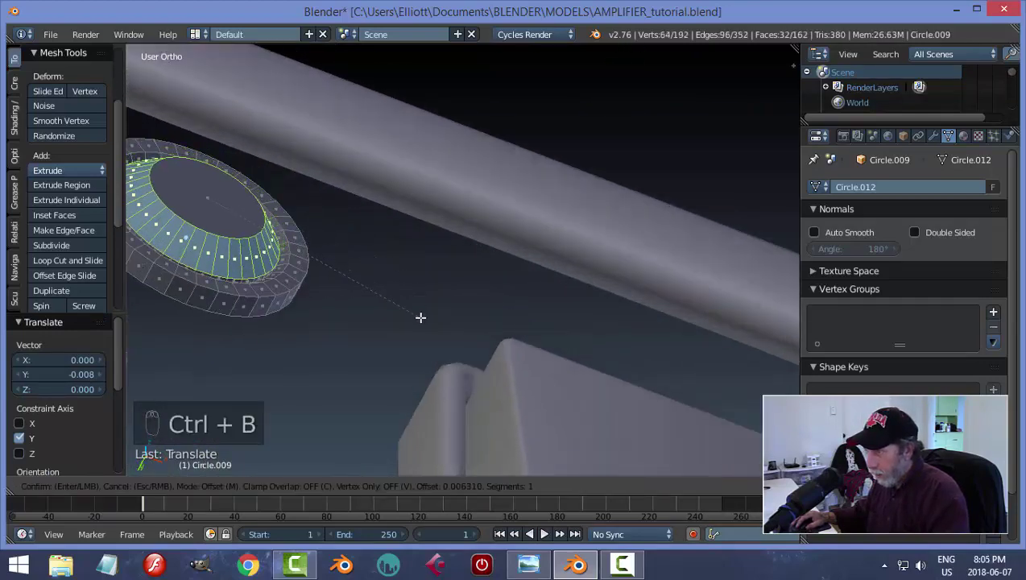
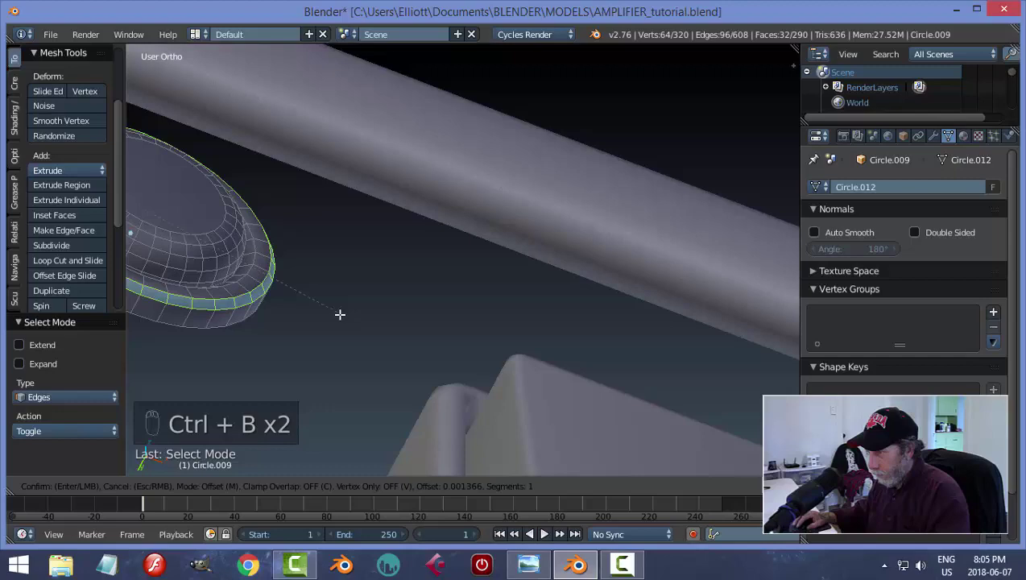
key(a)
key(Tab)
drag(318, 296, 354, 309)
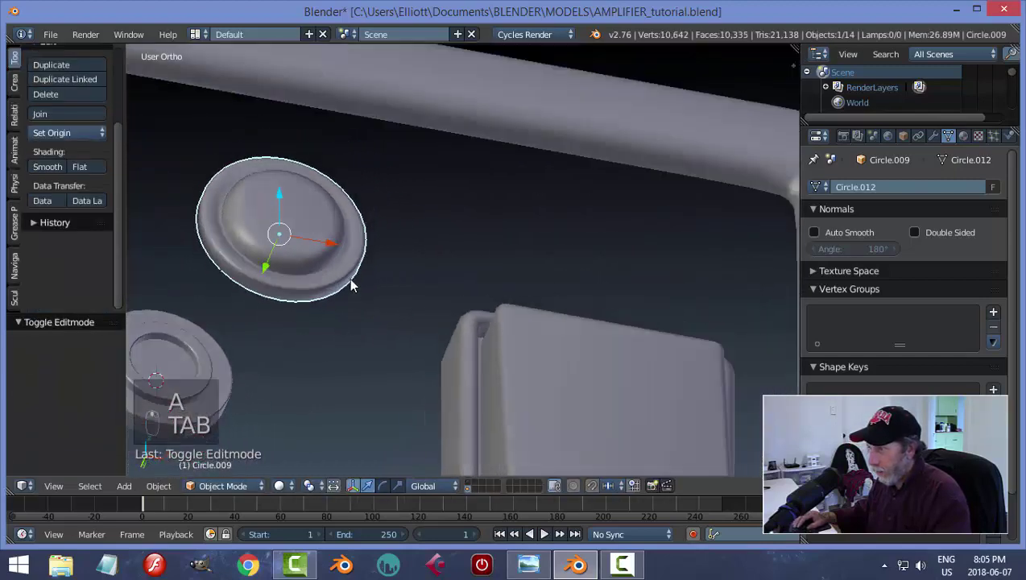
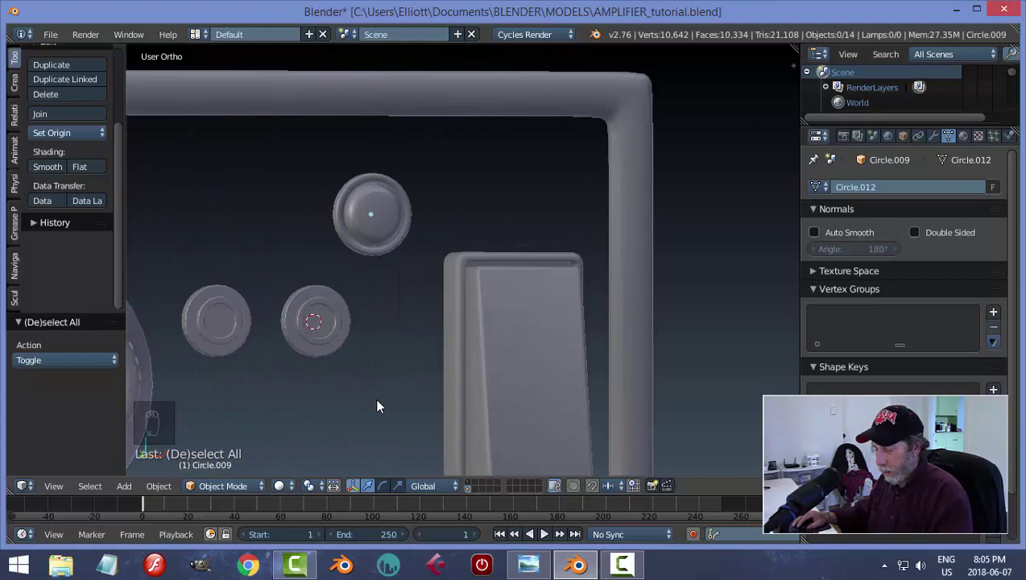
Step: Save the amplifier file with the domed button in place, checked from front view
key(ctrl+s)
key(KP_1)
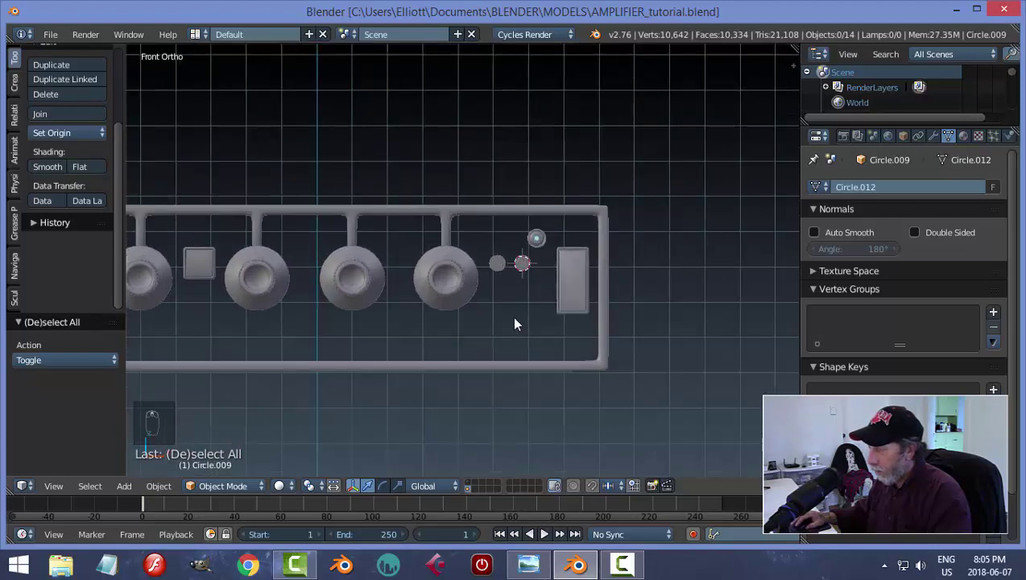
key(ctrl+s)
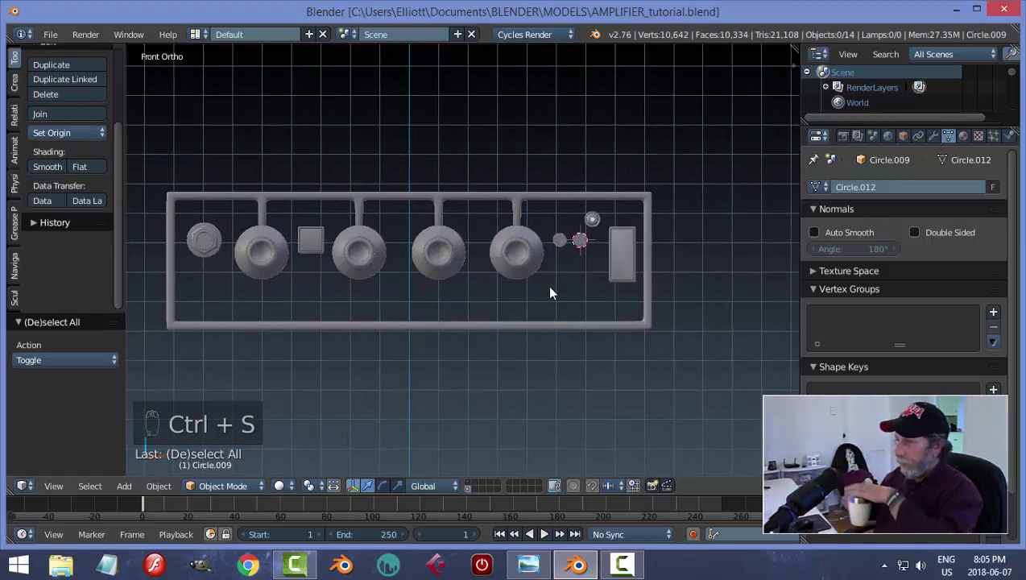
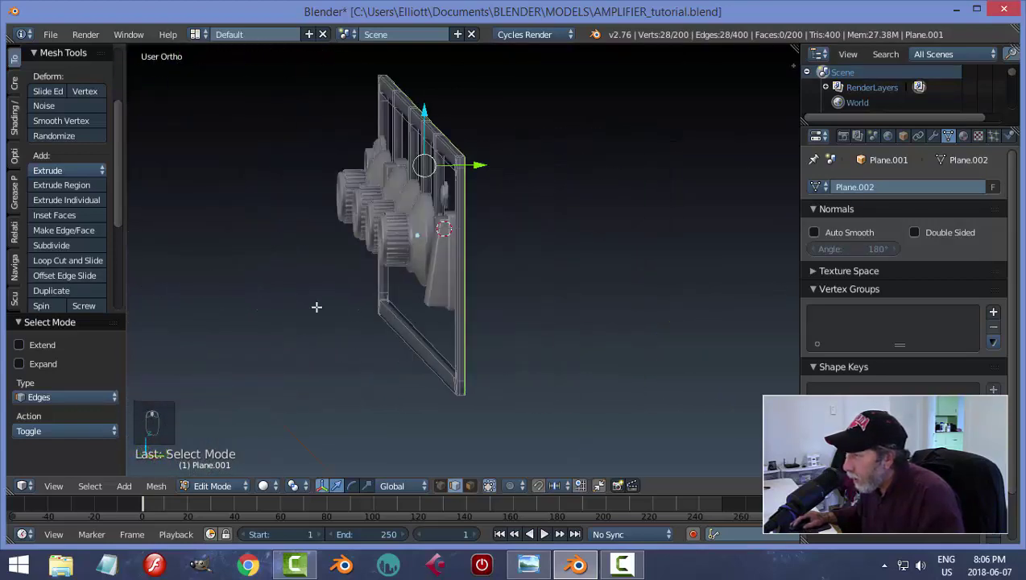
Step: Duplicate the frame's outline edges into a separate object and fill them into a solid backing plate
key(shift+d)
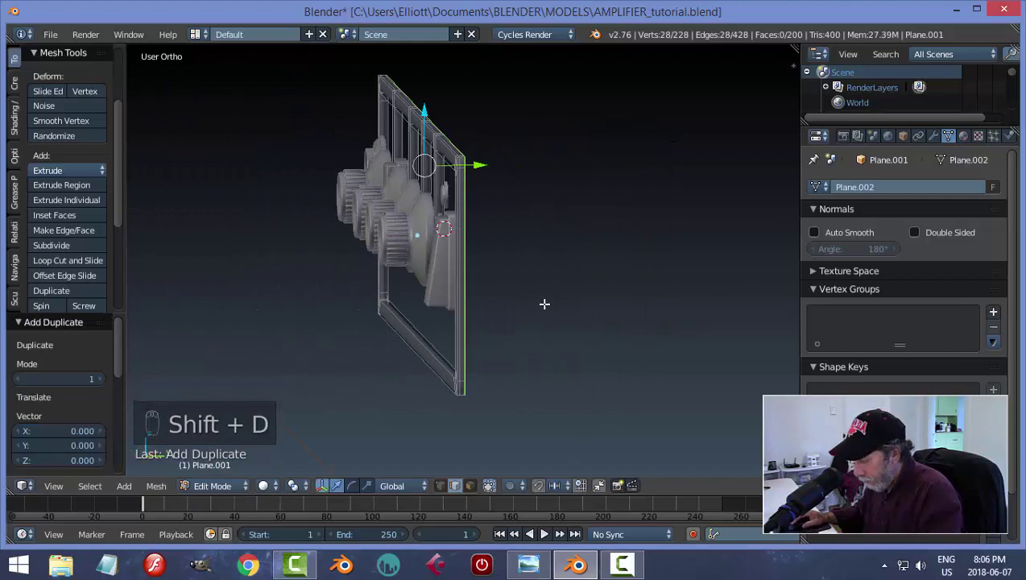
key(p)
key(Tab)
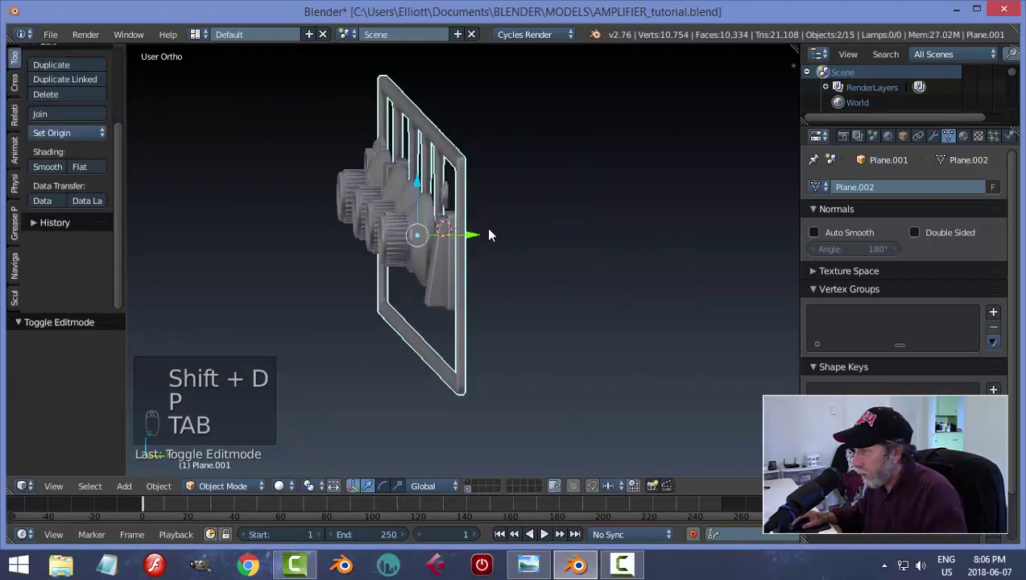
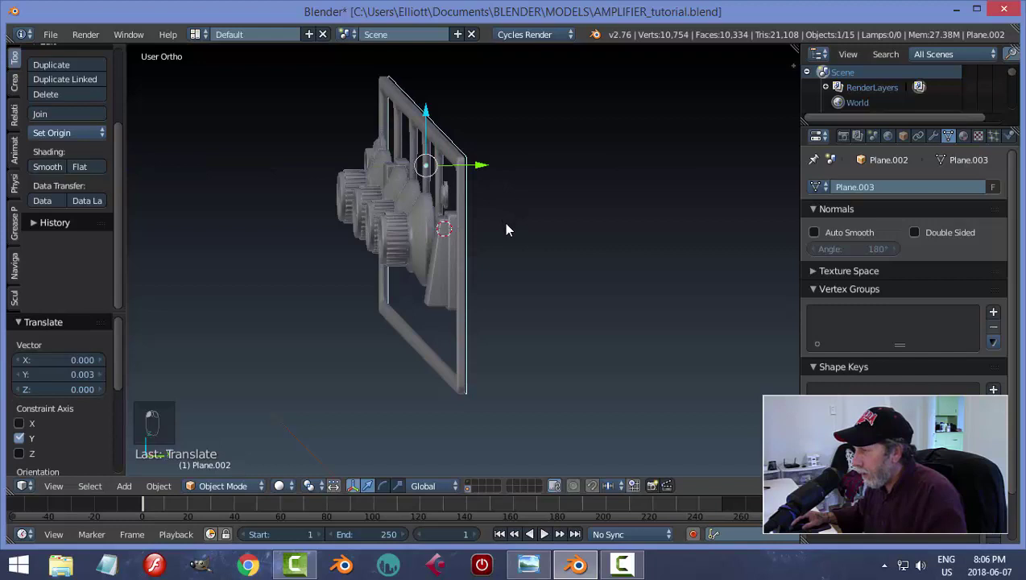
key(Tab)
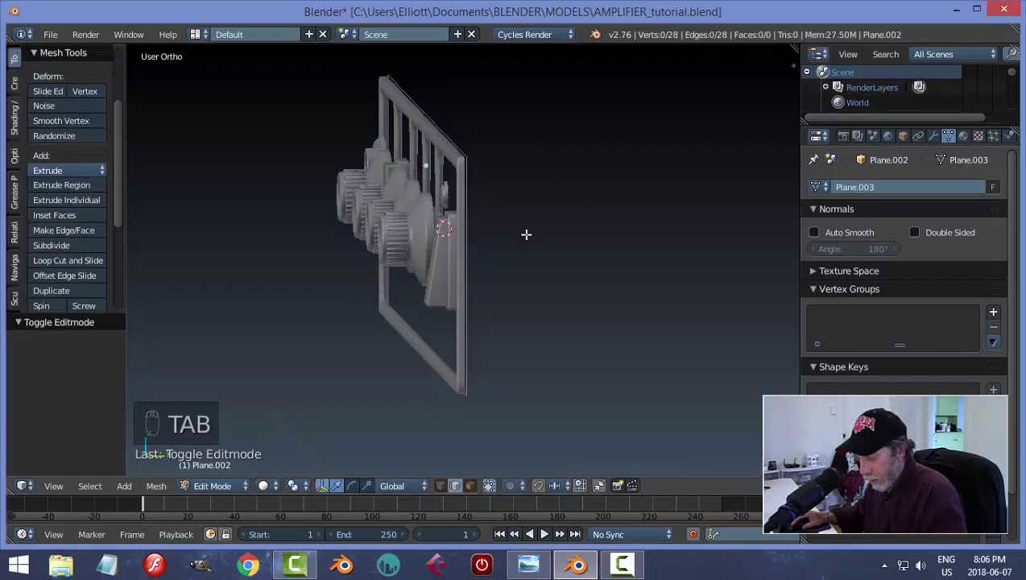
key(a)
key(f)
key(e)
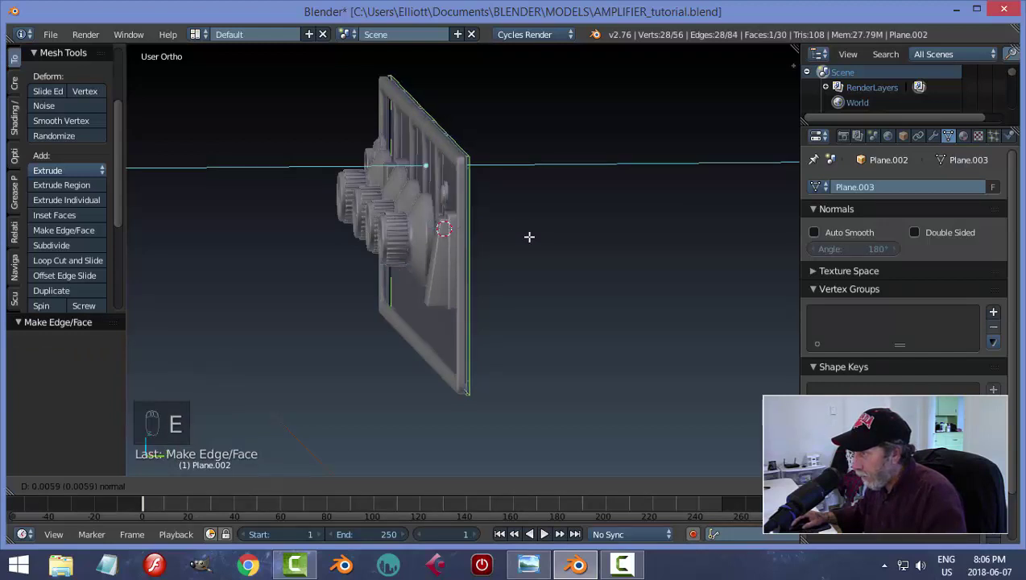
key(a)
key(Tab)
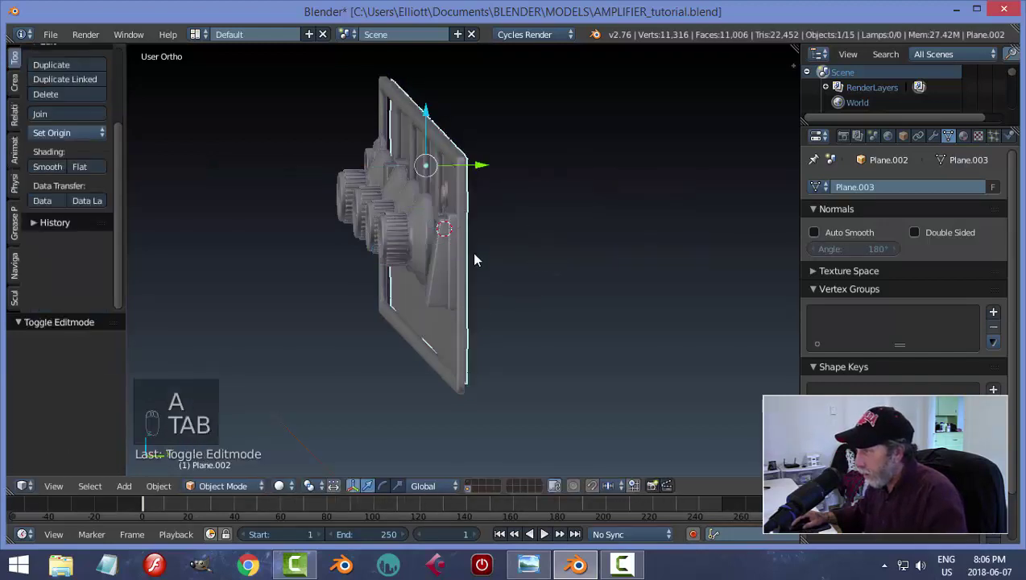
Step: Push the backing plate back behind the panel along Y, check it from the front and save the file
drag(470, 131, 464, 132)
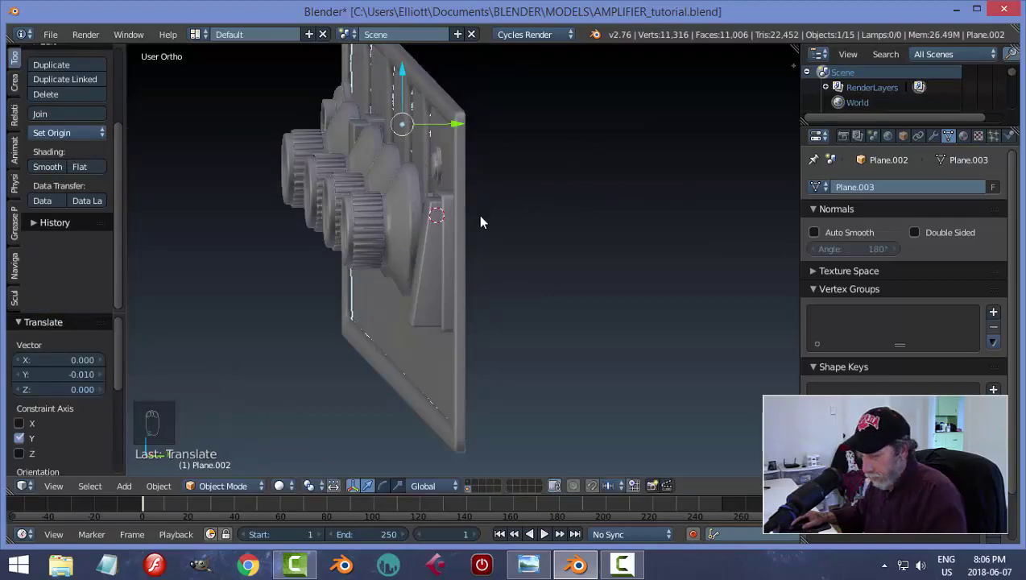
key(a)
drag(441, 259, 584, 256)
drag(526, 305, 942, 137)
drag(942, 137, 381, 232)
drag(616, 223, 382, 232)
drag(617, 222, 356, 244)
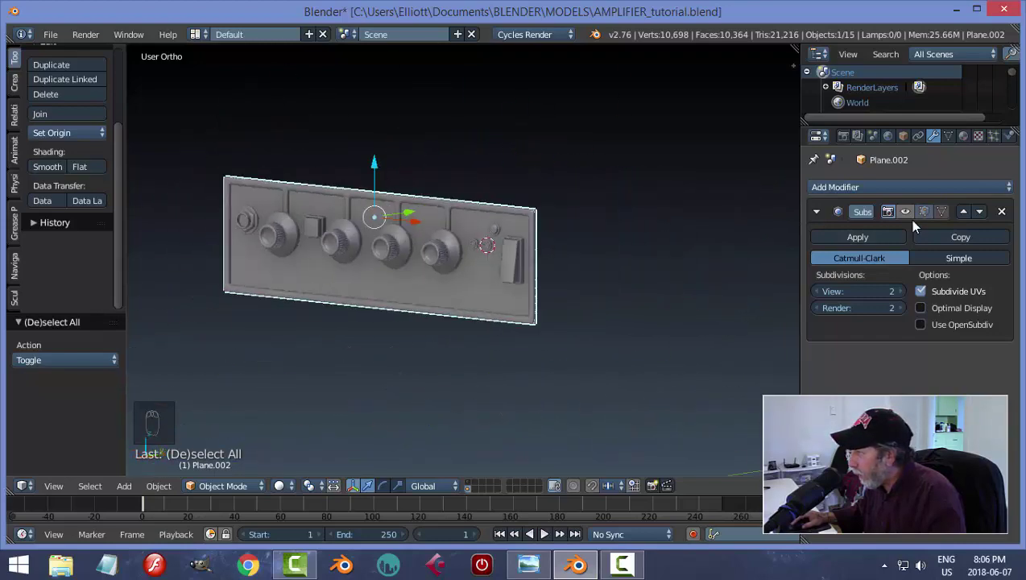
drag(1005, 210, 548, 305)
key(a)
middle_click(547, 305)
middle_click(543, 317)
key(ctrl+s)
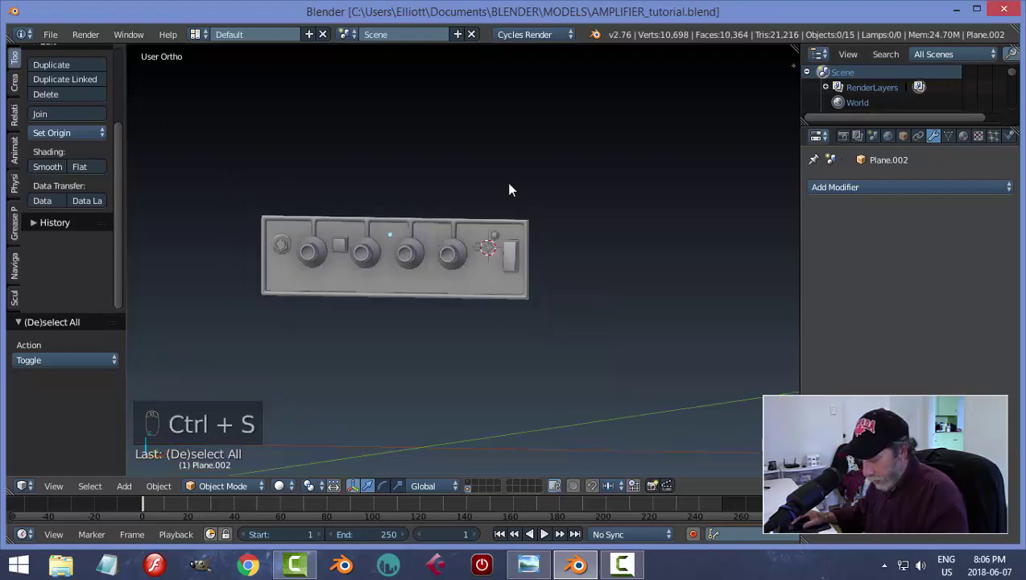
Step: Unhide all parts and delete the stray plane from the control panel assembly
key(alt+h)
drag(508, 171, 534, 170)
key(x)
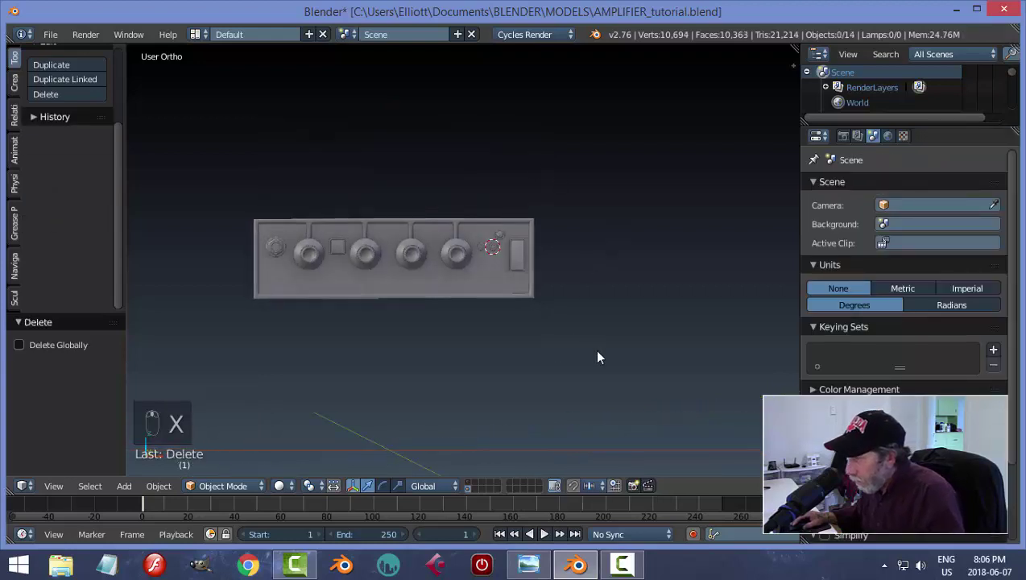
drag(512, 340, 425, 328)
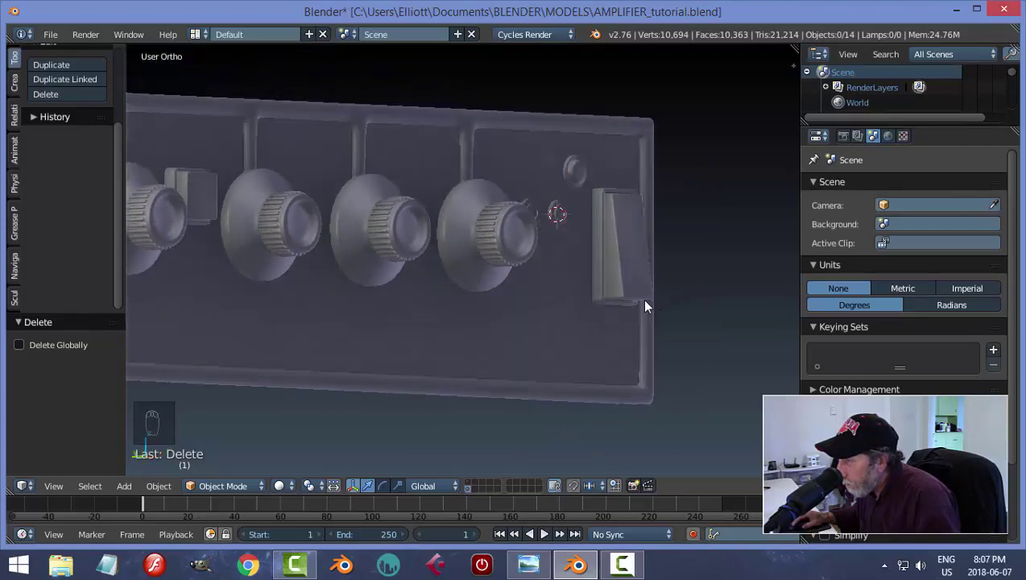
Step: Orbit around the panel to inspect it from an angle and return to a front view
drag(439, 285, 574, 283)
key(a)
drag(519, 281, 566, 286)
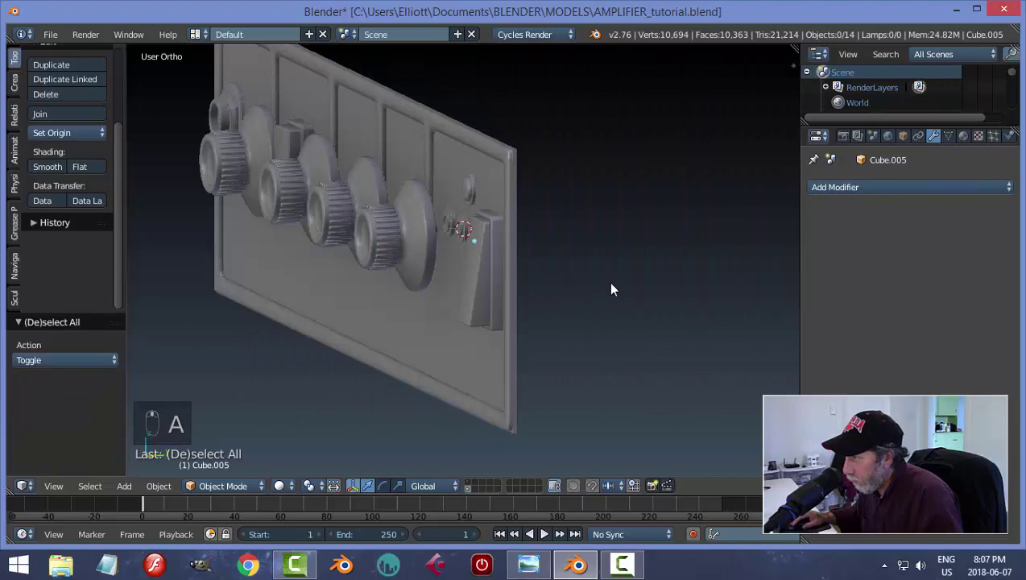
drag(634, 289, 444, 301)
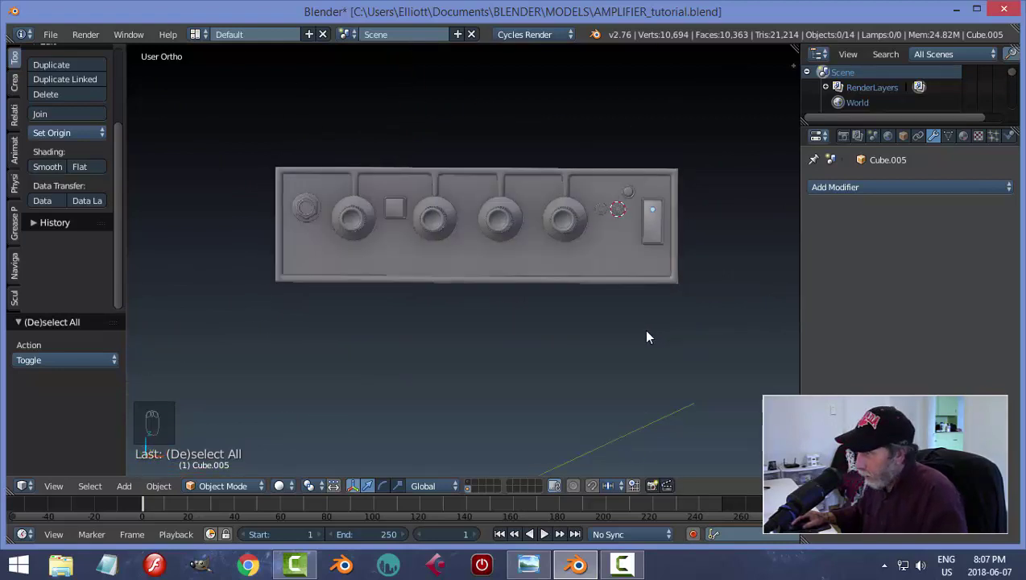
Step: Switch to front view, zoom out to the whole cabinet and select every part of the panel assembly
key(KP_1)
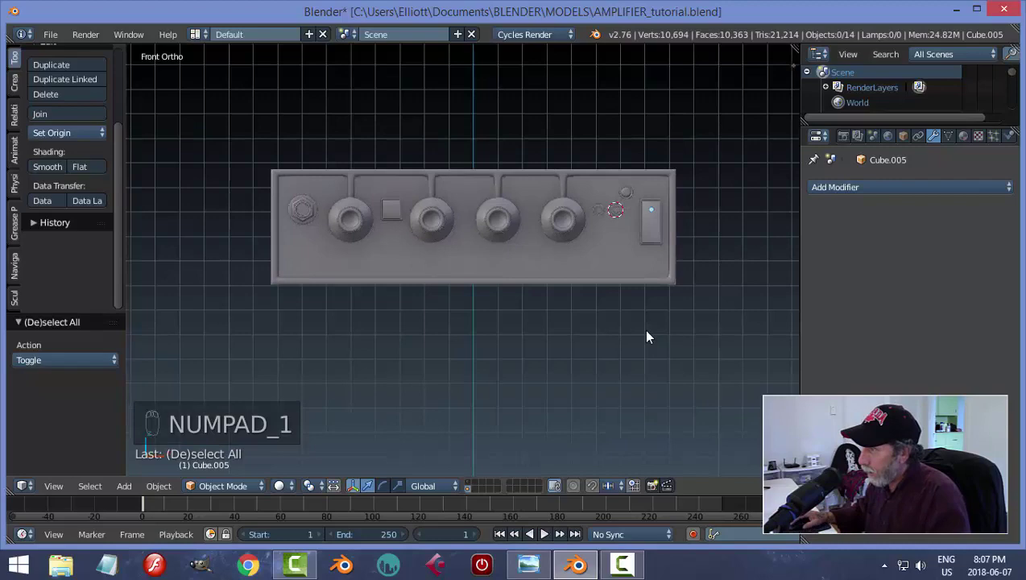
drag(650, 375, 470, 486)
drag(471, 485, 473, 492)
drag(473, 492, 539, 365)
click(539, 365)
key(a)
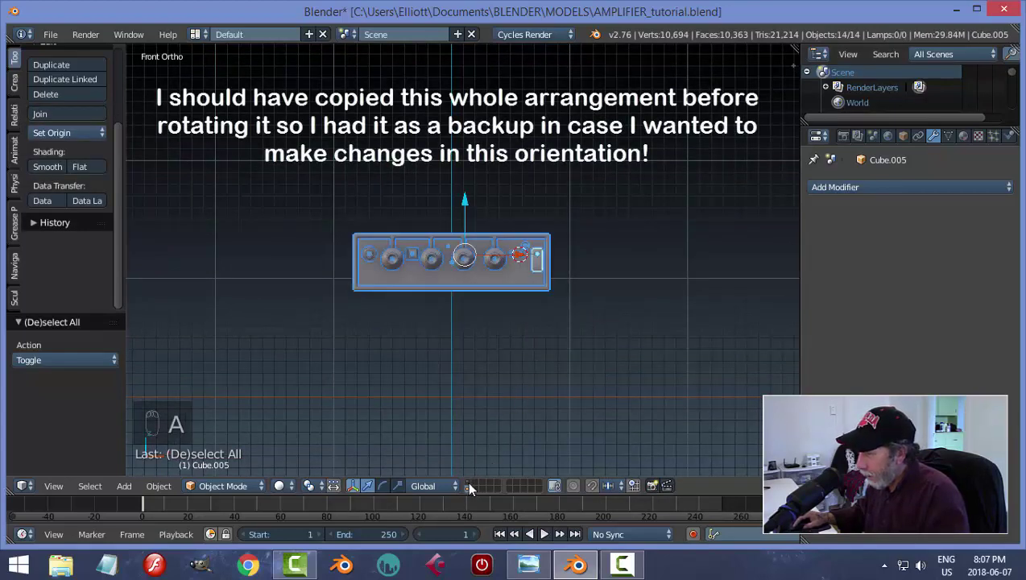
Step: Raise the panel assembly up along Z toward the cabinet's upper front
drag(474, 486, 469, 274)
drag(623, 358, 479, 208)
drag(478, 208, 487, 145)
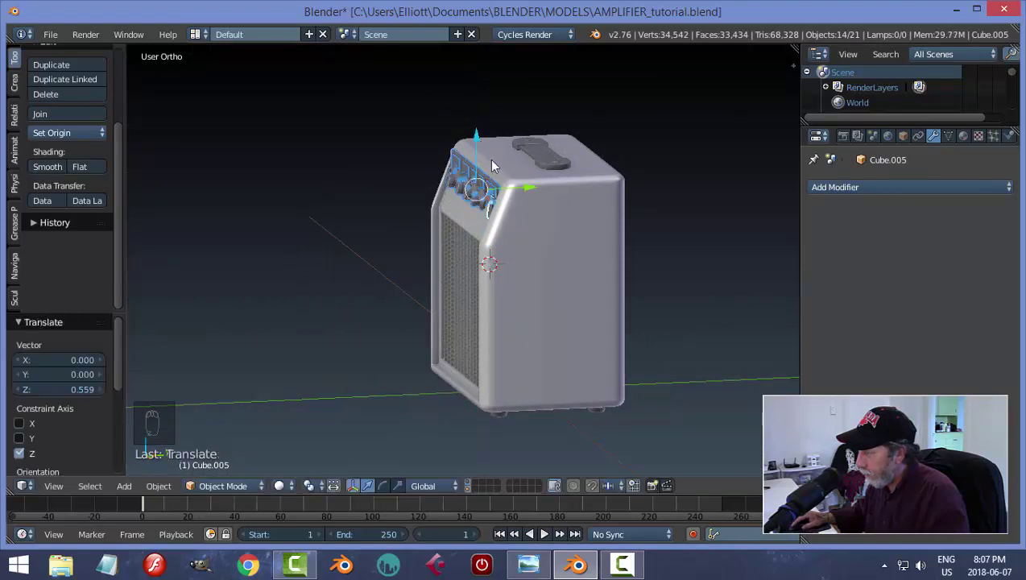
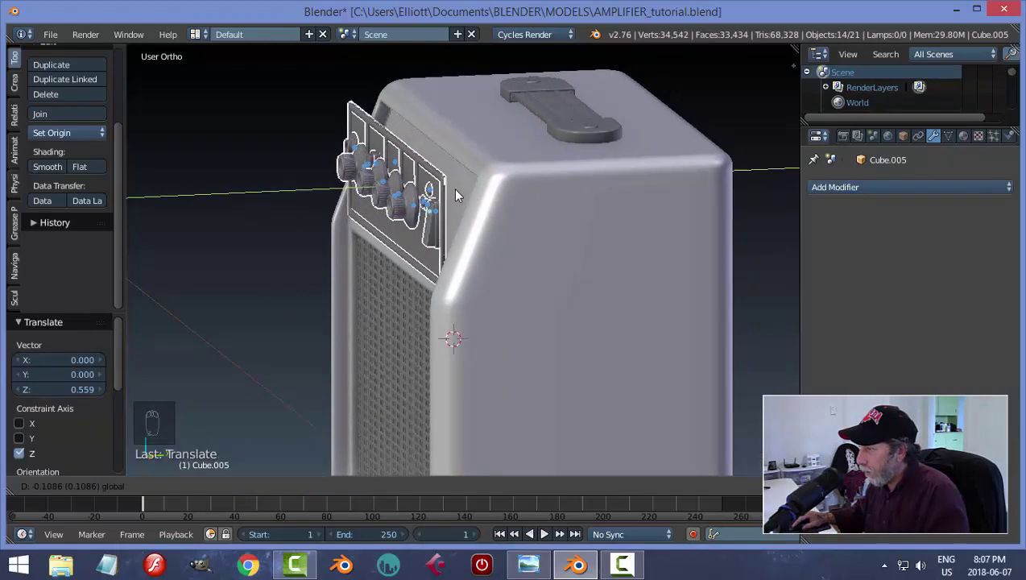
Step: From side view, rotate the panel about X to the cabinet's slope and push it flush into the recess
key(KP_3)
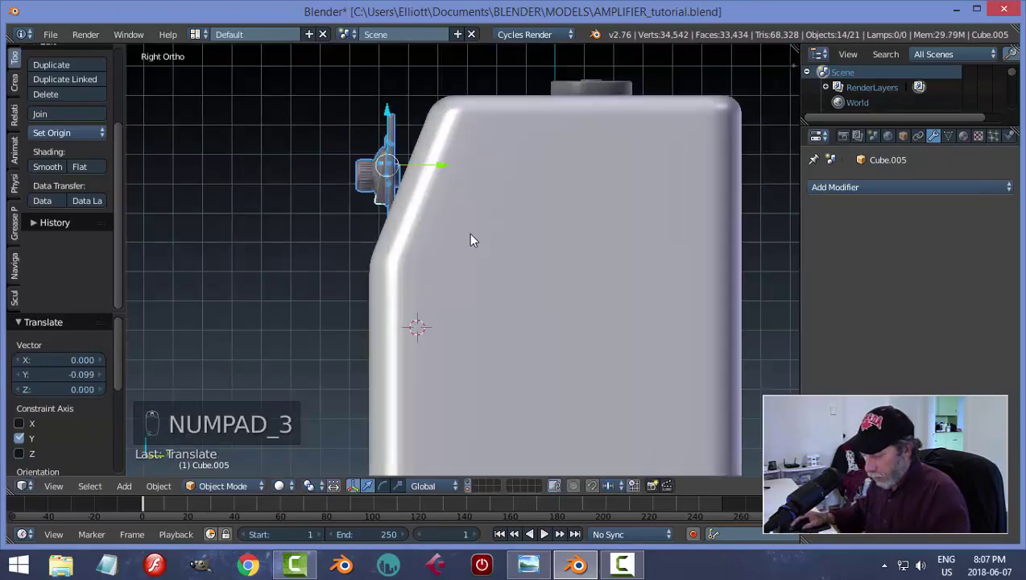
key(r)
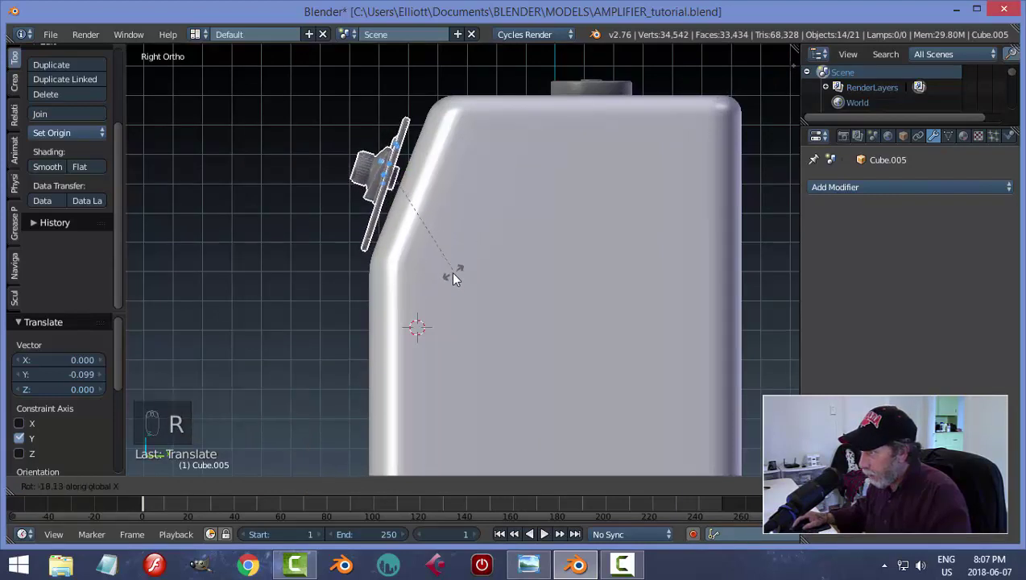
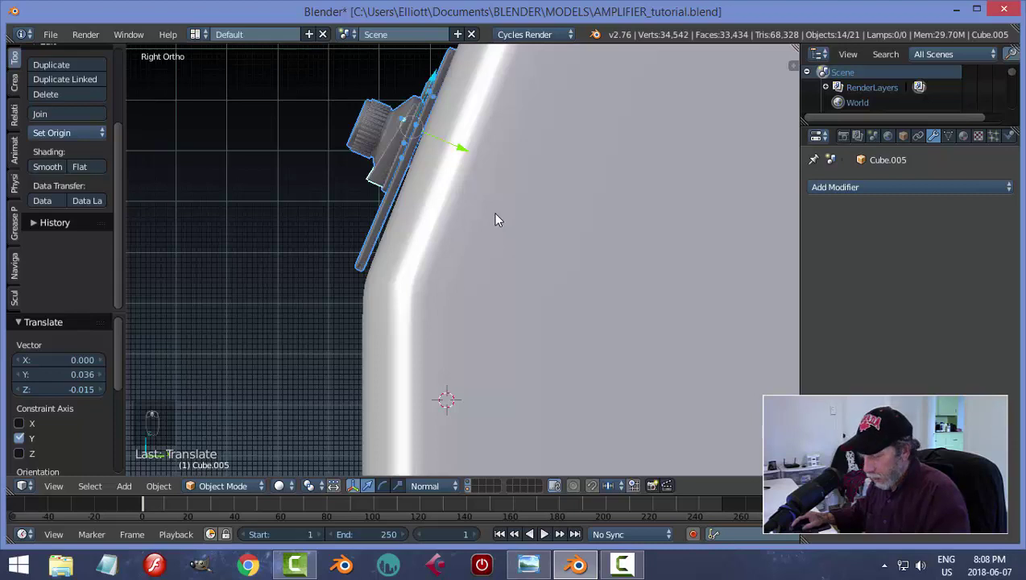
key(r)
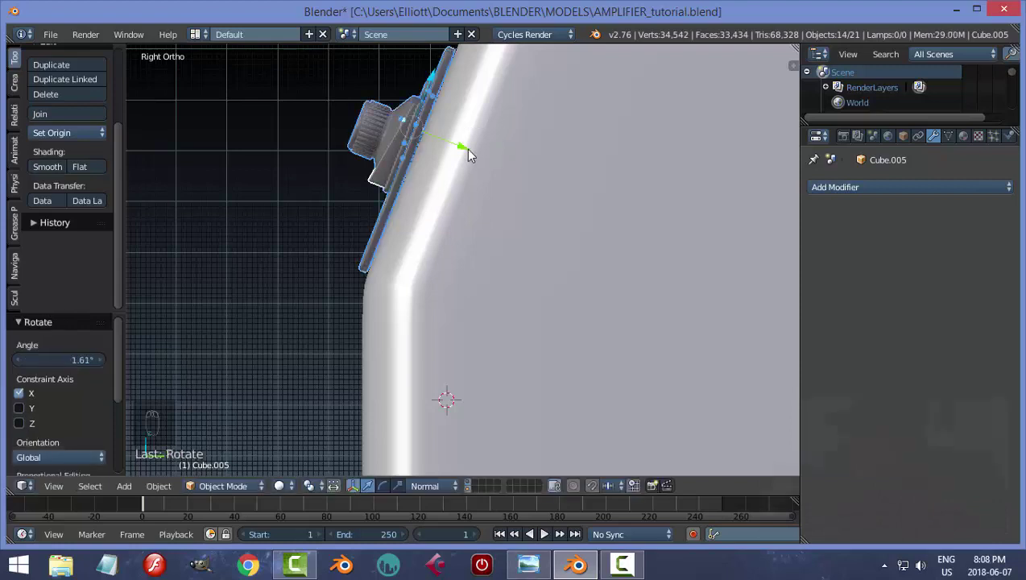
drag(468, 146, 475, 153)
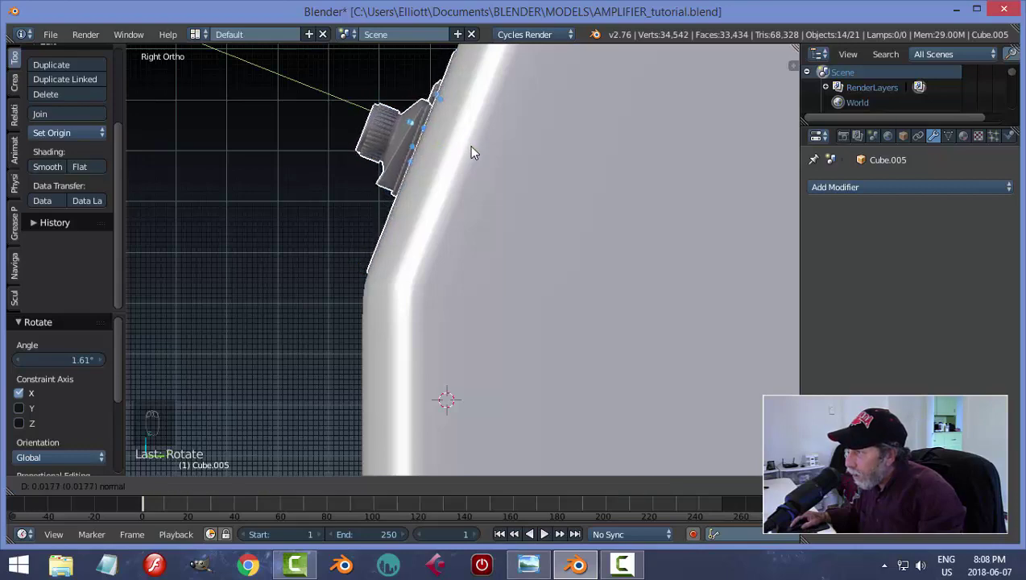
drag(476, 200, 550, 200)
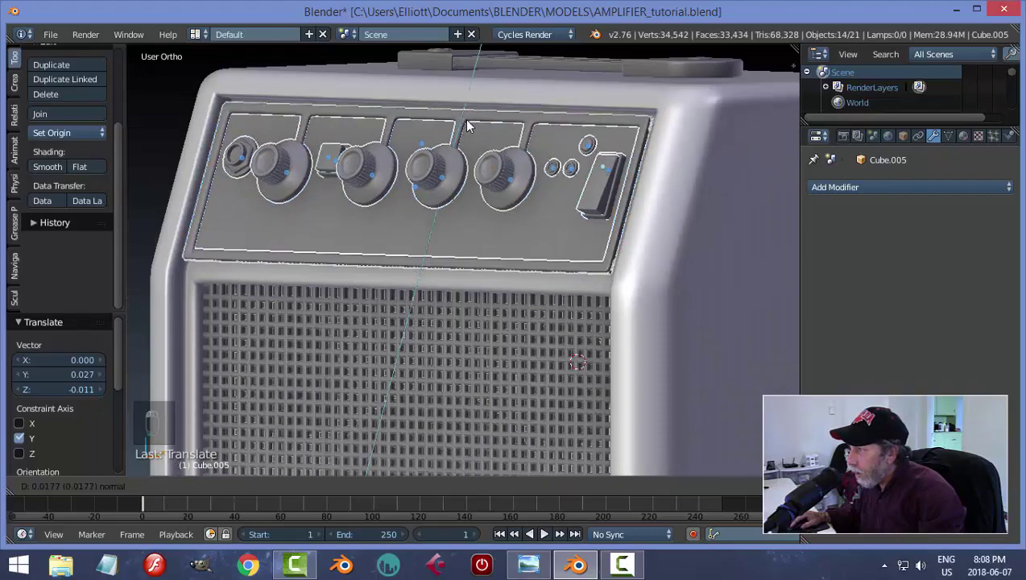
Step: Orbit around the cabinet to verify the panel's fit from several angles
middle_click(471, 231)
click(486, 244)
middle_click(453, 227)
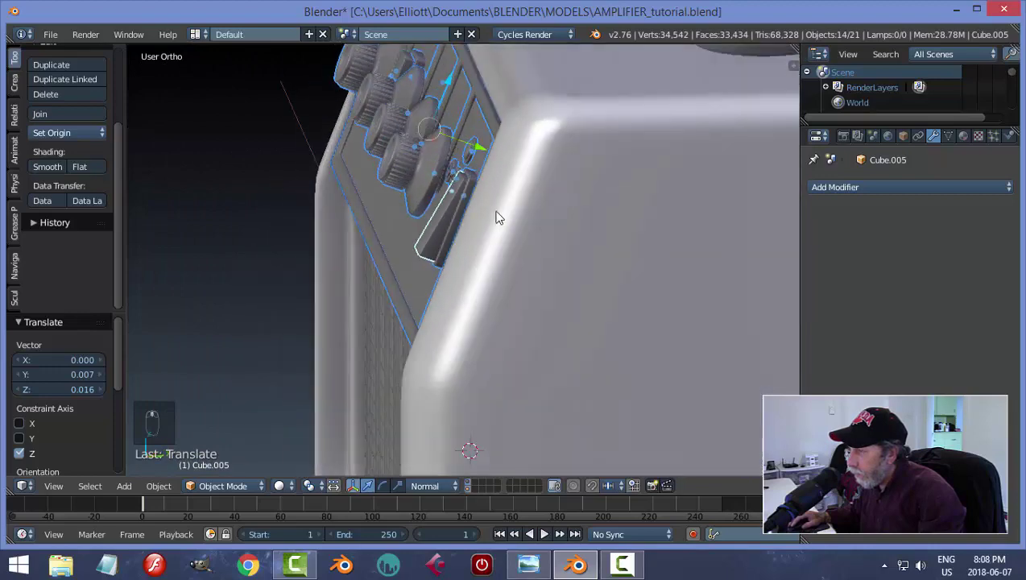
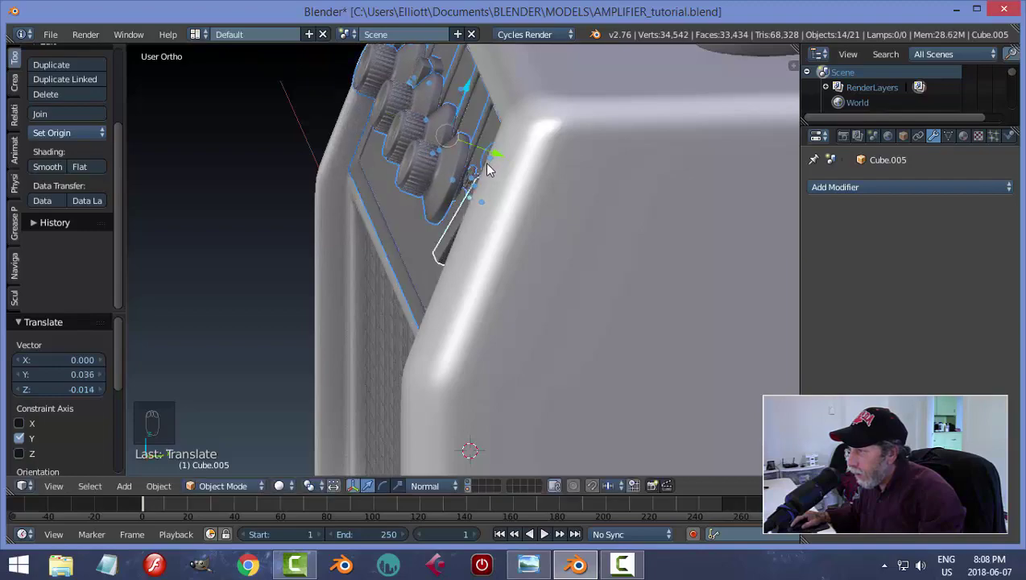
middle_click(443, 210)
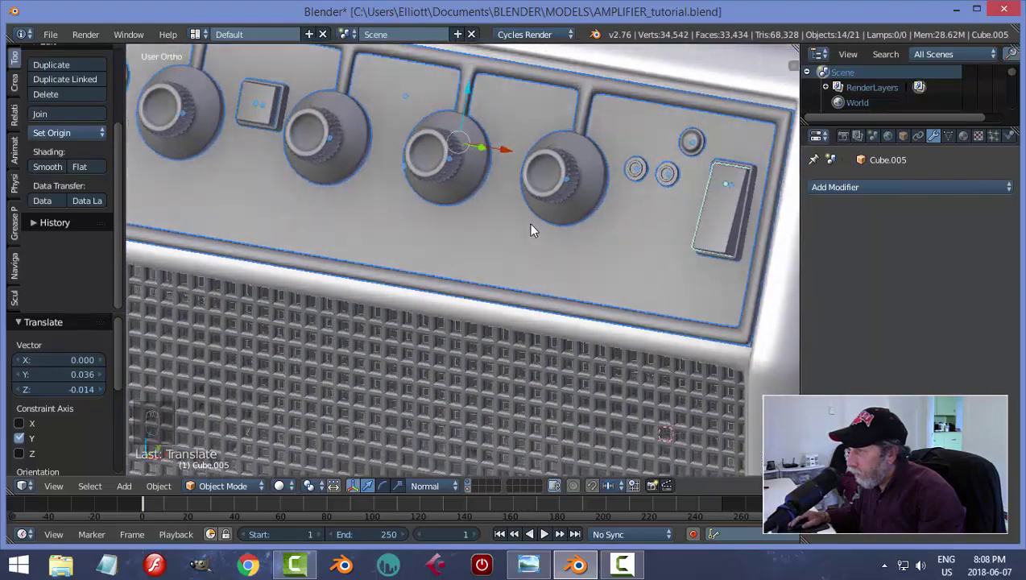
middle_click(536, 216)
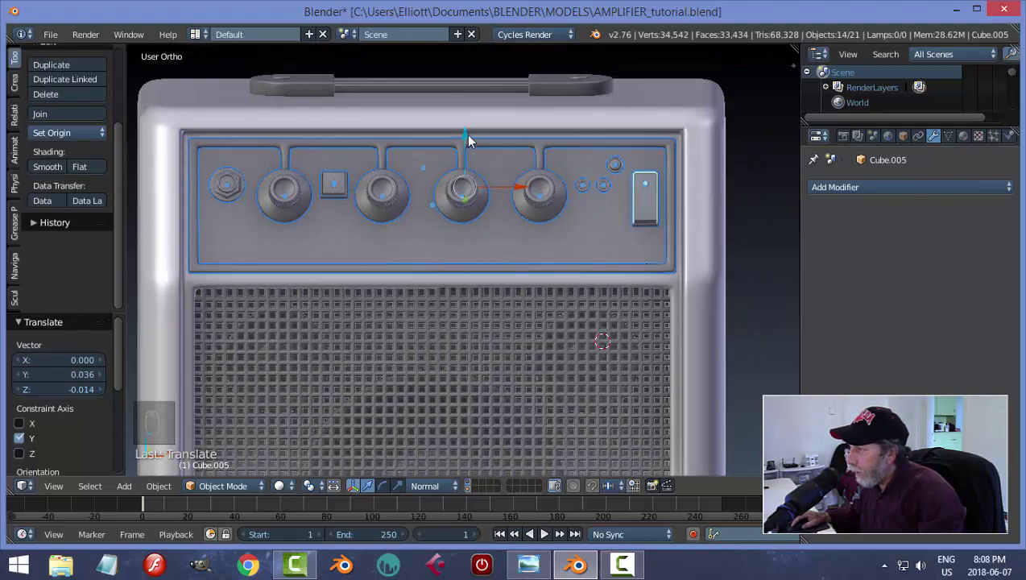
middle_click(701, 266)
click(664, 283)
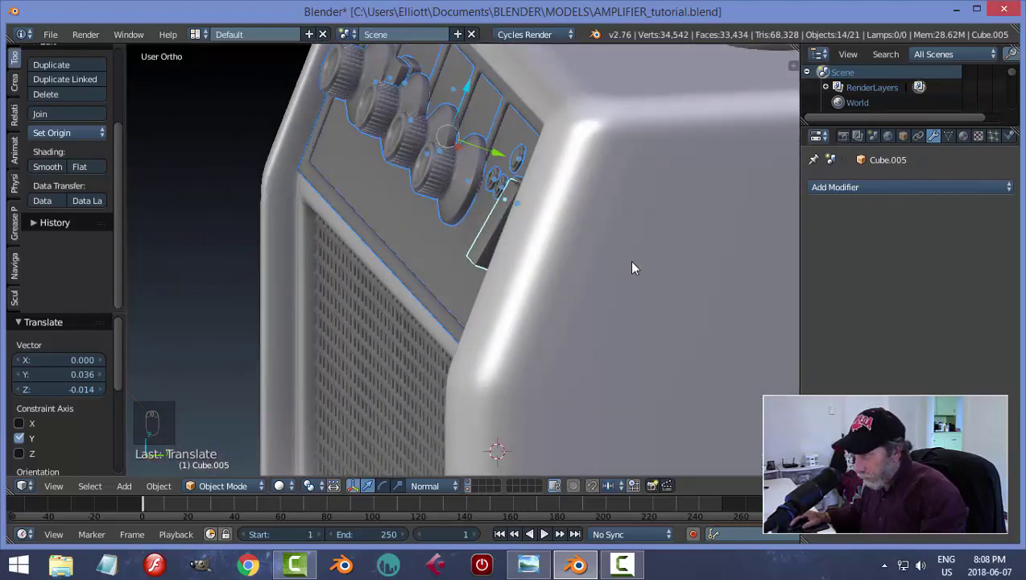
Step: In wireframe side view, nudge the rocker switch slightly along Y into place
key(z)
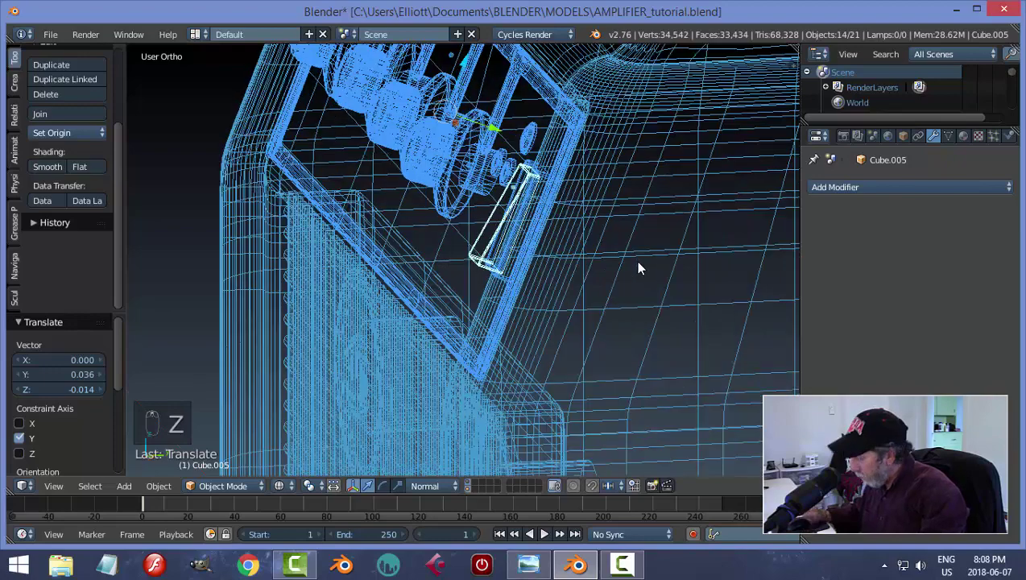
key(KP_3)
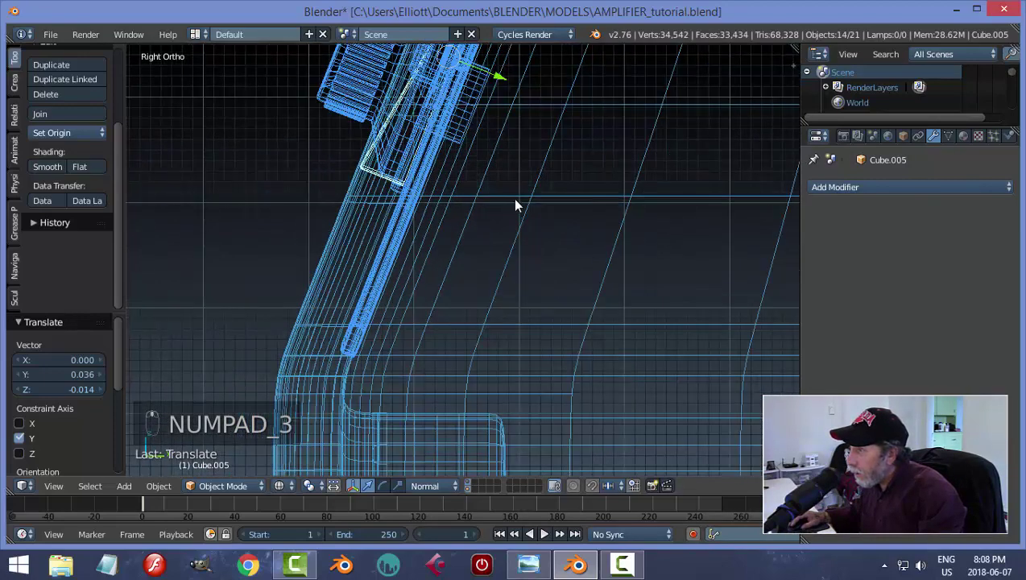
click(526, 232)
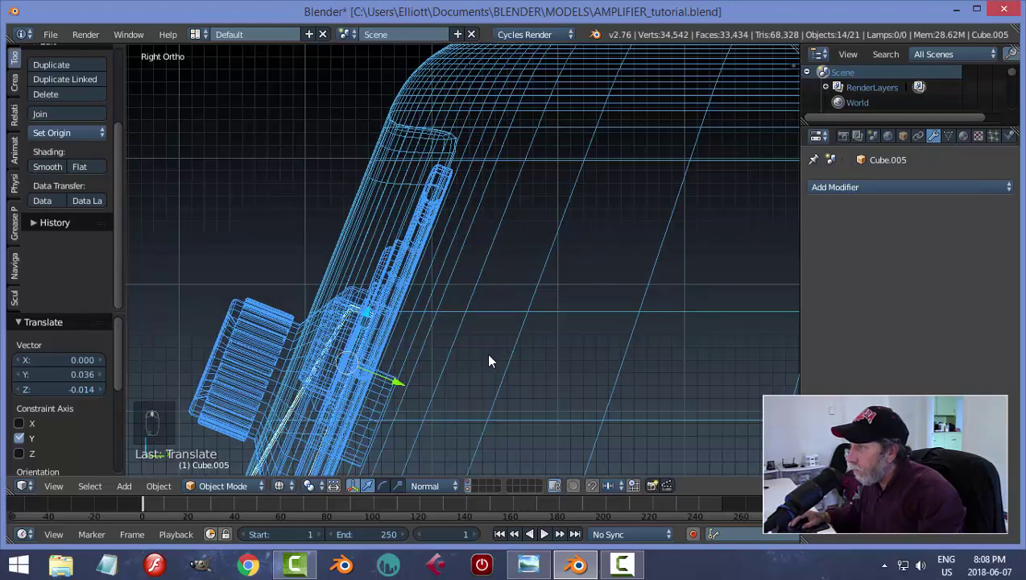
drag(402, 390, 403, 387)
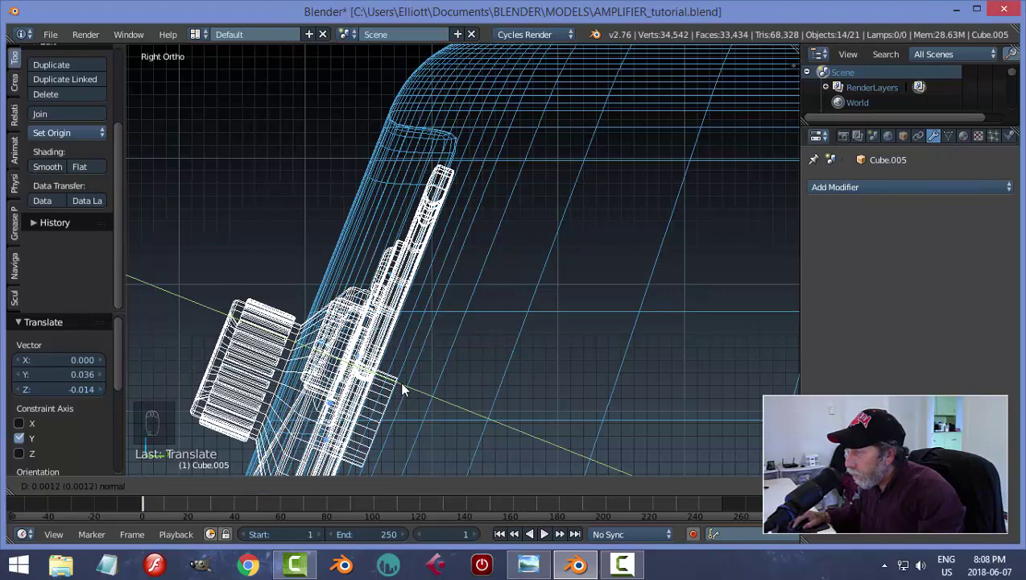
key(z)
Step: Deselect everything, save the amplifier file and orbit around the whole model
middle_click(519, 351)
drag(541, 358, 566, 321)
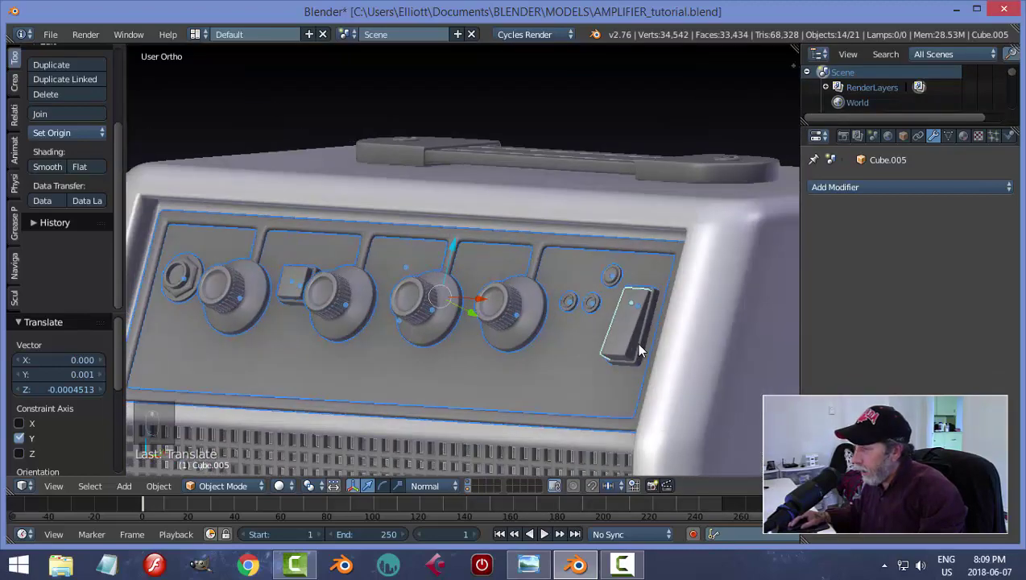
key(a)
middle_click(571, 364)
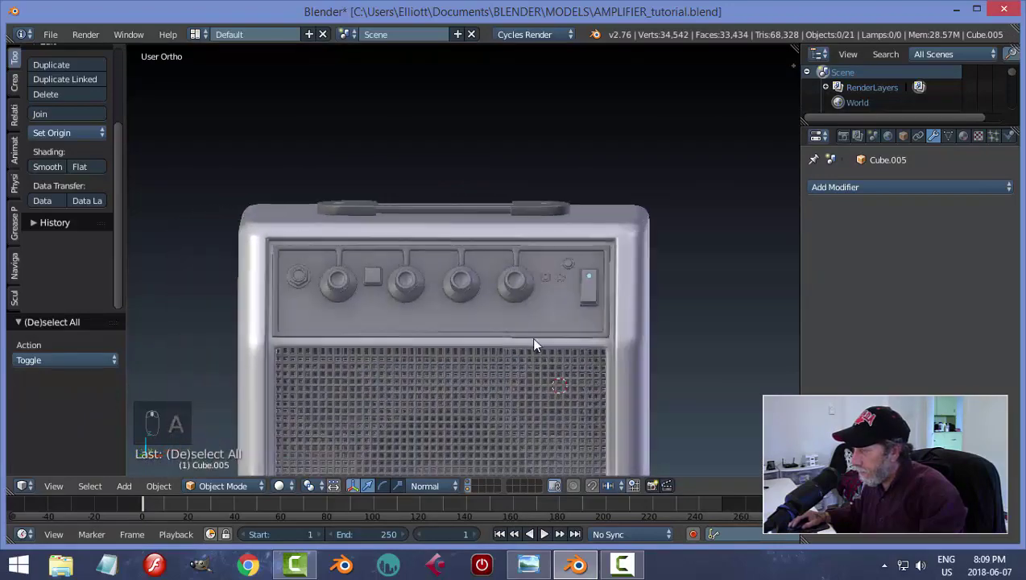
key(ctrl+s)
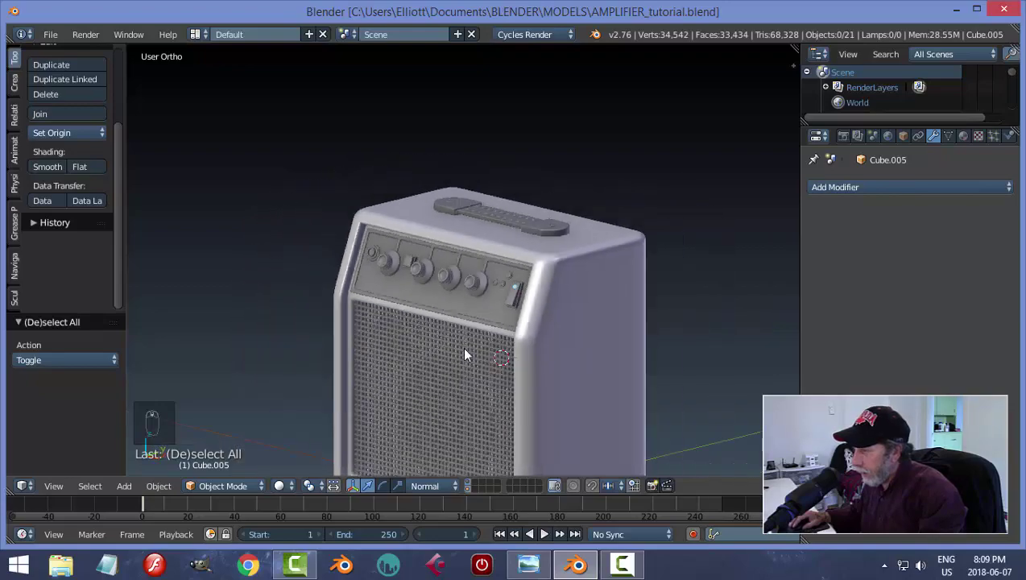
drag(551, 325, 476, 366)
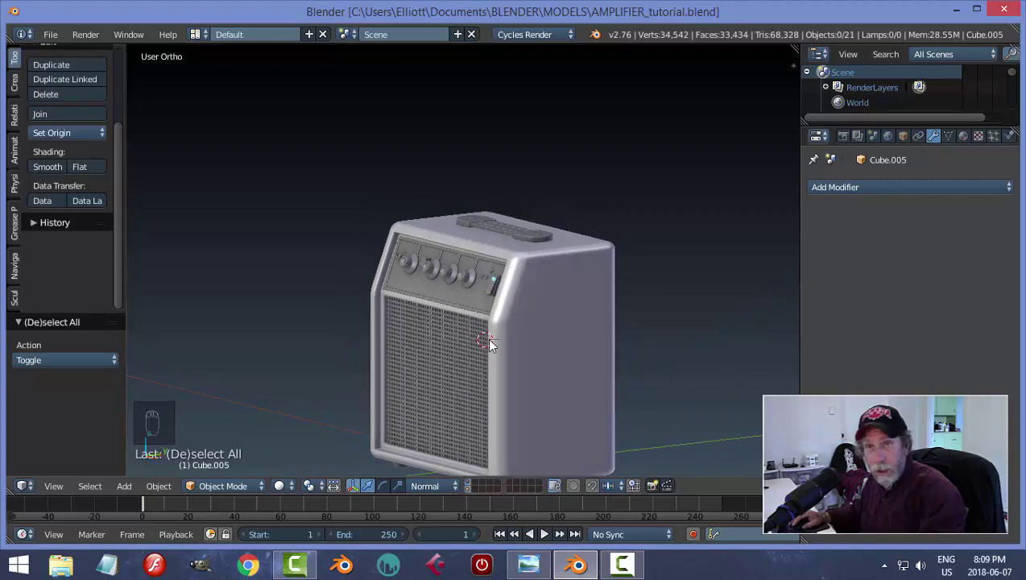
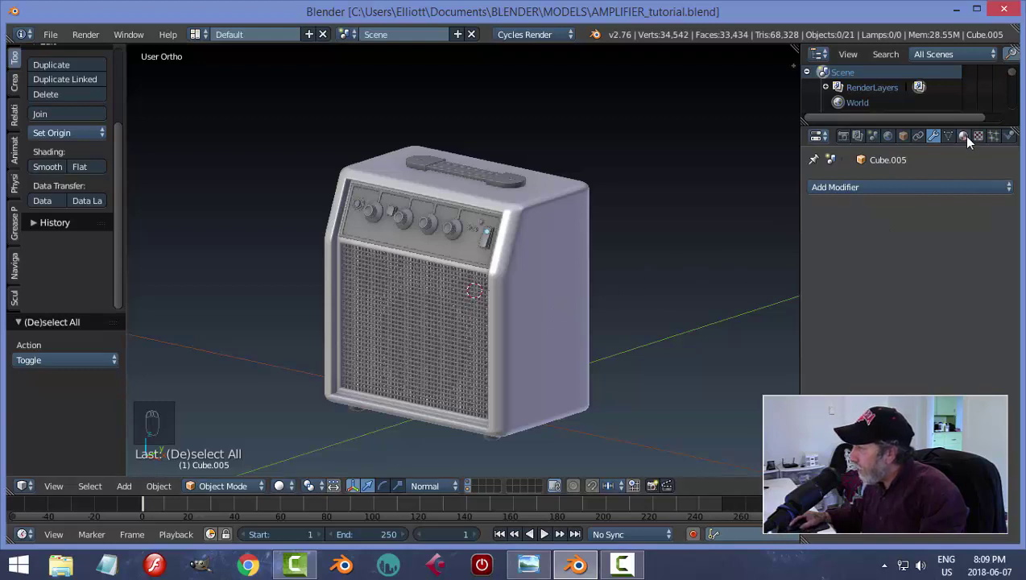
Step: Give the cabinet a new Mix Shader material with a near-black Diffuse BSDF and a Glossy BSDF of roughness 0.2
drag(969, 143, 814, 343)
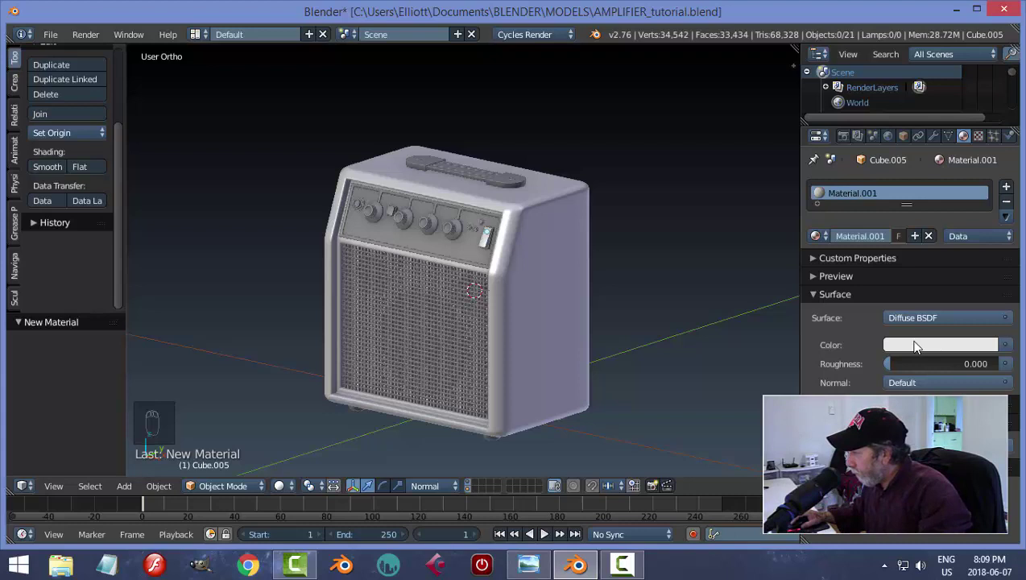
drag(914, 317, 919, 385)
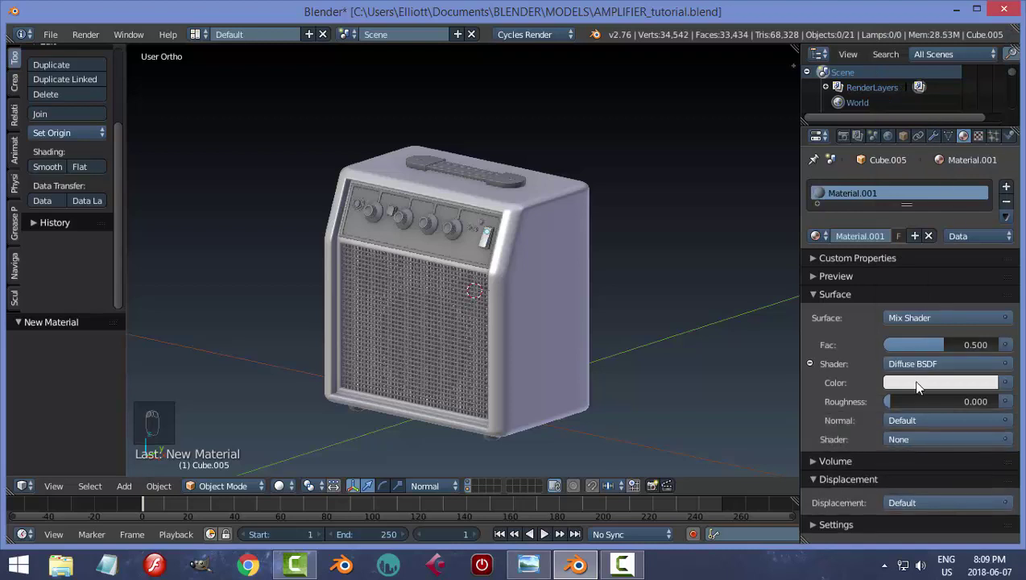
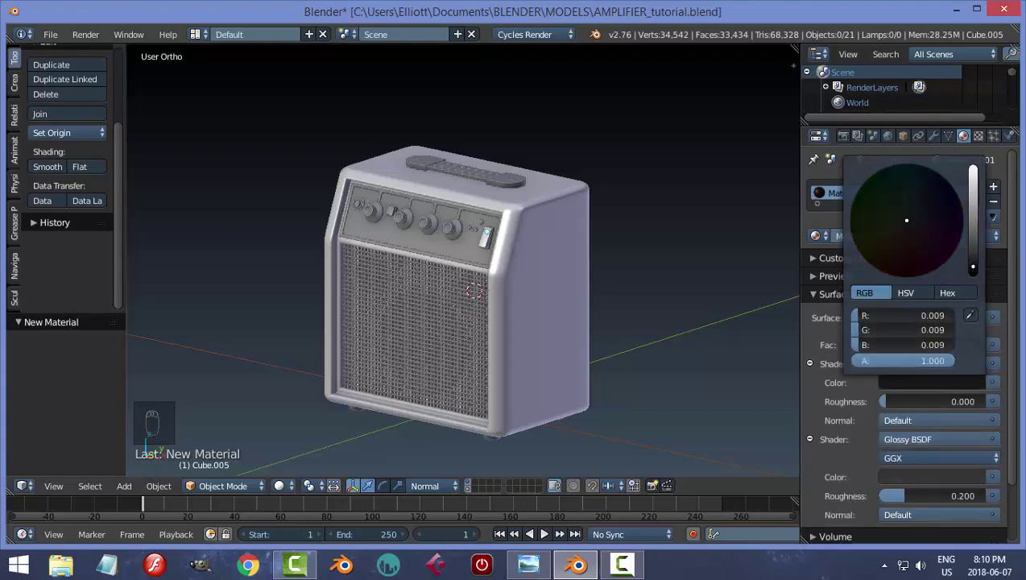
drag(674, 469, 1014, 406)
right_click(1014, 405)
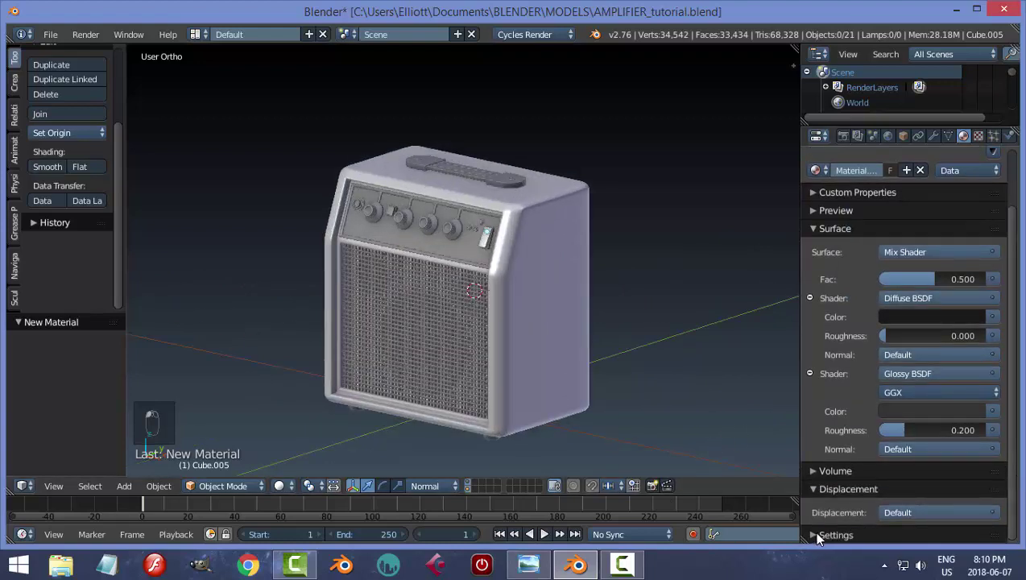
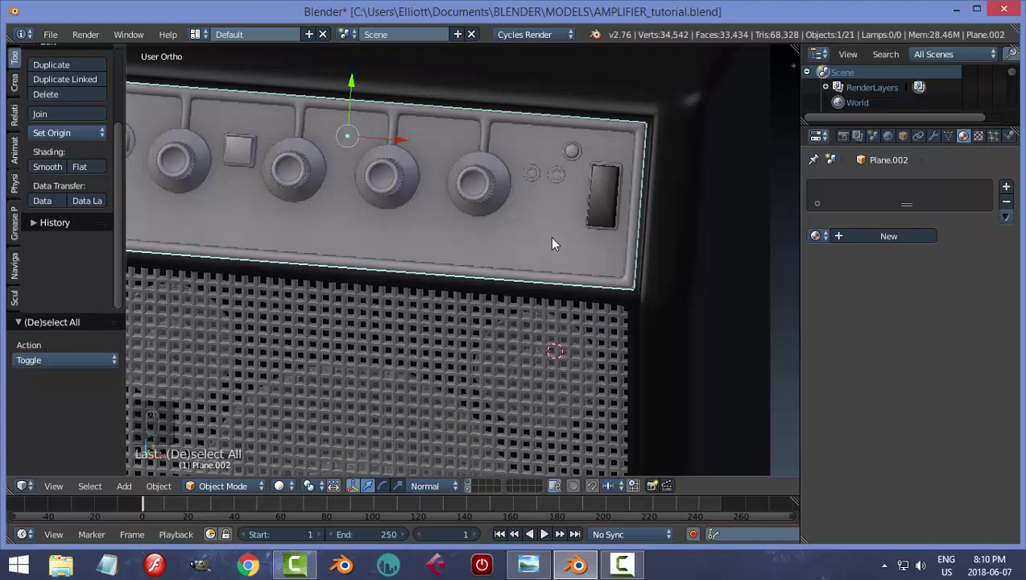
Step: Unhide the panel parts, link the cabinet black material to the backing plate and knobs, then isolate the selection
key(h)
key(alt+h)
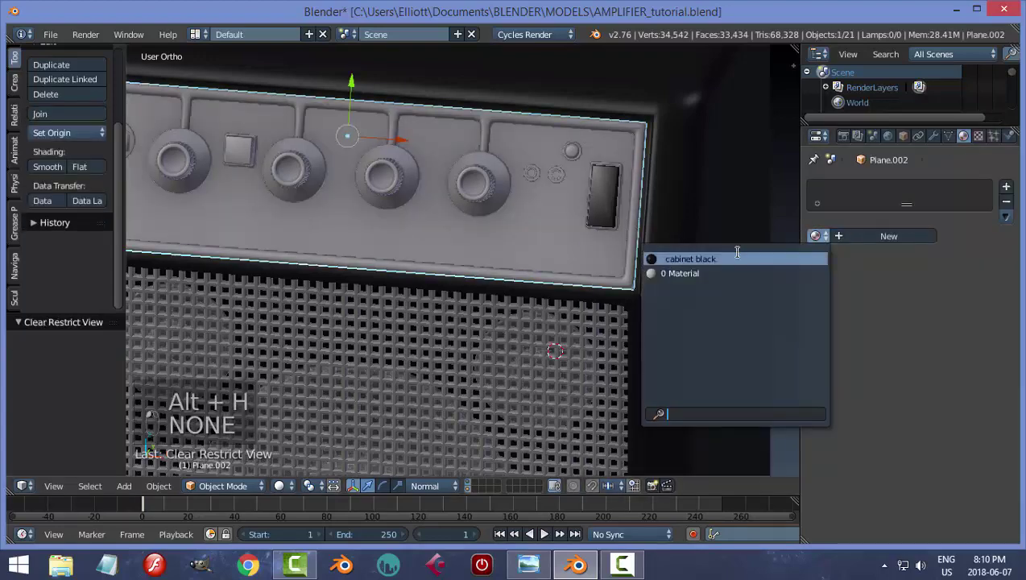
key(a)
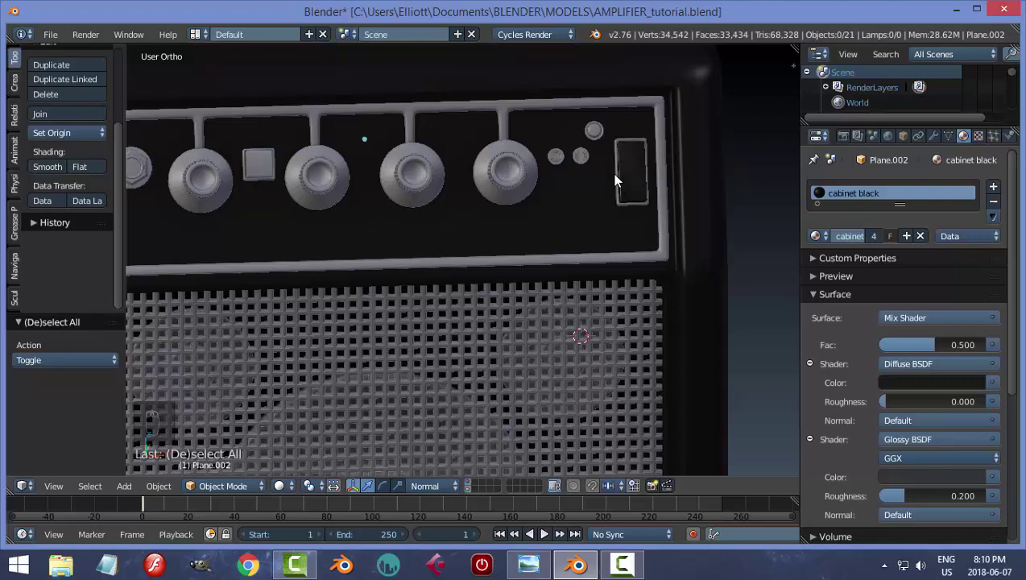
drag(617, 174, 815, 239)
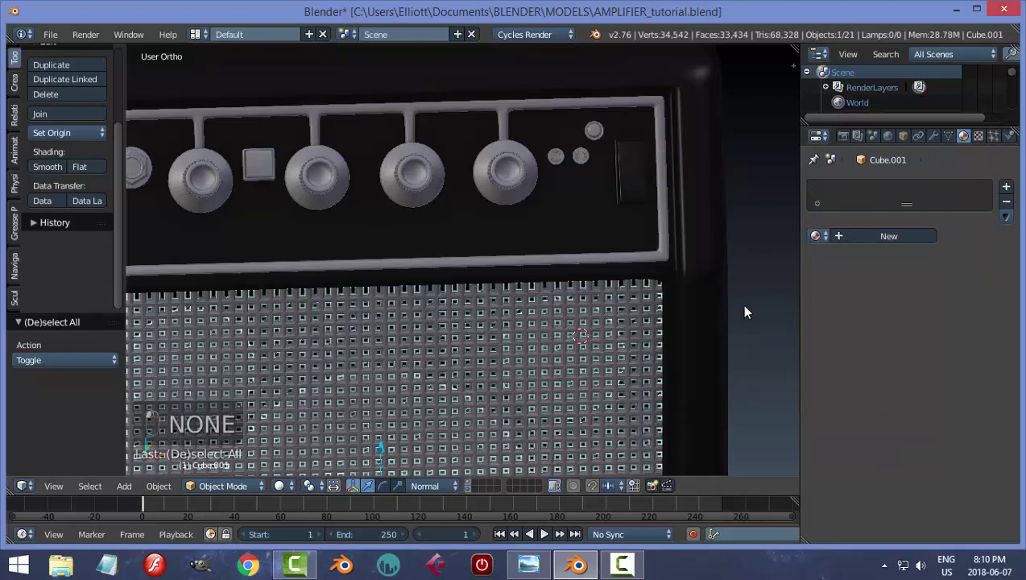
middle_click(719, 317)
key(h)
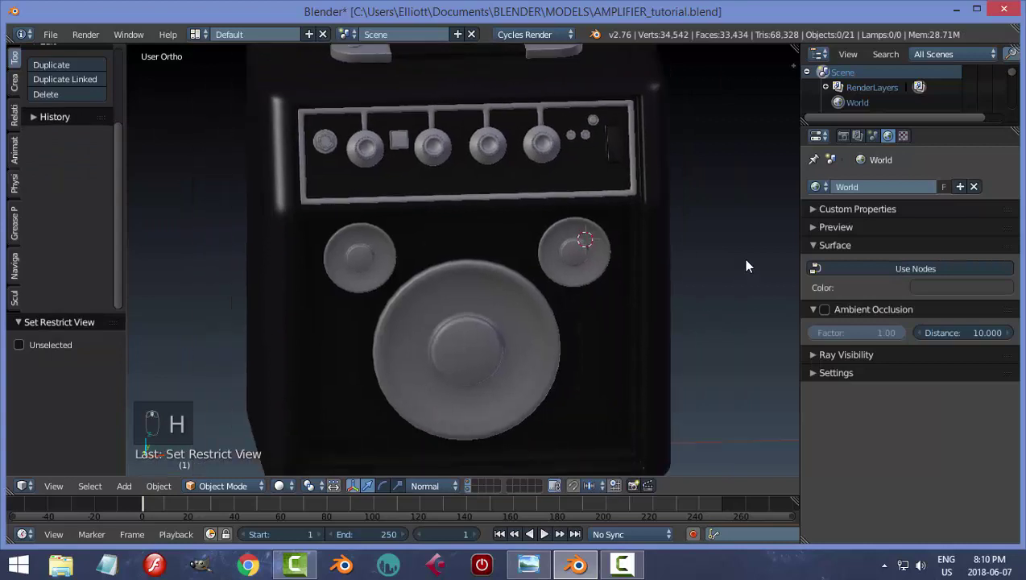
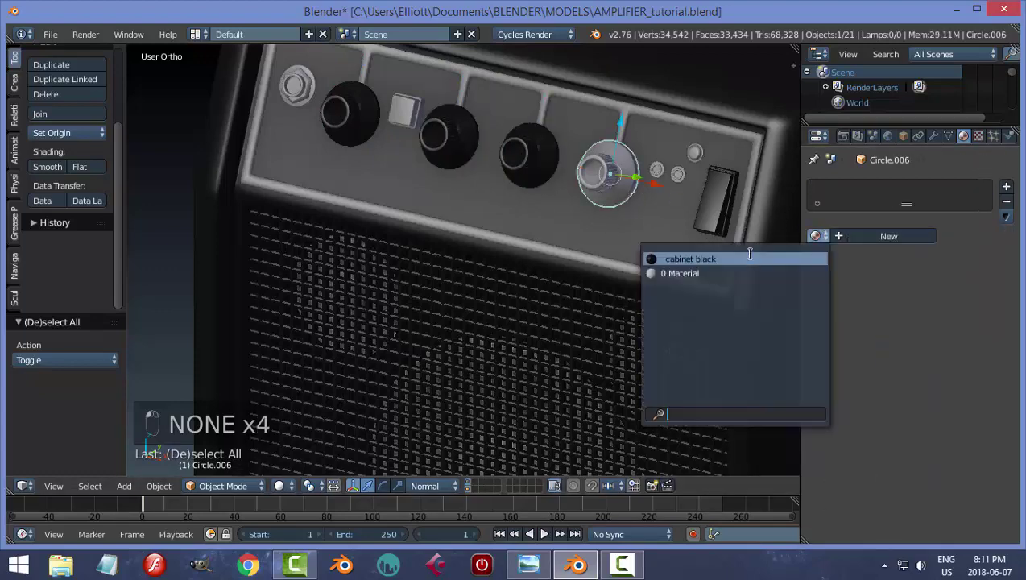
Step: Link cabinet black to the remaining knobs and add a silver Mix Shader material to the panel trim and rings
key(a)
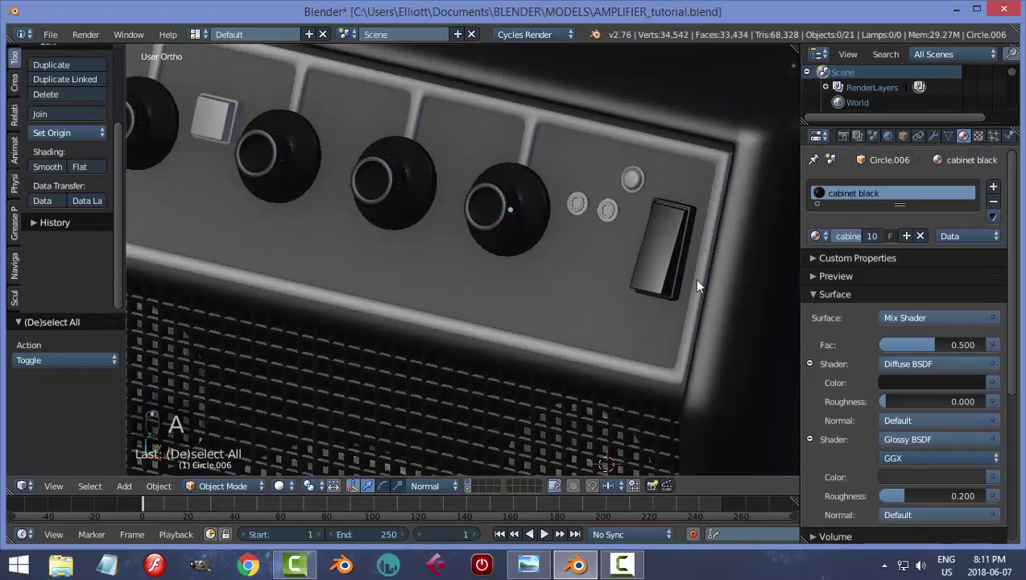
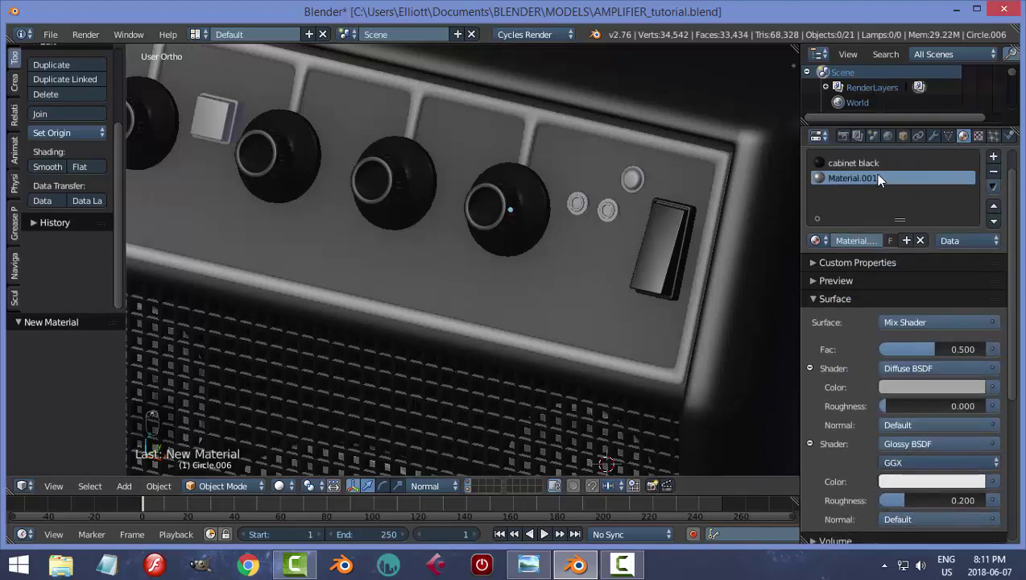
drag(841, 212, 720, 218)
drag(719, 218, 921, 185)
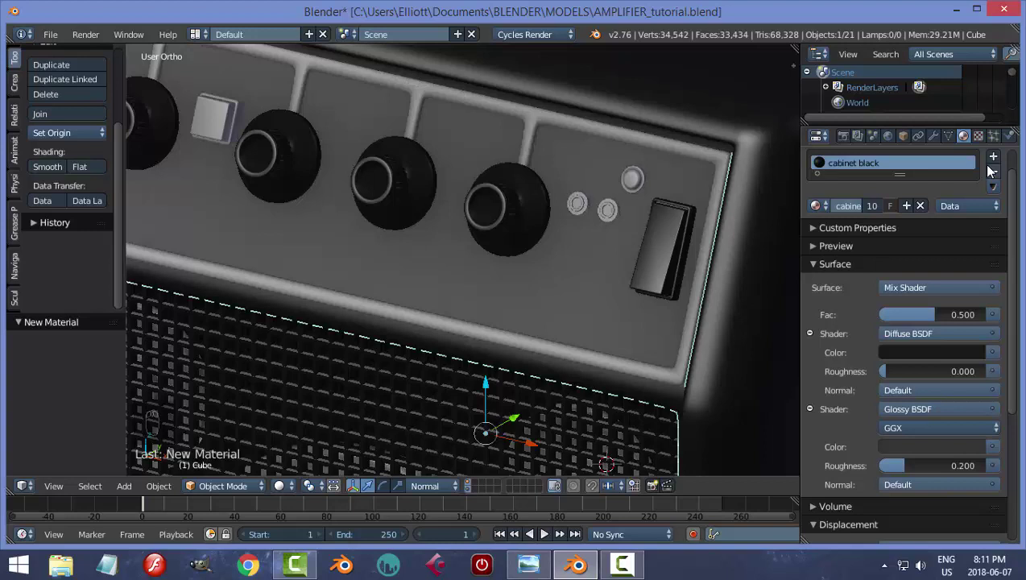
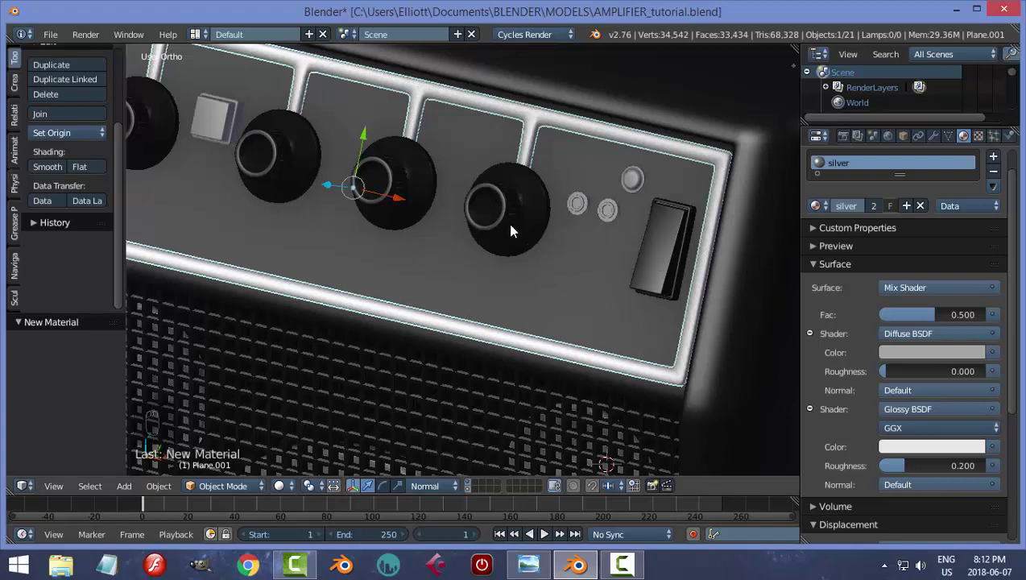
middle_click(525, 234)
middle_click(612, 253)
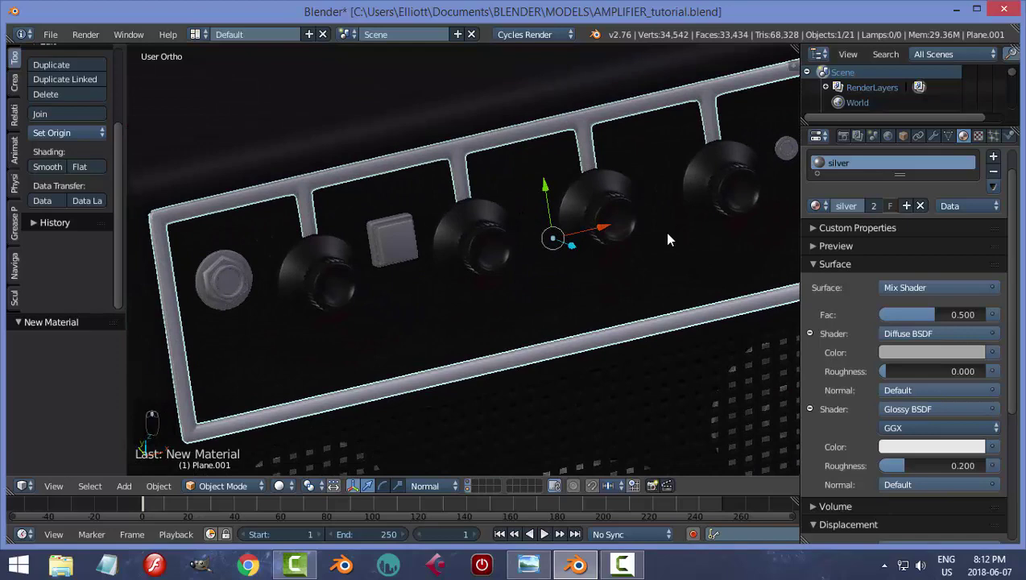
Step: In Edit Mode, assign the silver material to the recessed centre caps of two knobs
key(Tab)
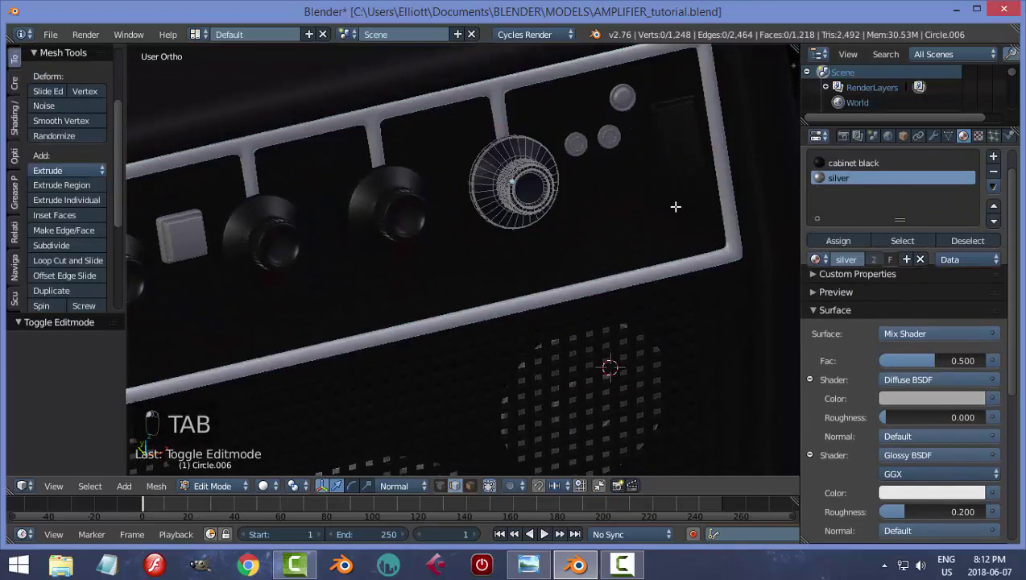
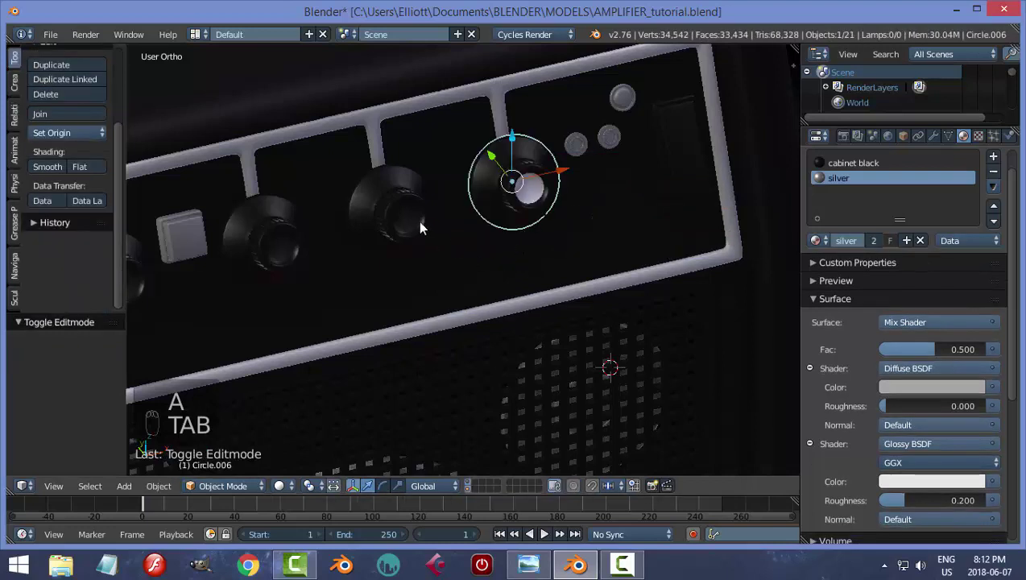
key(Tab)
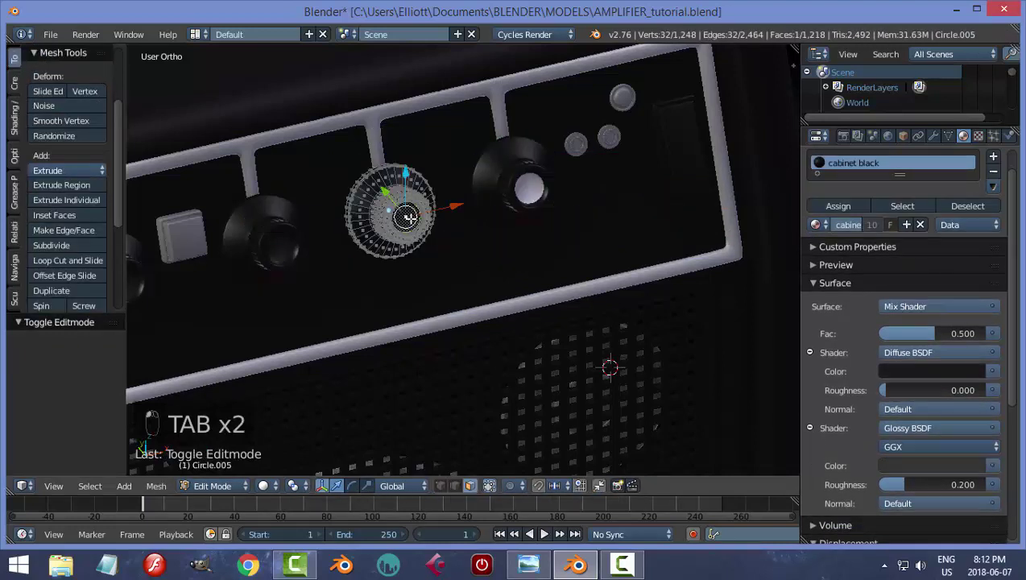
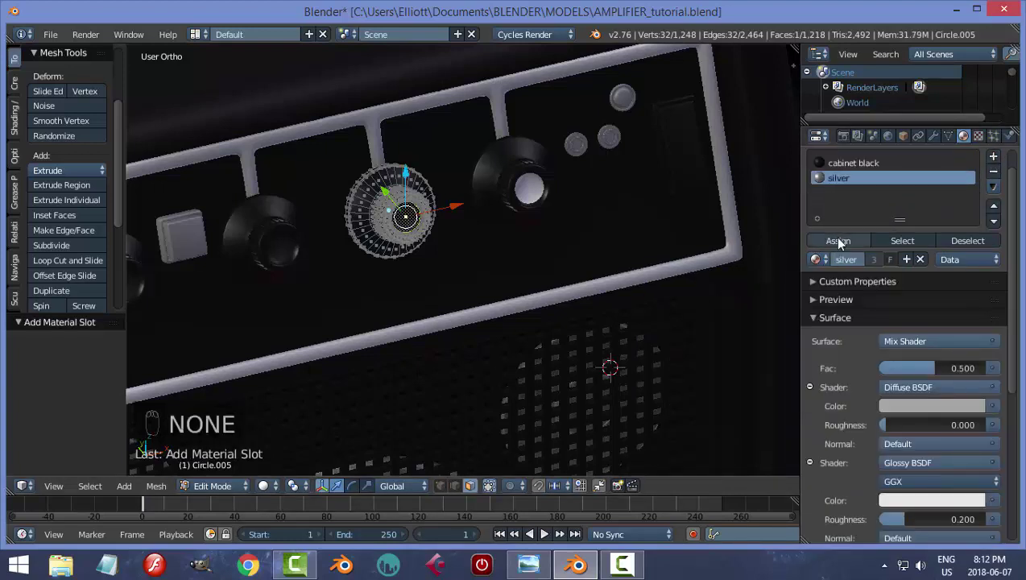
click(840, 244)
key(a)
key(Tab)
key(Tab)
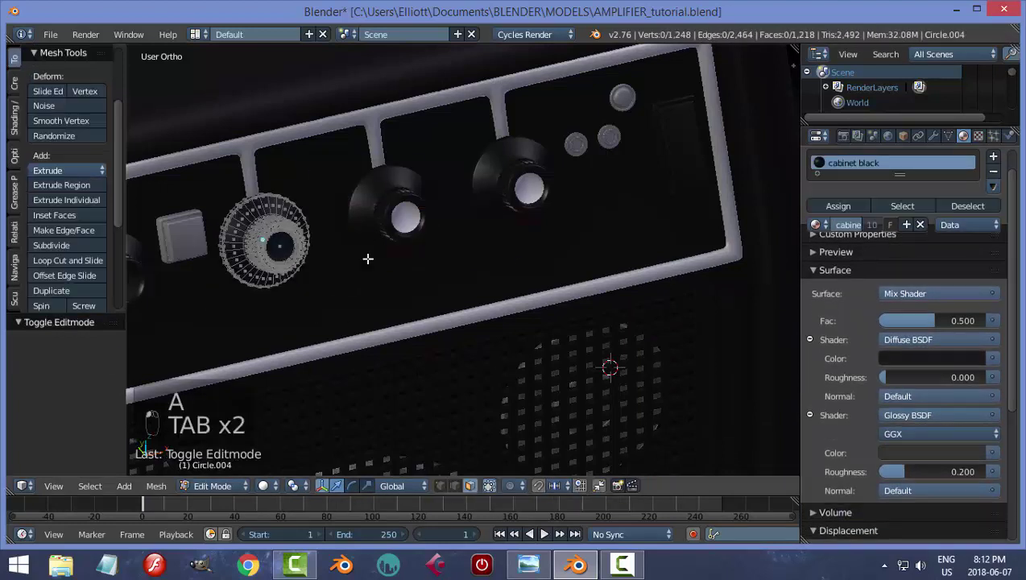
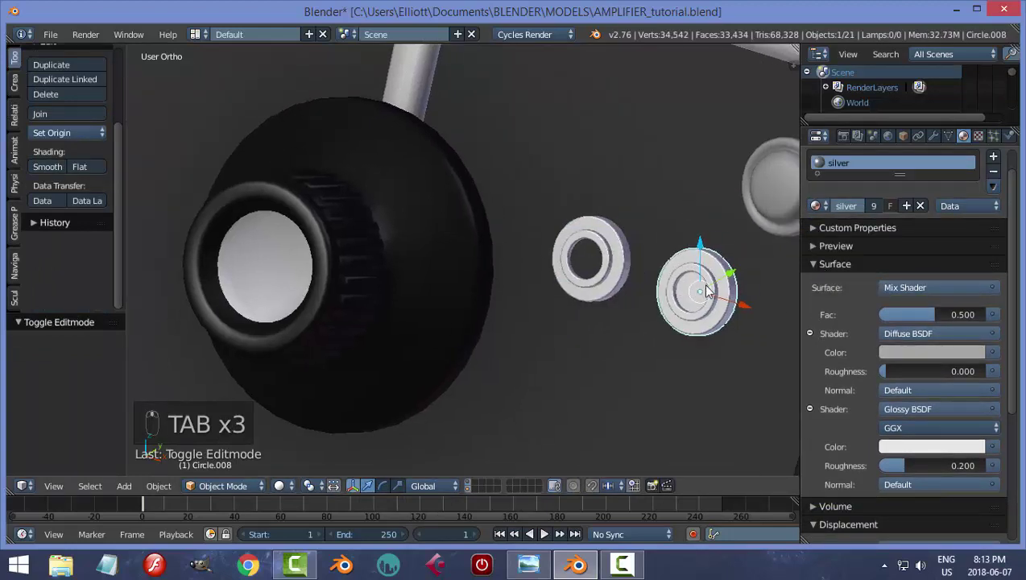
Step: Give the handle strap and cabinet feet the cabinet black material from the material list
key(Tab)
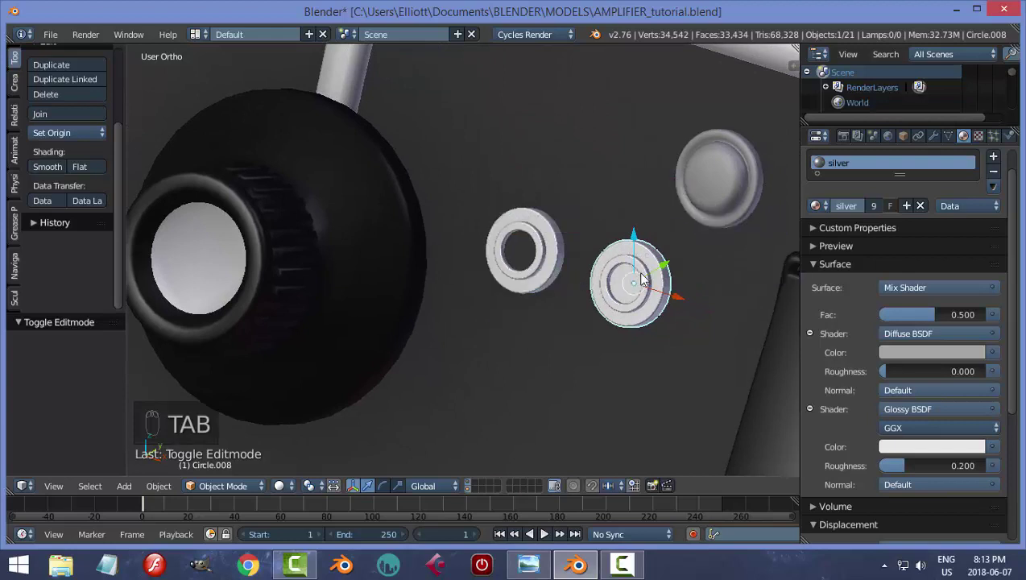
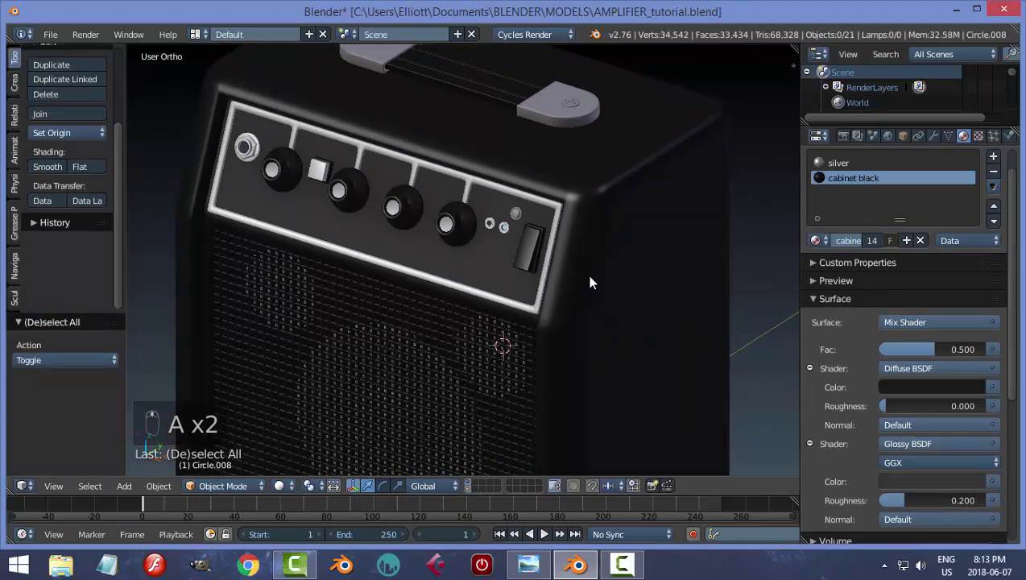
click(559, 171)
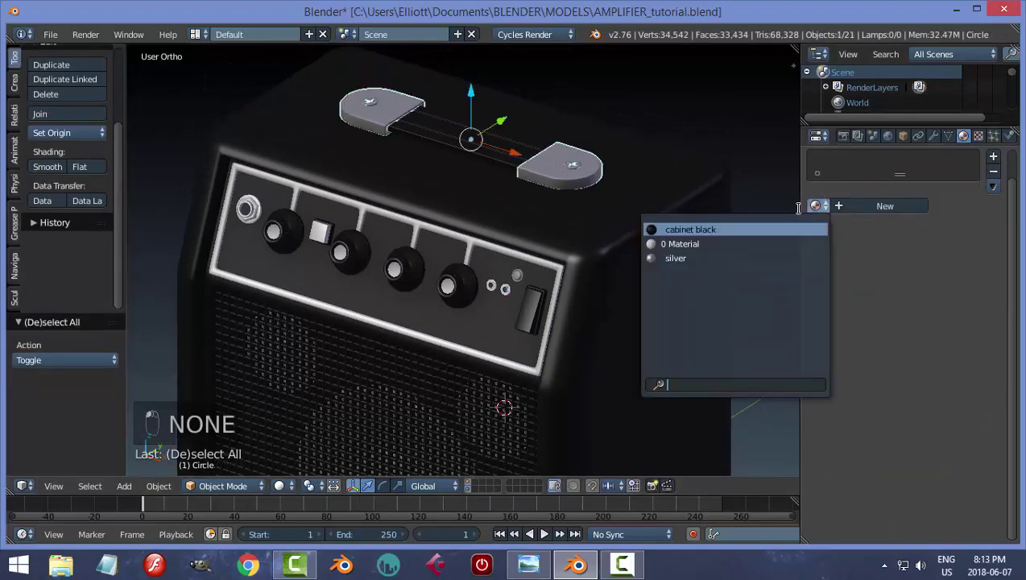
key(a)
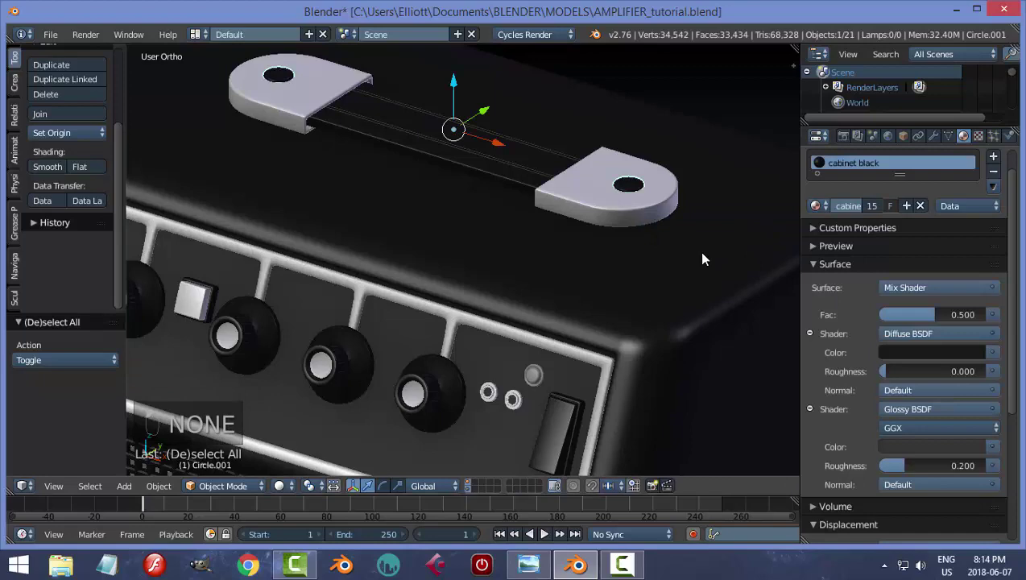
key(a)
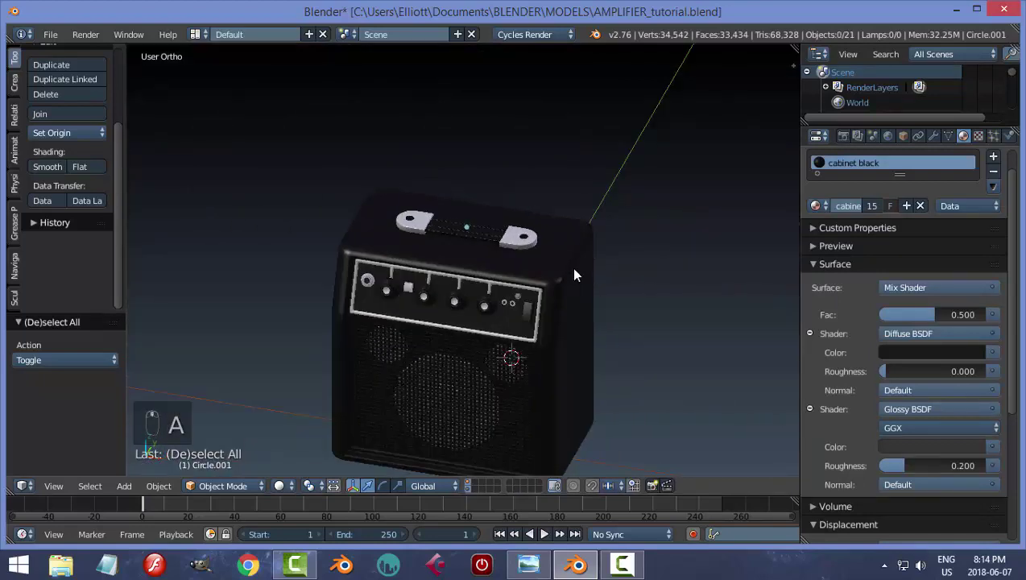
Step: Deselect everything, orbit around the amplifier to check it and save the file
key(ctrl+s)
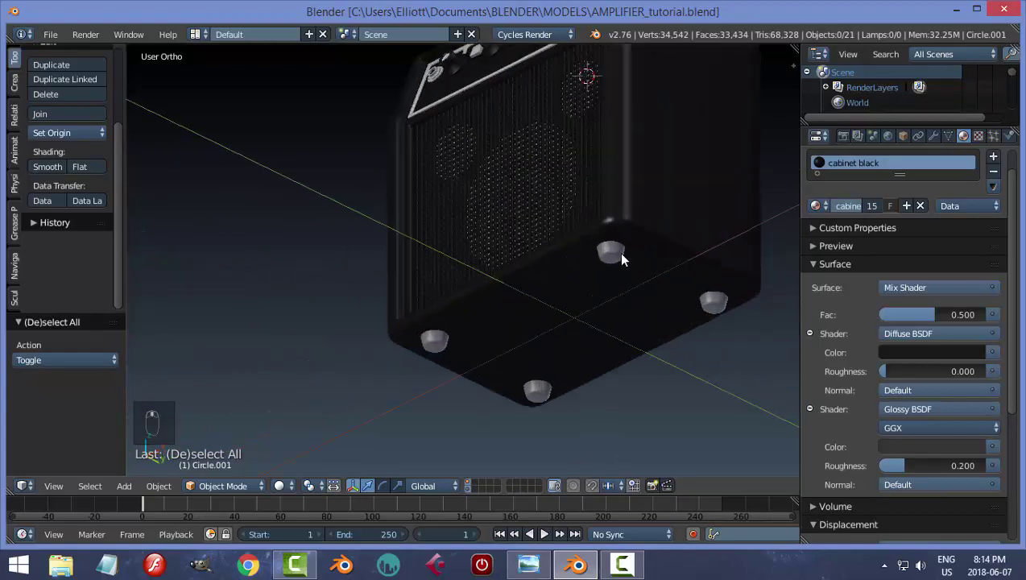
drag(623, 259, 720, 291)
key(a)
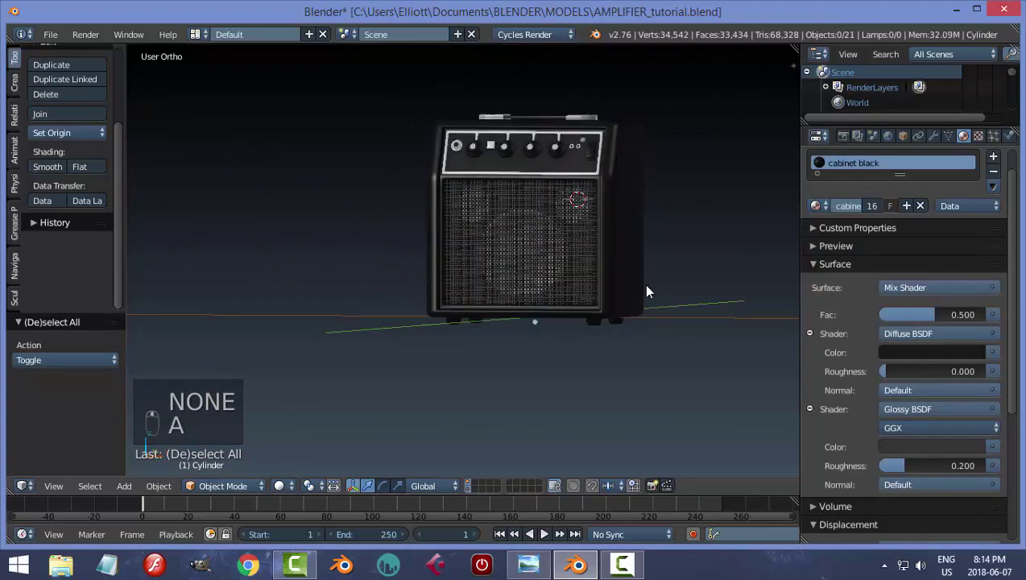
key(ctrl+s)
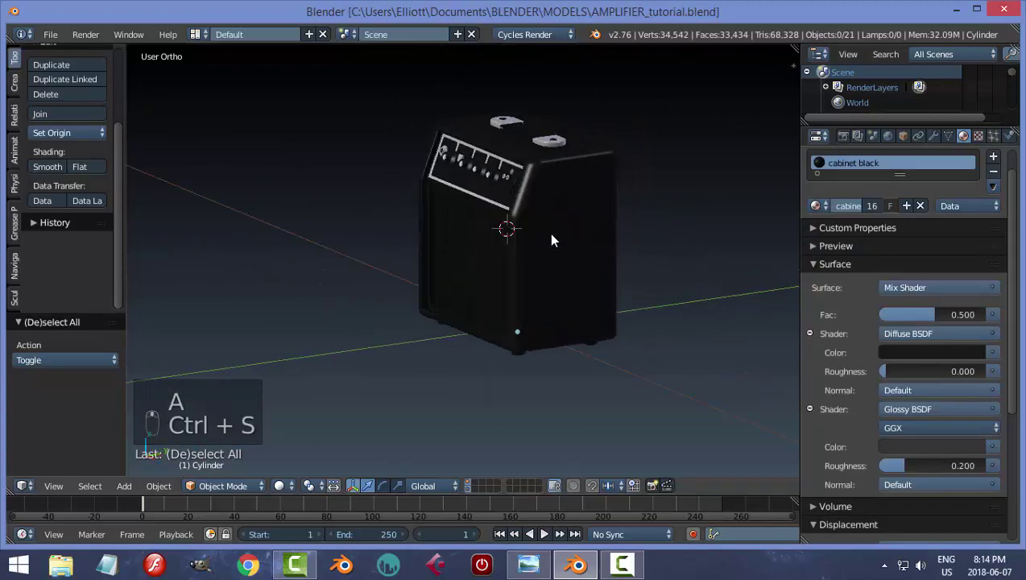
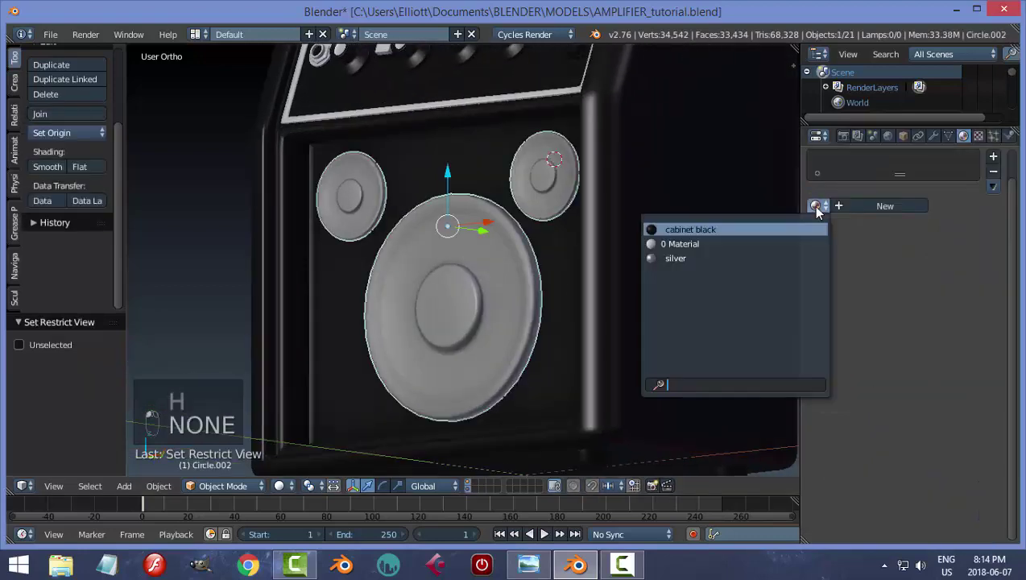
Step: Grow the selection around the speaker's centre dome, assign the silver slot to it, and reopen the mesh for editing
key(Tab)
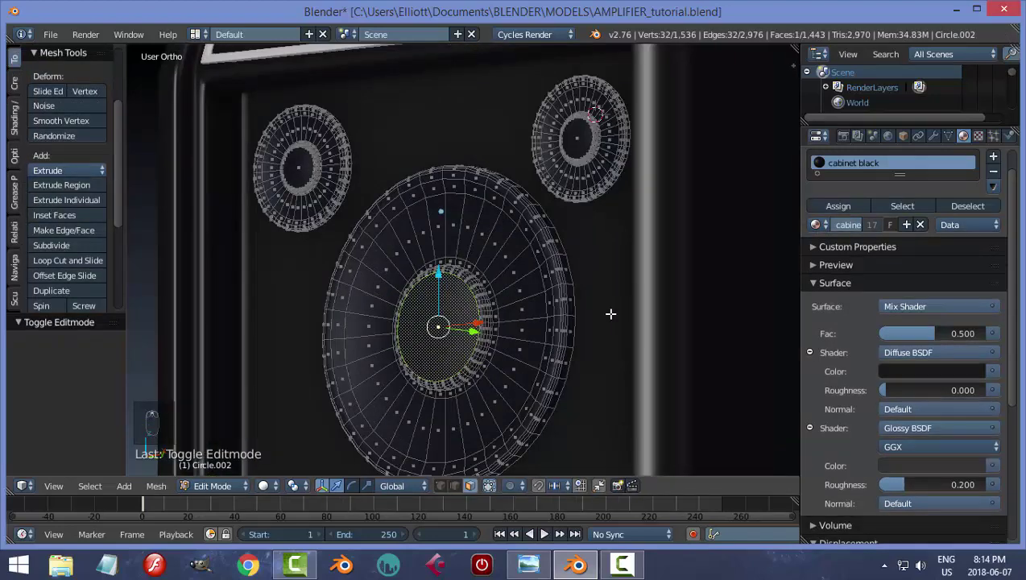
key(ctrl+KP_Add)
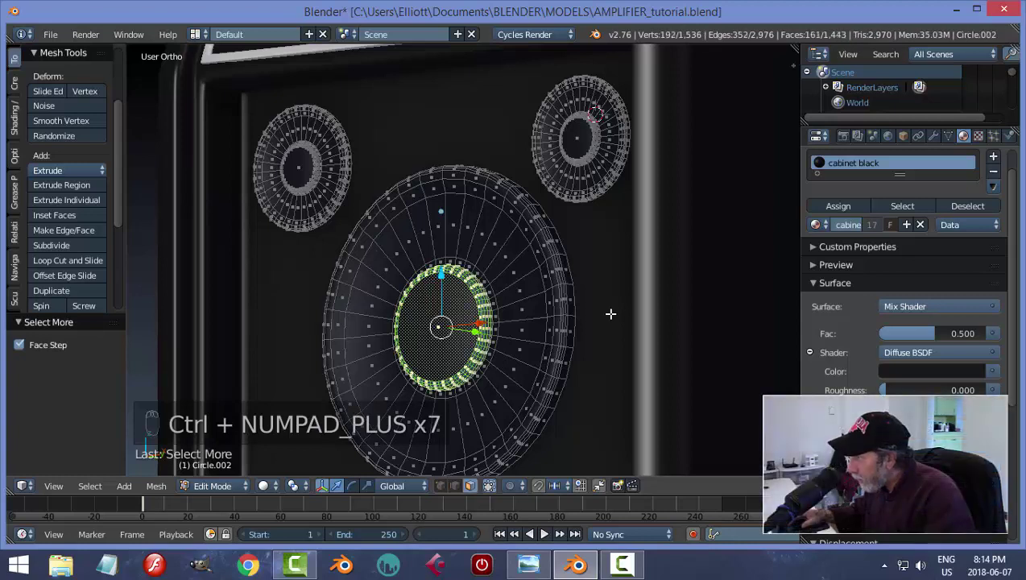
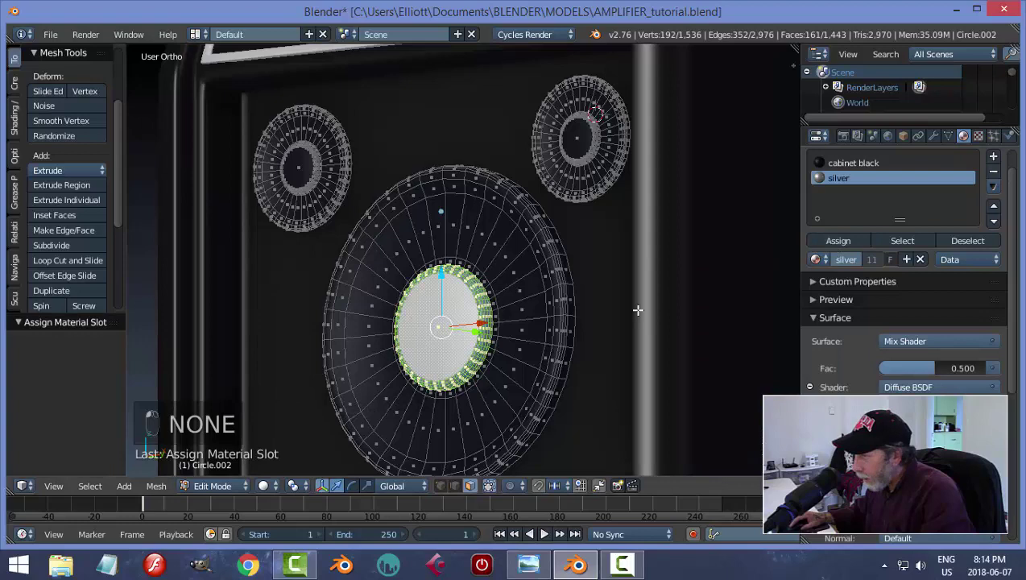
key(a)
key(Tab)
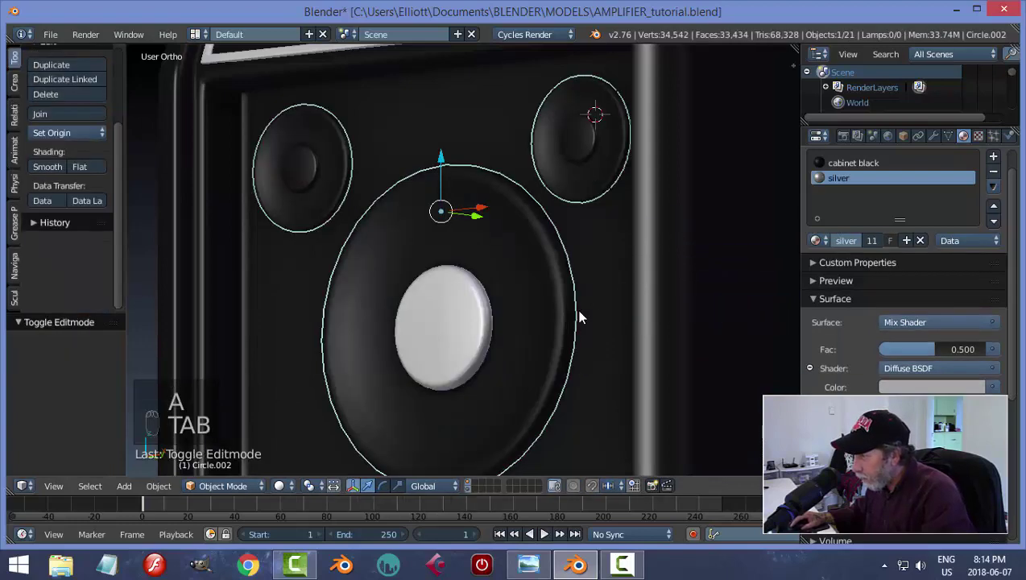
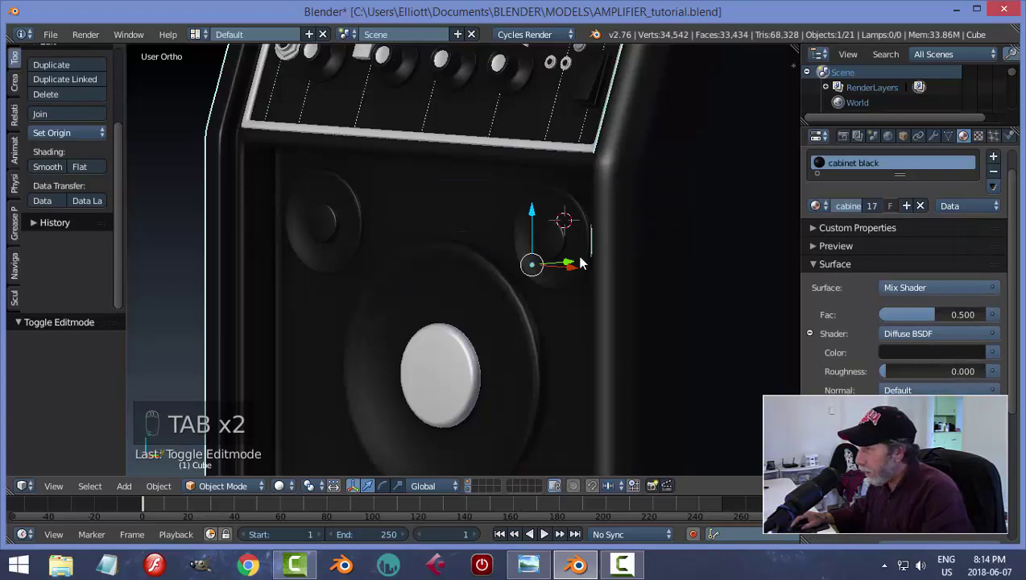
key(Tab)
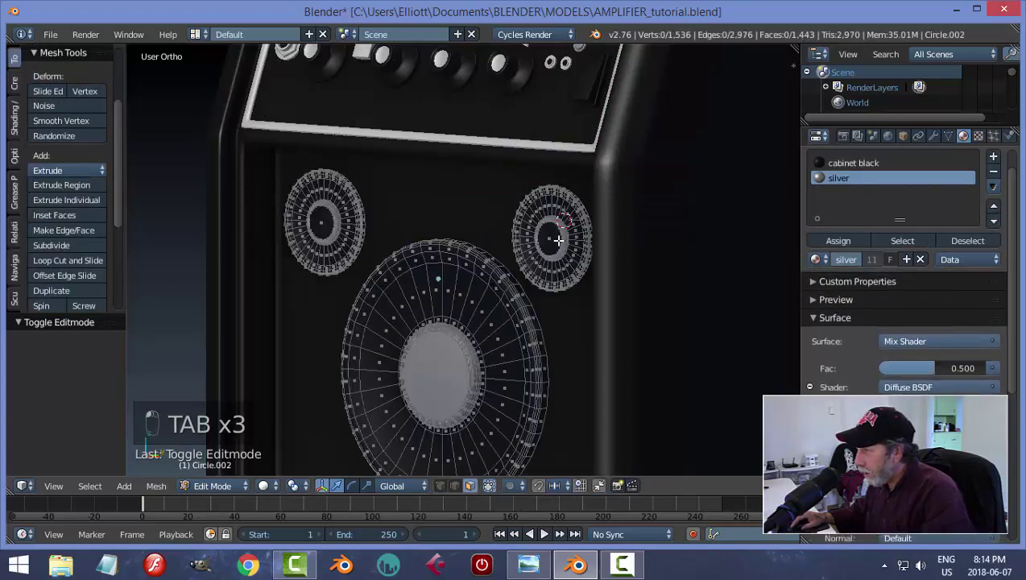
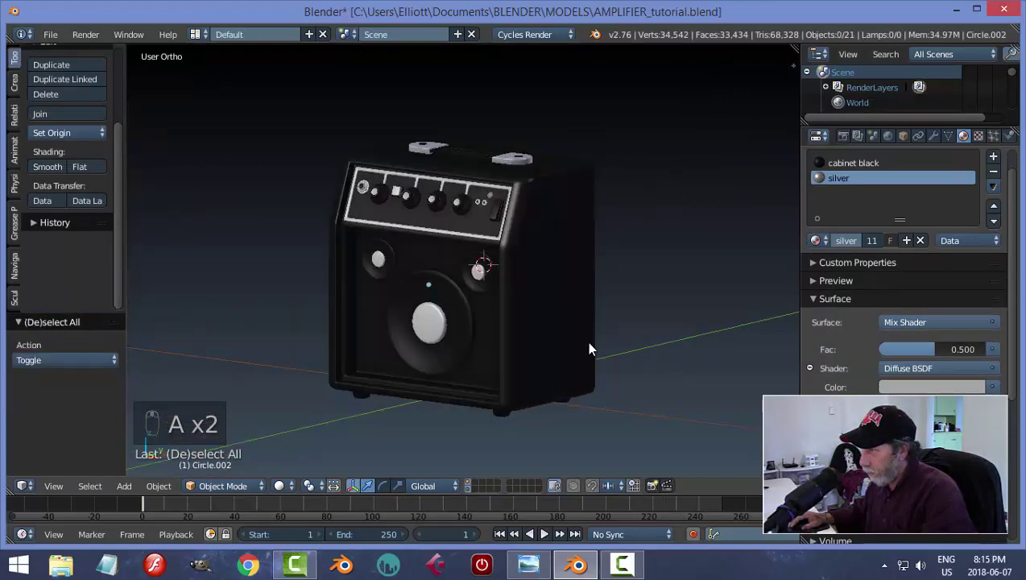
key(alt+h)
key(a)
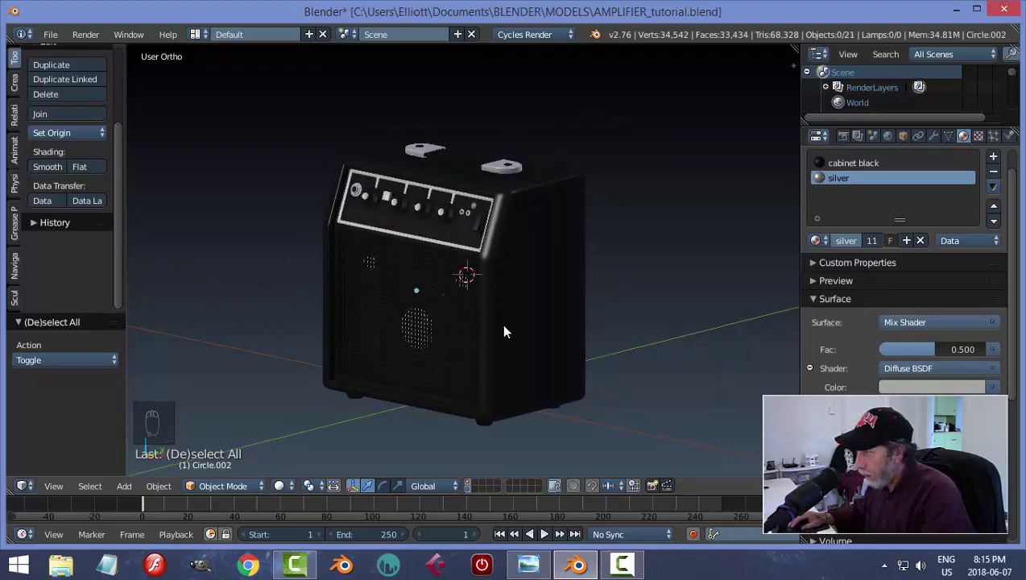
drag(513, 340, 753, 259)
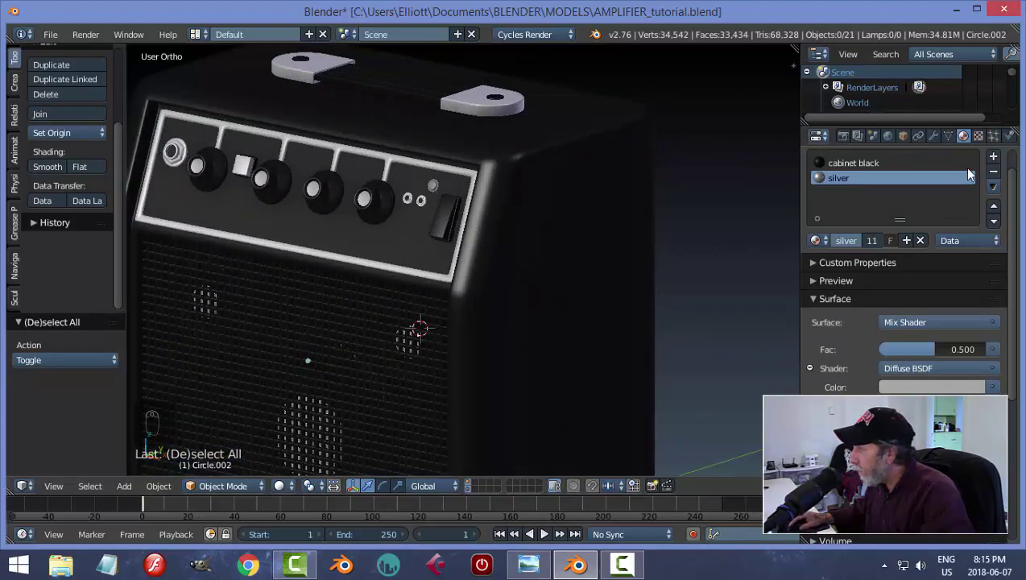
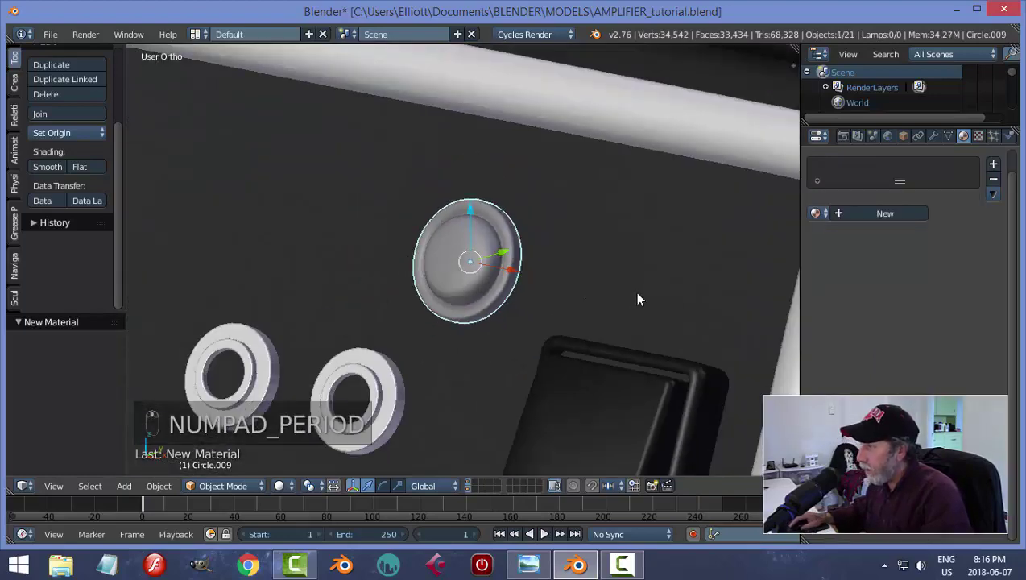
Step: Enter Edit Mode on the indicator light and select its whole mesh
key(Tab)
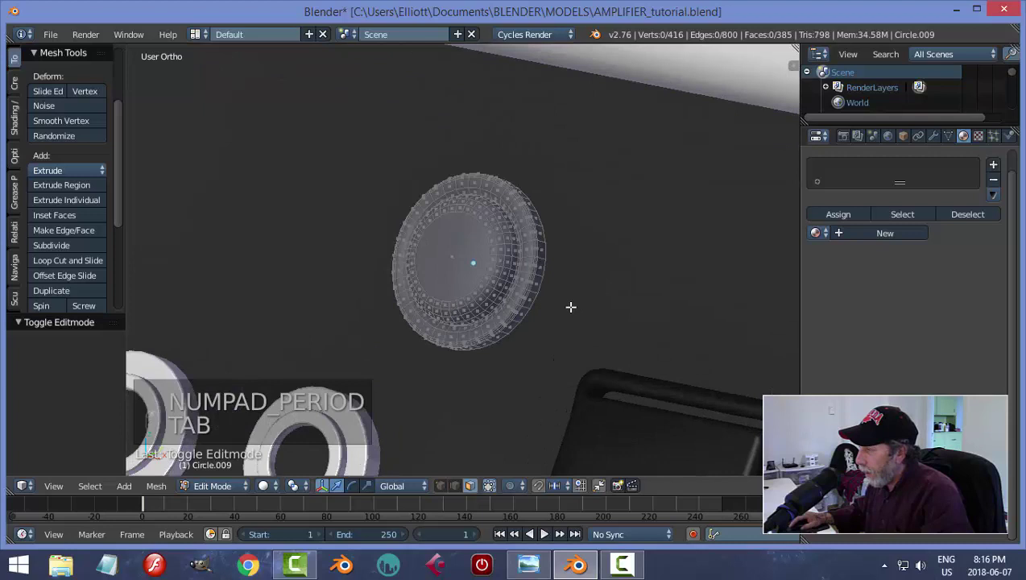
key(a)
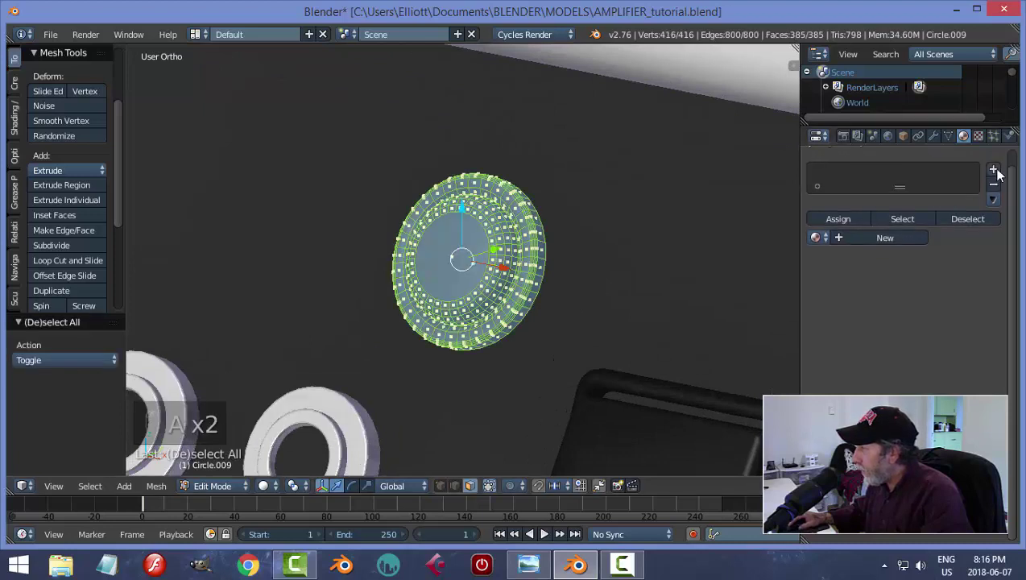
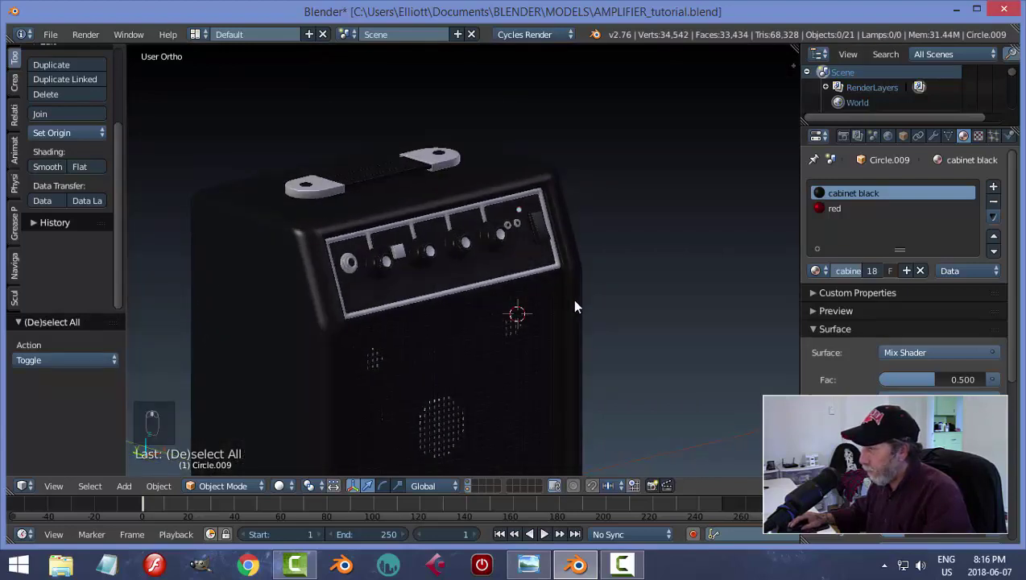
Step: Orbit around the amplifier to inspect the red indicator lens on the control panel
drag(572, 293, 549, 293)
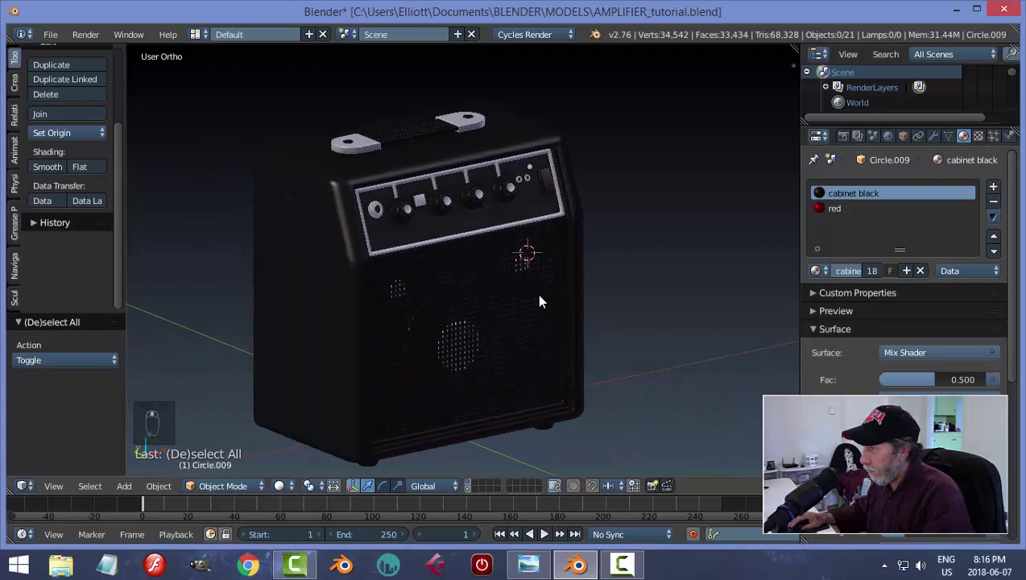
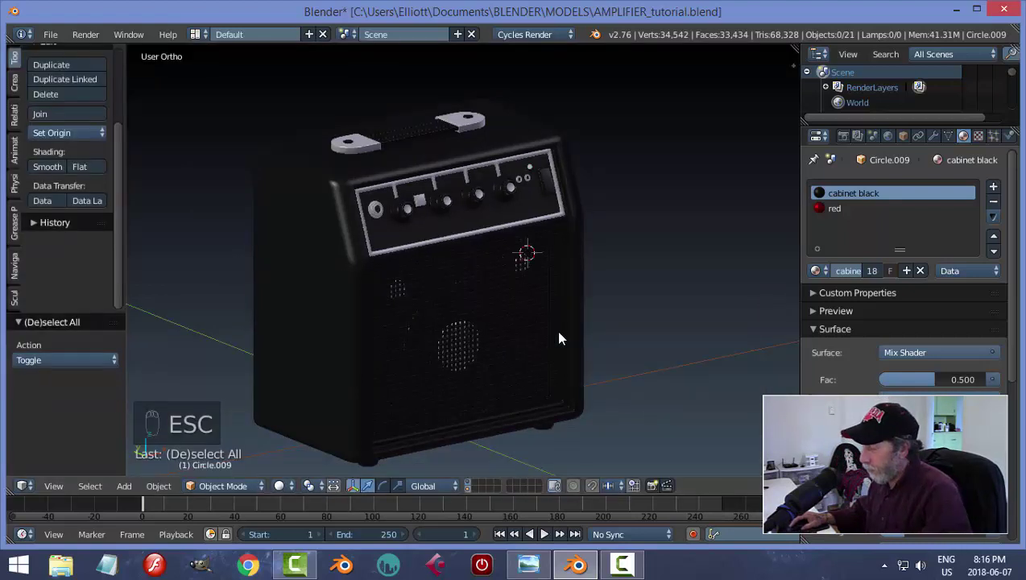
key(shift+a)
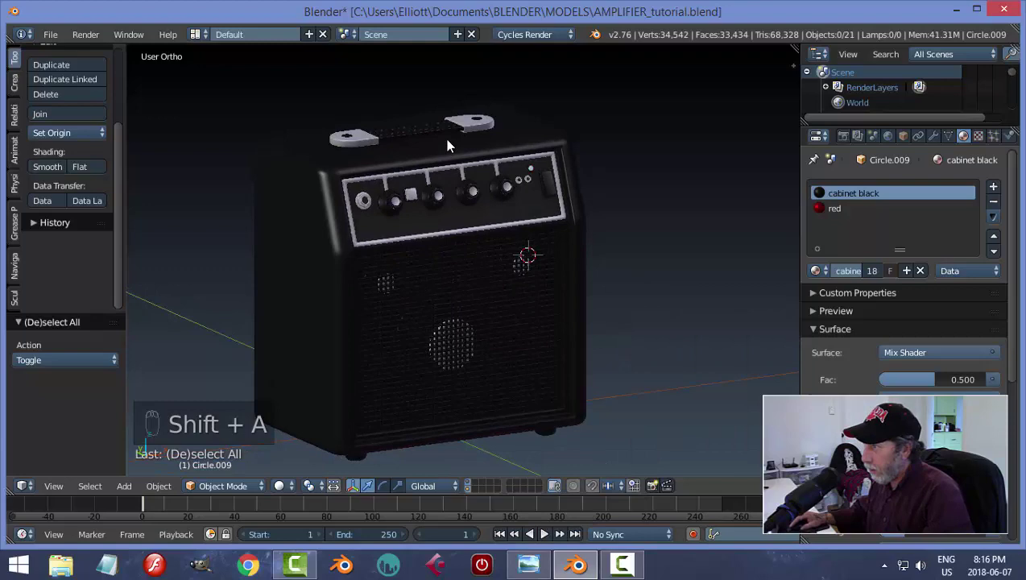
drag(431, 133, 599, 269)
key(a)
middle_click(611, 400)
drag(553, 437, 650, 401)
Step: Leave Edit Mode with nothing selected and bring up the Add menu's Mesh primitives
key(shift+s)
key(a)
key(Tab)
key(shift+a)
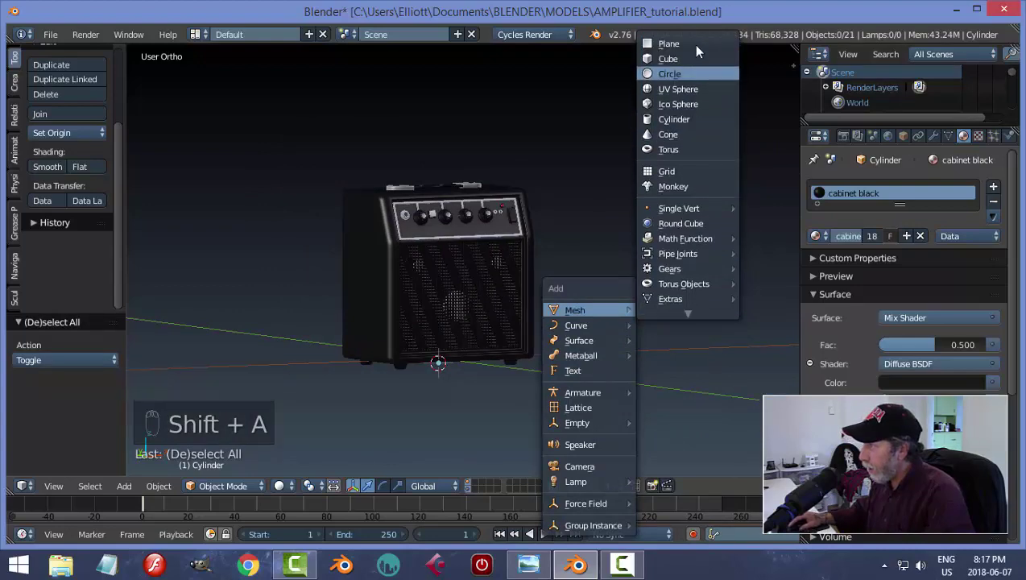
Step: Scale the new plane by 8 and lower it along Z to the cabinet's base in front view
middle_click(596, 367)
key(s)
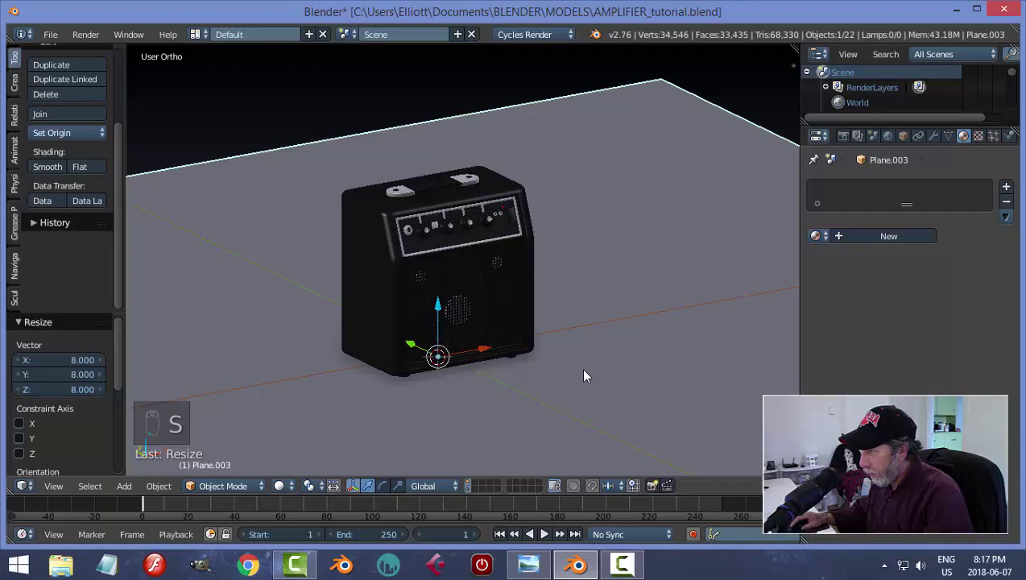
middle_click(587, 357)
middle_click(571, 338)
key(KP_1)
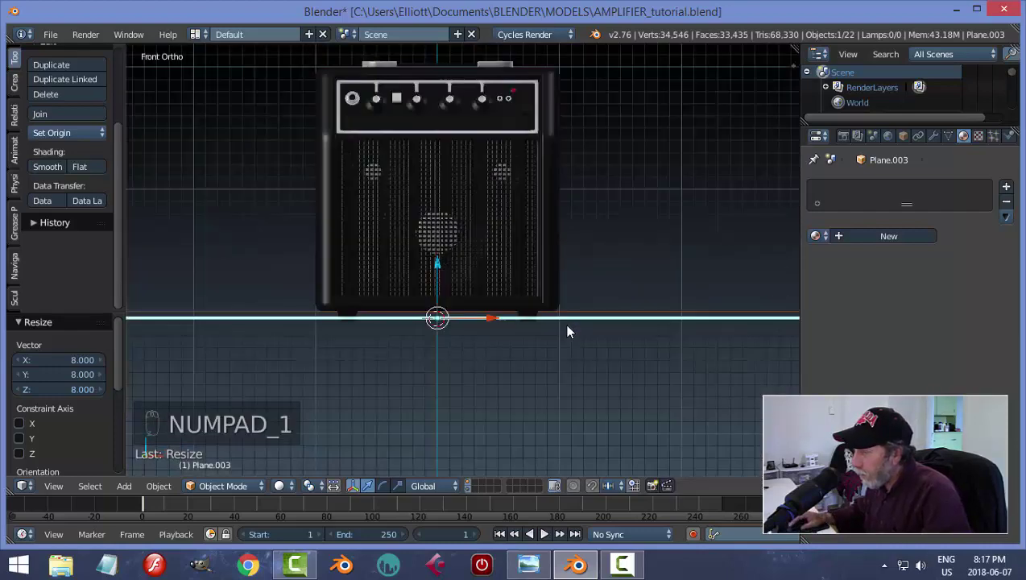
drag(441, 281, 513, 295)
click(513, 294)
Step: Deselect all and preview the amplifier resting on the ground plane in rendered shading
key(a)
drag(541, 304, 453, 309)
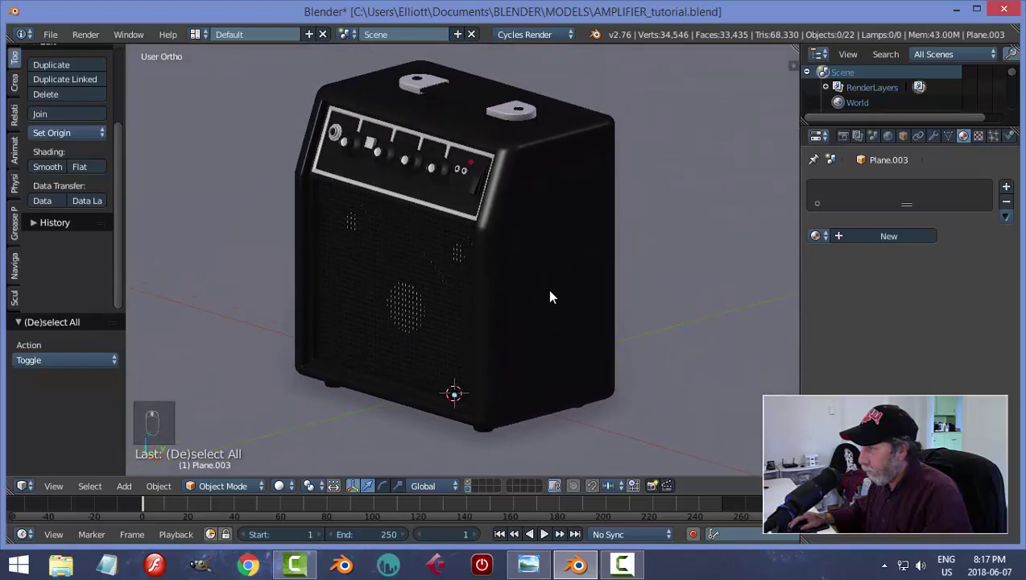
click(653, 487)
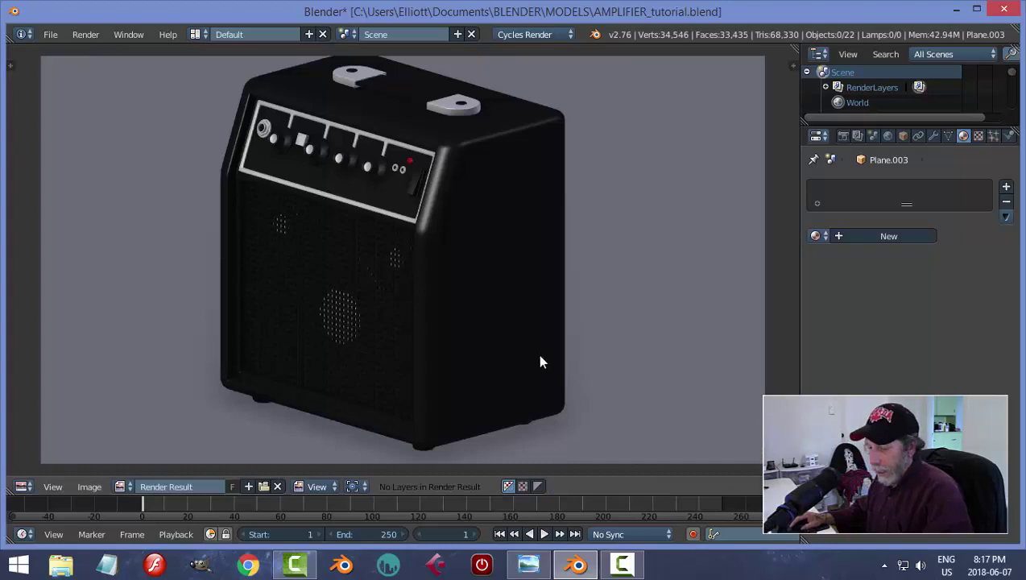
key(Escape)
drag(447, 345, 595, 318)
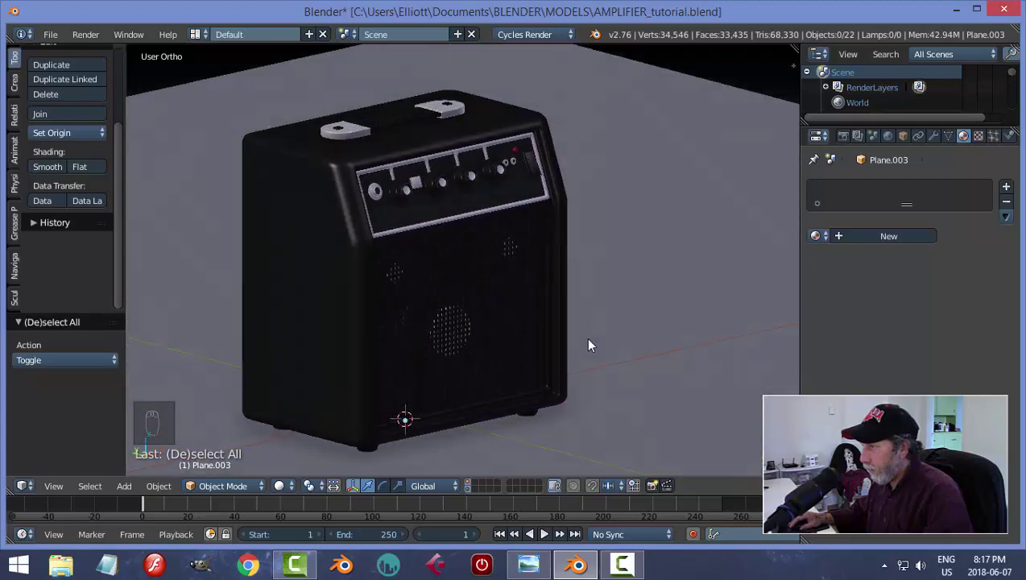